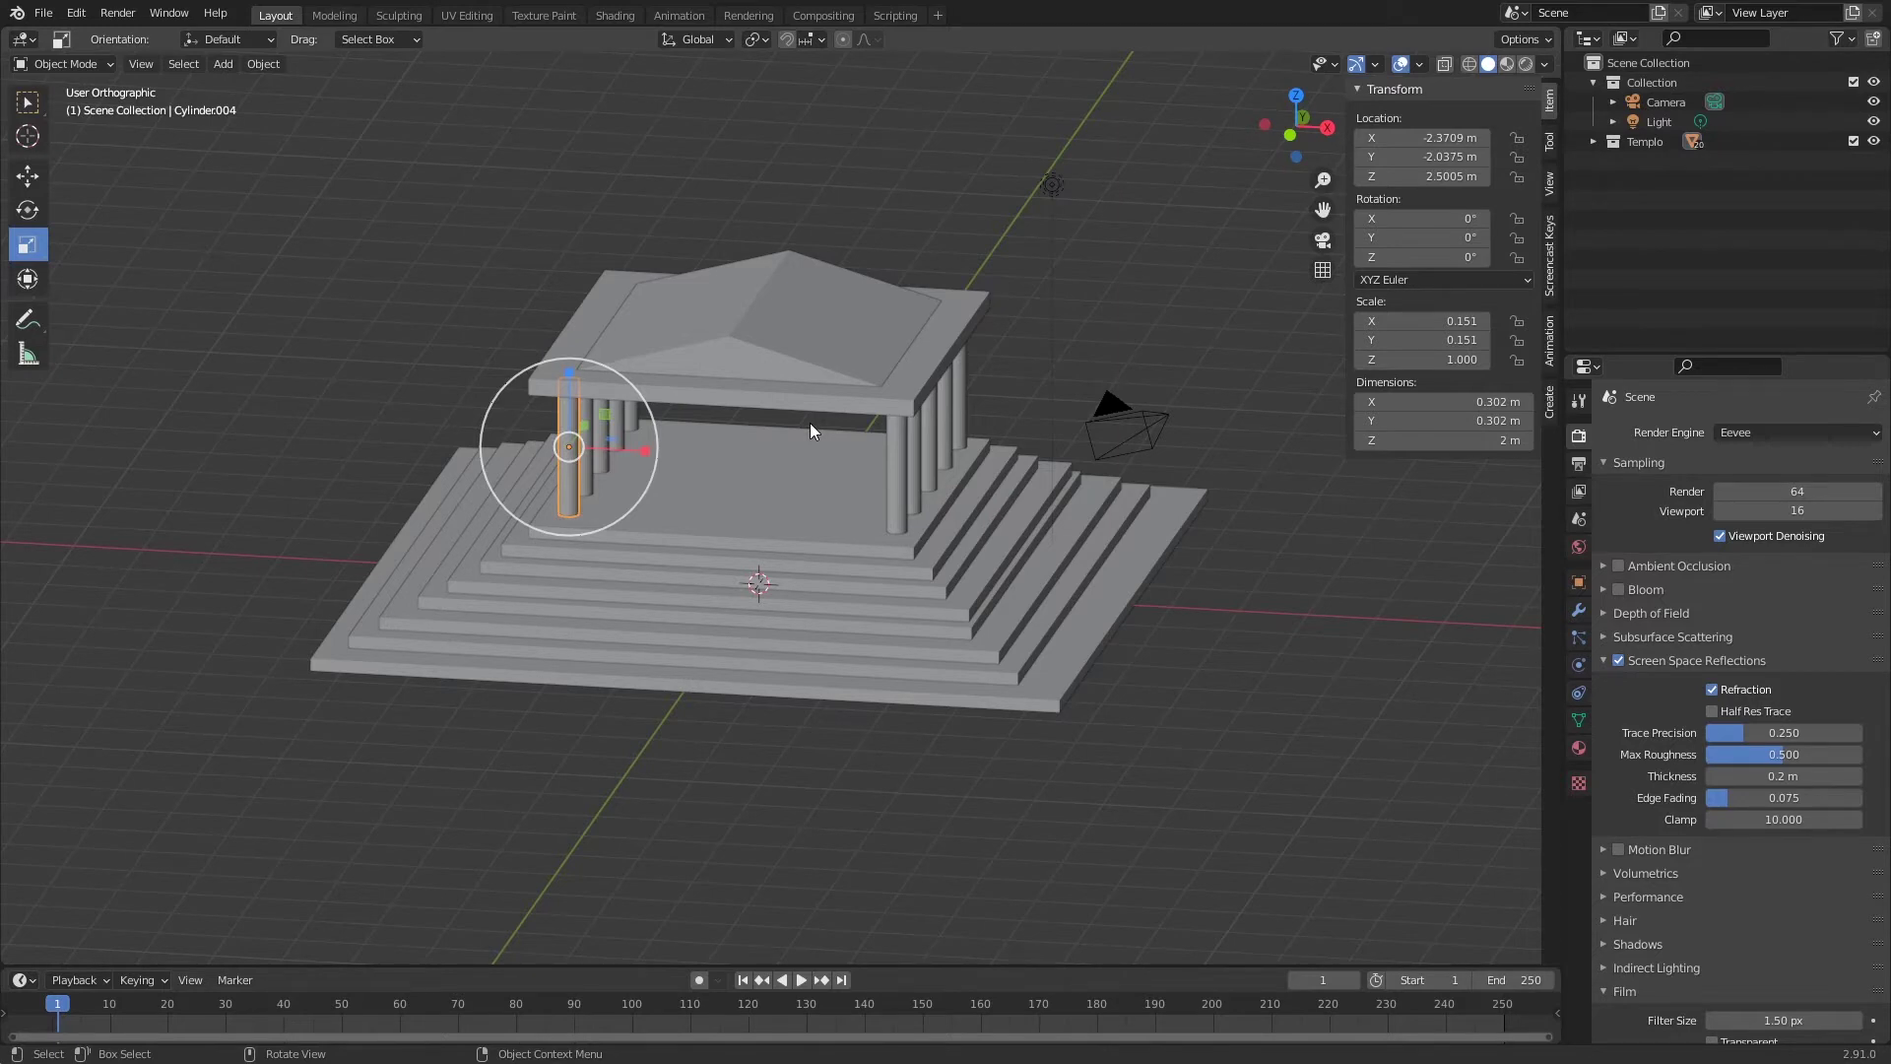
- Exclude the Templo collection so the Greek temple is hidden from the scene
{"action": "middle_click", "coordinate": [832, 418]}
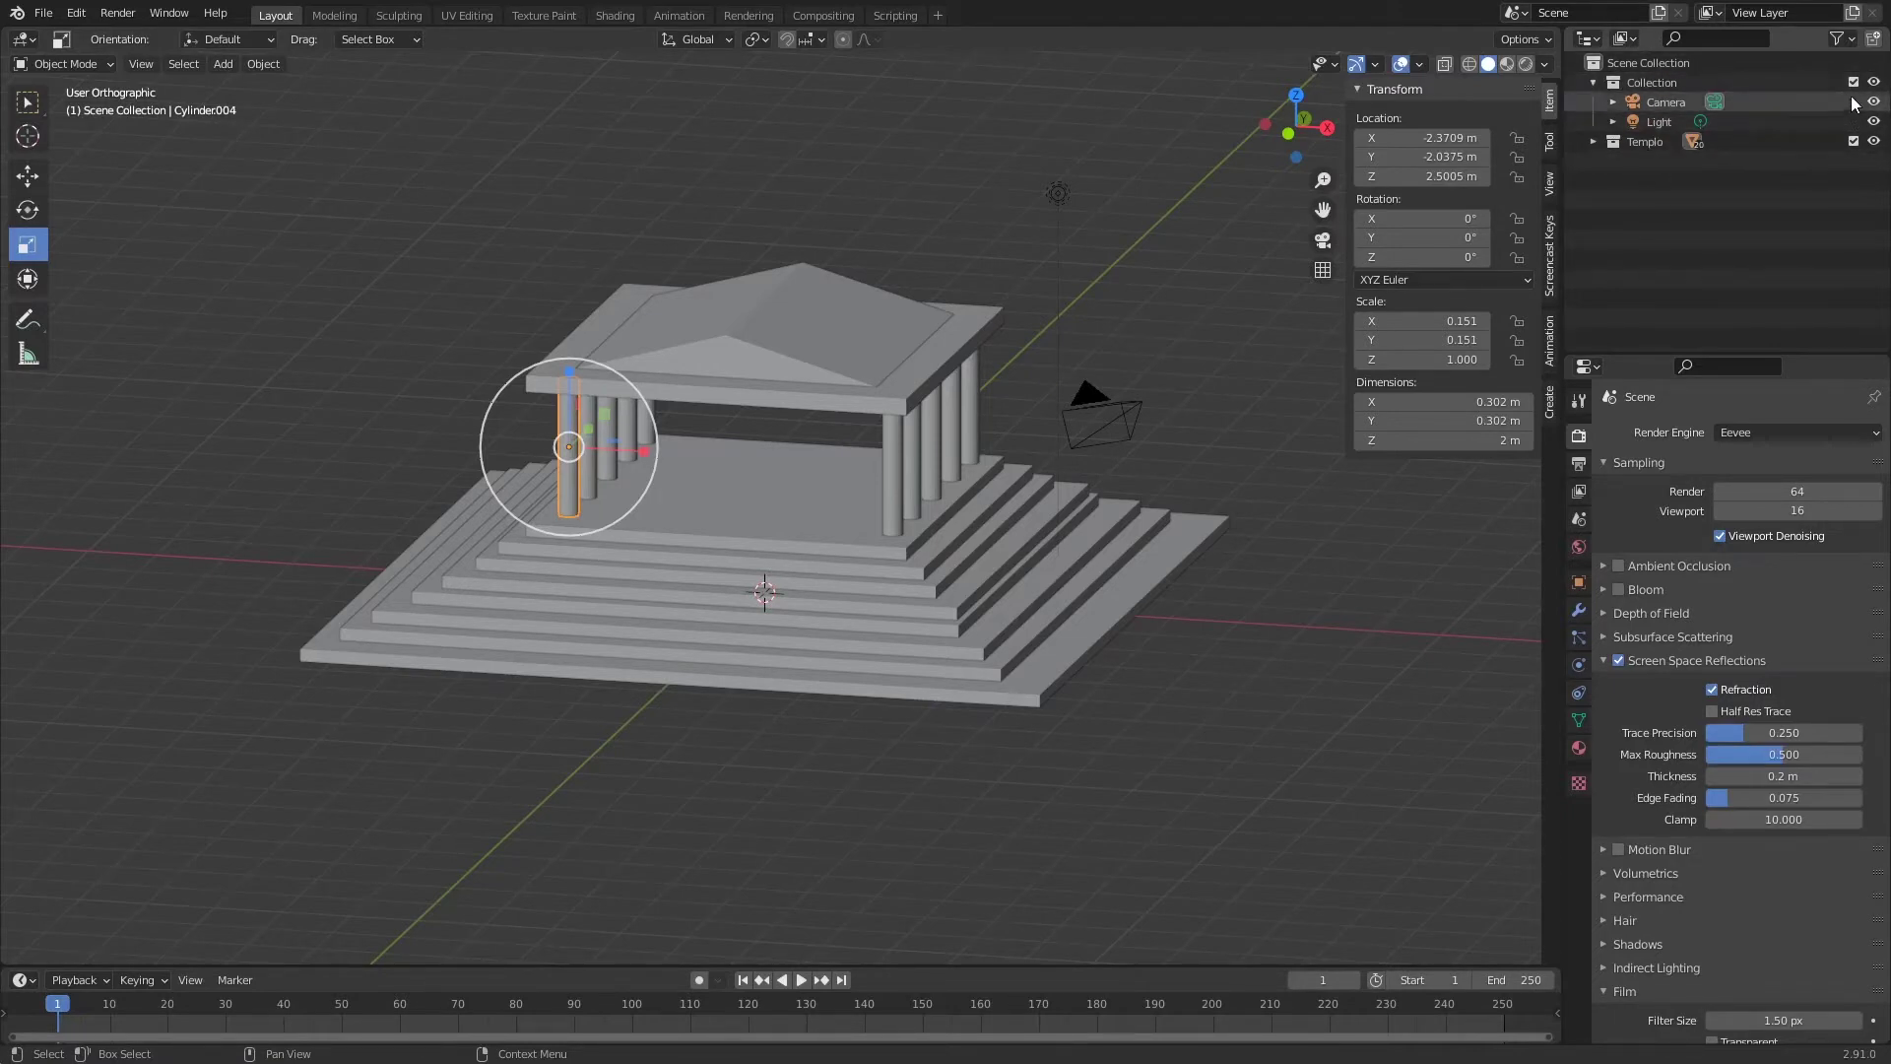
{"action": "left_click", "coordinate": [1860, 83]}
{"action": "left_click", "coordinate": [1862, 90]}
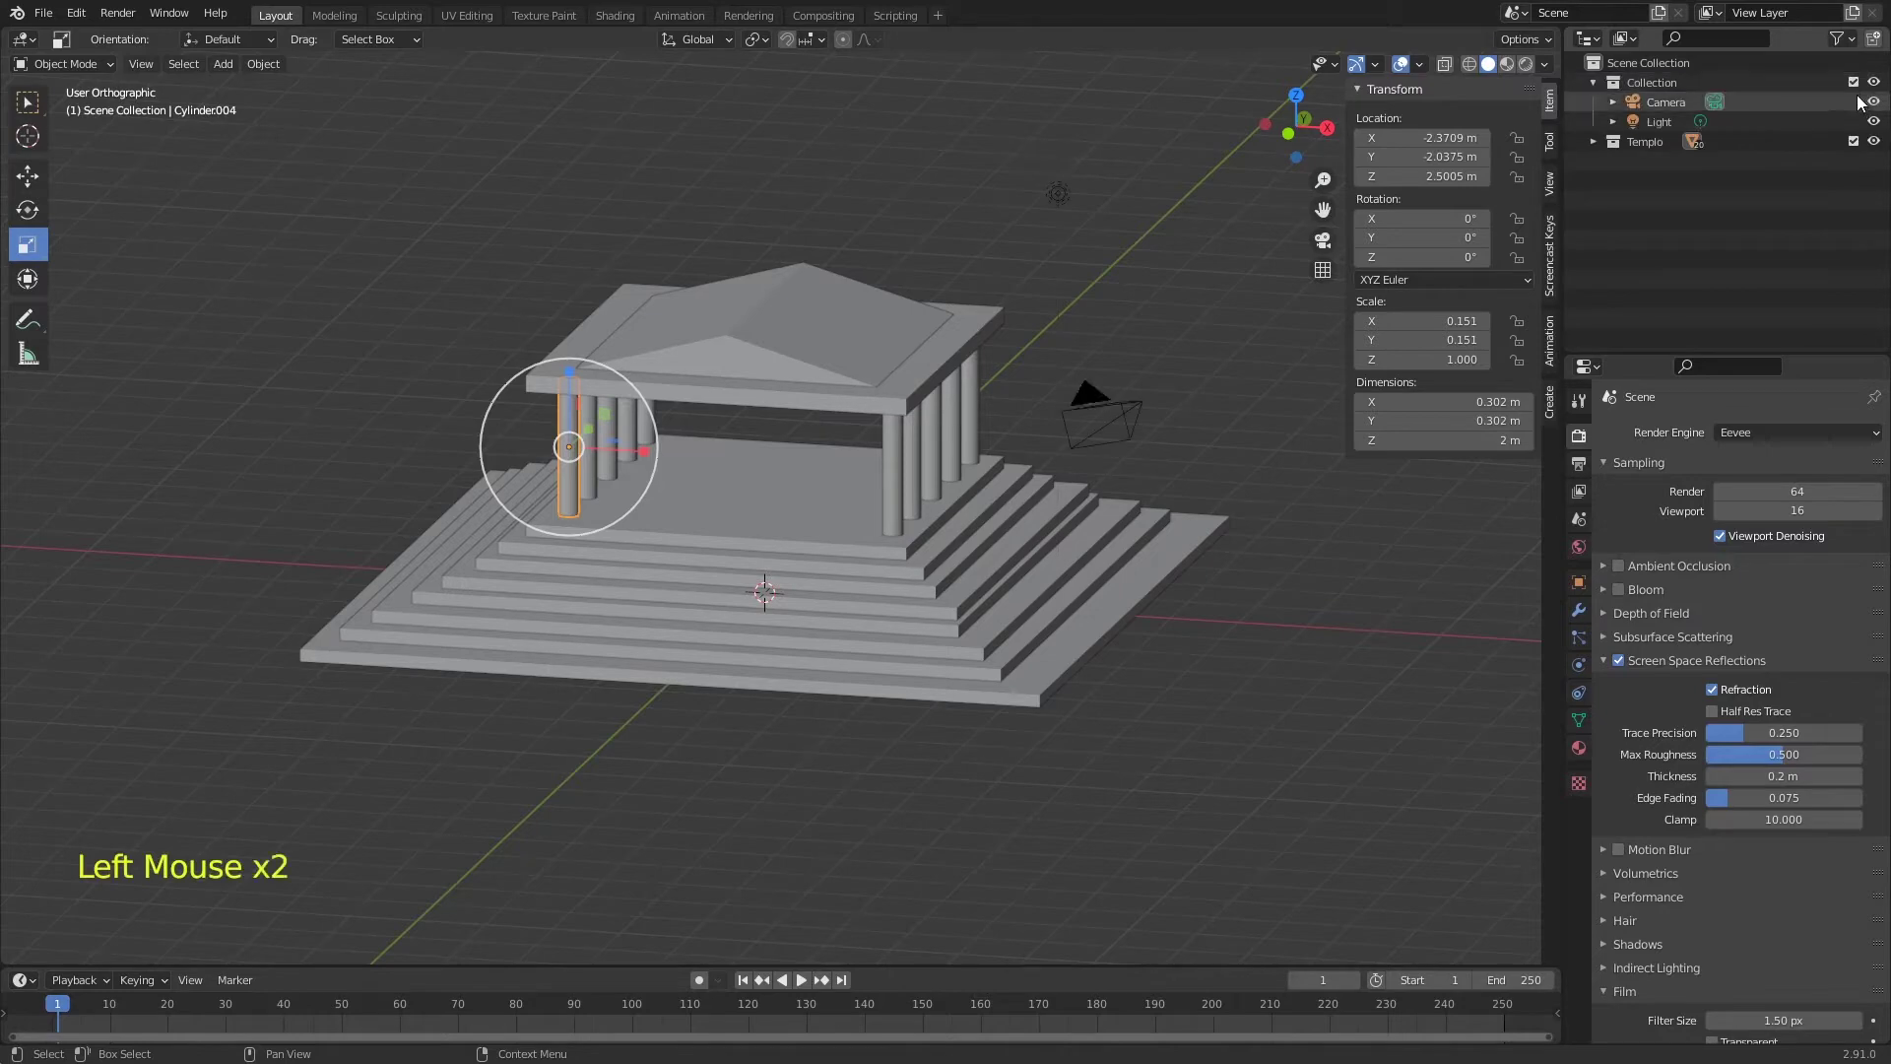
{"action": "left_click", "coordinate": [1857, 159]}
- Add a new empty collection in the Outliner and begin renaming it
{"action": "double_click", "coordinate": [1712, 207]}
{"action": "left_click", "coordinate": [1554, 103]}
{"action": "left_click", "coordinate": [1692, 188]}
- Name the collection Macaca, add a UV sphere inside it and frame it in front view
{"action": "key", "text": "c"}
{"action": "double_click", "coordinate": [1678, 163]}
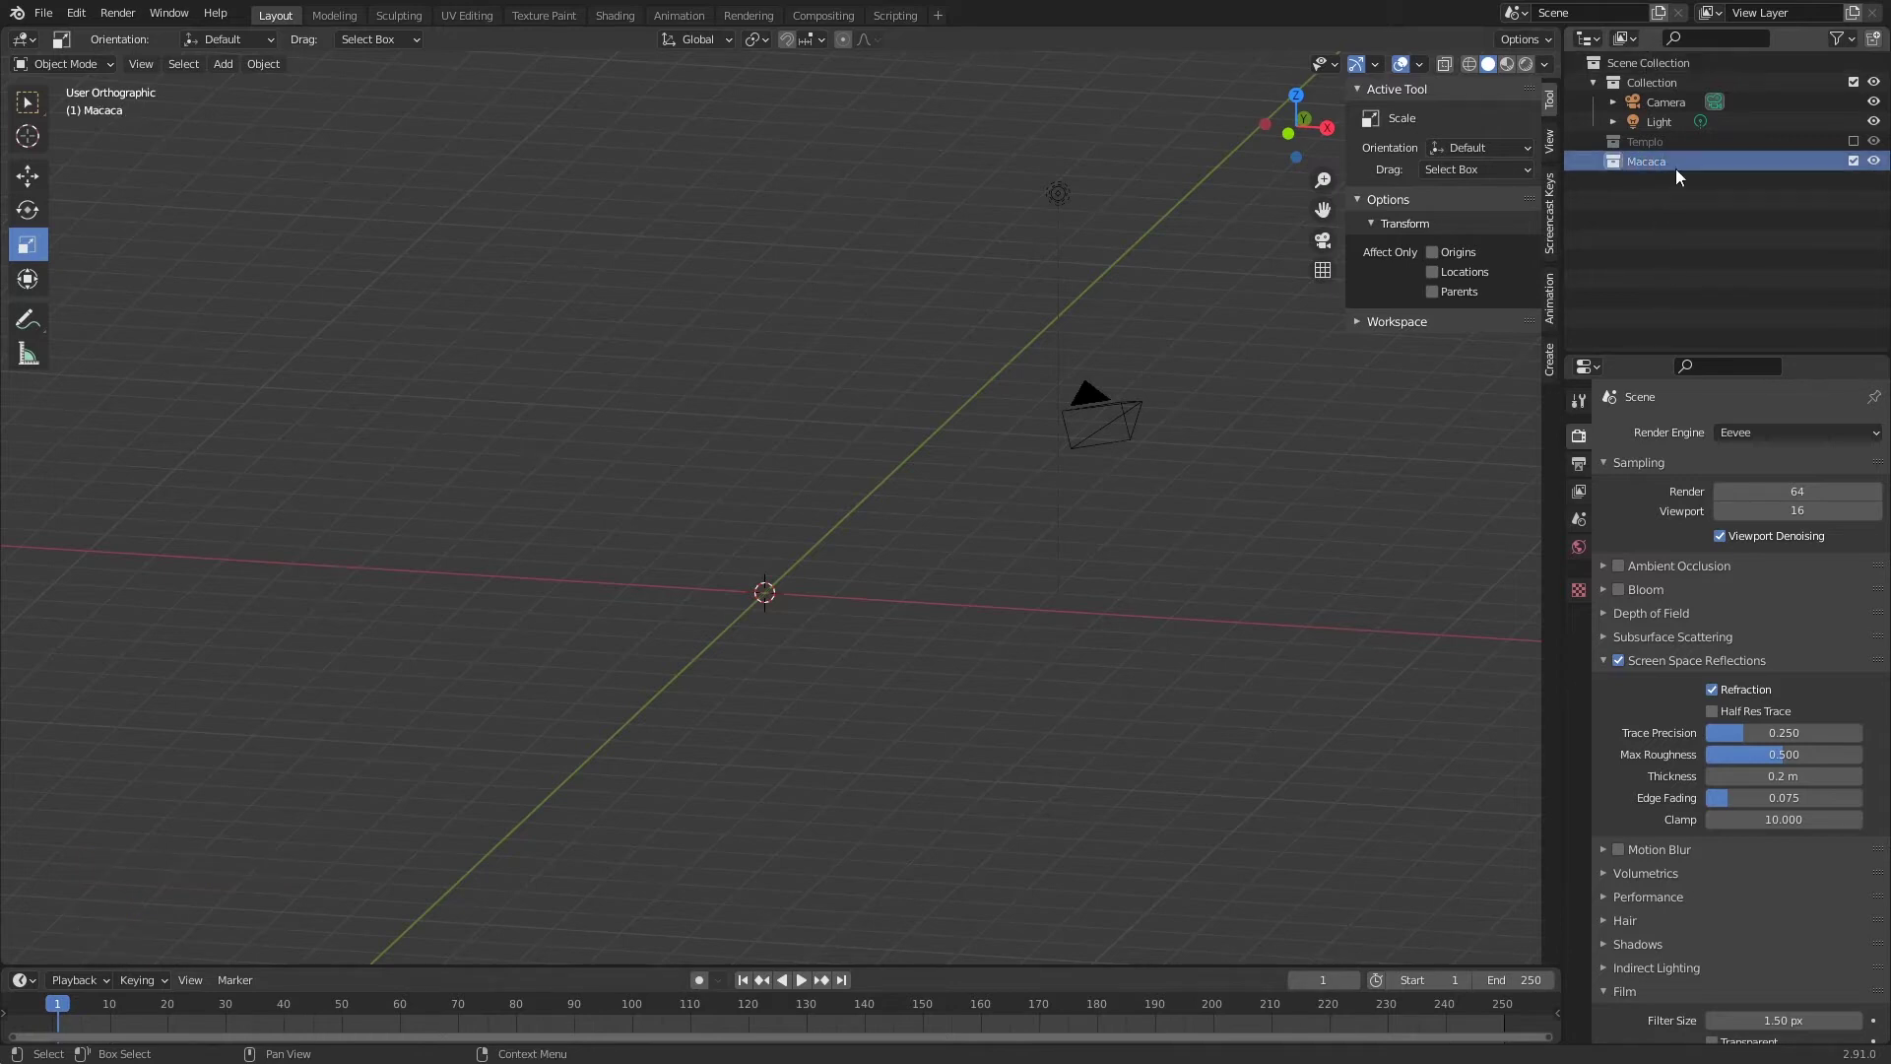
{"action": "key", "text": "shift+a"}
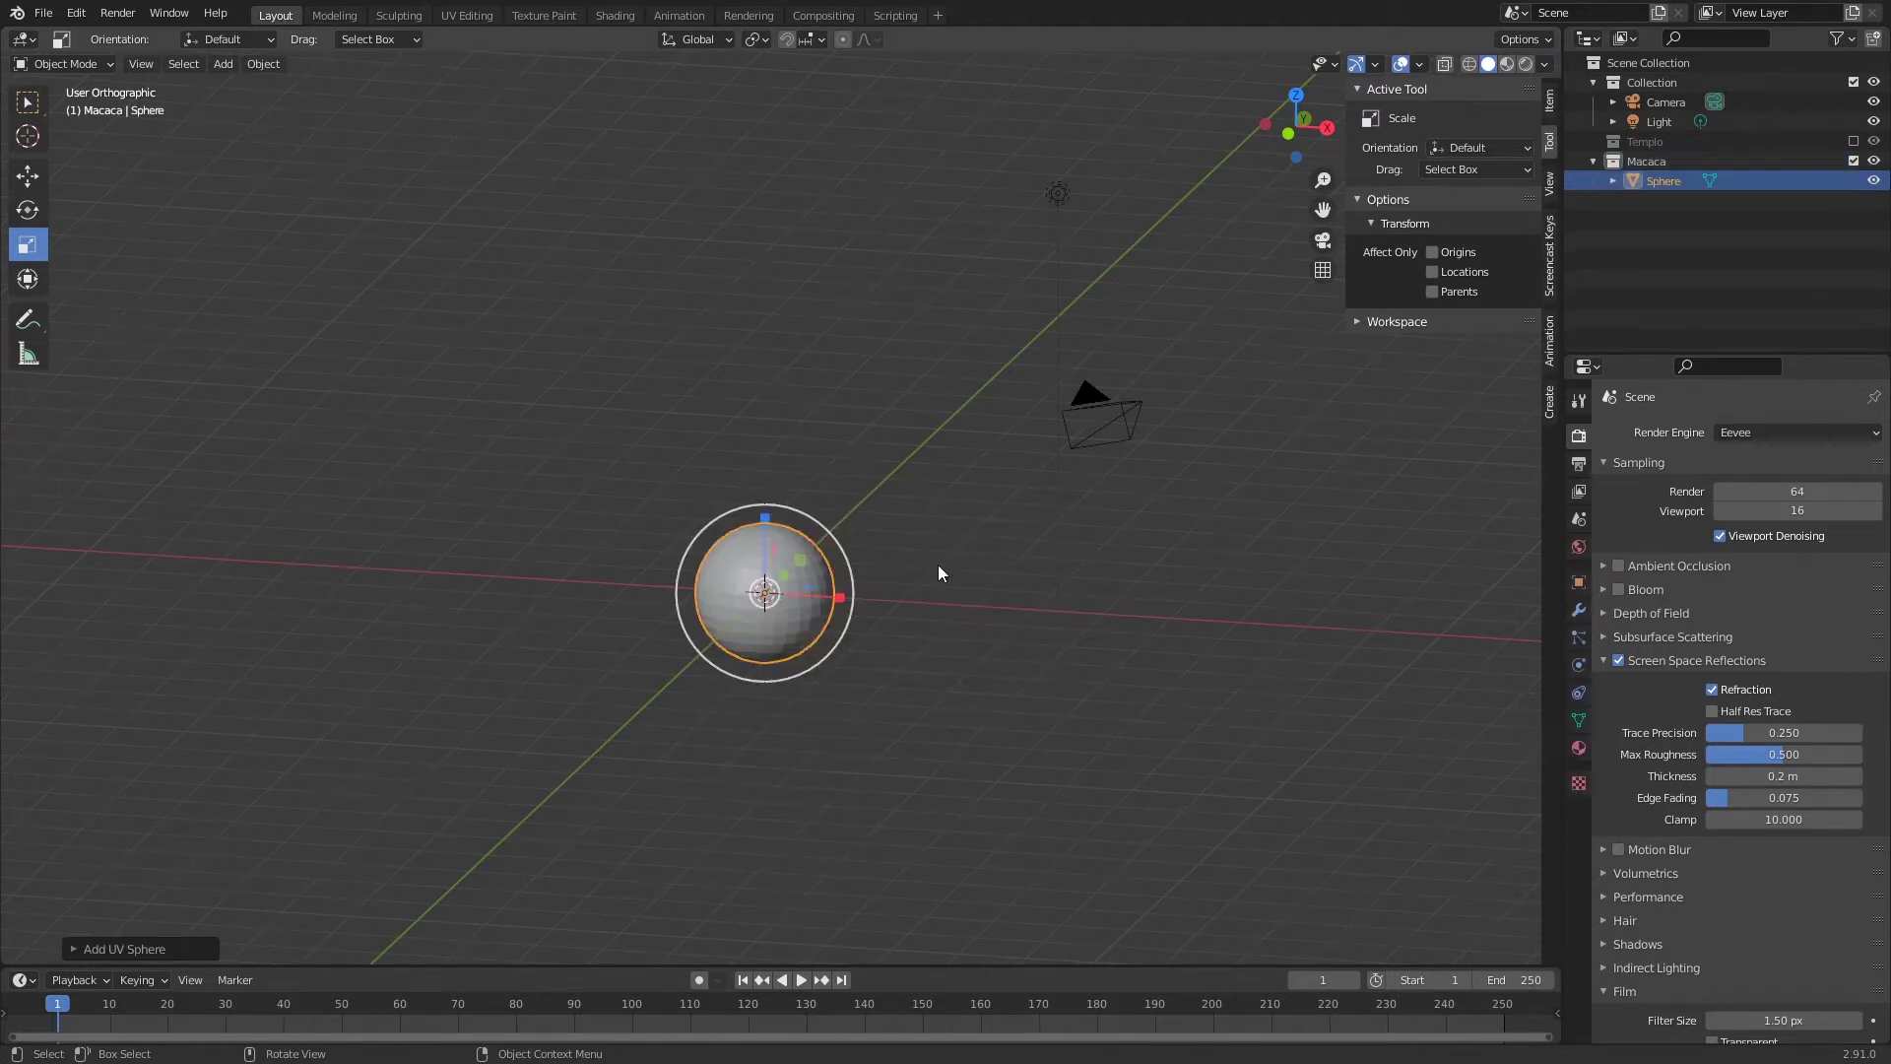
{"action": "key", "text": "KP_1"}
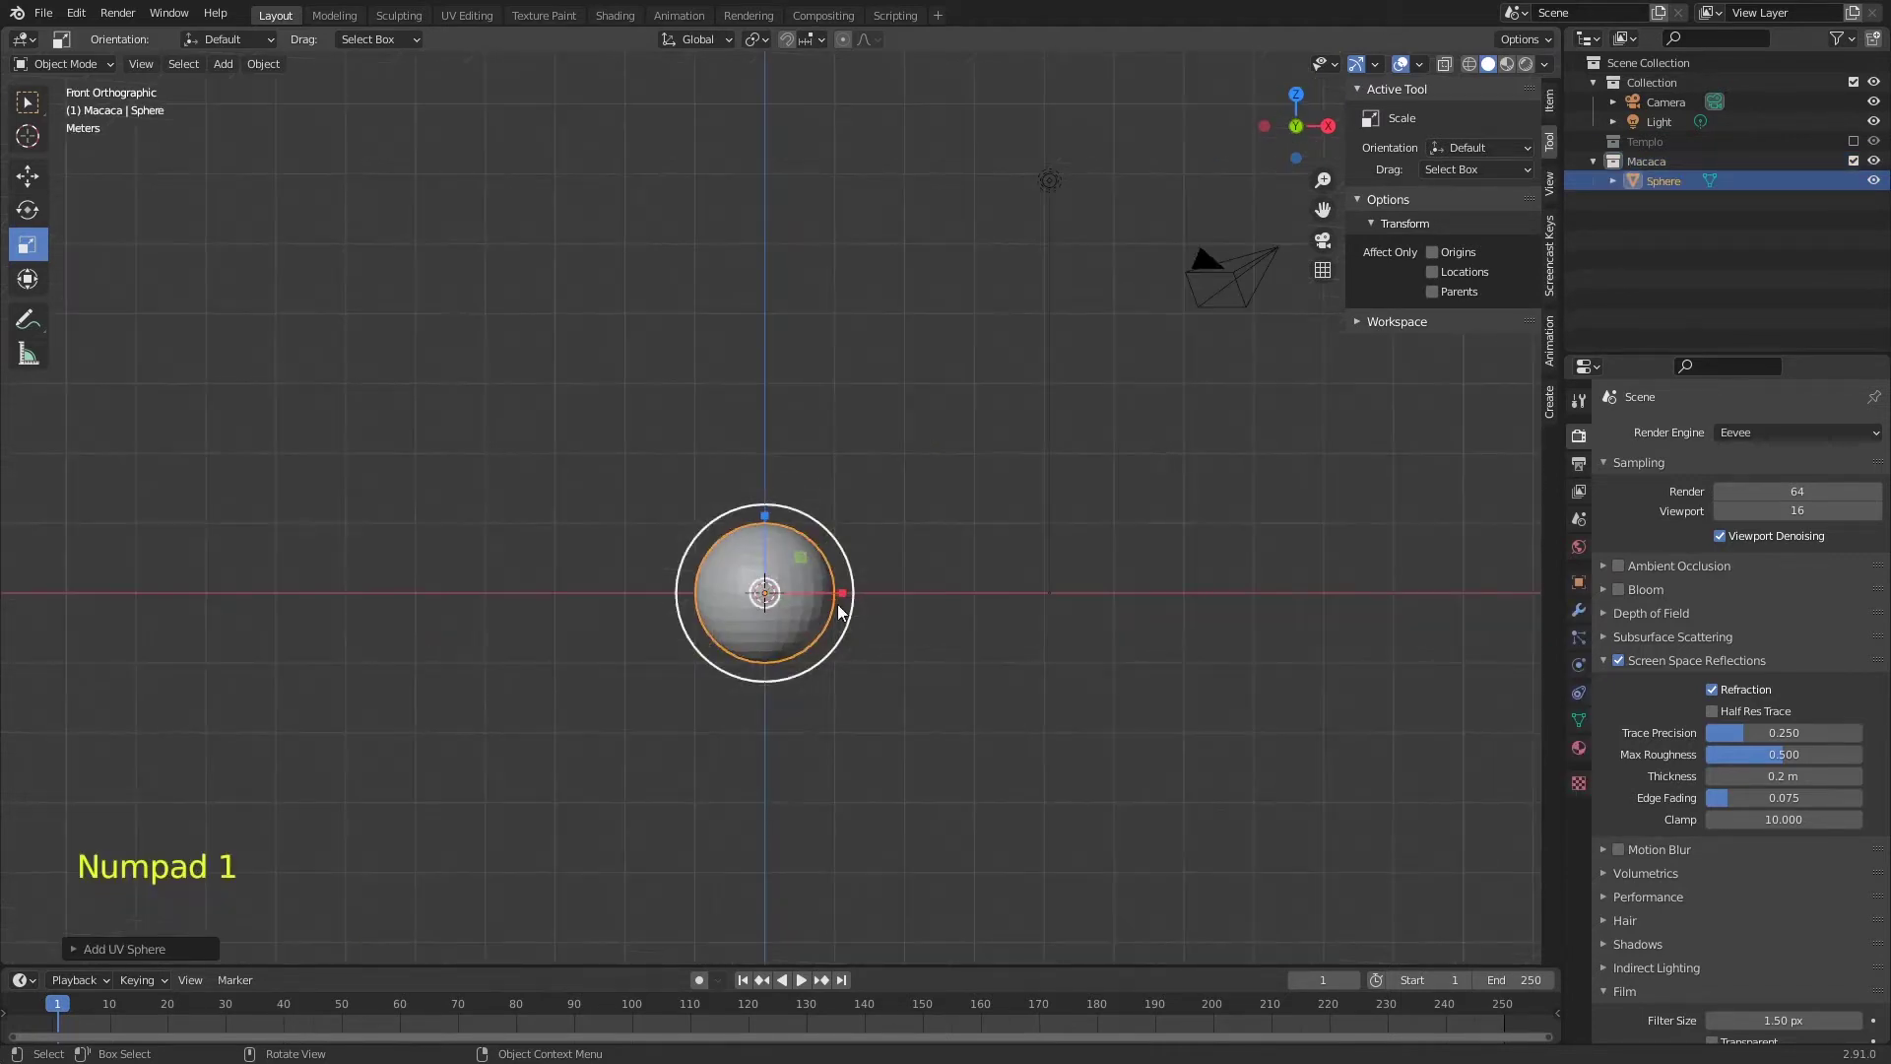
{"action": "middle_click", "coordinate": [846, 561]}
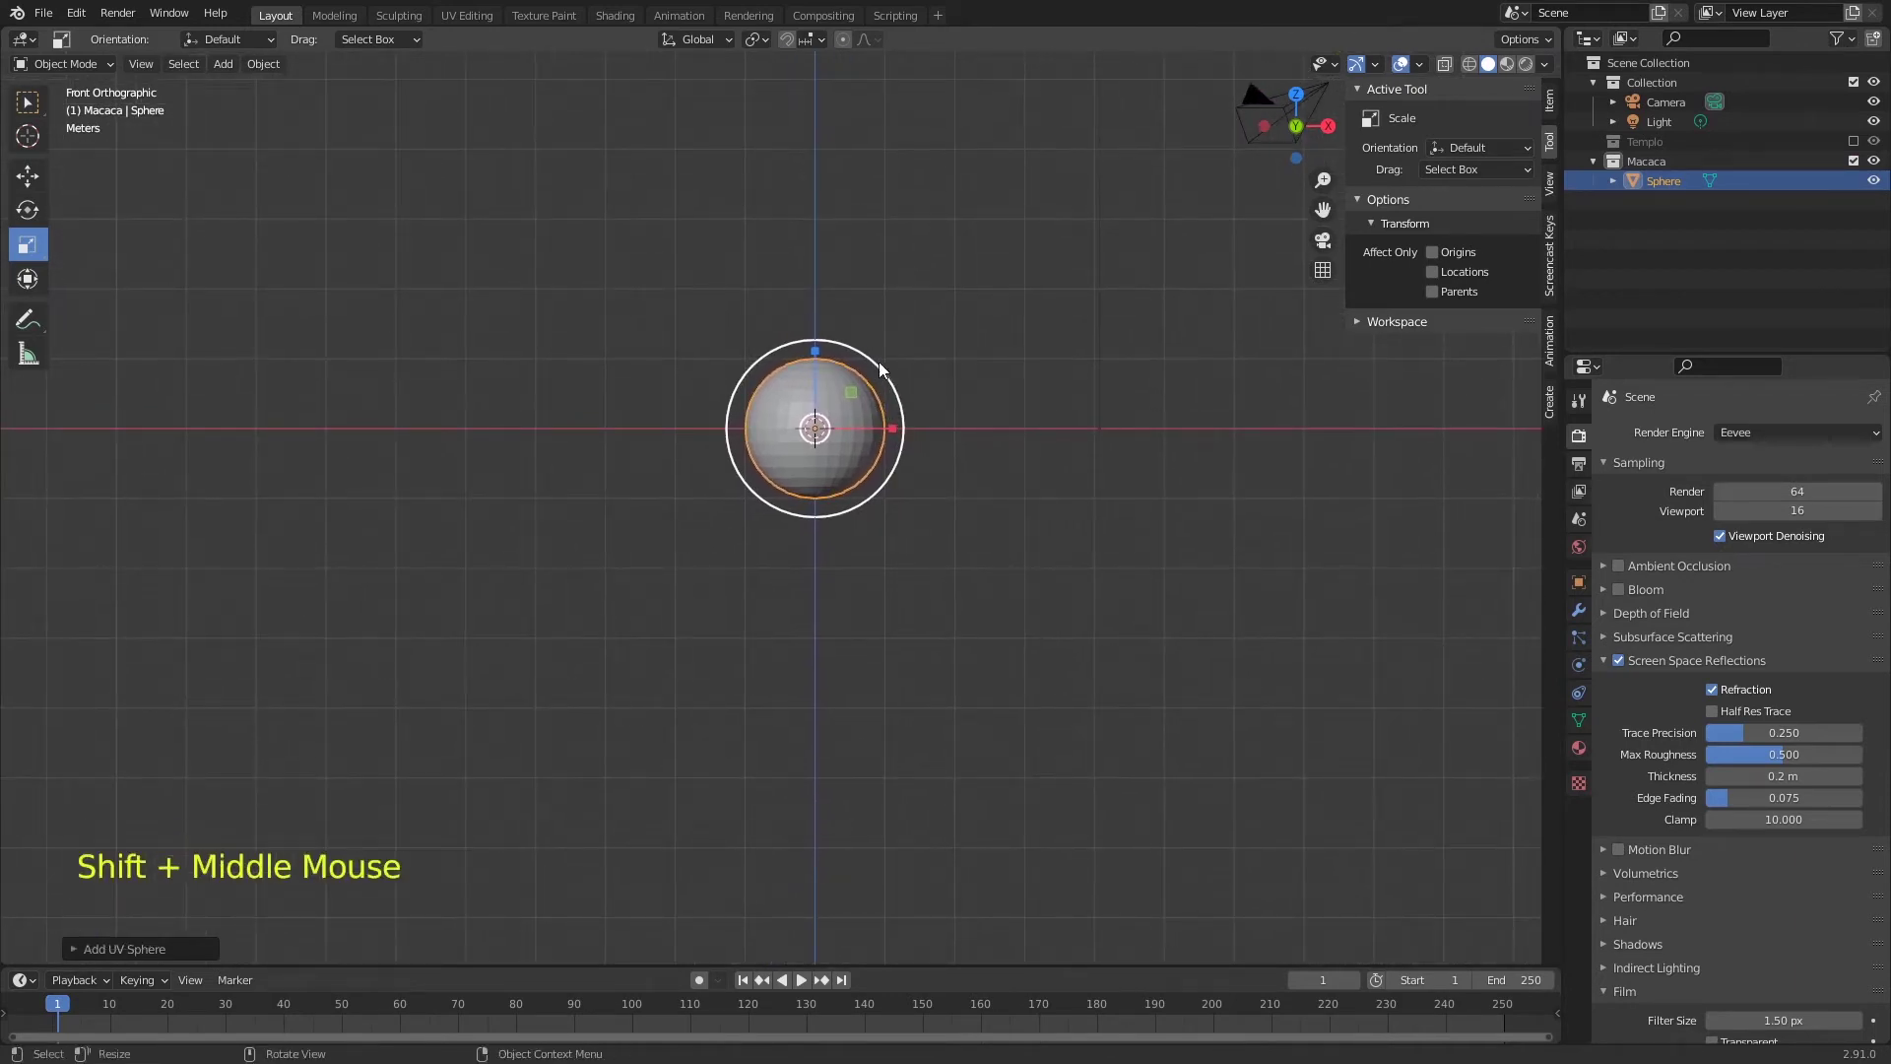
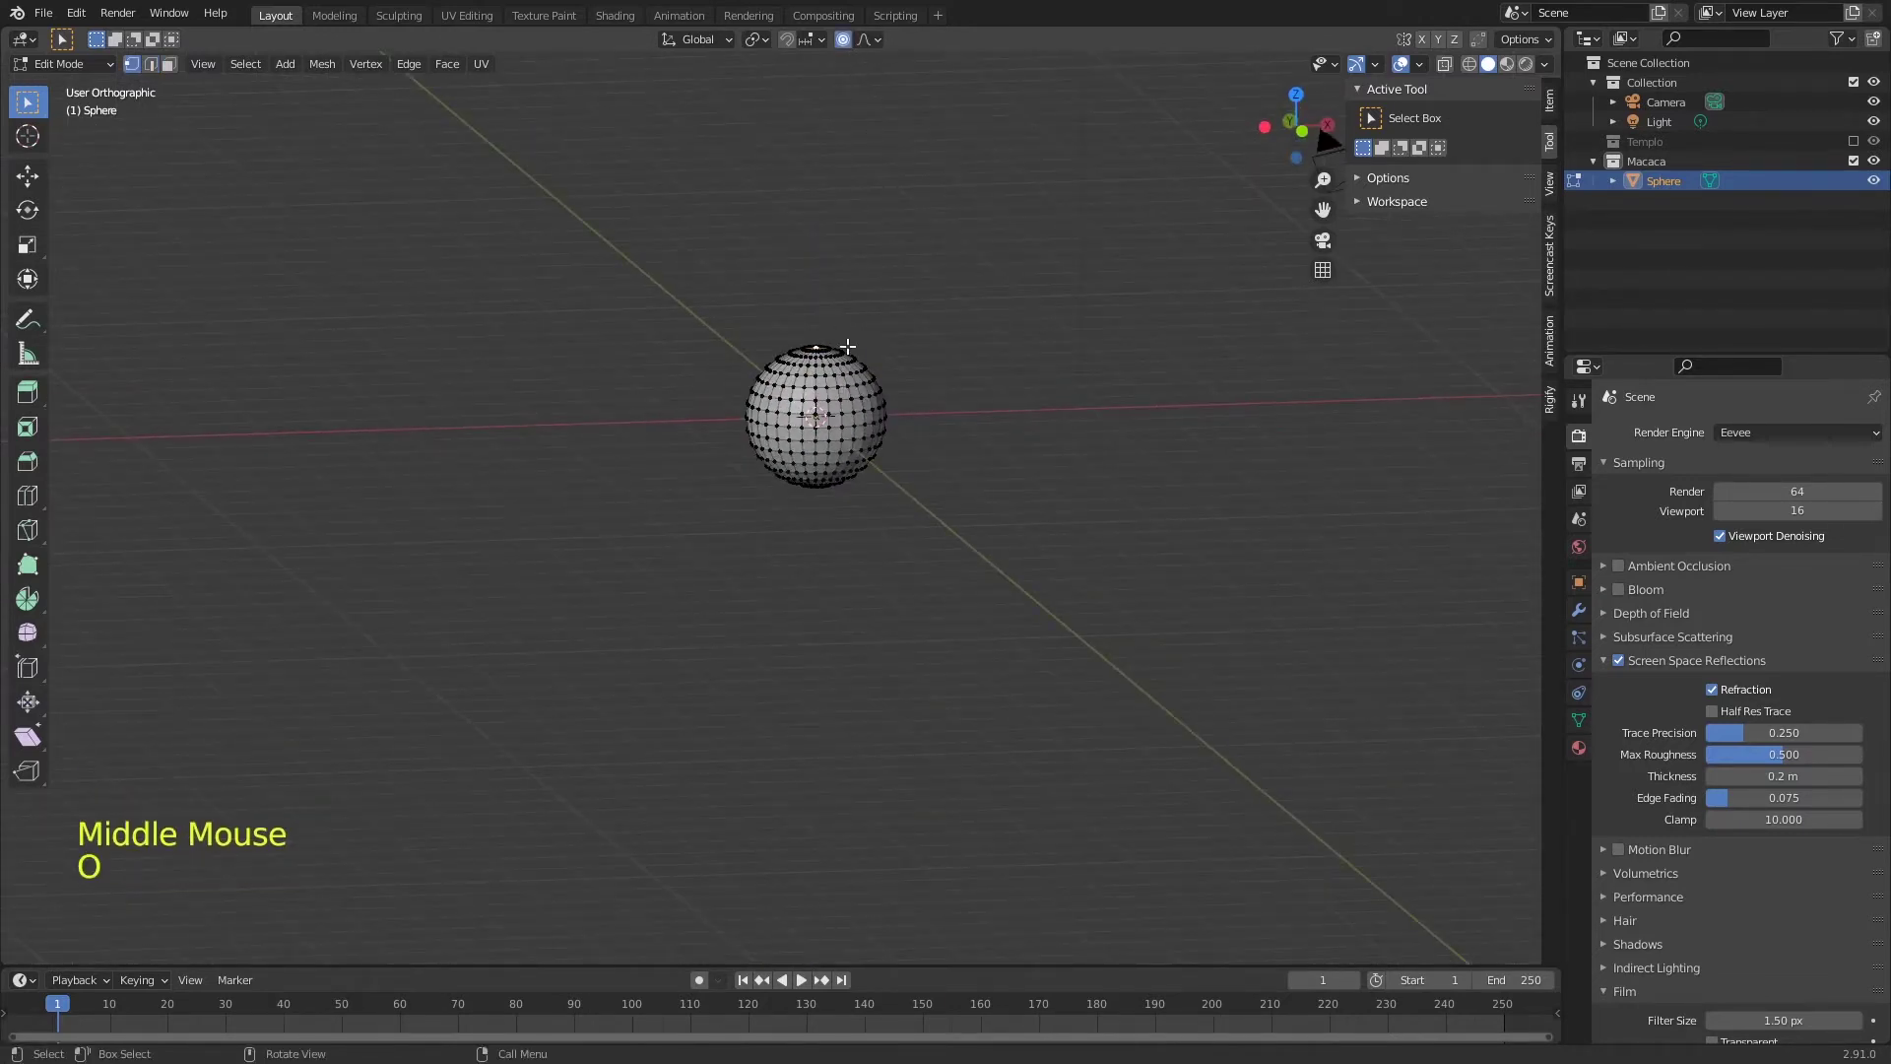
- Pull the sphere's top vertex upward with proportional editing into an egg-shaped head
{"action": "key", "text": "g"}
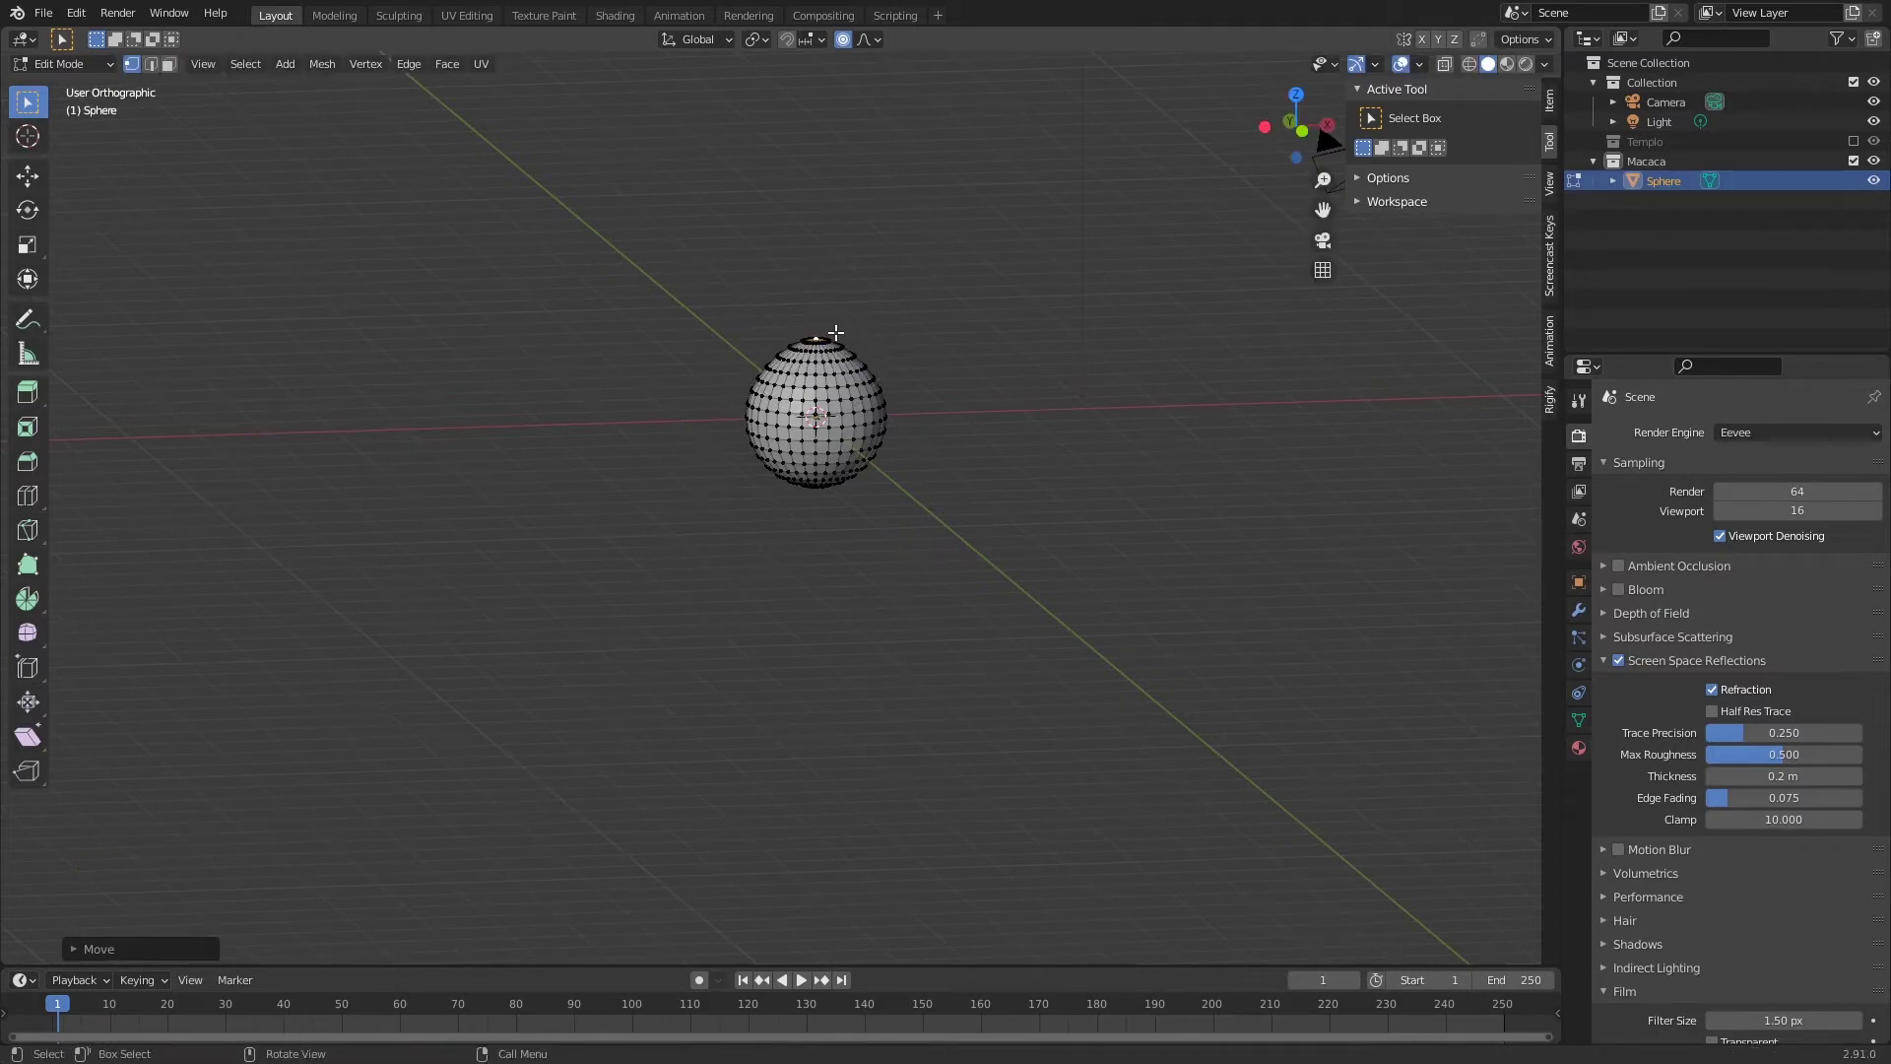
{"action": "key", "text": "g"}
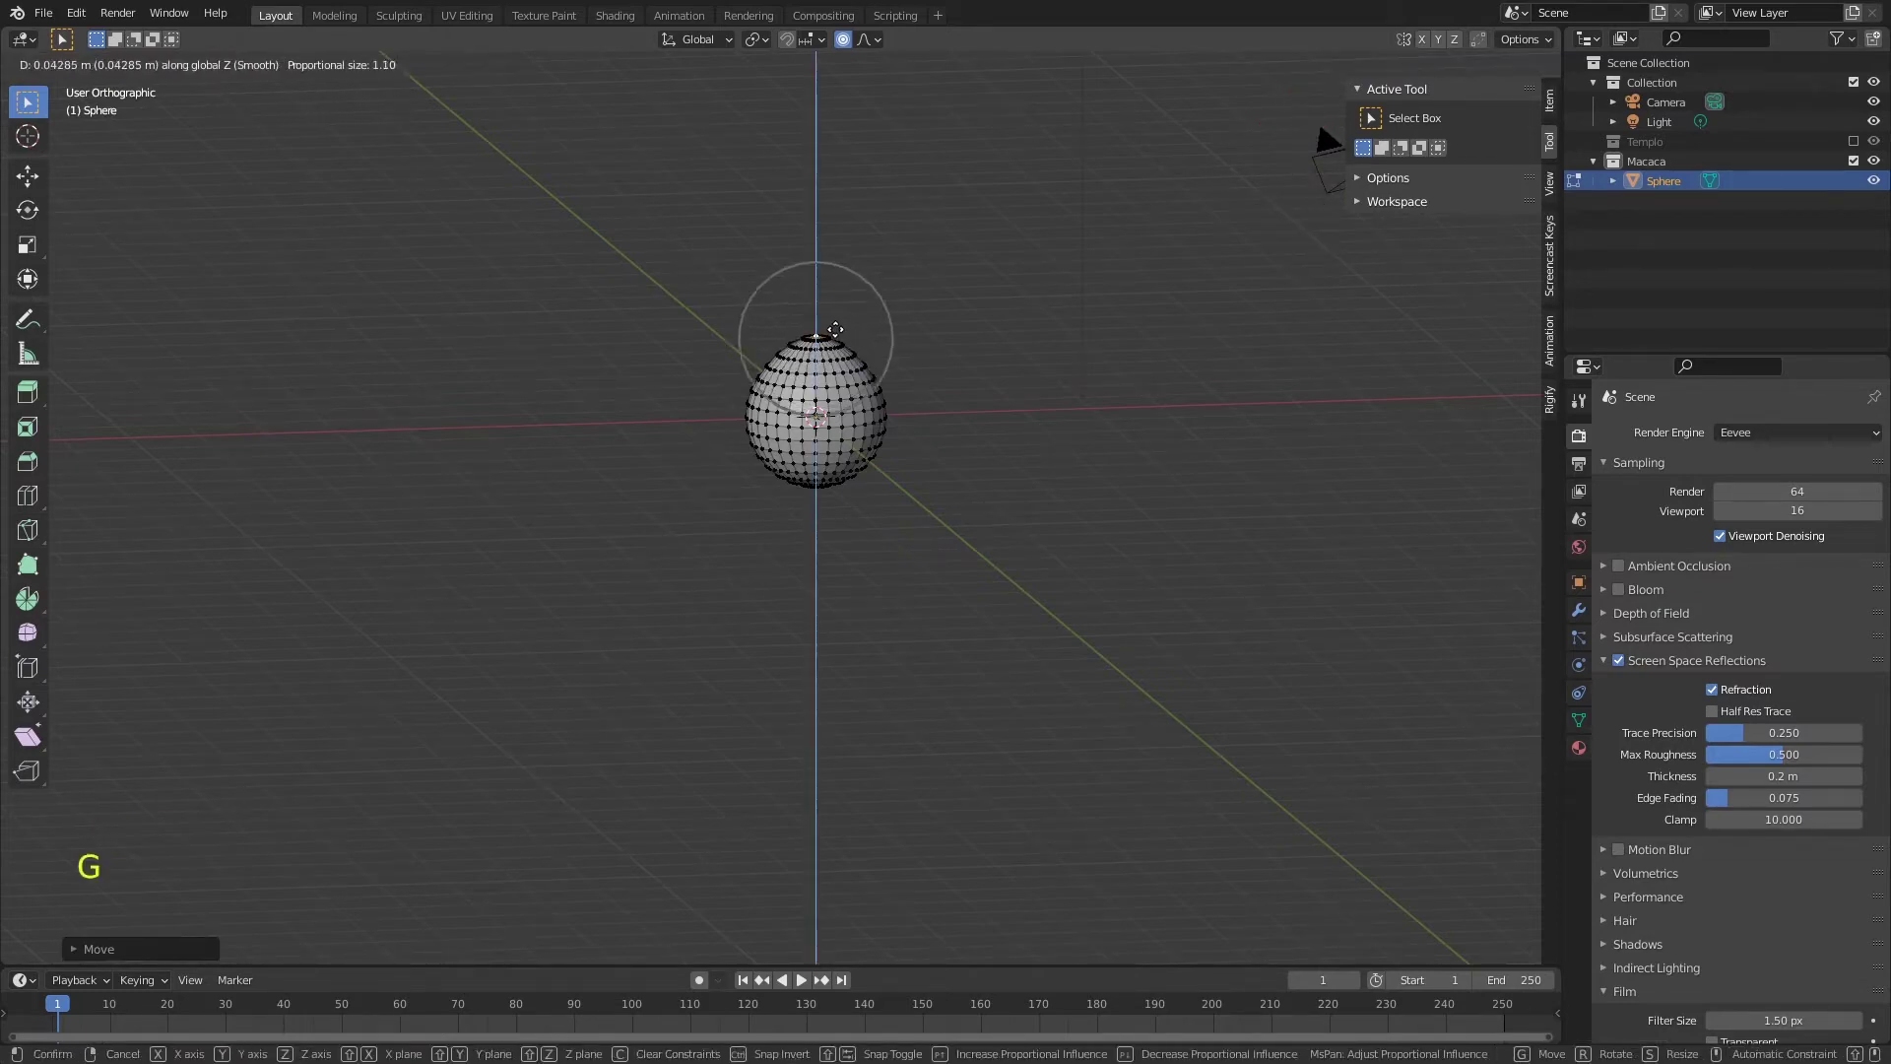
{"action": "key", "text": "s"}
{"action": "key", "text": "Tab"}
{"action": "key", "text": "KP_1"}
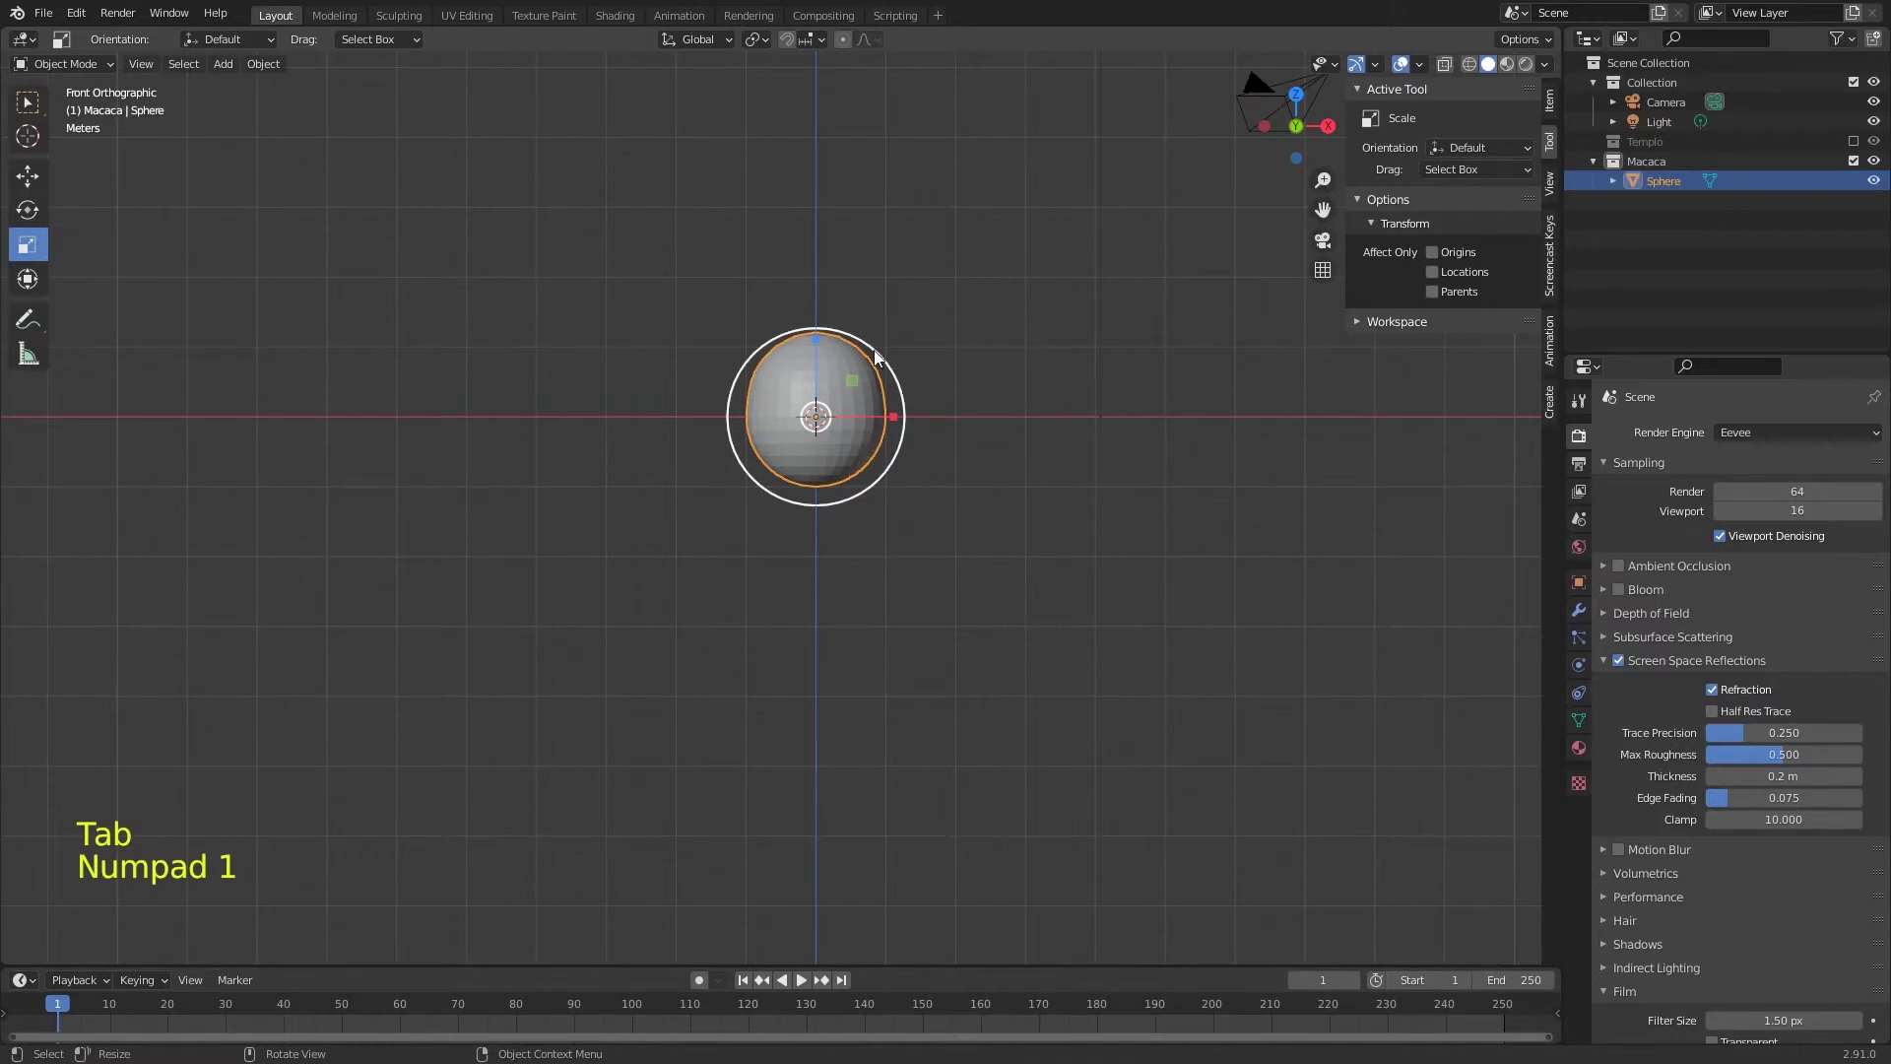
- Add a second UV sphere, shrink it and place it up and to the right of the head
{"action": "key", "text": "shift+a"}
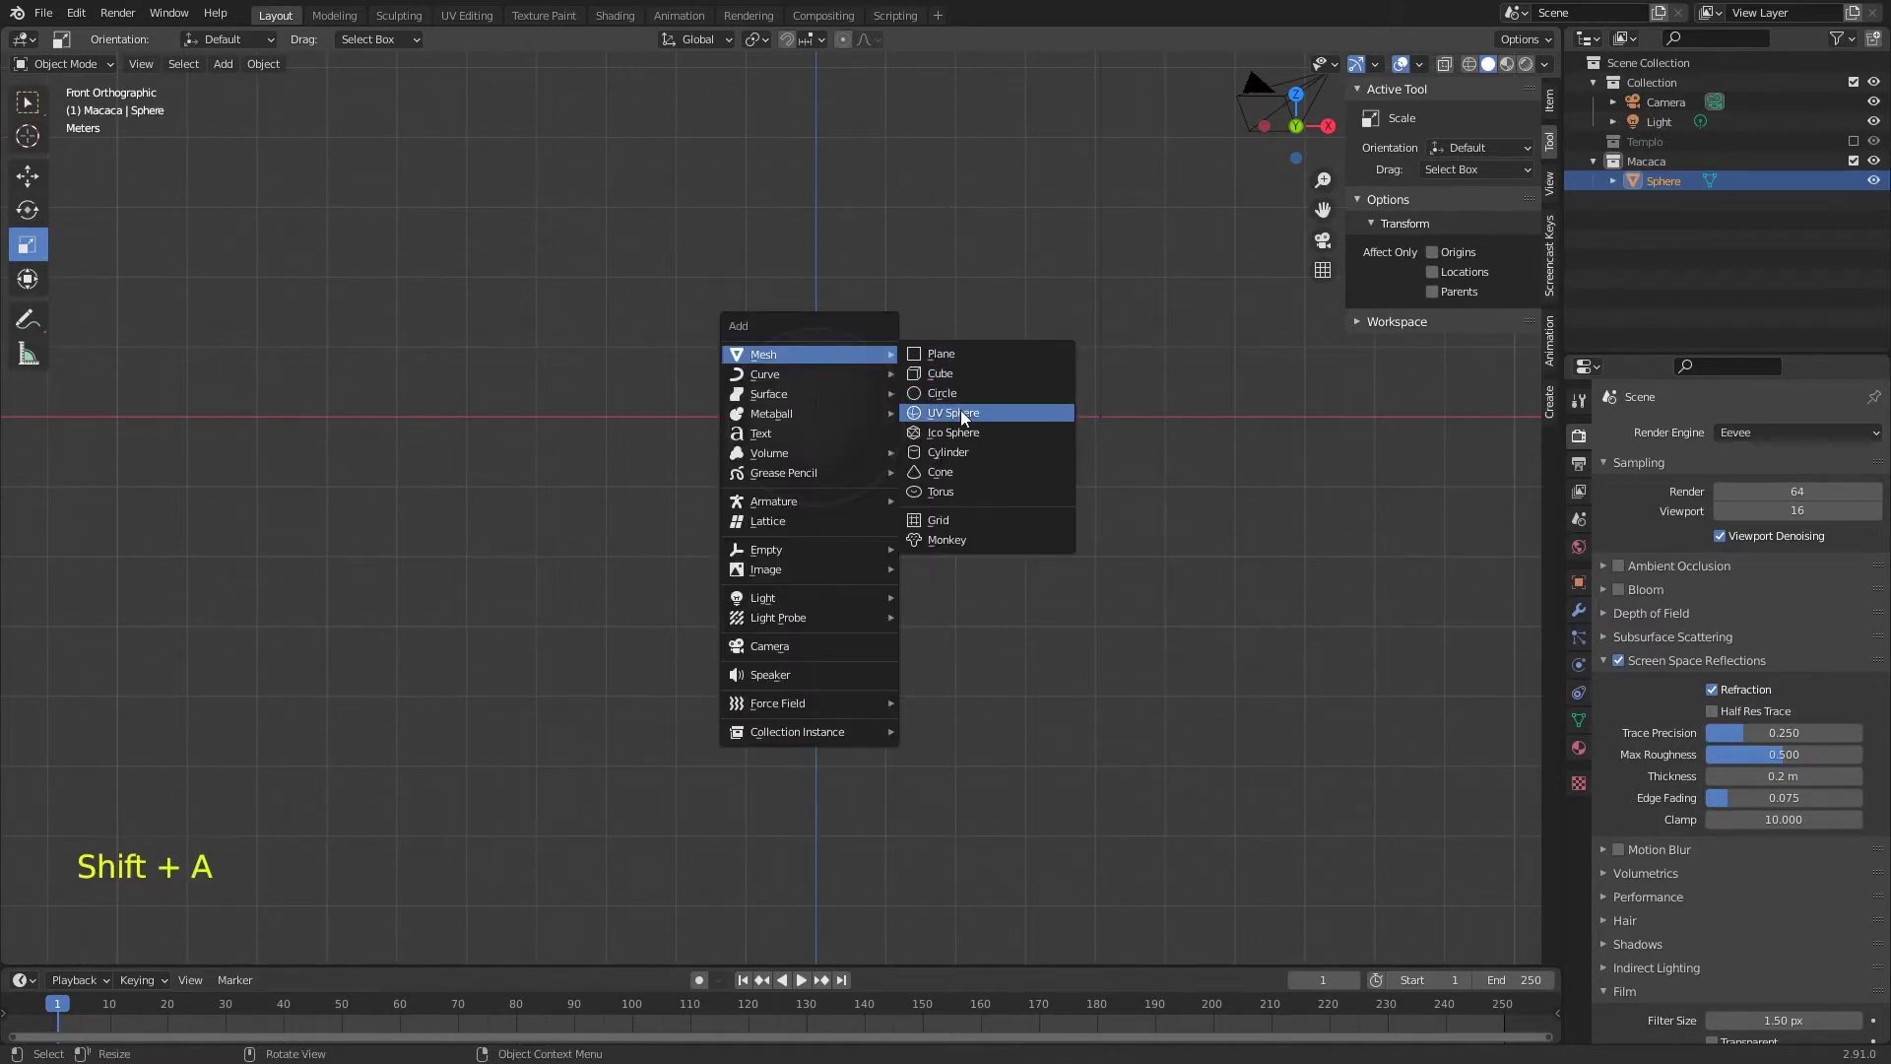
{"action": "key", "text": "g"}
{"action": "key", "text": "s"}
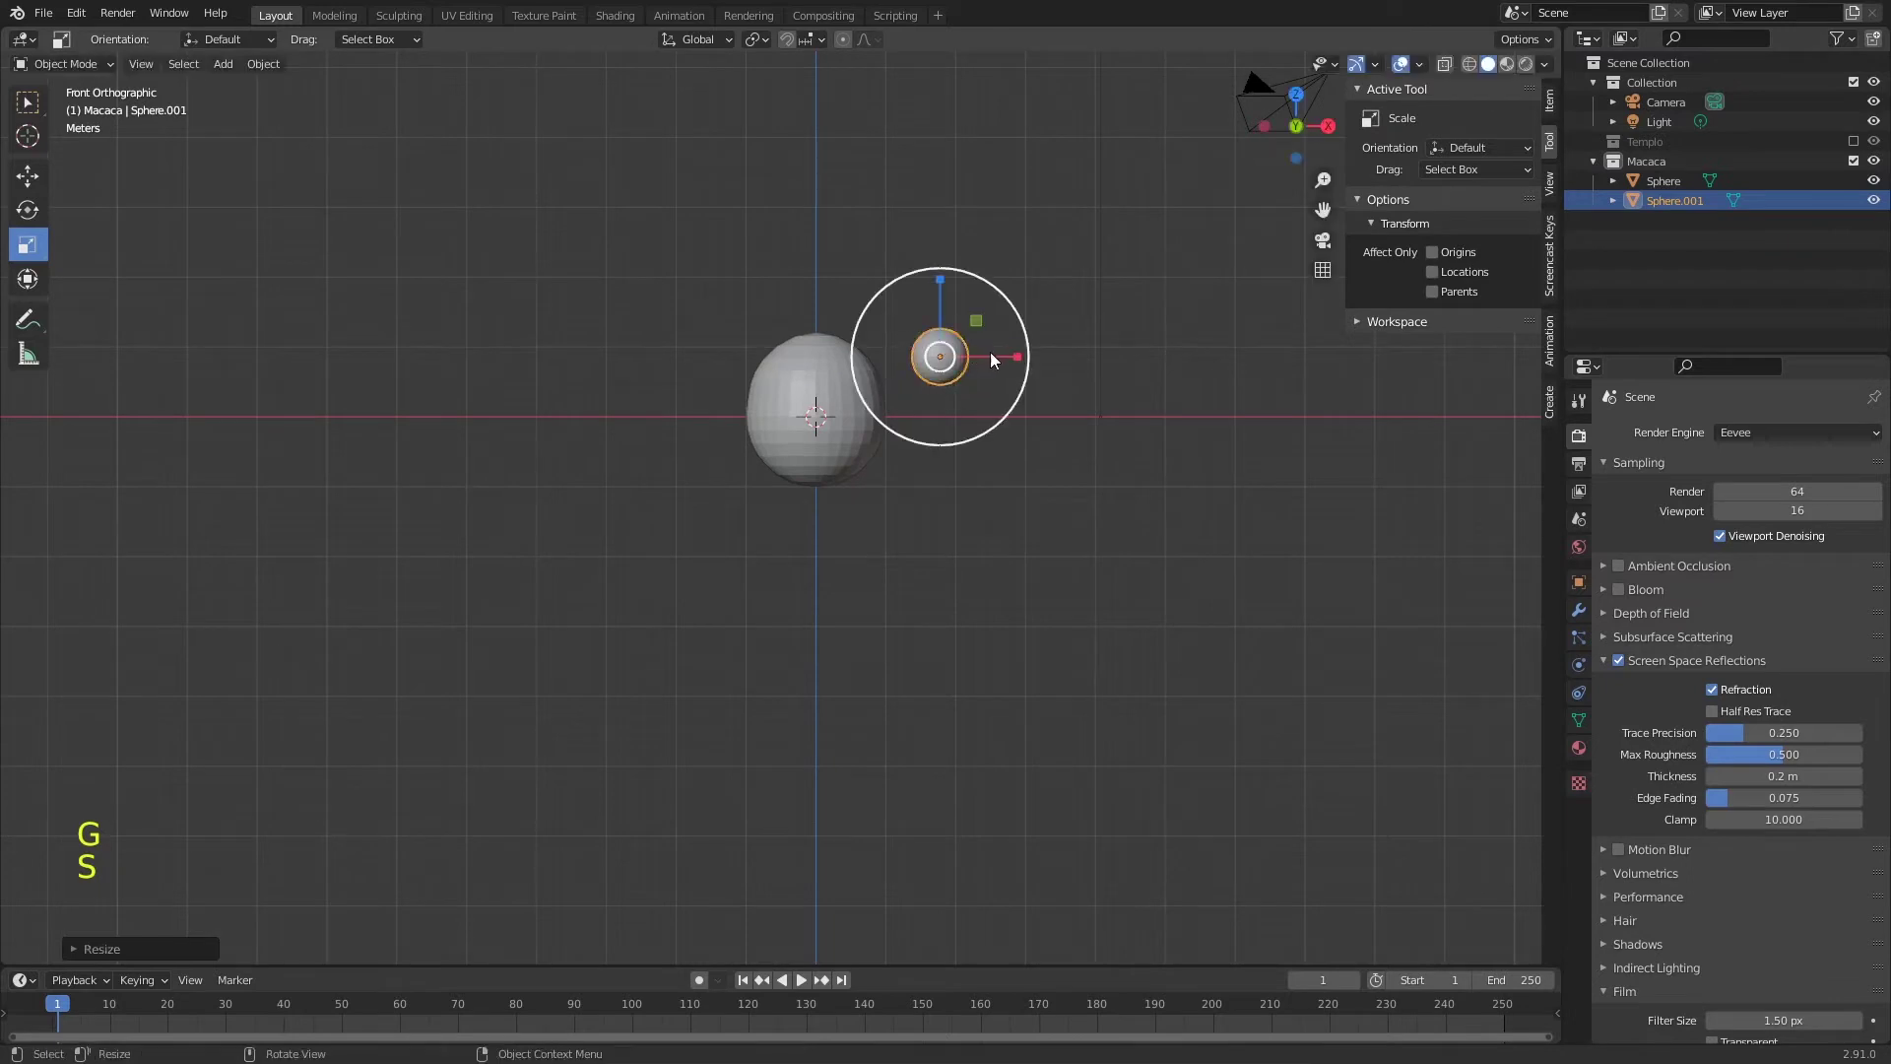
{"action": "left_click", "coordinate": [824, 411]}
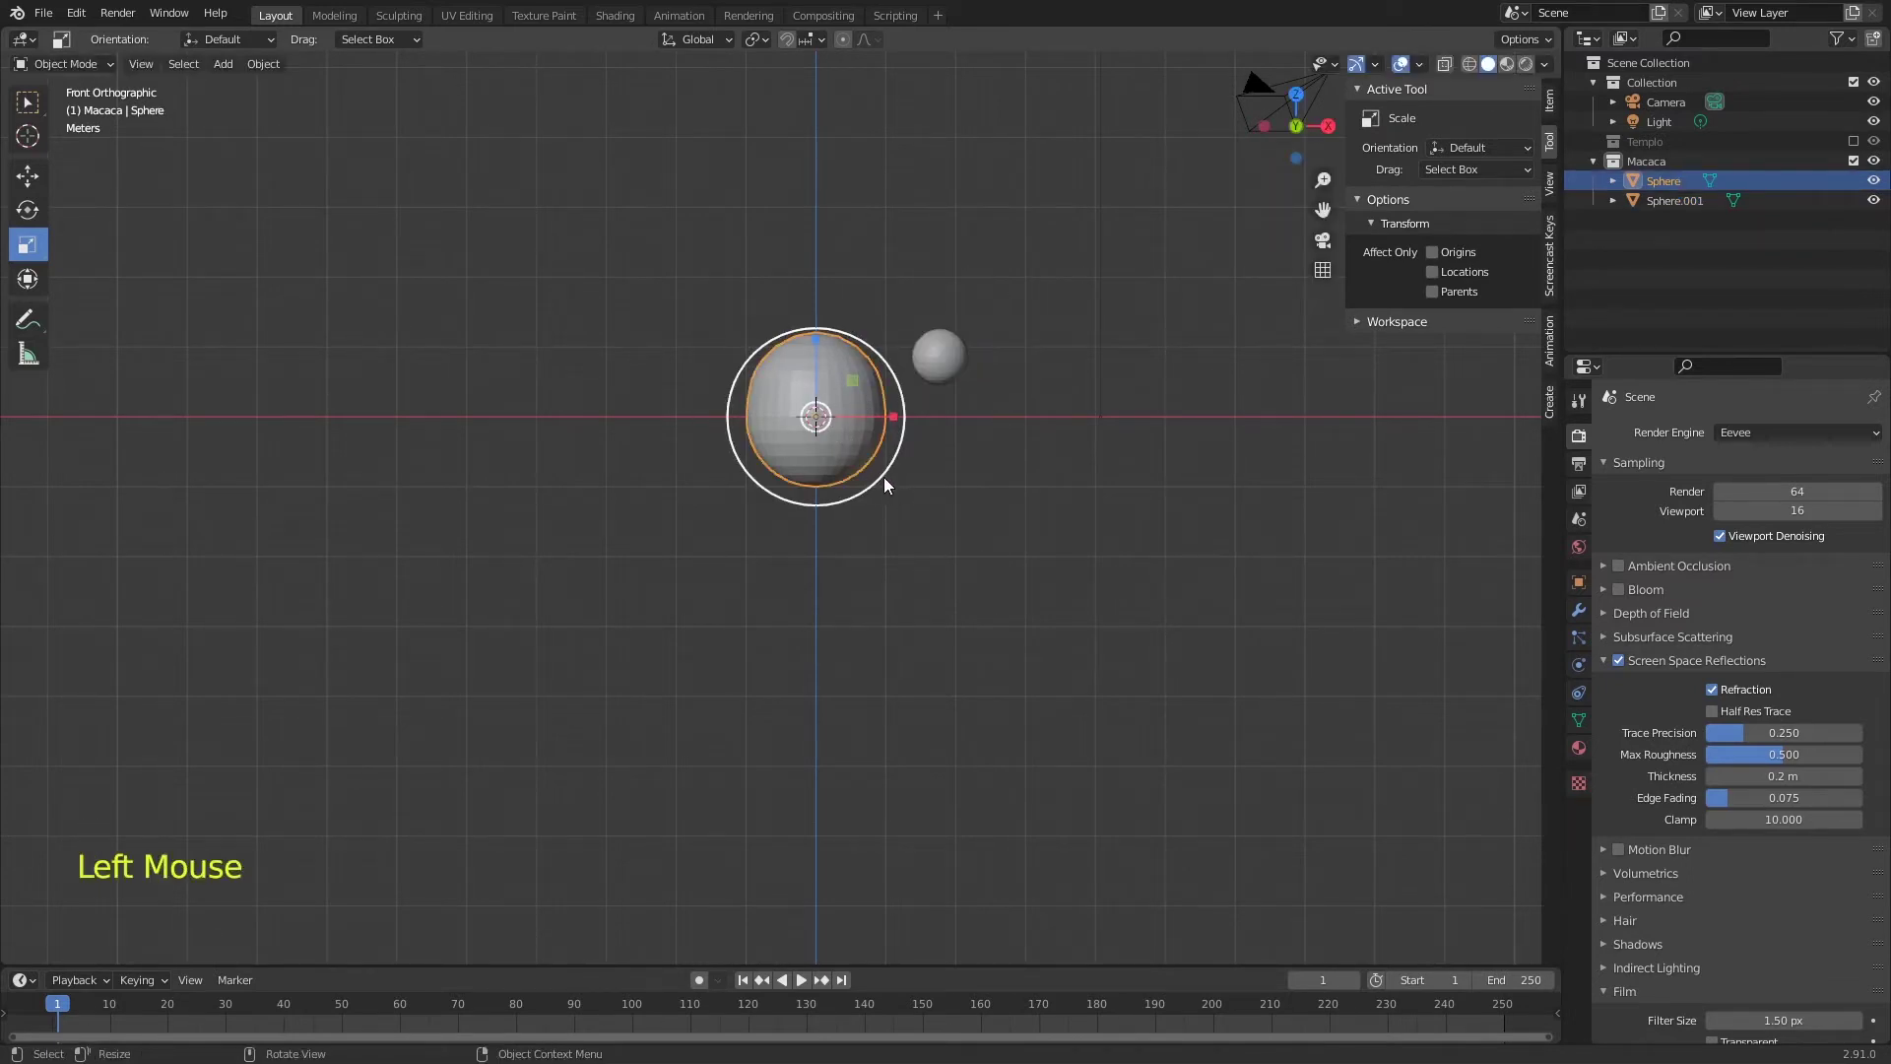
- Give the head sphere and the small sphere smooth shading
{"action": "middle_click", "coordinate": [896, 487]}
{"action": "right_click", "coordinate": [810, 368]}
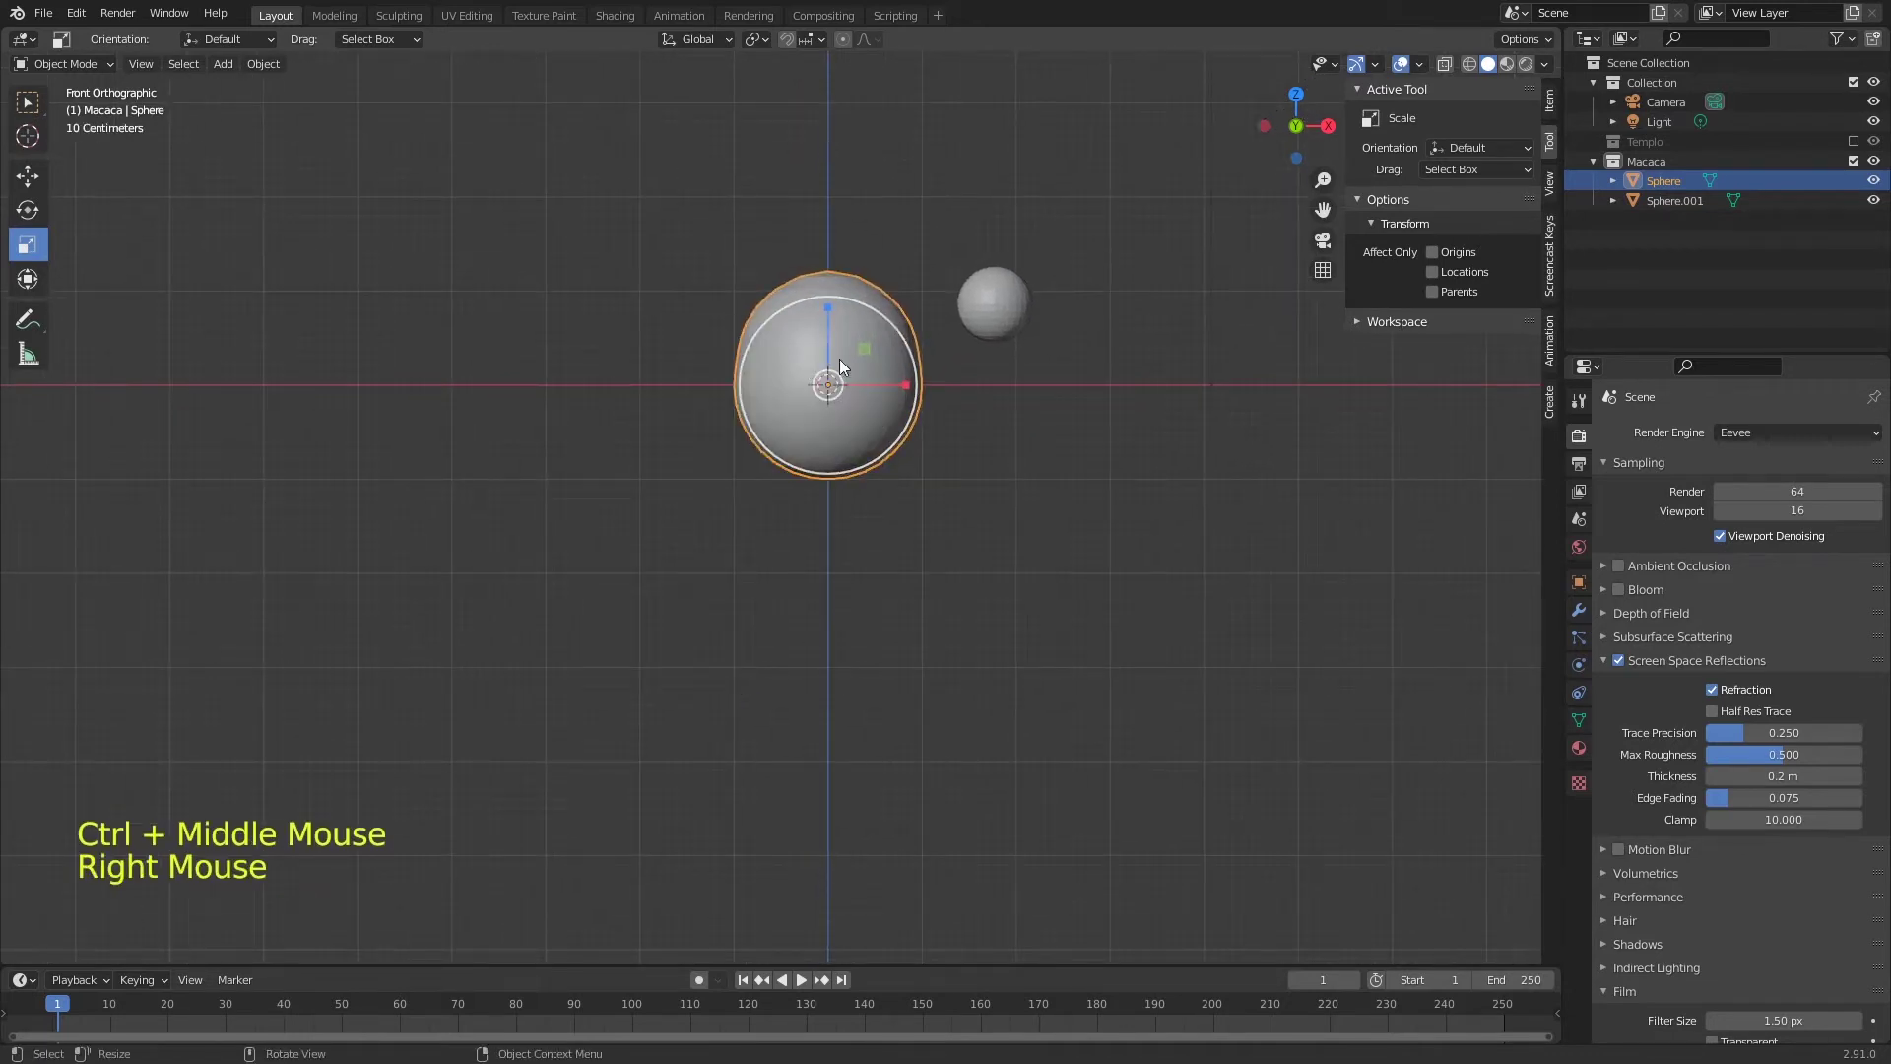
{"action": "right_click", "coordinate": [989, 318]}
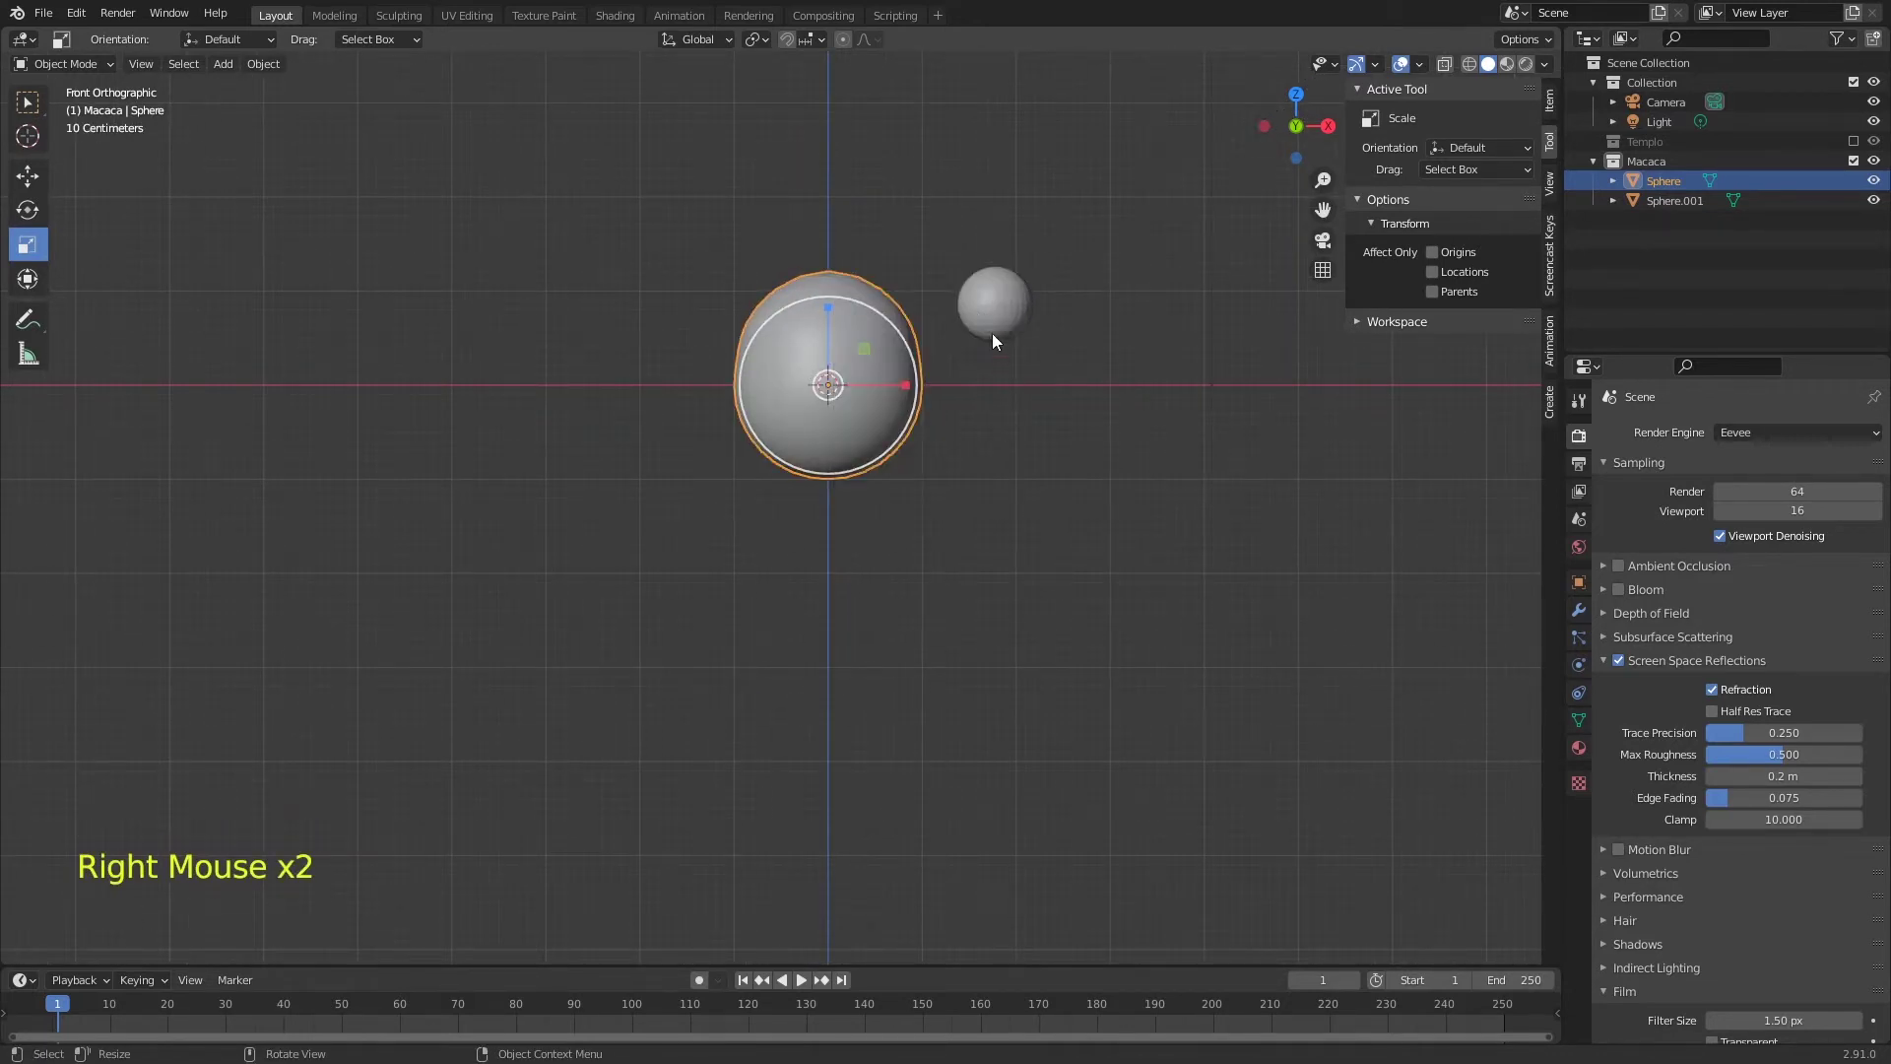
{"action": "left_click", "coordinate": [1011, 309]}
{"action": "right_click", "coordinate": [992, 303]}
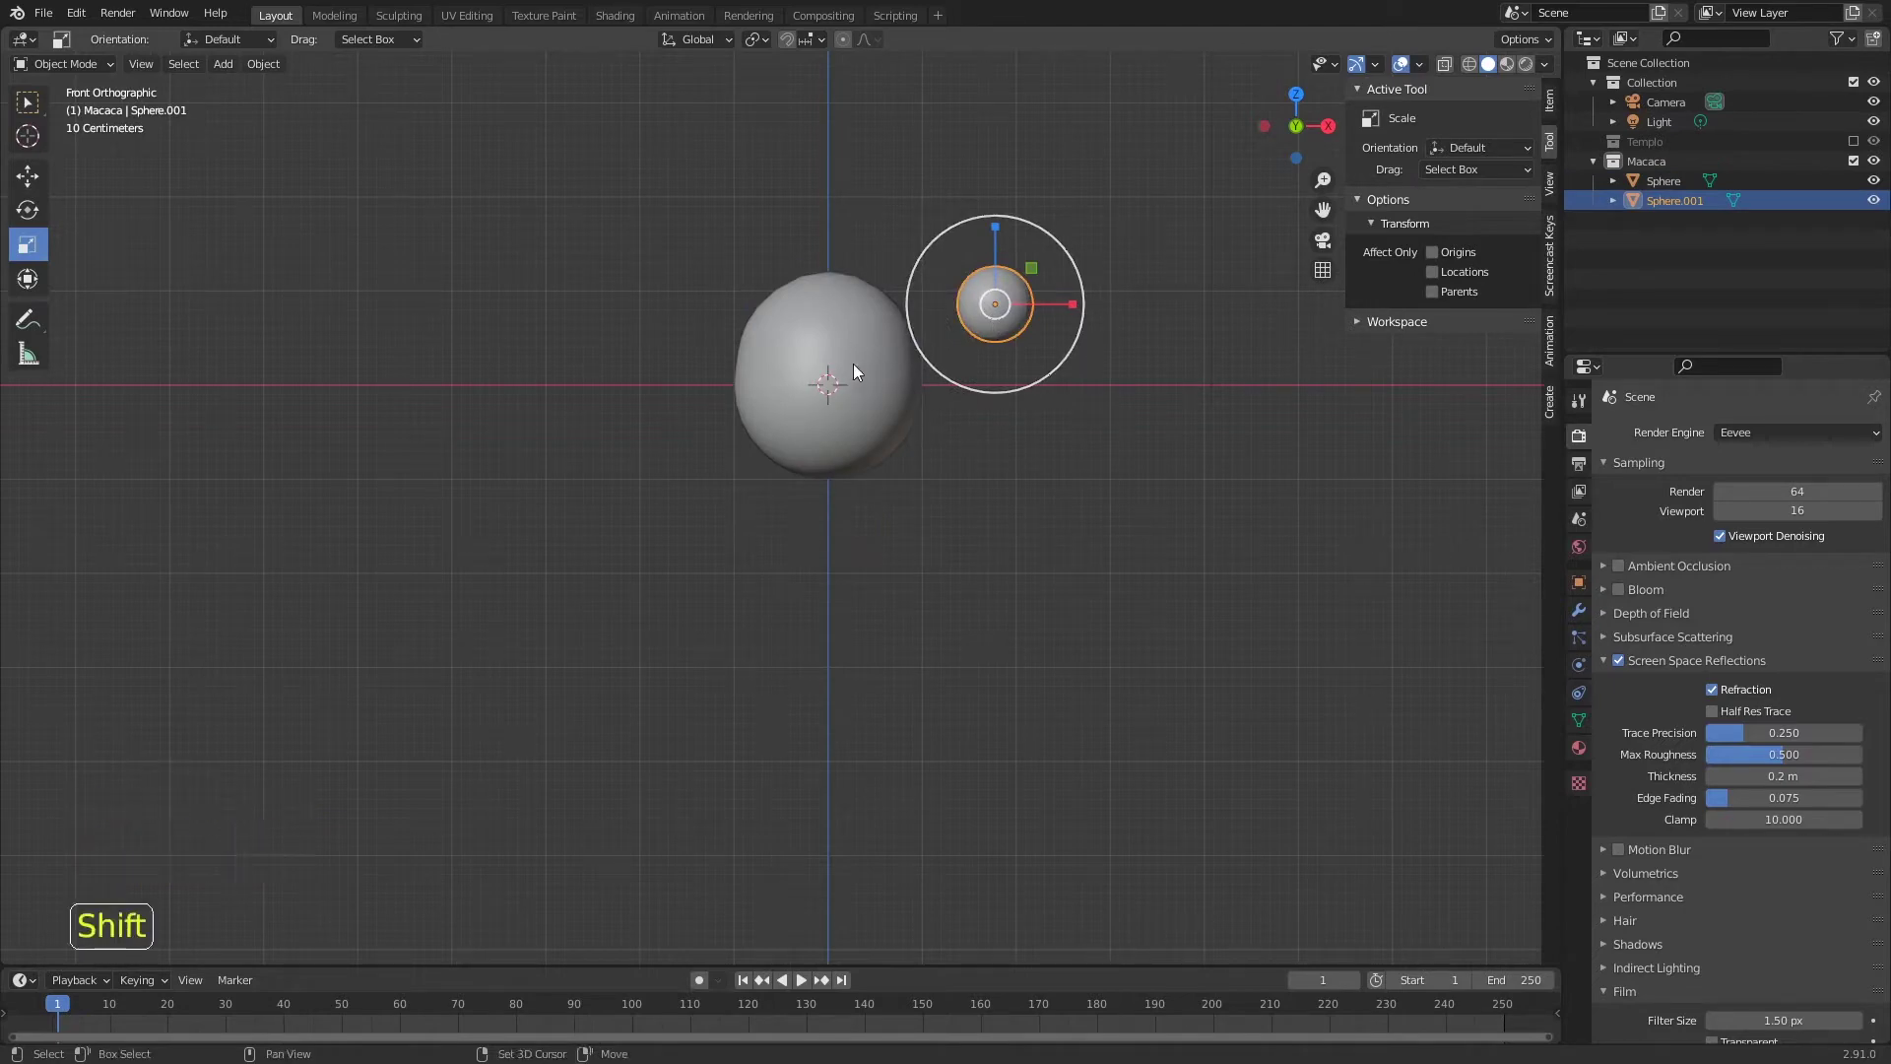
- Add a cylinder, stretch it long and thin and hang it below the small sphere as an arm
{"action": "key", "text": "shift+a"}
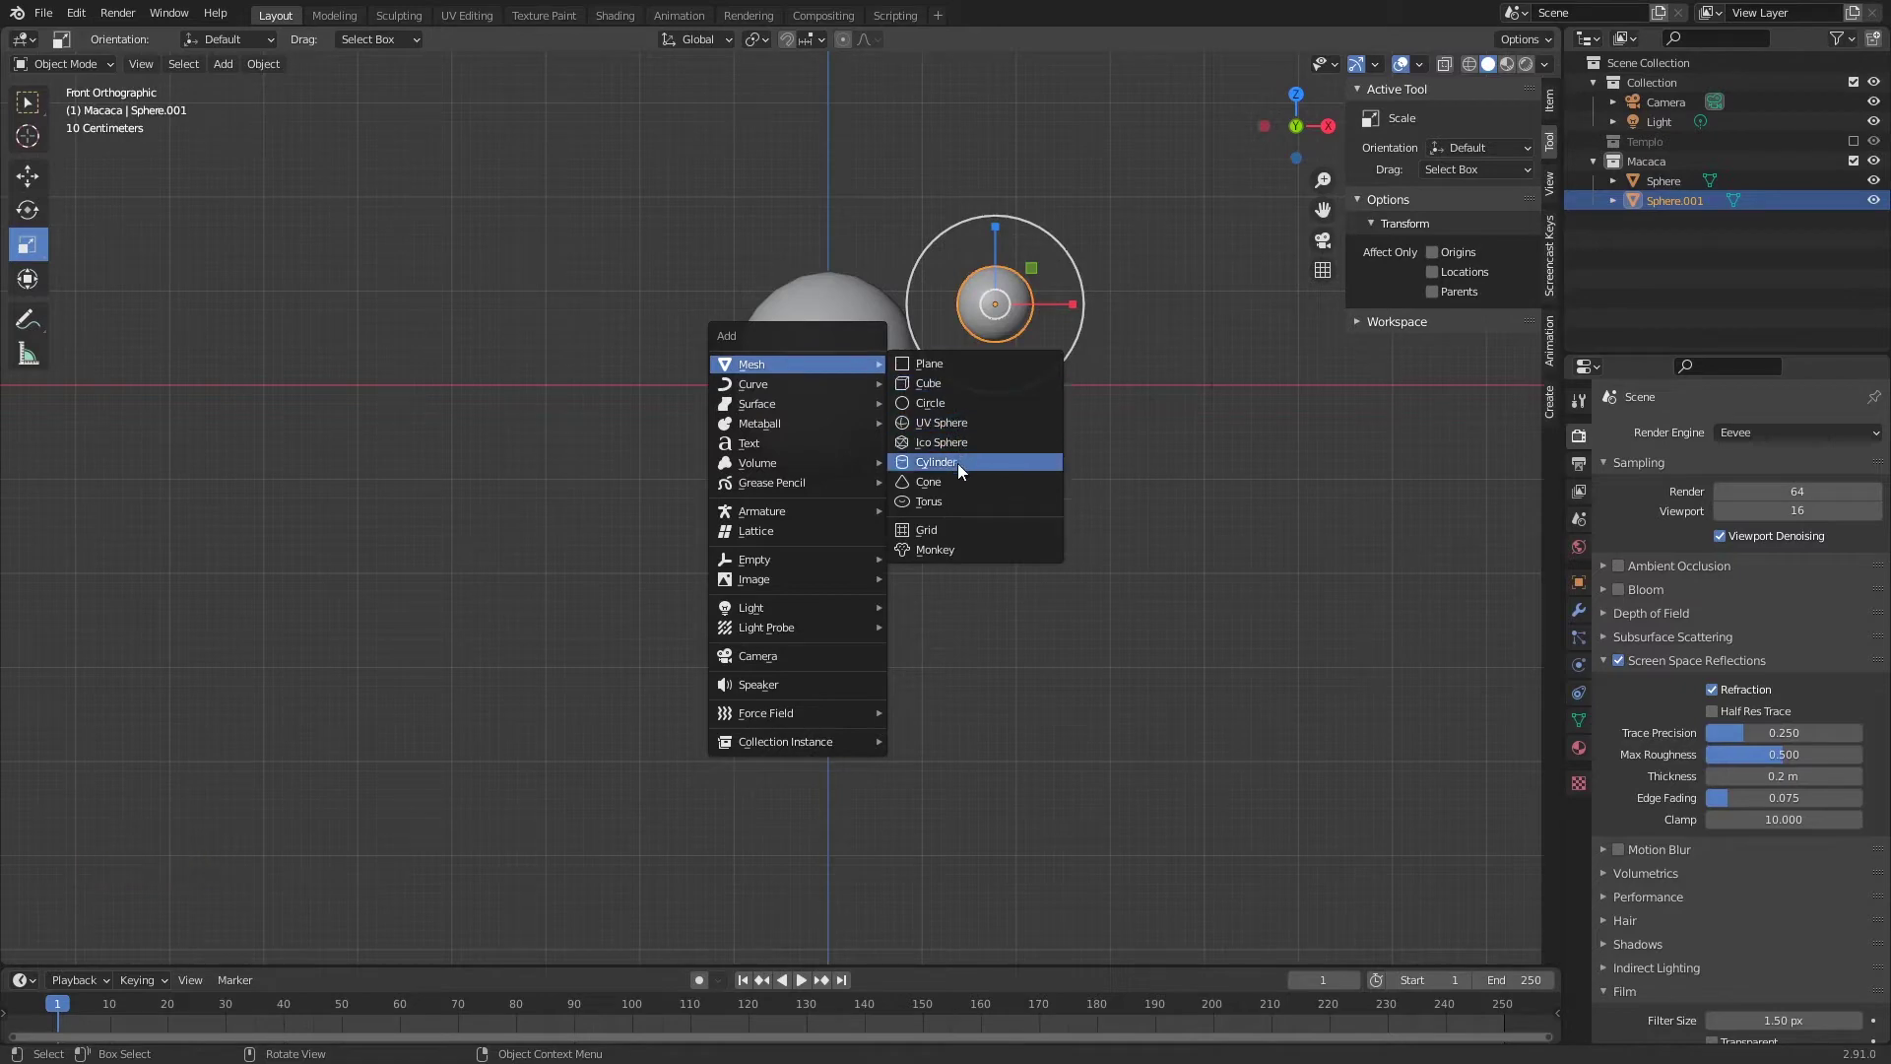
{"action": "key", "text": "g"}
{"action": "key", "text": "s"}
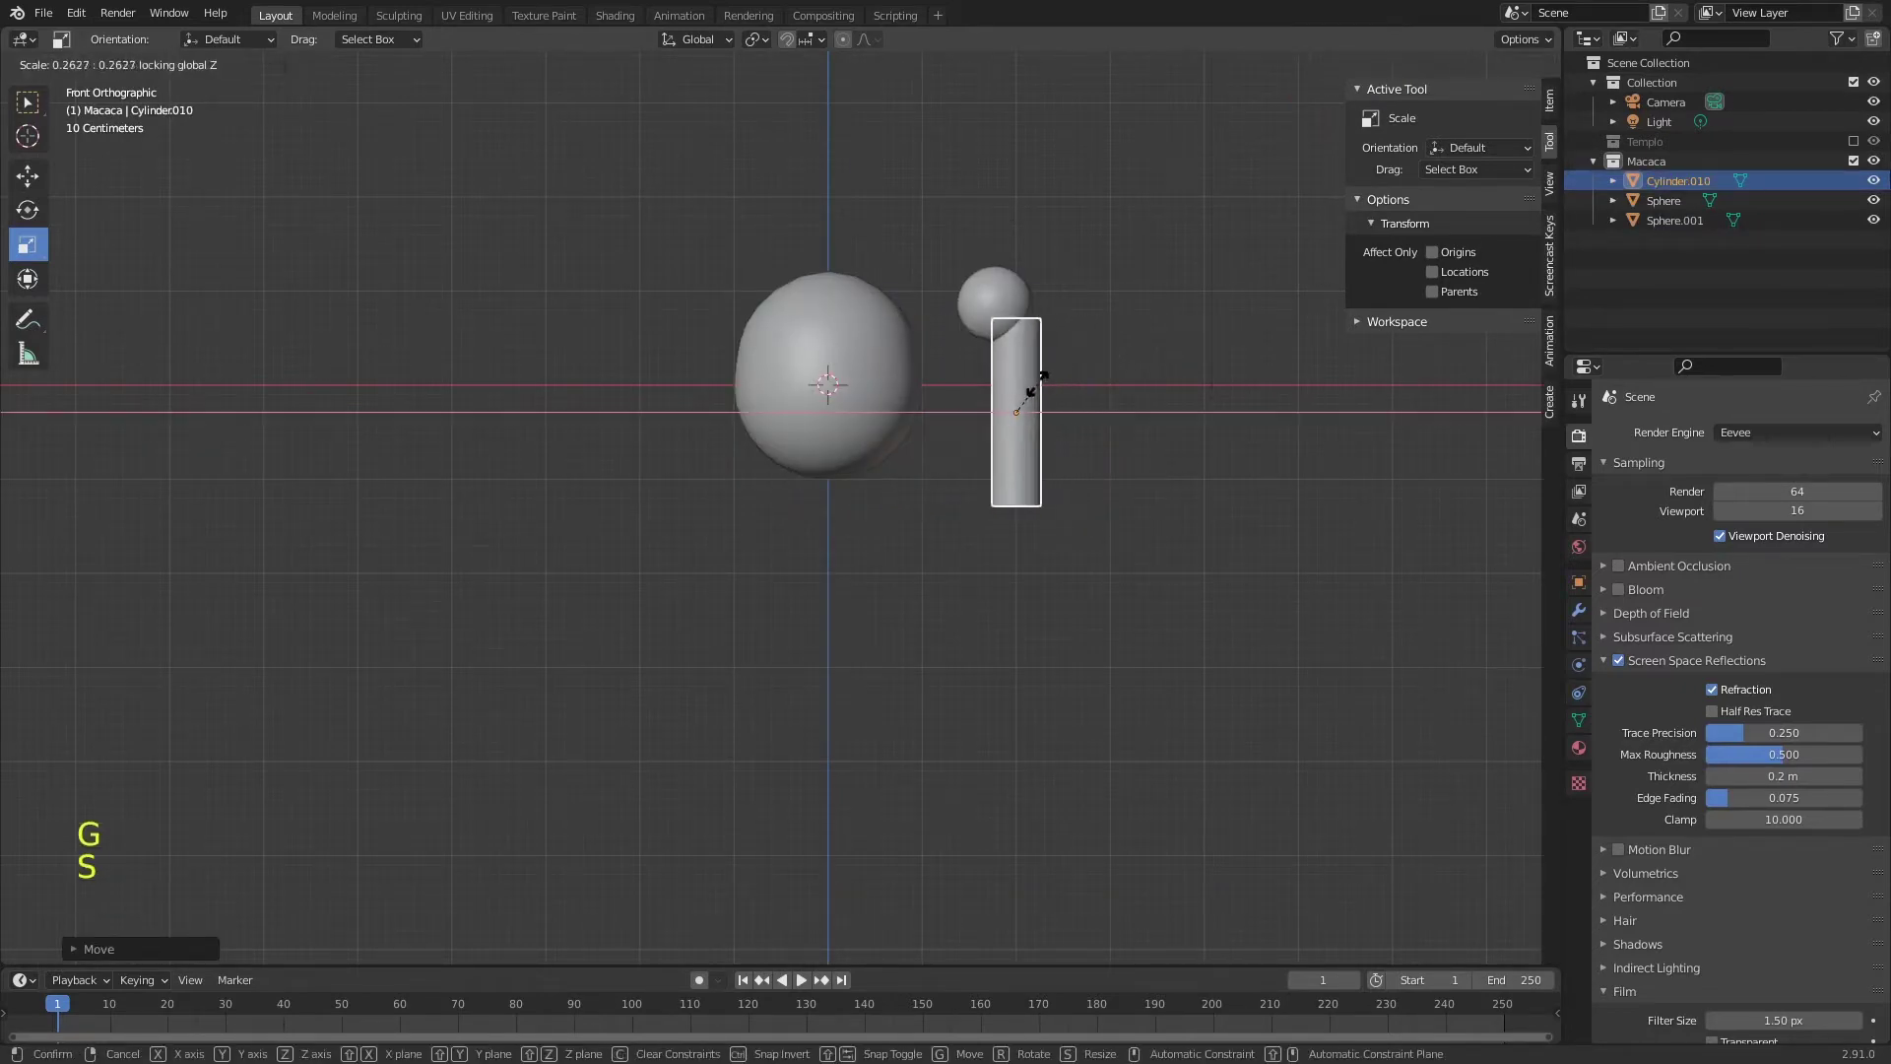
{"action": "key", "text": "g"}
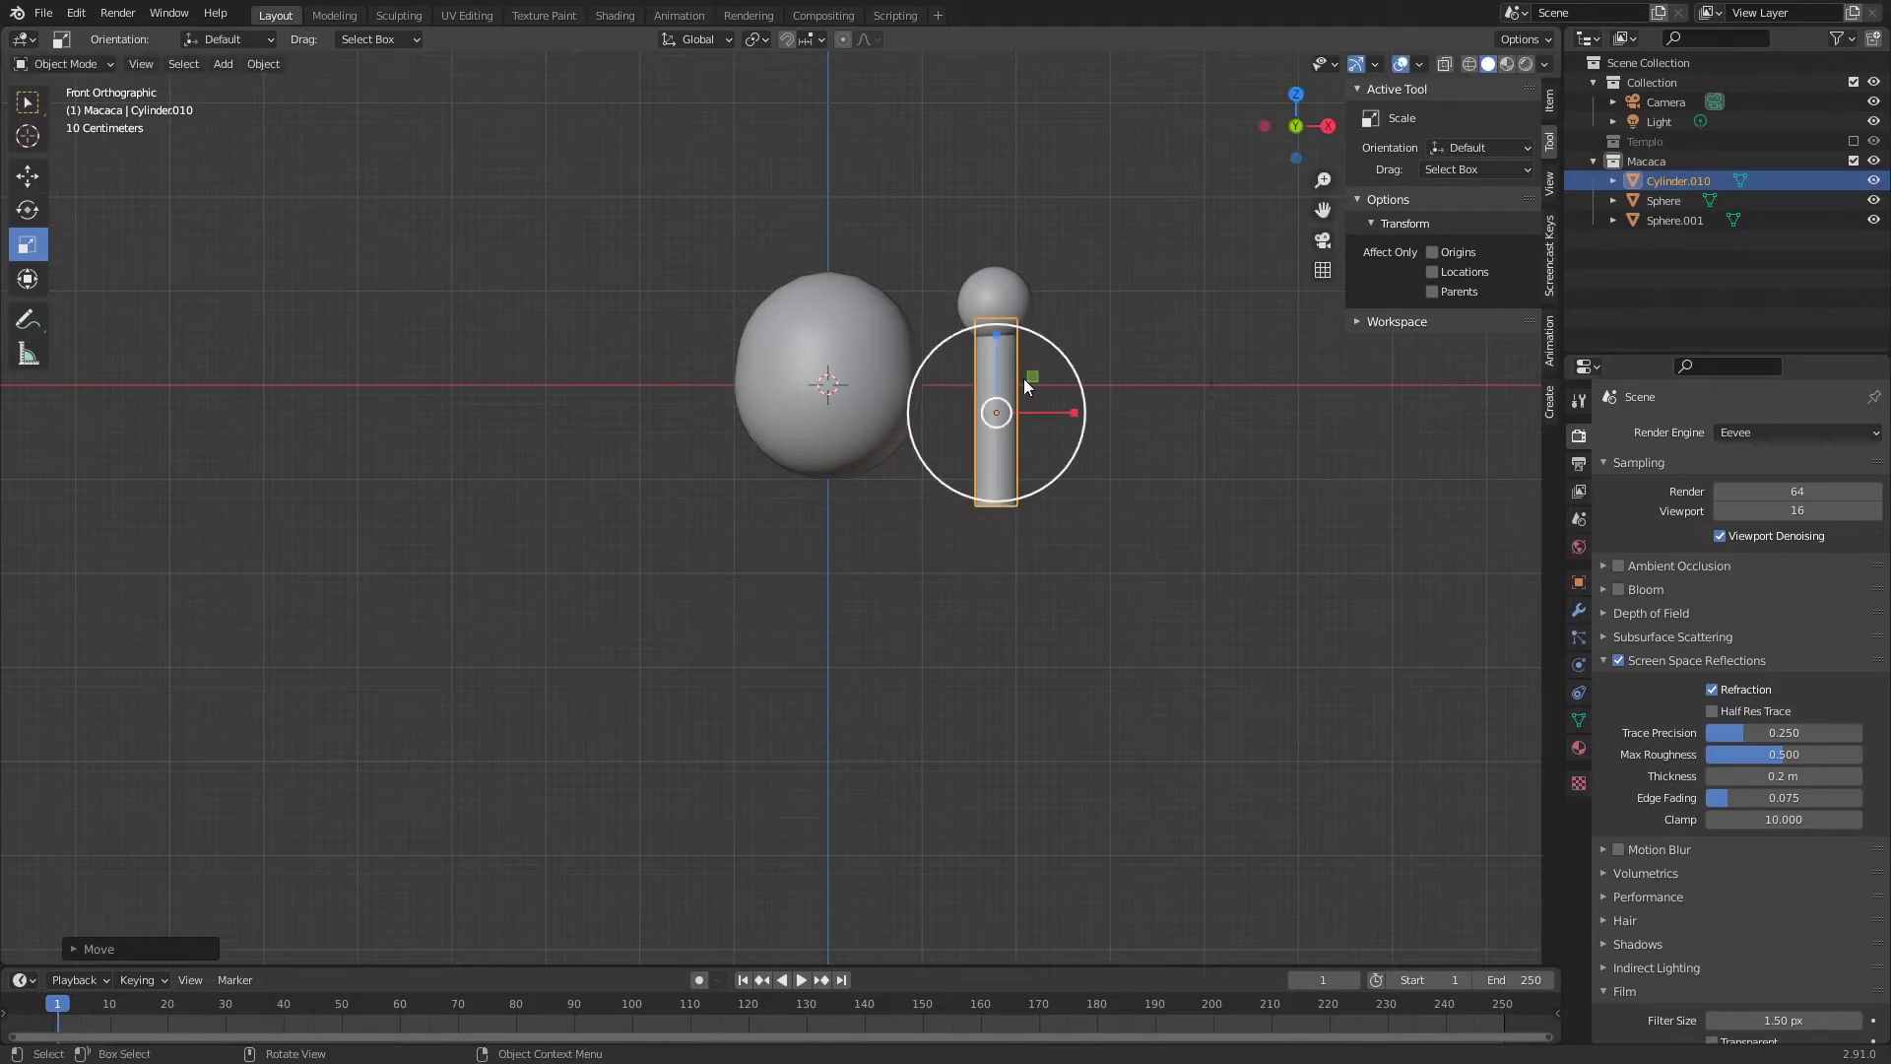
- Test-rotate the arm pieces together, undo it and save Templo.blend
{"action": "left_click", "coordinate": [1002, 293]}
{"action": "key", "text": "r"}
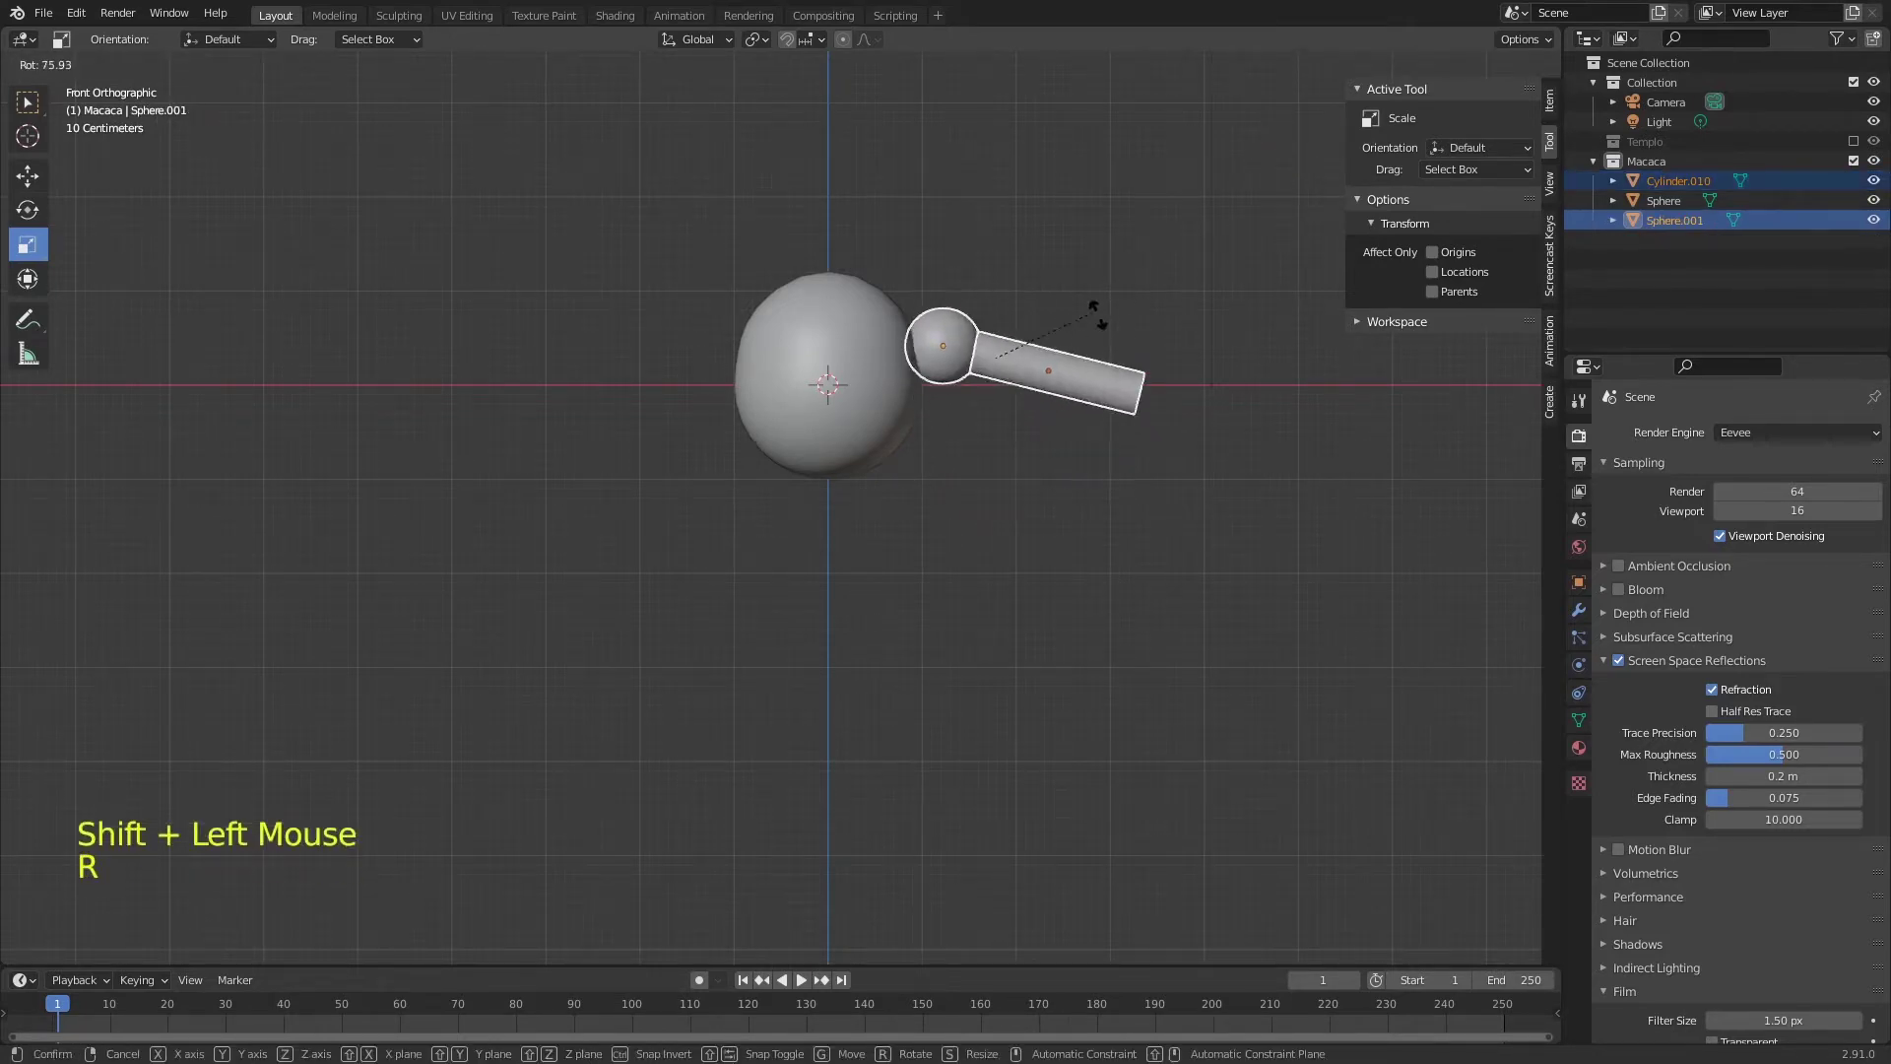
{"action": "left_click", "coordinate": [1007, 443]}
{"action": "key", "text": "r"}
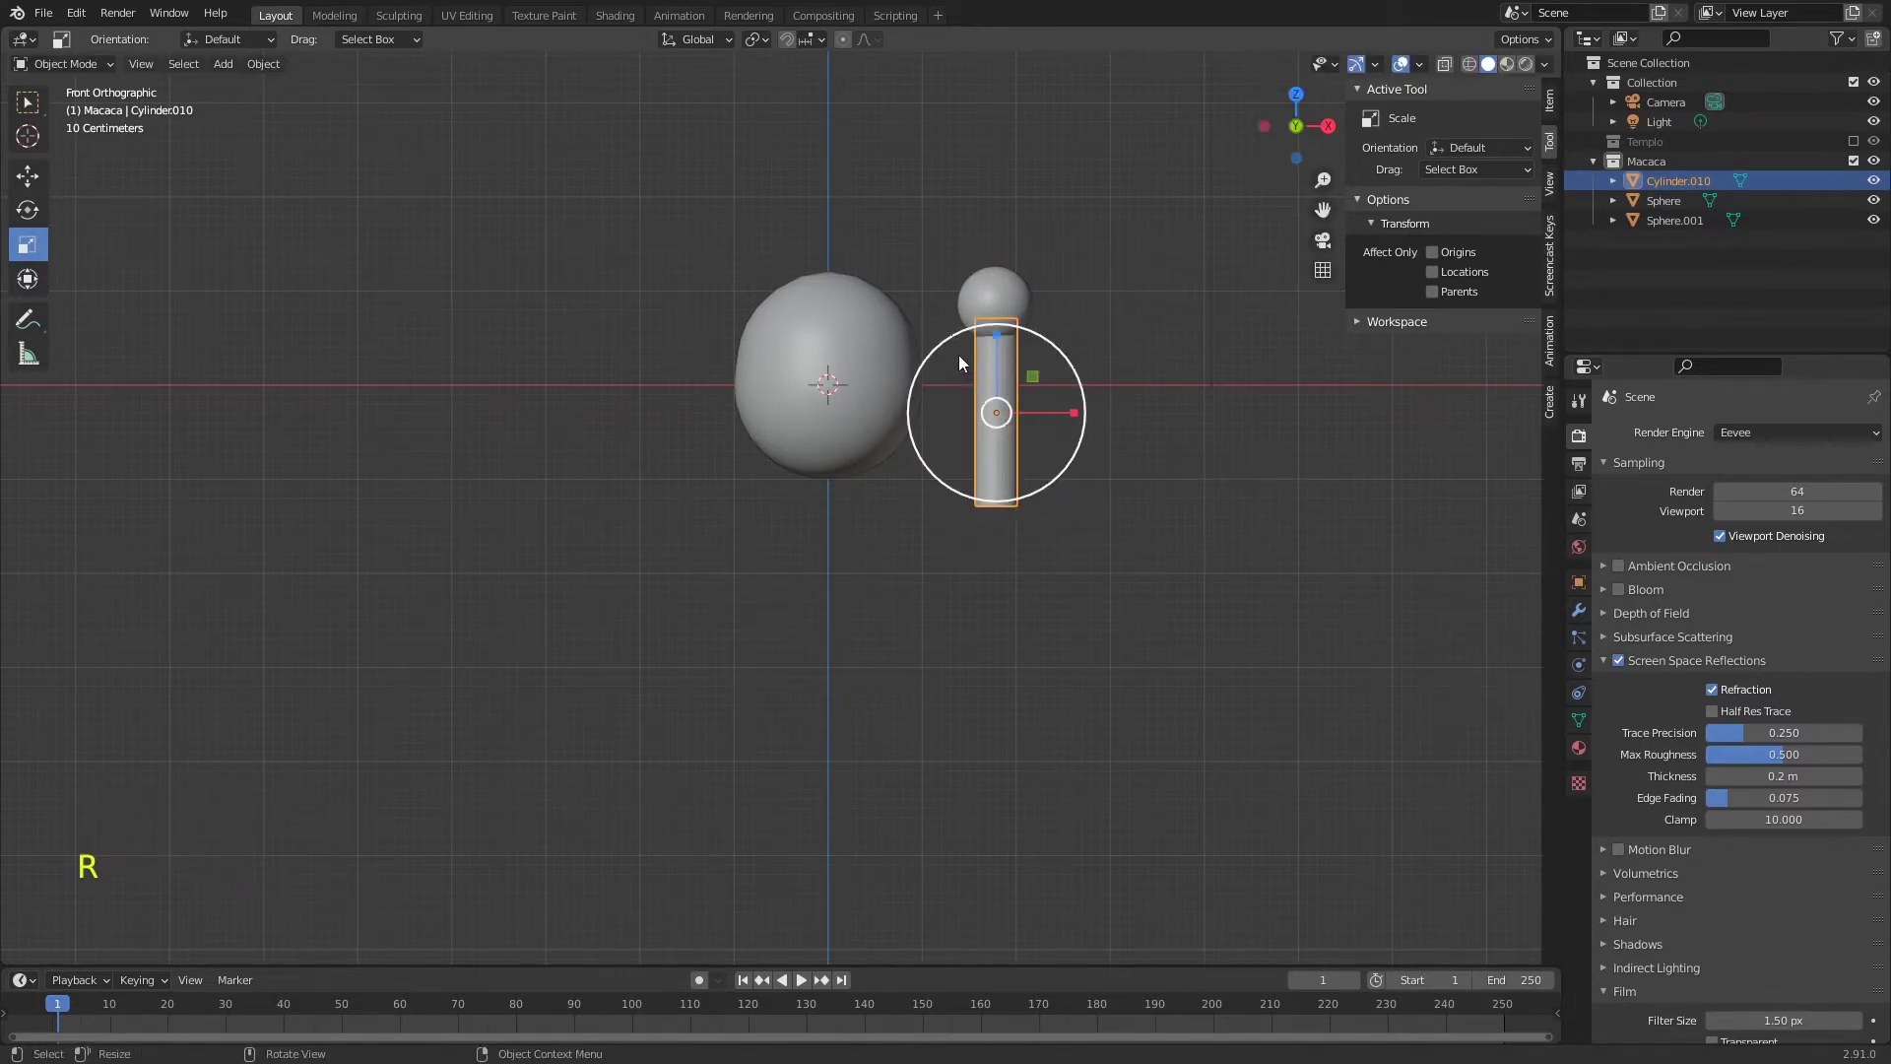
{"action": "middle_click", "coordinate": [951, 384]}
{"action": "key", "text": "ctrl+s"}
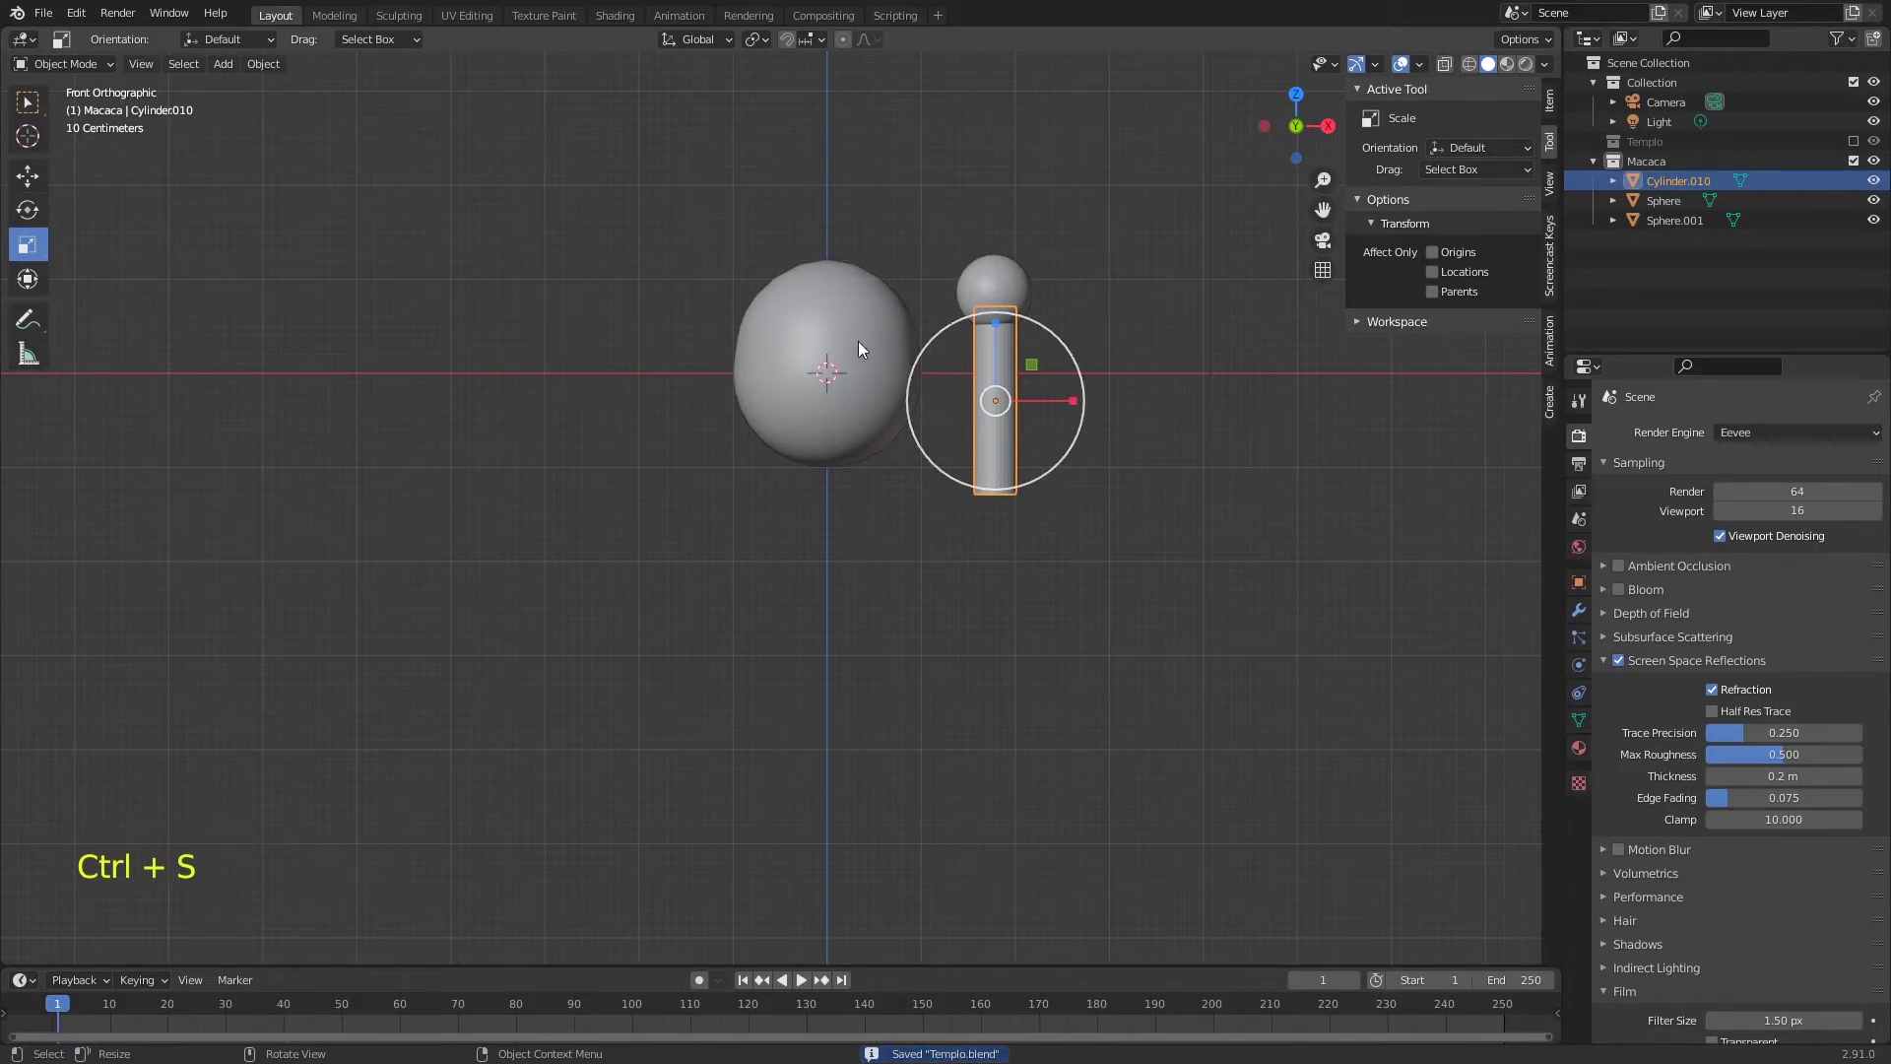
{"action": "left_click", "coordinate": [863, 344]}
- Scale the head sphere noticeably larger and confirm the new size
{"action": "key", "text": "s"}
{"action": "left_click", "coordinate": [906, 376]}
{"action": "key", "text": "ctrl+s"}
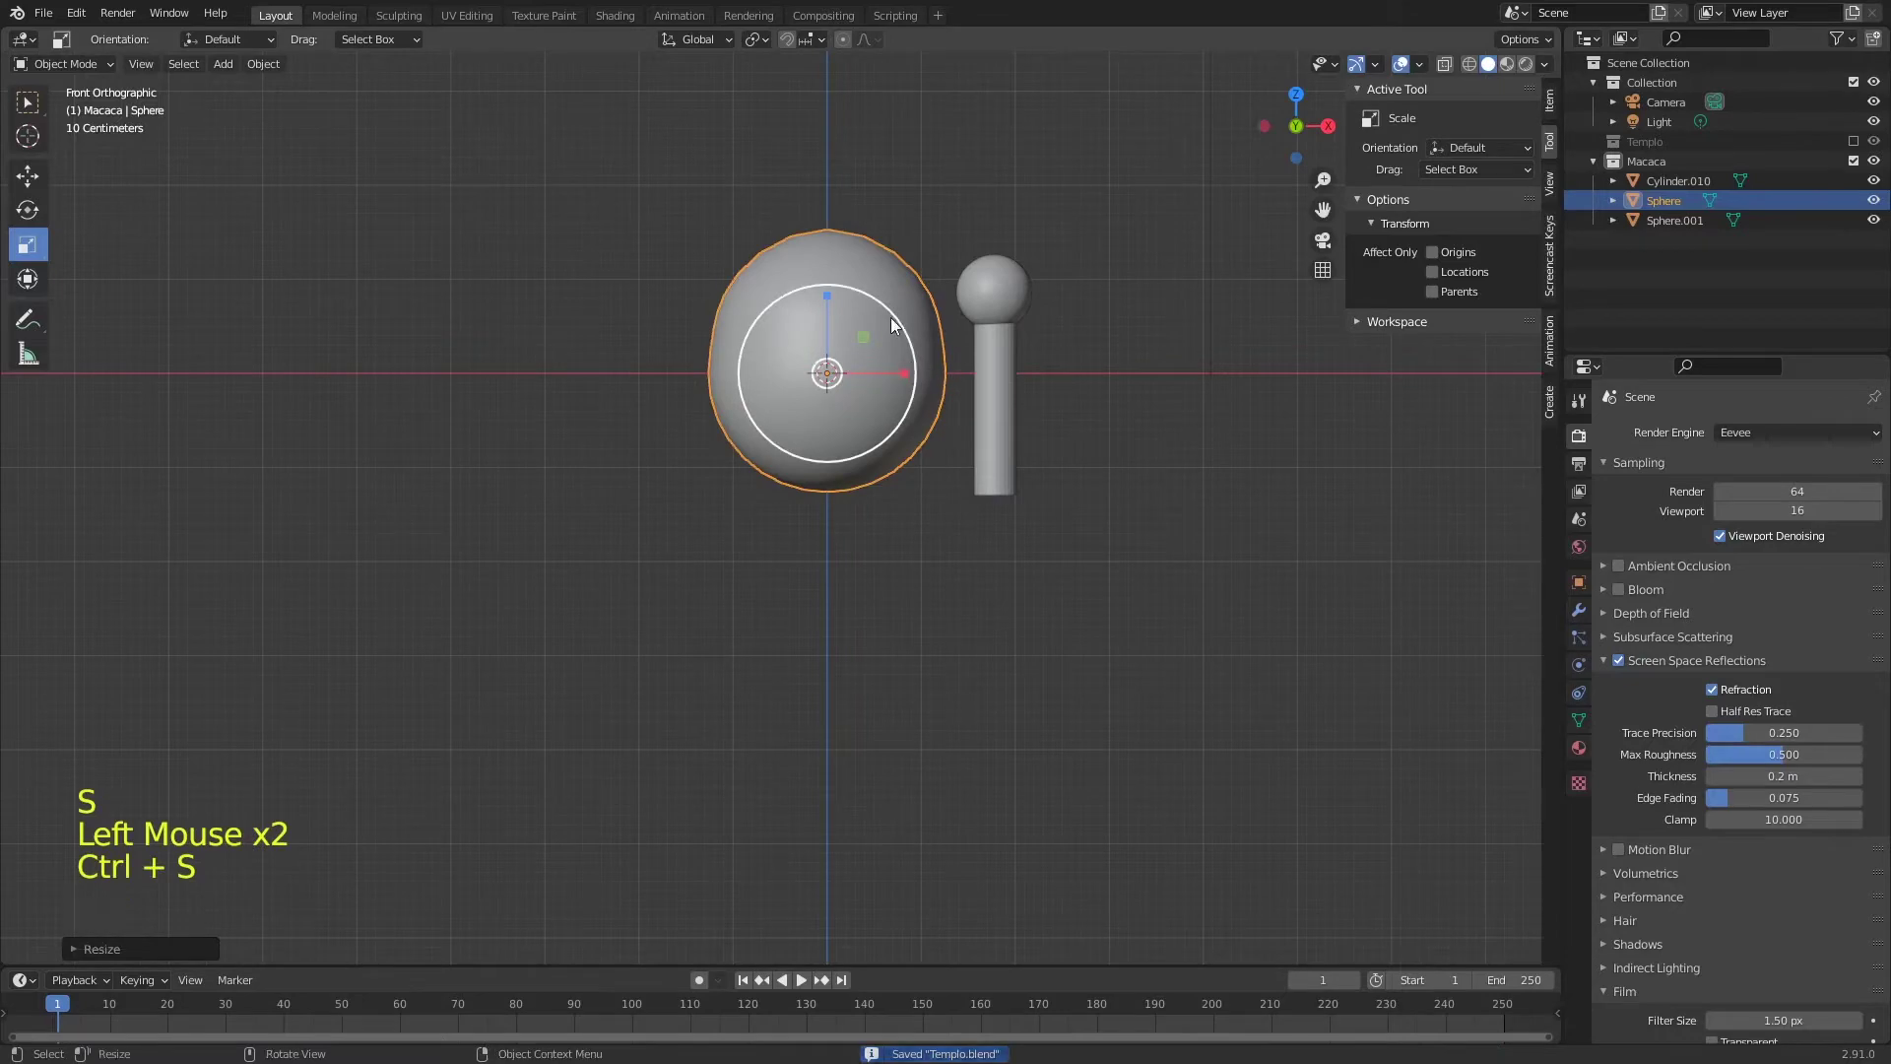
{"action": "left_click", "coordinate": [1014, 289]}
- Test-tilt the arm cylinder, then snap the 3D cursor to the small shoulder sphere
{"action": "left_click", "coordinate": [1023, 433]}
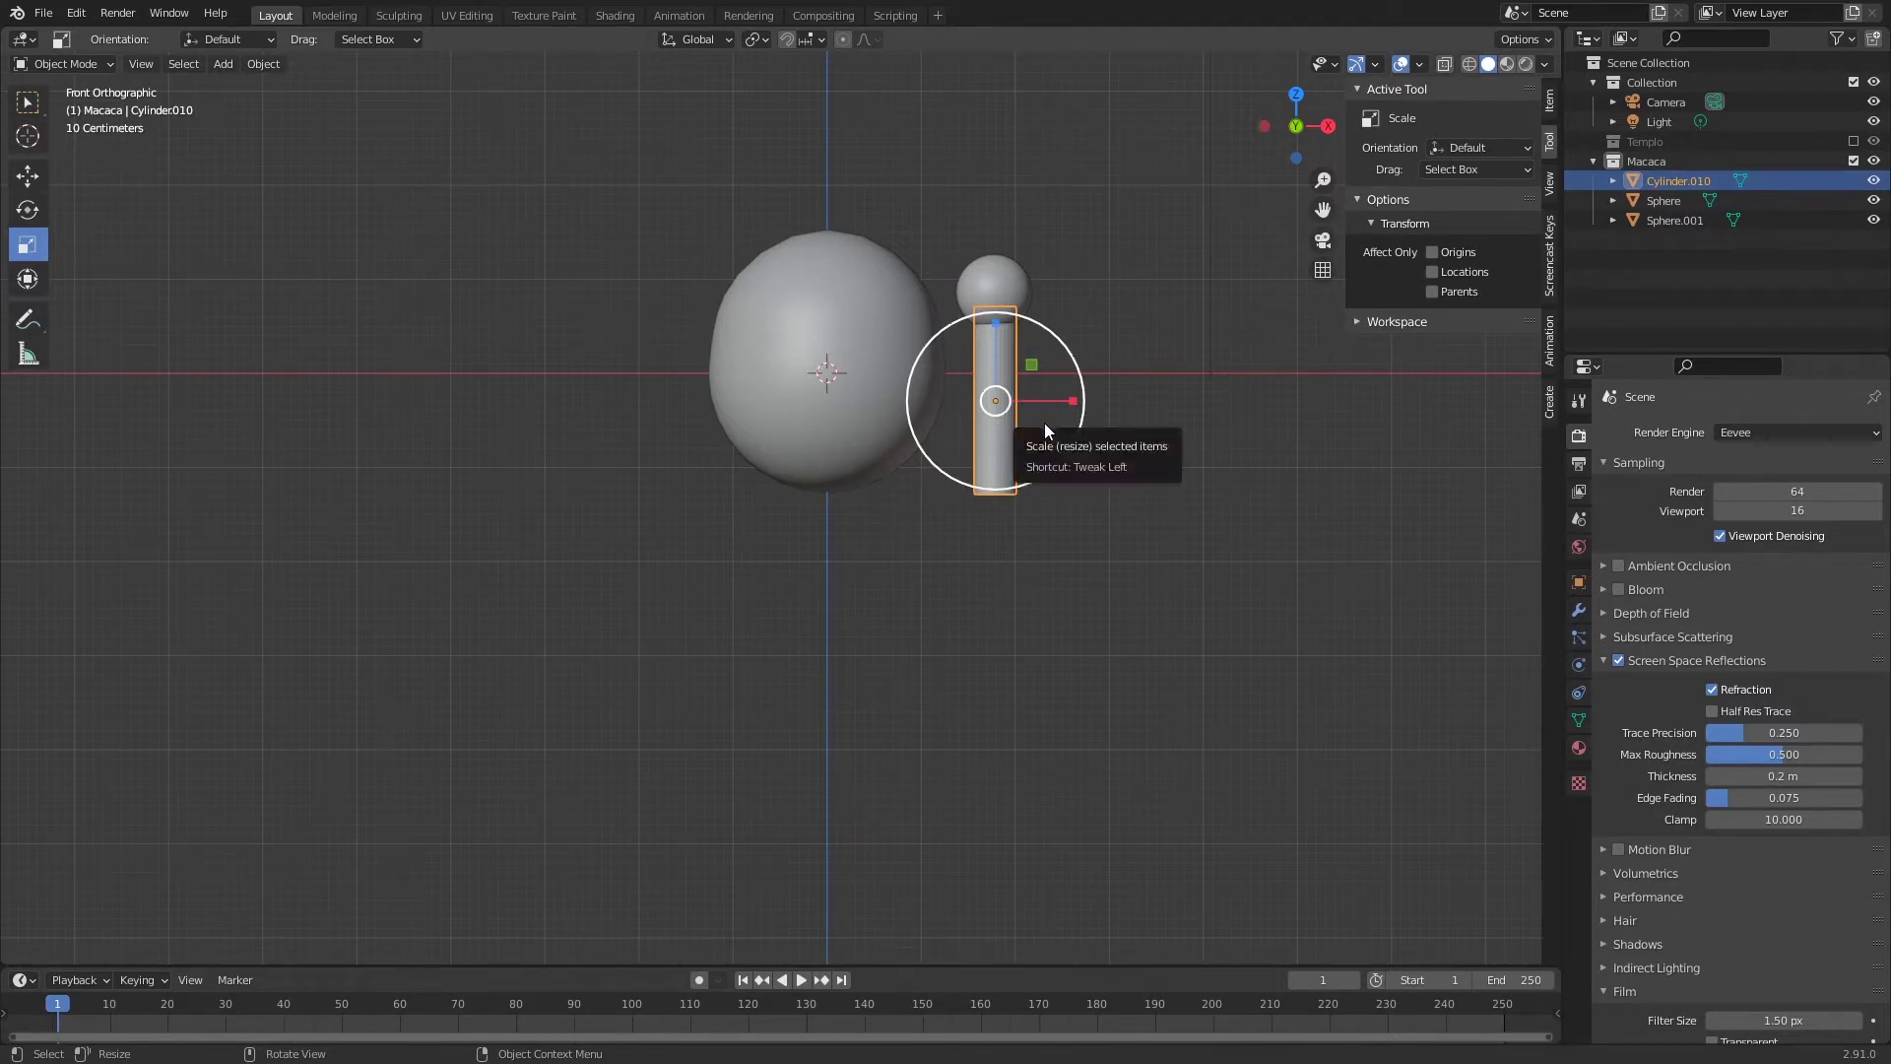
{"action": "key", "text": "r"}
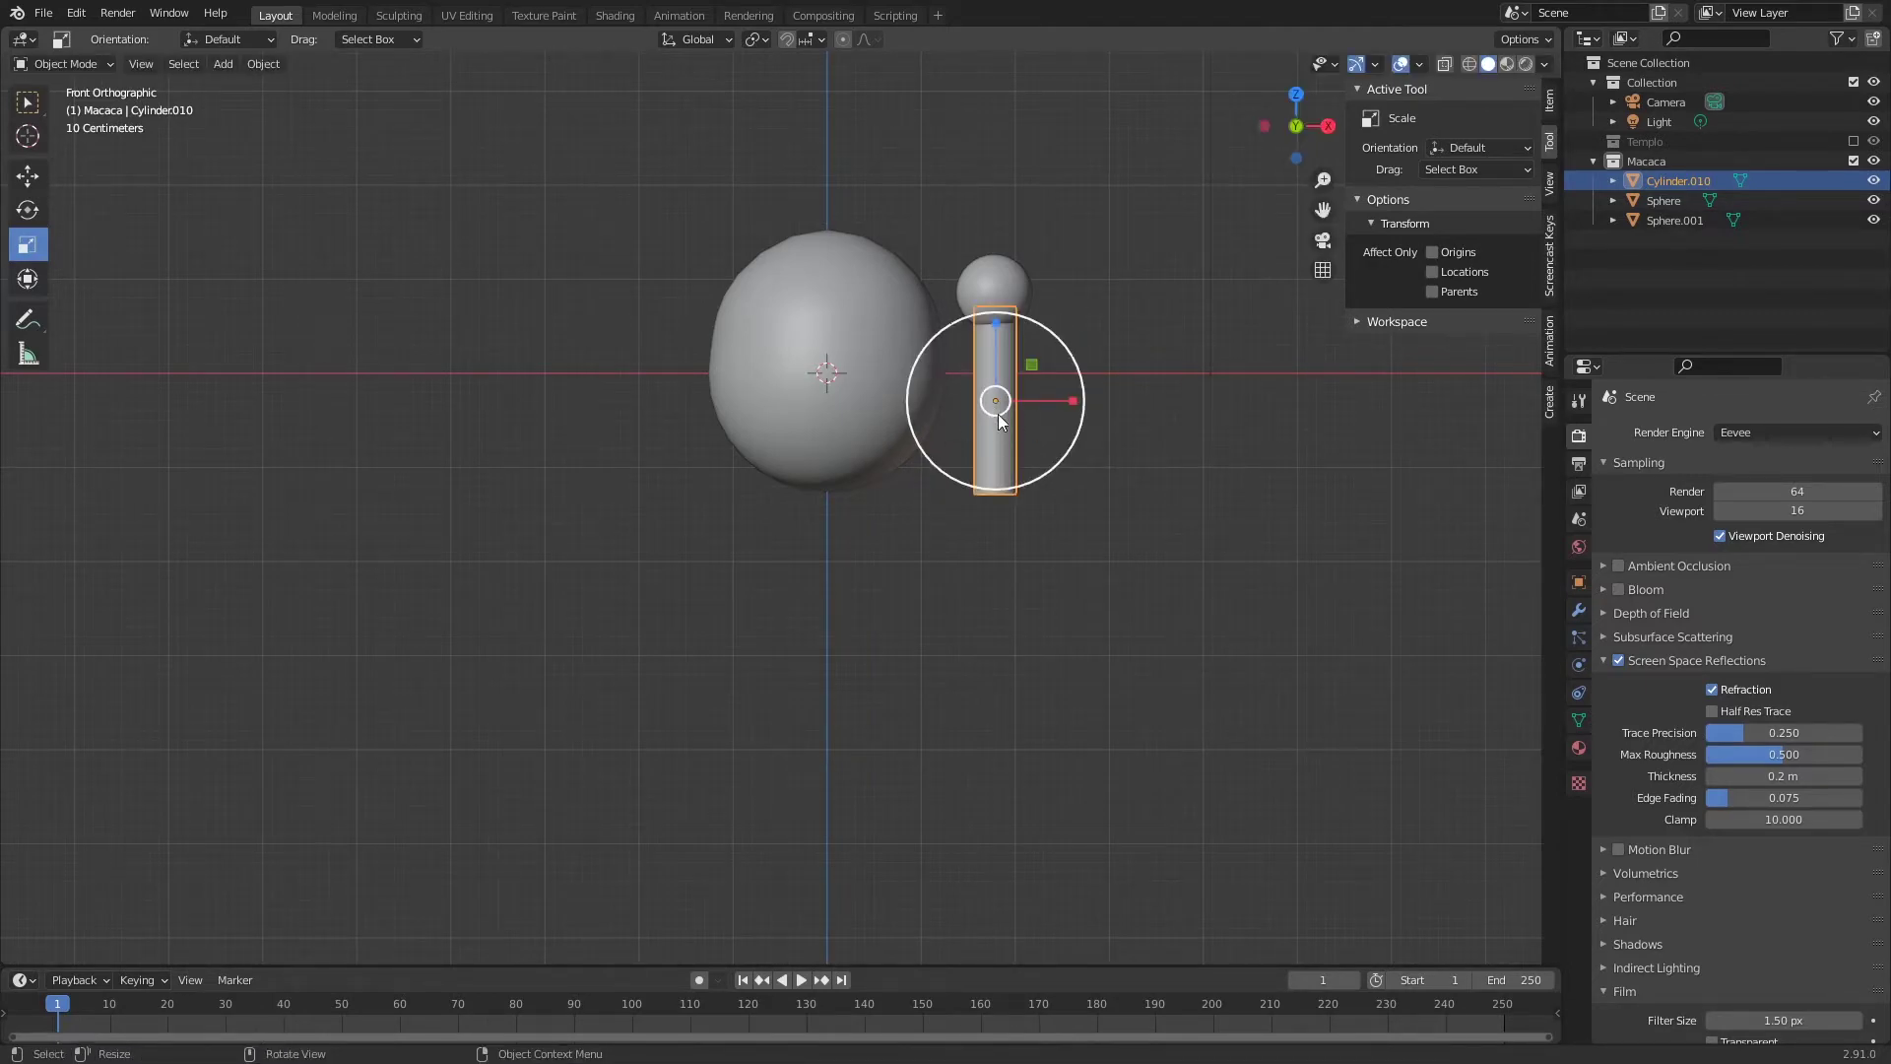
{"action": "key", "text": "r"}
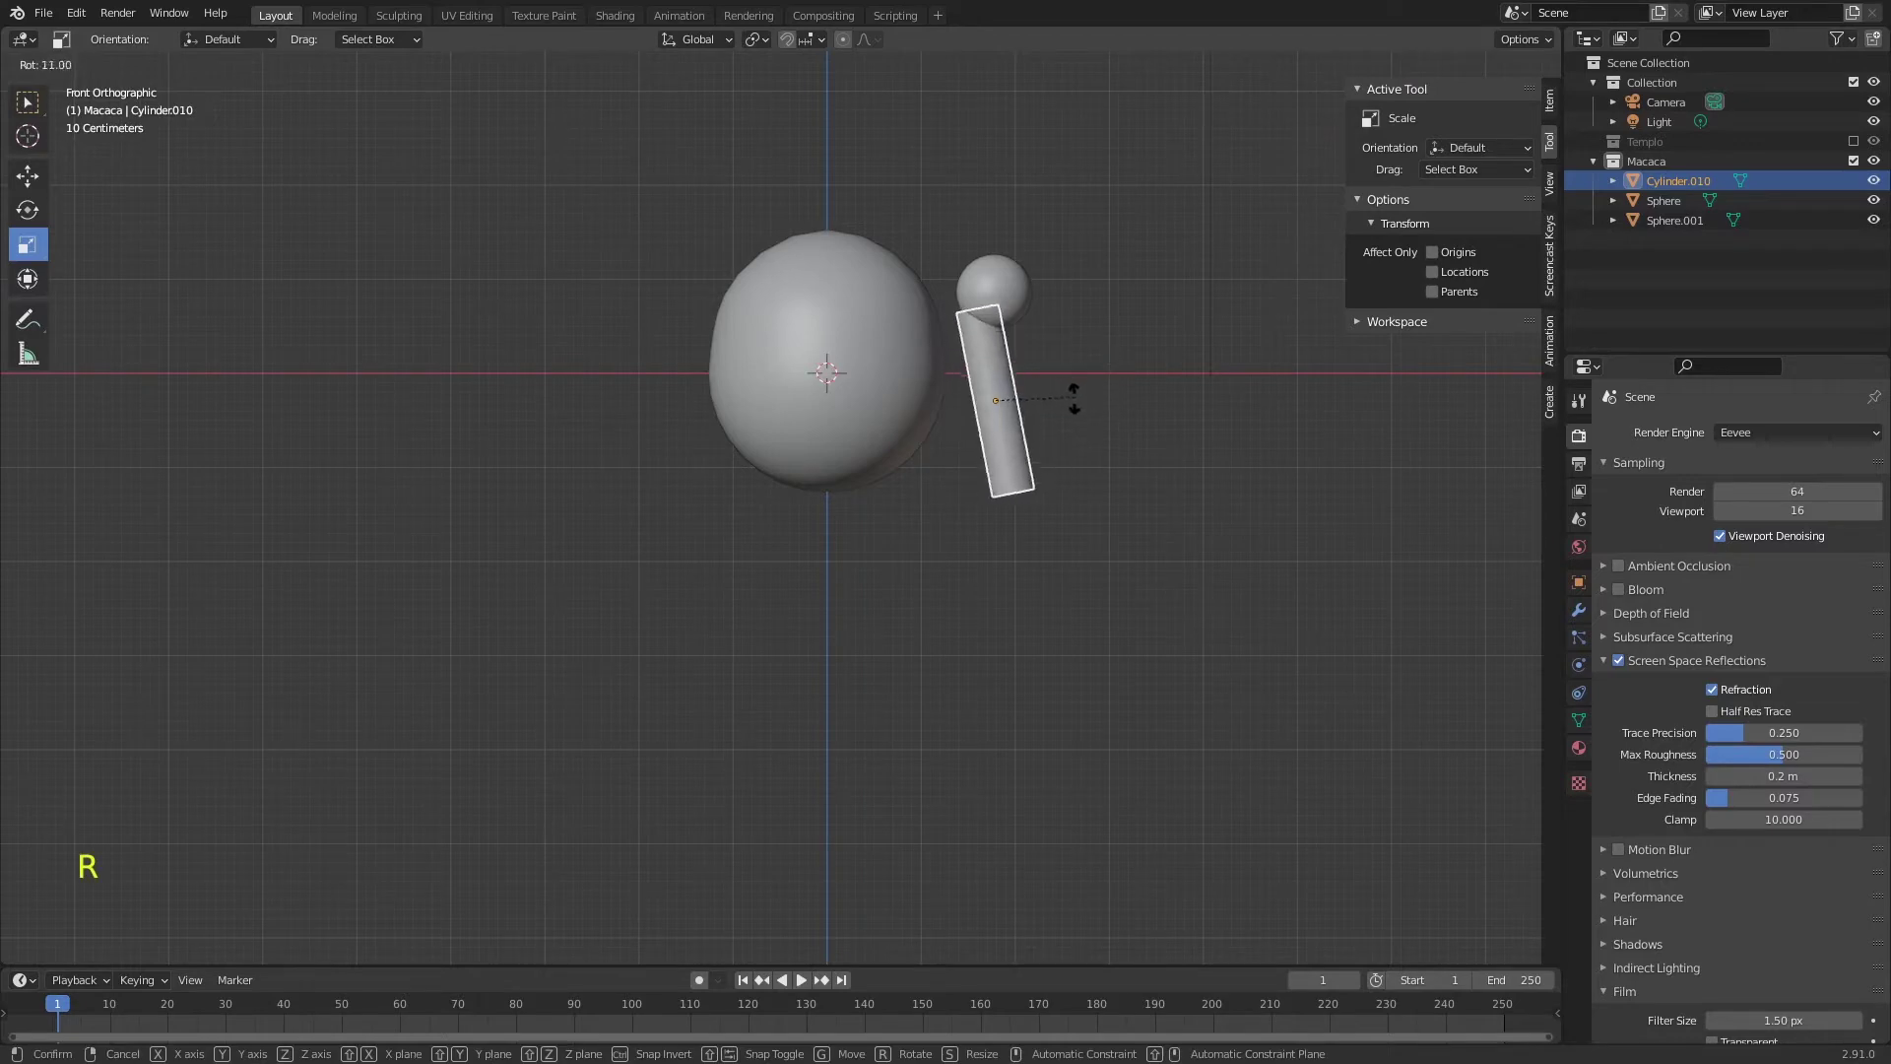
{"action": "left_click", "coordinate": [1002, 284]}
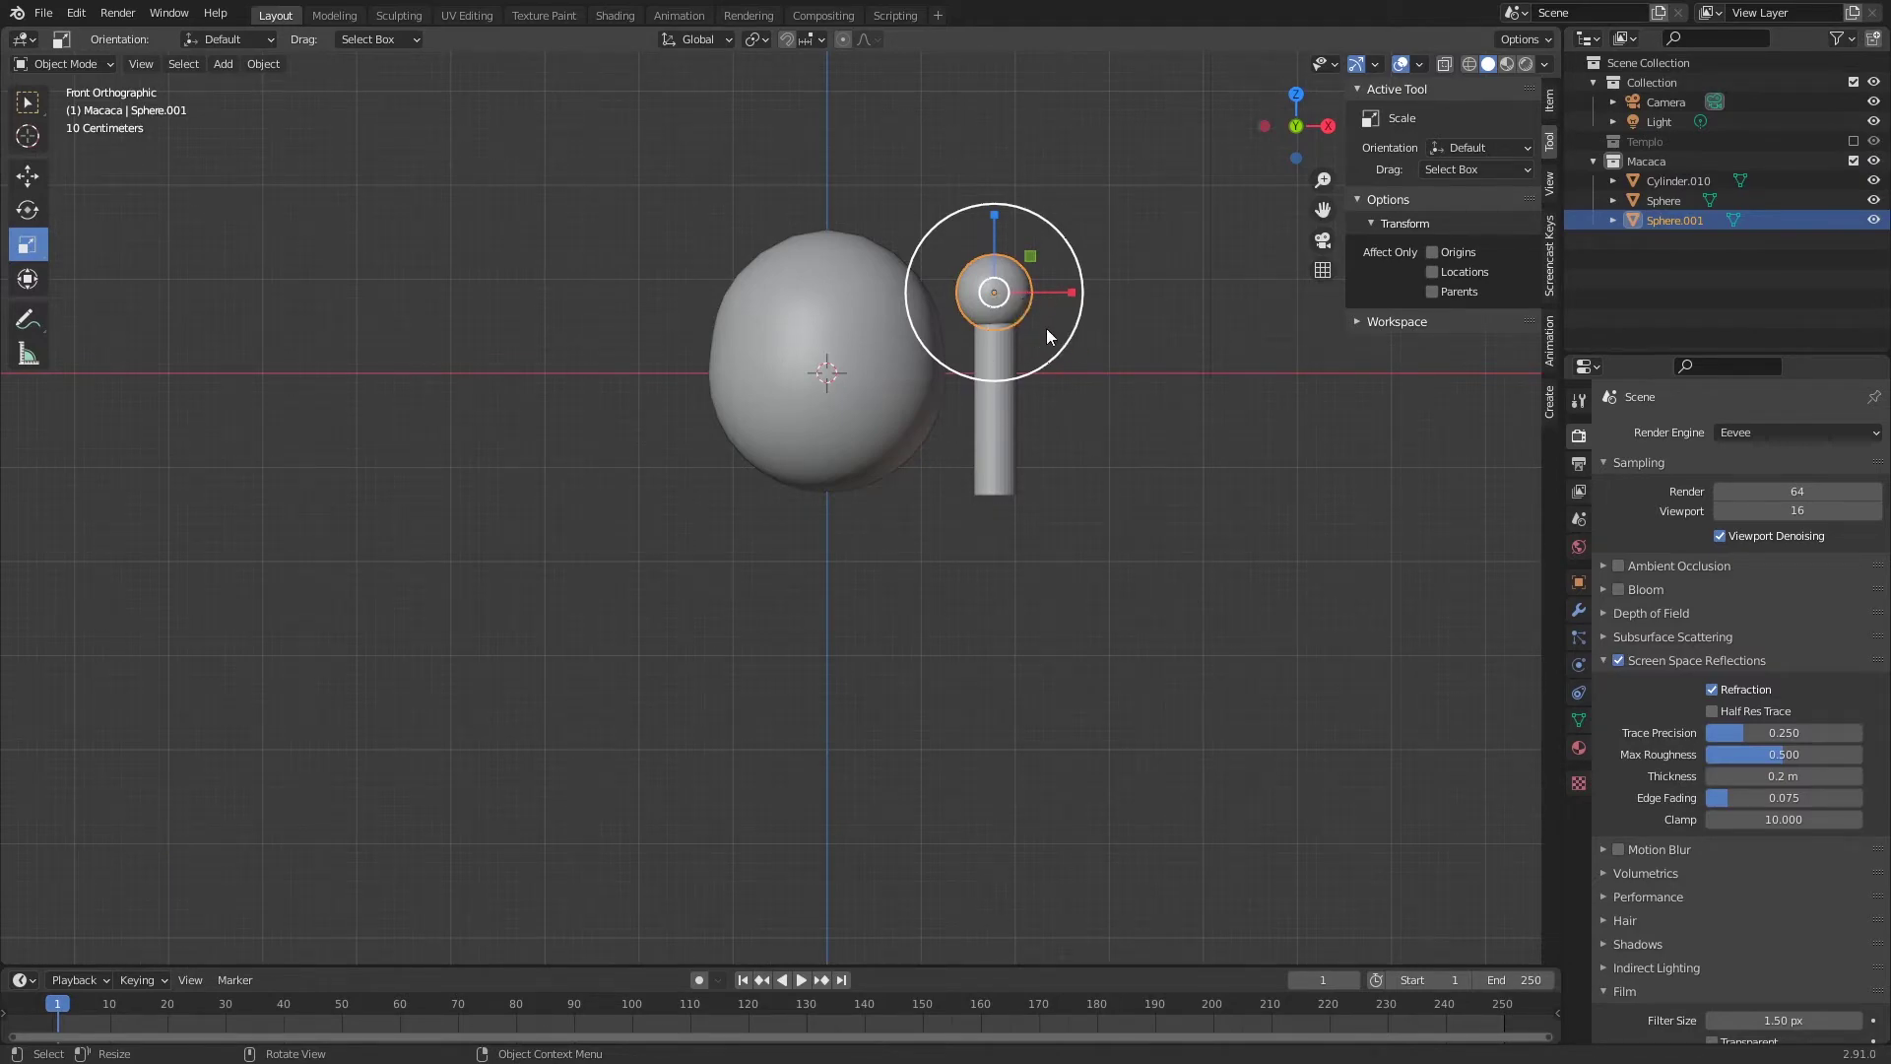
{"action": "key", "text": "shift+s"}
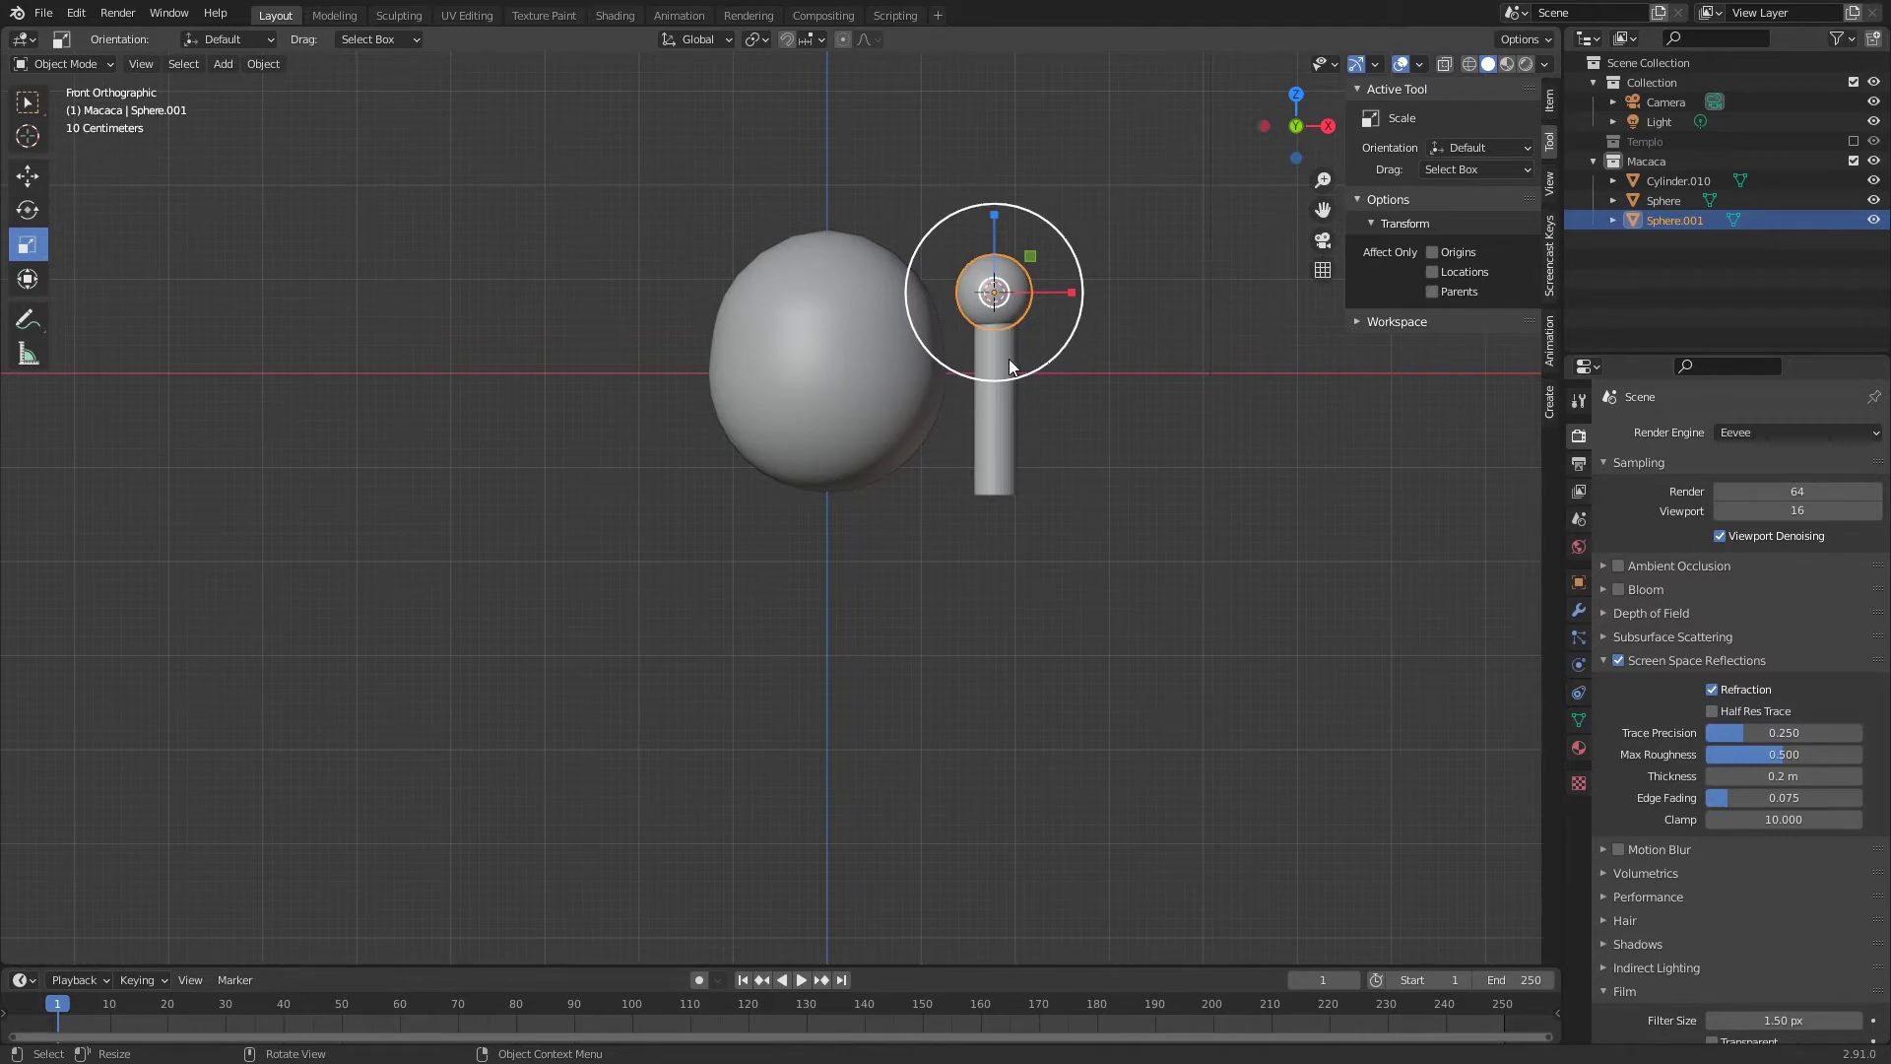
- Set Sphere.001 X location to 2 m and move the cylinder's origin to the shoulder via the 3D cursor
{"action": "left_click", "coordinate": [1557, 104]}
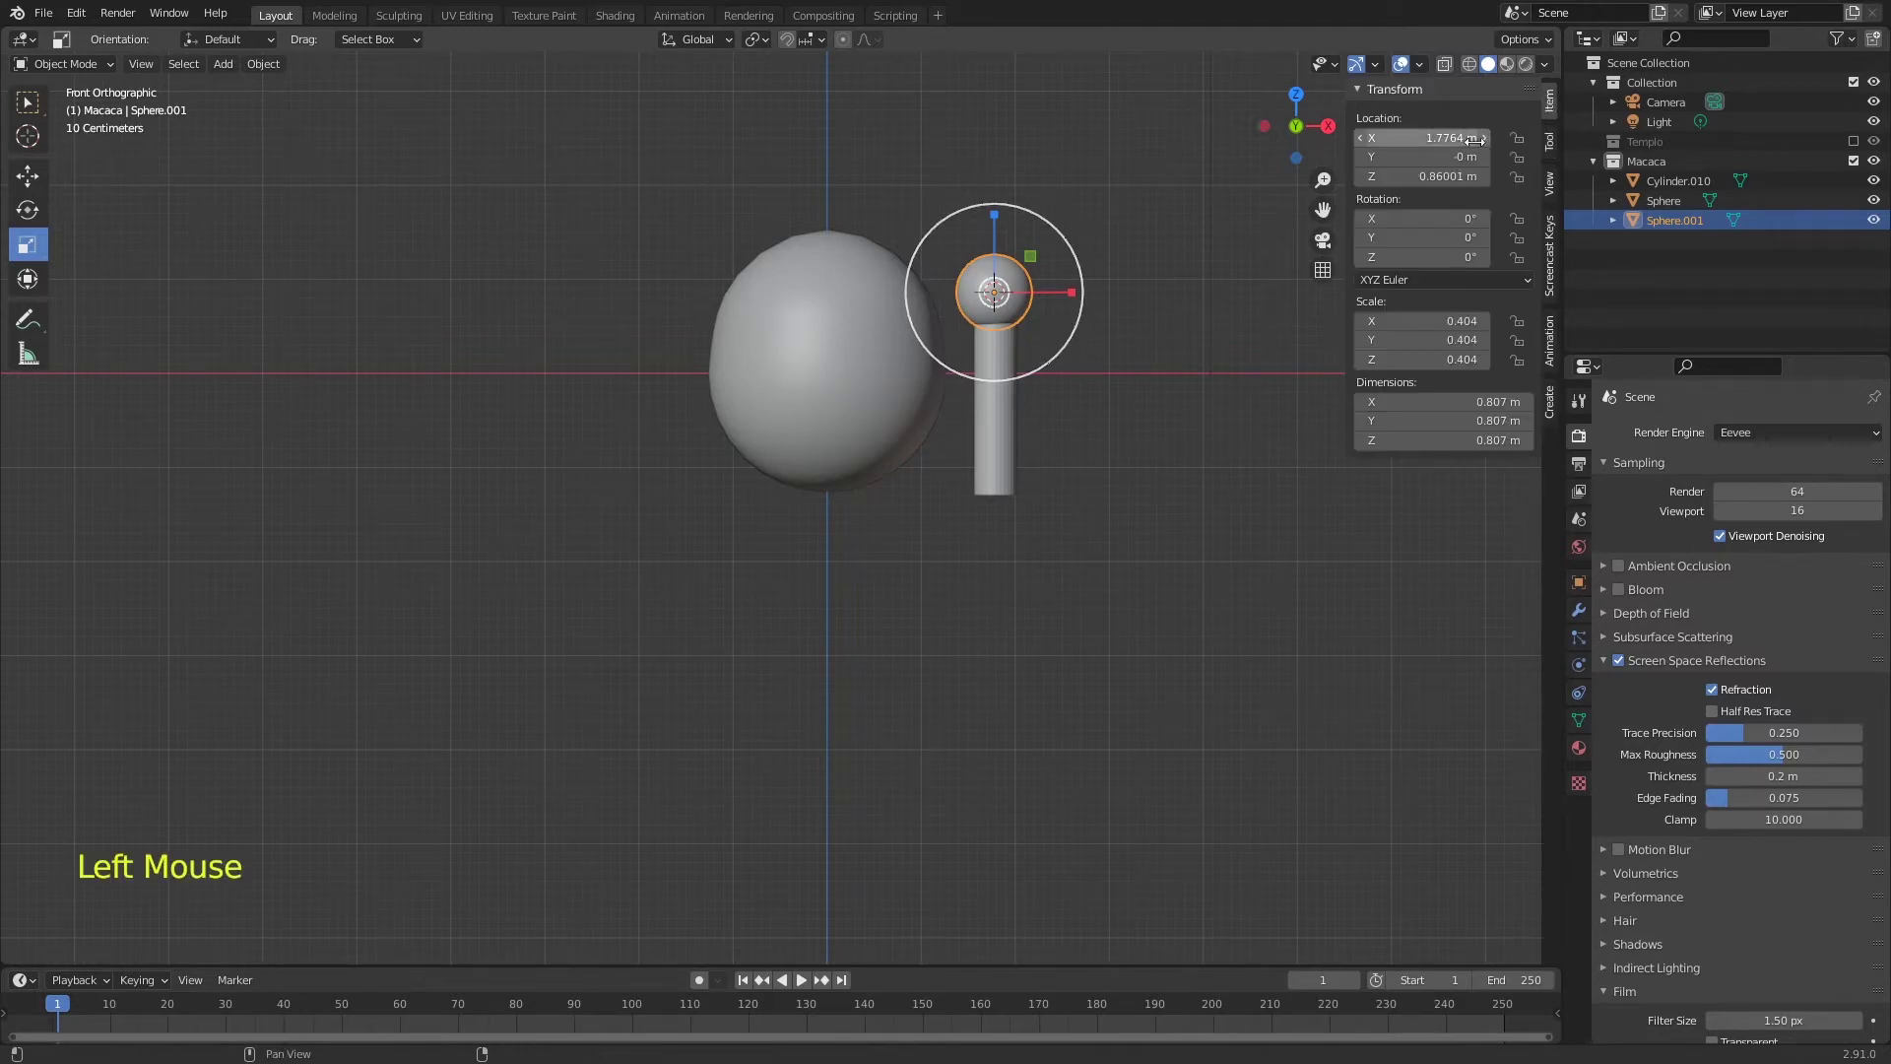
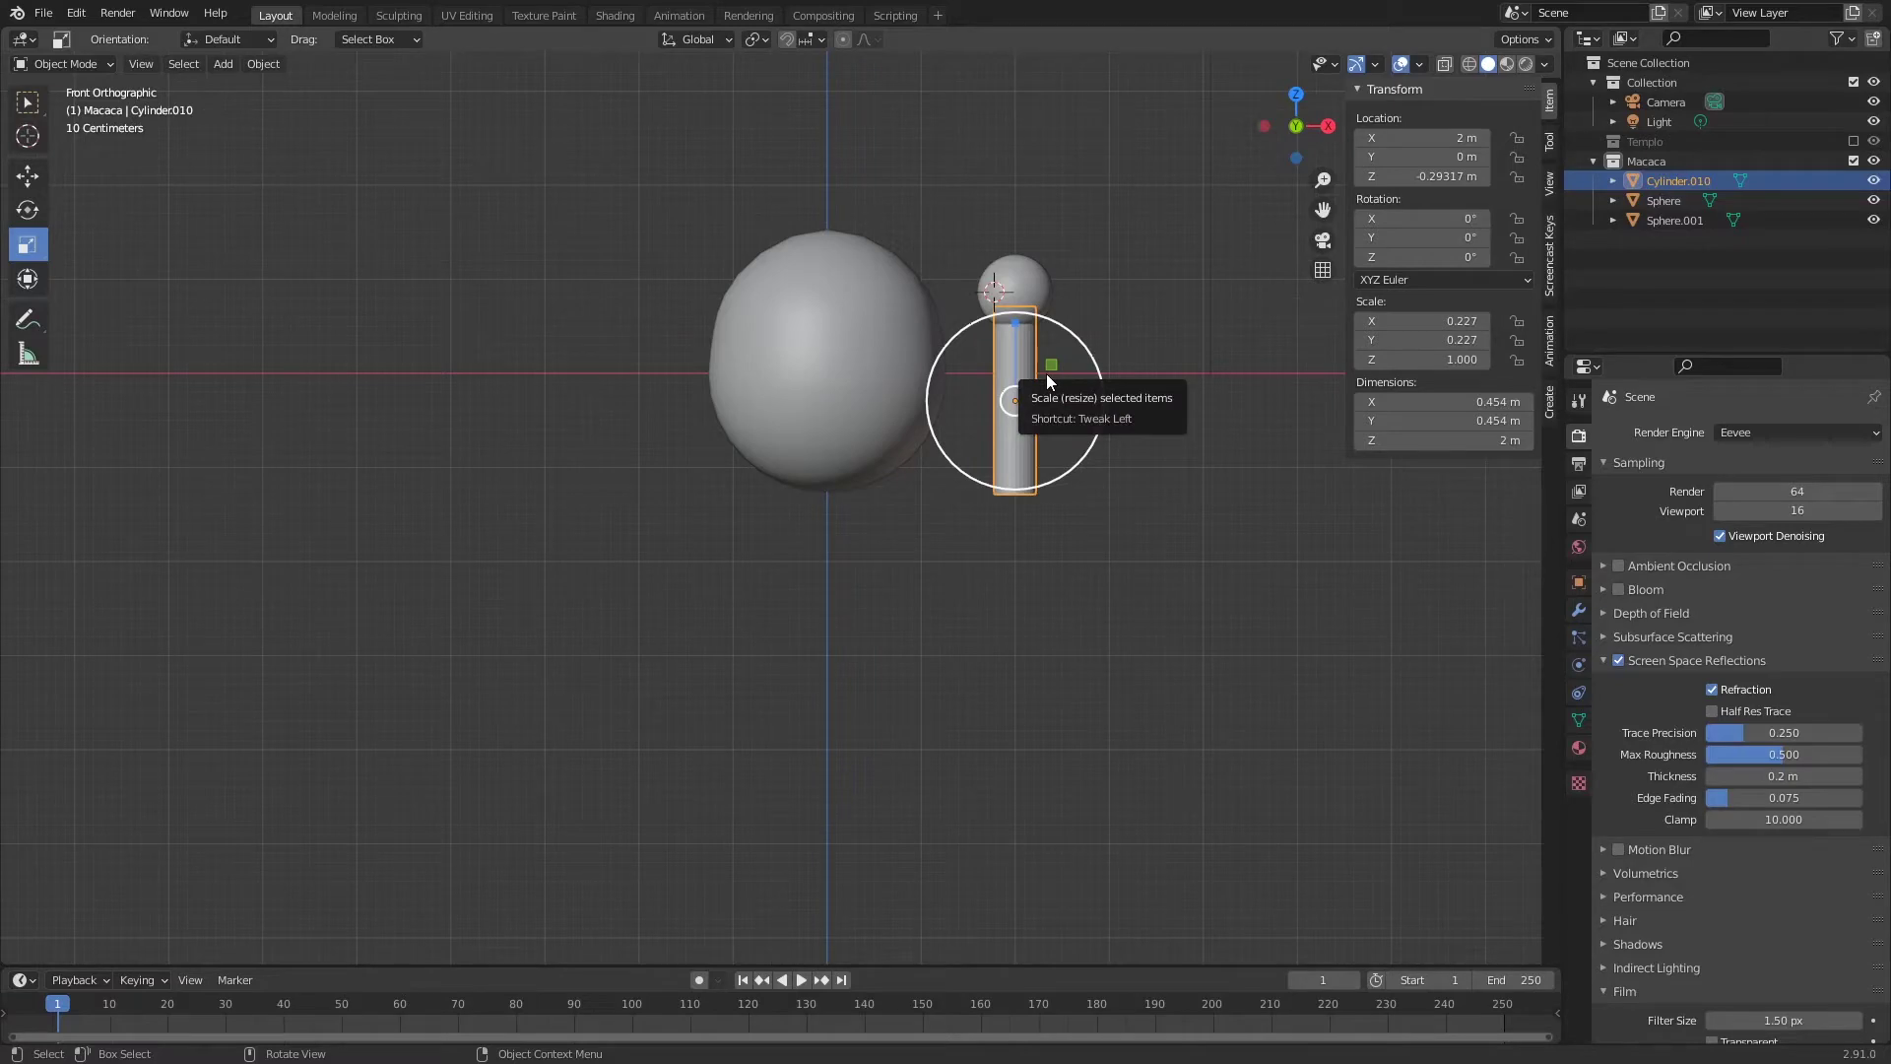
{"action": "left_click", "coordinate": [1024, 284]}
{"action": "key", "text": "shift+s"}
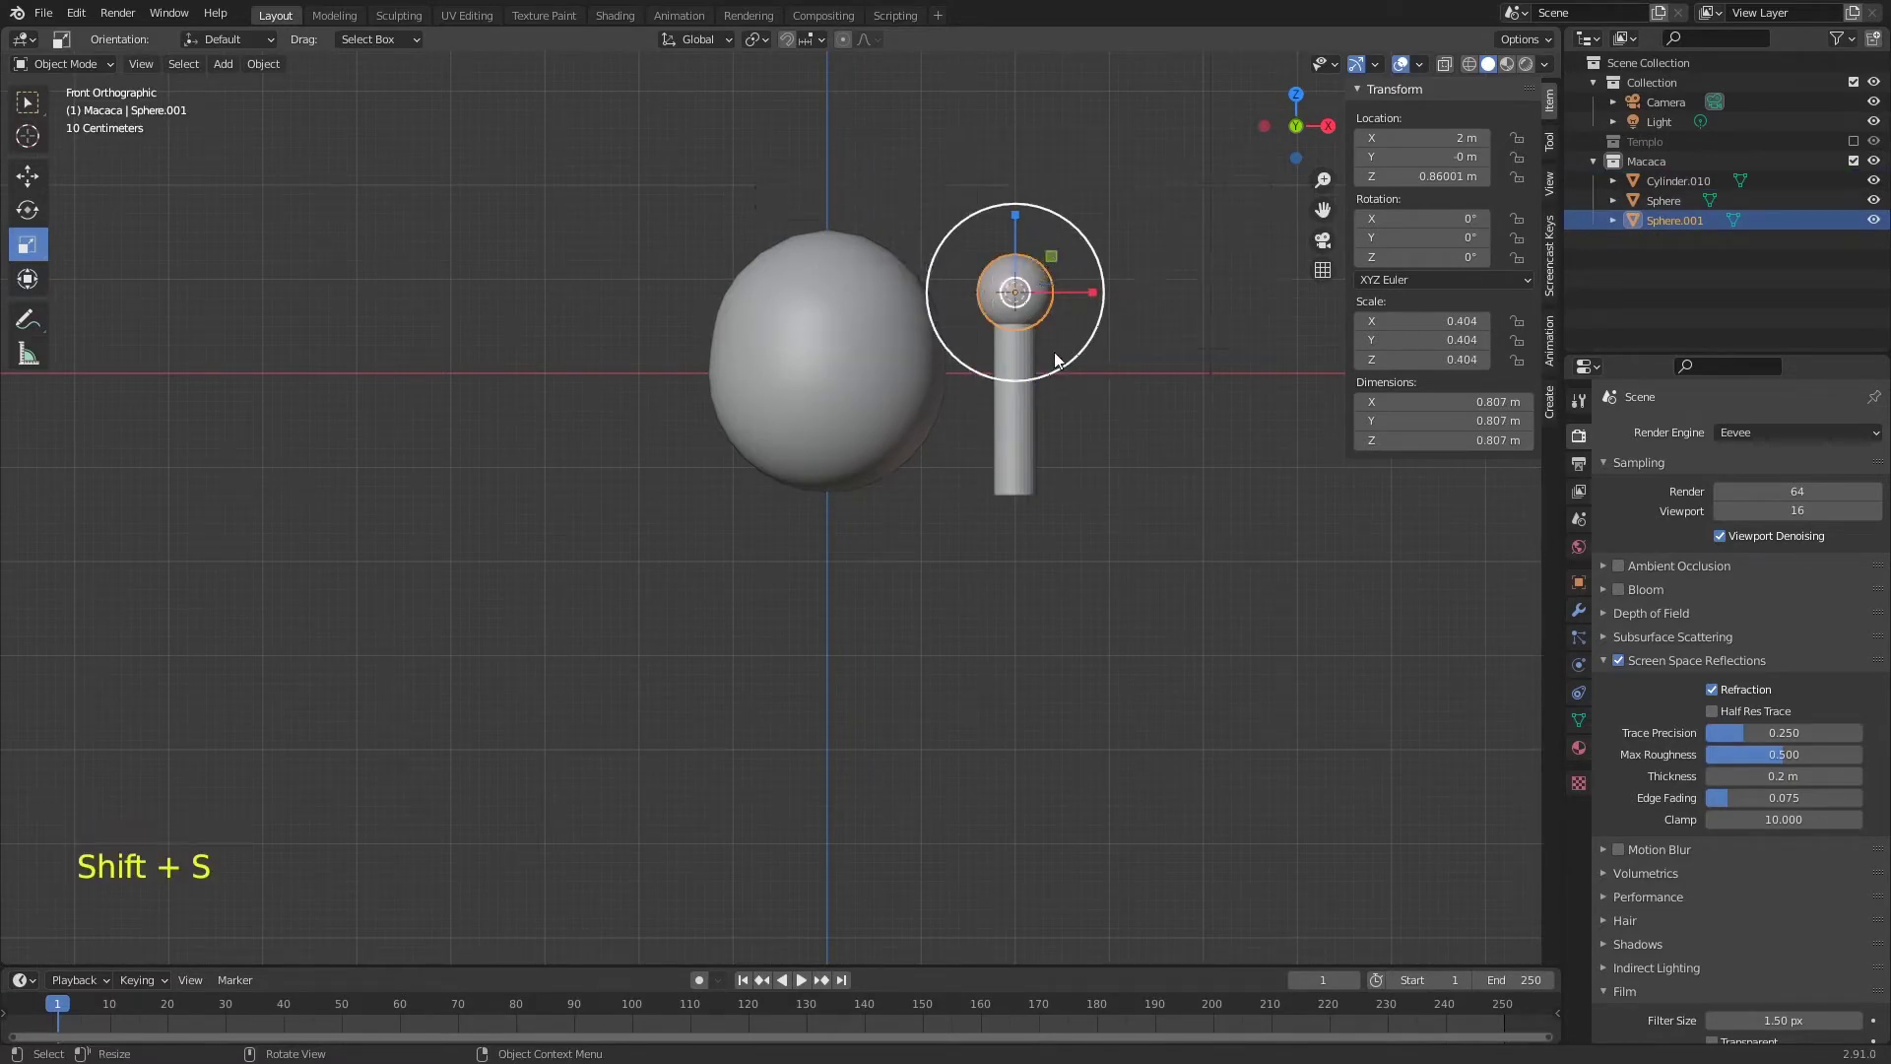
{"action": "left_click", "coordinate": [1034, 443]}
{"action": "right_click", "coordinate": [1029, 360]}
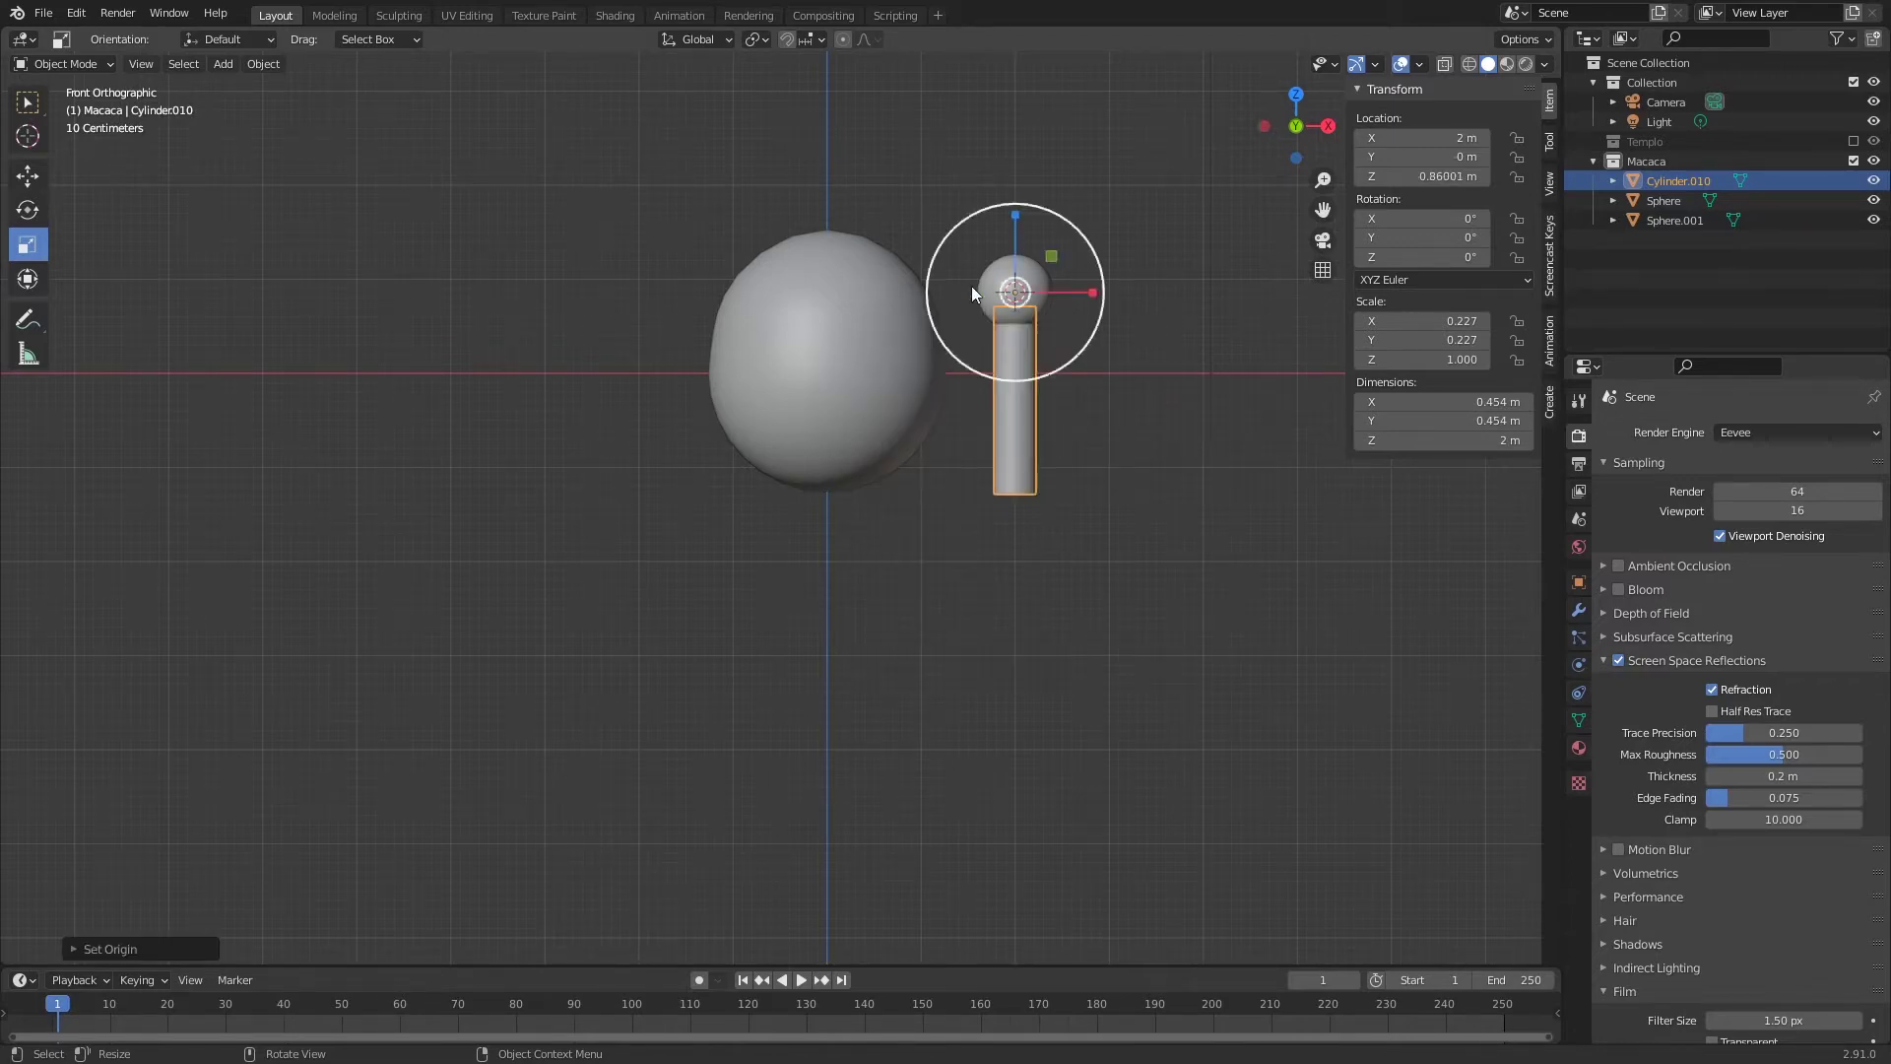
- Check the cylinder rotates around the shoulder, clear the rotation and save the file
{"action": "key", "text": "r"}
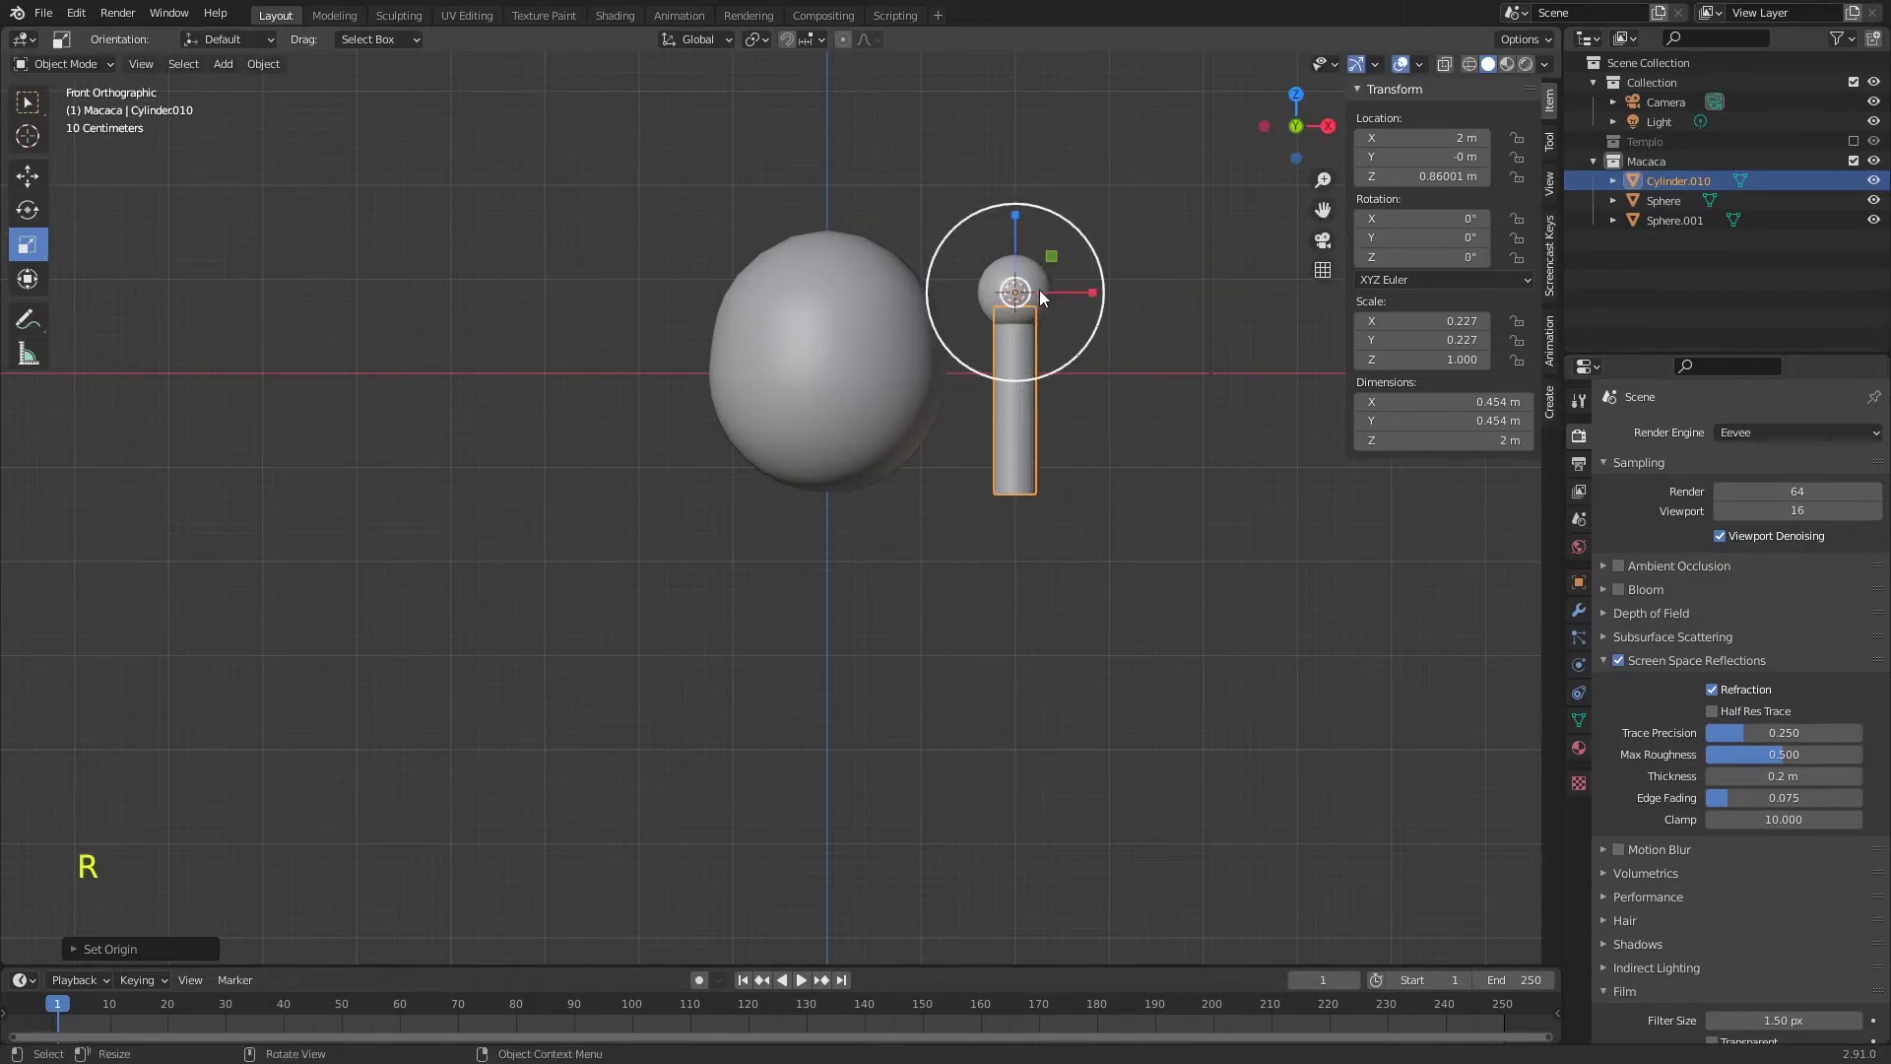
{"action": "key", "text": "s"}
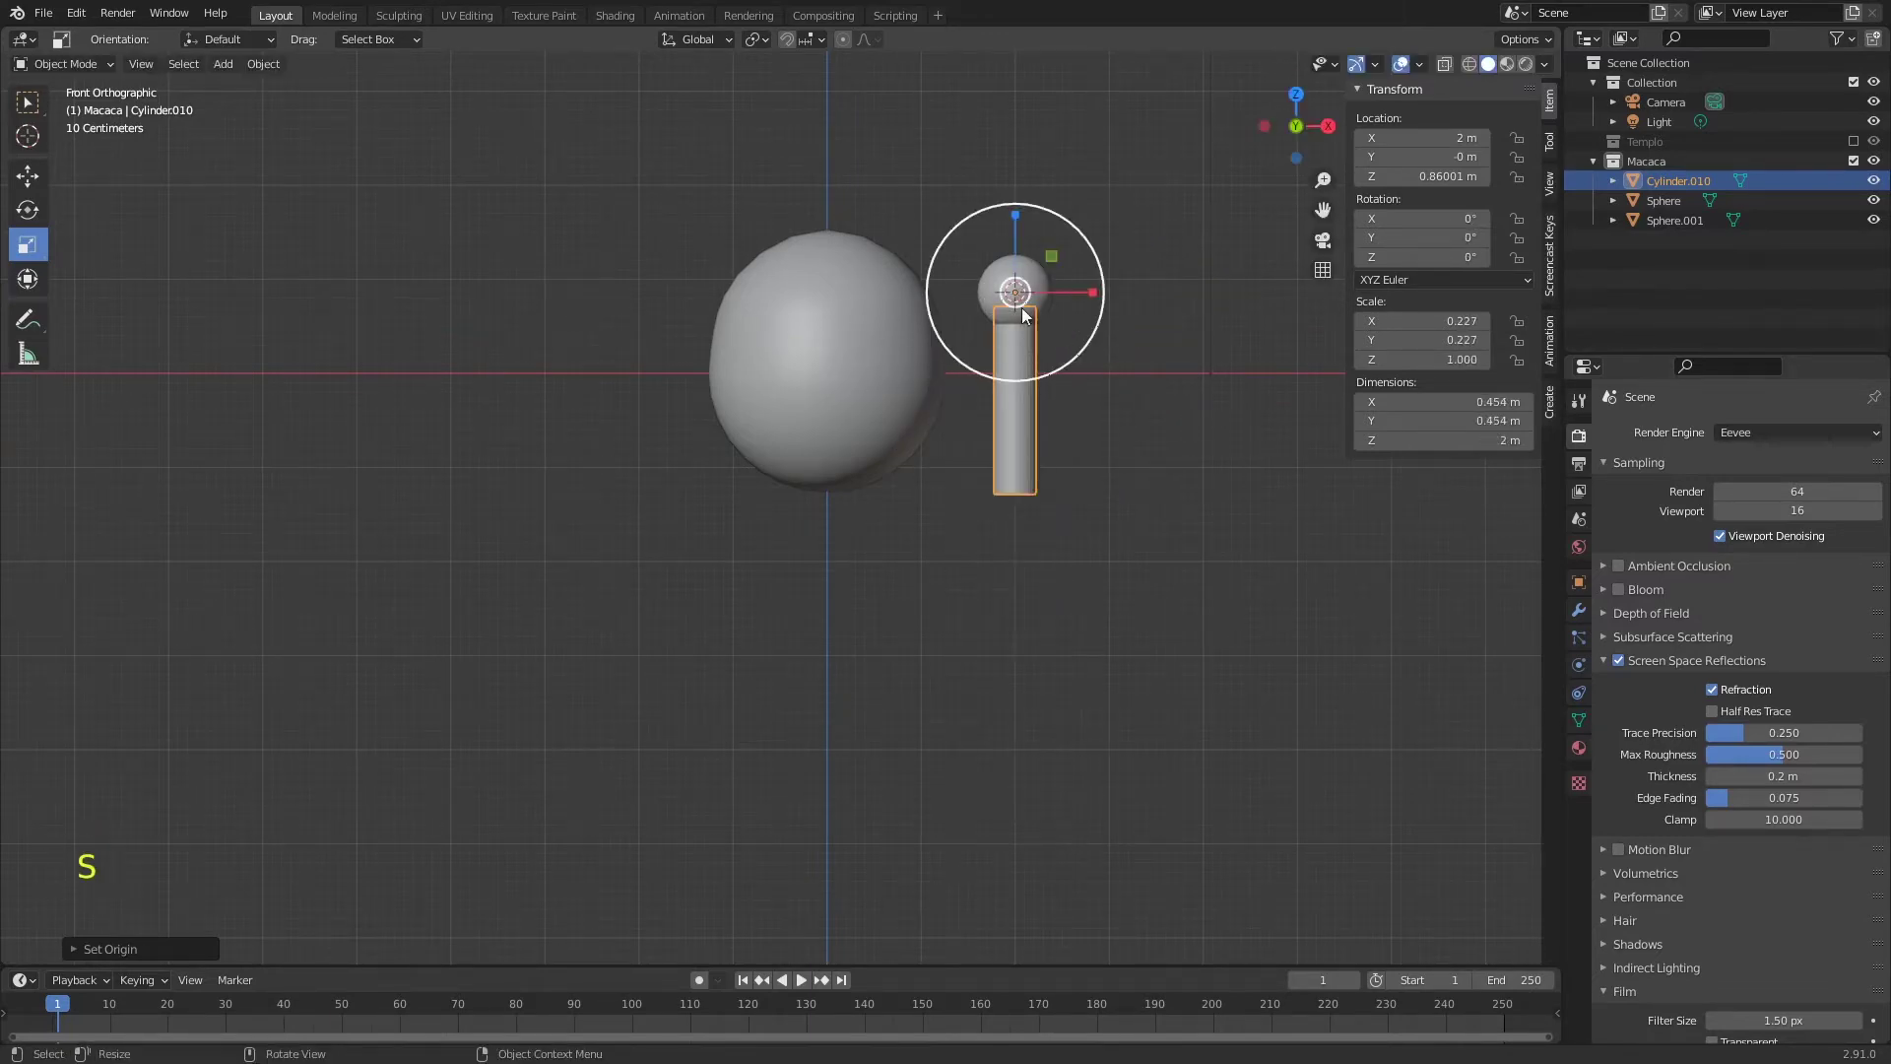
{"action": "key", "text": "r"}
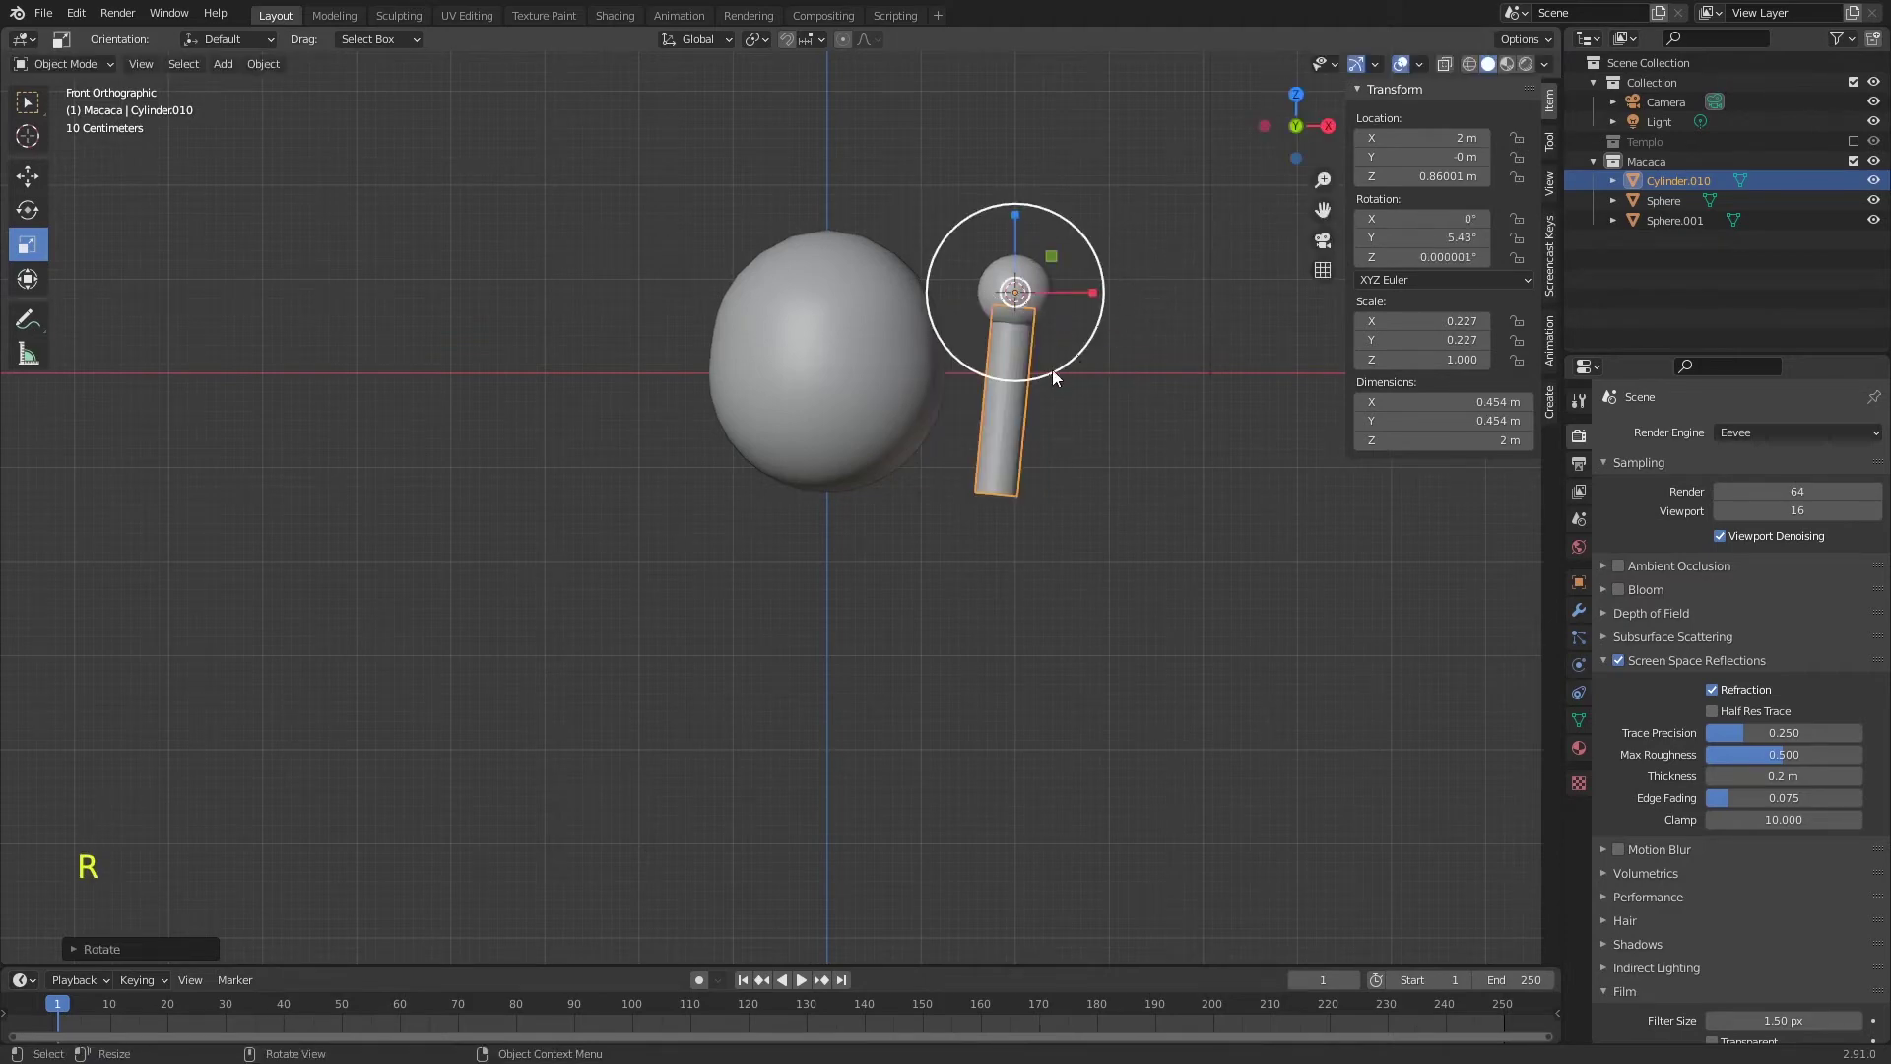
{"action": "key", "text": "alt+r"}
{"action": "key", "text": "ctrl+s"}
- Nudge the shoulder sphere and cylinder into alignment and select both as one arm
{"action": "left_click", "coordinate": [992, 287]}
{"action": "key", "text": "g"}
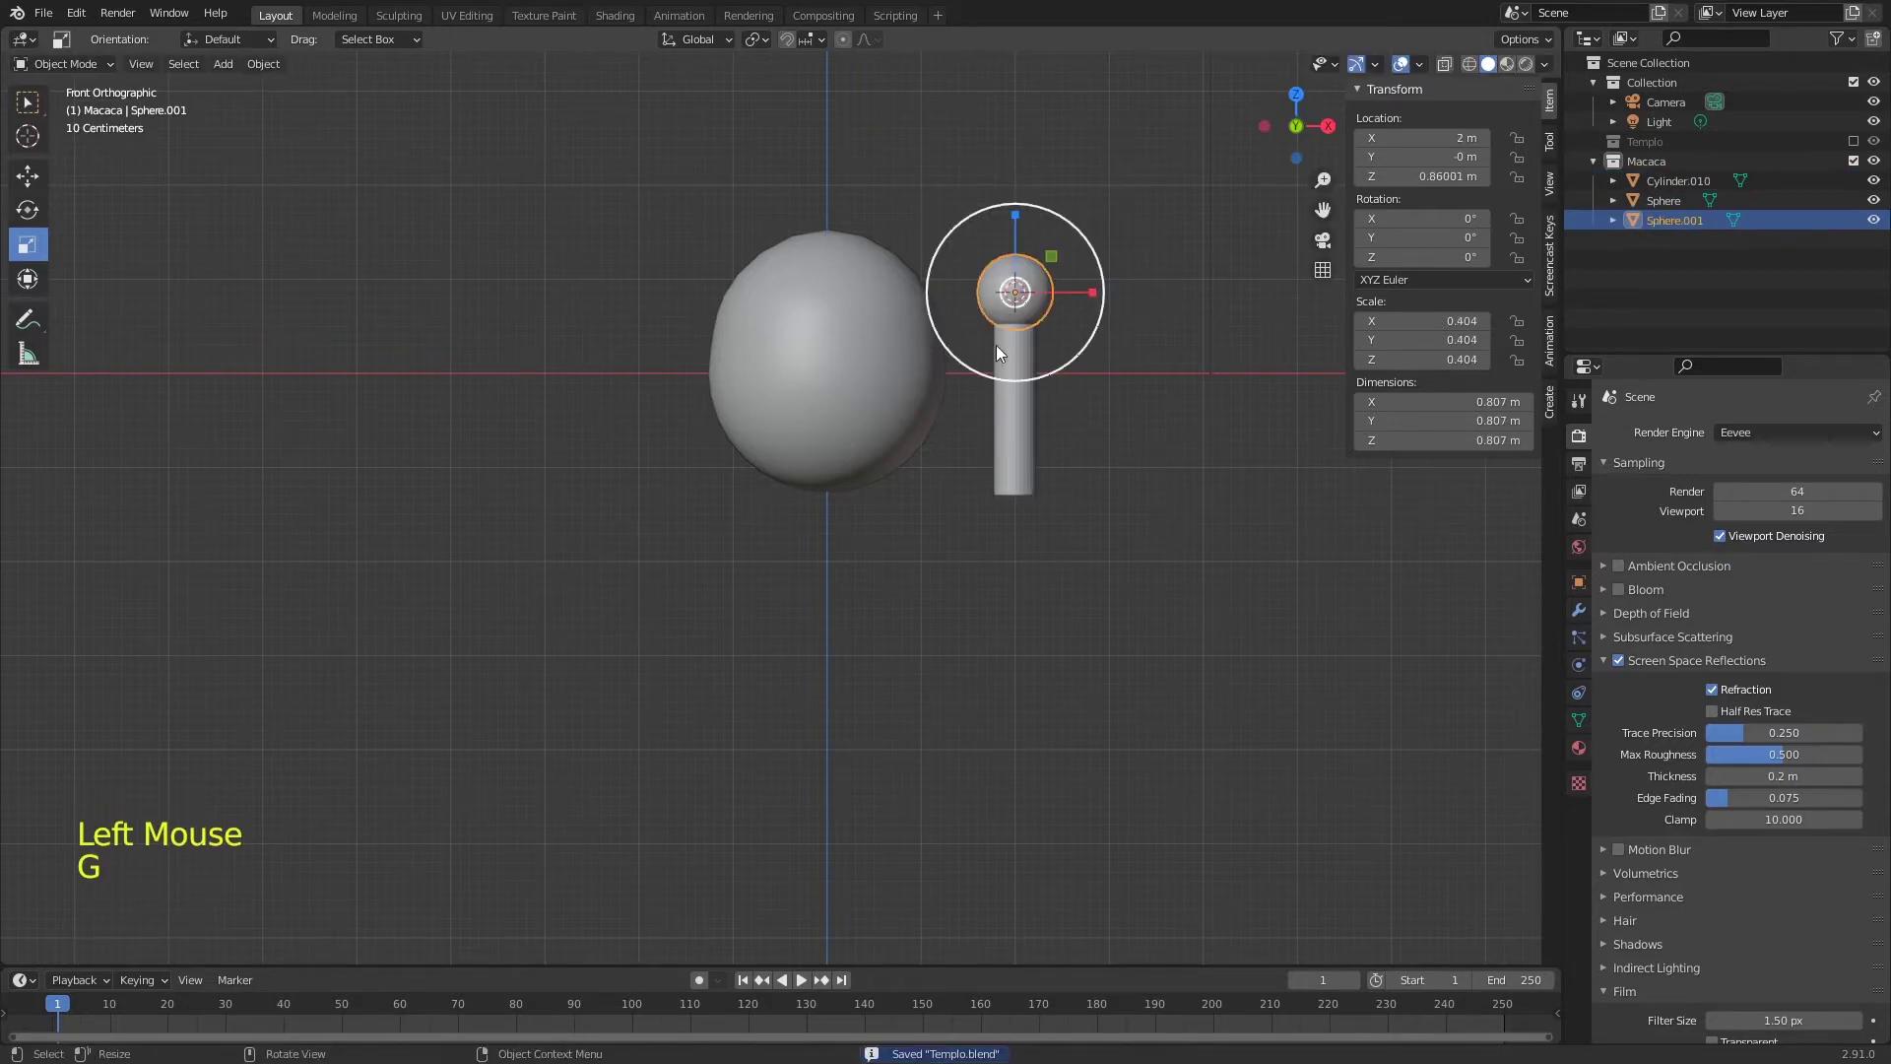
{"action": "left_click", "coordinate": [1033, 434]}
{"action": "key", "text": "g"}
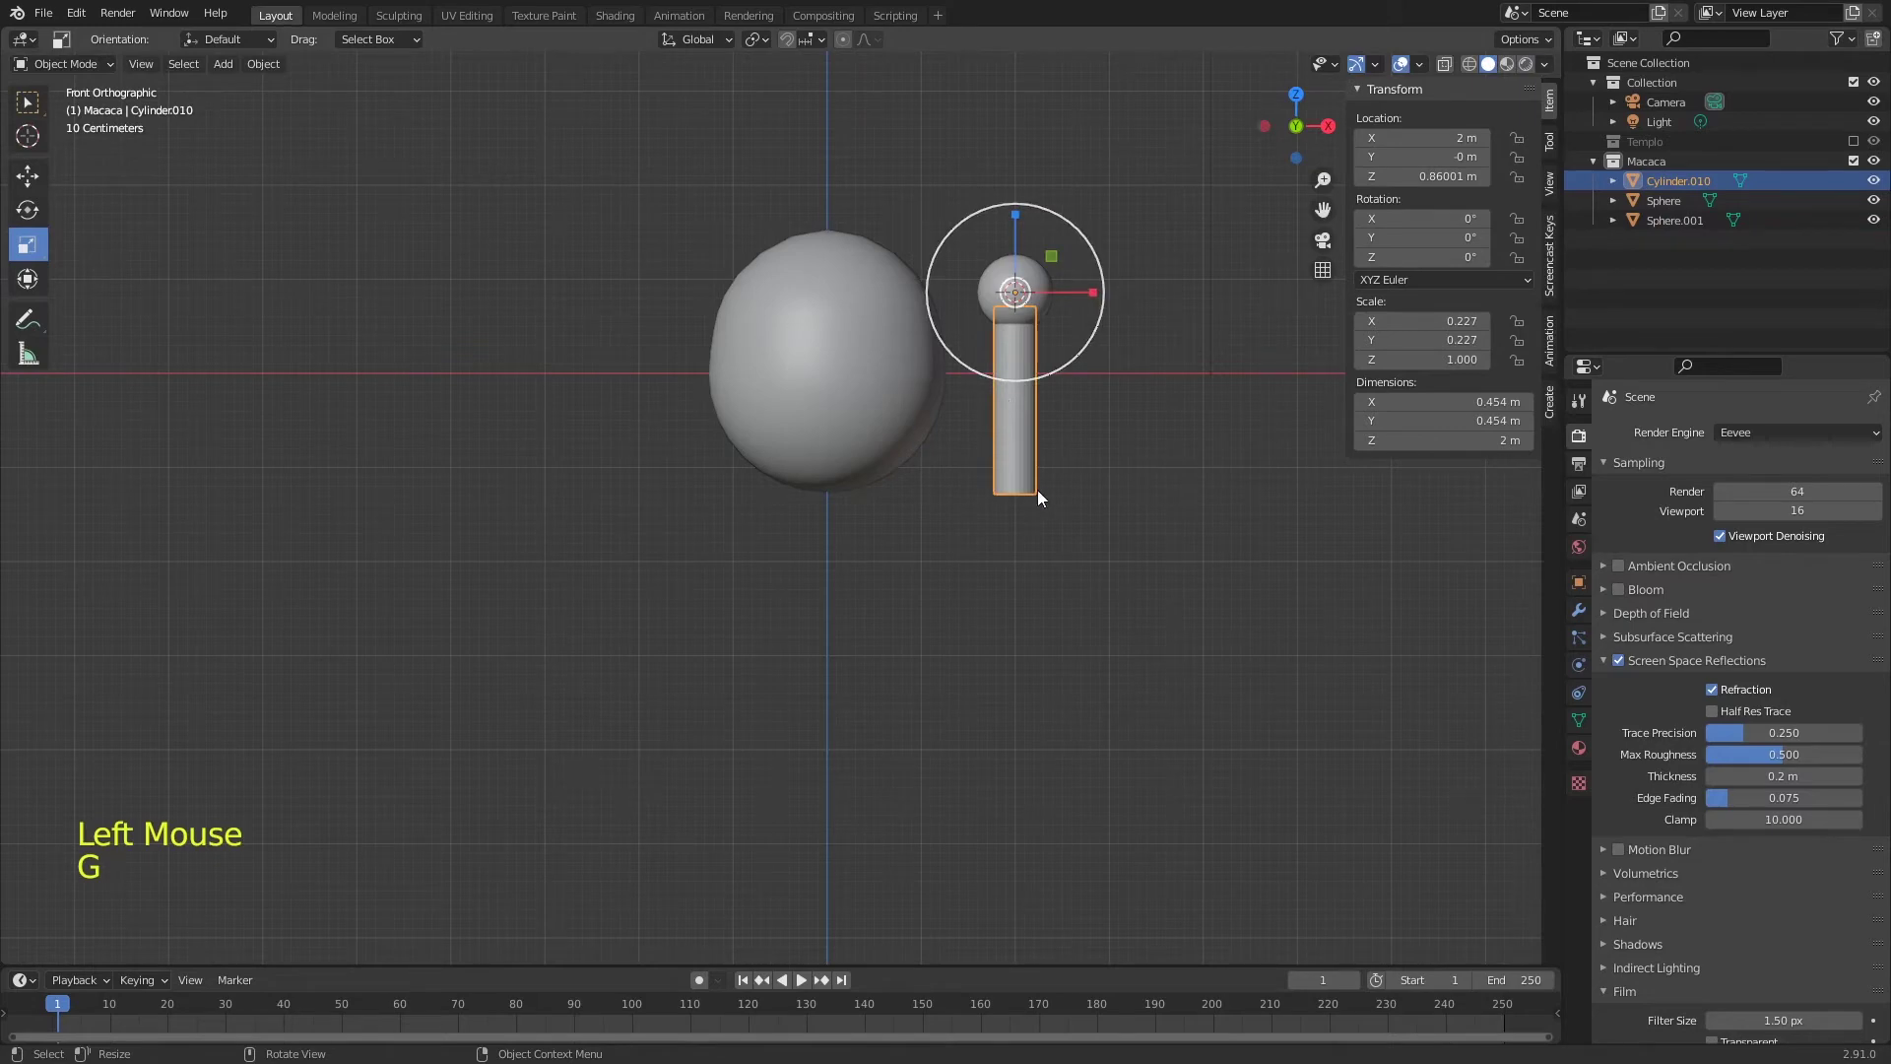
{"action": "left_click", "coordinate": [1105, 430]}
{"action": "left_click", "coordinate": [1010, 444]}
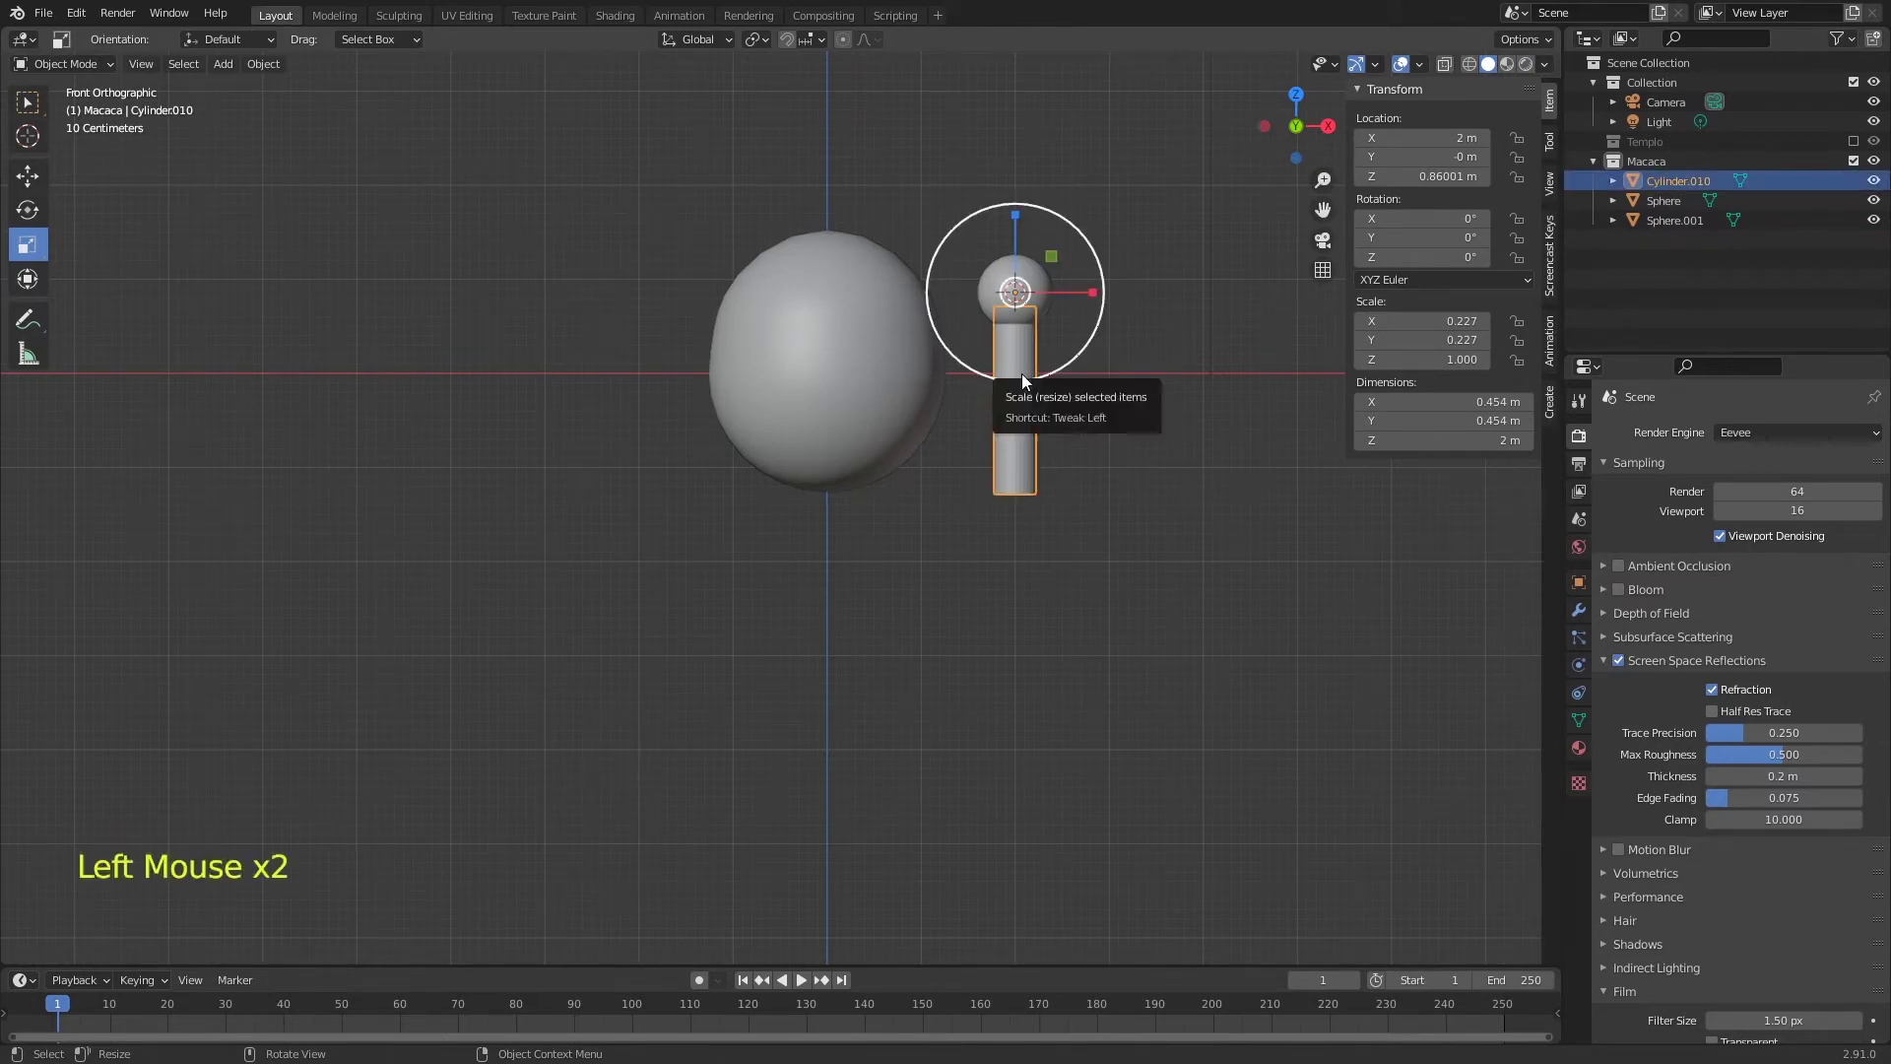
{"action": "left_click", "coordinate": [991, 287]}
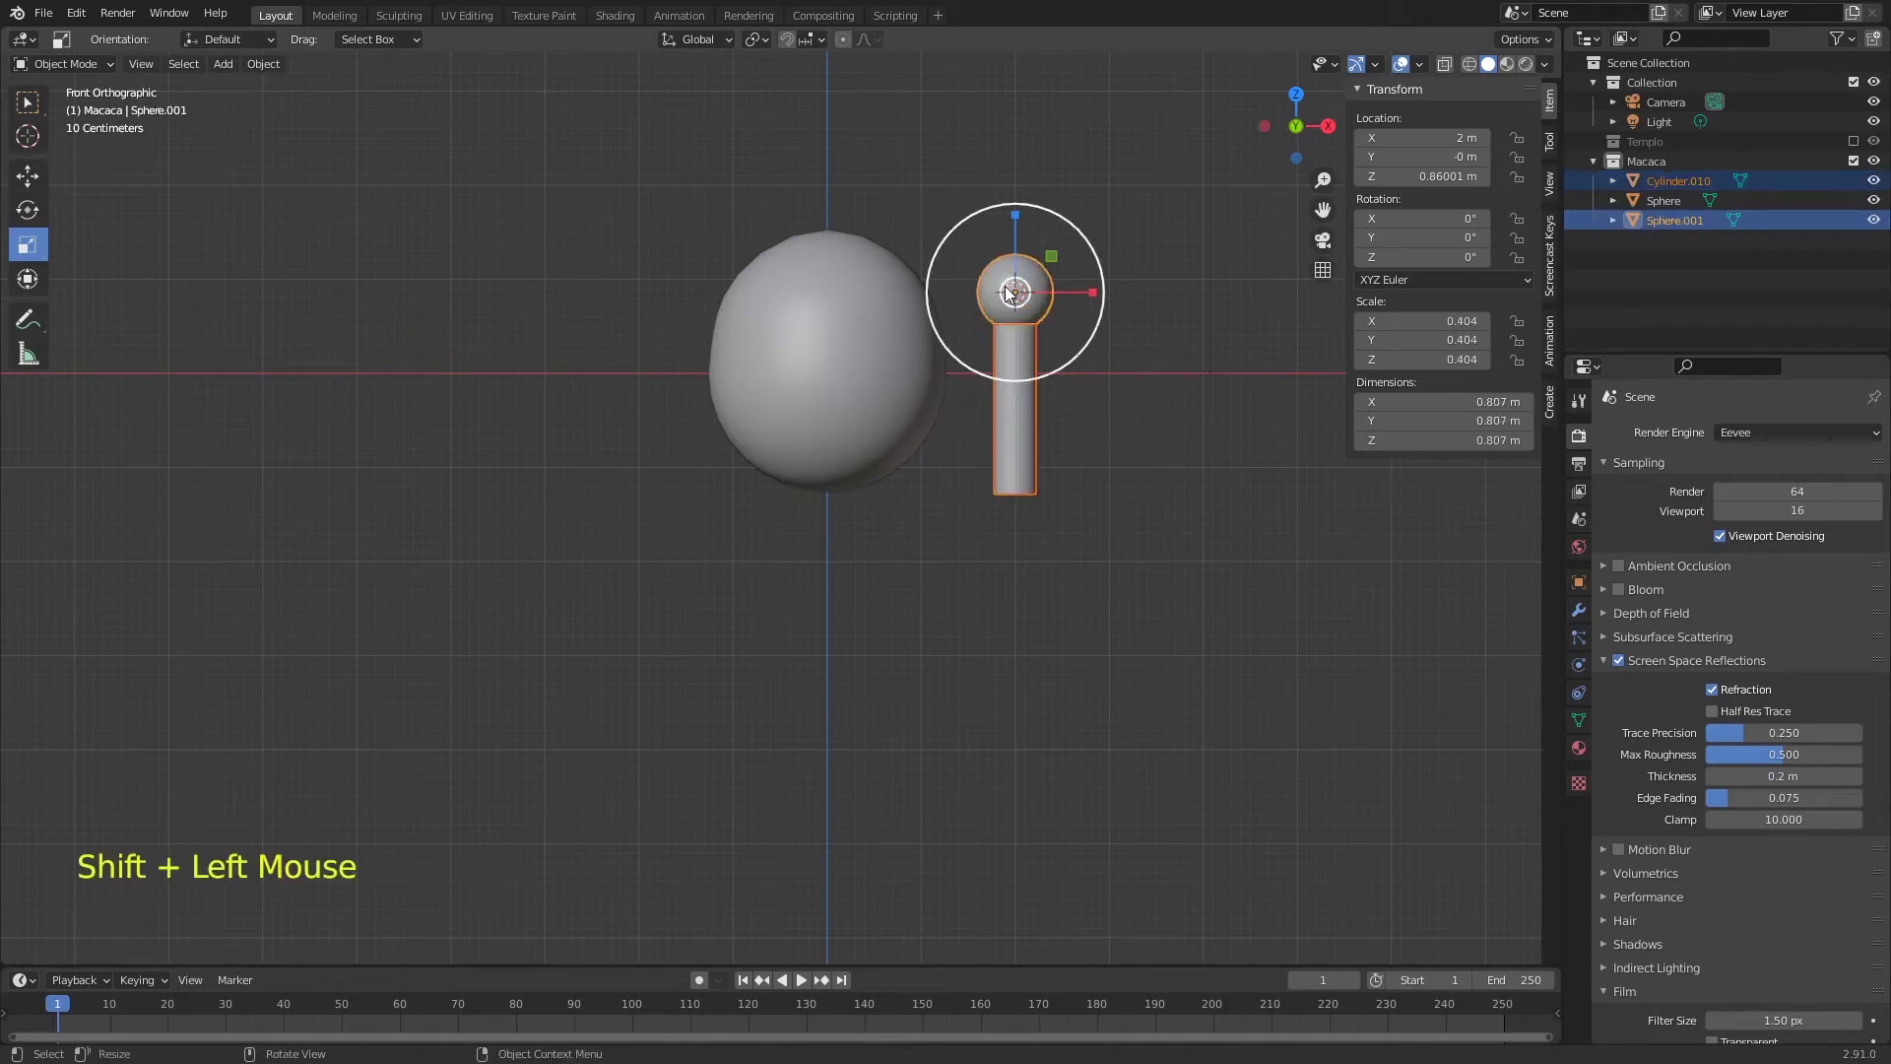
- Parent Cylinder.010 to Sphere.001 with Ctrl+P Object and verify they rotate and move together
{"action": "key", "text": "ctrl+p"}
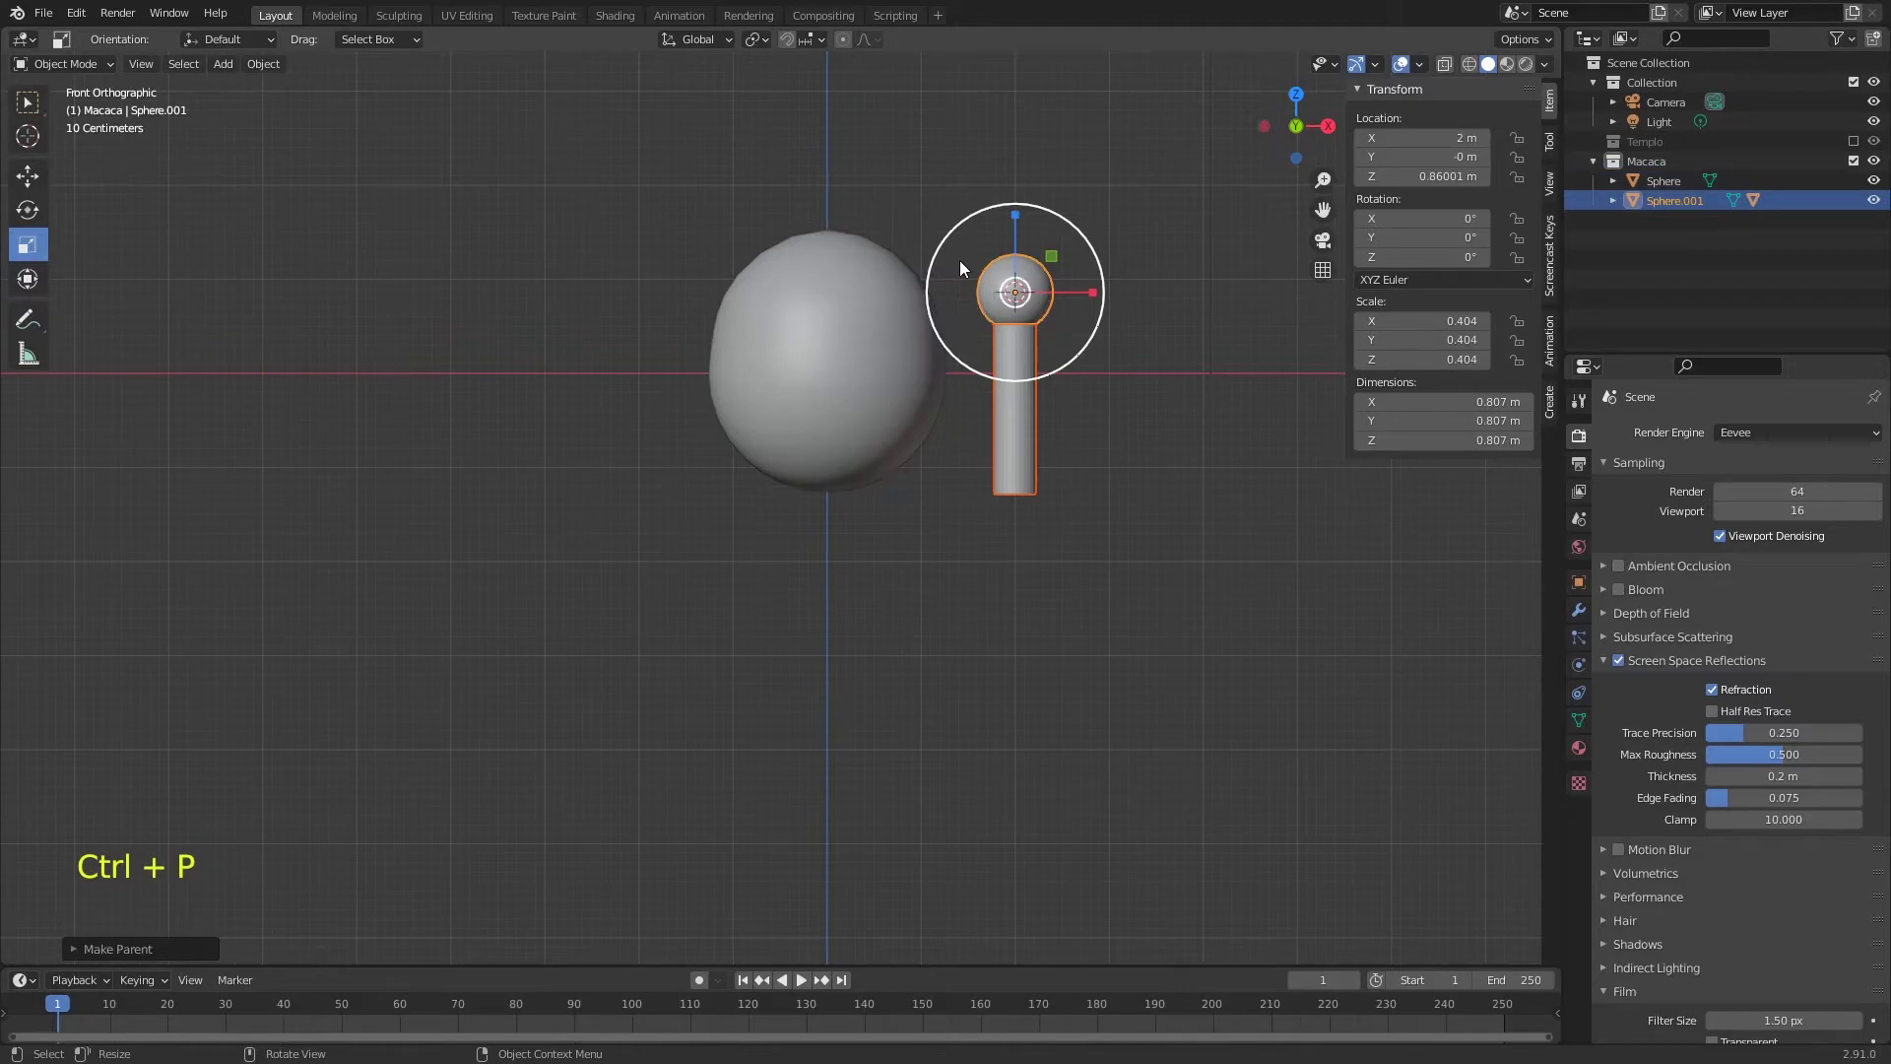
{"action": "left_click", "coordinate": [1003, 278]}
{"action": "key", "text": "r"}
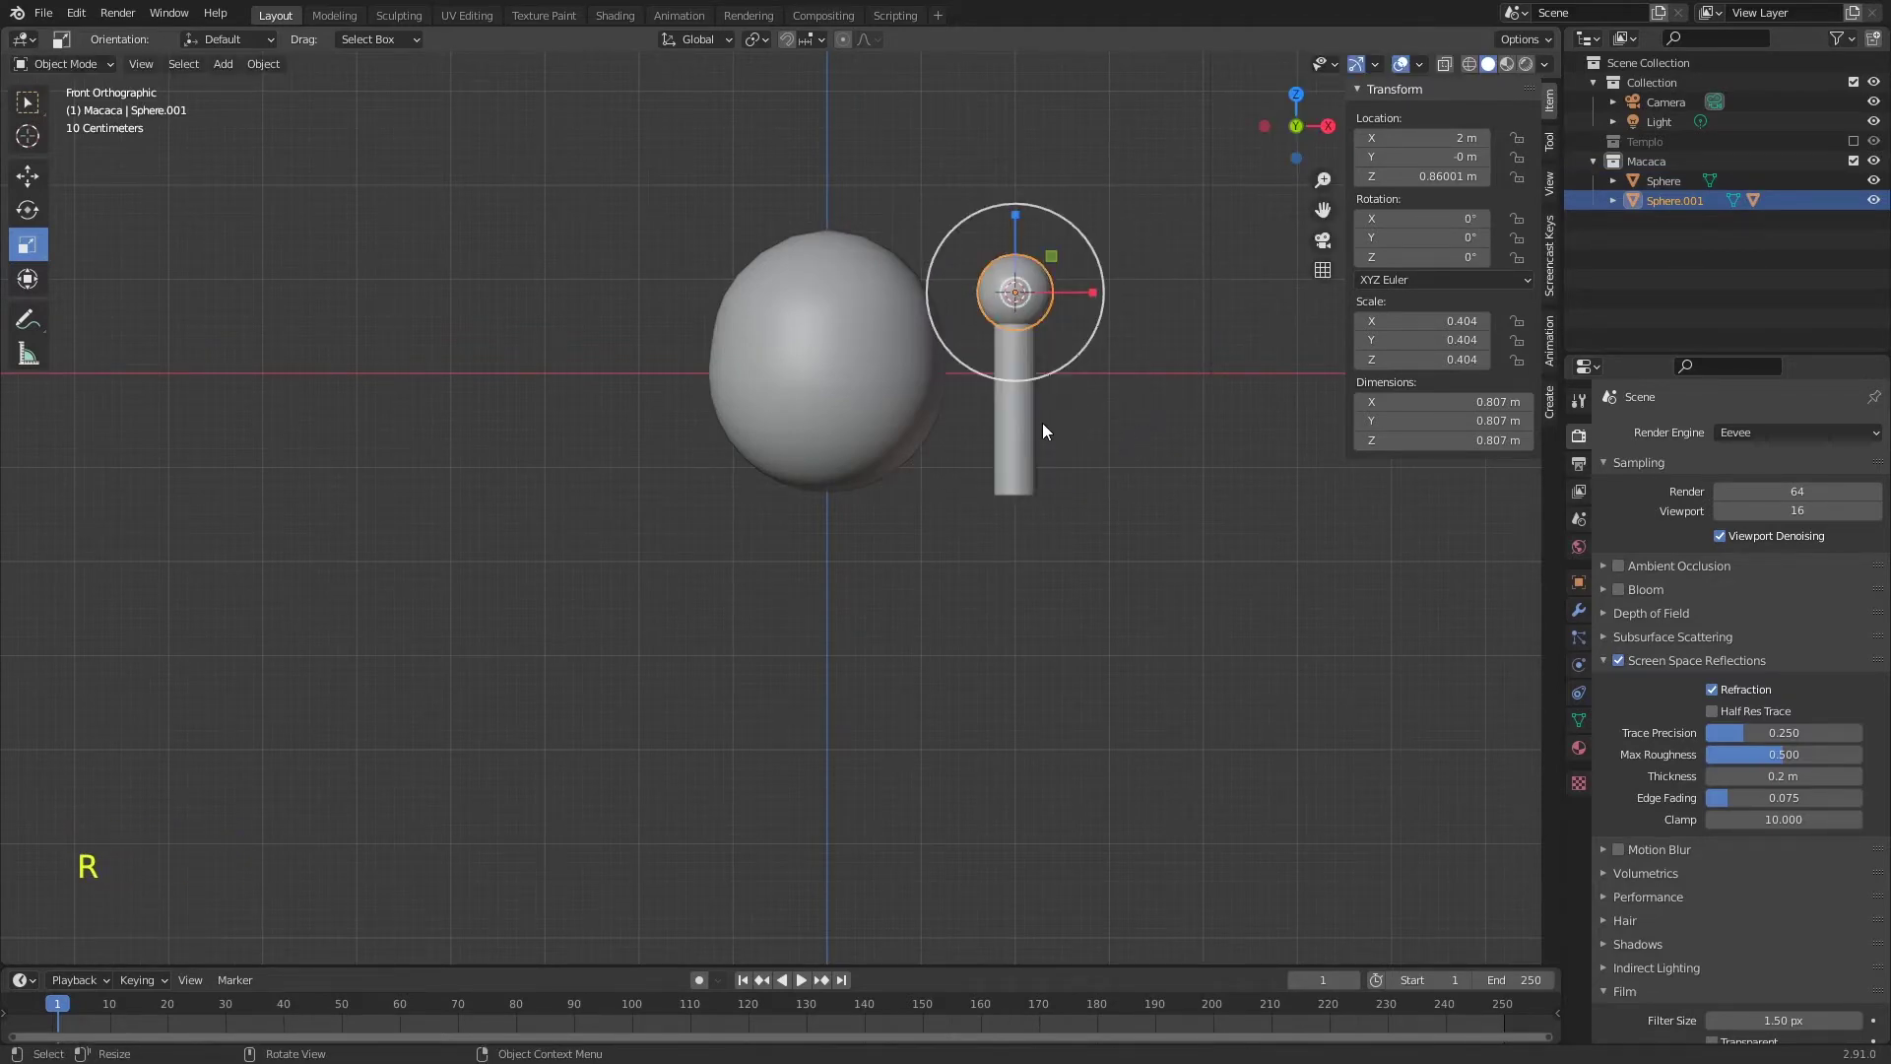
{"action": "left_click", "coordinate": [1027, 449]}
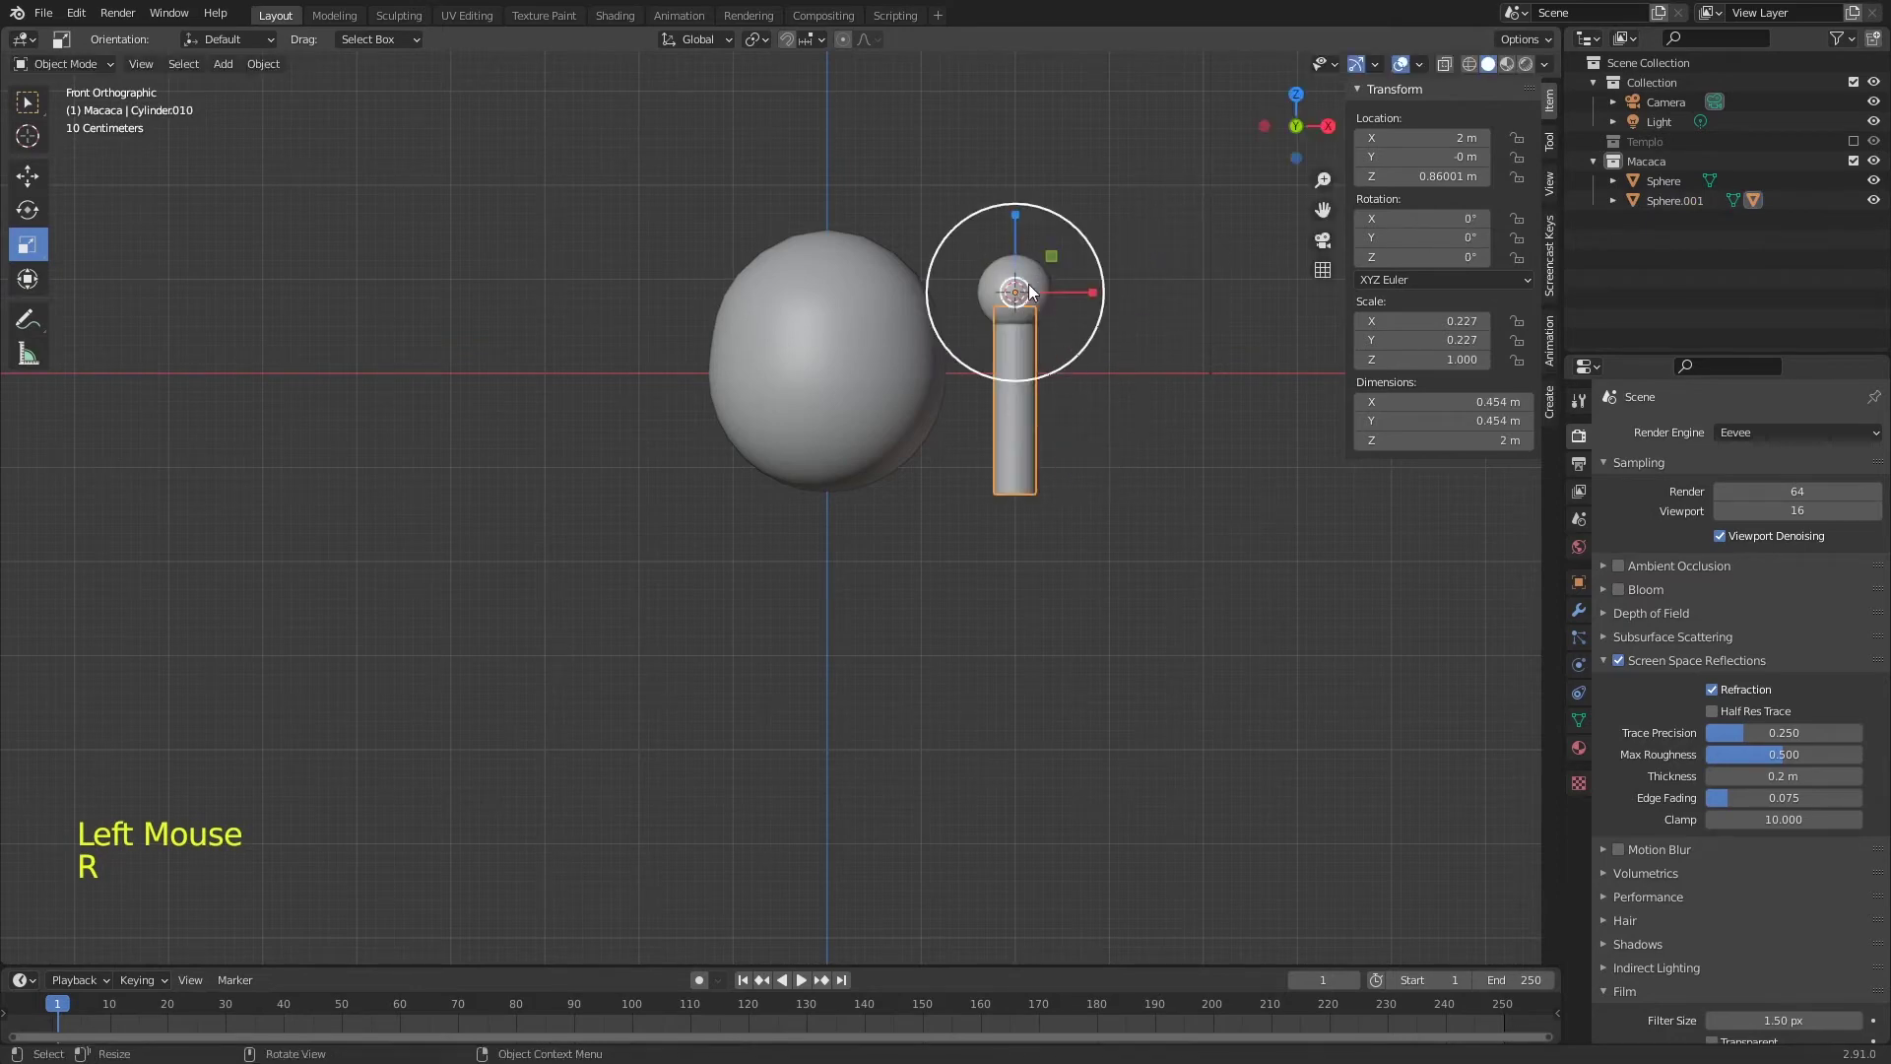
{"action": "key", "text": "r"}
{"action": "key", "text": "g"}
{"action": "left_click", "coordinate": [1024, 284]}
{"action": "key", "text": "g"}
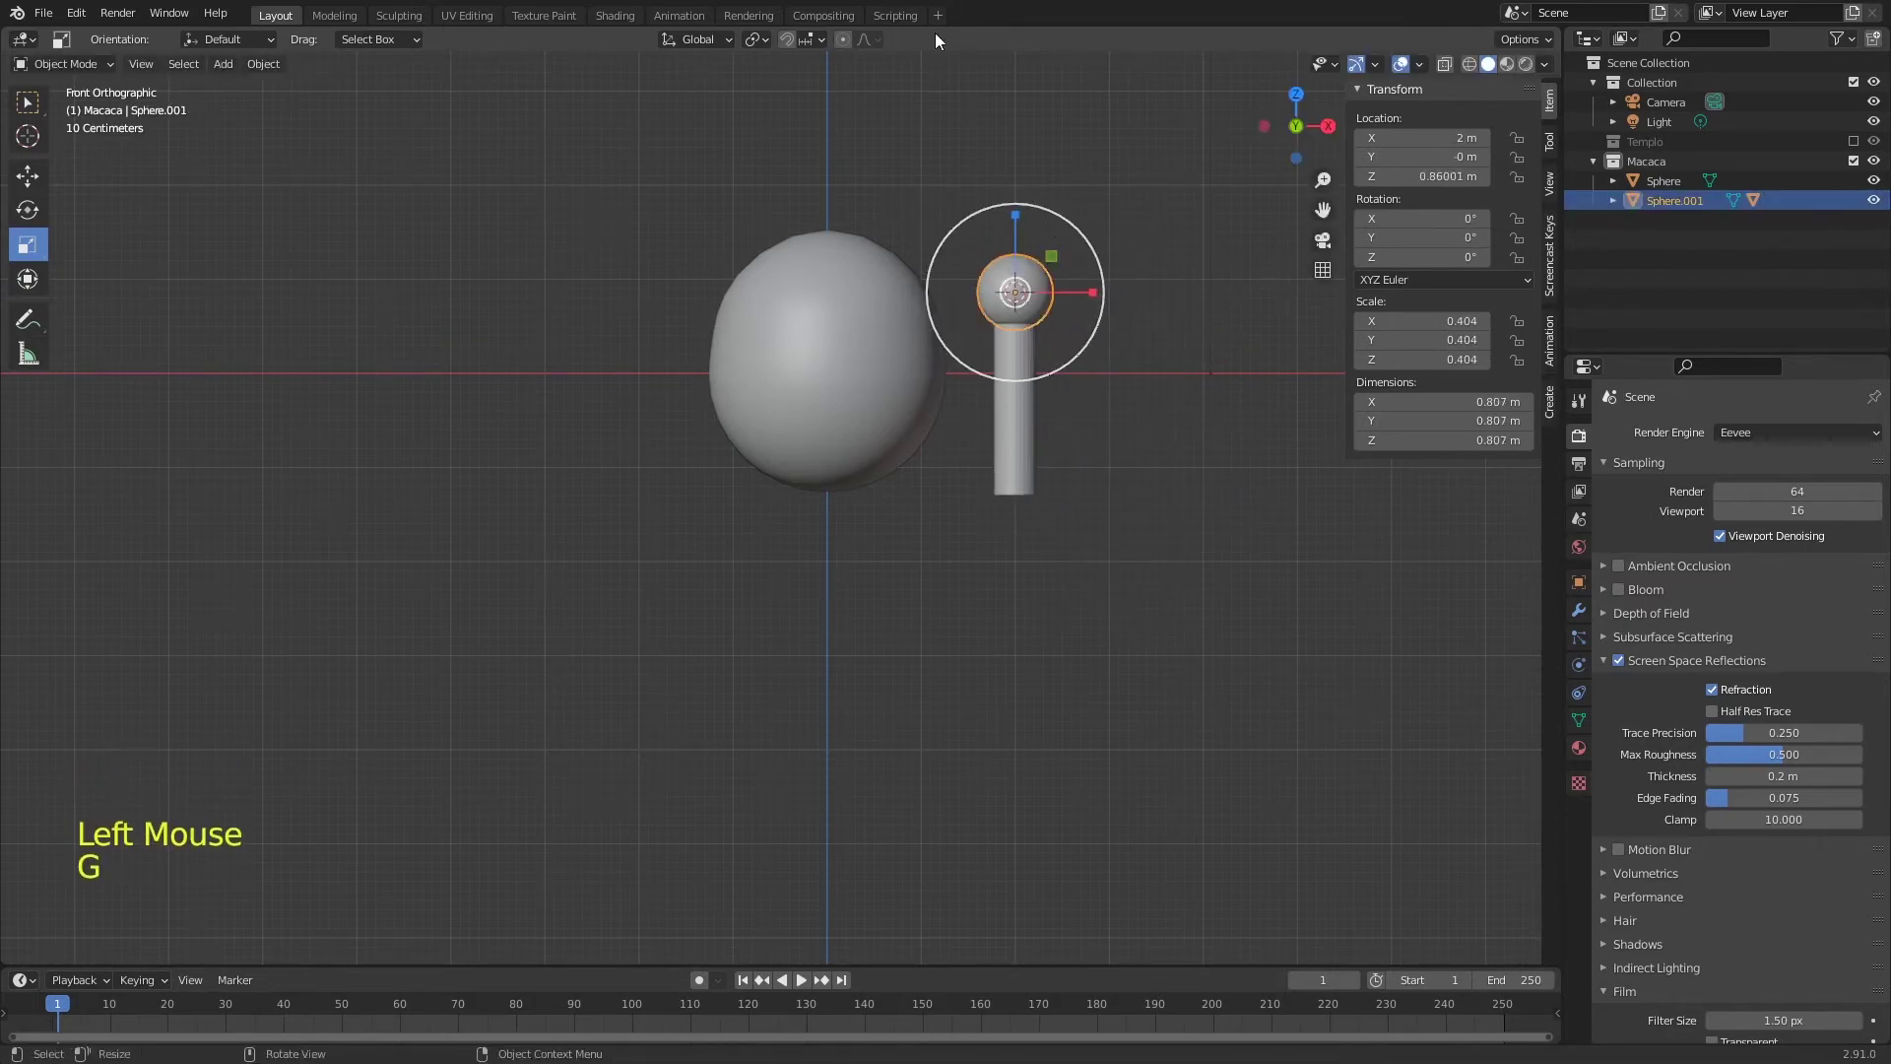
- Duplicate the sphere and cylinder lower down as a smaller elbow sphere and shorter forearm
{"action": "left_click", "coordinate": [1032, 423]}
{"action": "key", "text": "shift+d"}
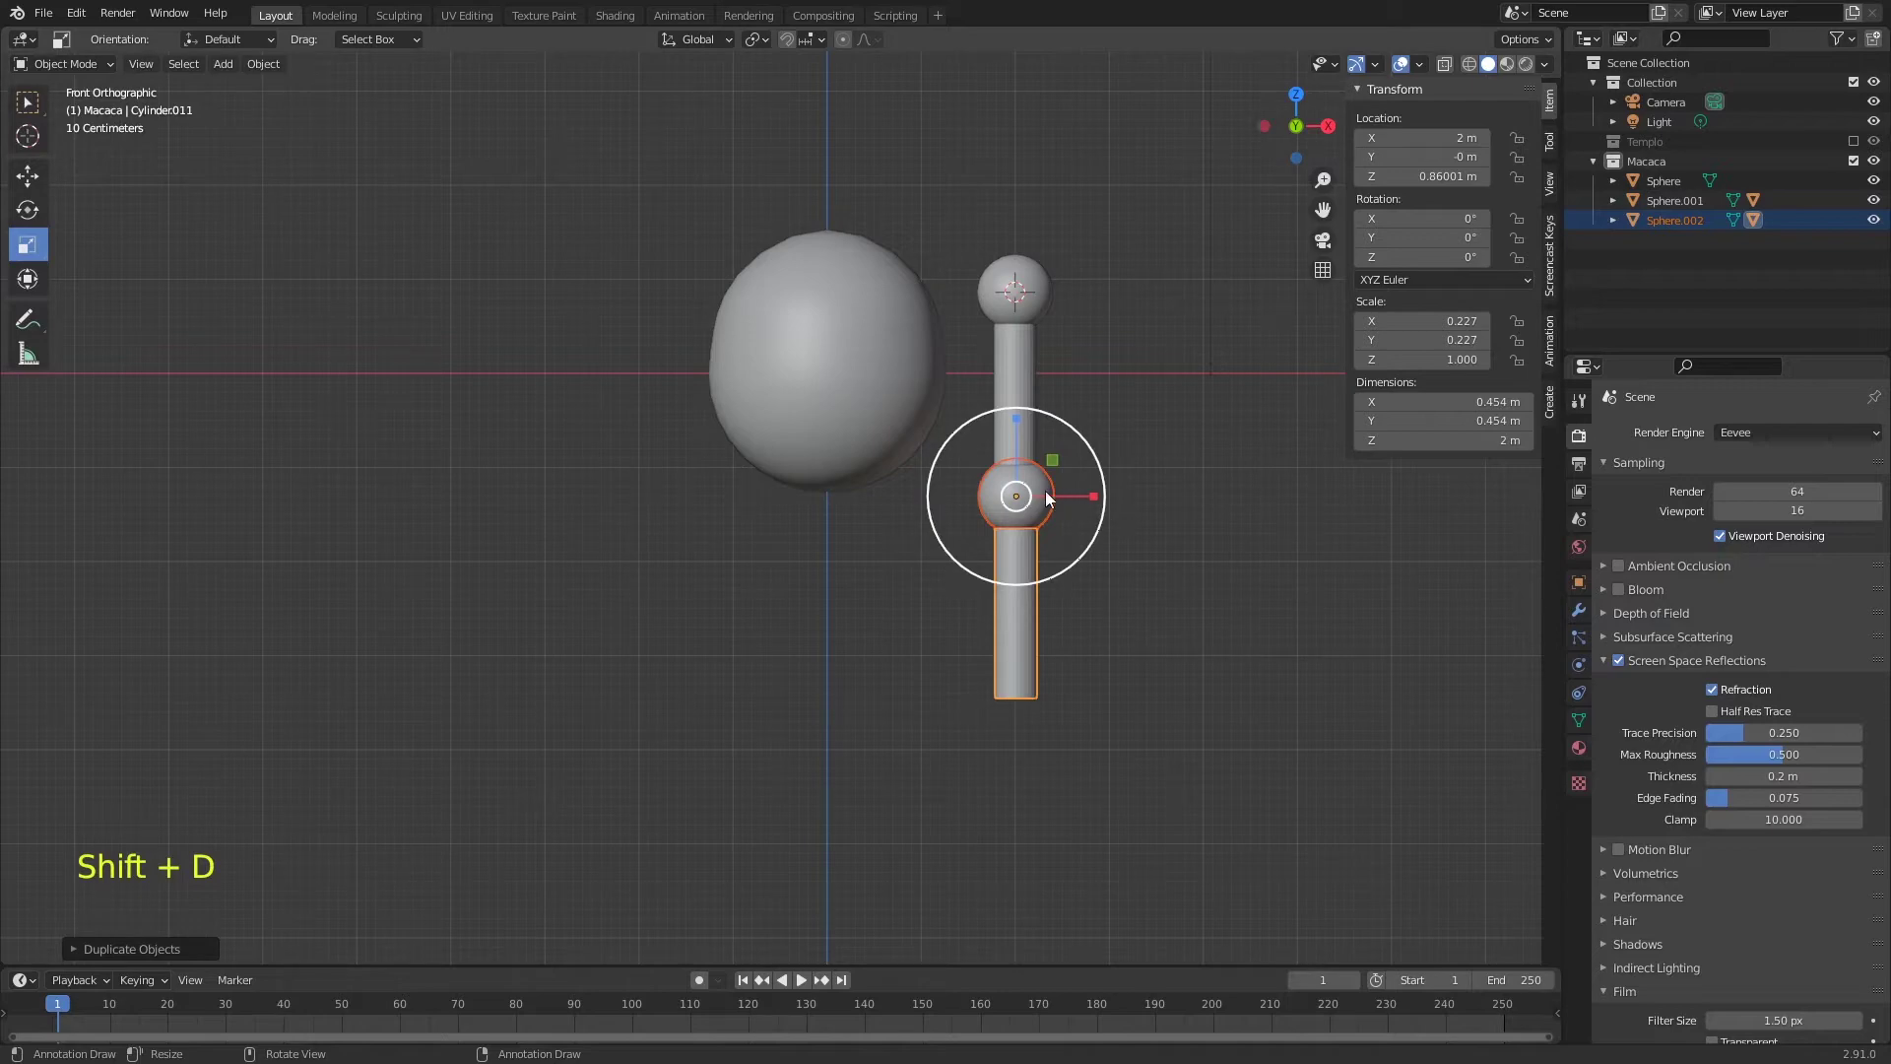
{"action": "key", "text": "s"}
{"action": "left_click", "coordinate": [1123, 508]}
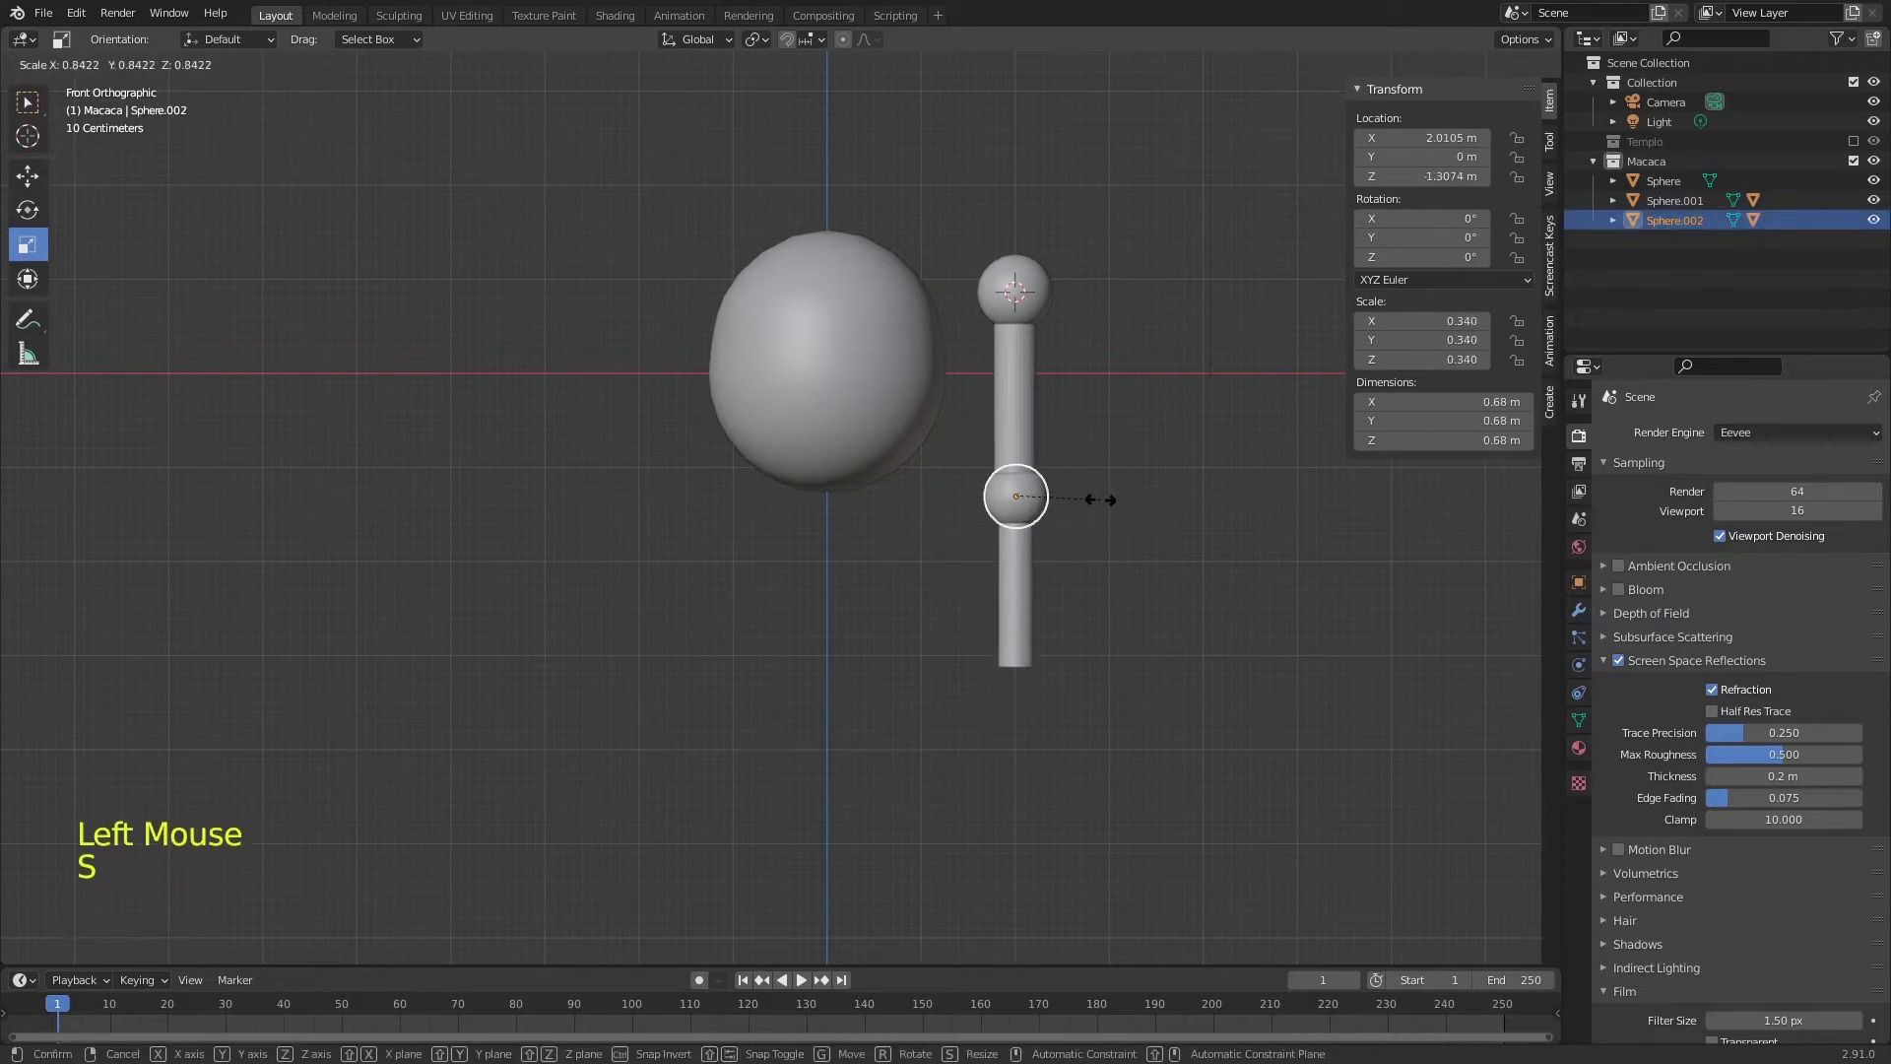
{"action": "left_click", "coordinate": [1033, 584]}
{"action": "key", "text": "s"}
{"action": "key", "text": "s"}
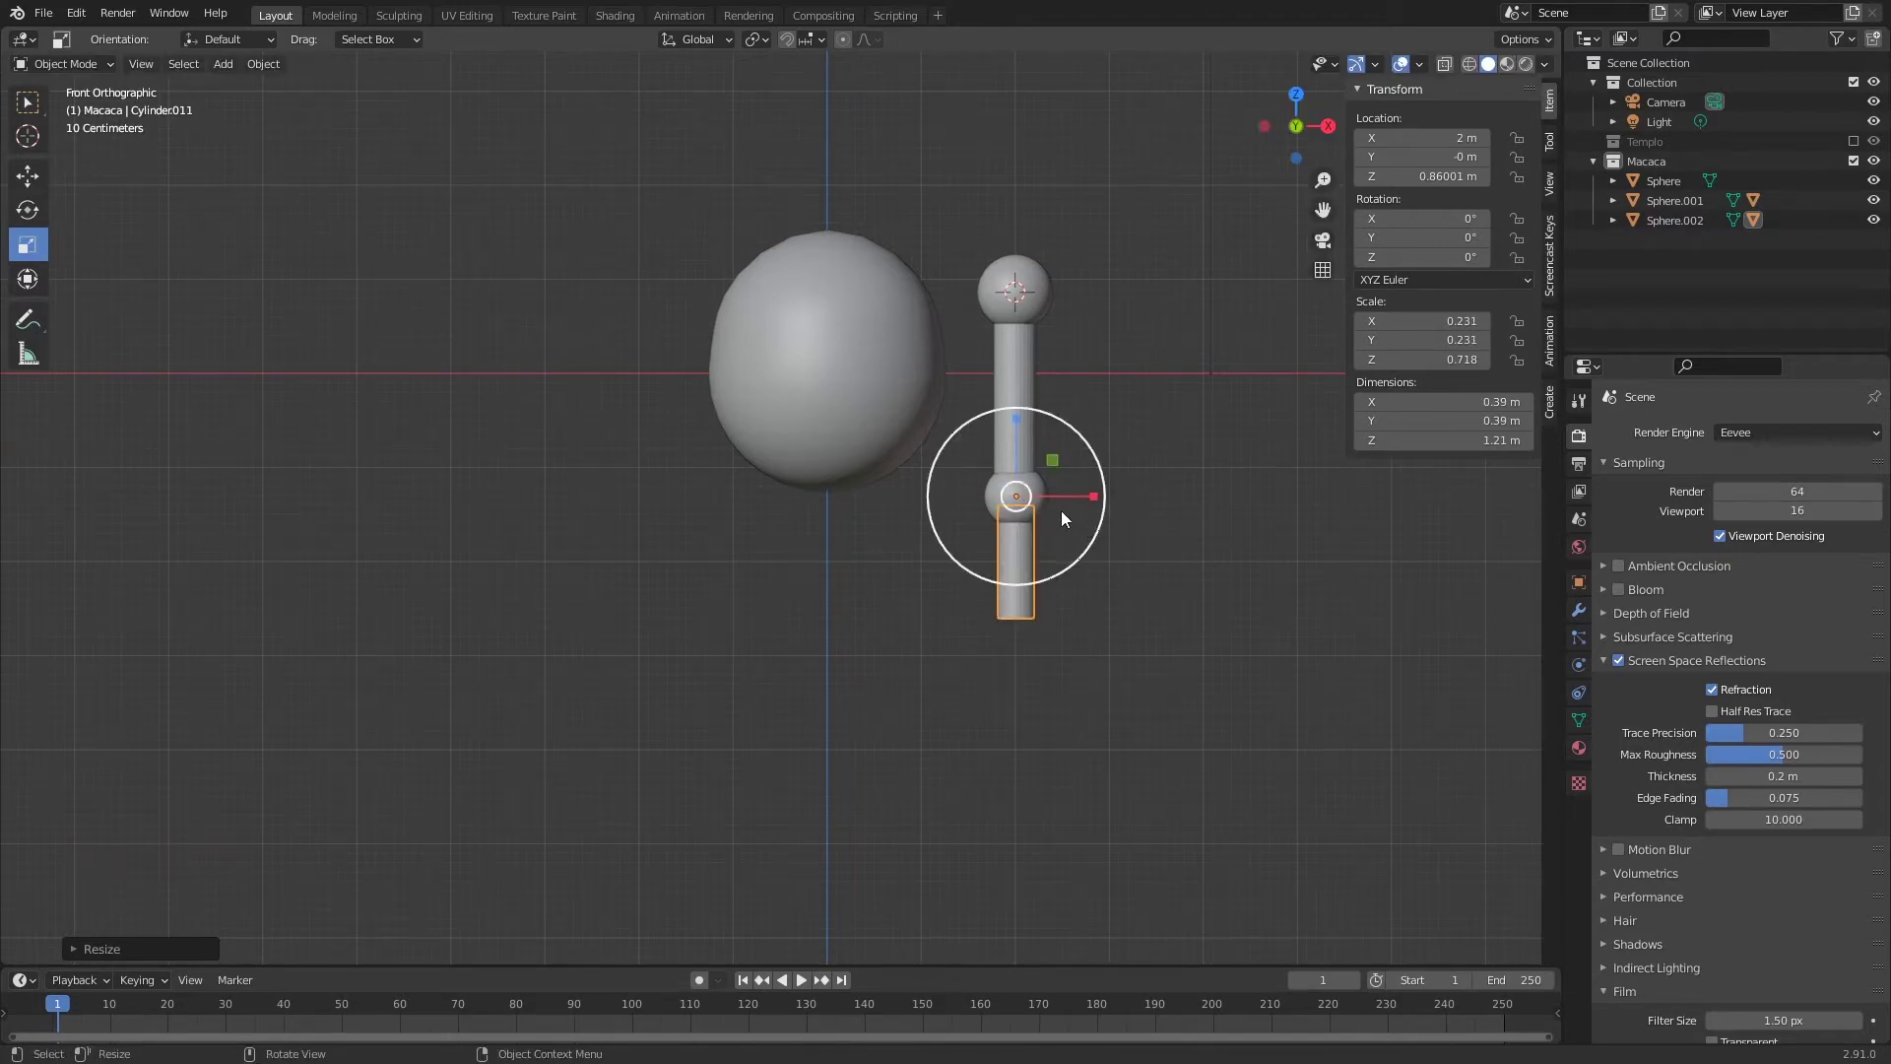
{"action": "left_click", "coordinate": [1057, 513]}
{"action": "key", "text": "g"}
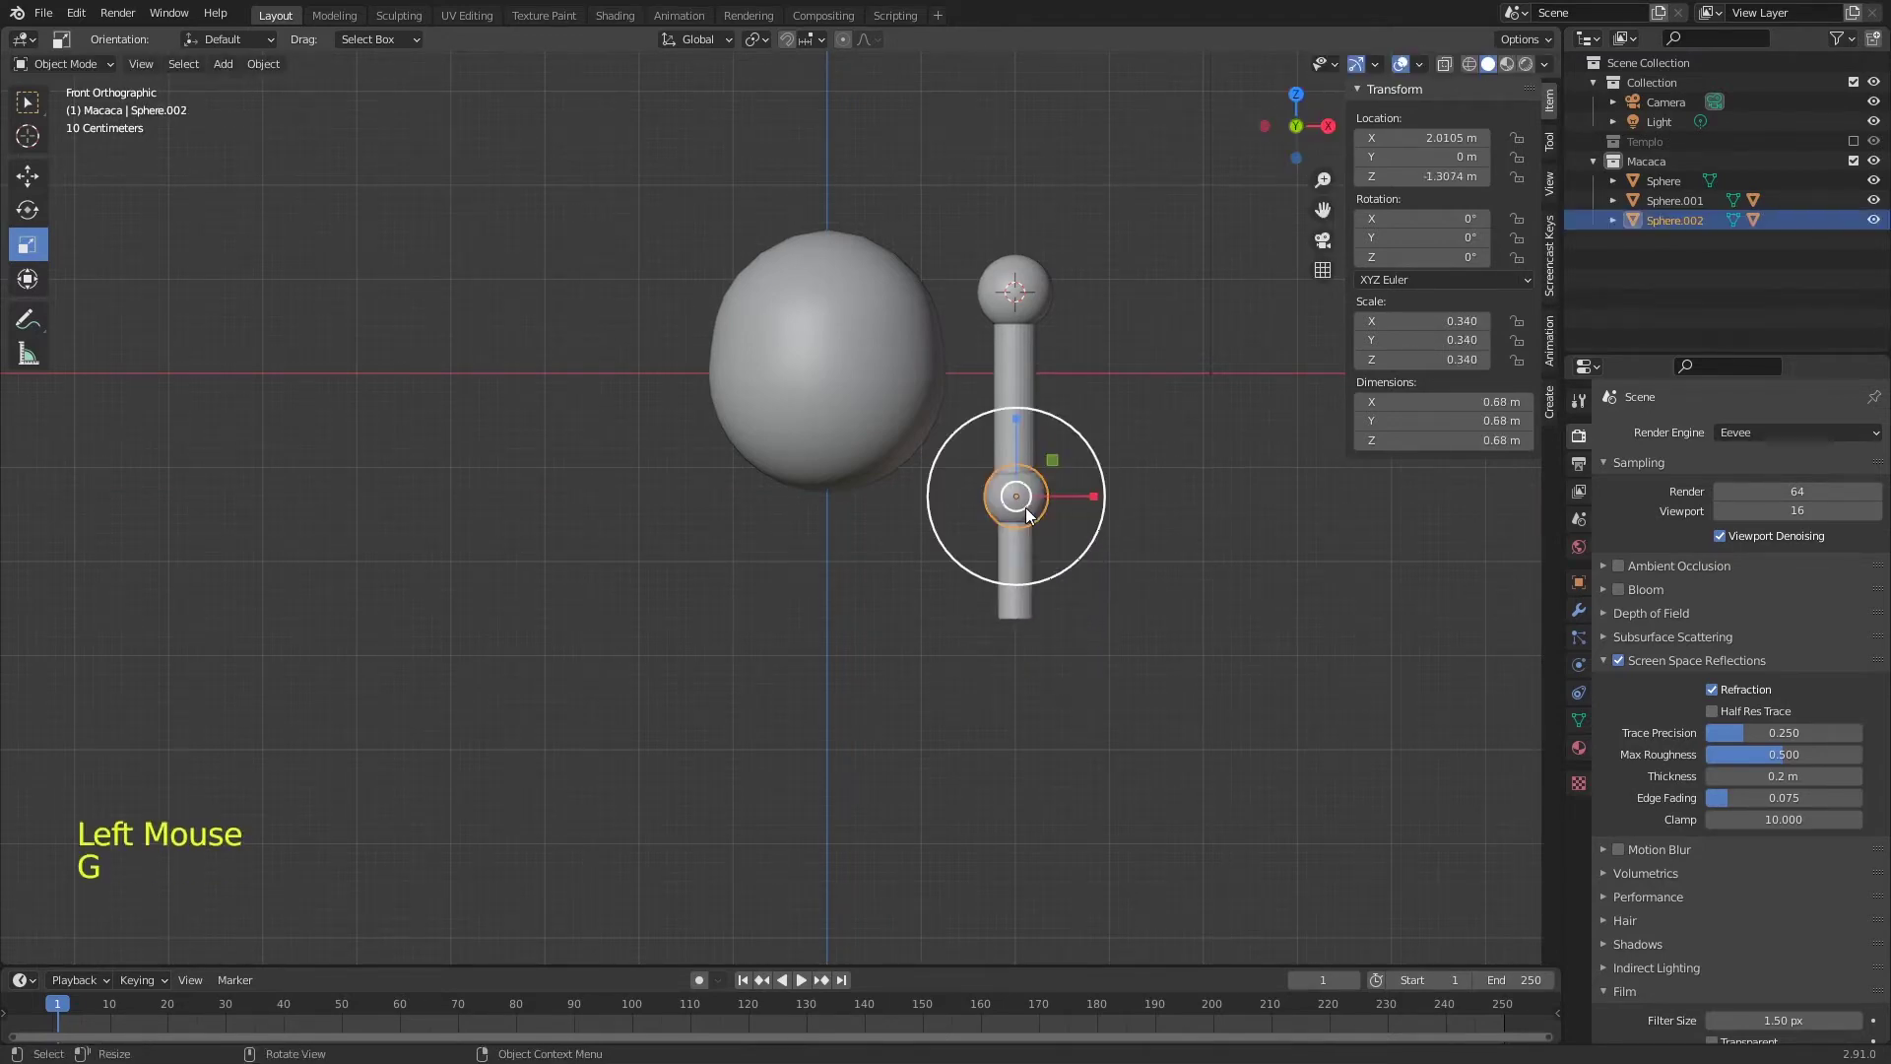
- Parent the elbow into the arm hierarchy and enter Edit Mode on the upper-arm cylinder
{"action": "left_click", "coordinate": [1030, 378]}
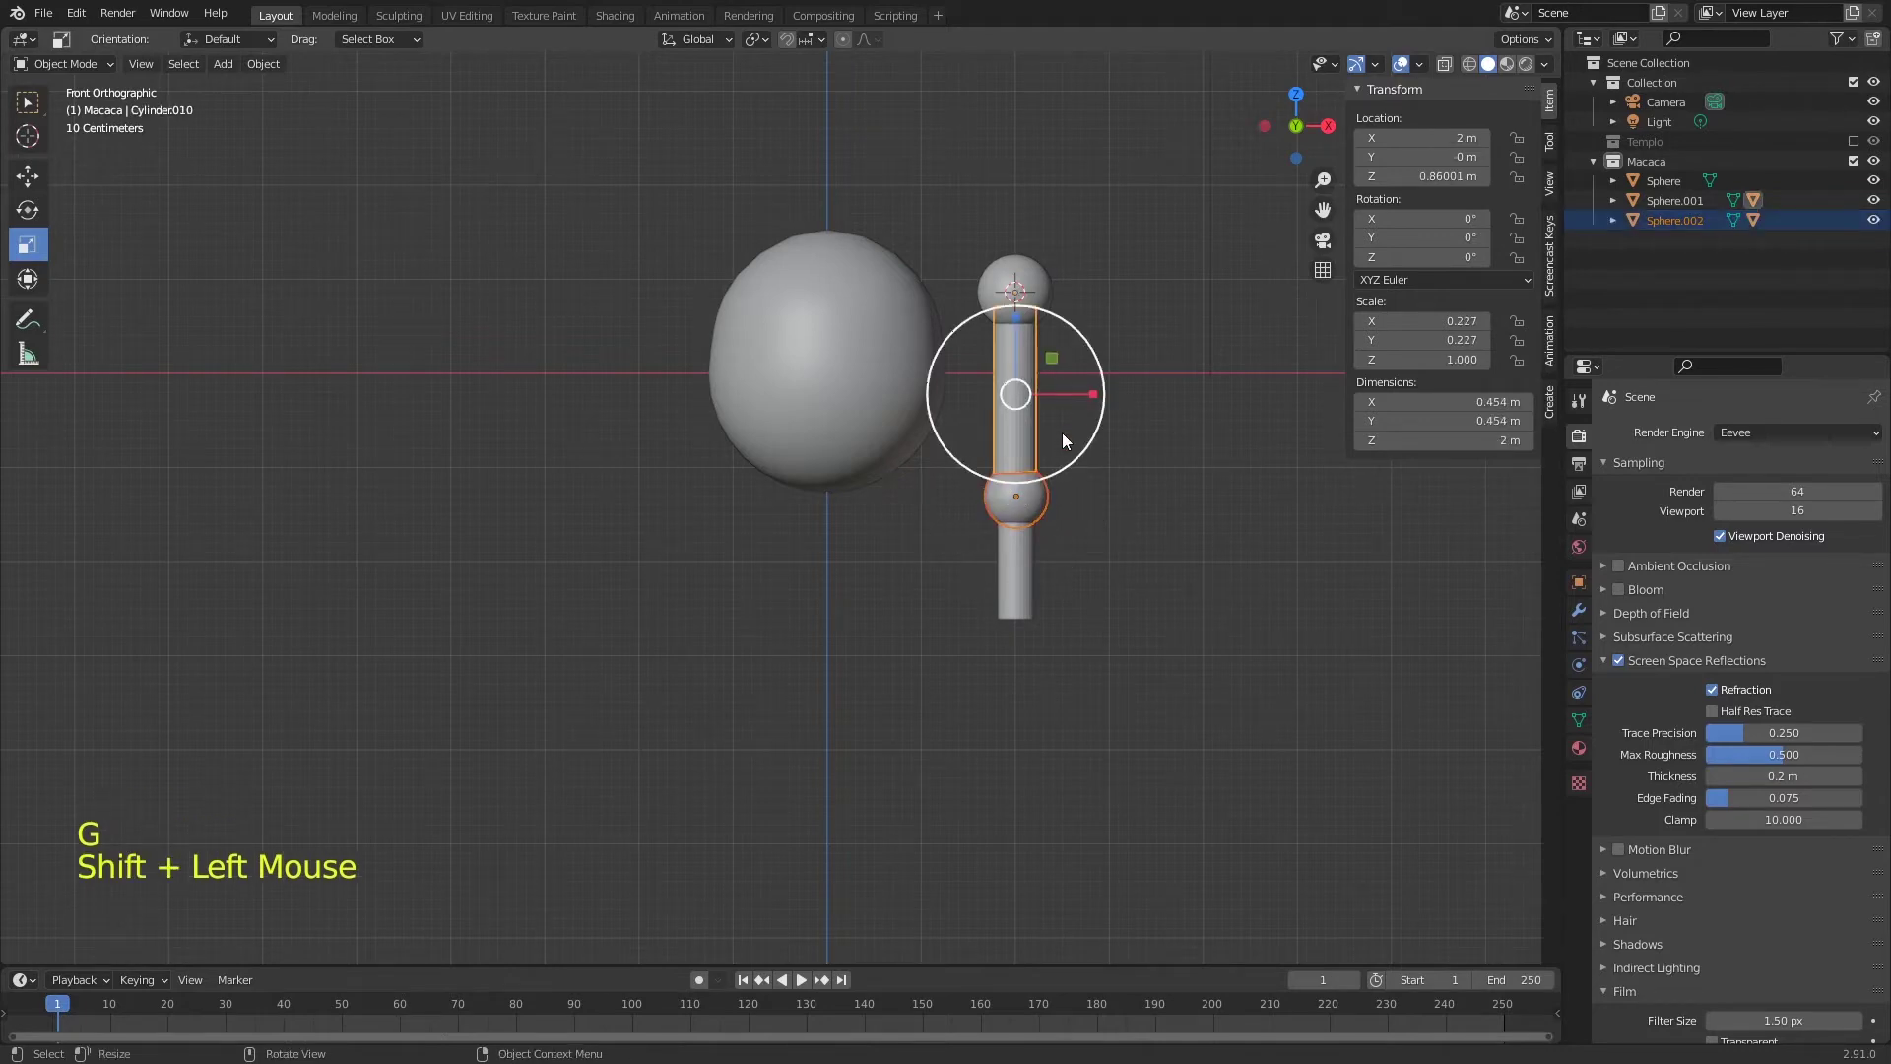
{"action": "key", "text": "ctrl+p"}
{"action": "left_click", "coordinate": [1018, 290]}
{"action": "key", "text": "r"}
{"action": "left_click", "coordinate": [1016, 435]}
{"action": "key", "text": "s"}
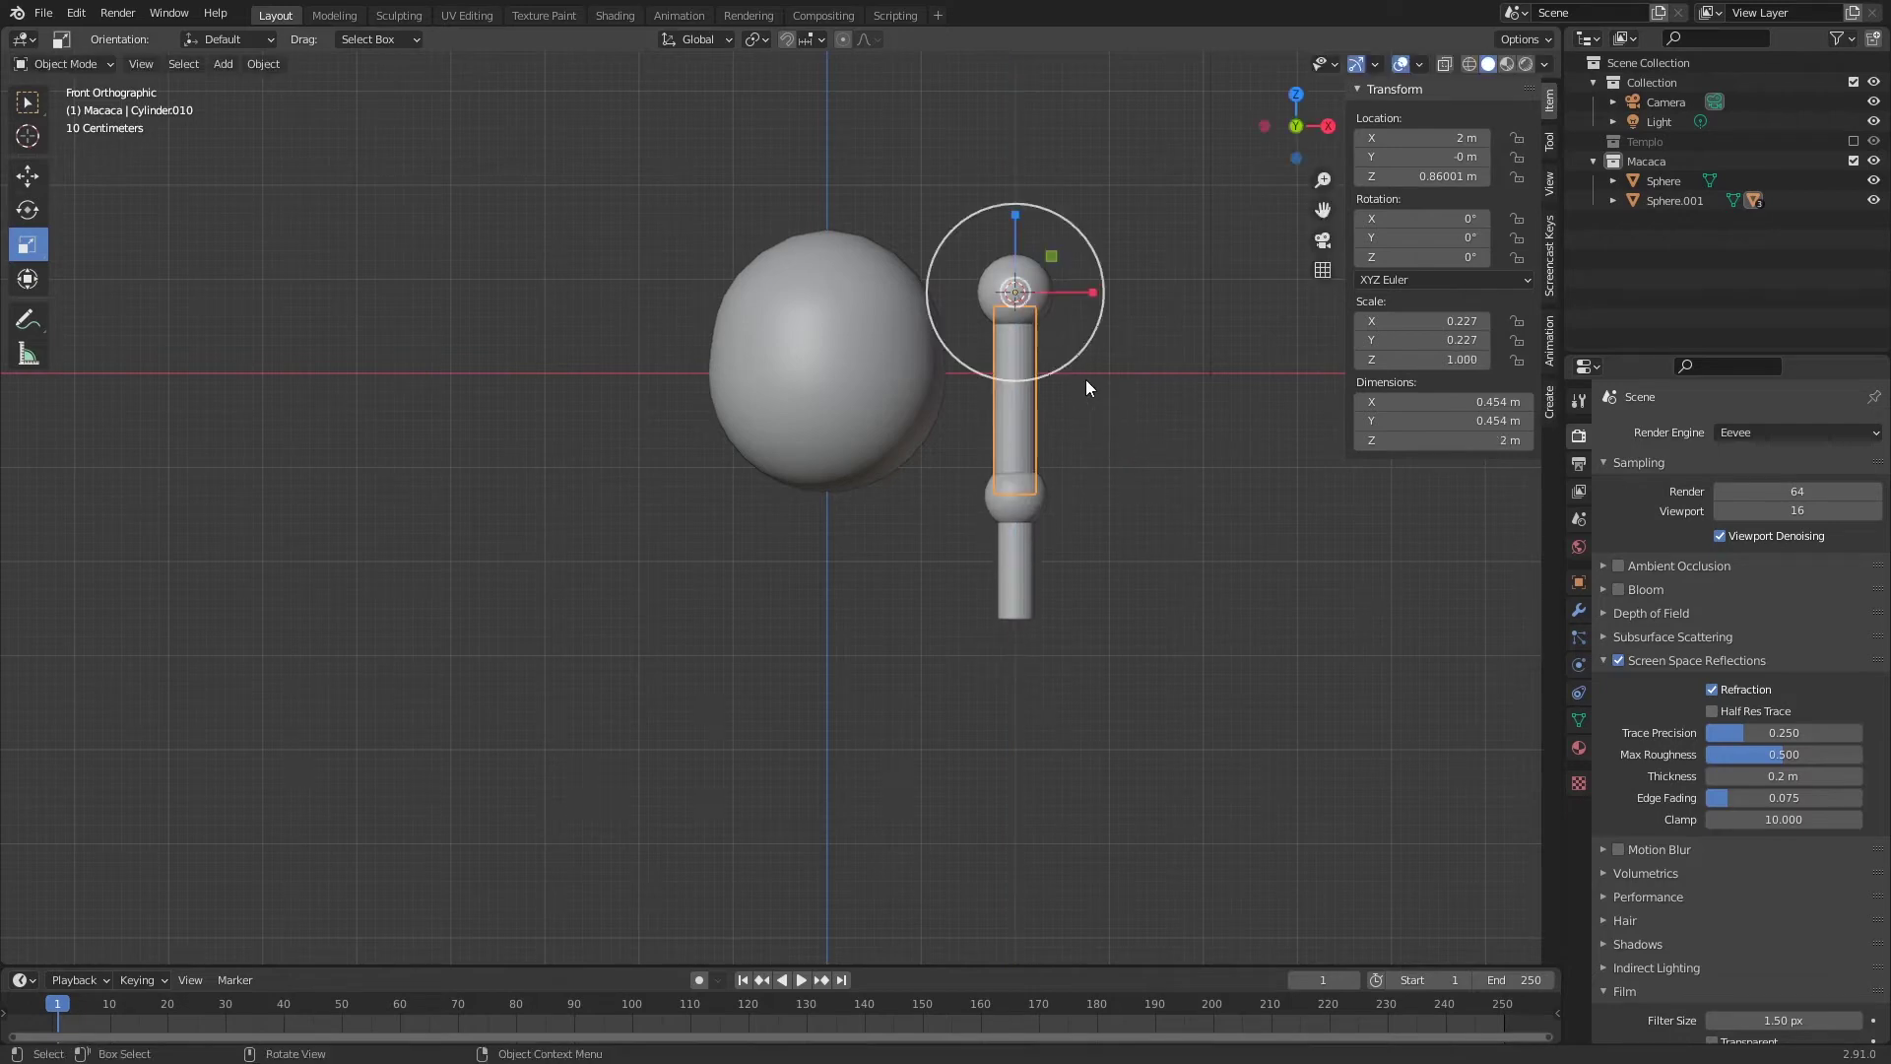
{"action": "key", "text": "Tab"}
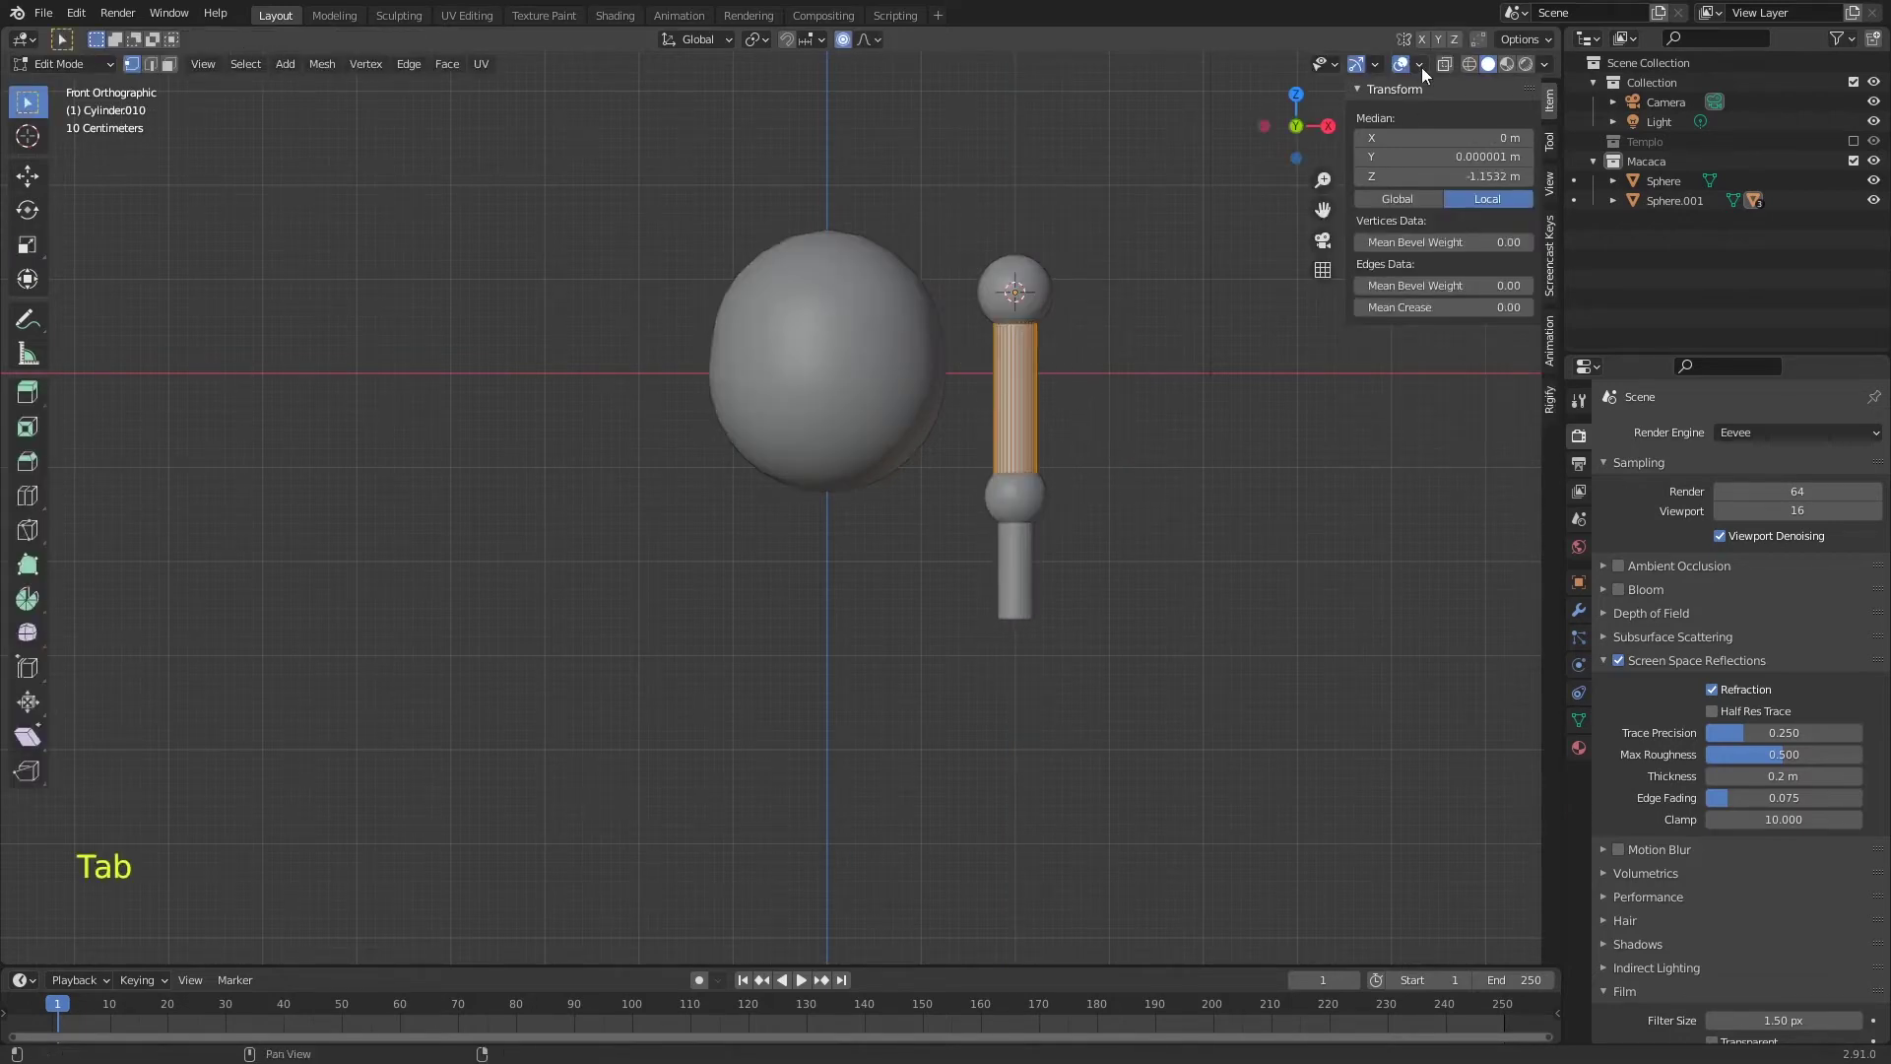
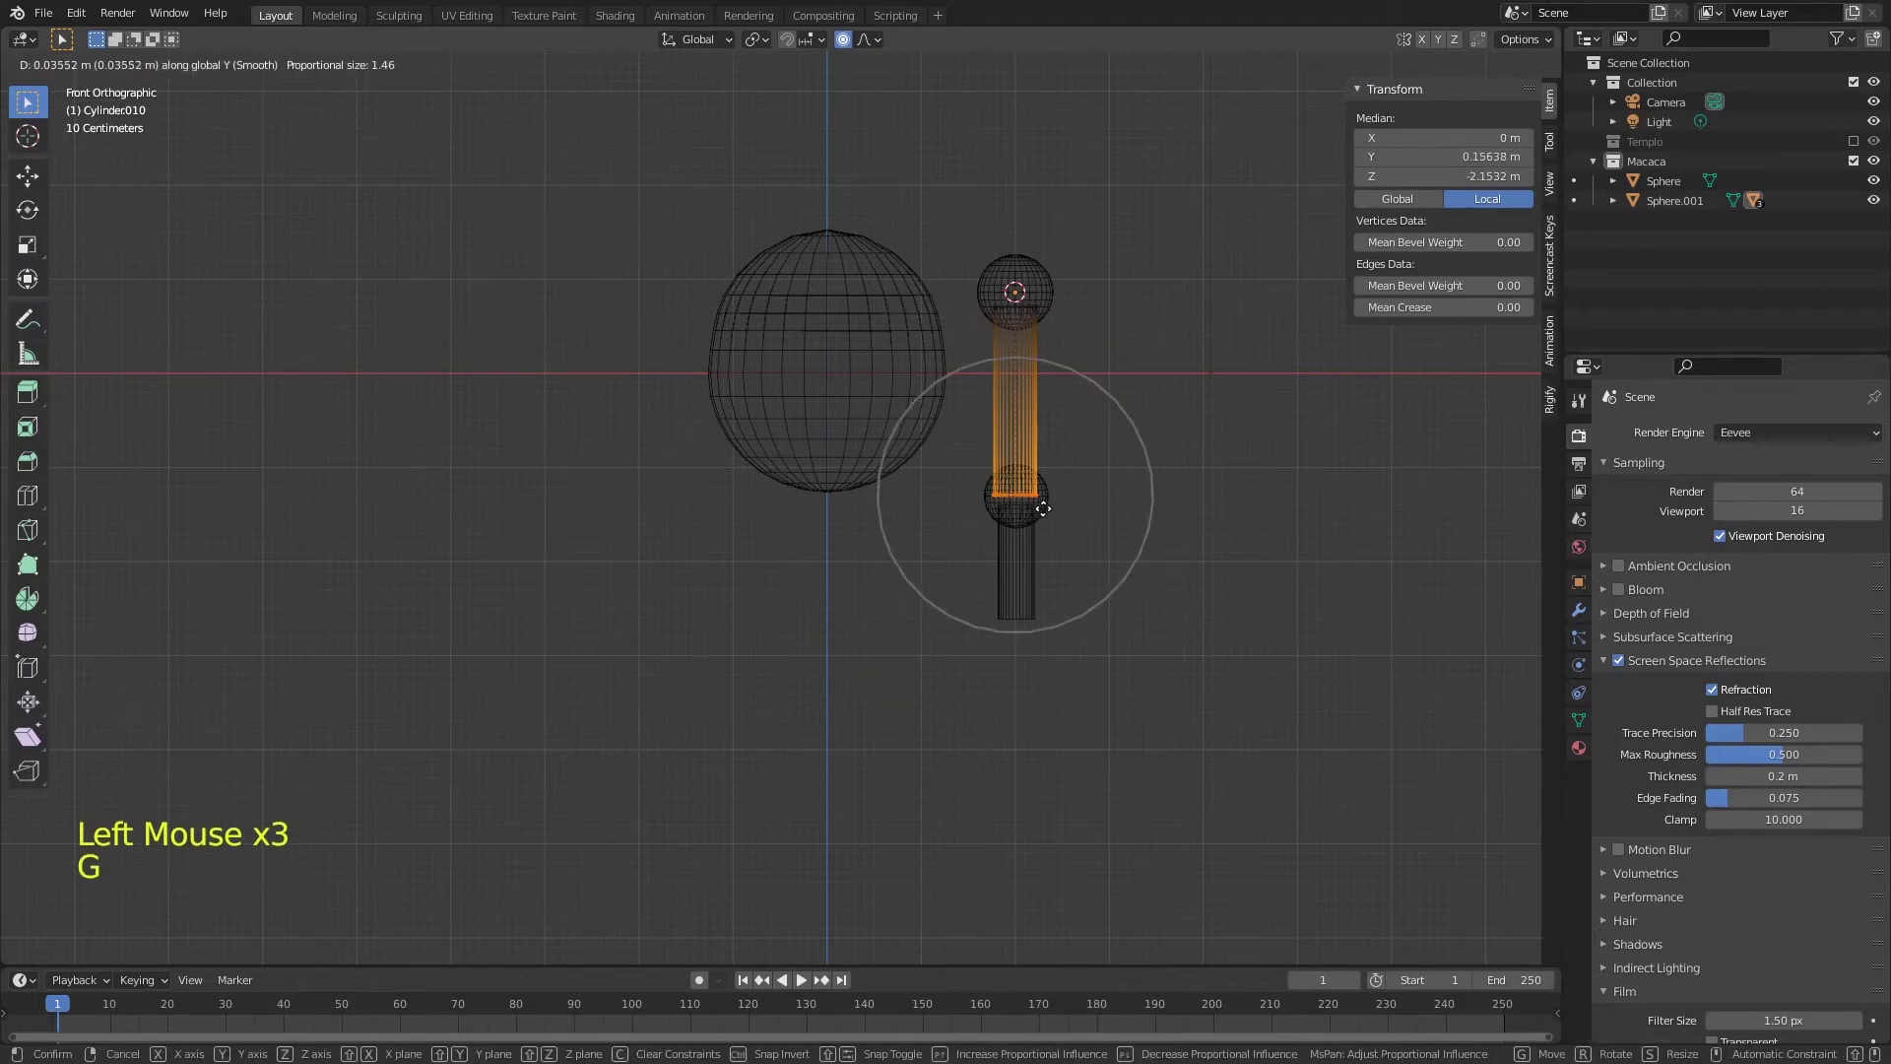
- Move the upper-arm cylinder's bottom vertices up to the elbow and return to Object Mode
{"action": "key", "text": "o"}
{"action": "key", "text": "g"}
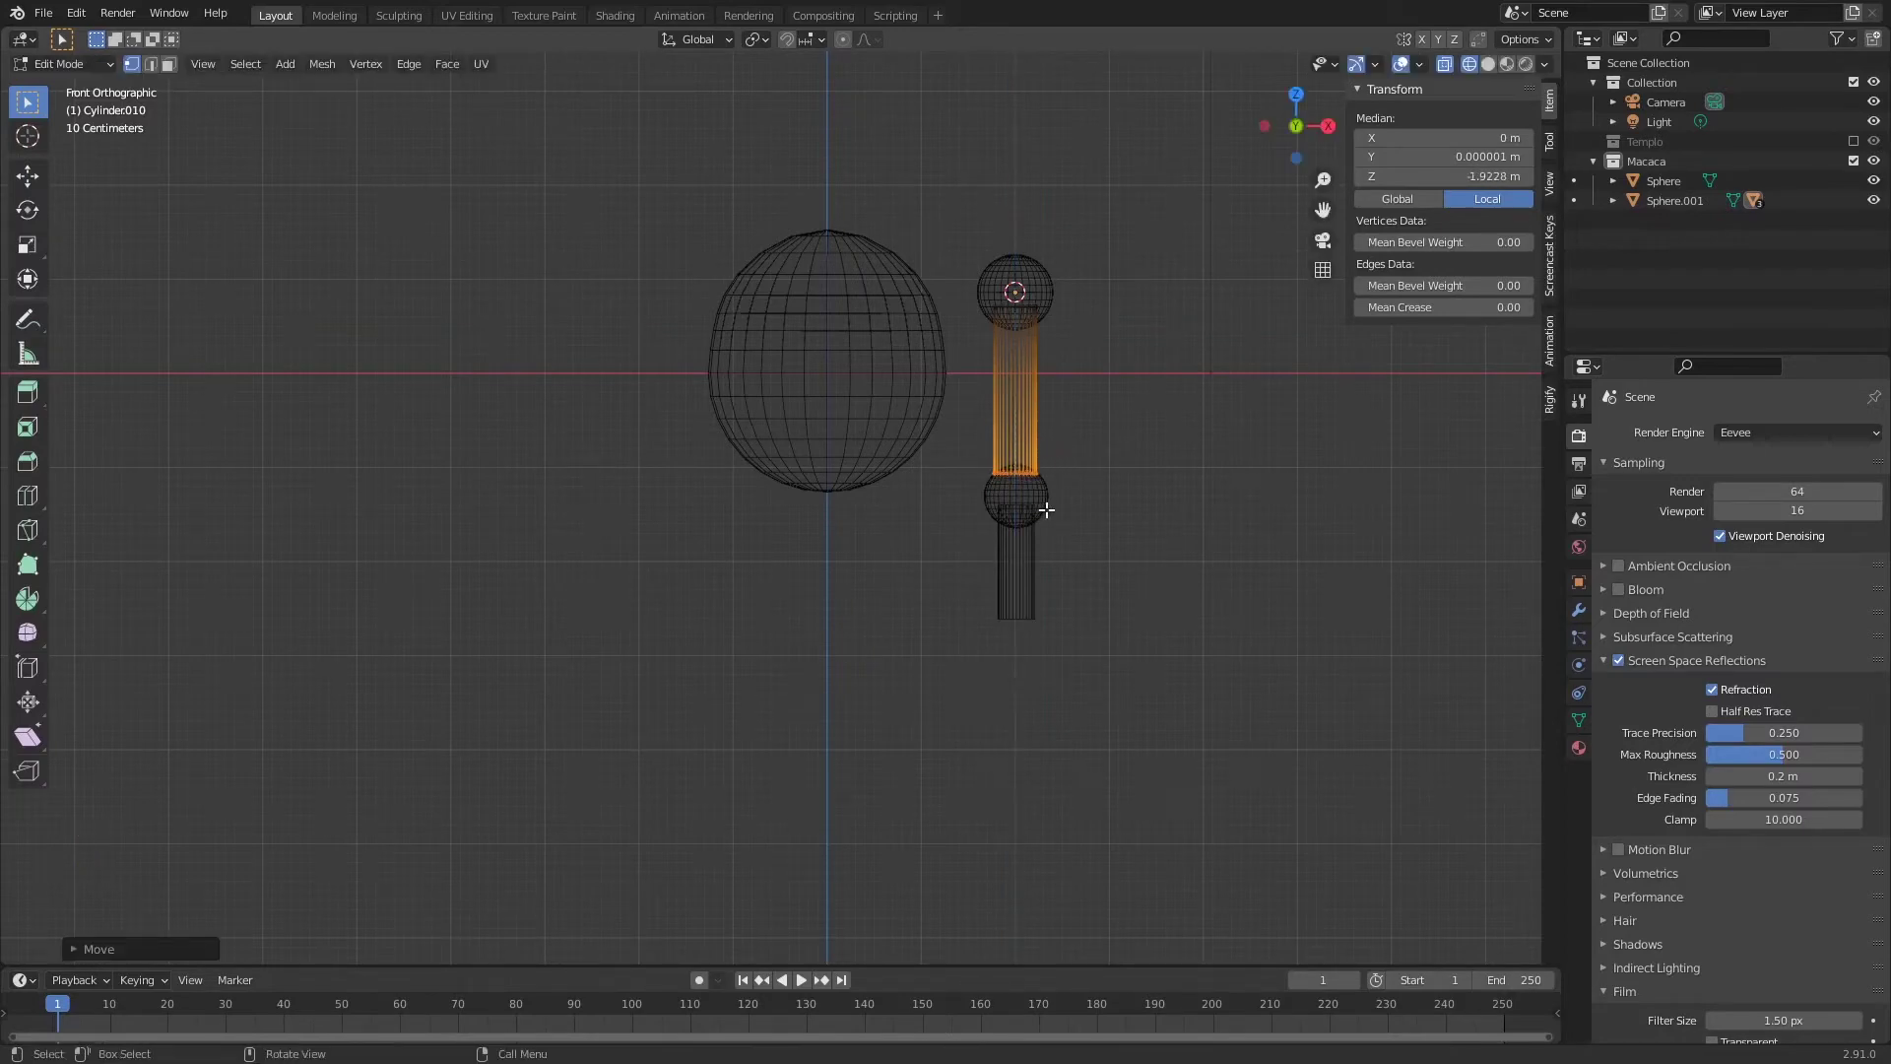
{"action": "key", "text": "Tab"}
{"action": "left_click", "coordinate": [1140, 671]}
{"action": "key", "text": "g"}
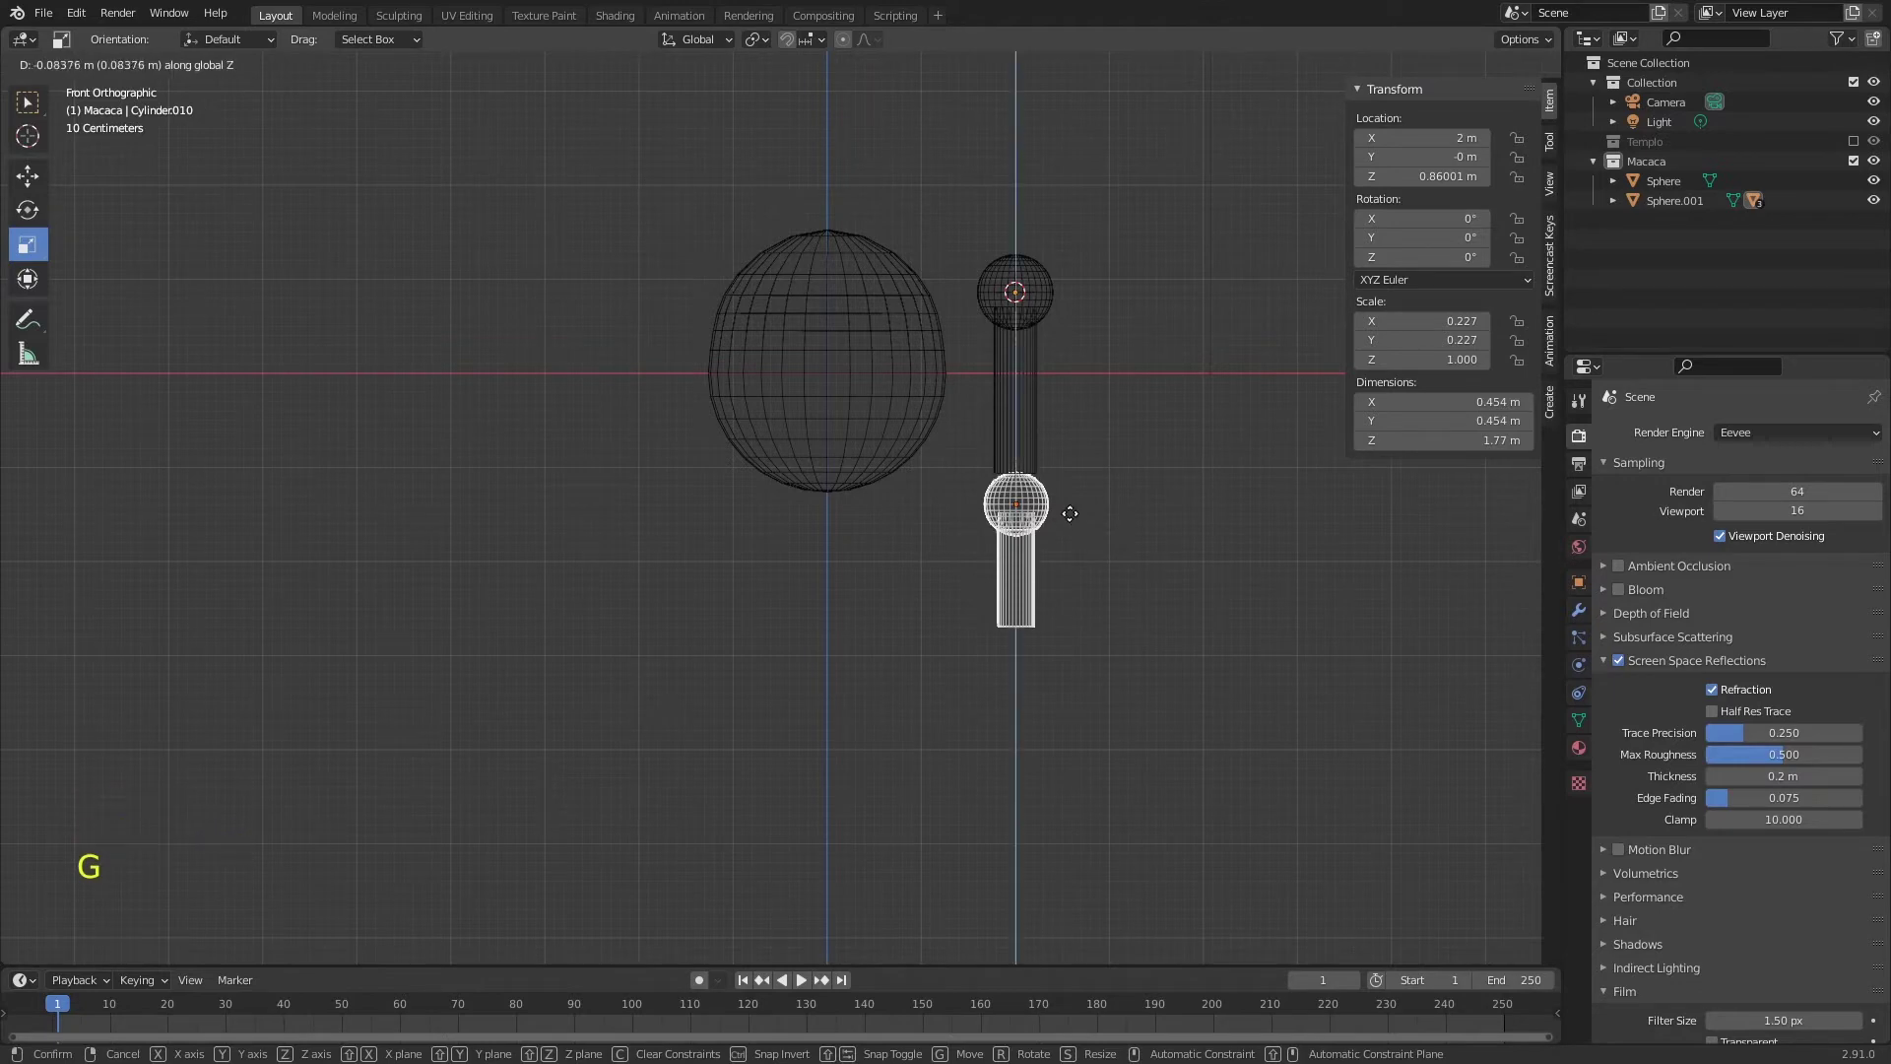
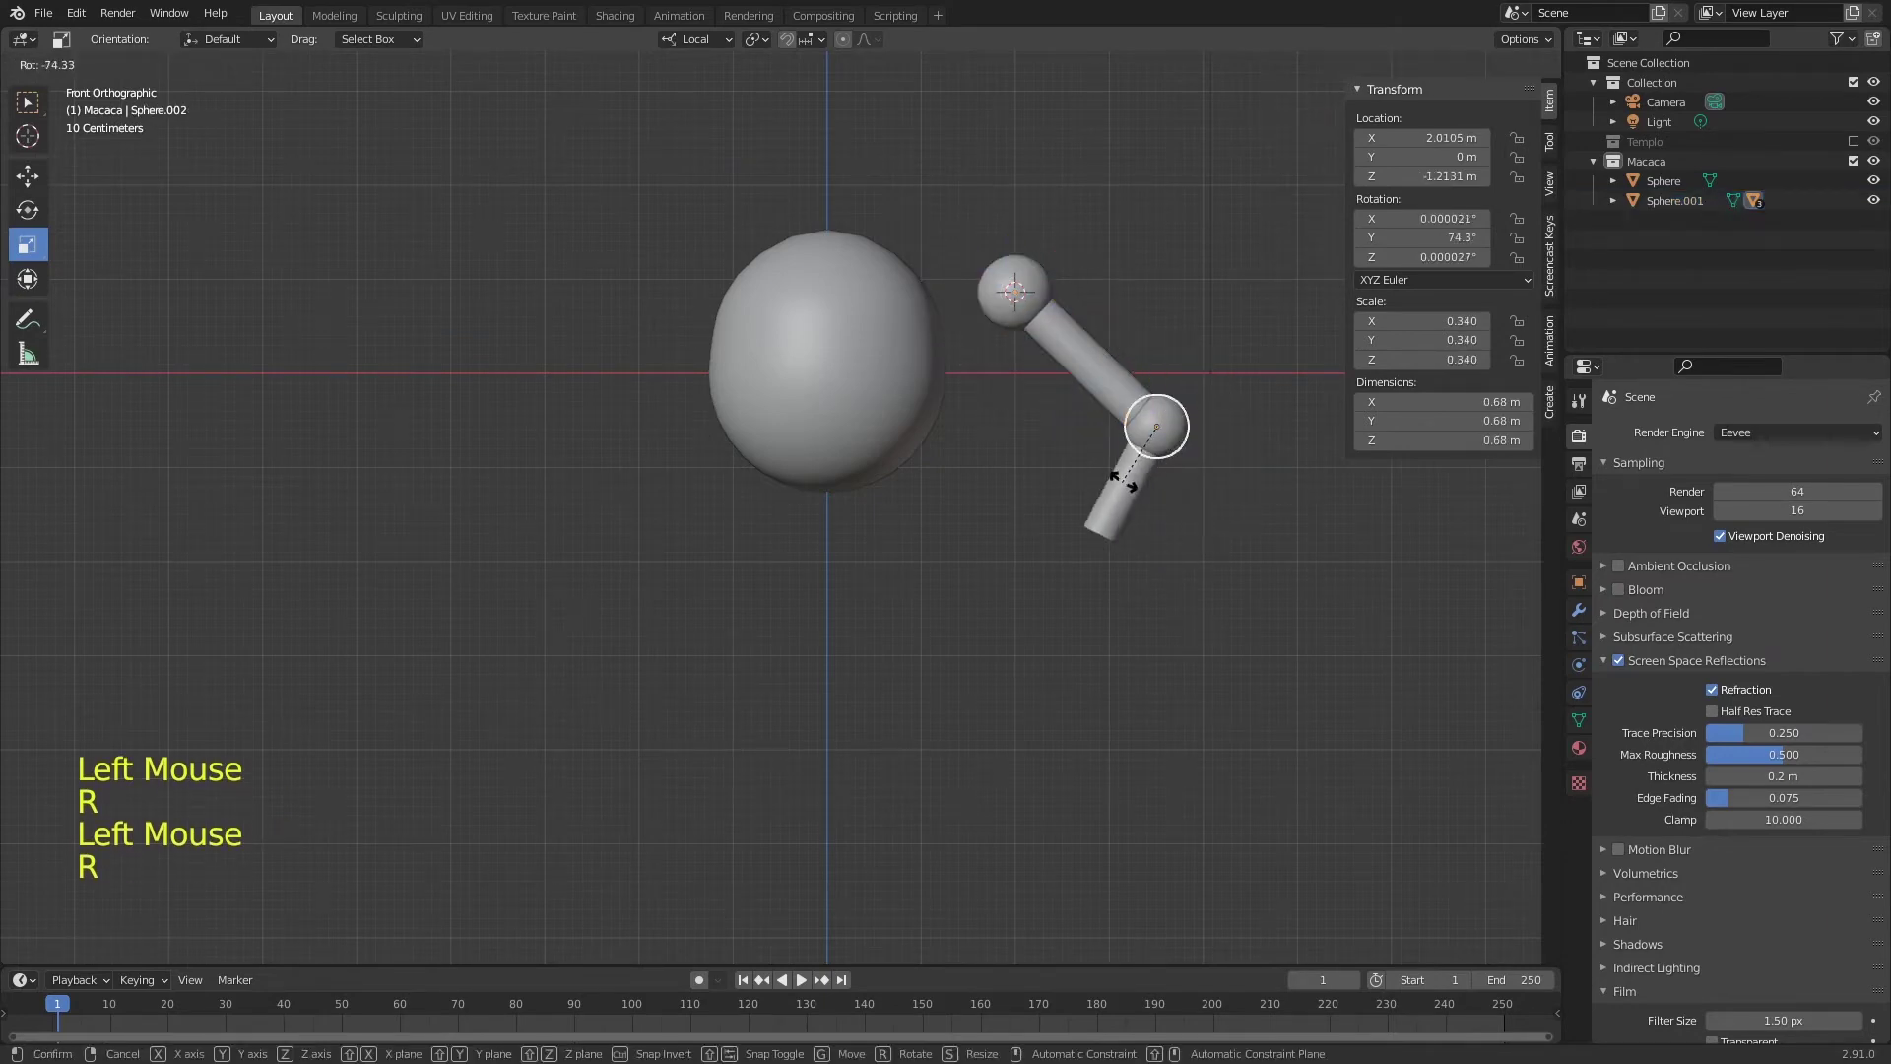
- Confirm the elbow bend, reposition the forearm and stretch Cylinder.011 longer, checking from front view
{"action": "left_click", "coordinate": [1017, 309]}
{"action": "key", "text": "g"}
{"action": "left_click", "coordinate": [1064, 486]}
{"action": "key", "text": "s"}
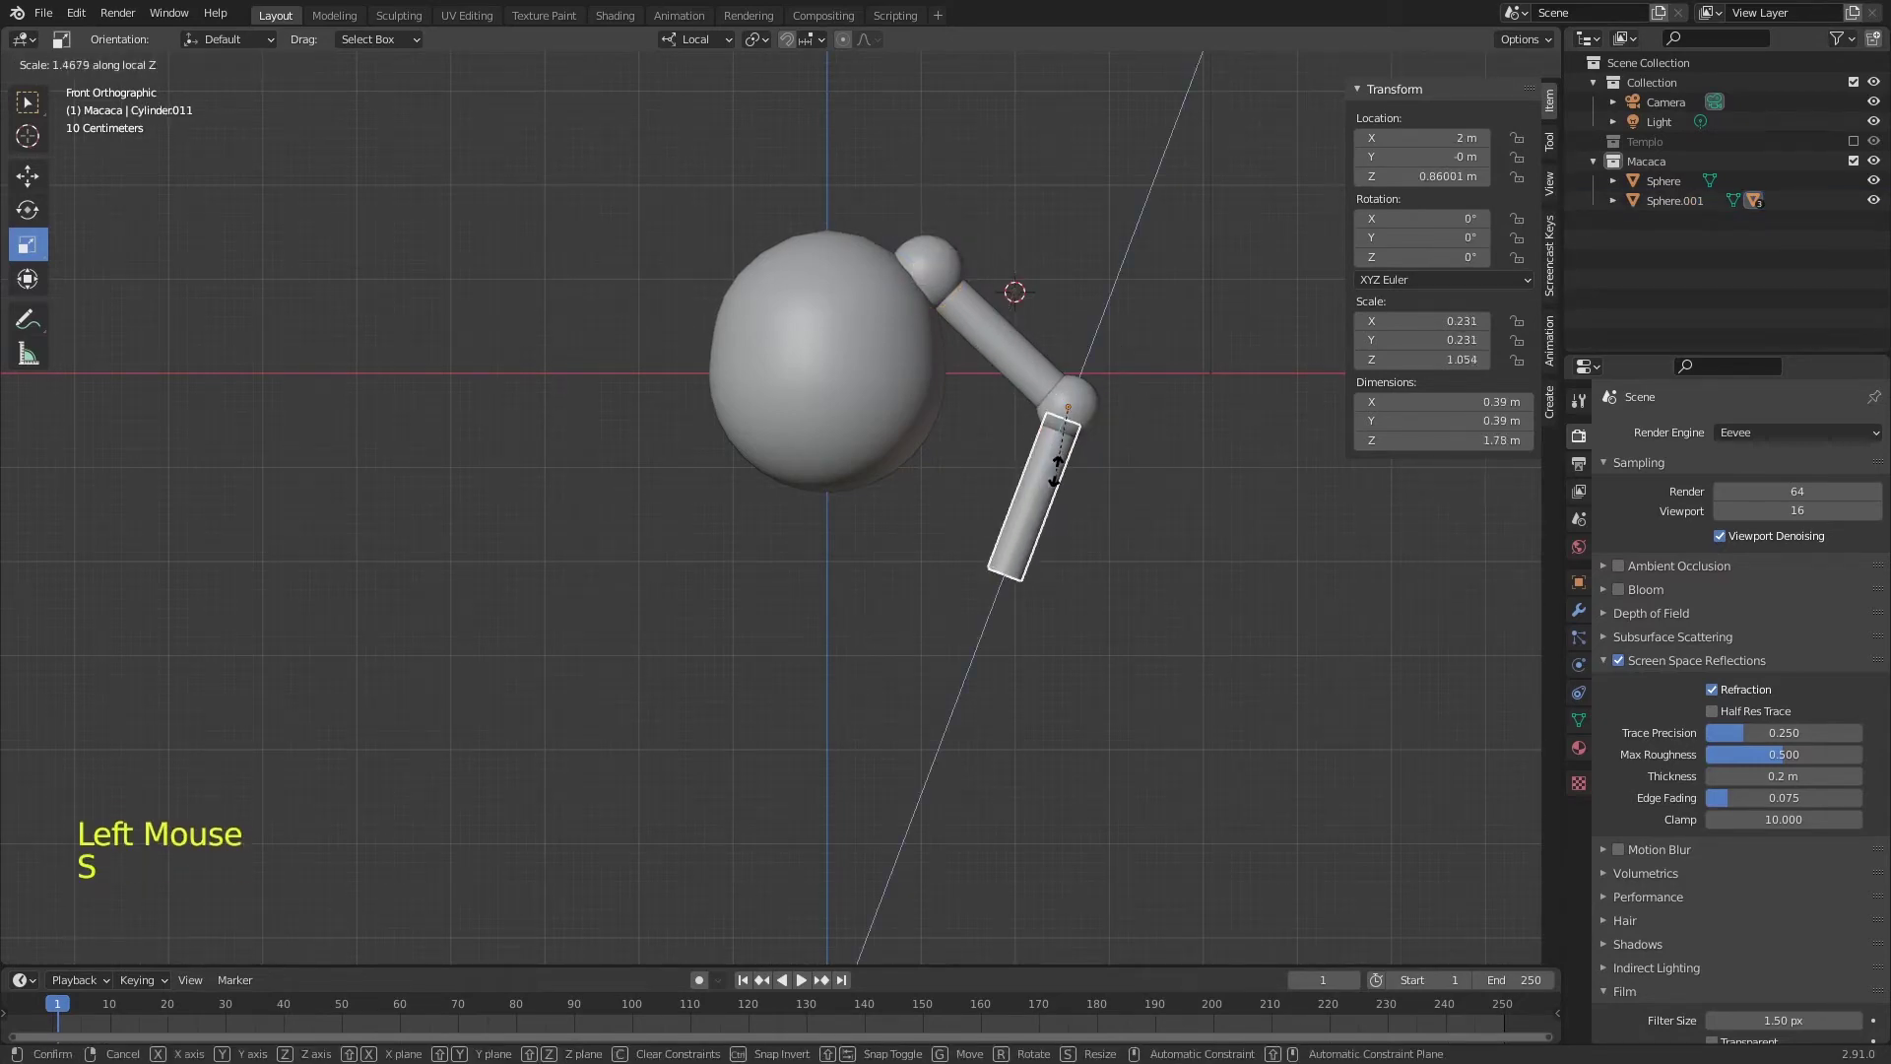
{"action": "middle_click", "coordinate": [1064, 439]}
{"action": "middle_click", "coordinate": [1056, 397]}
{"action": "key", "text": "KP_1"}
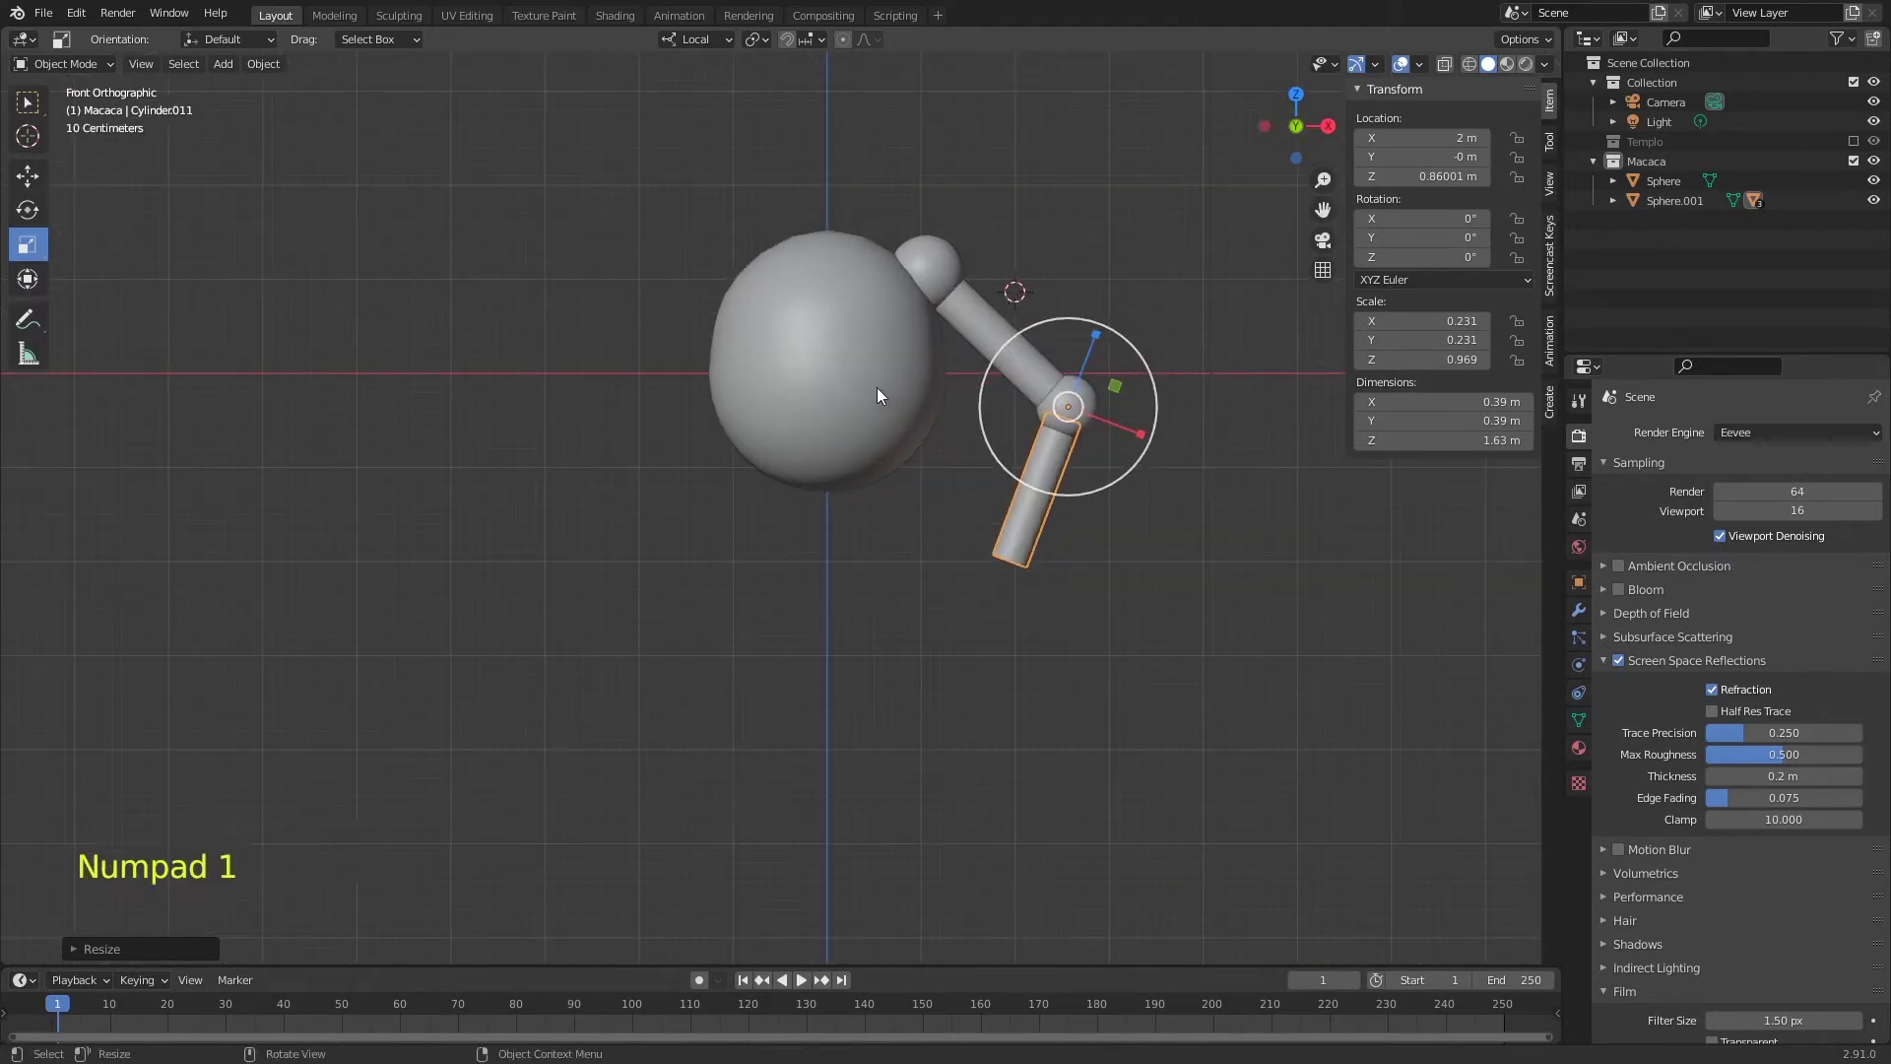
- Add a wide flattened cone and place it as a base beneath the head
{"action": "key", "text": "shift+a"}
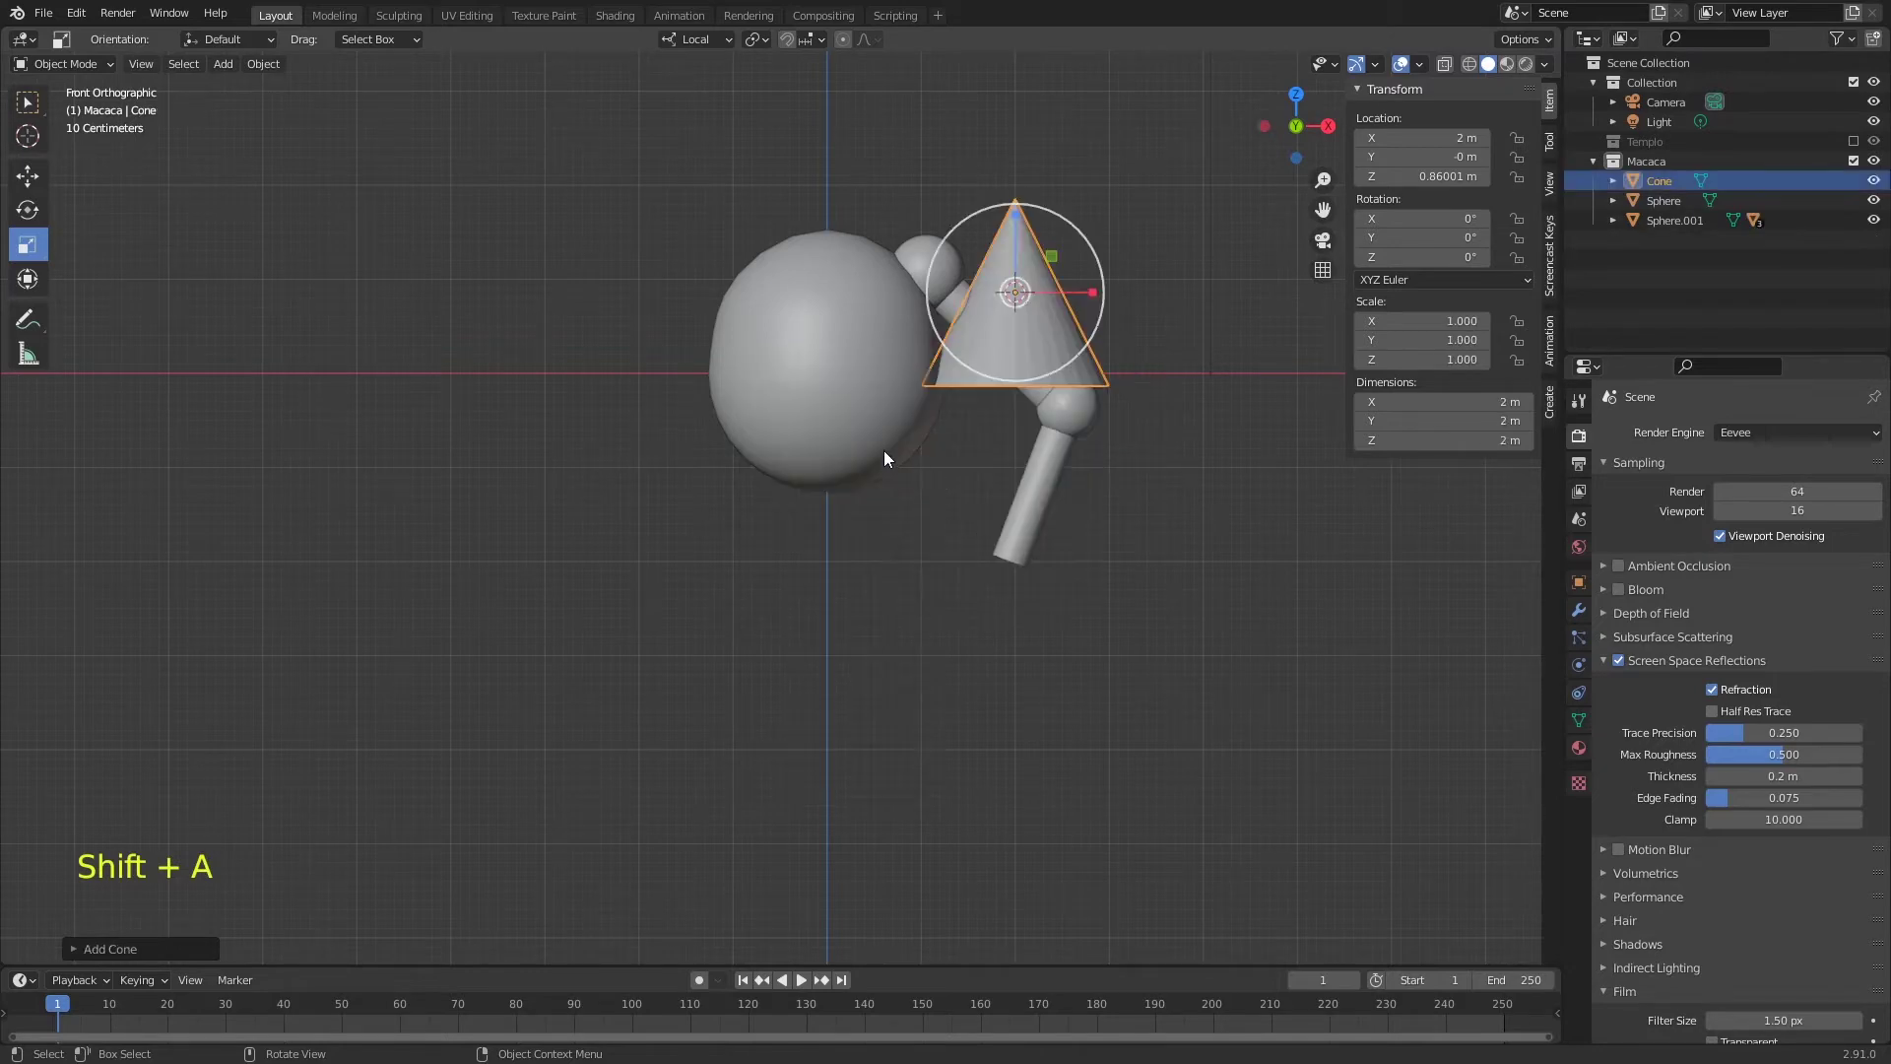
{"action": "key", "text": "alt+g"}
{"action": "key", "text": "s"}
{"action": "key", "text": "g"}
{"action": "key", "text": "s"}
{"action": "key", "text": "g"}
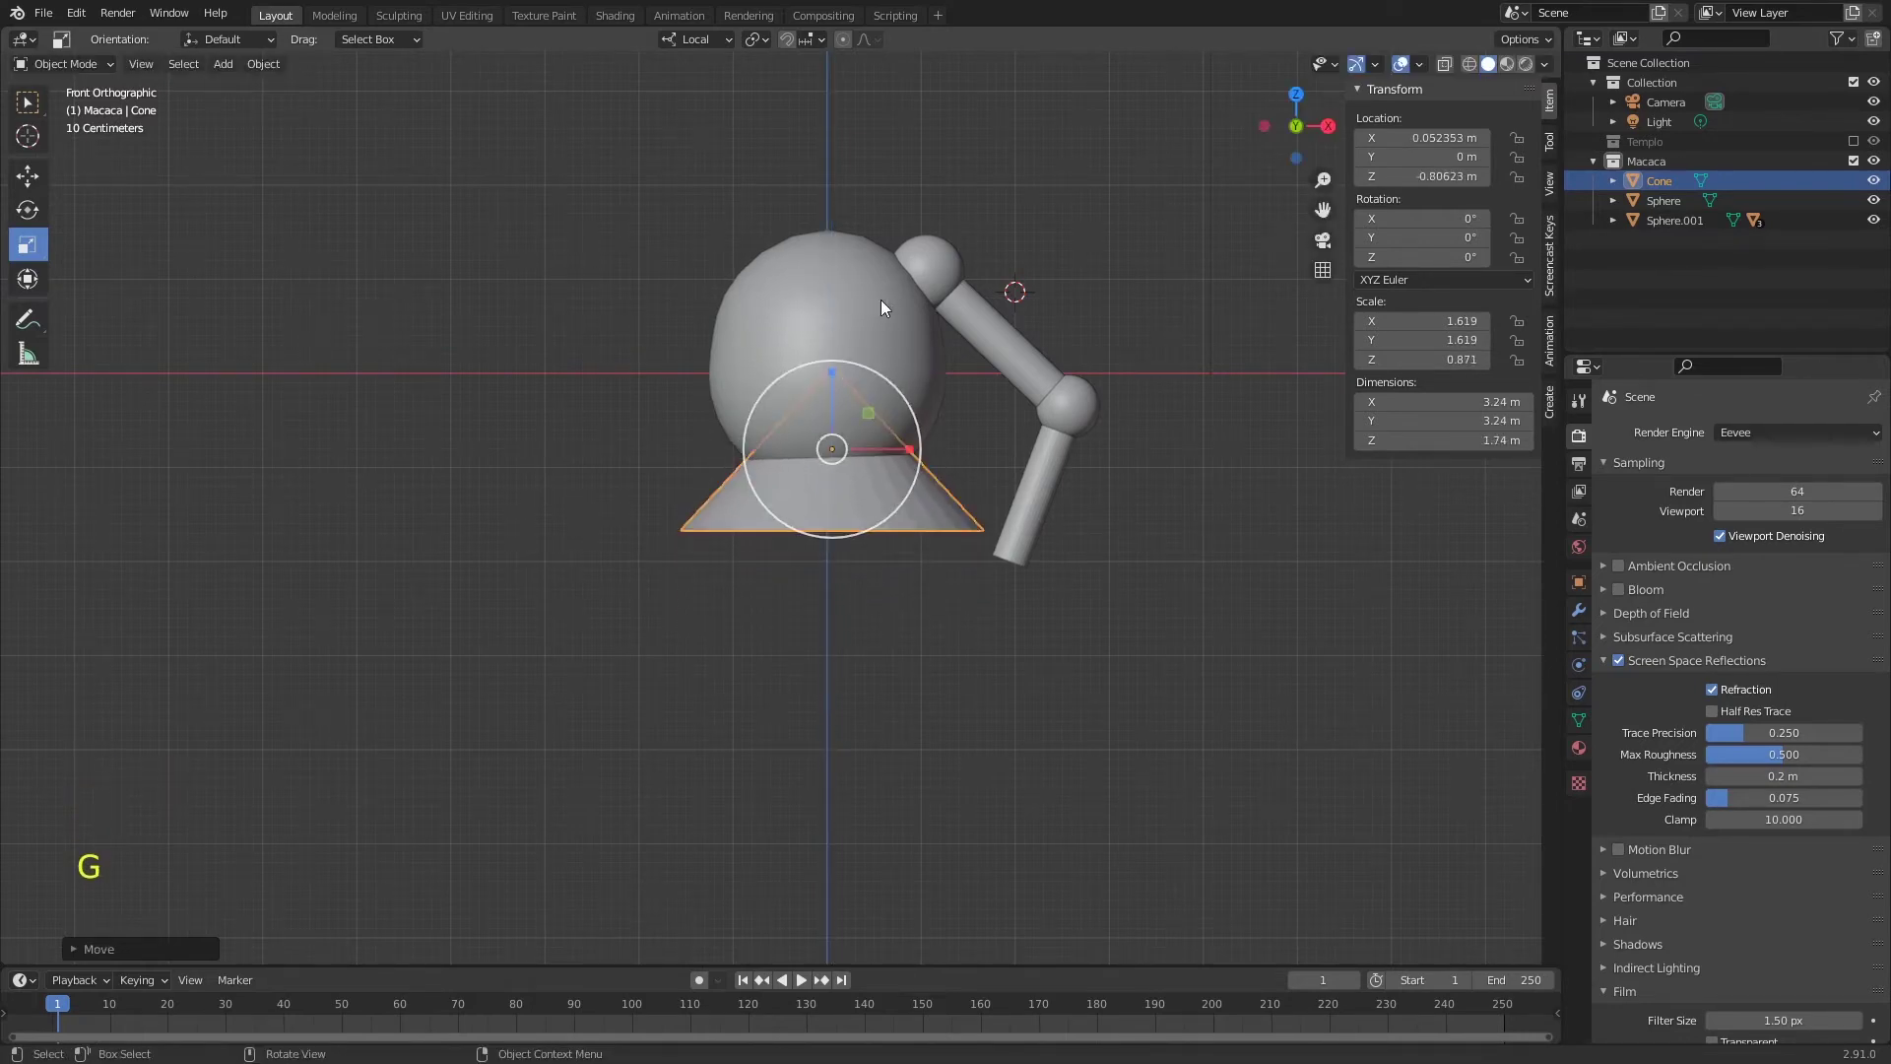
- Select all the pieces of the arm ready for duplication
{"action": "left_click", "coordinate": [941, 275]}
{"action": "left_click", "coordinate": [1027, 358]}
{"action": "double_click", "coordinate": [1088, 402]}
{"action": "double_click", "coordinate": [1052, 481]}
- Duplicate the arm, swing the copy around and place it at the left shoulder
{"action": "key", "text": "shift+d"}
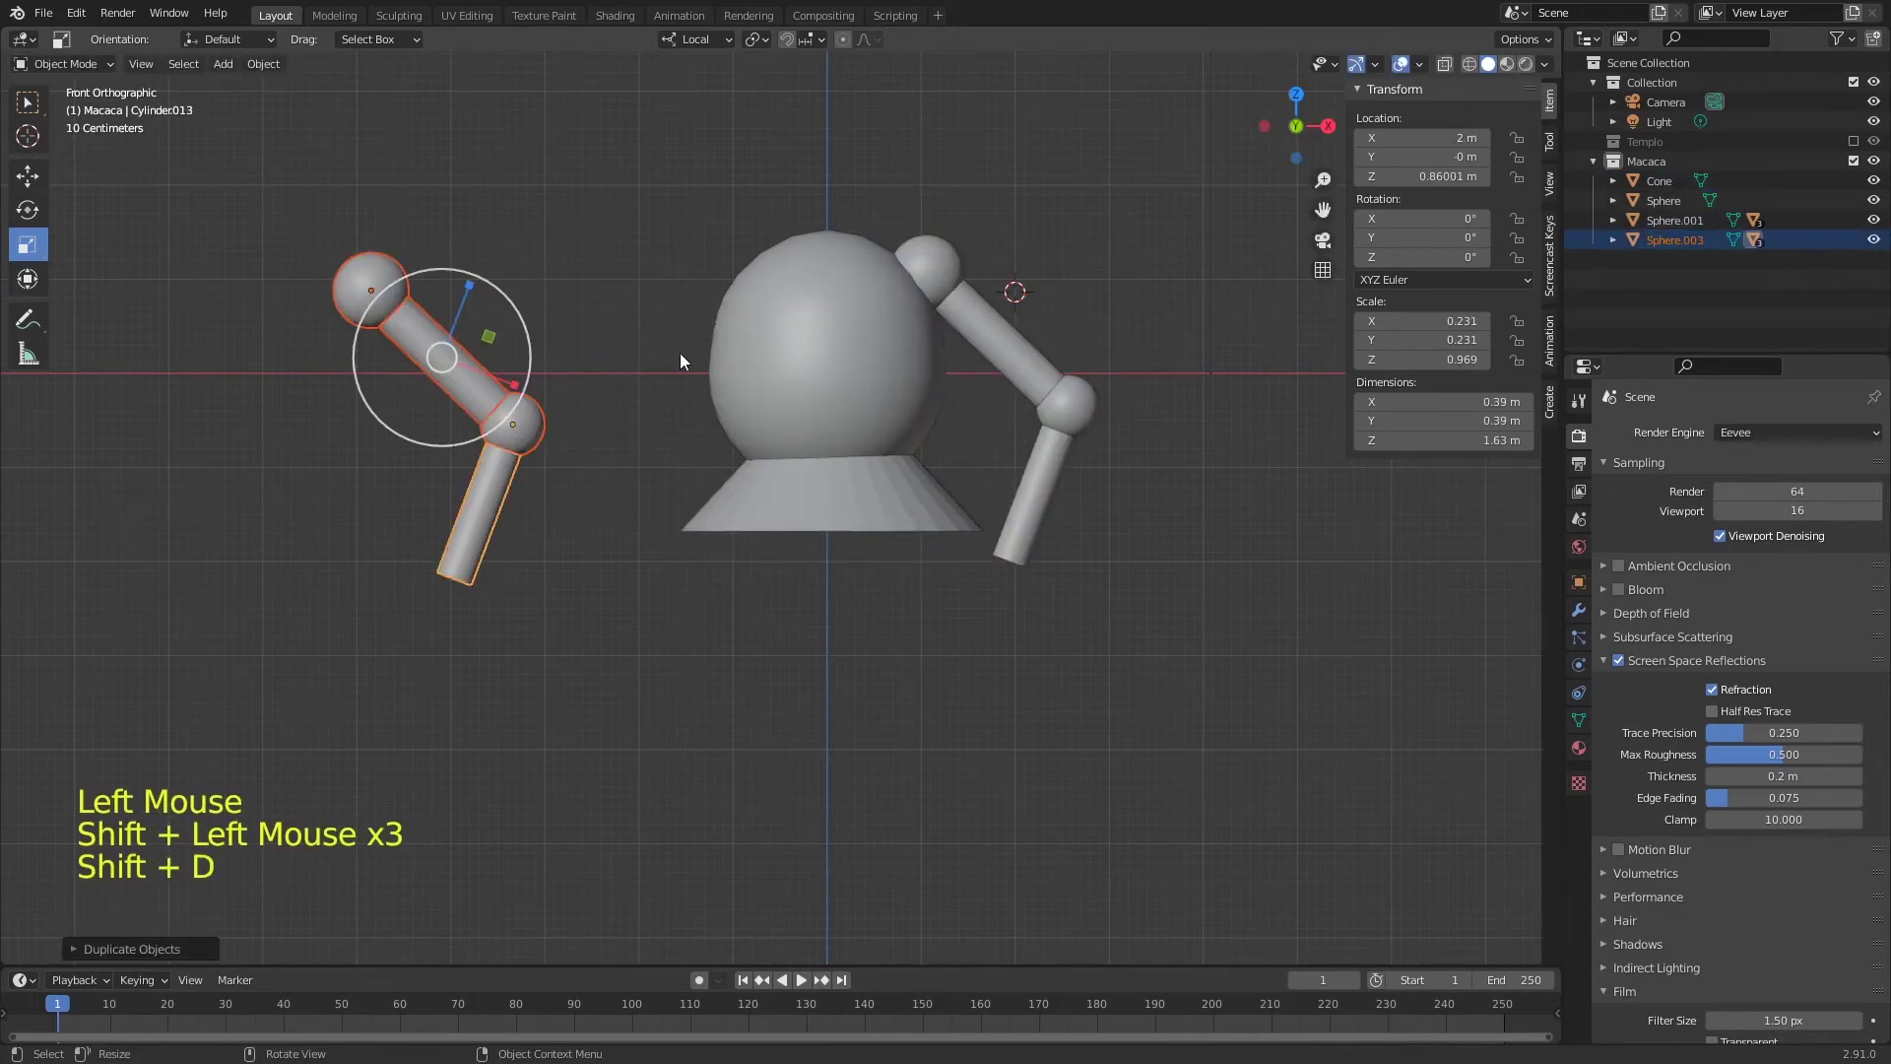
{"action": "left_click", "coordinate": [390, 296]}
{"action": "key", "text": "r"}
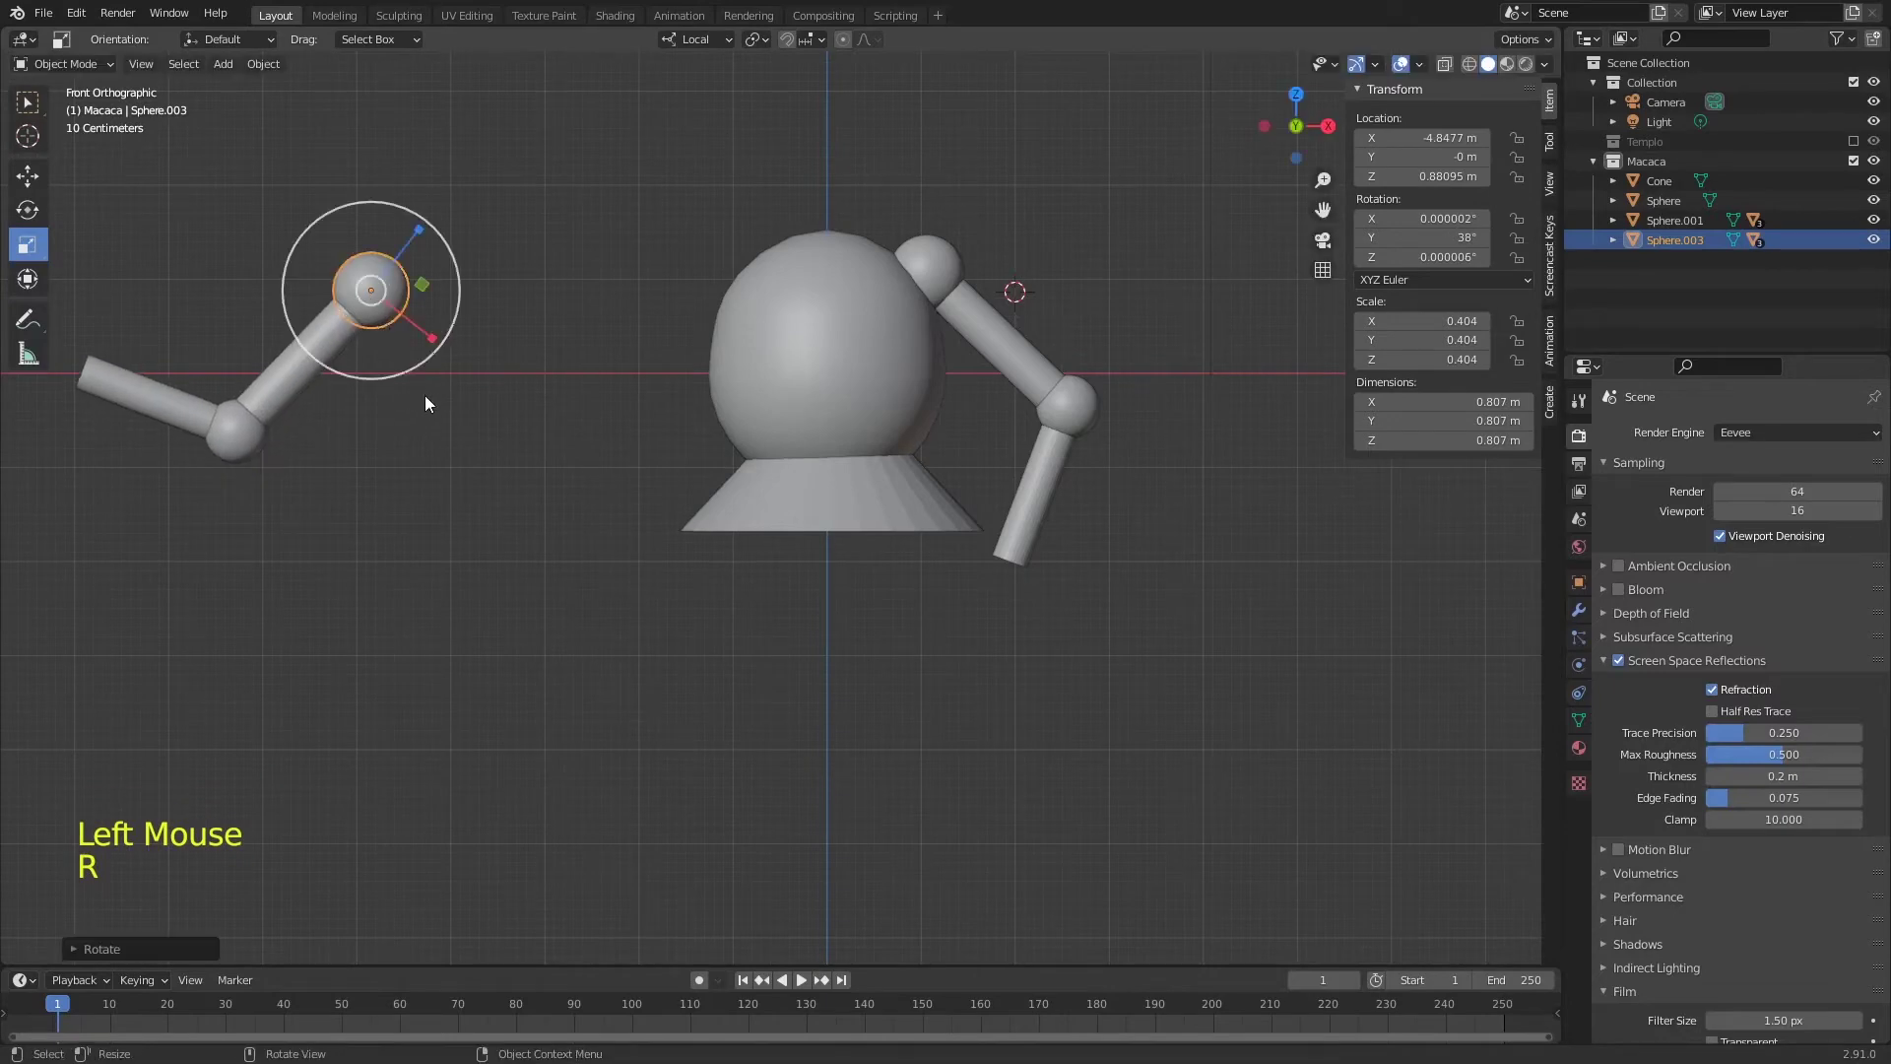
{"action": "key", "text": "g"}
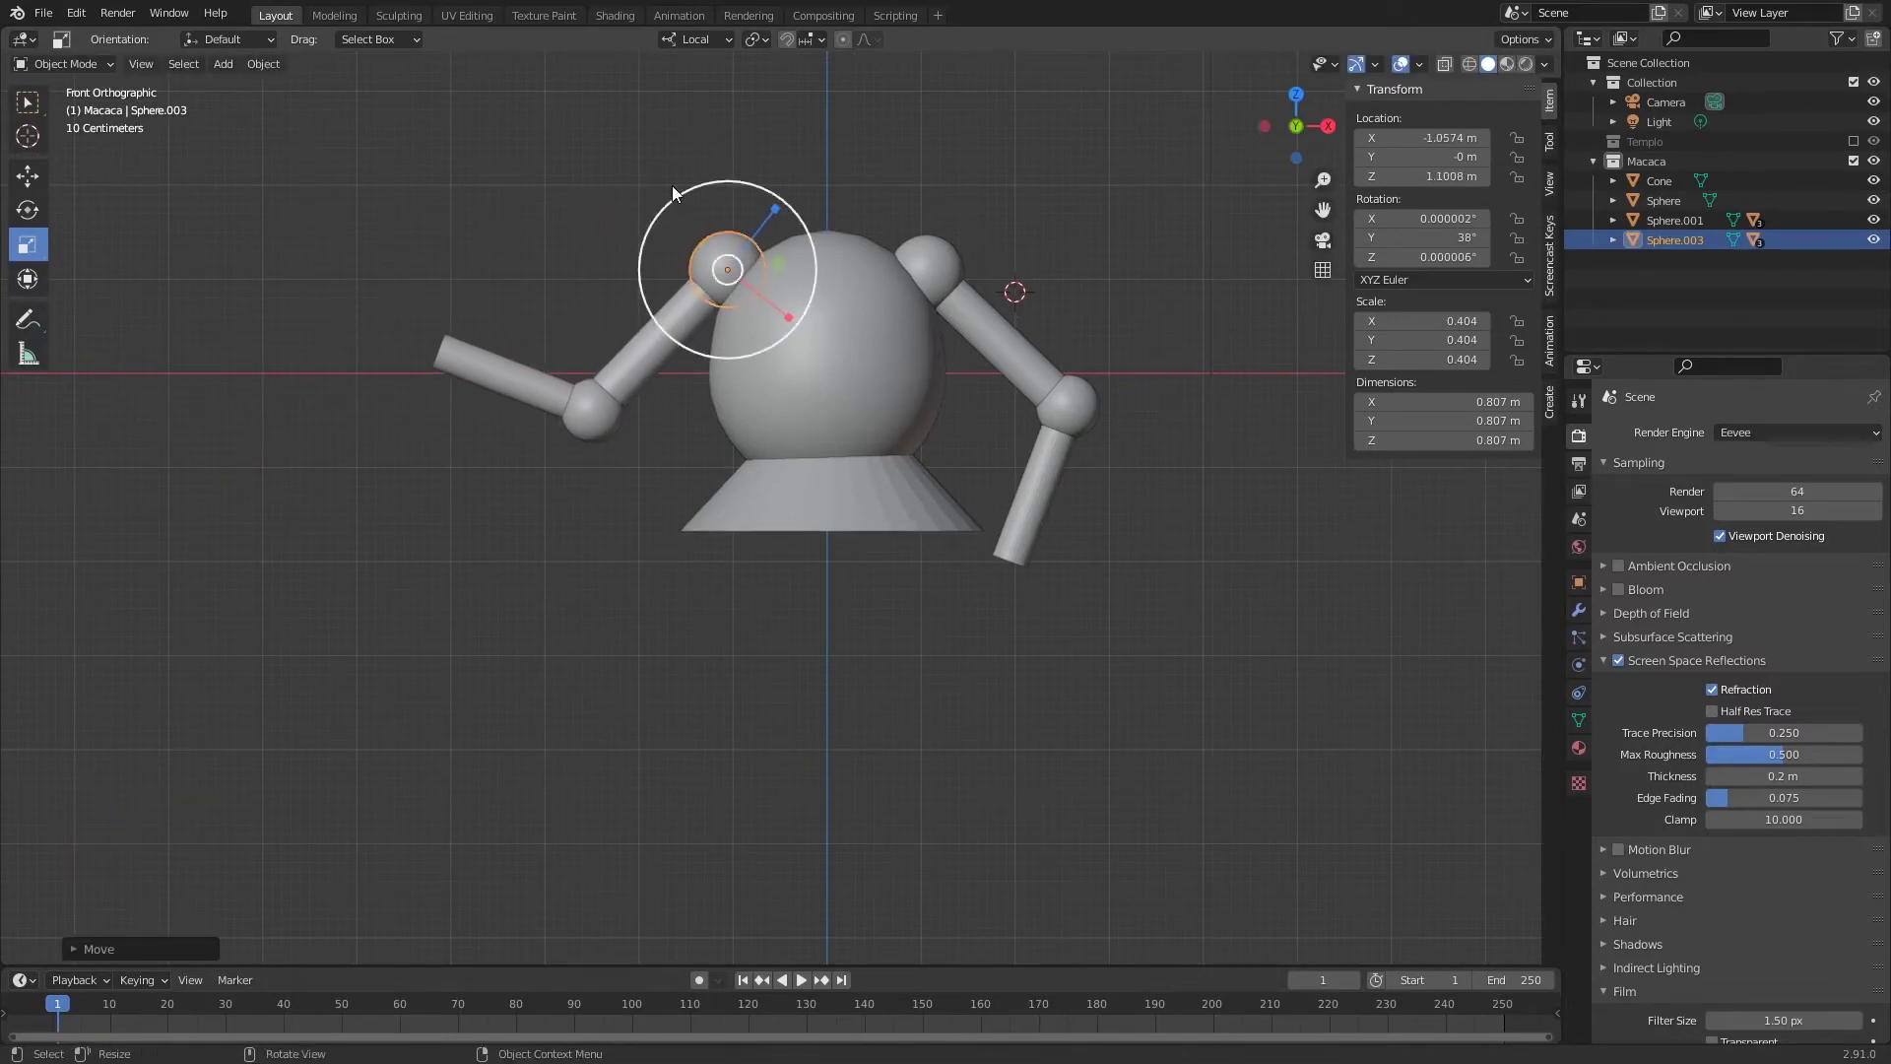
{"action": "left_click", "coordinate": [721, 259]}
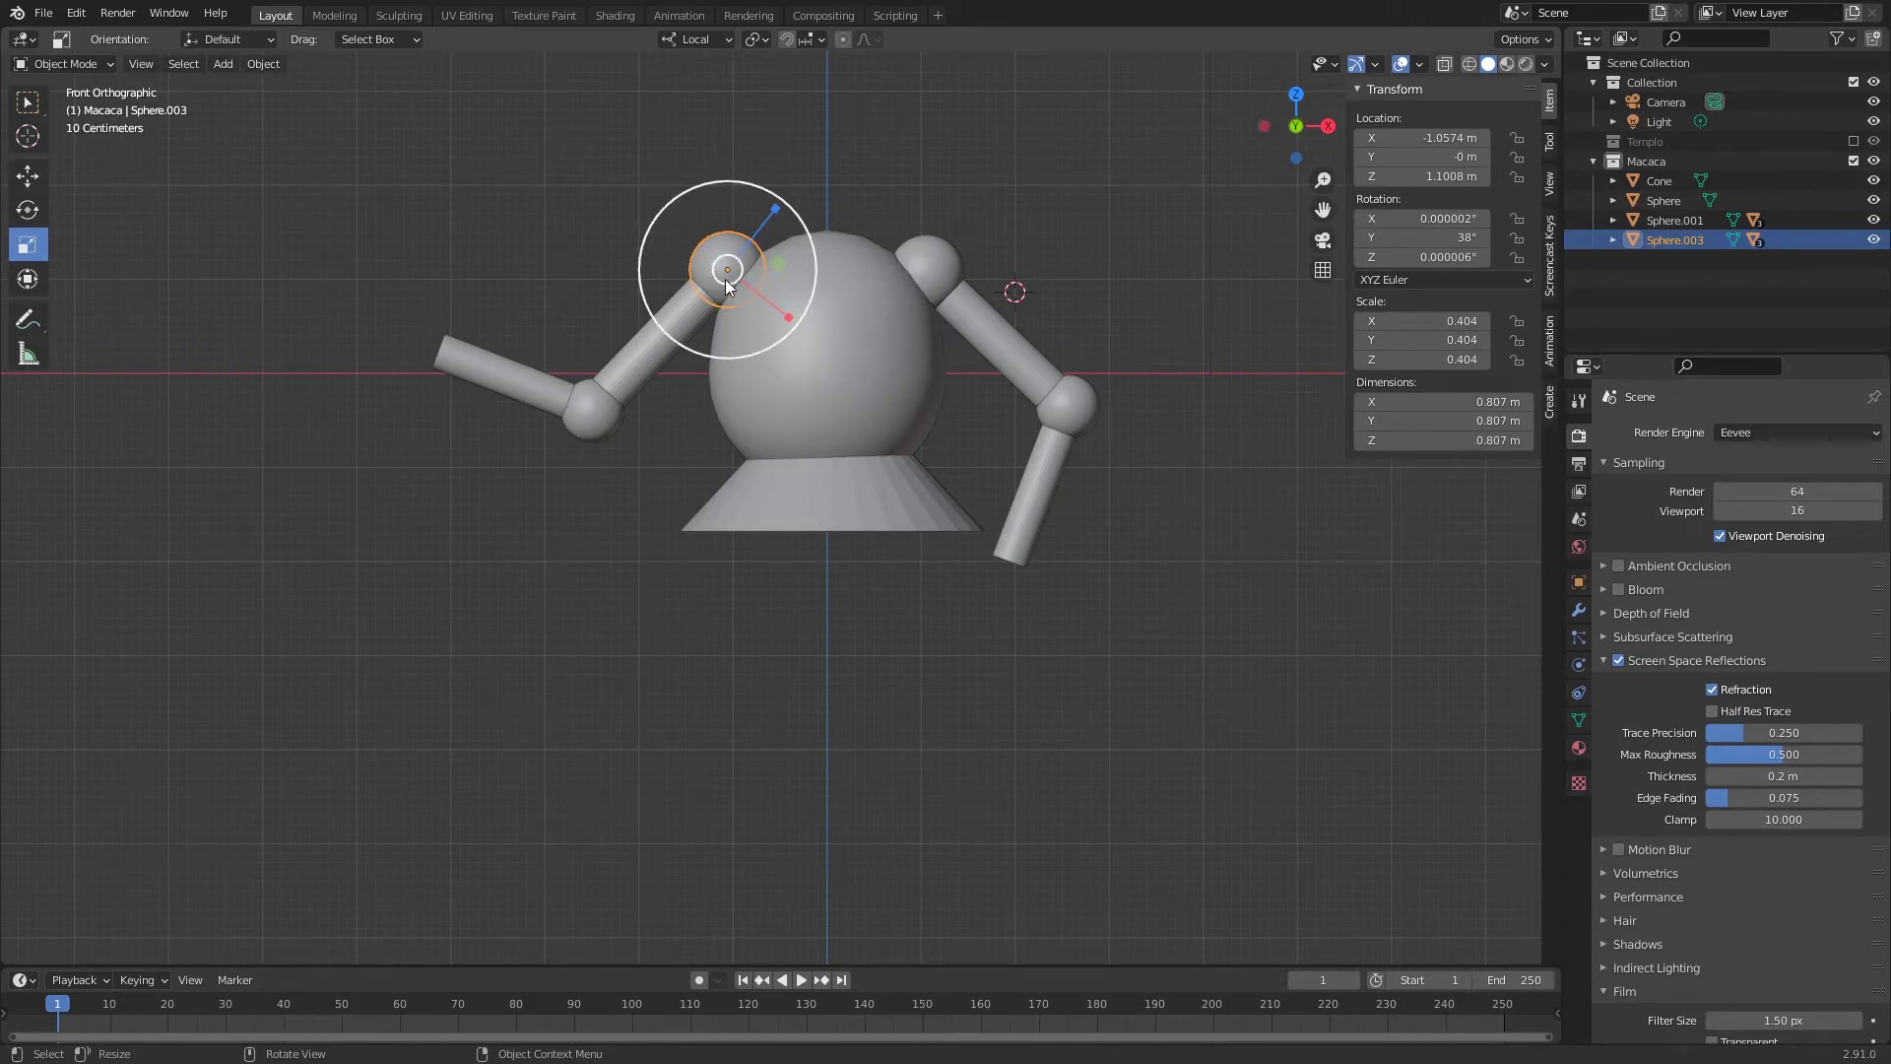
- Select the base, both shoulders and the body sphere, with the body active
{"action": "left_click", "coordinate": [673, 340]}
{"action": "left_click", "coordinate": [725, 254]}
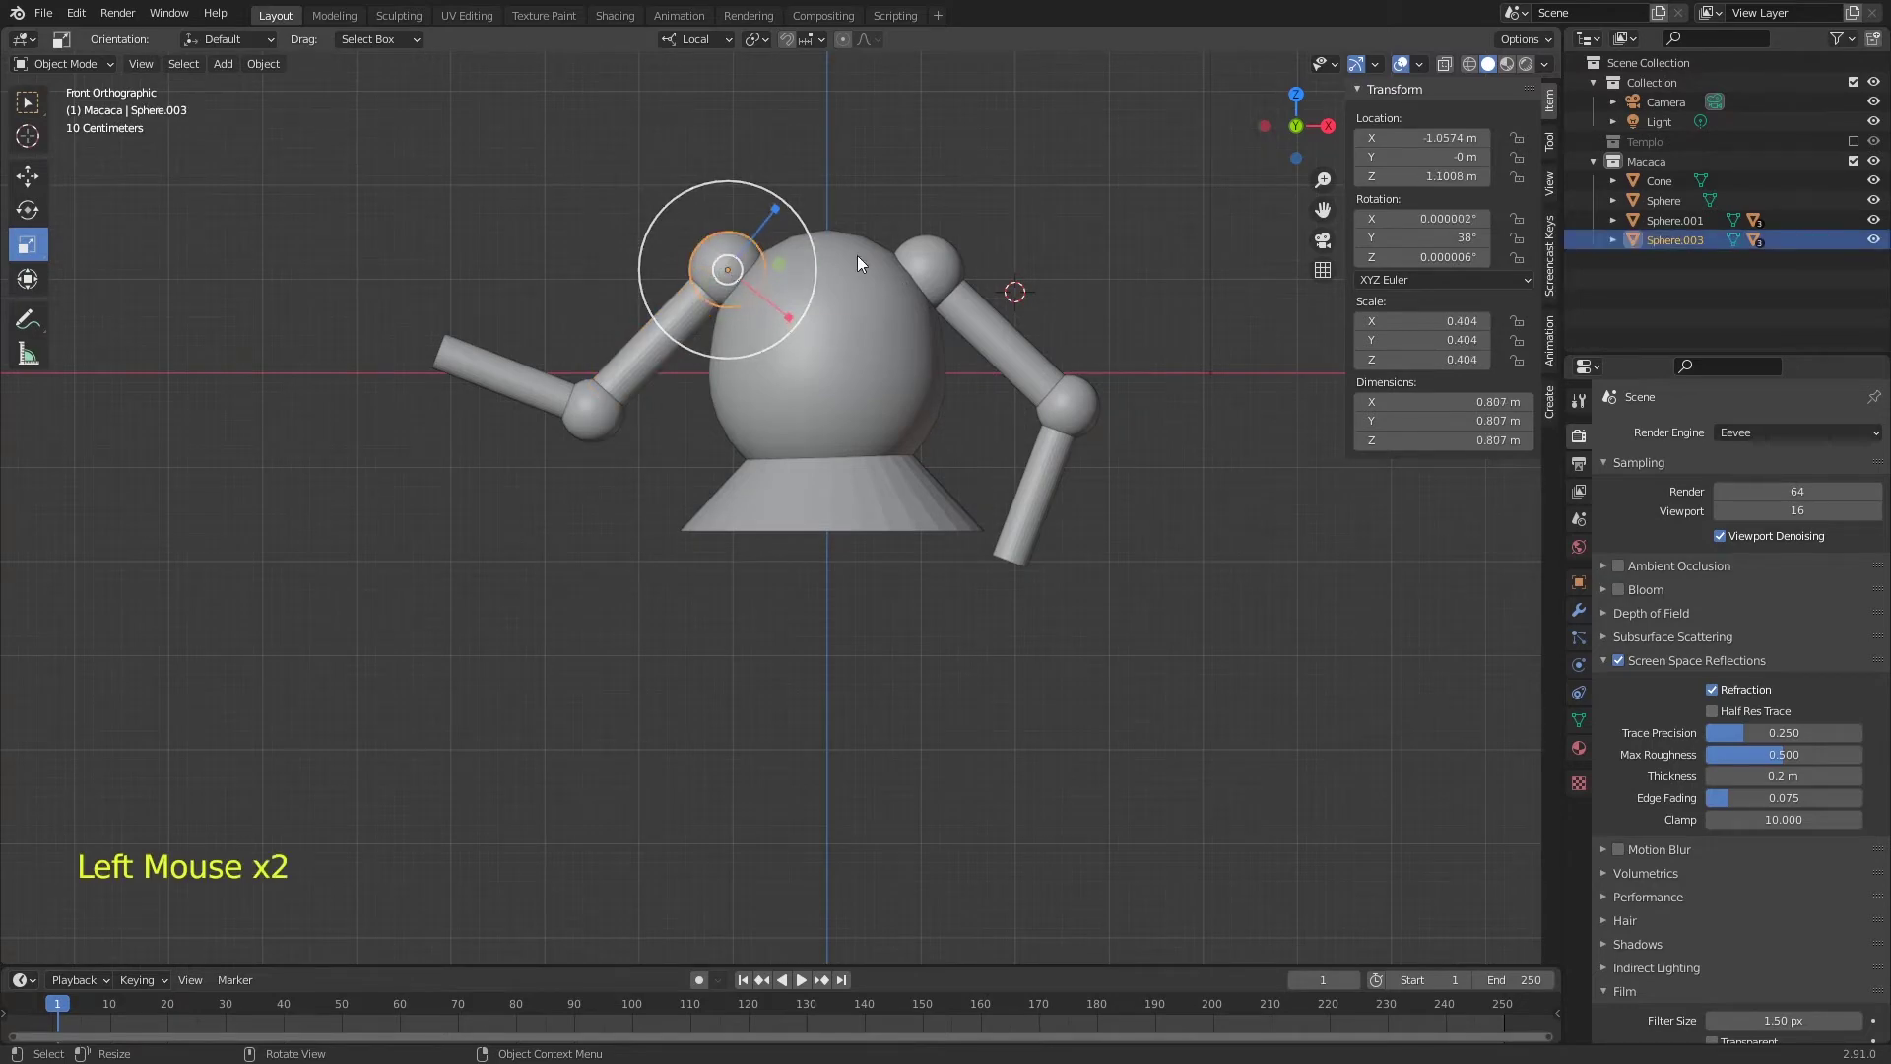
{"action": "left_click", "coordinate": [944, 256]}
{"action": "left_click", "coordinate": [879, 509]}
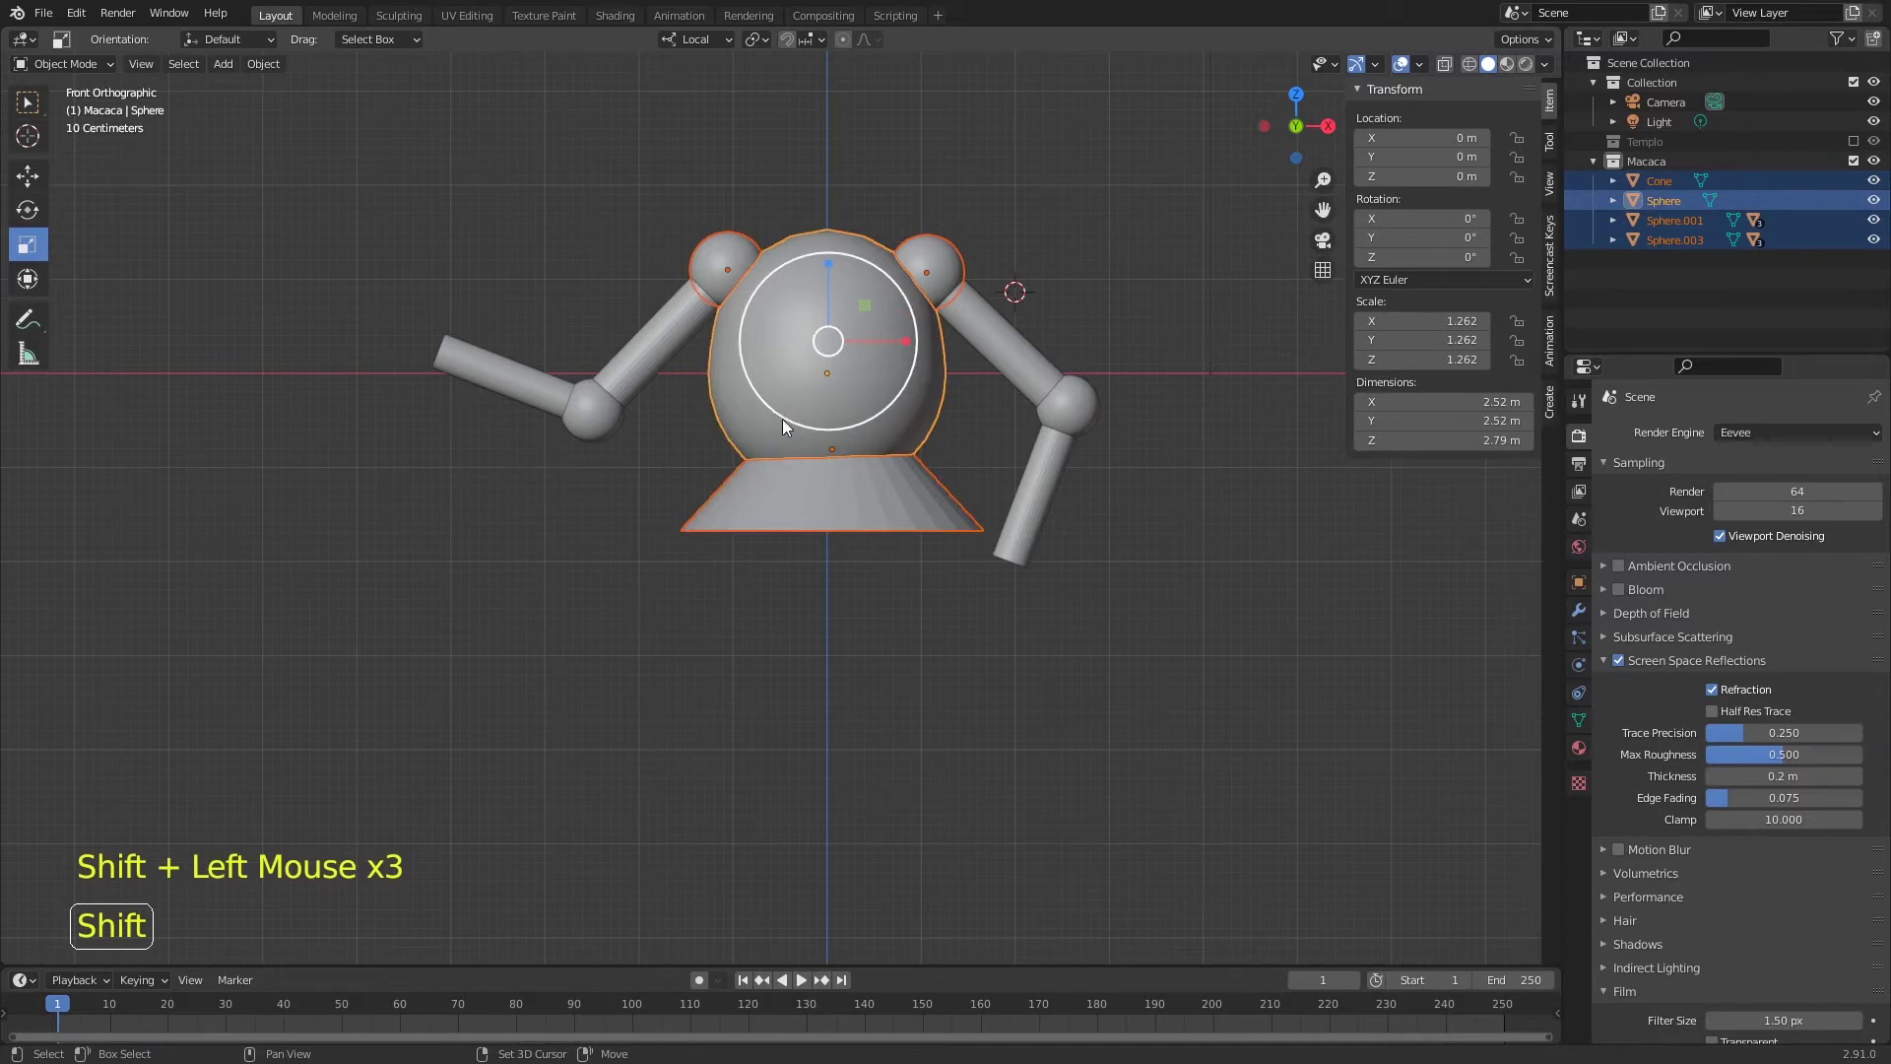
- Parent the base and arms to the body sphere and rename it Torso
{"action": "key", "text": "ctrl+p"}
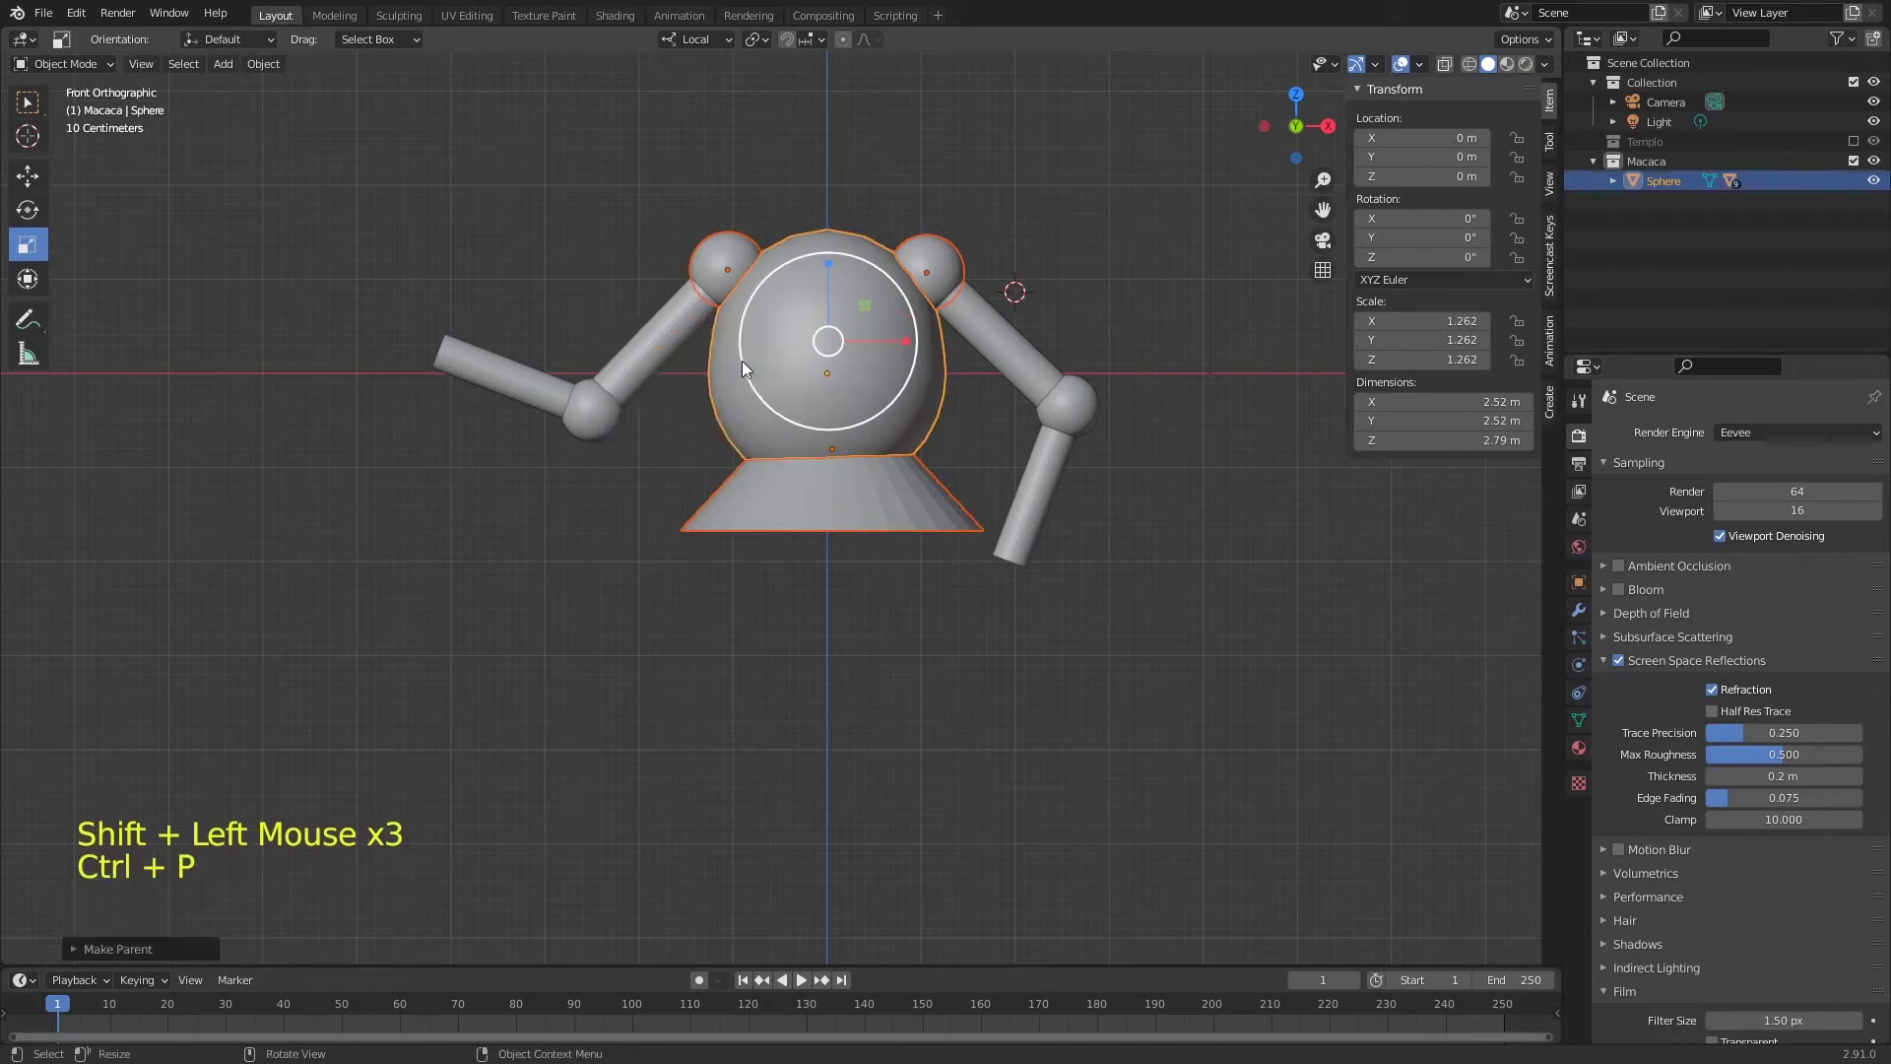
{"action": "left_click", "coordinate": [859, 235]}
{"action": "key", "text": "r"}
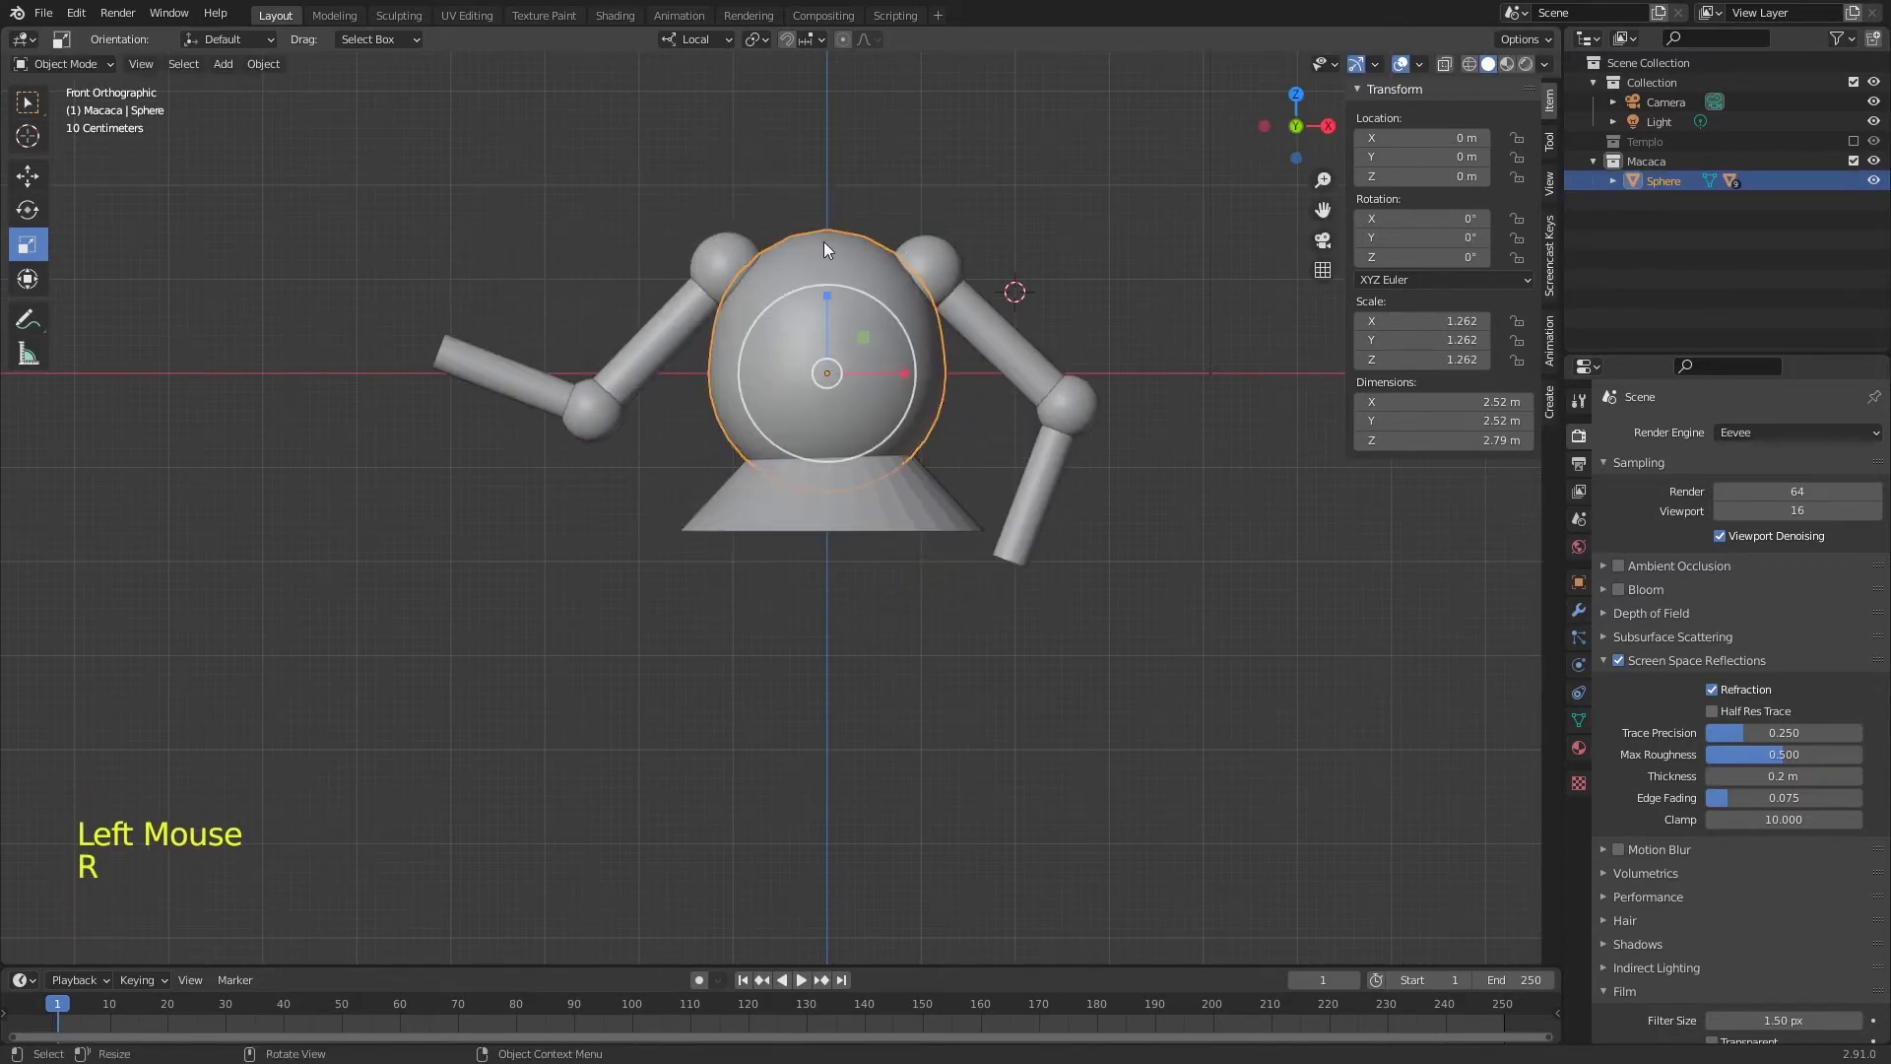
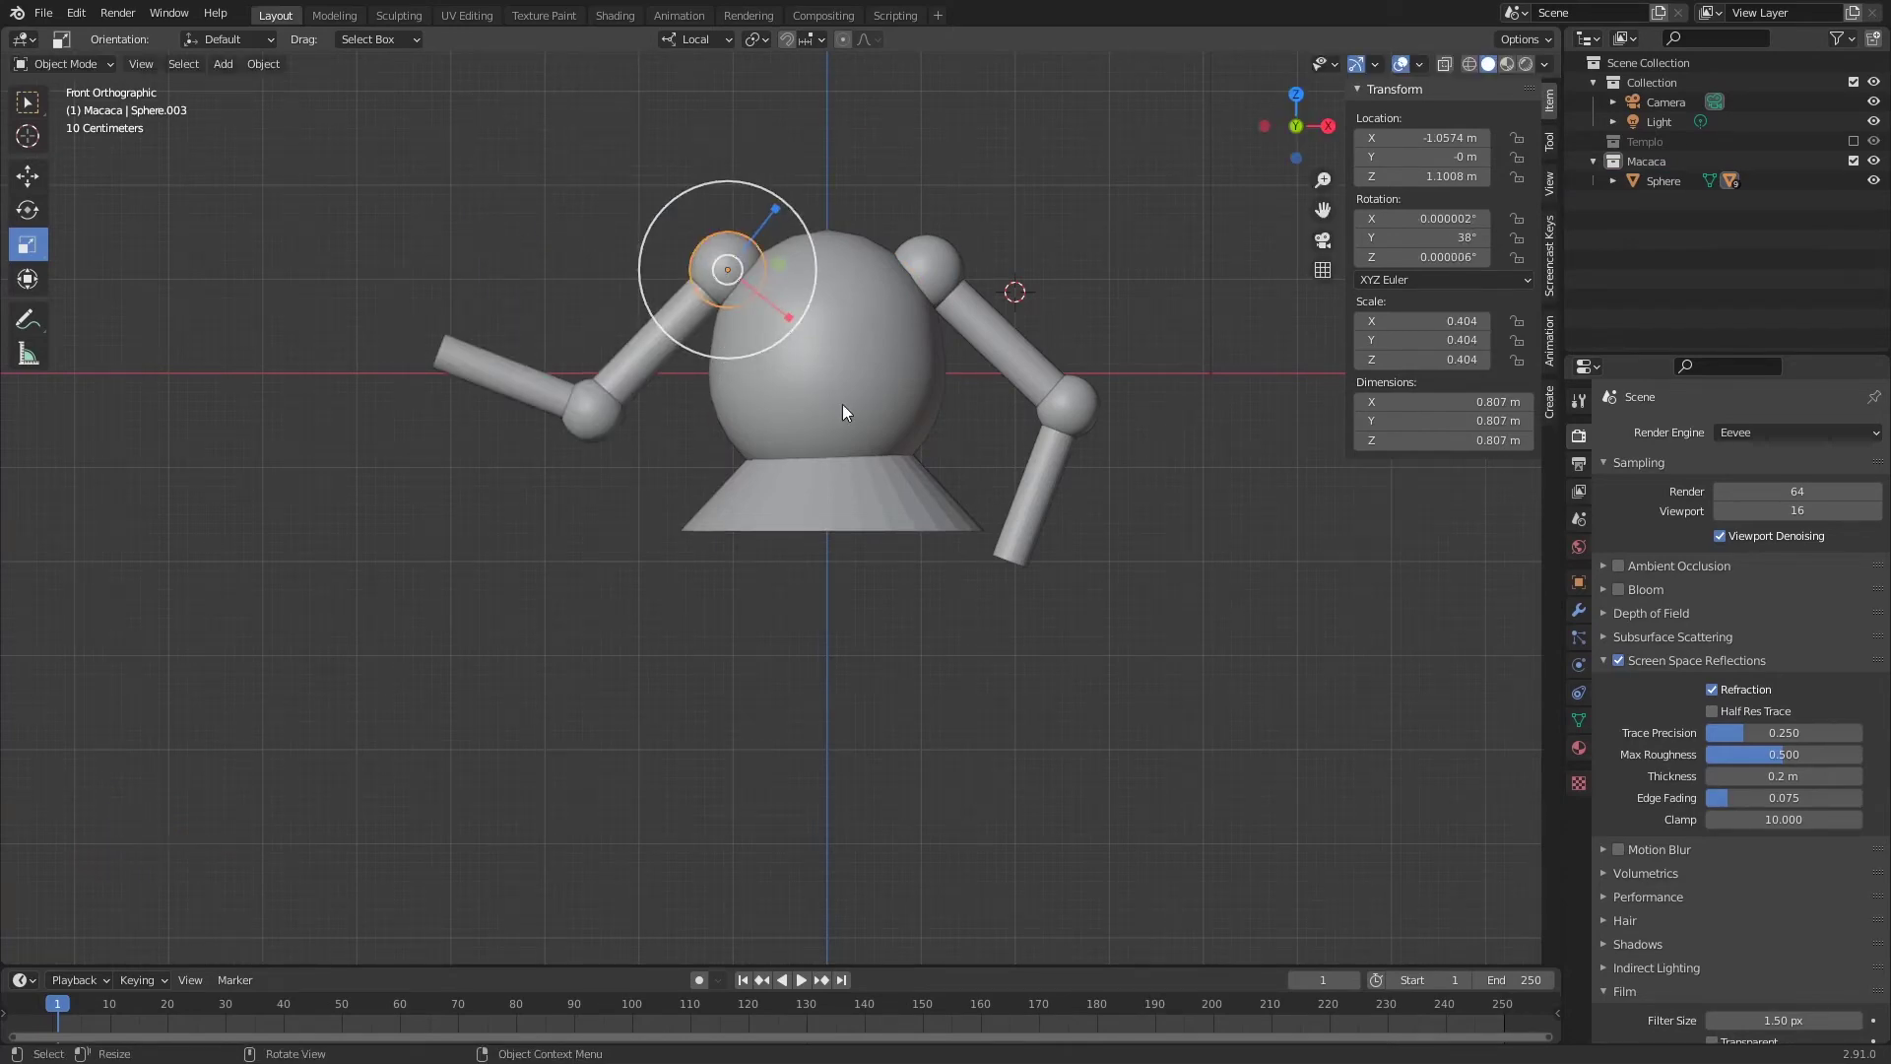
{"action": "left_click", "coordinate": [860, 382]}
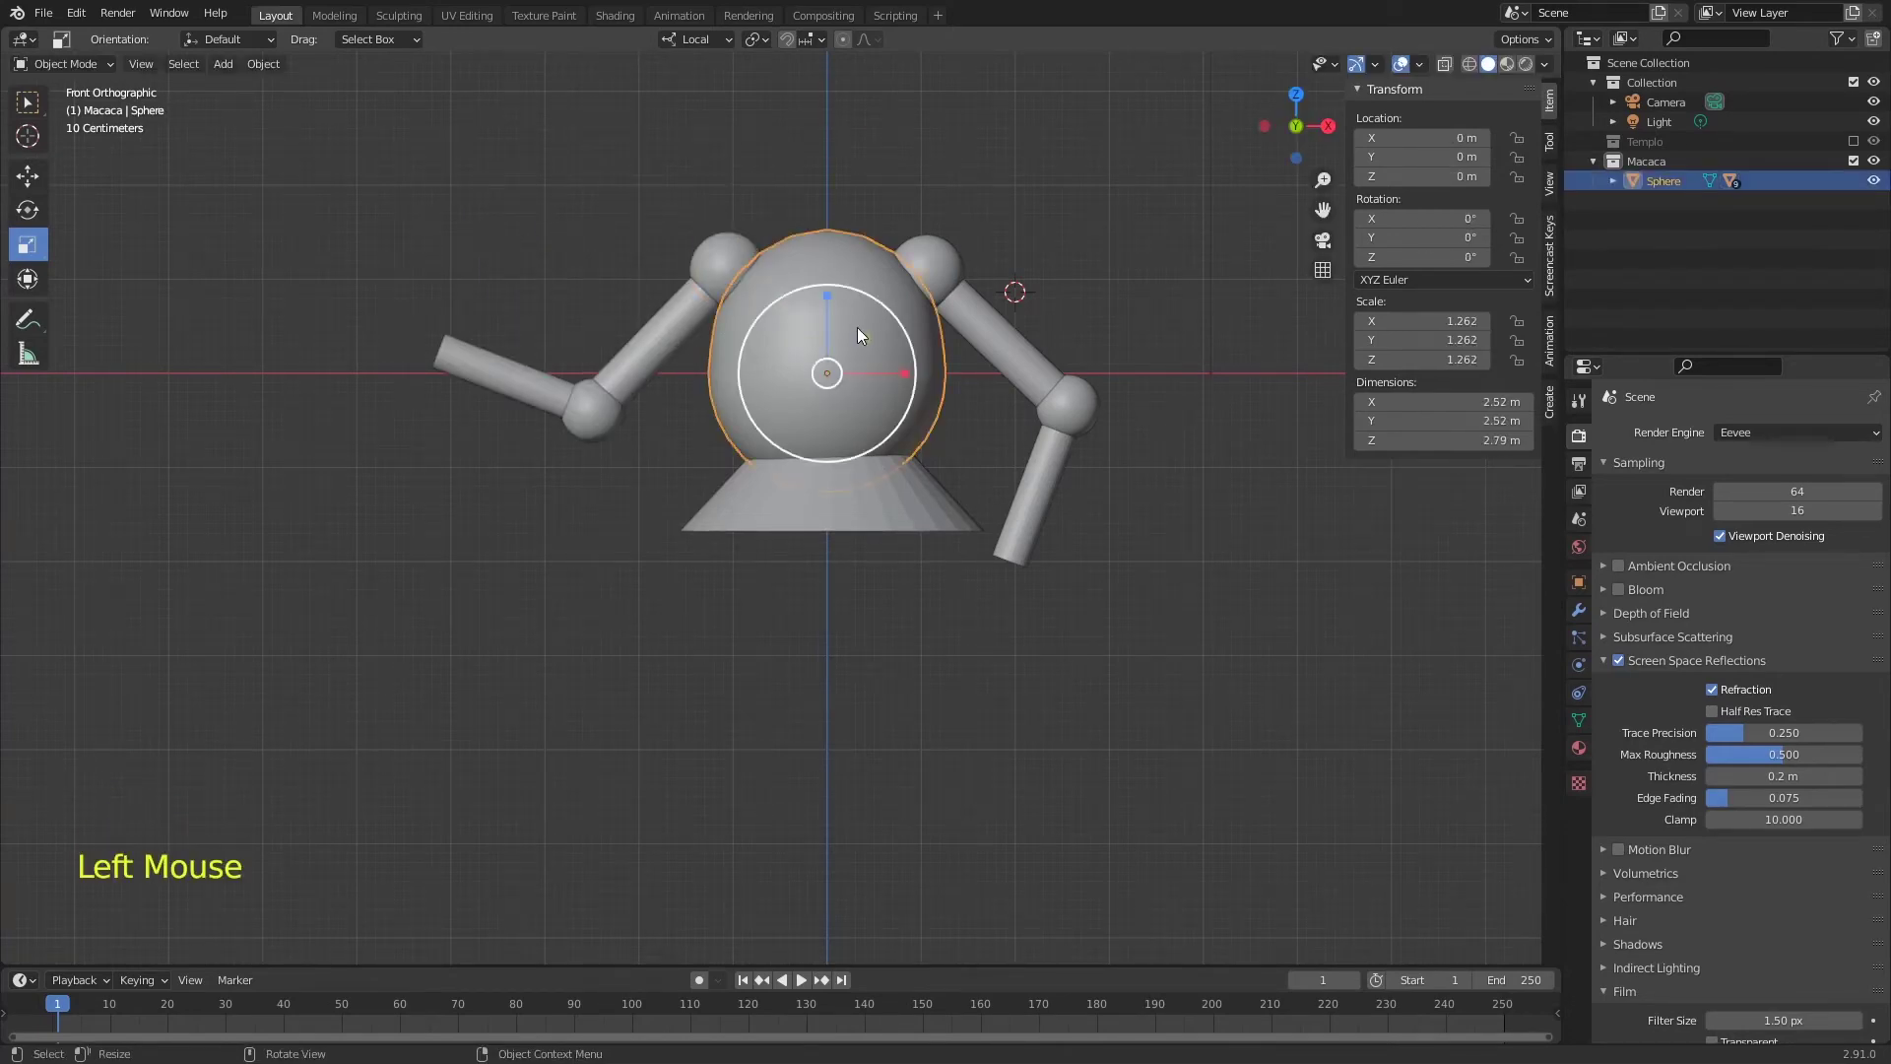
{"action": "key", "text": "F2"}
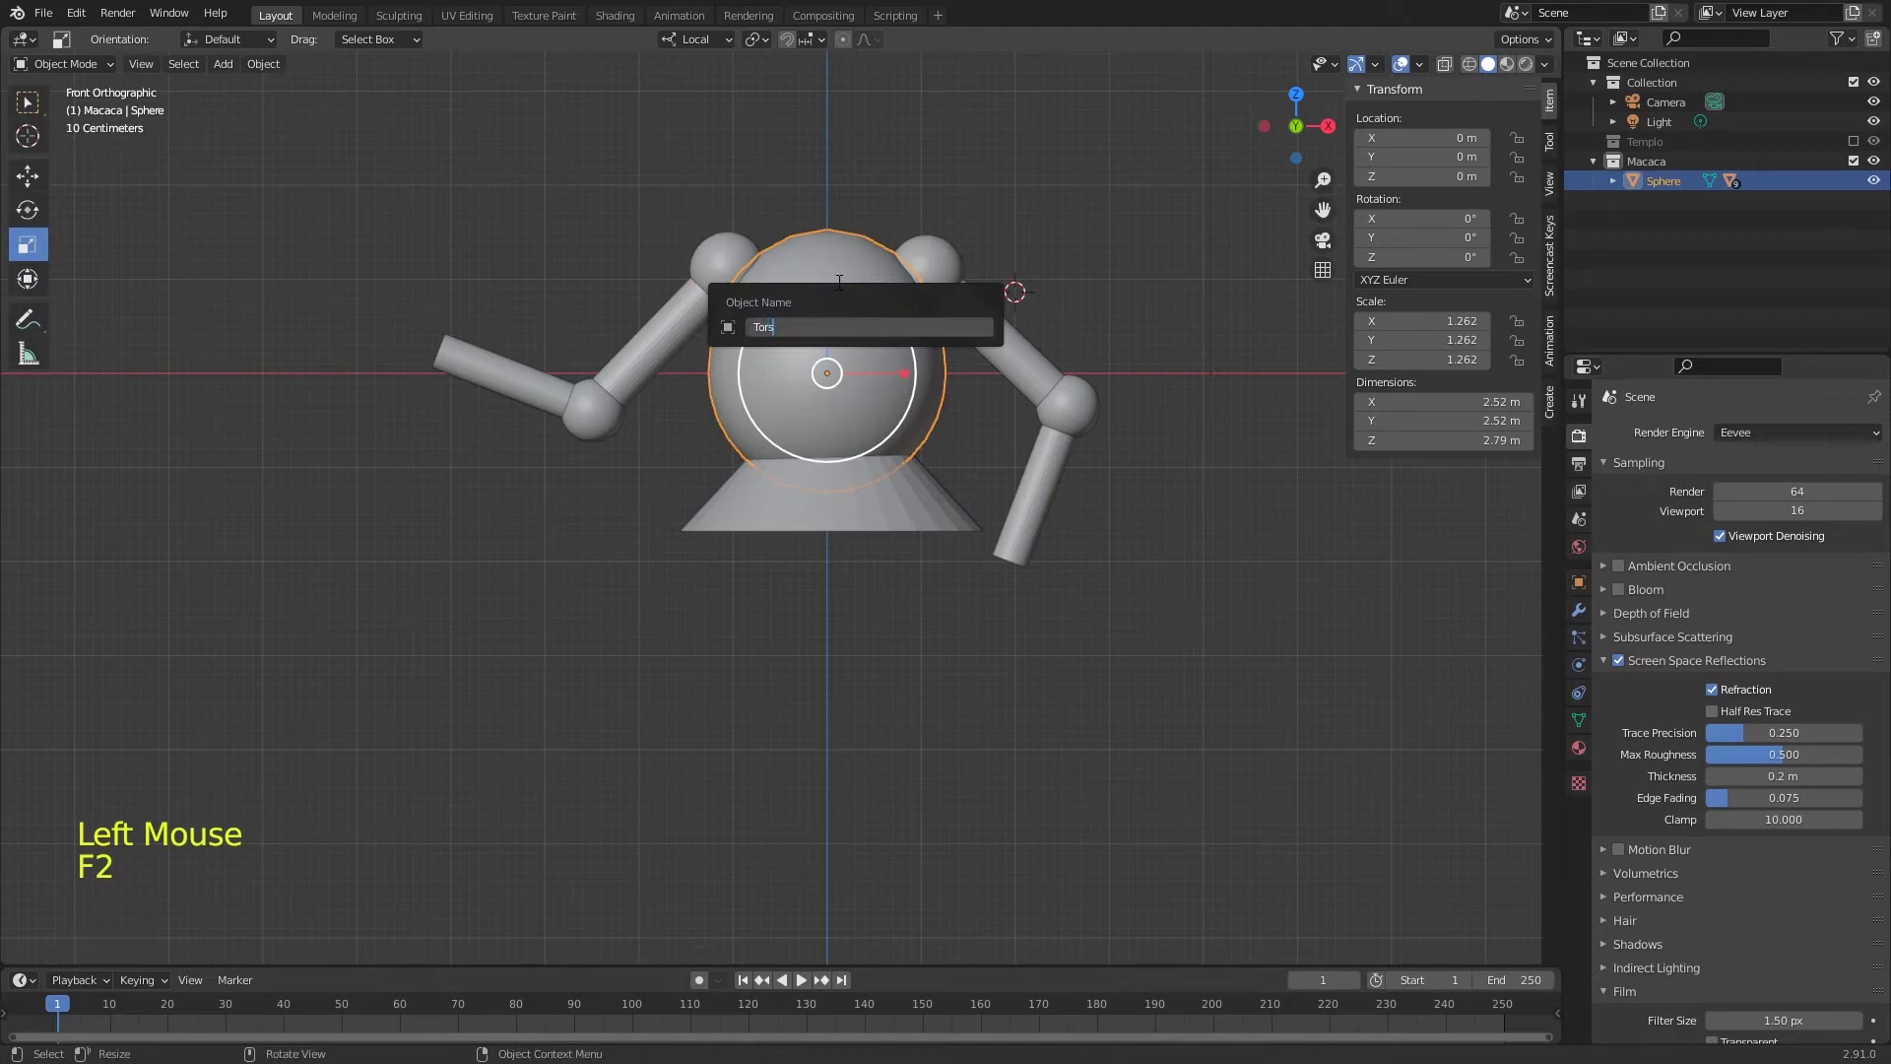
{"action": "left_click", "coordinate": [1622, 191]}
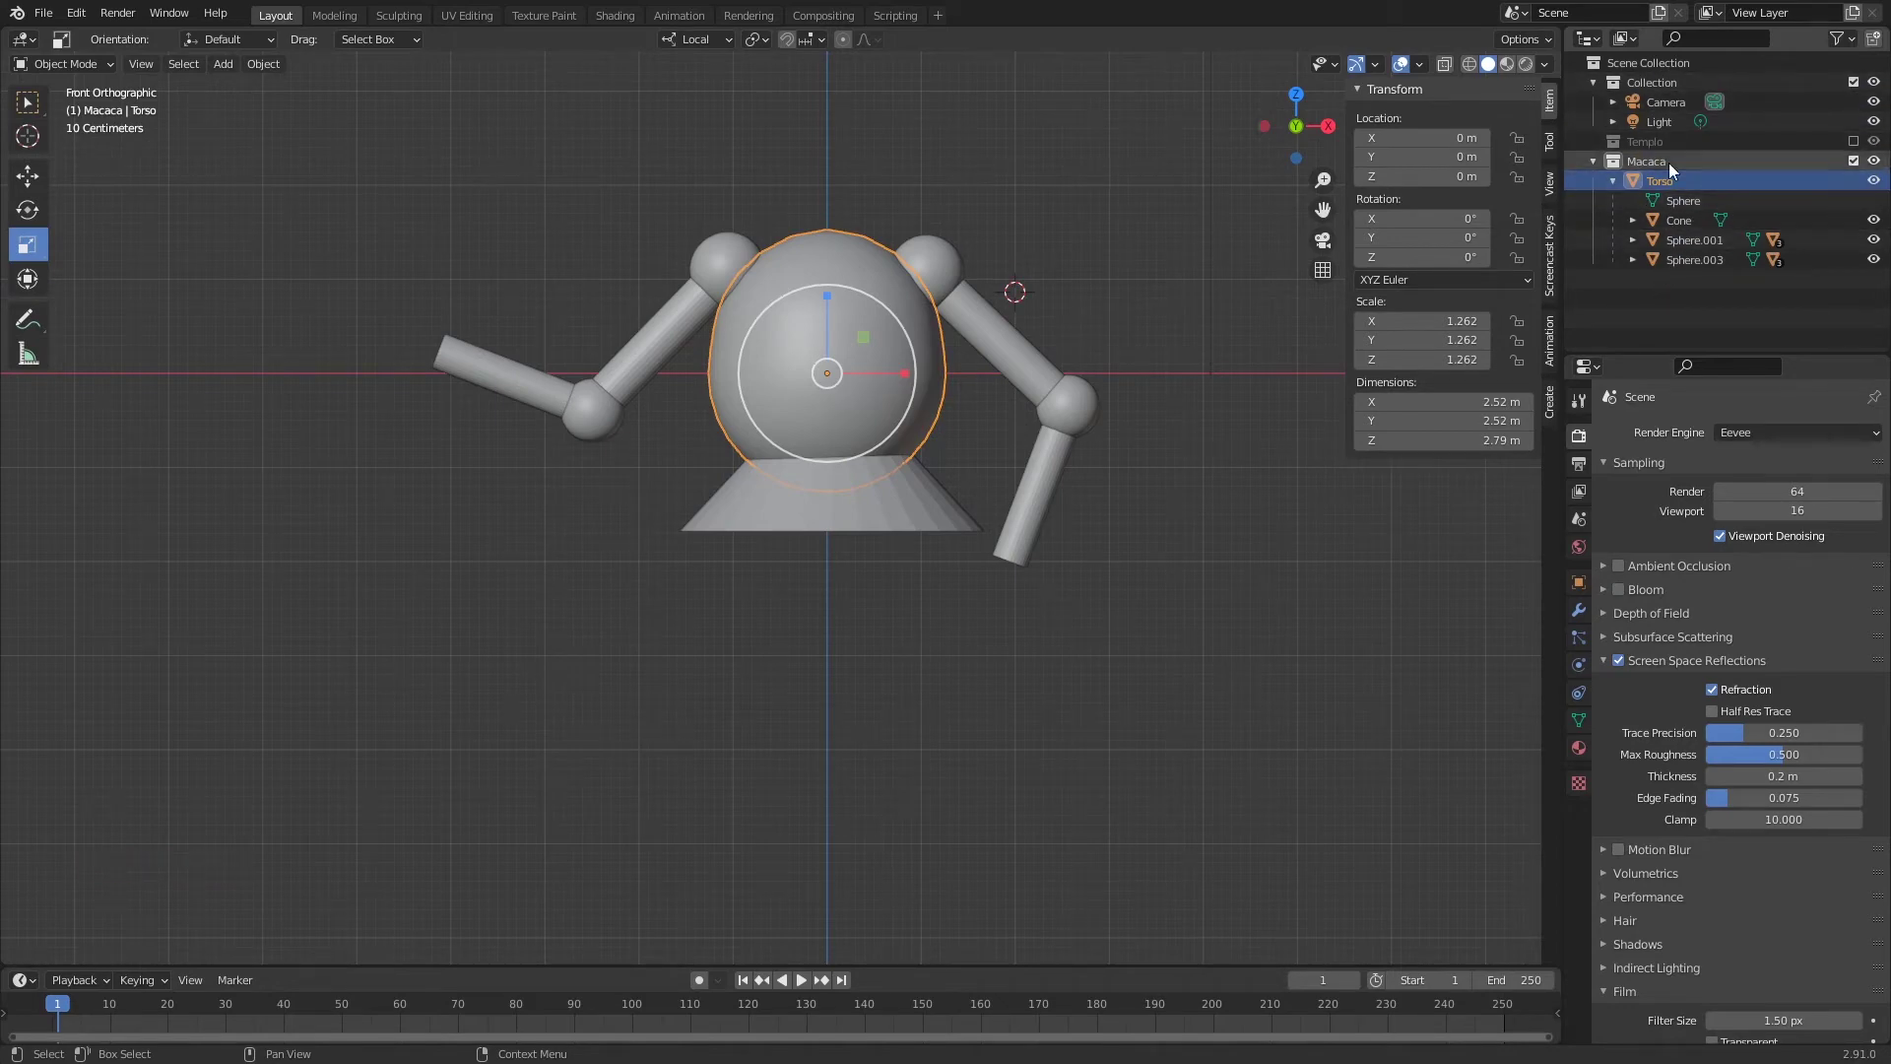
- Expand Torso in the Outliner to show its nested children and select the left arm
{"action": "left_click", "coordinate": [1704, 244]}
{"action": "left_click", "coordinate": [1711, 268]}
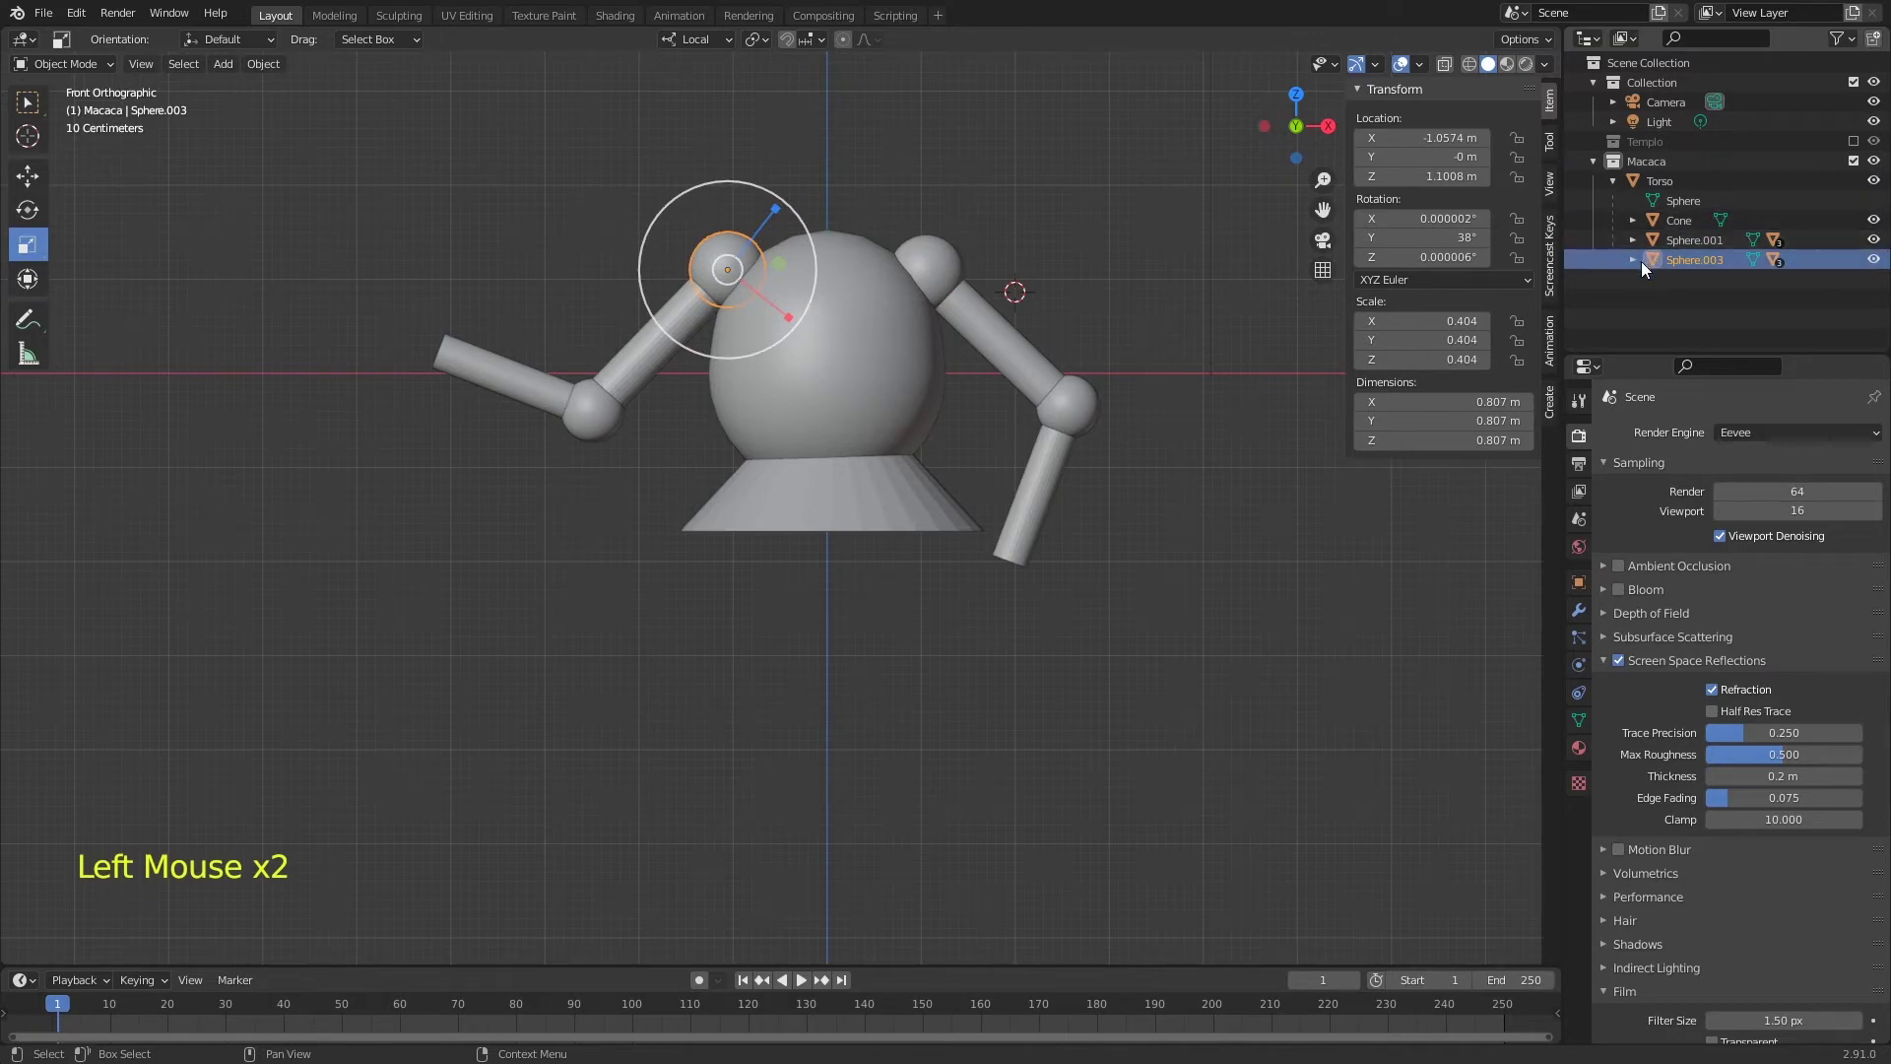
{"action": "left_click", "coordinate": [1639, 269]}
{"action": "left_click", "coordinate": [1636, 267]}
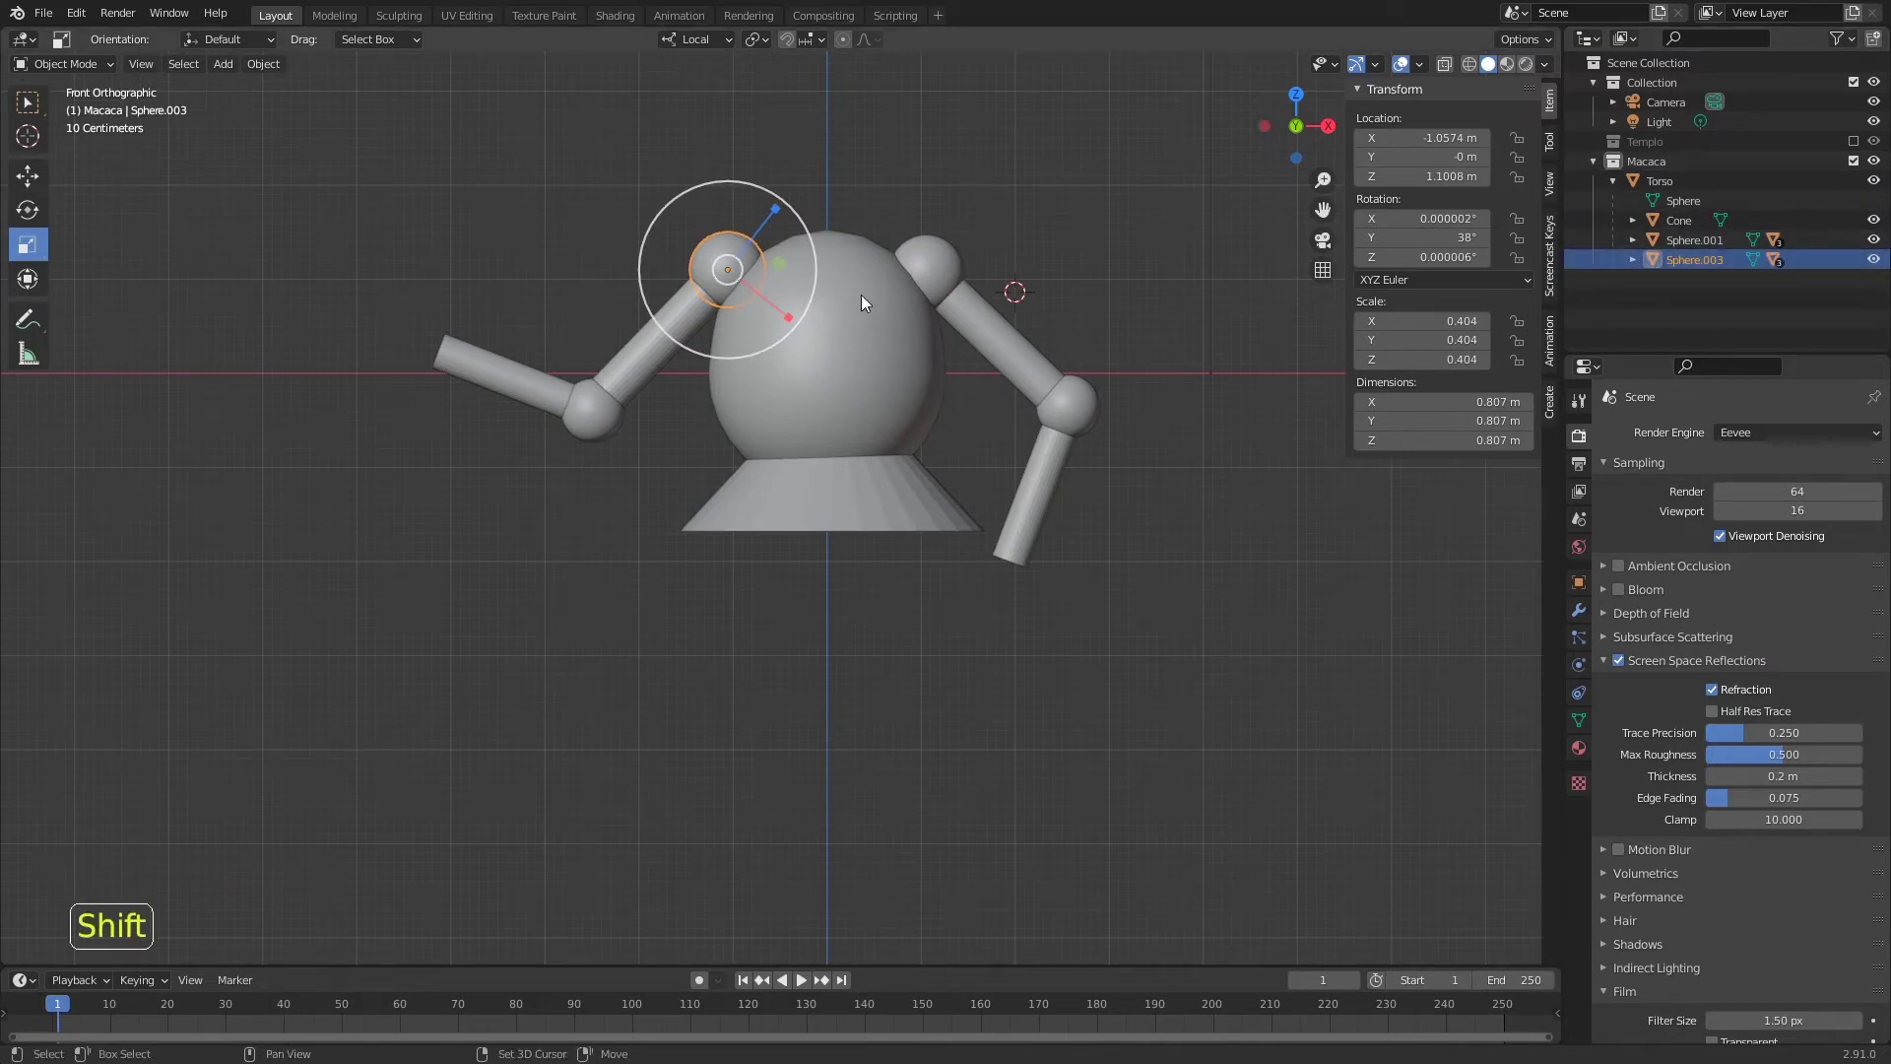
- Add a cylinder, slim and shorten it, and place it atop the torso as a neck
{"action": "key", "text": "shift+s"}
{"action": "key", "text": "shift+a"}
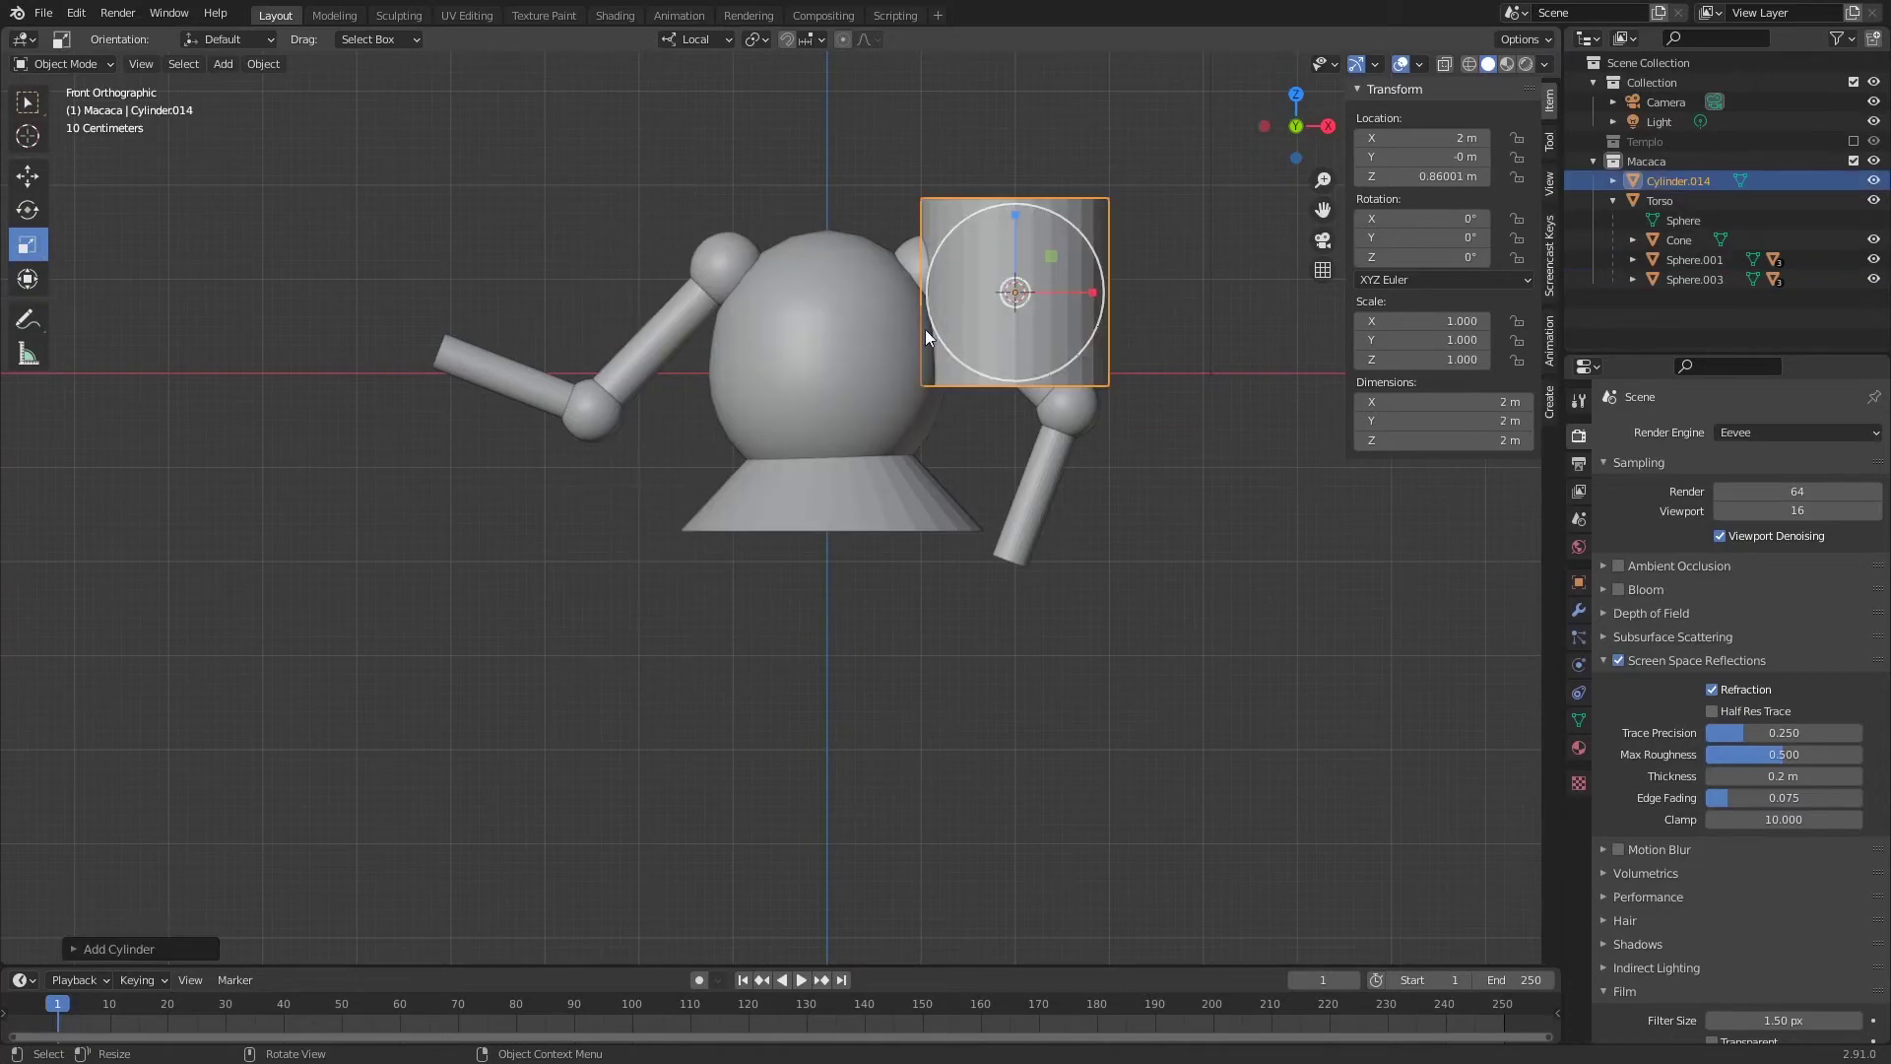
{"action": "key", "text": "s"}
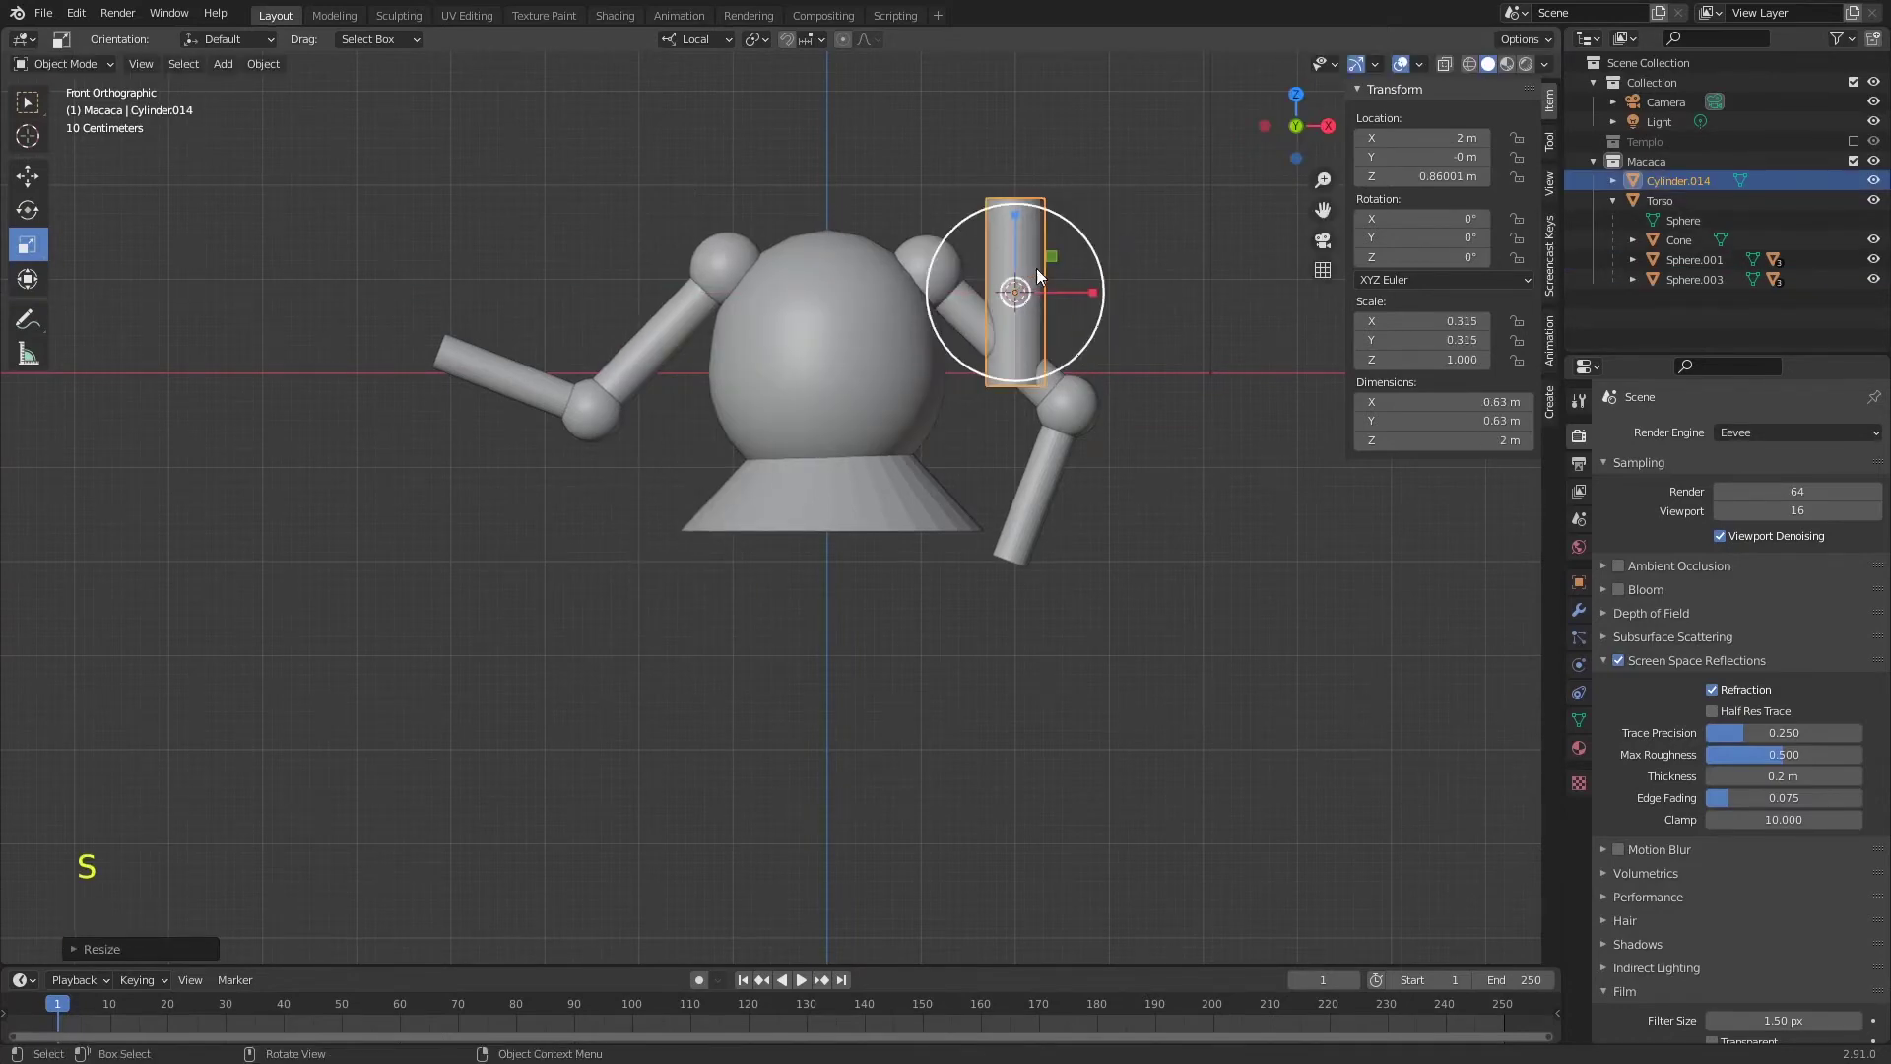
{"action": "key", "text": "s"}
{"action": "key", "text": "g"}
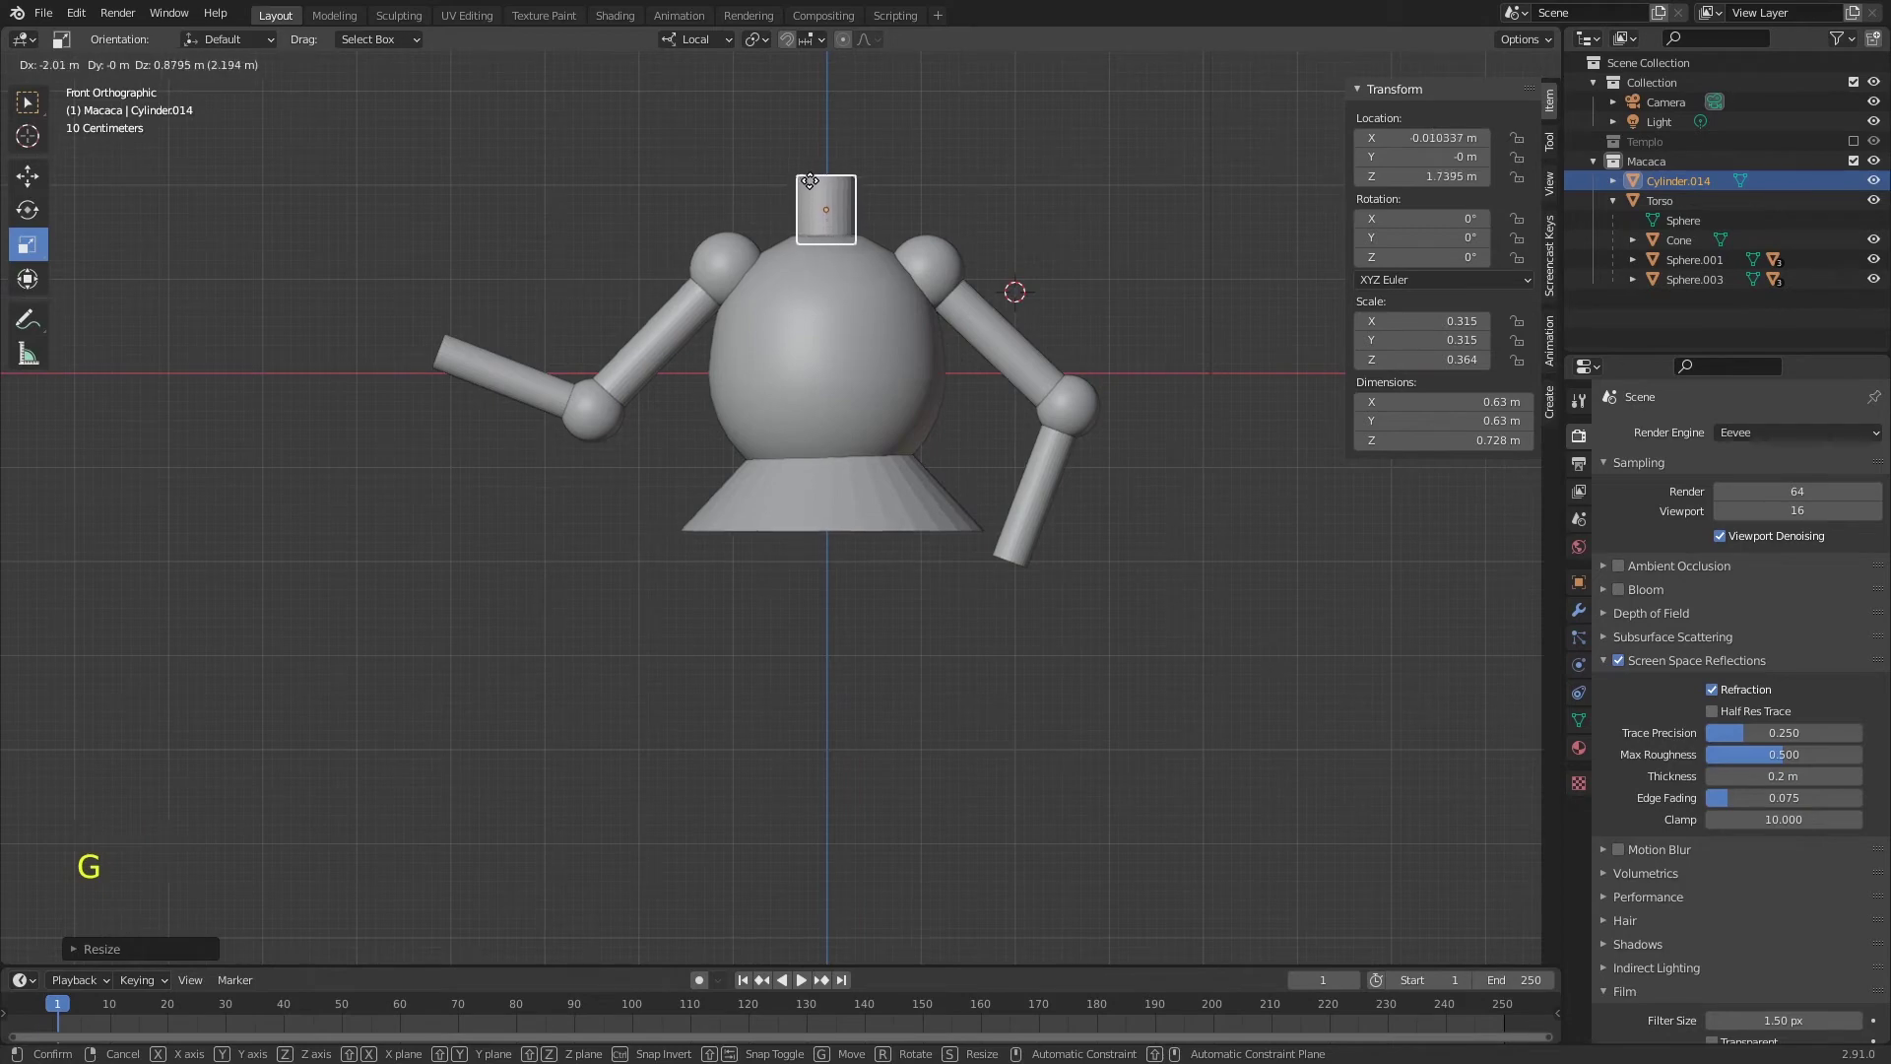
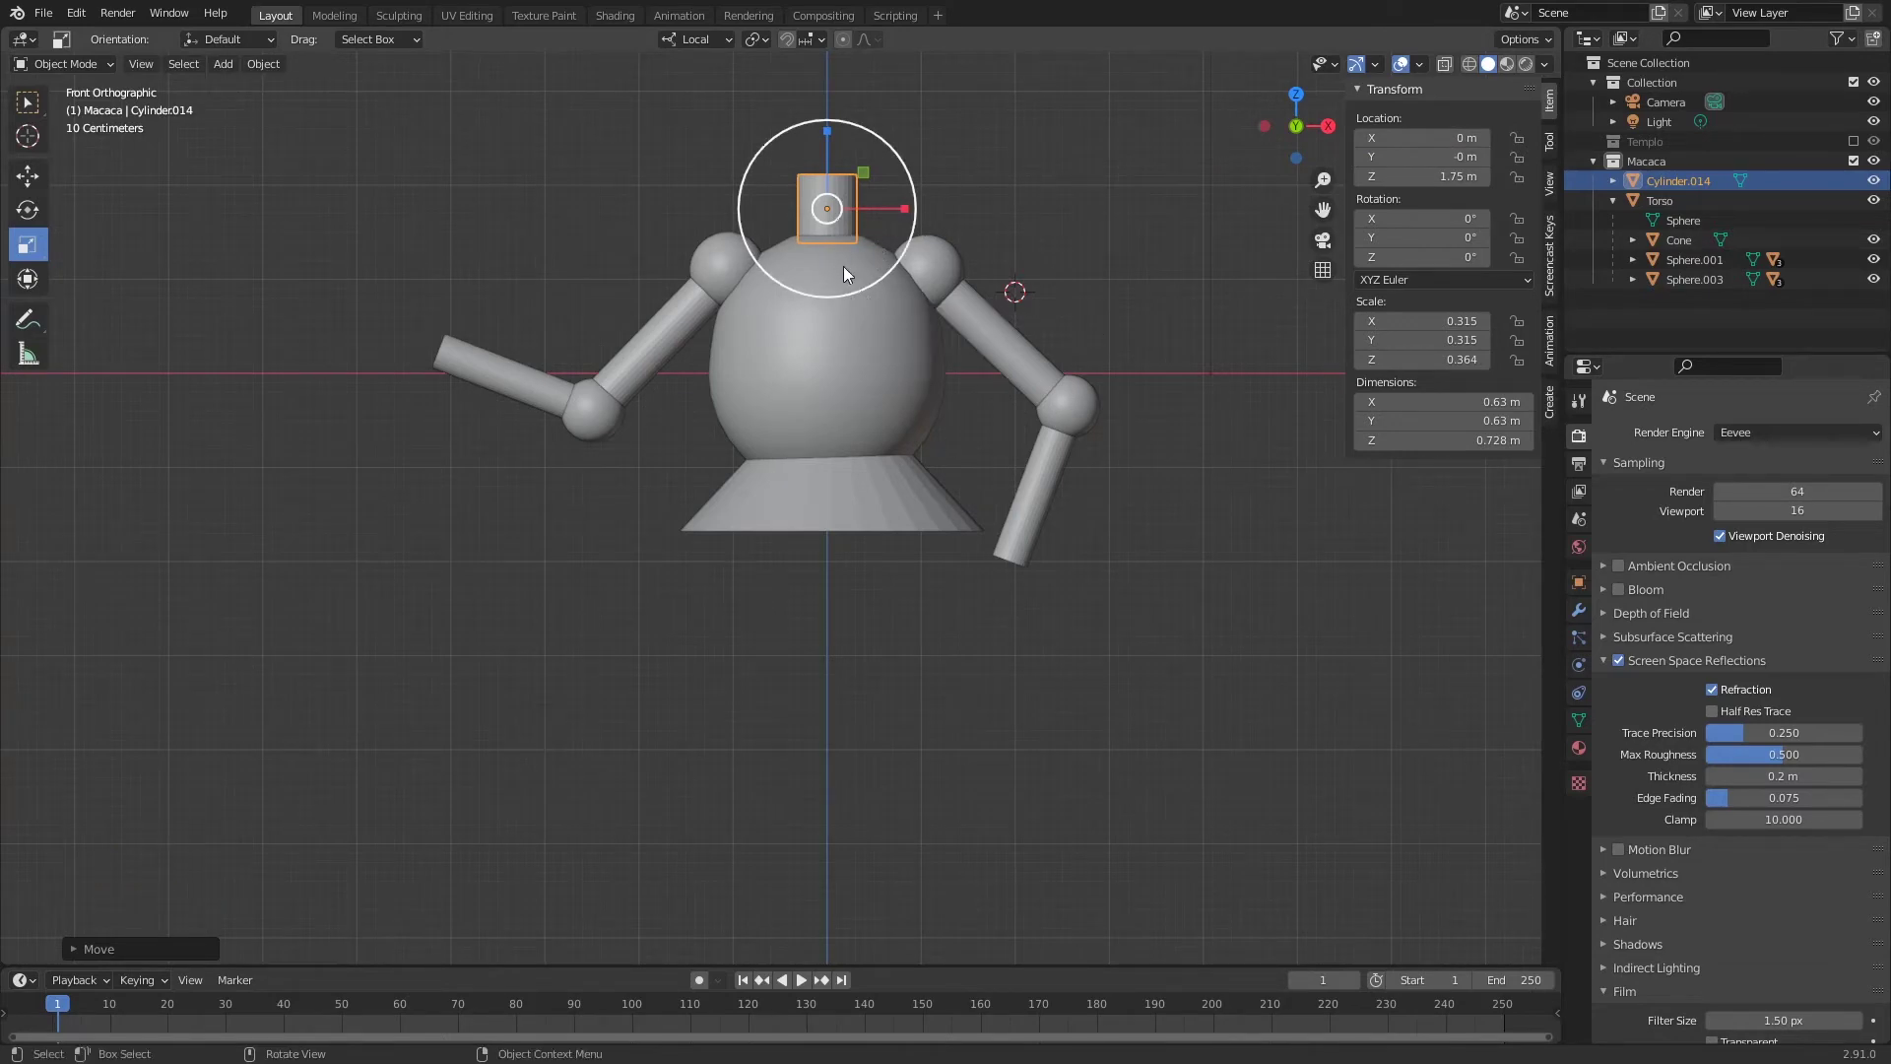
{"action": "middle_click", "coordinate": [883, 307]}
{"action": "middle_click", "coordinate": [865, 251]}
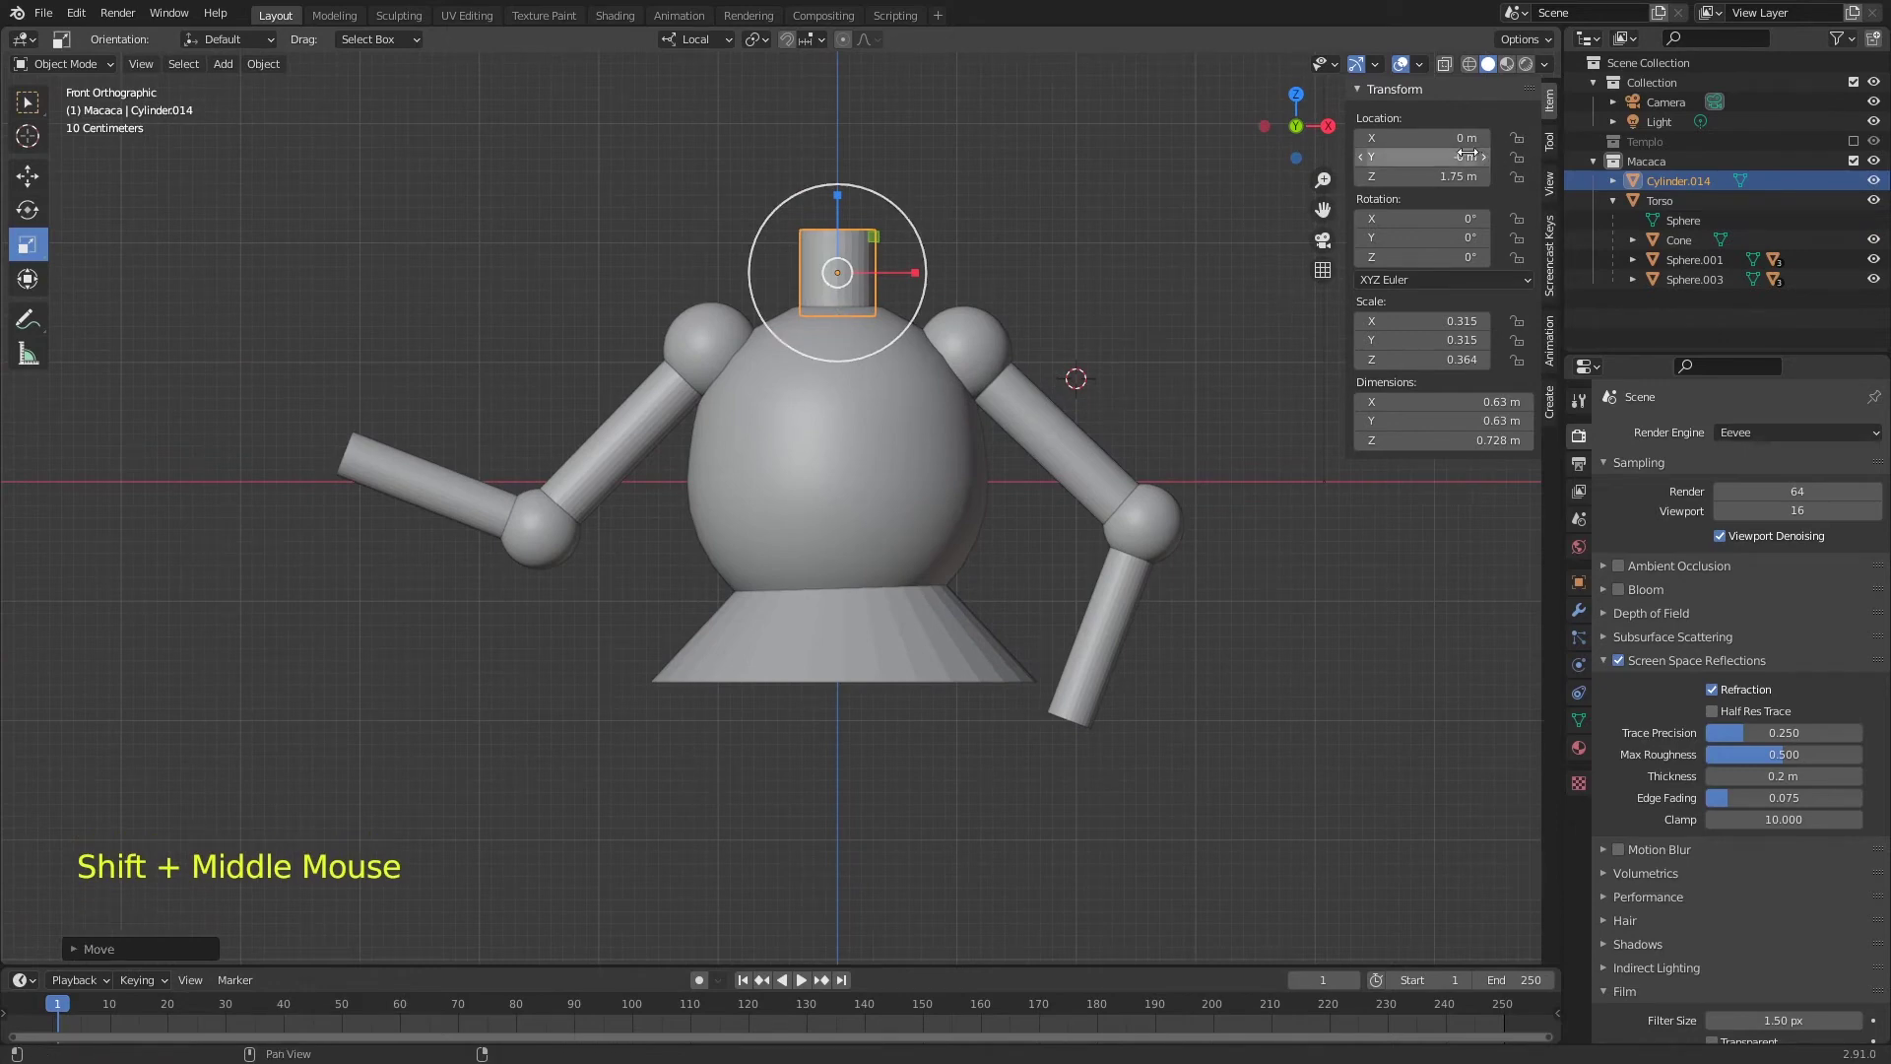
- Set the 3D cursor Z to 1.4 m, move the neck's origin to it, and tilt the neck slightly
{"action": "left_click", "coordinate": [1550, 193]}
{"action": "middle_click", "coordinate": [1395, 343]}
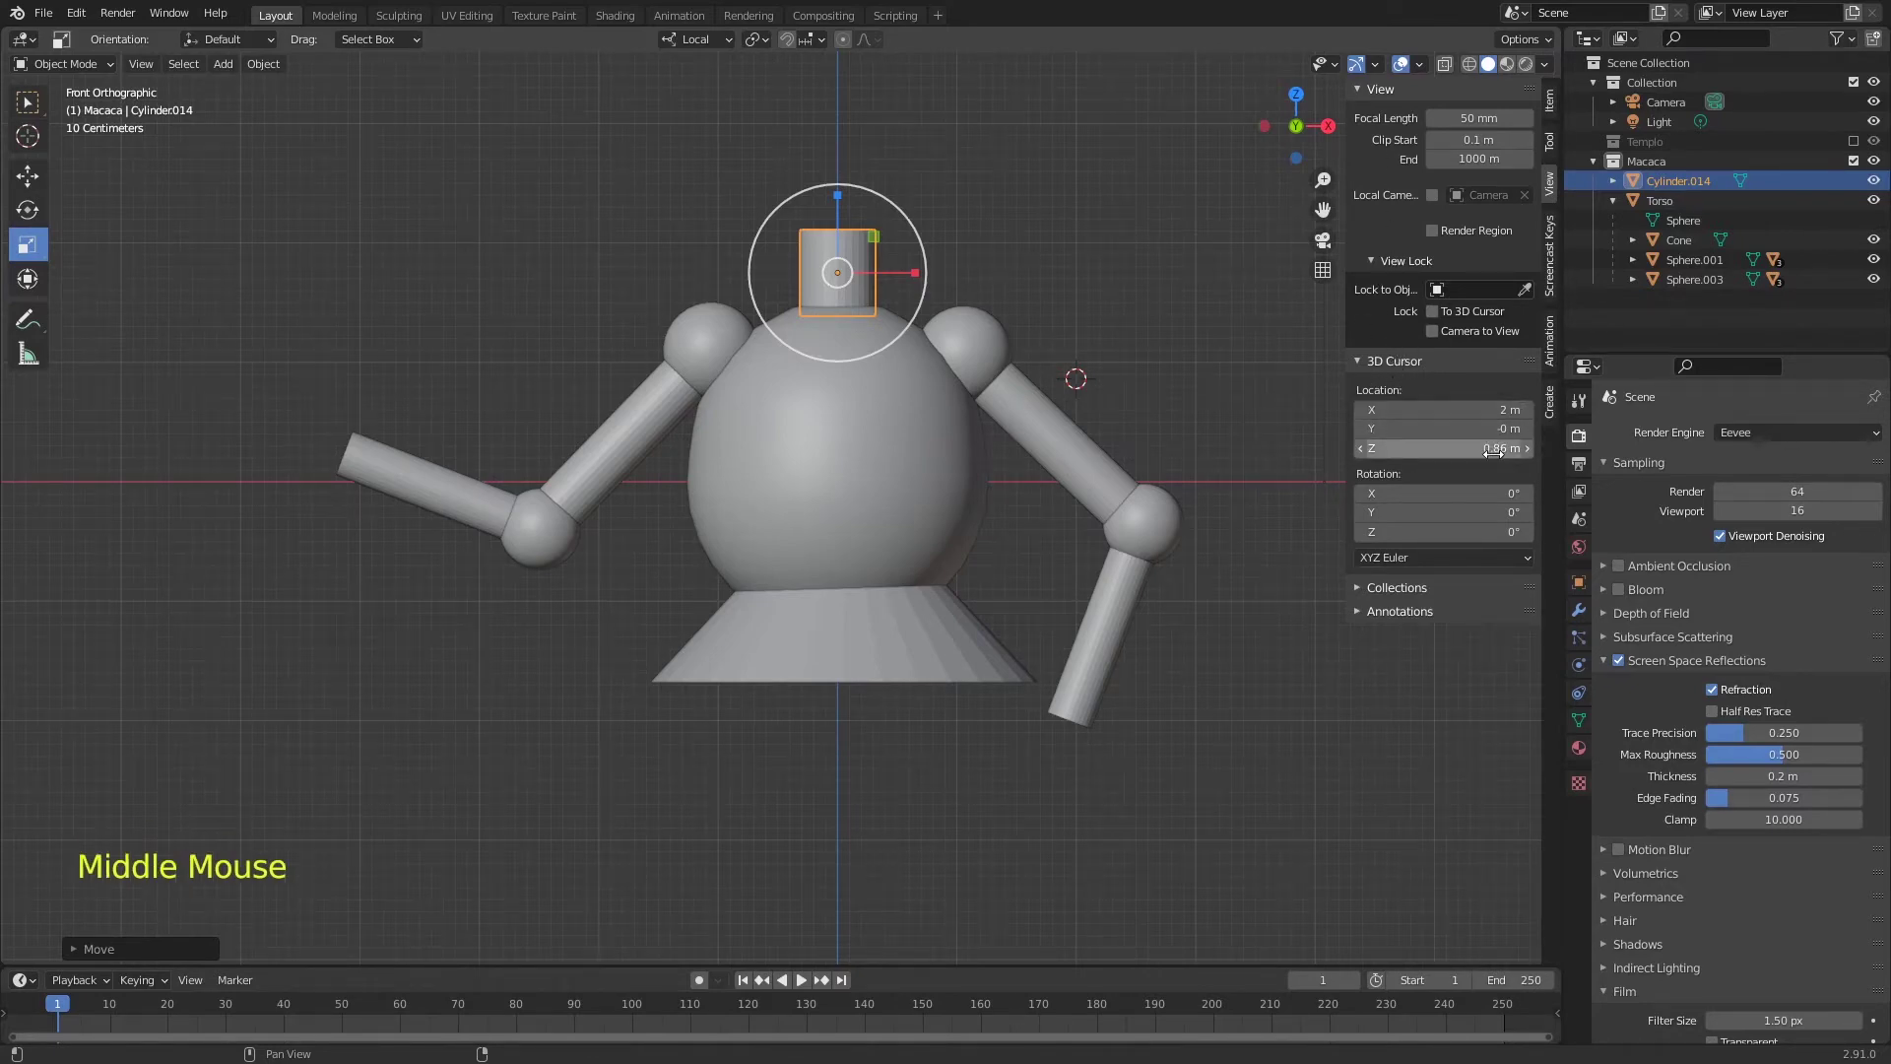
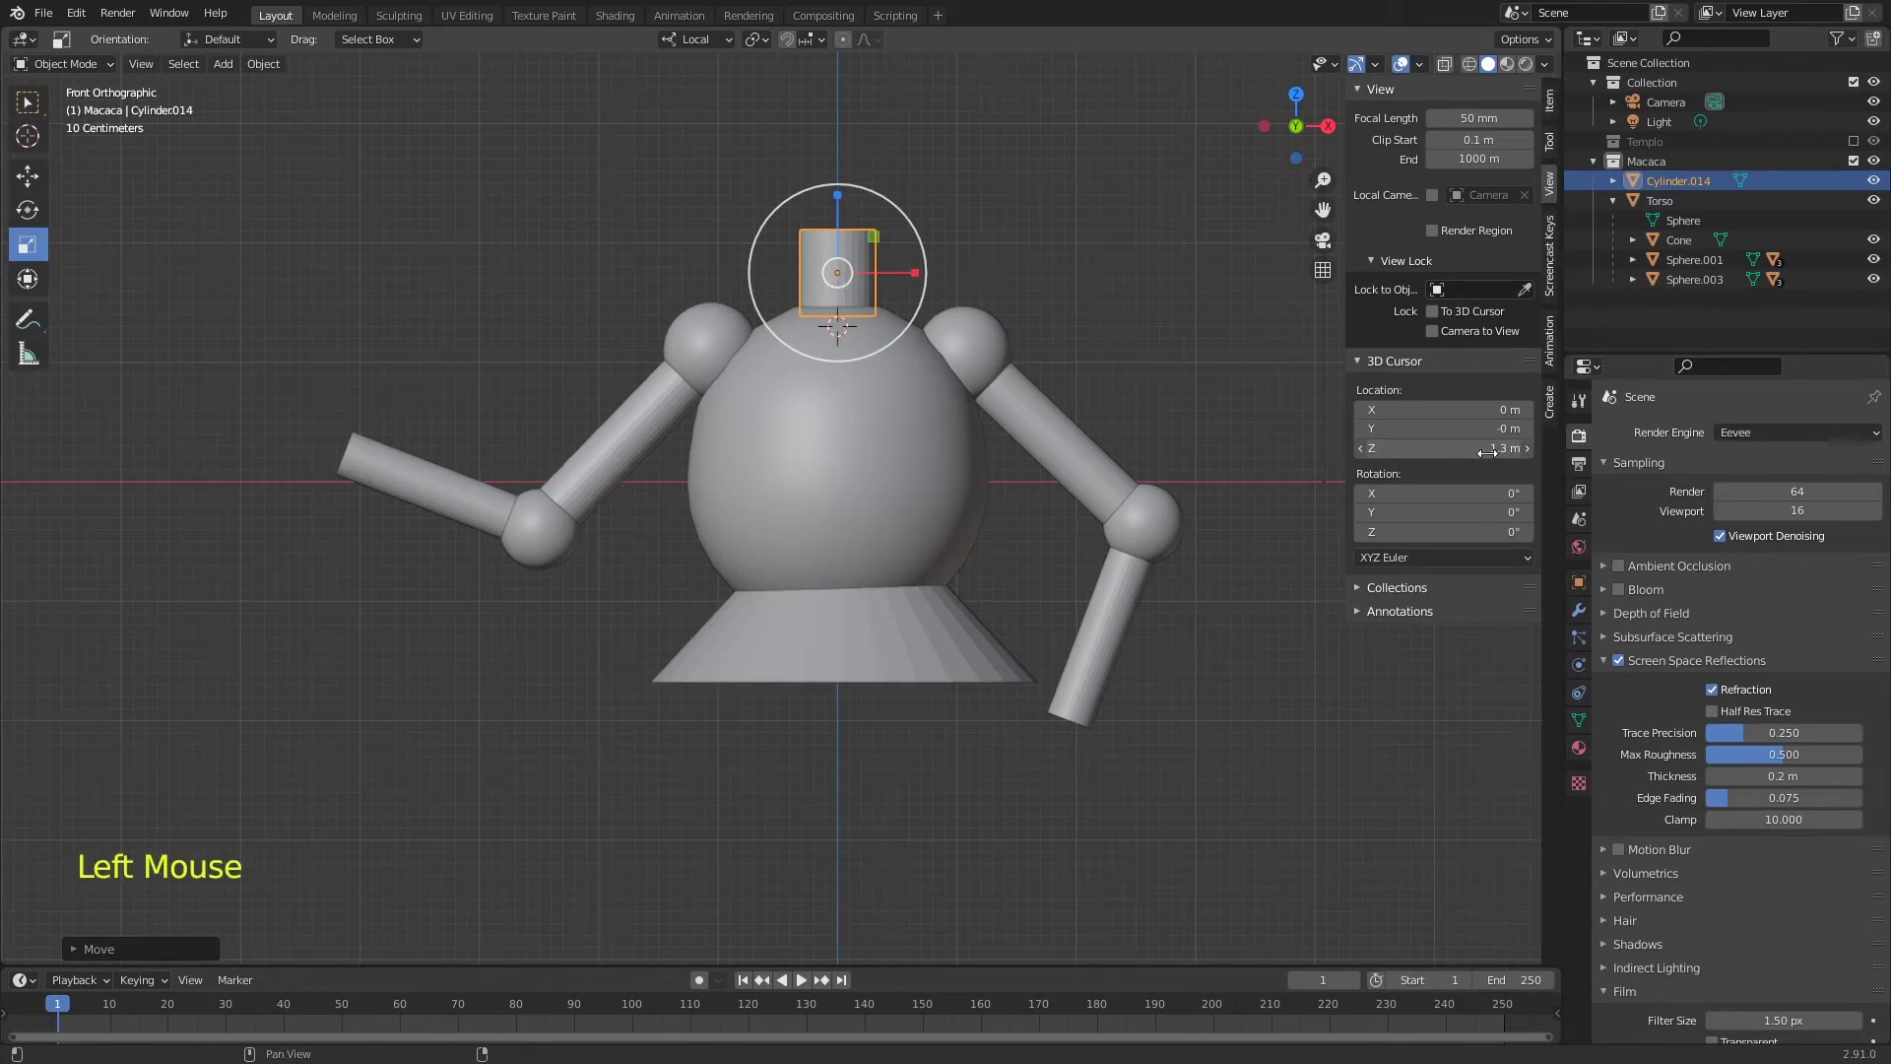
{"action": "left_click", "coordinate": [1535, 462]}
{"action": "left_click", "coordinate": [1538, 456]}
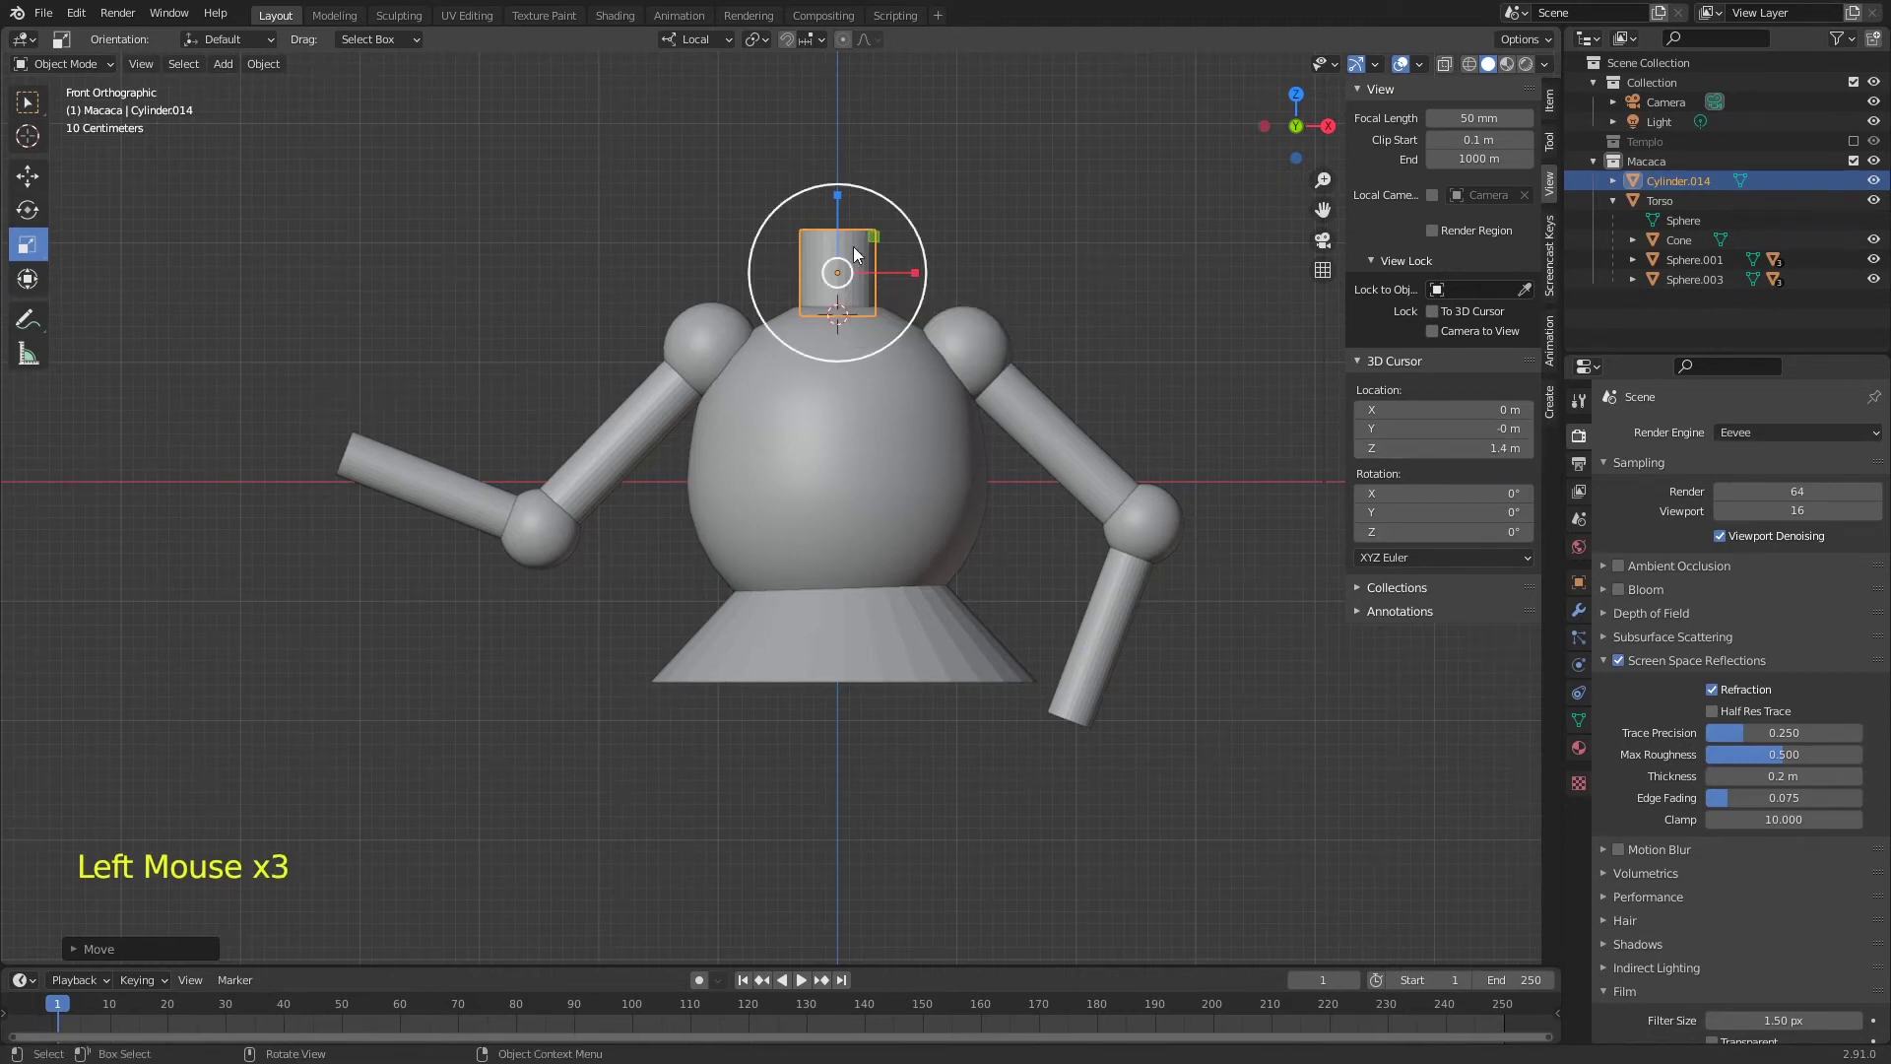
{"action": "right_click", "coordinate": [815, 251]}
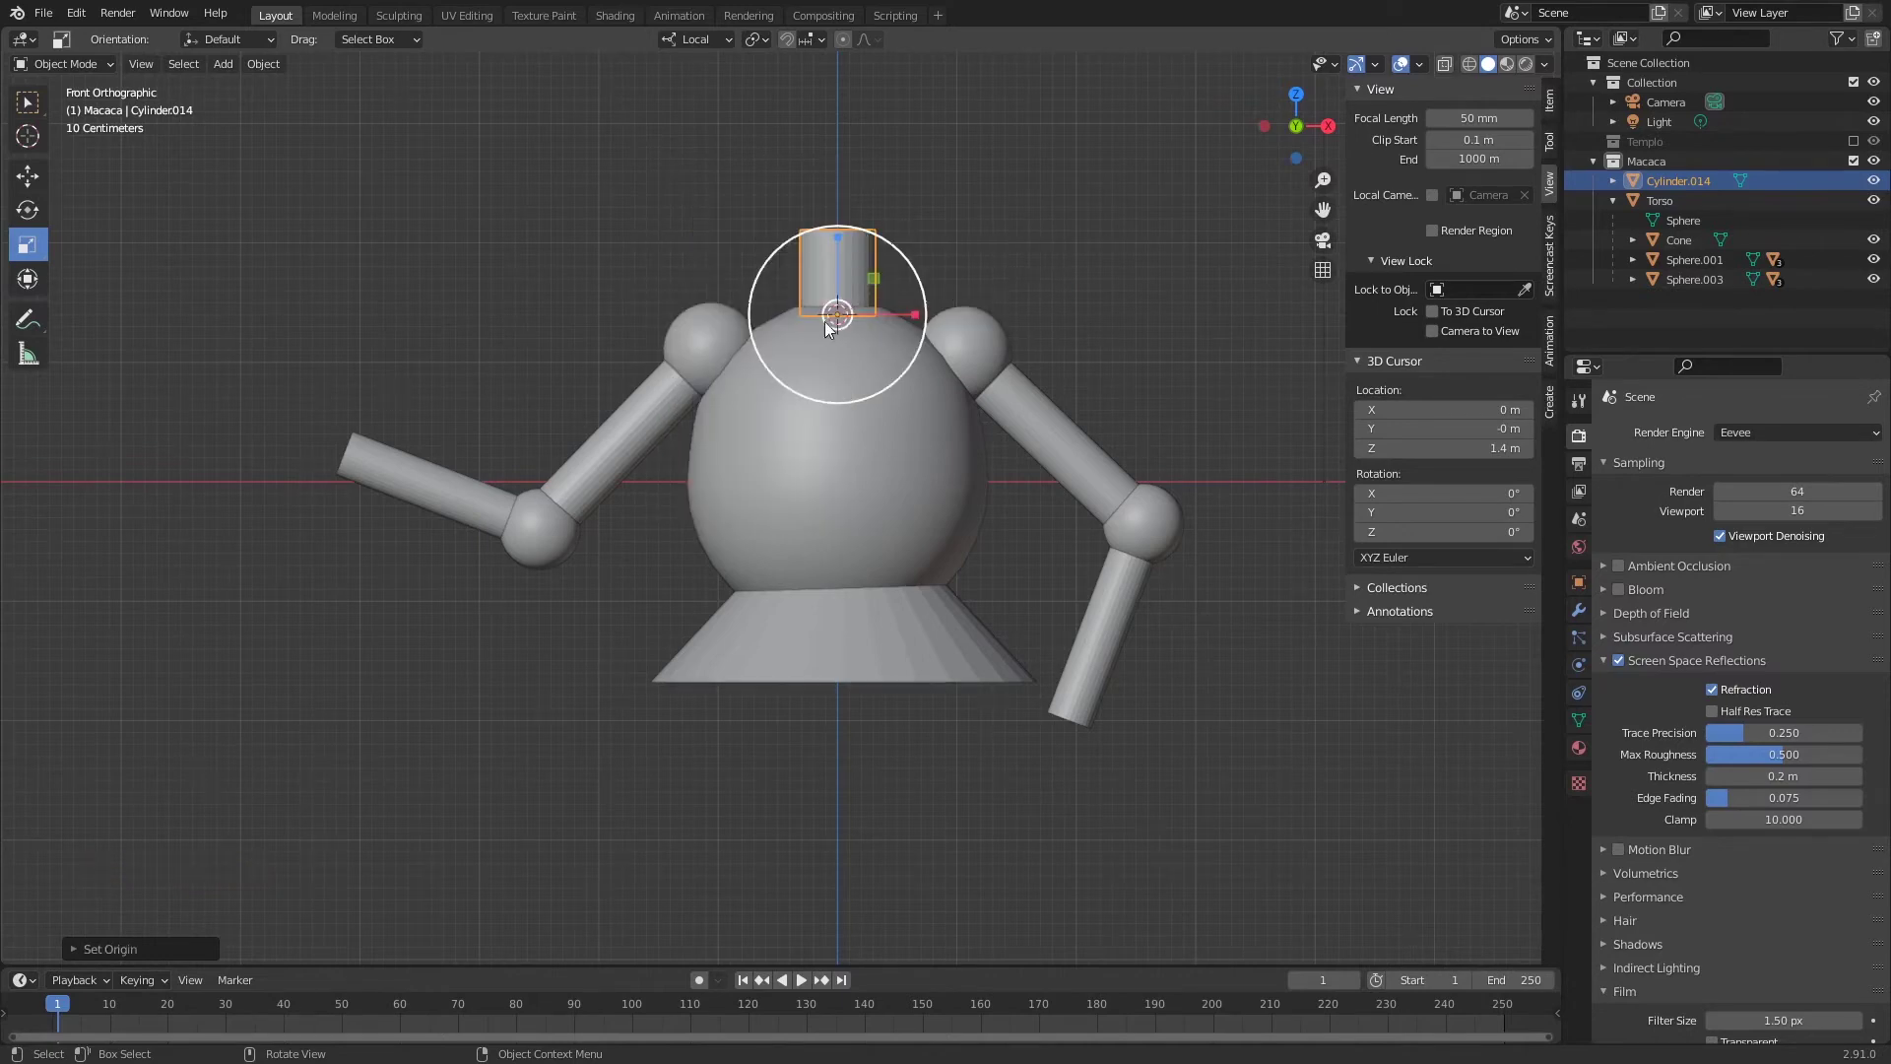
{"action": "key", "text": "r"}
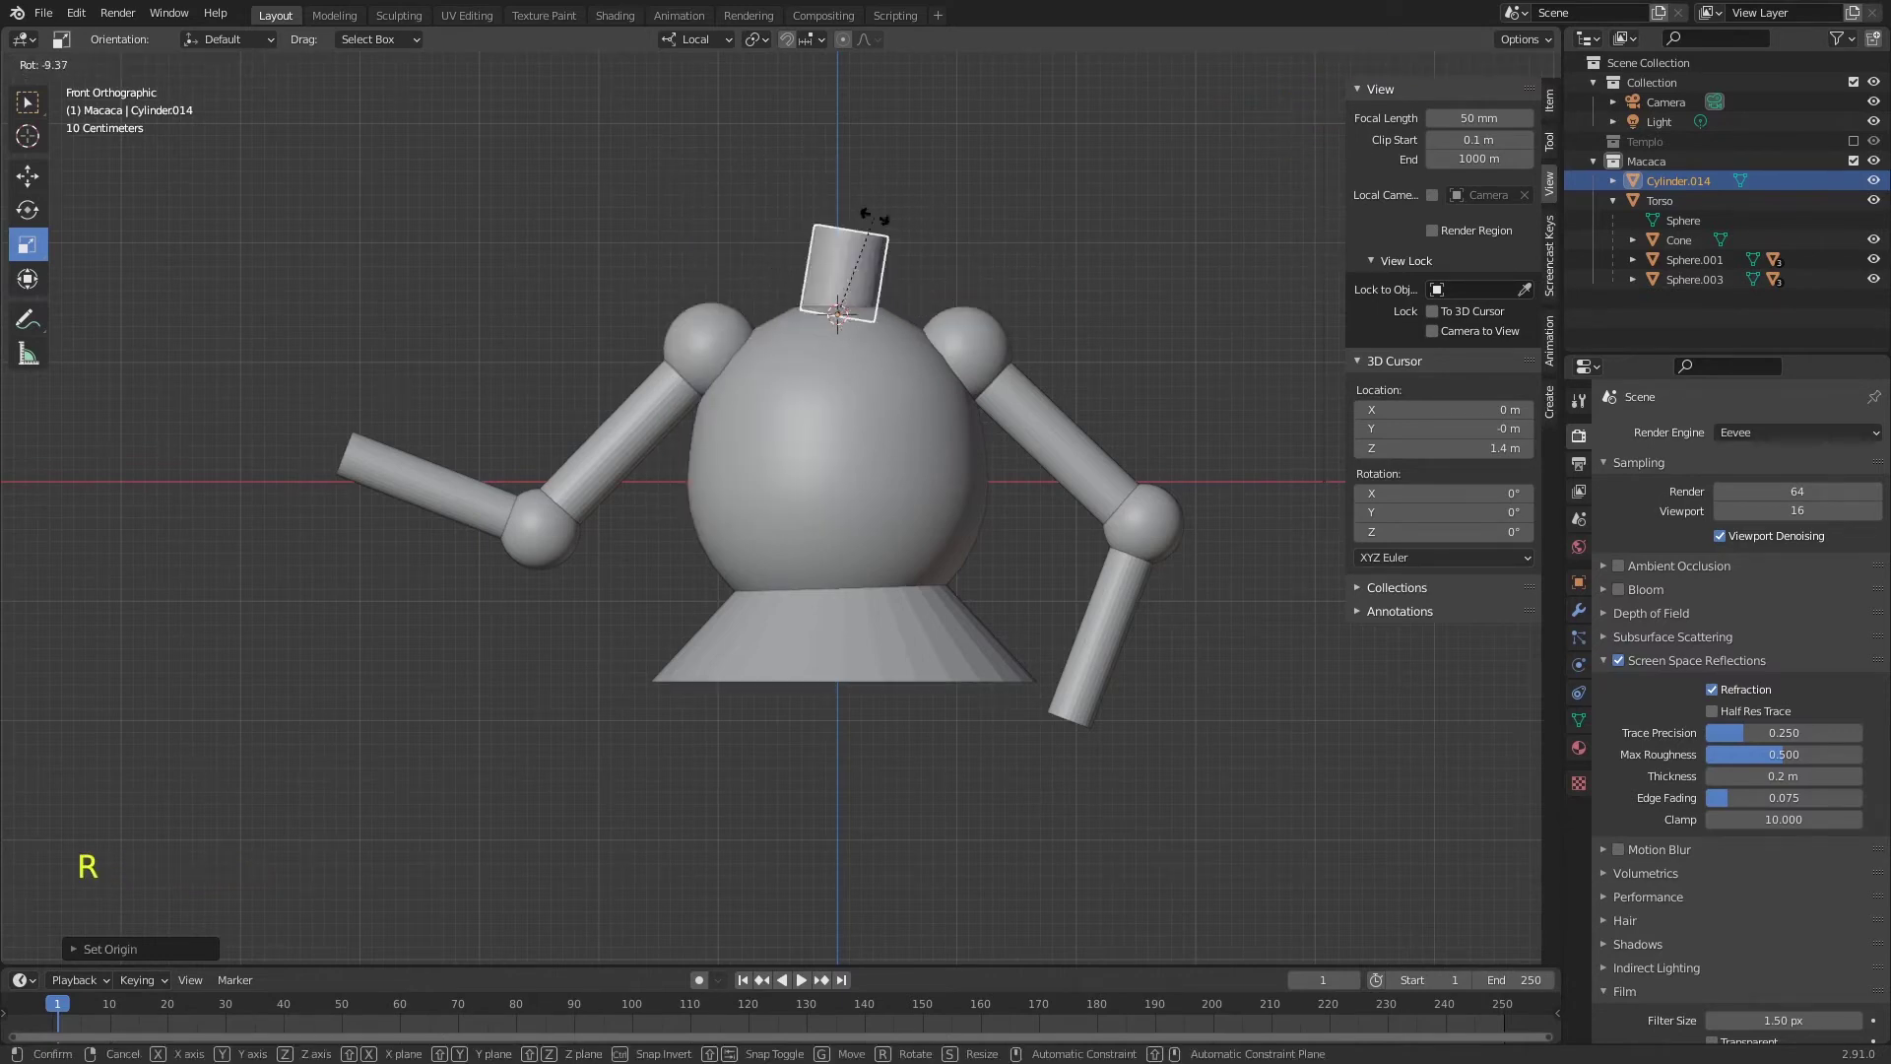
{"action": "key", "text": "g"}
{"action": "key", "text": "r"}
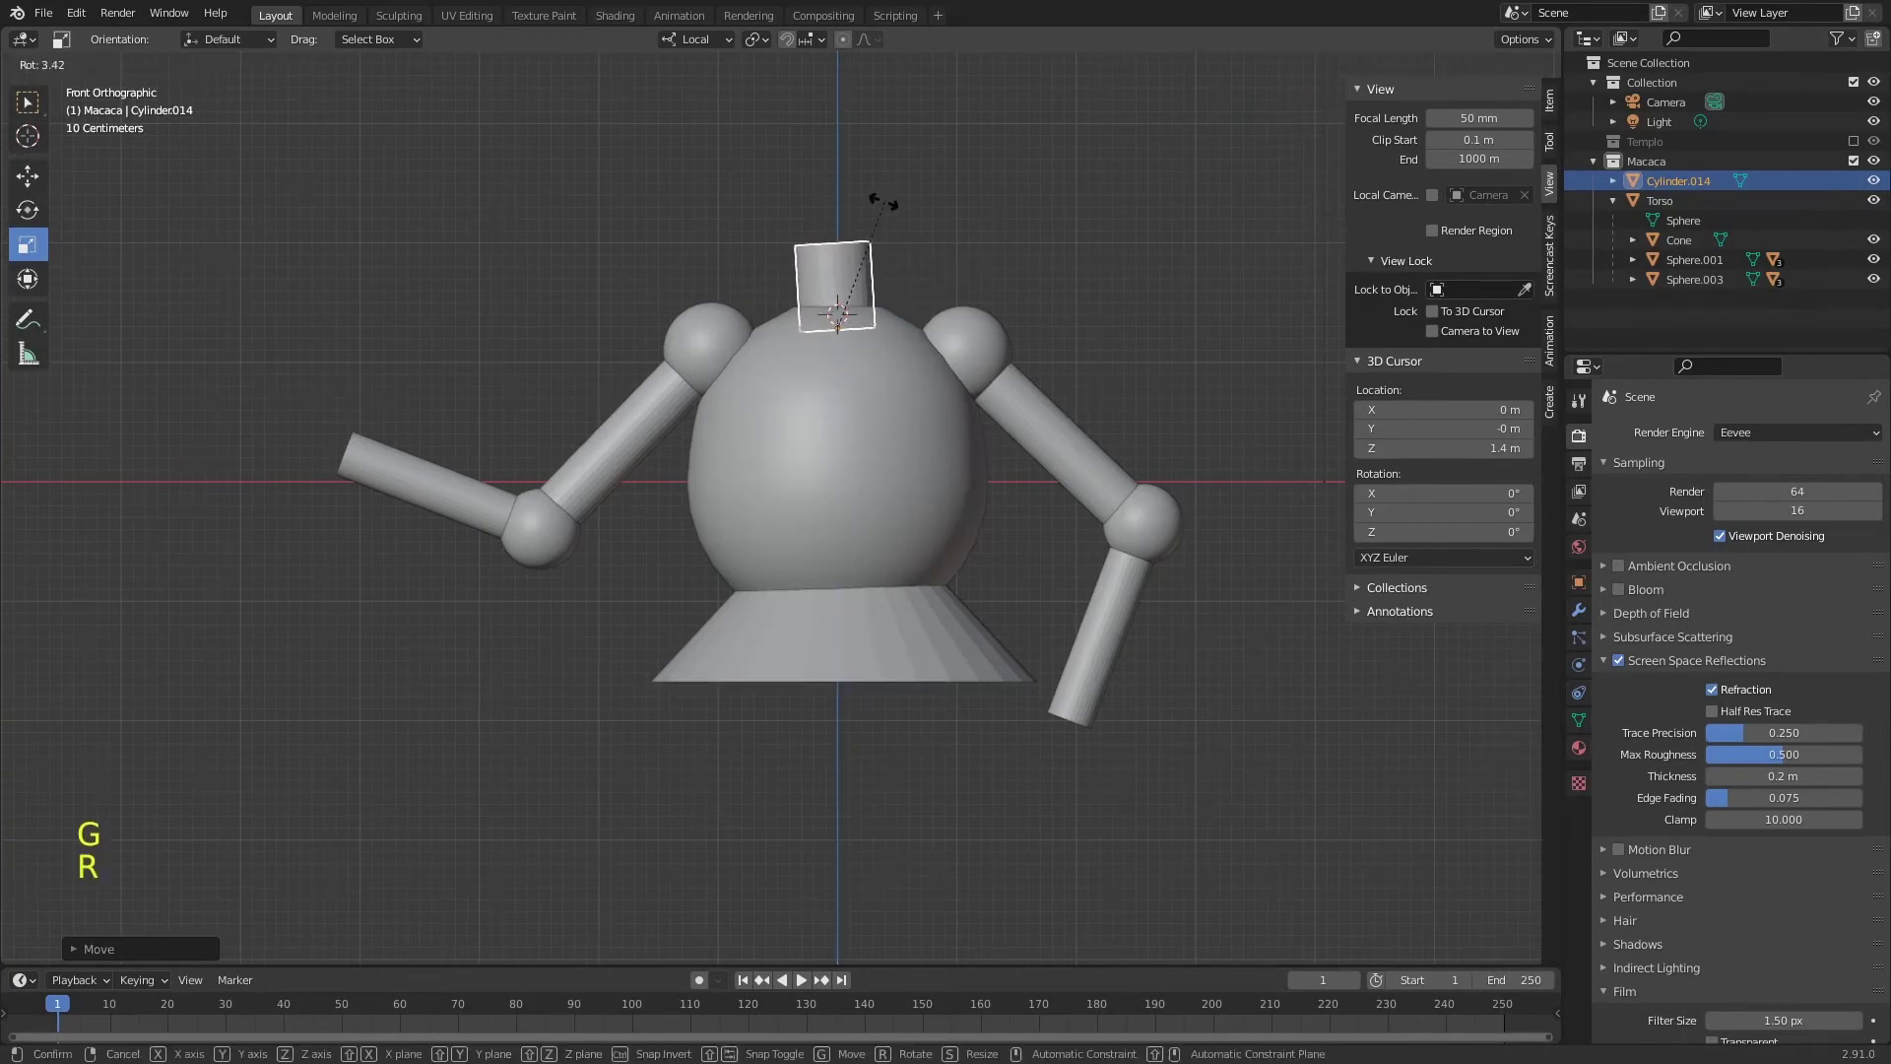
{"action": "key", "text": "shift+a"}
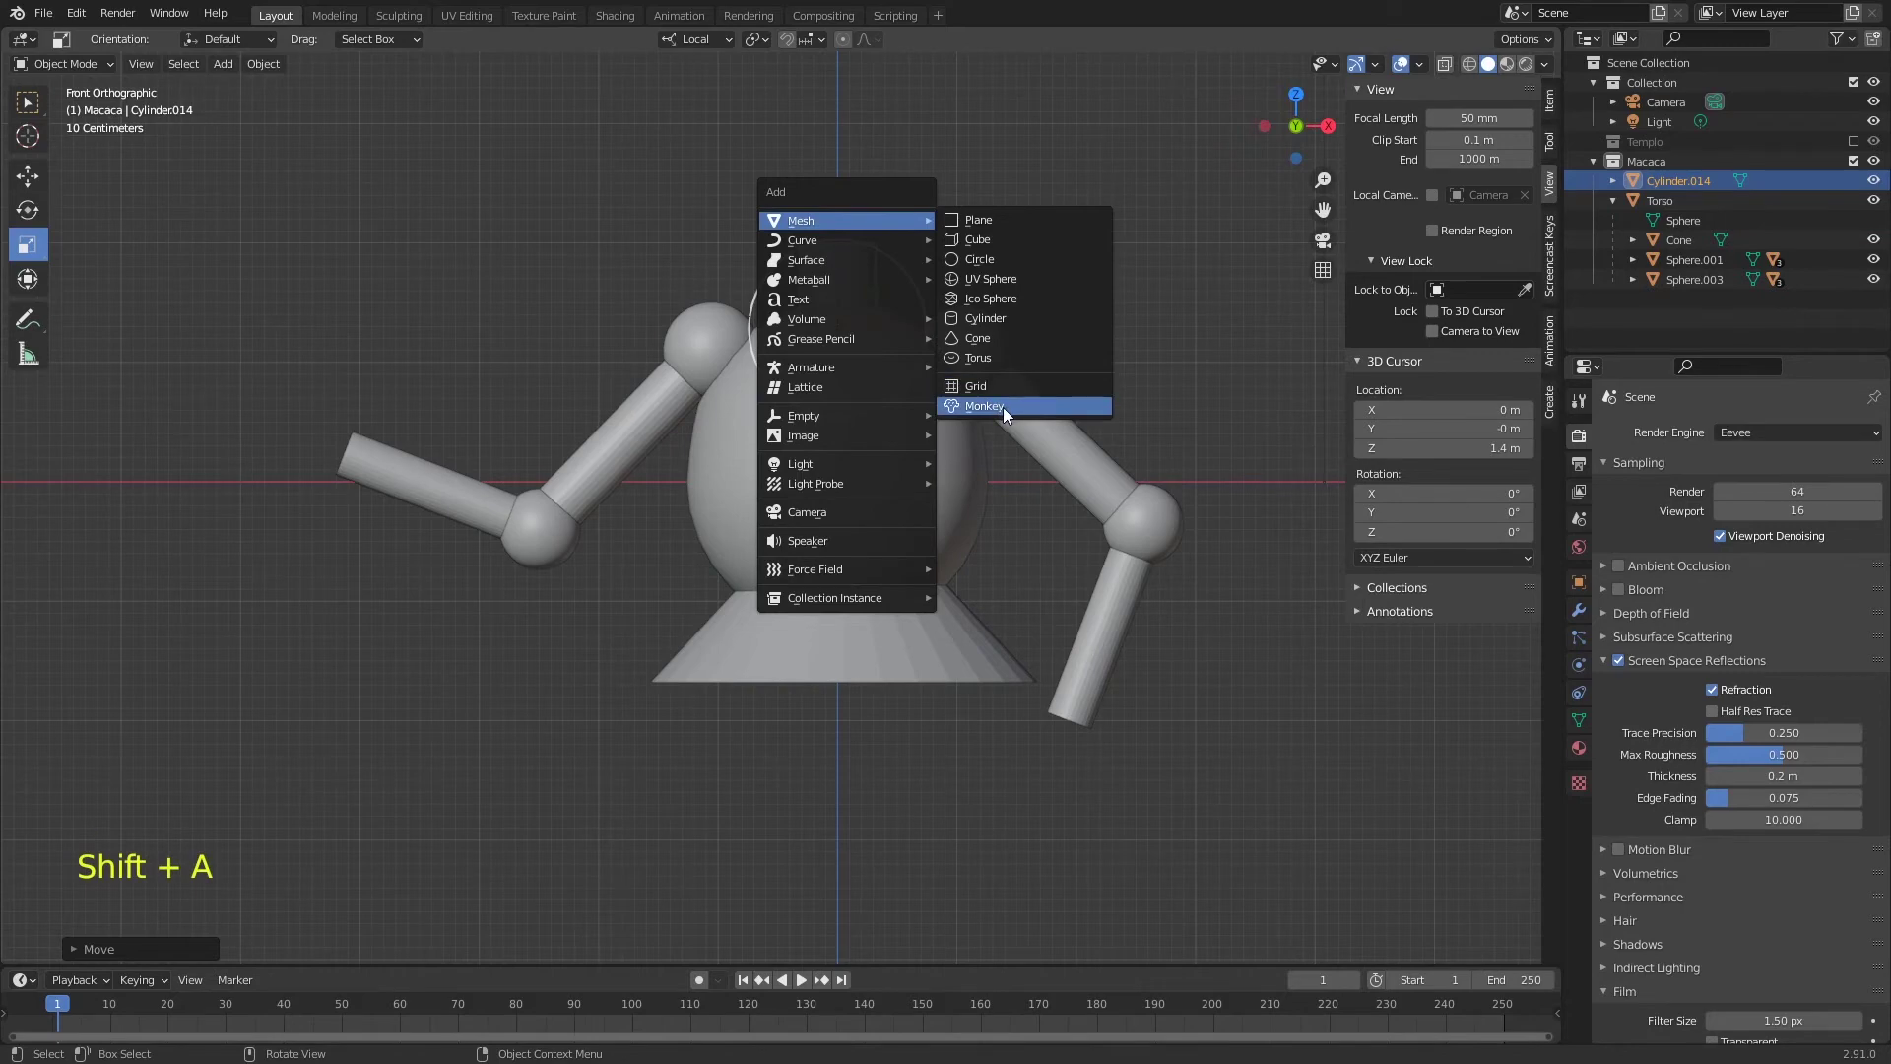
- Place the Suzanne monkey head on top of the neck and orient it, checking from side and front views
{"action": "key", "text": "g"}
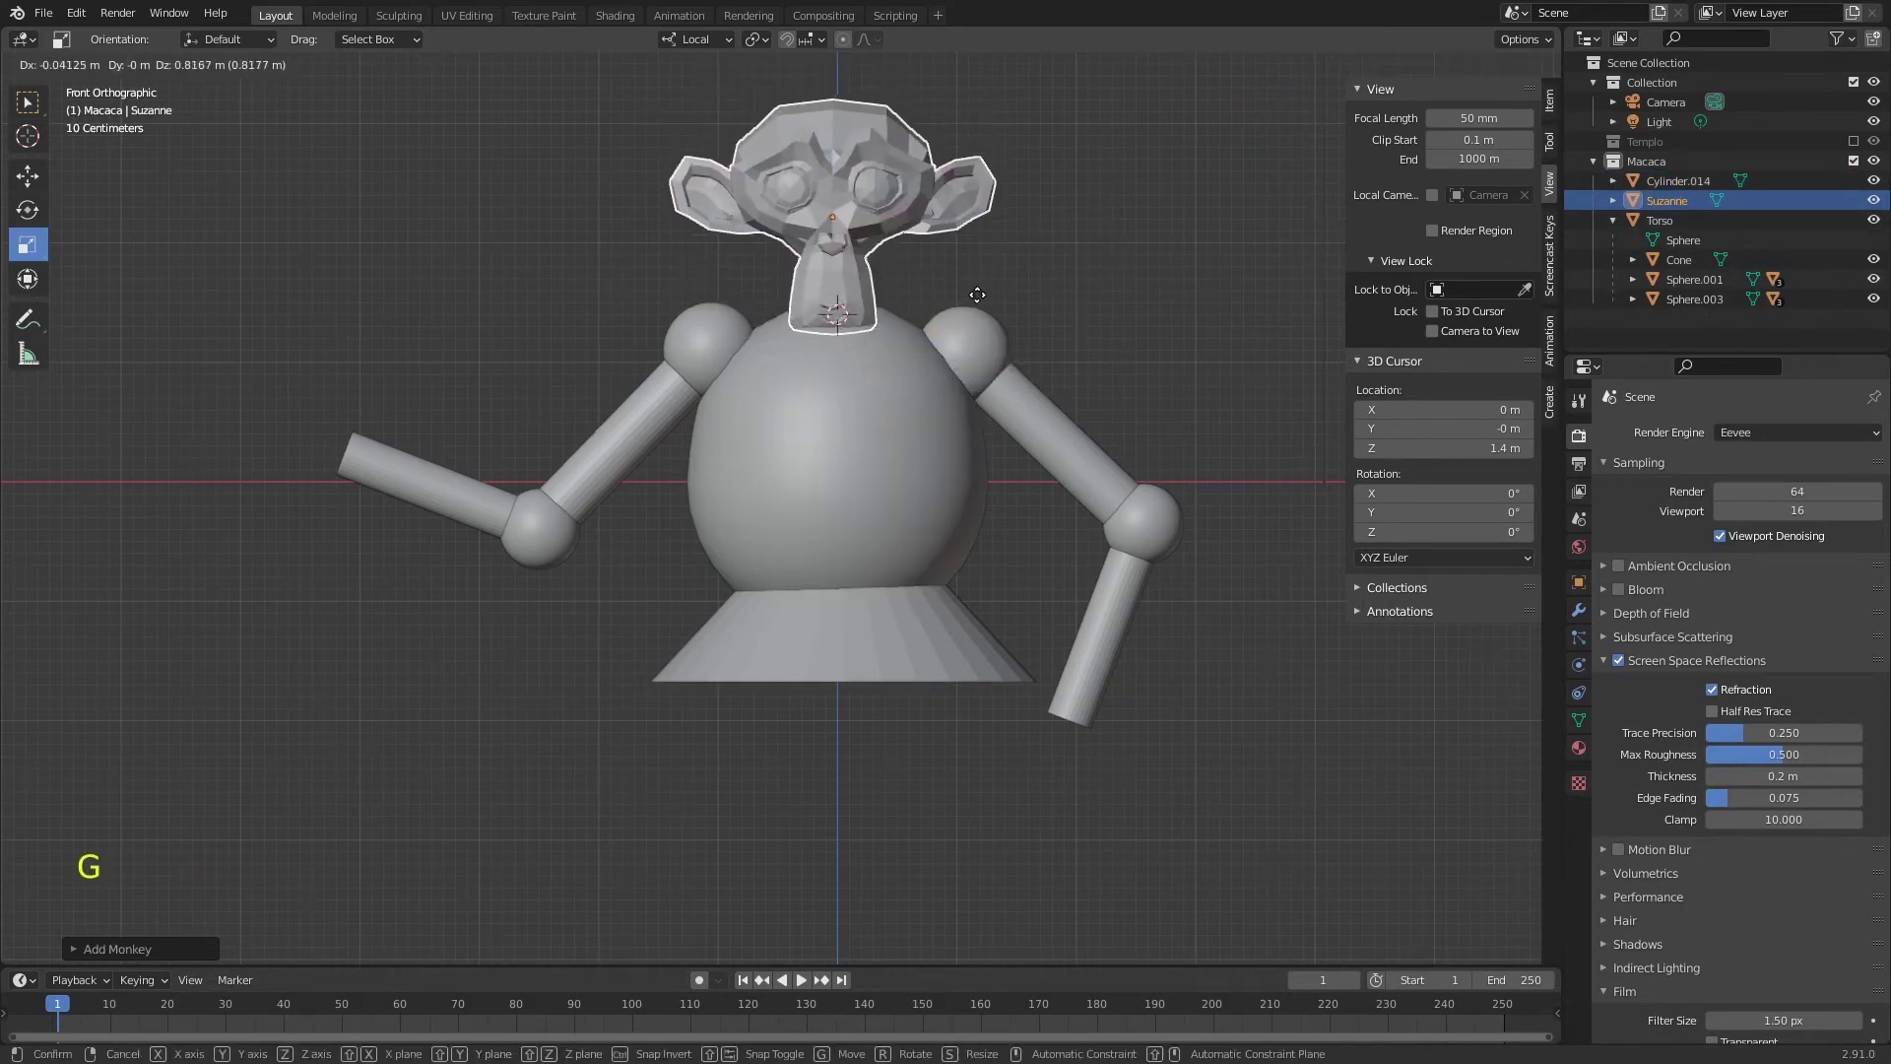
{"action": "right_click", "coordinate": [912, 165]}
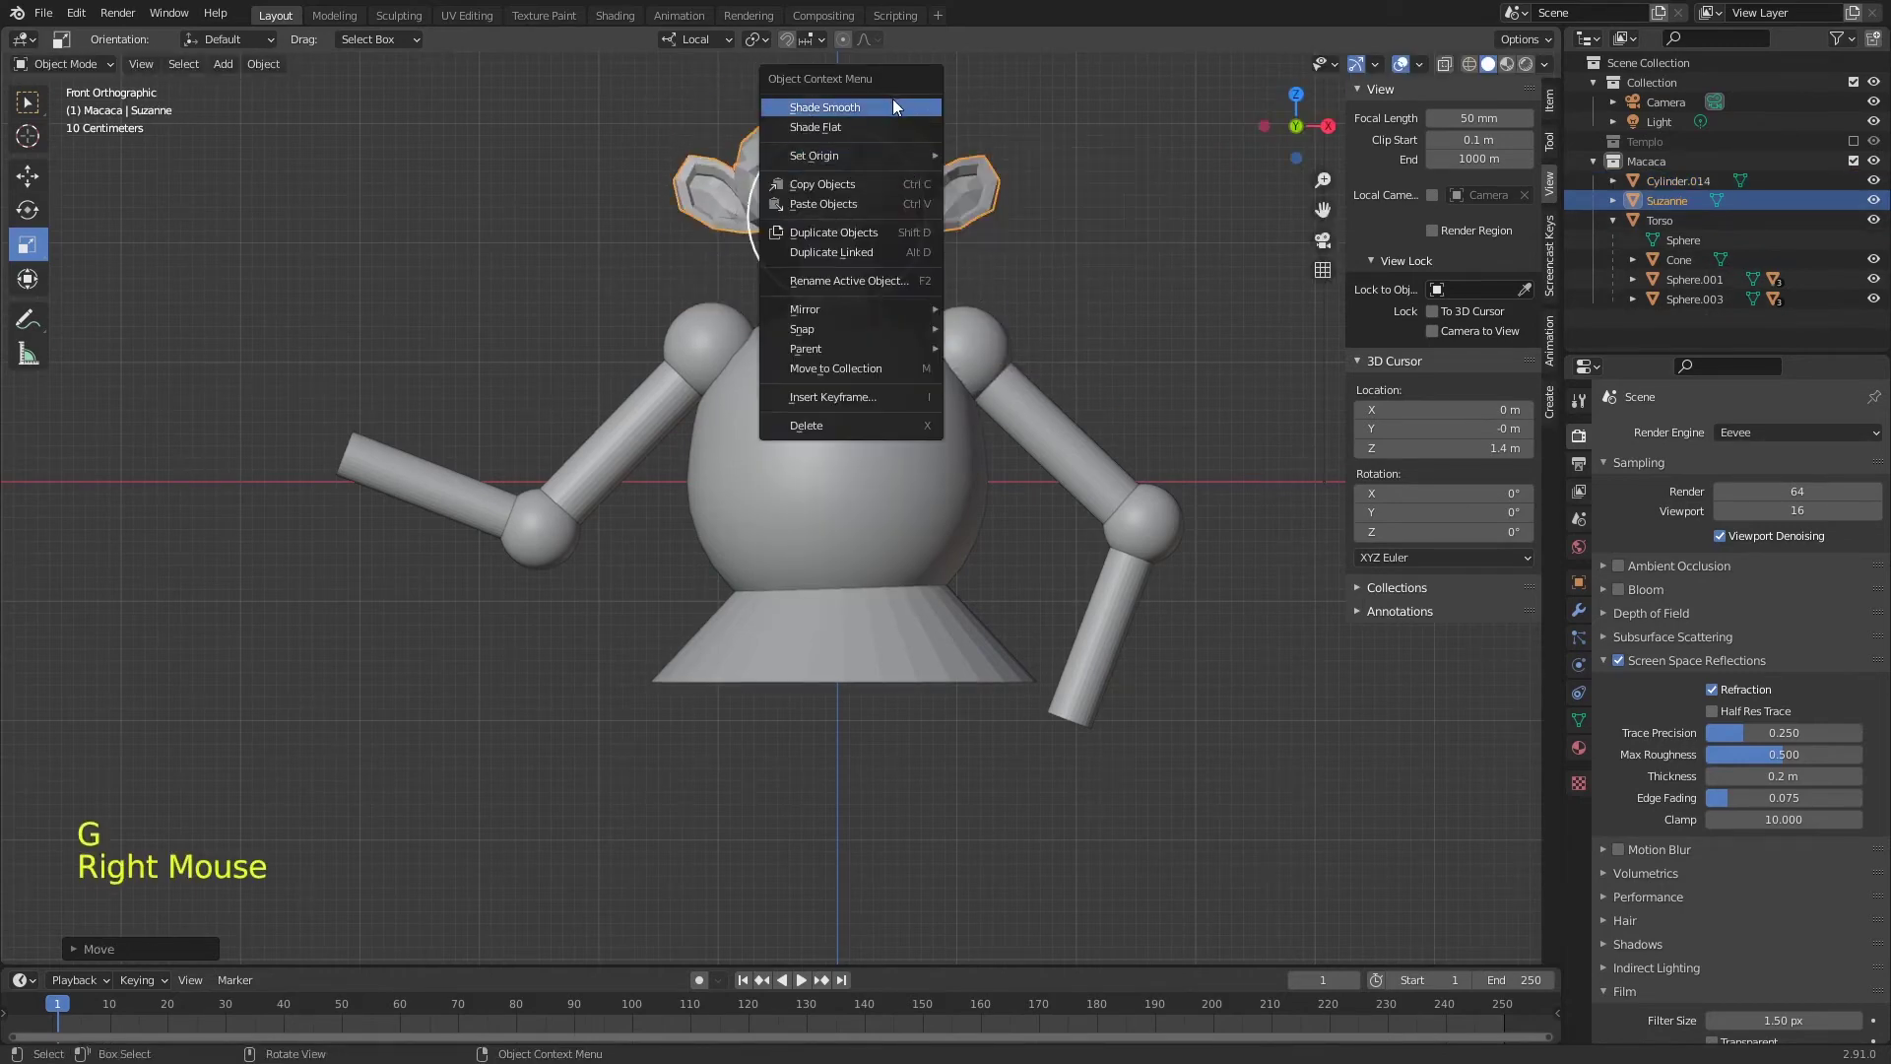
{"action": "middle_click", "coordinate": [868, 297]}
{"action": "key", "text": "KP_3"}
{"action": "key", "text": "g"}
{"action": "key", "text": "r"}
{"action": "key", "text": "KP_1"}
{"action": "middle_click", "coordinate": [922, 432]}
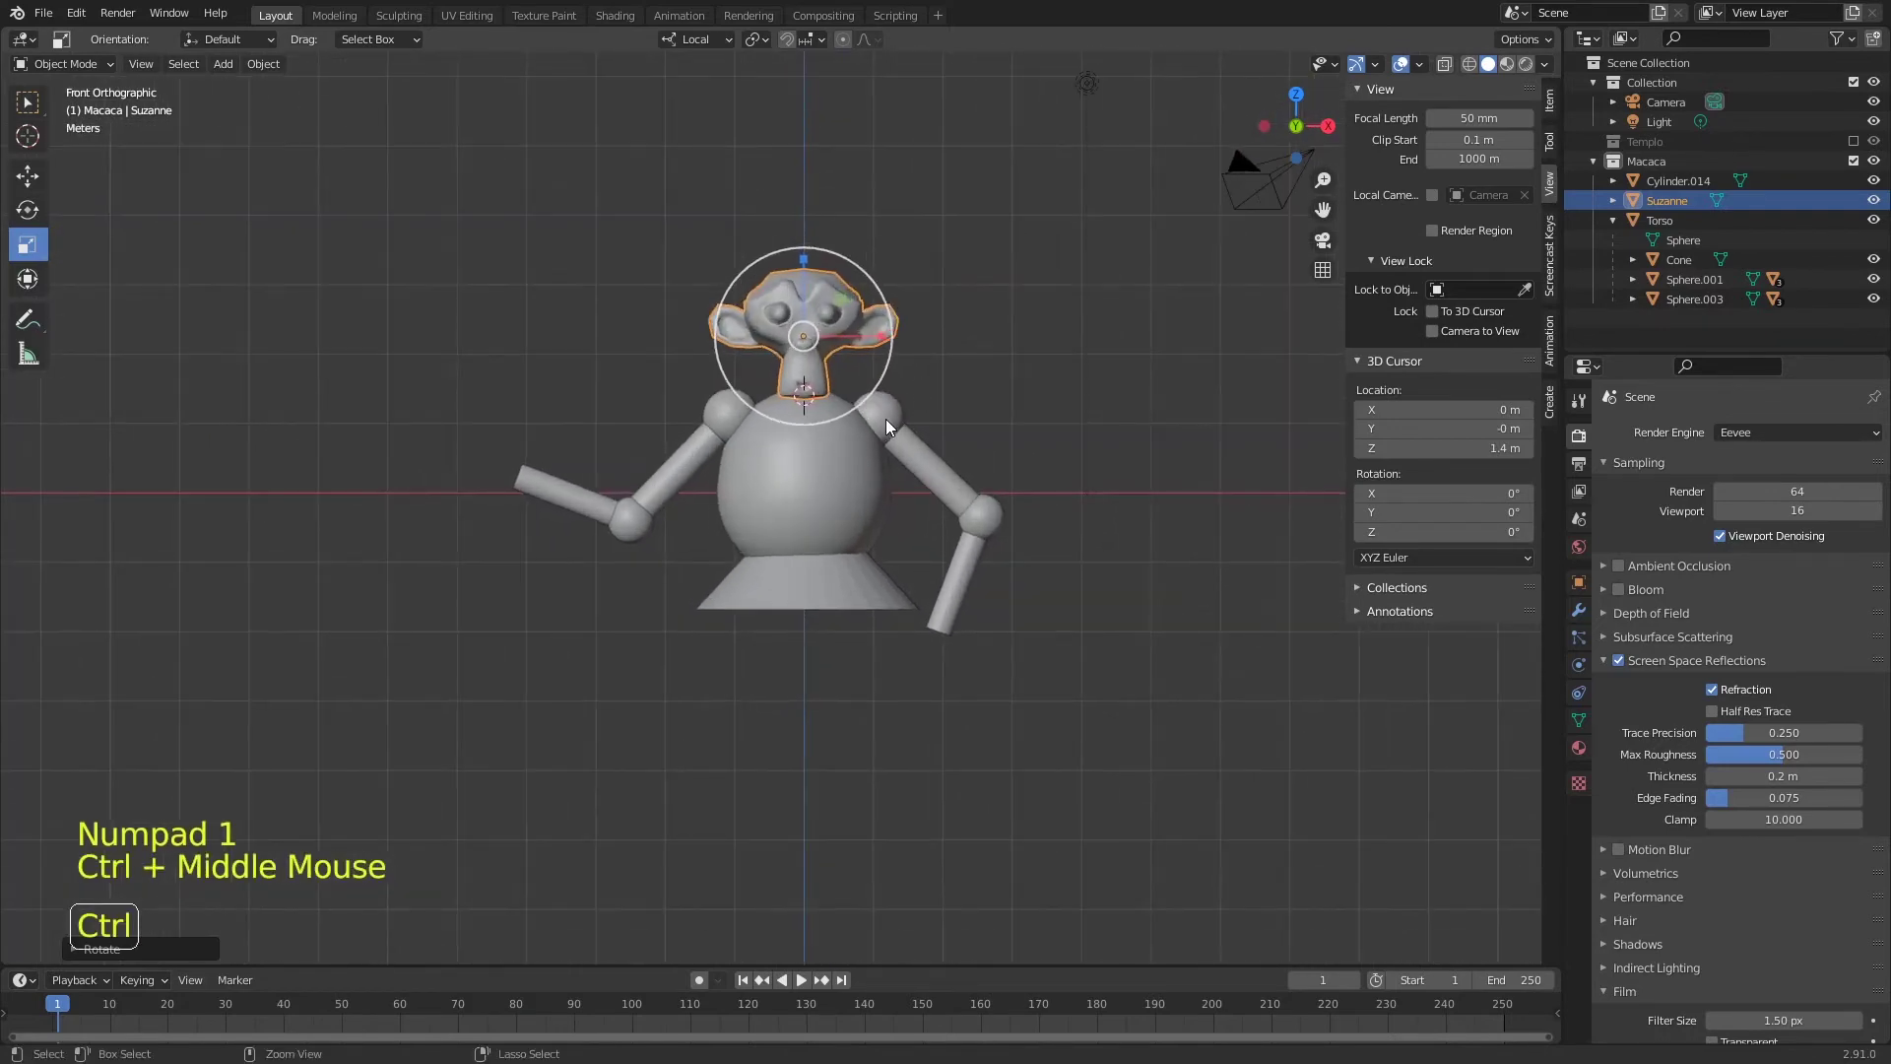
{"action": "left_click", "coordinate": [894, 423]}
- Duplicate a sphere to start a small chest sphere for the torso
{"action": "key", "text": "shift+d"}
{"action": "middle_click", "coordinate": [888, 482]}
- Place and shrink the chest sphere, then duplicate it as a matching second sphere beside it
{"action": "key", "text": "g"}
{"action": "key", "text": "s"}
{"action": "key", "text": "KP_1"}
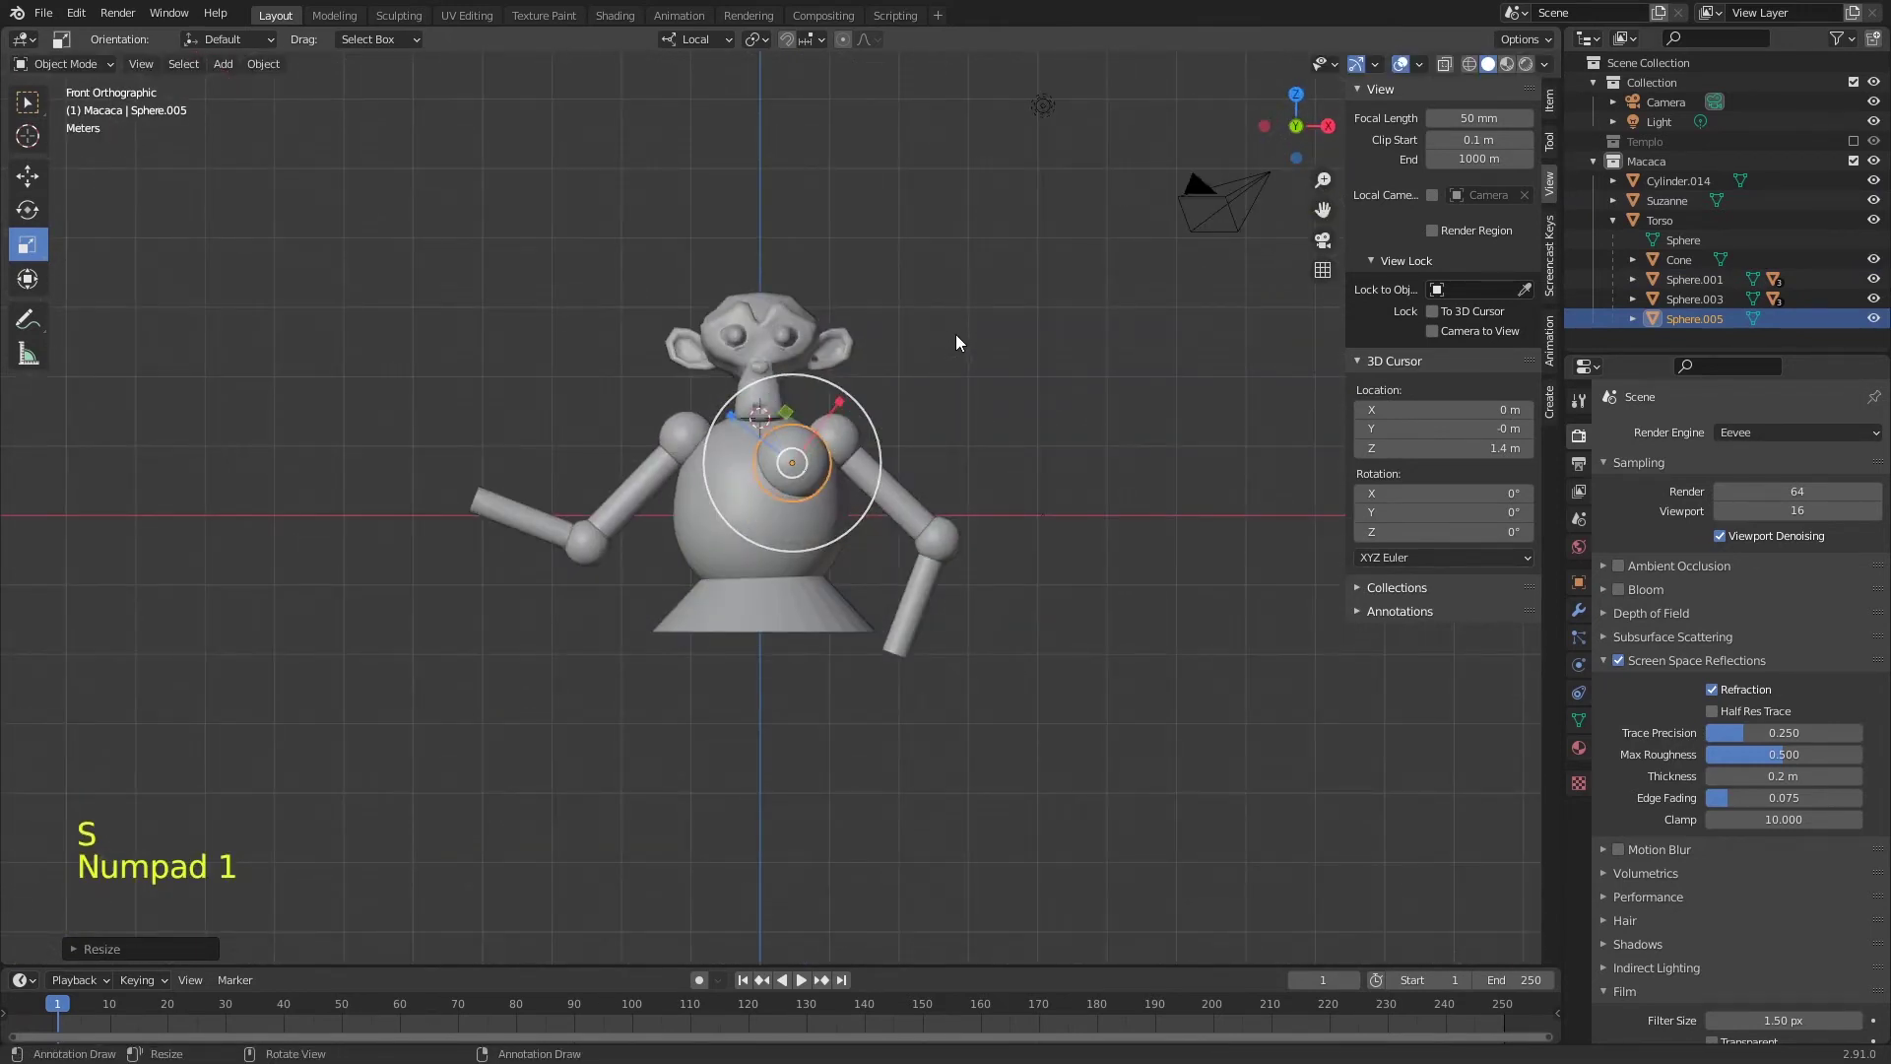
{"action": "key", "text": "shift+d"}
{"action": "left_click", "coordinate": [832, 467]}
{"action": "middle_click", "coordinate": [986, 509]}
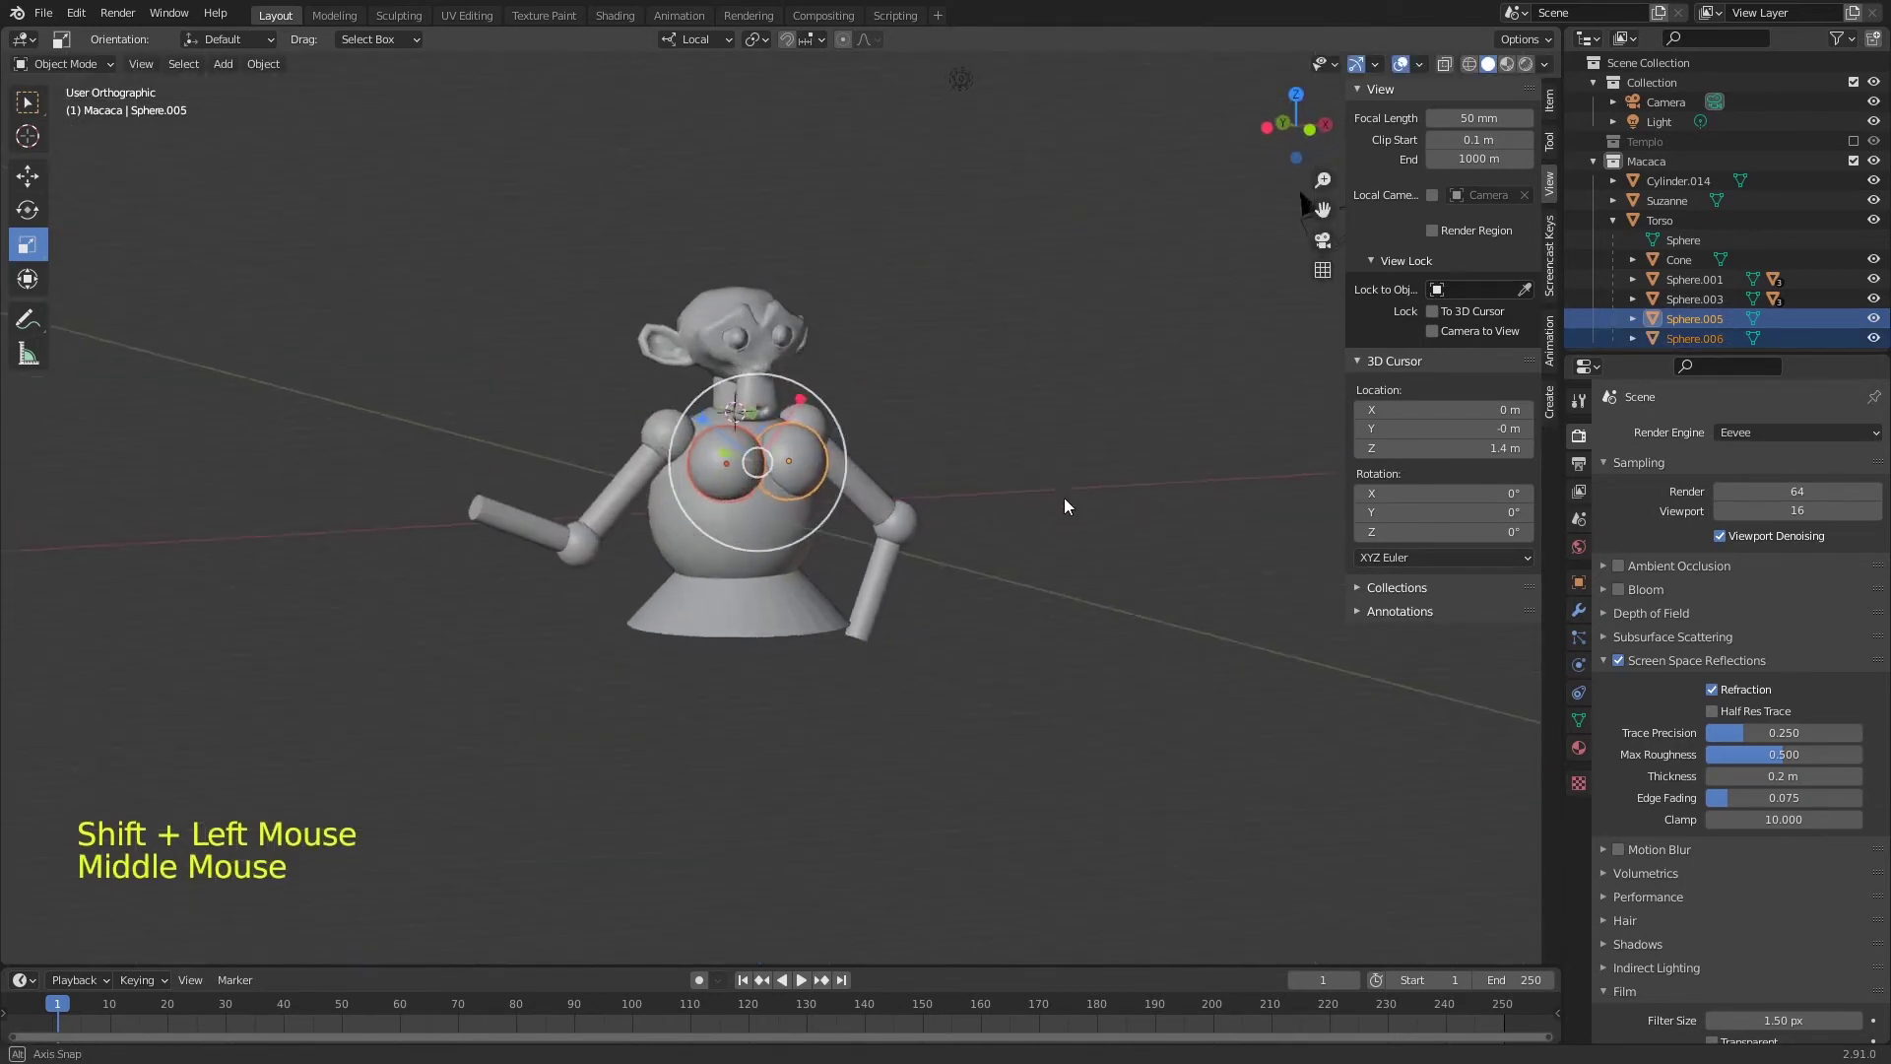
- Select an arm's pieces and duplicate them to start a leg below the cone skirt
{"action": "left_click", "coordinate": [853, 438]}
{"action": "key", "text": "KP_1"}
{"action": "left_click", "coordinate": [922, 514]}
{"action": "left_click", "coordinate": [952, 550]}
{"action": "left_click", "coordinate": [928, 595]}
{"action": "key", "text": "shift+d"}
- Scale the duplicated pieces into a leg and select its parts down to the knee sphere
{"action": "key", "text": "s"}
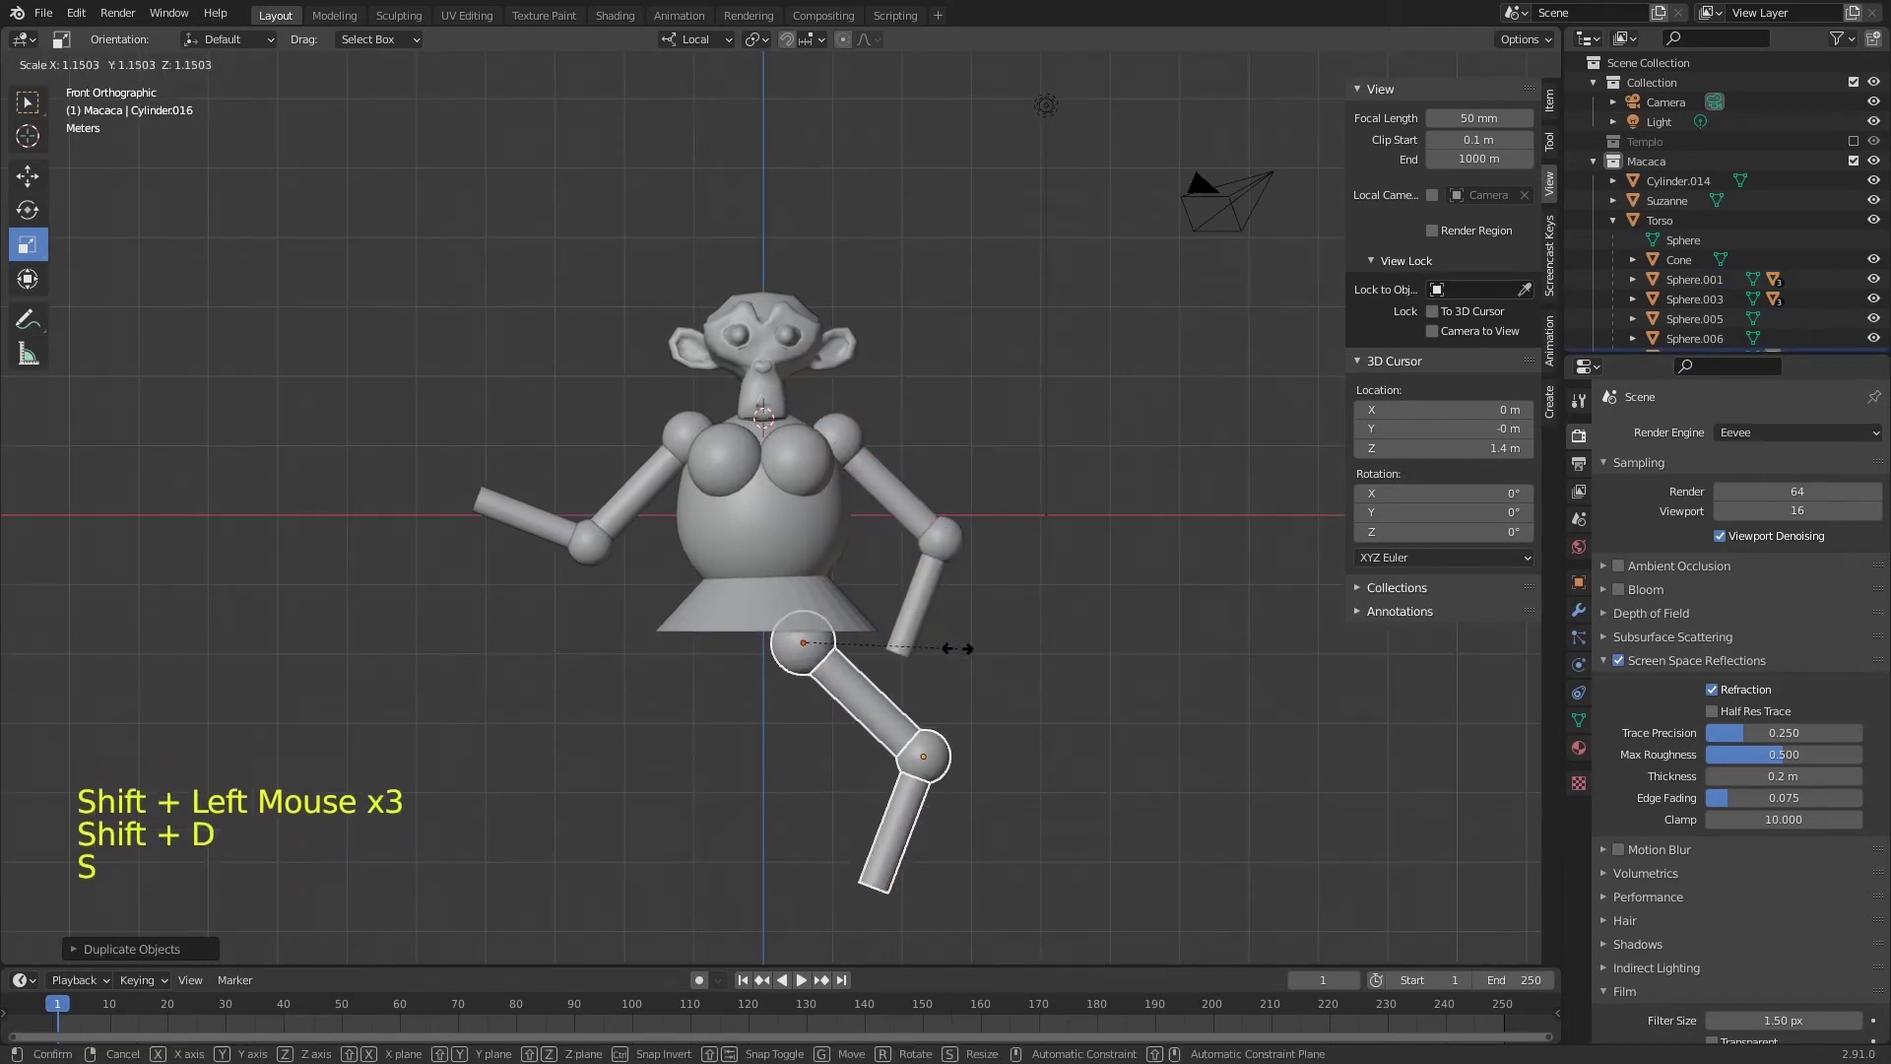
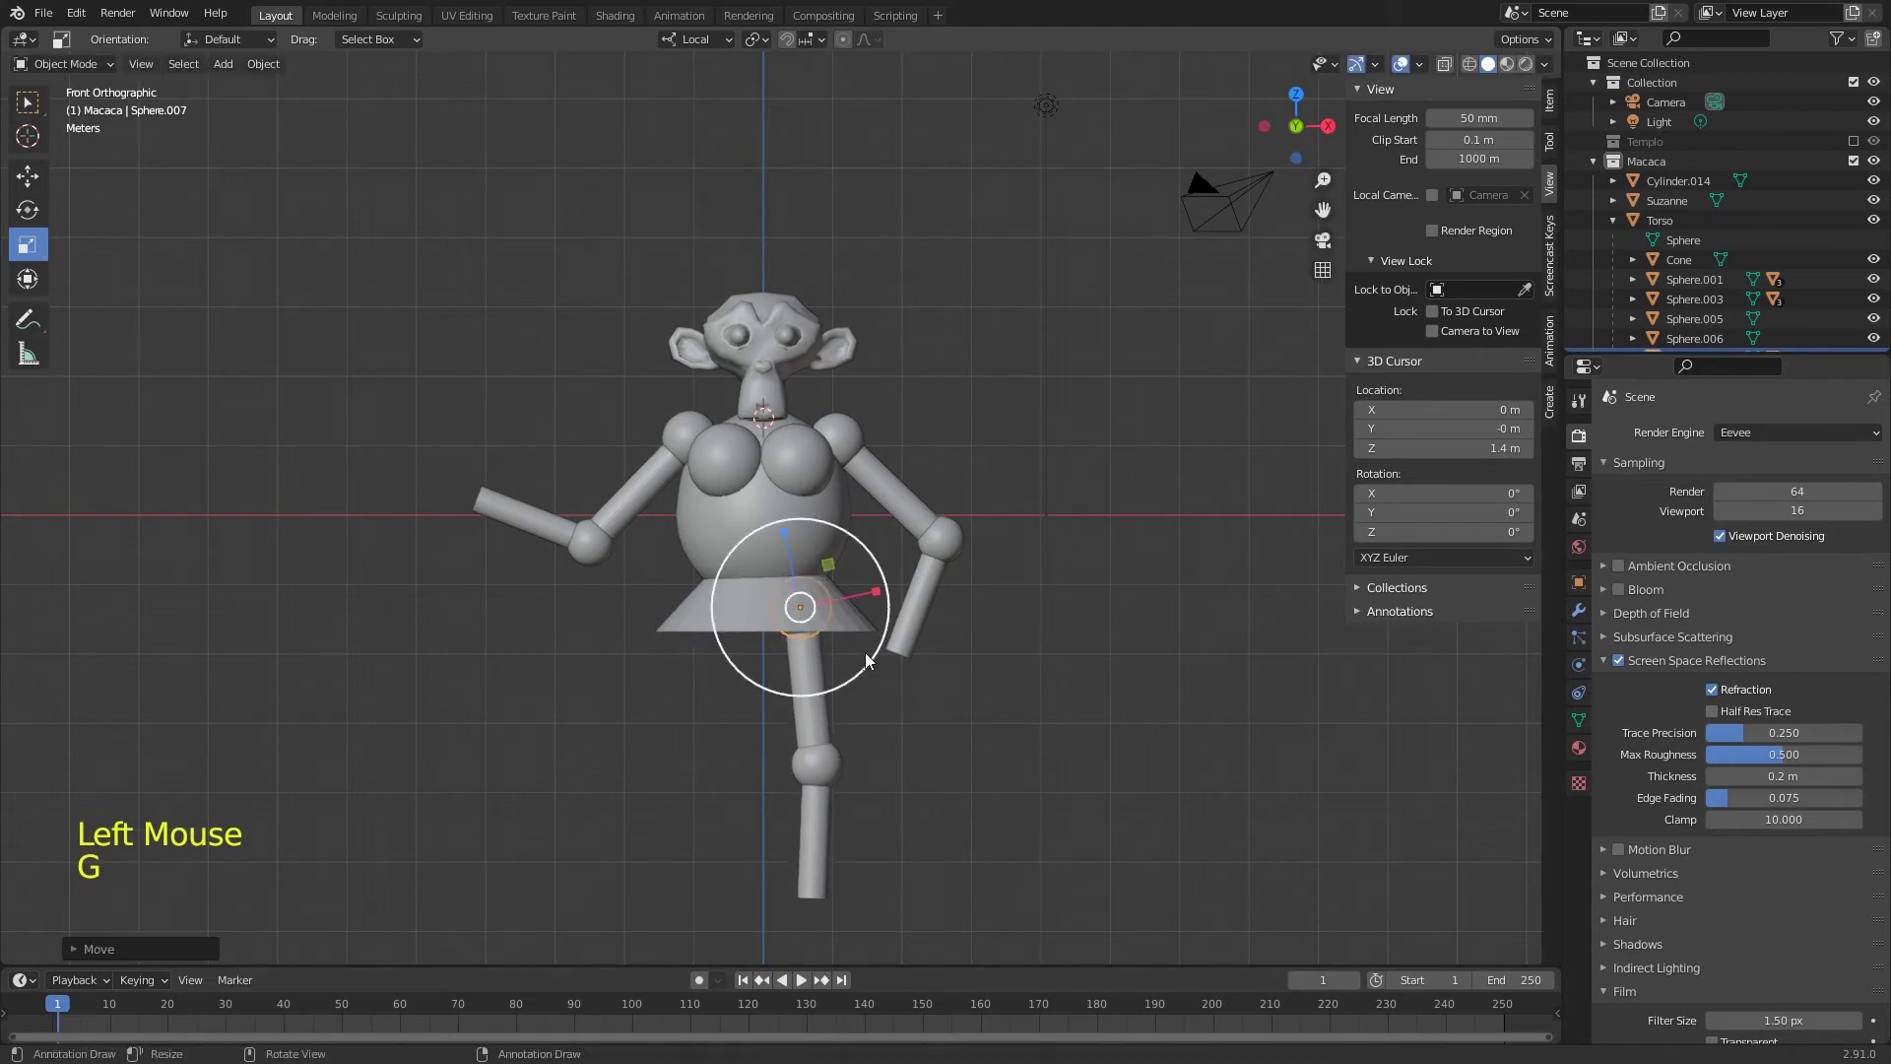
{"action": "left_click", "coordinate": [827, 726]}
{"action": "left_click", "coordinate": [839, 779]}
{"action": "left_click", "coordinate": [838, 825]}
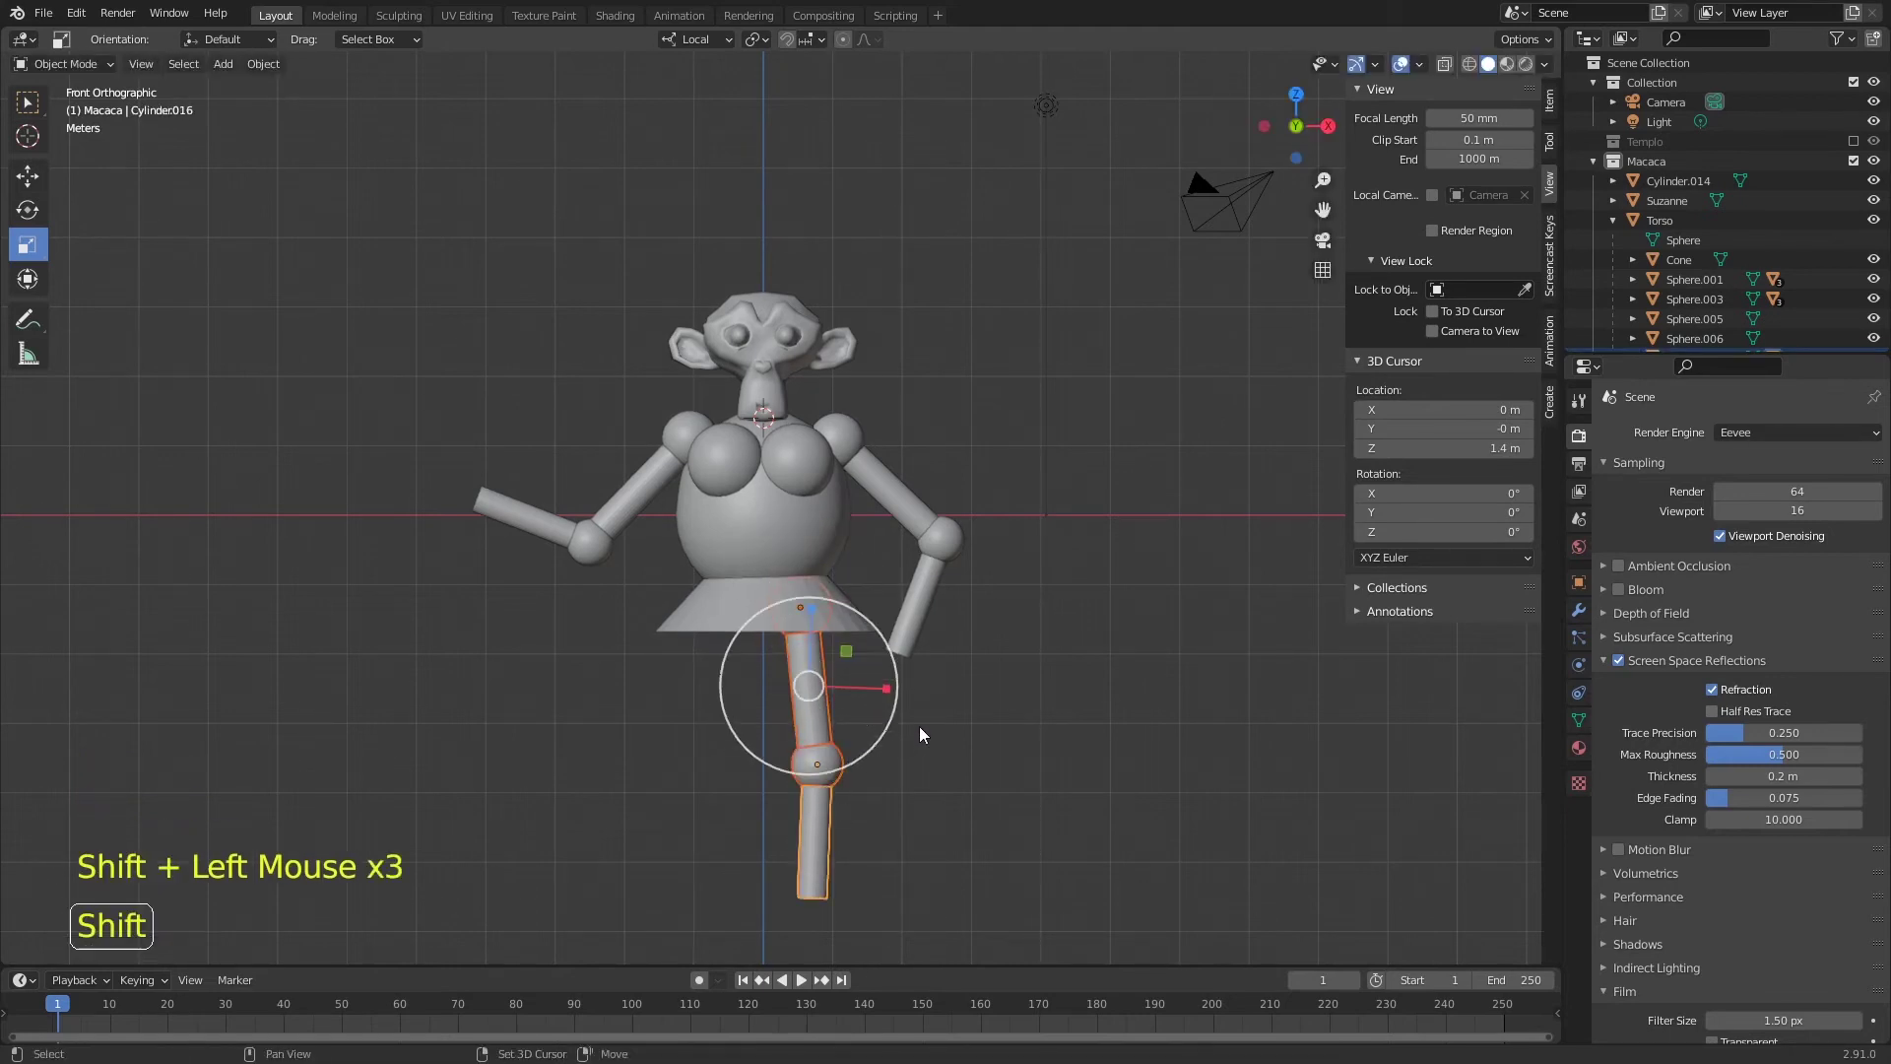
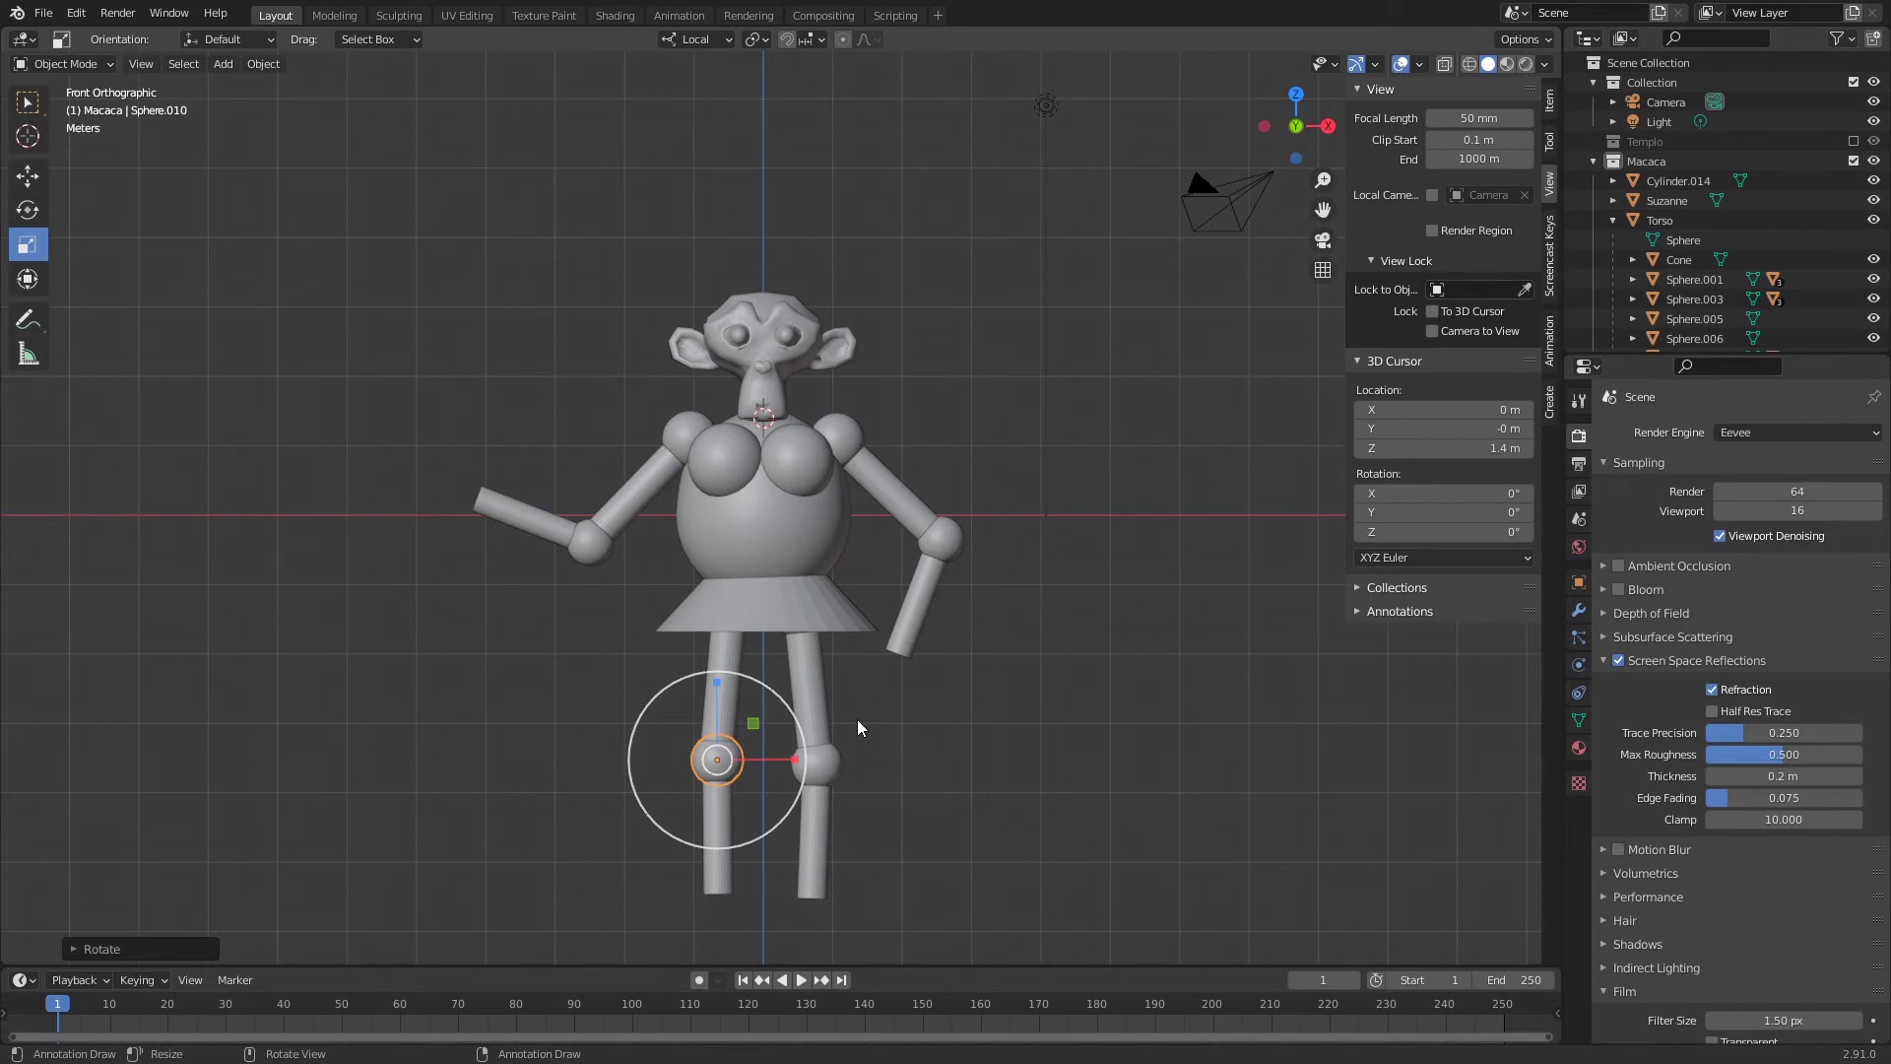
{"action": "middle_click", "coordinate": [864, 673]}
{"action": "left_click", "coordinate": [869, 472]}
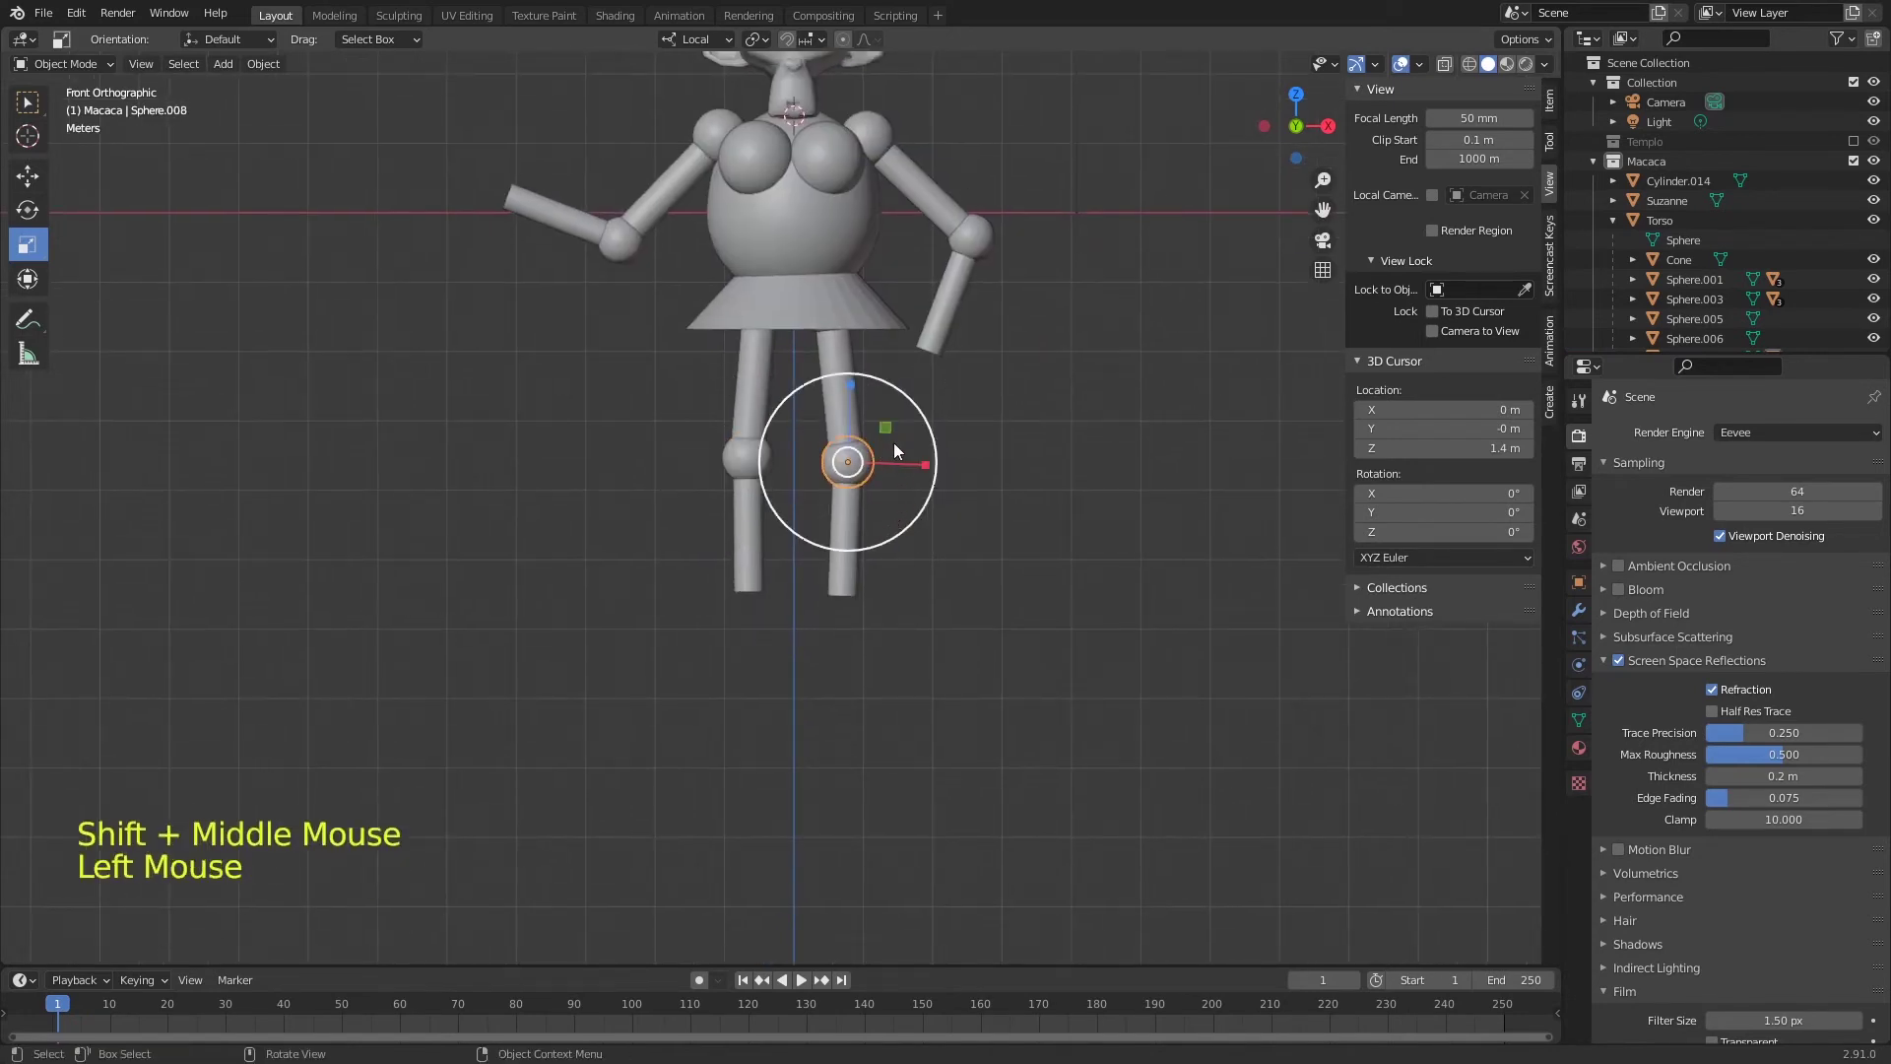
- Duplicate the knee sphere as a foot at the leg's bottom, flatten it vertically in side view, and save
{"action": "key", "text": "shift+d"}
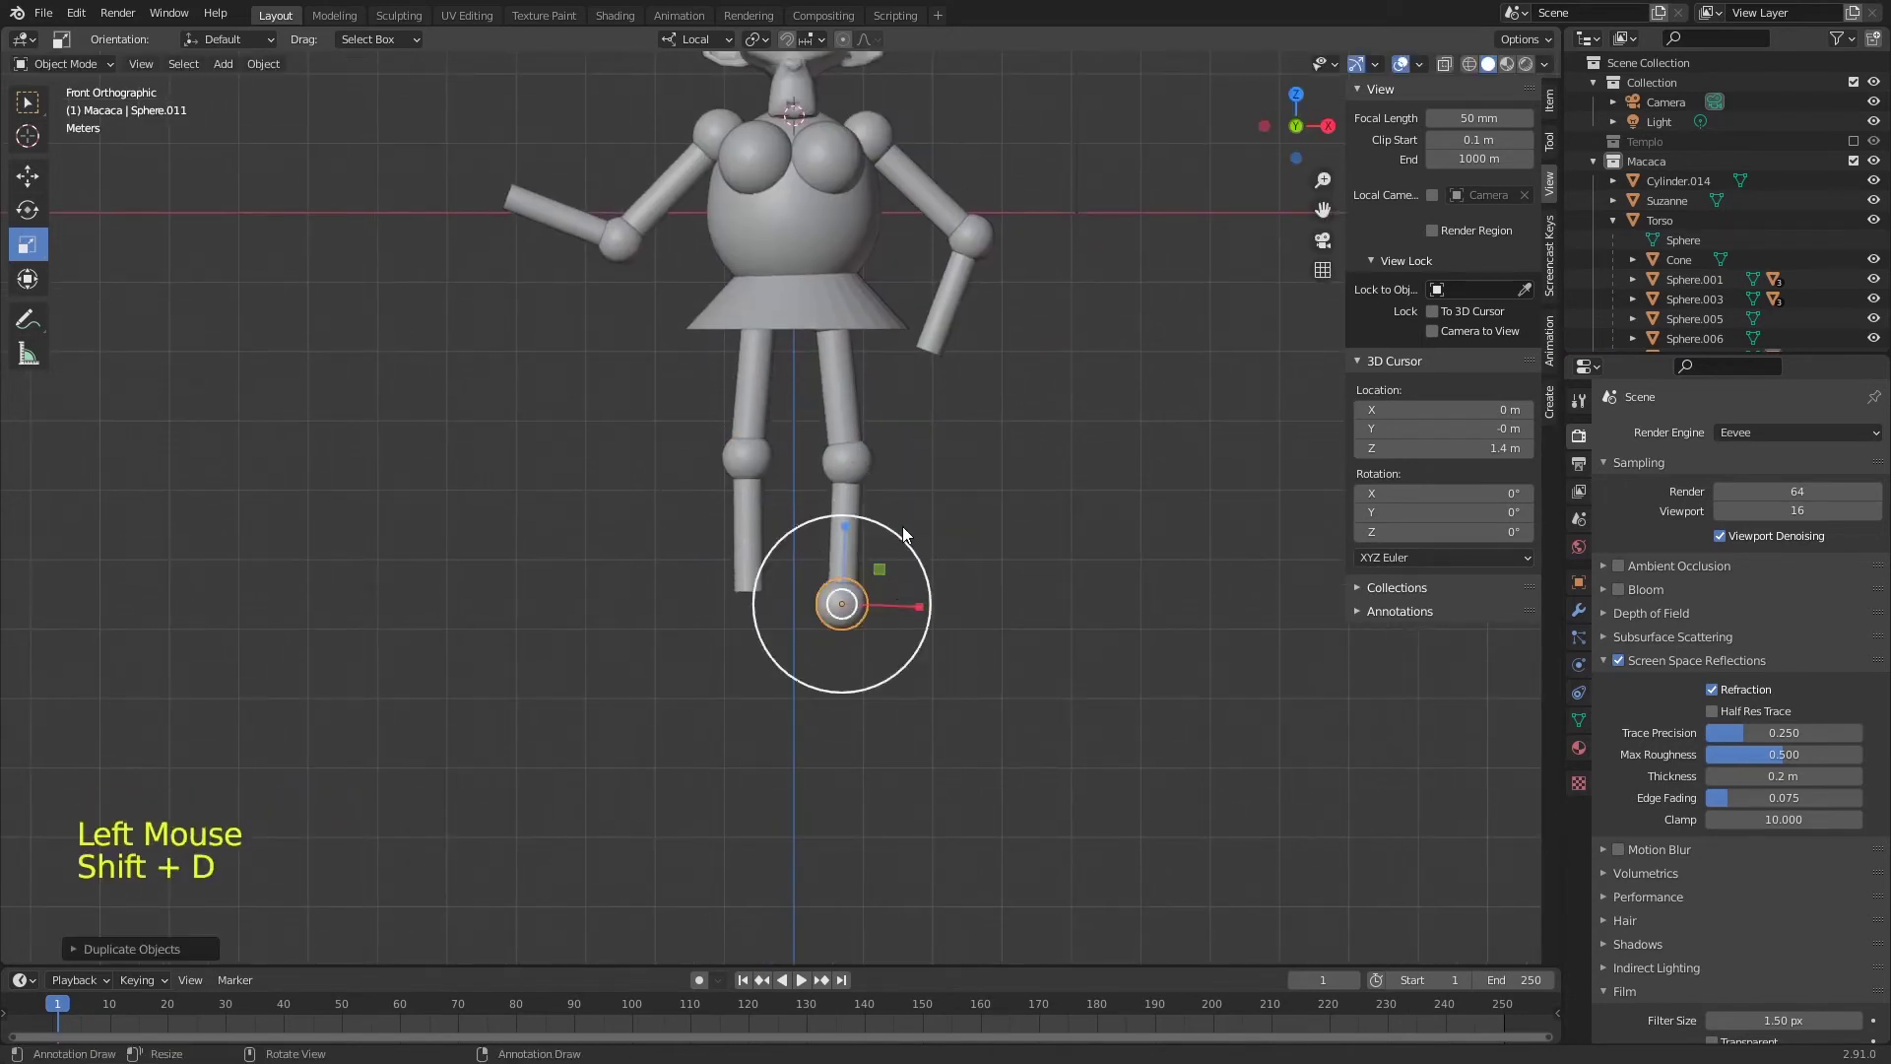
{"action": "key", "text": "KP_3"}
{"action": "left_click", "coordinate": [924, 615]}
{"action": "key", "text": "g"}
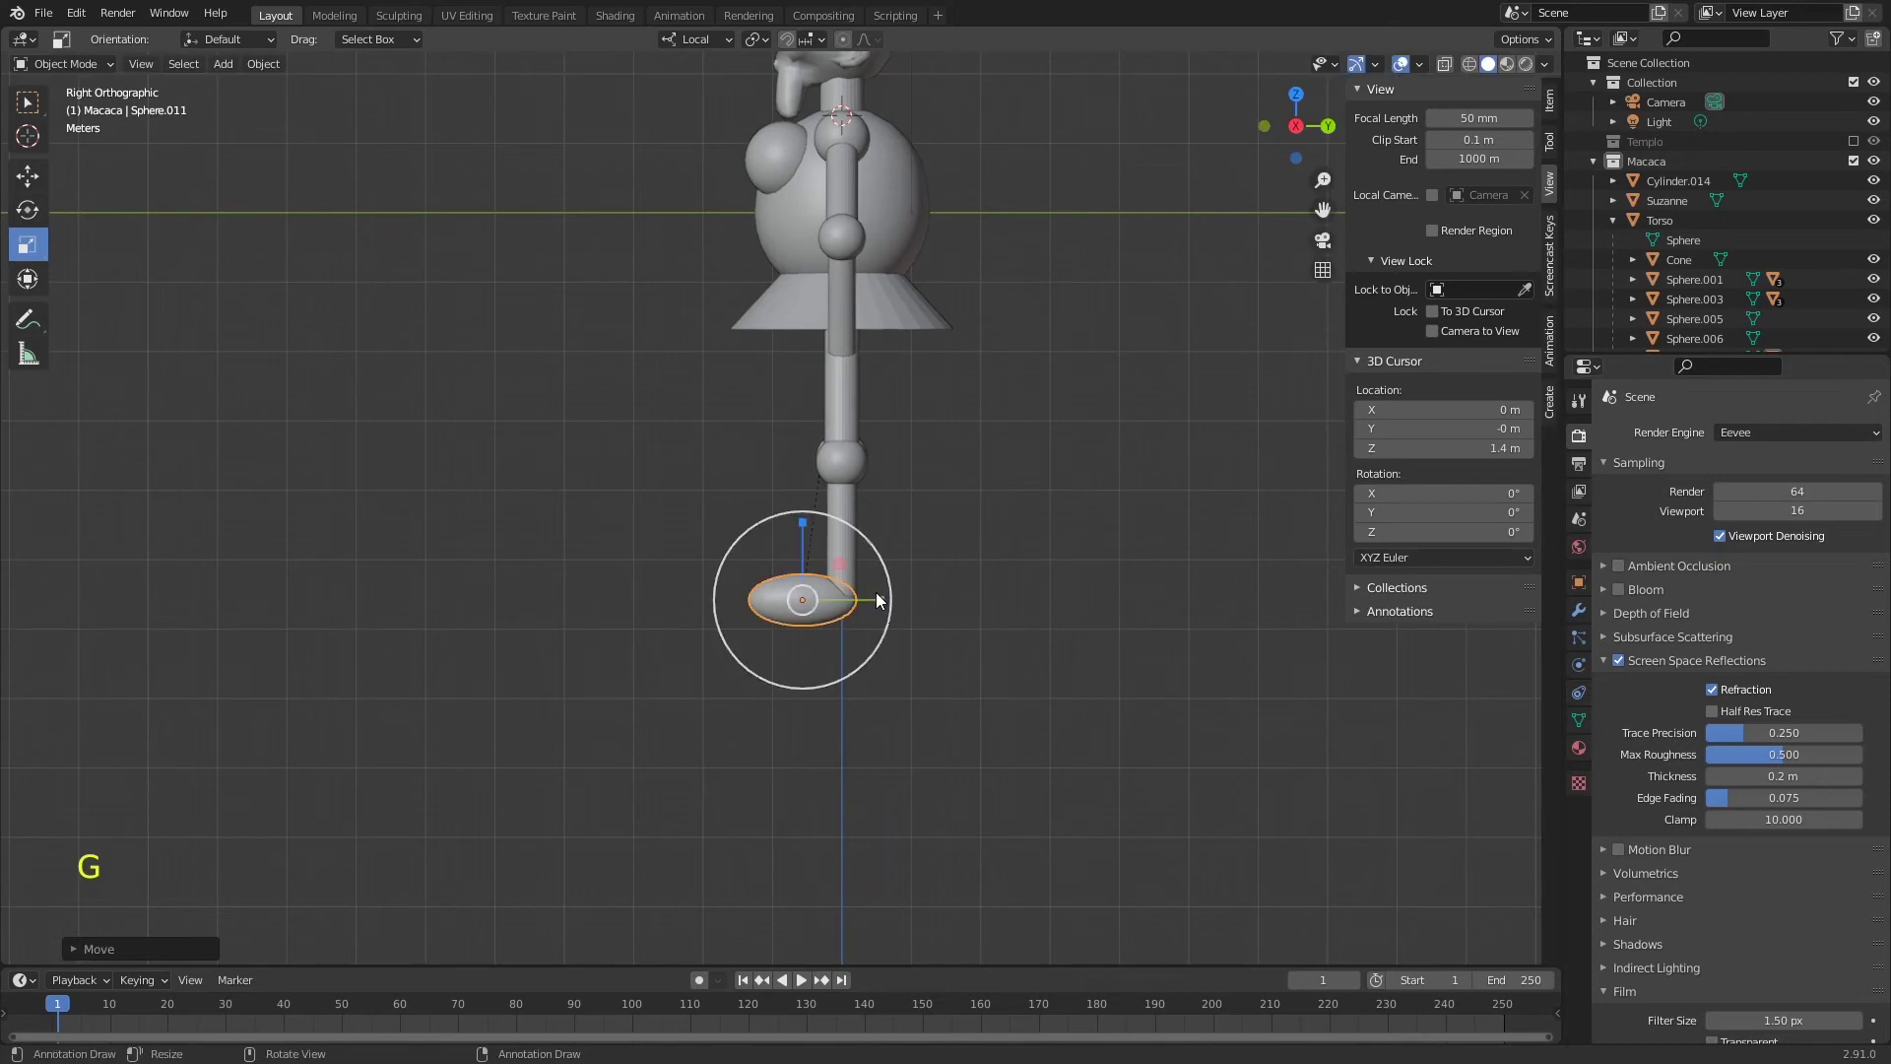
{"action": "key", "text": "s"}
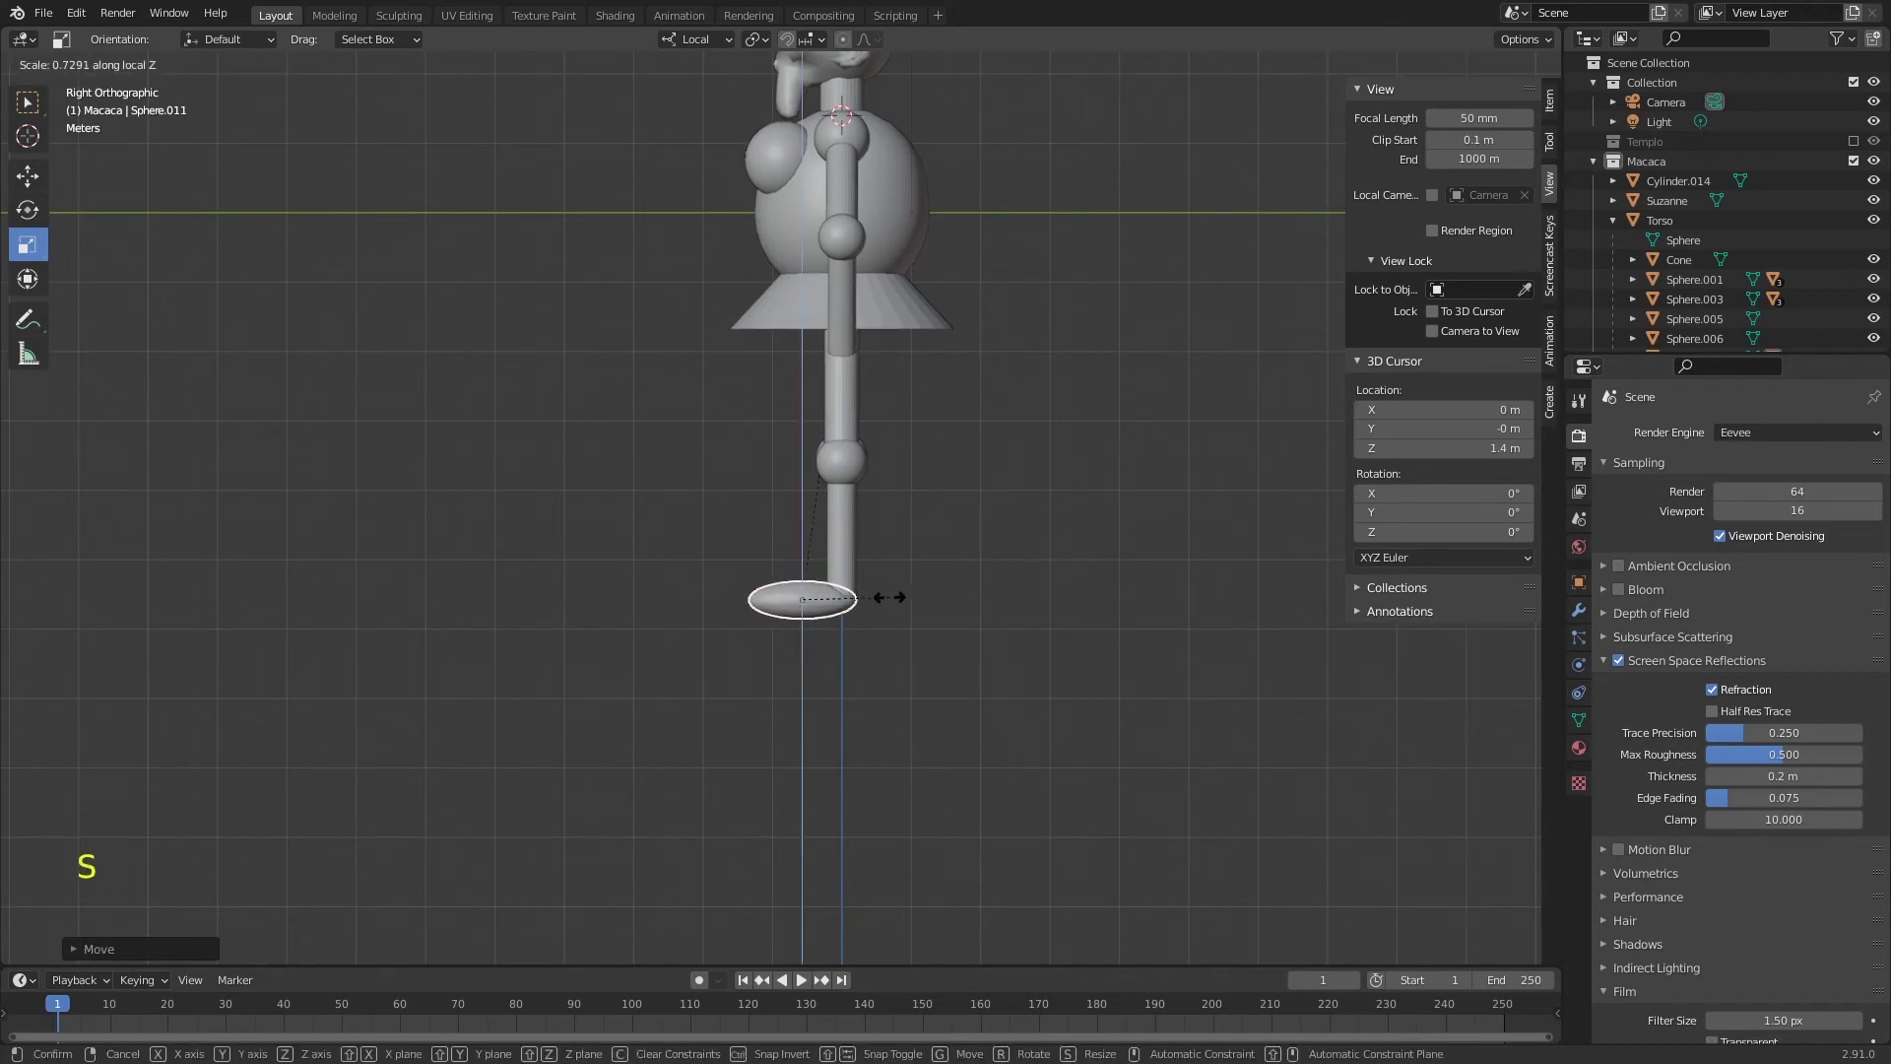
{"action": "key", "text": "g"}
{"action": "middle_click", "coordinate": [891, 580]}
{"action": "key", "text": "KP_1"}
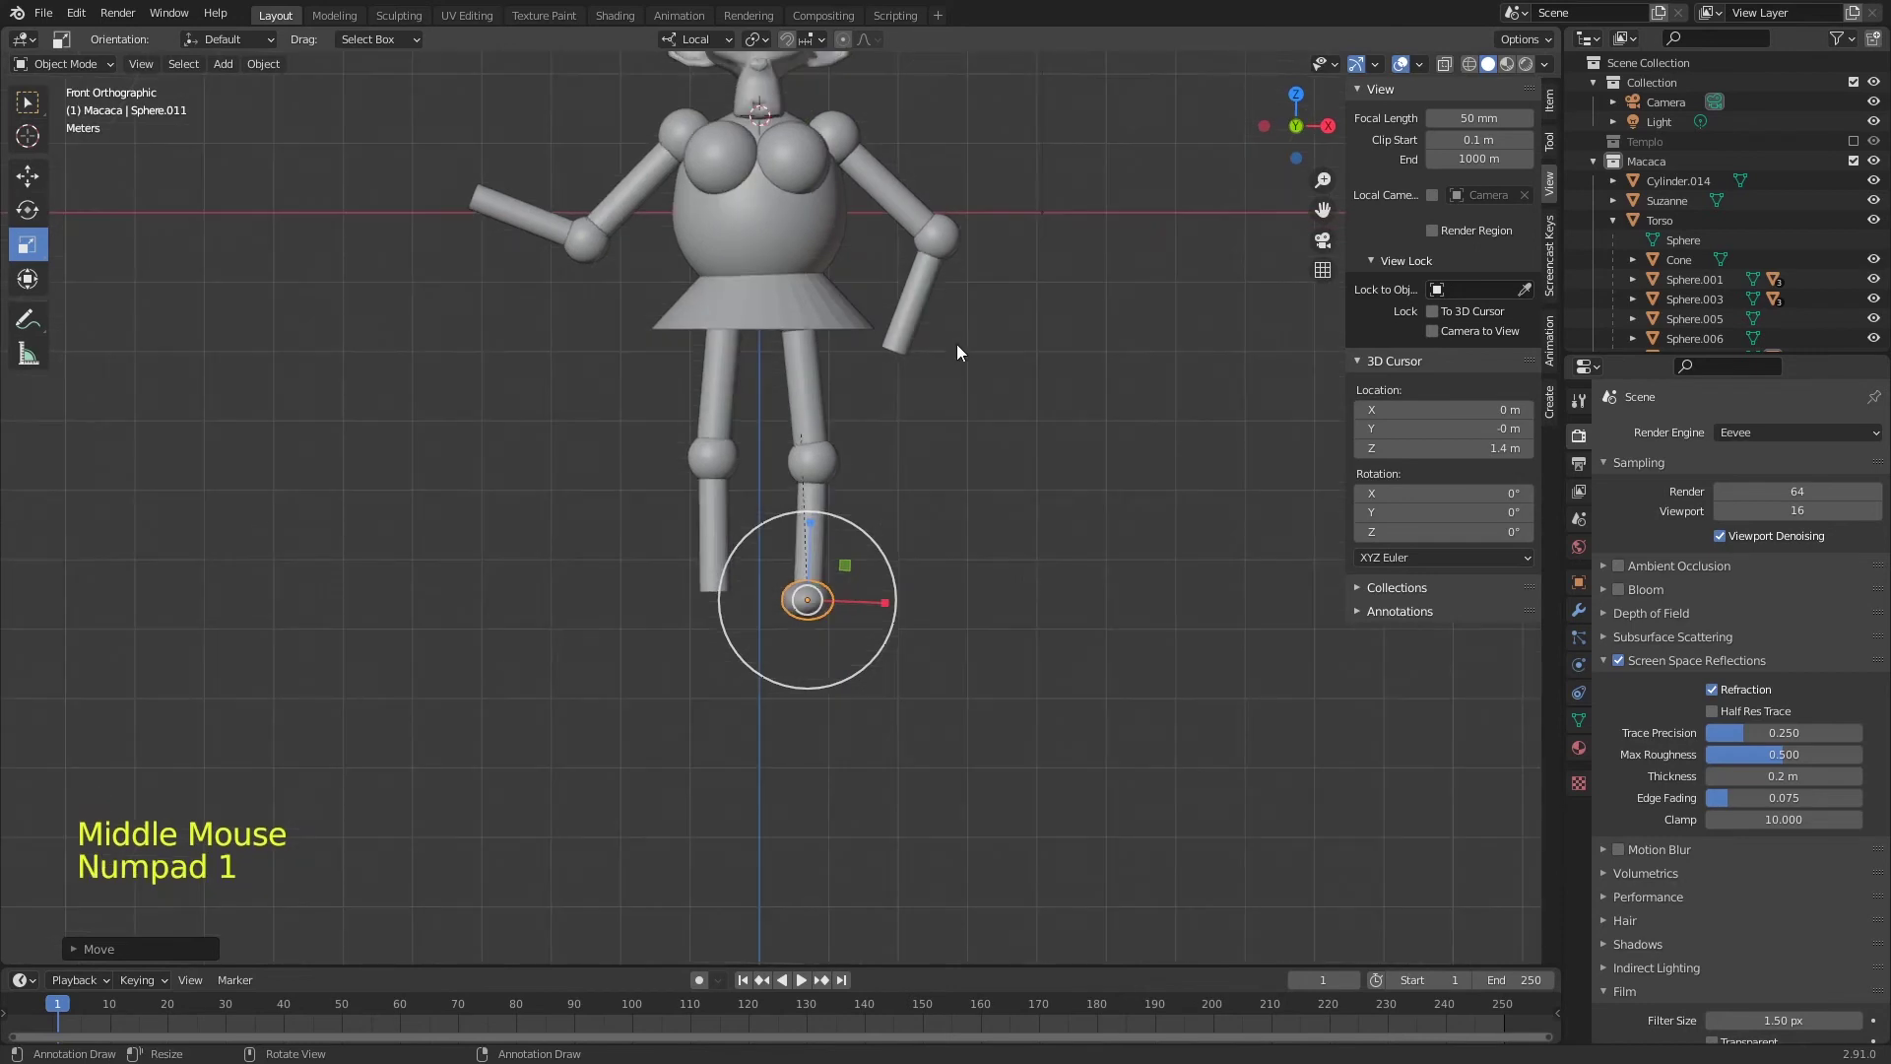
{"action": "key", "text": "ctrl+s"}
- Try rotating the lower leg outward, undo it, and clear the leg pieces' parenting
{"action": "left_click", "coordinate": [805, 360]}
{"action": "key", "text": "r"}
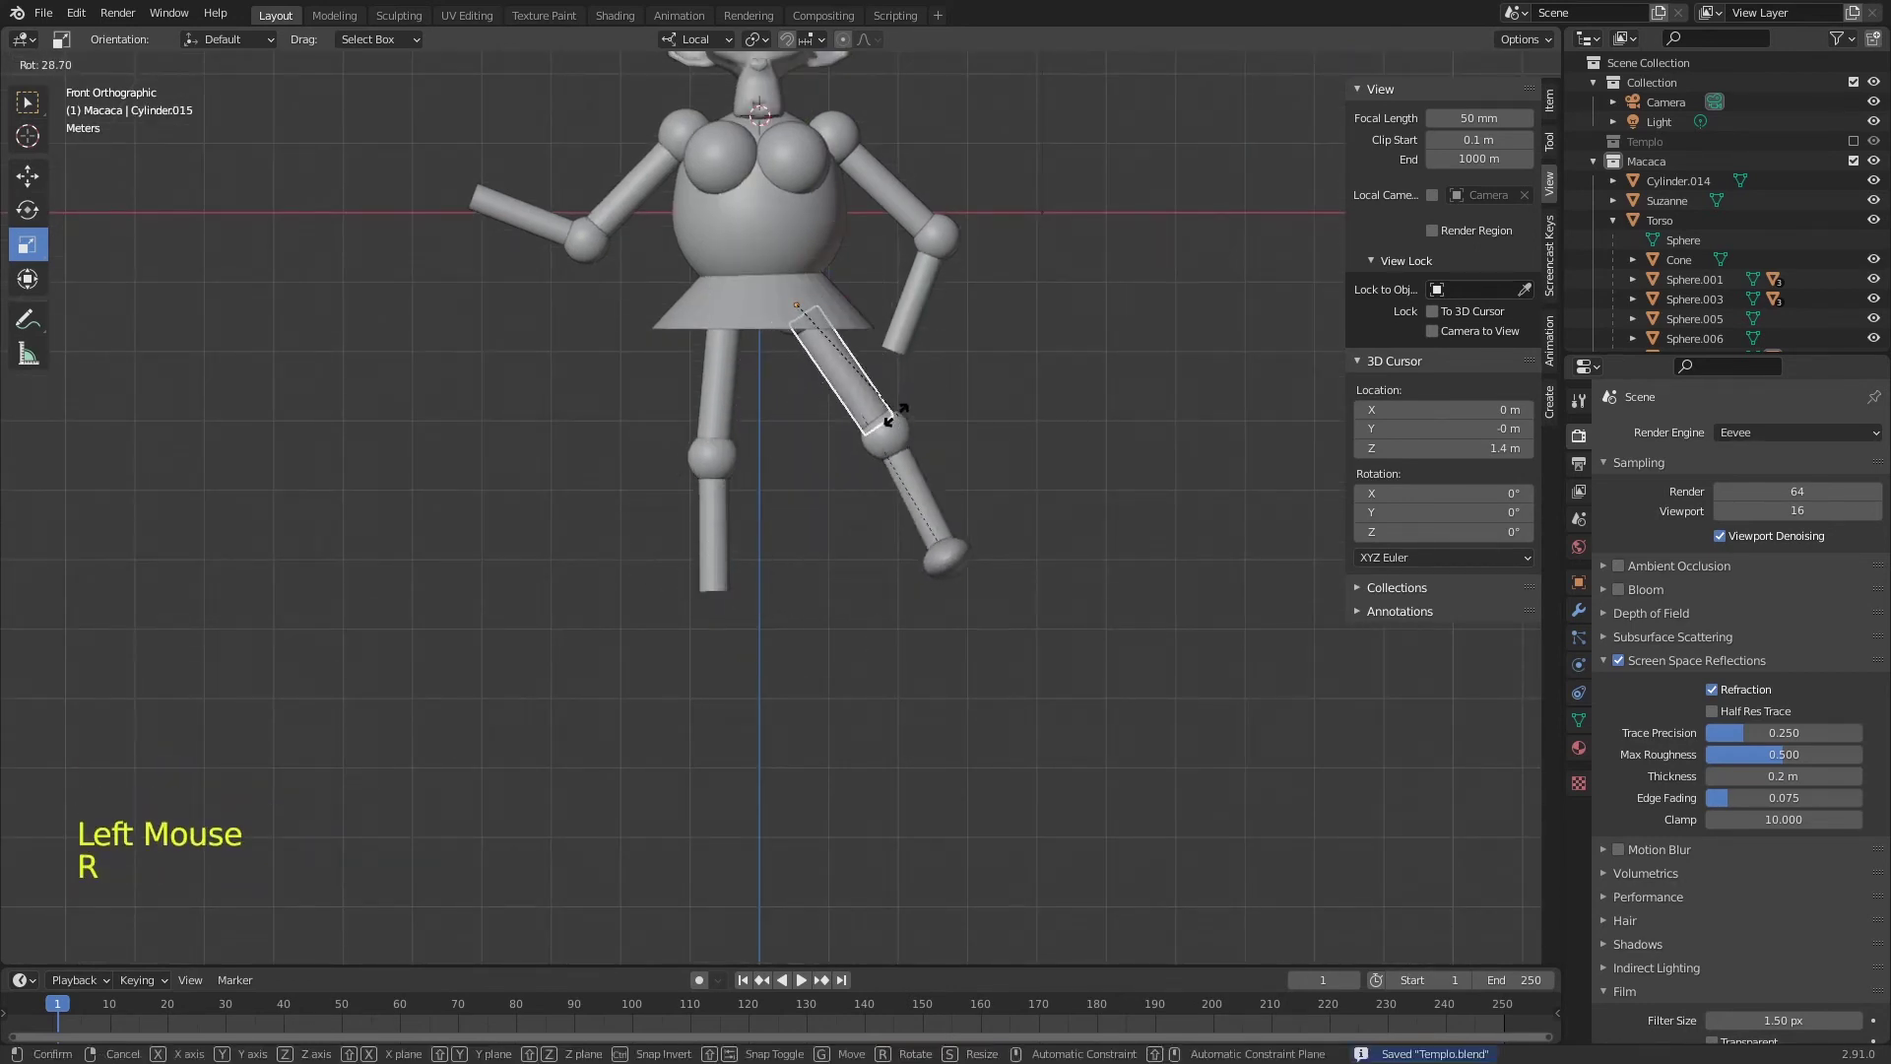
{"action": "left_click", "coordinate": [823, 550]}
{"action": "key", "text": "r"}
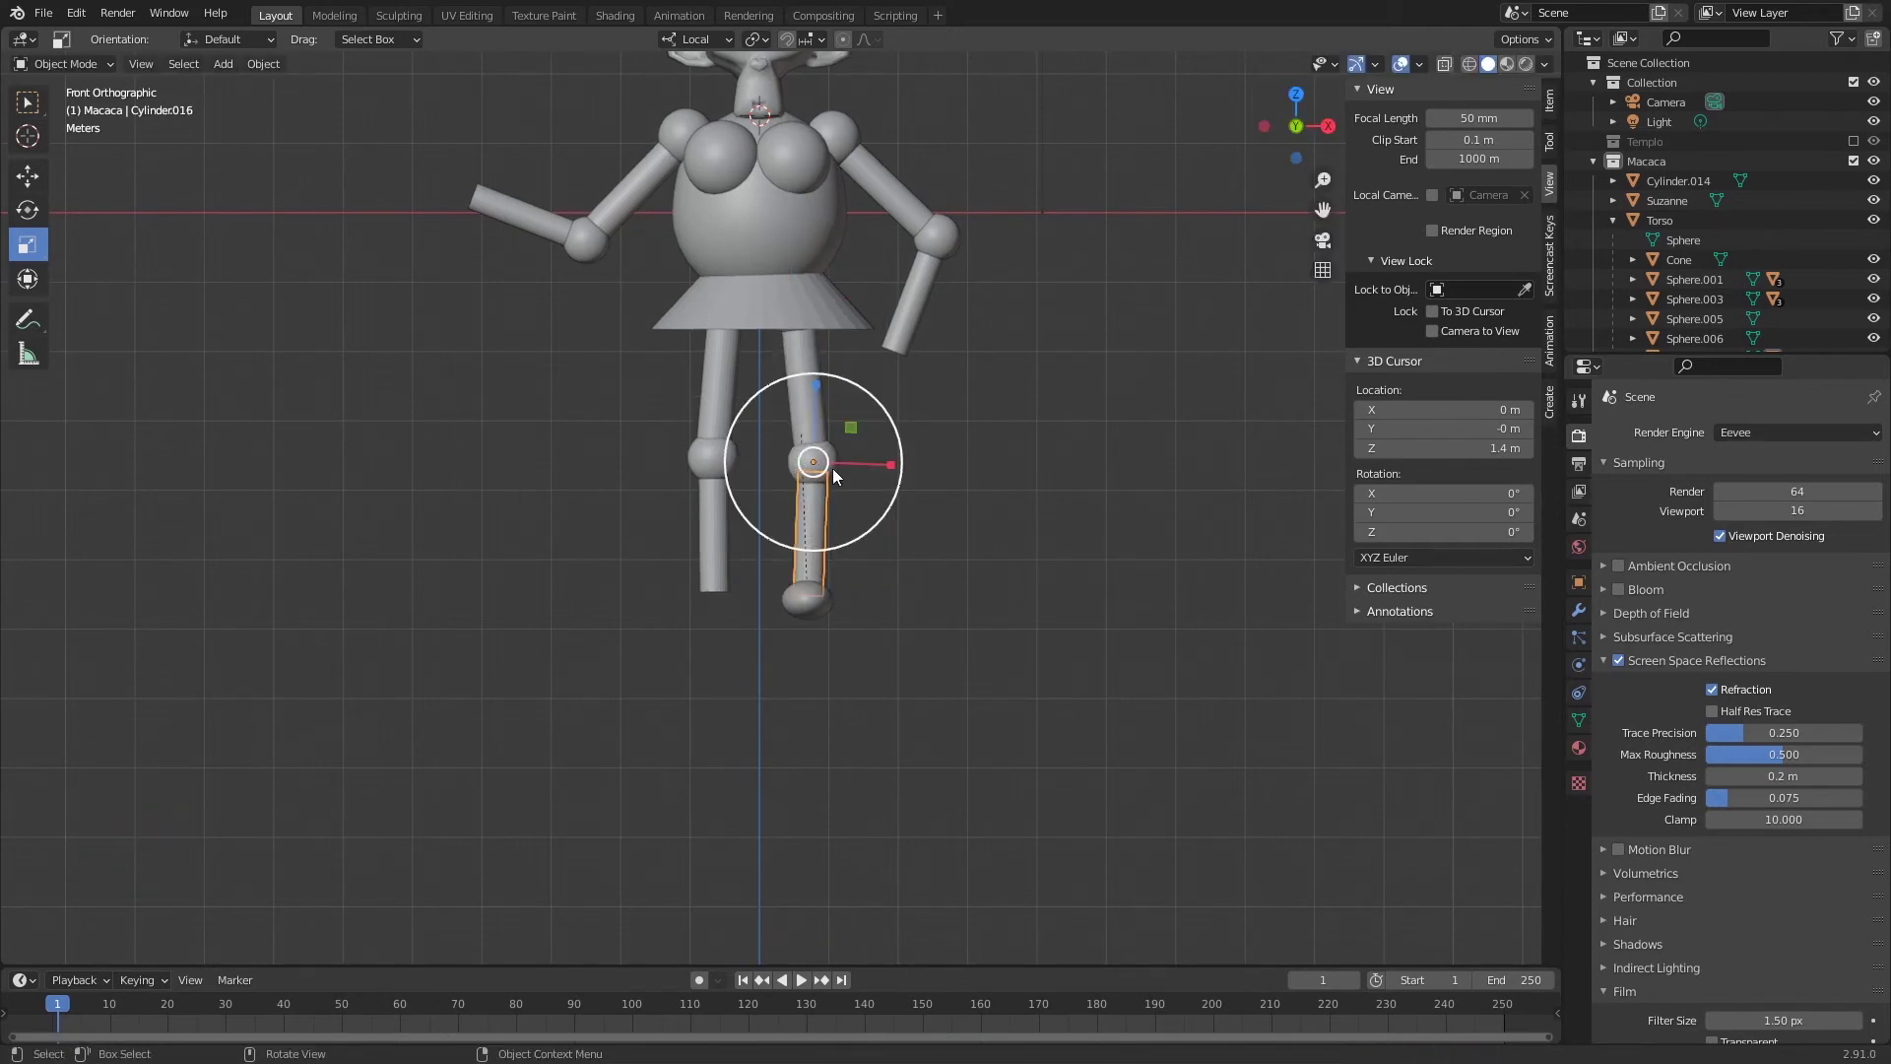
{"action": "left_click", "coordinate": [802, 619]}
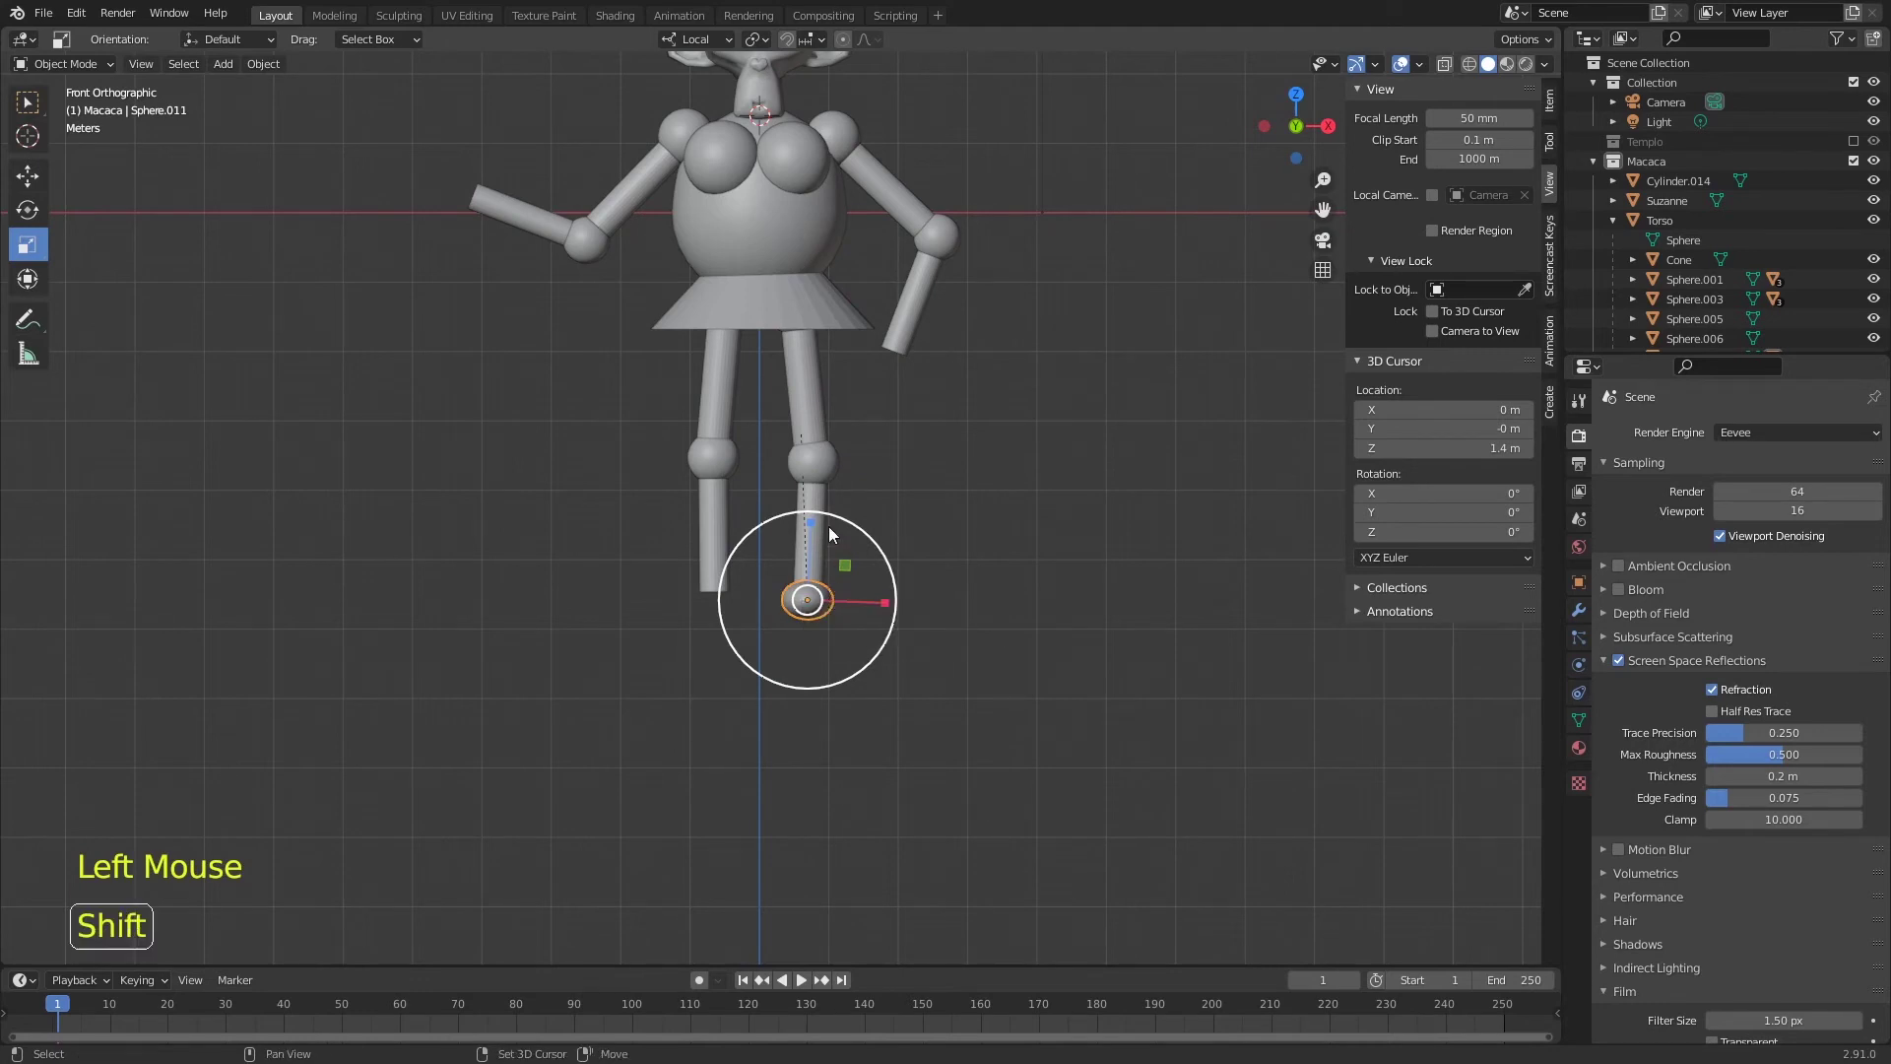
{"action": "left_click", "coordinate": [831, 546]}
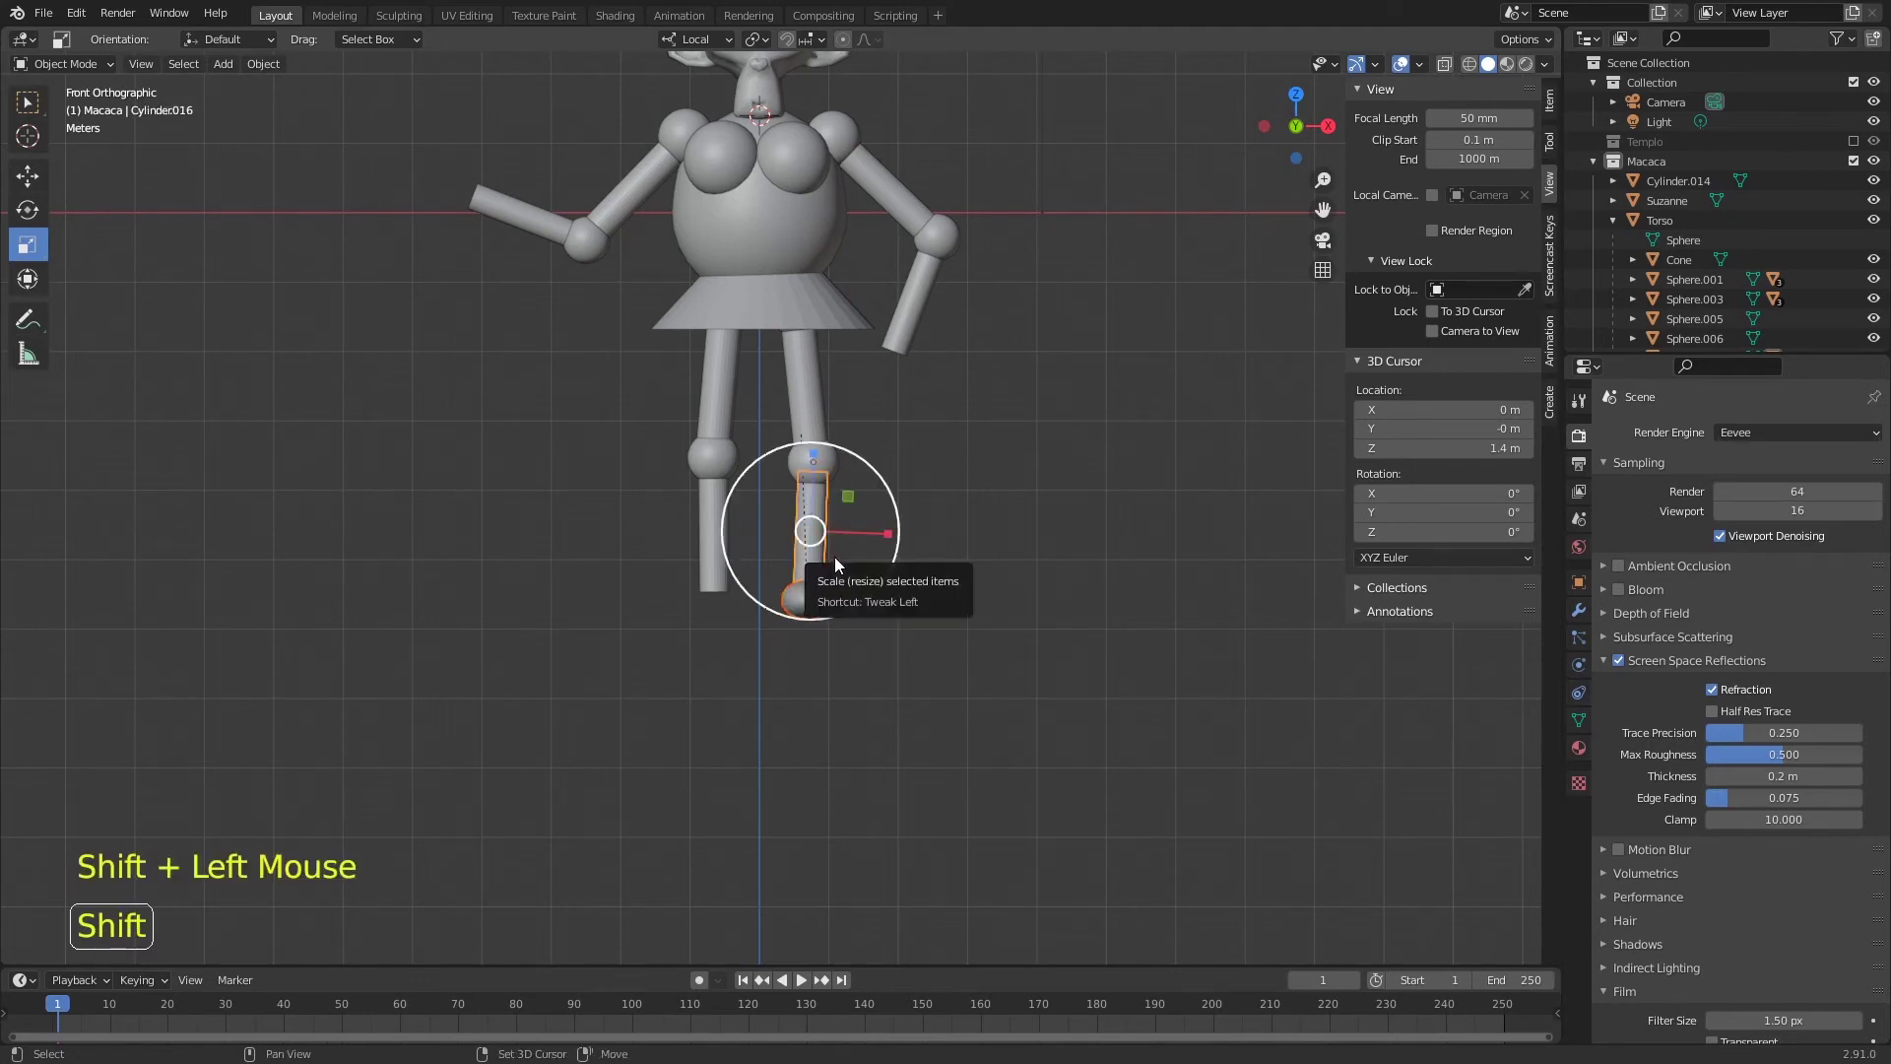
{"action": "key", "text": "ctrl+p"}
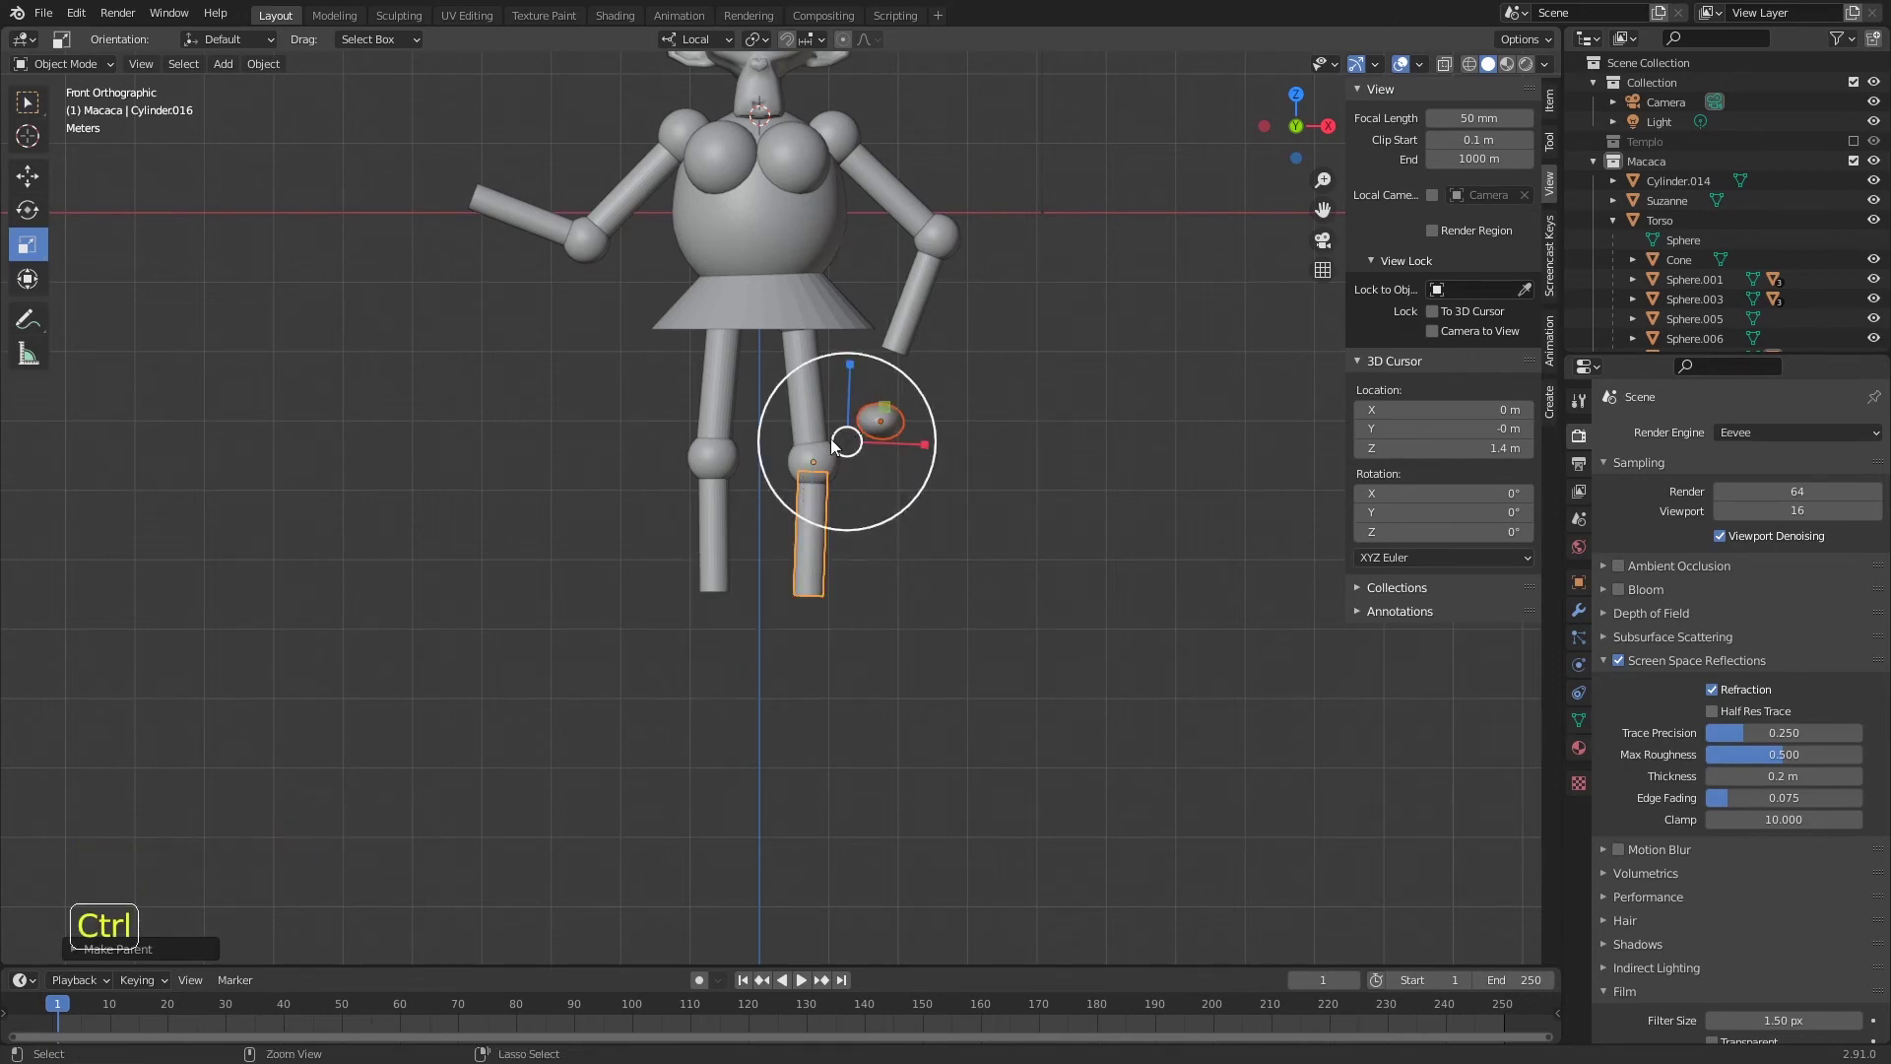
{"action": "key", "text": "ctrl+z"}
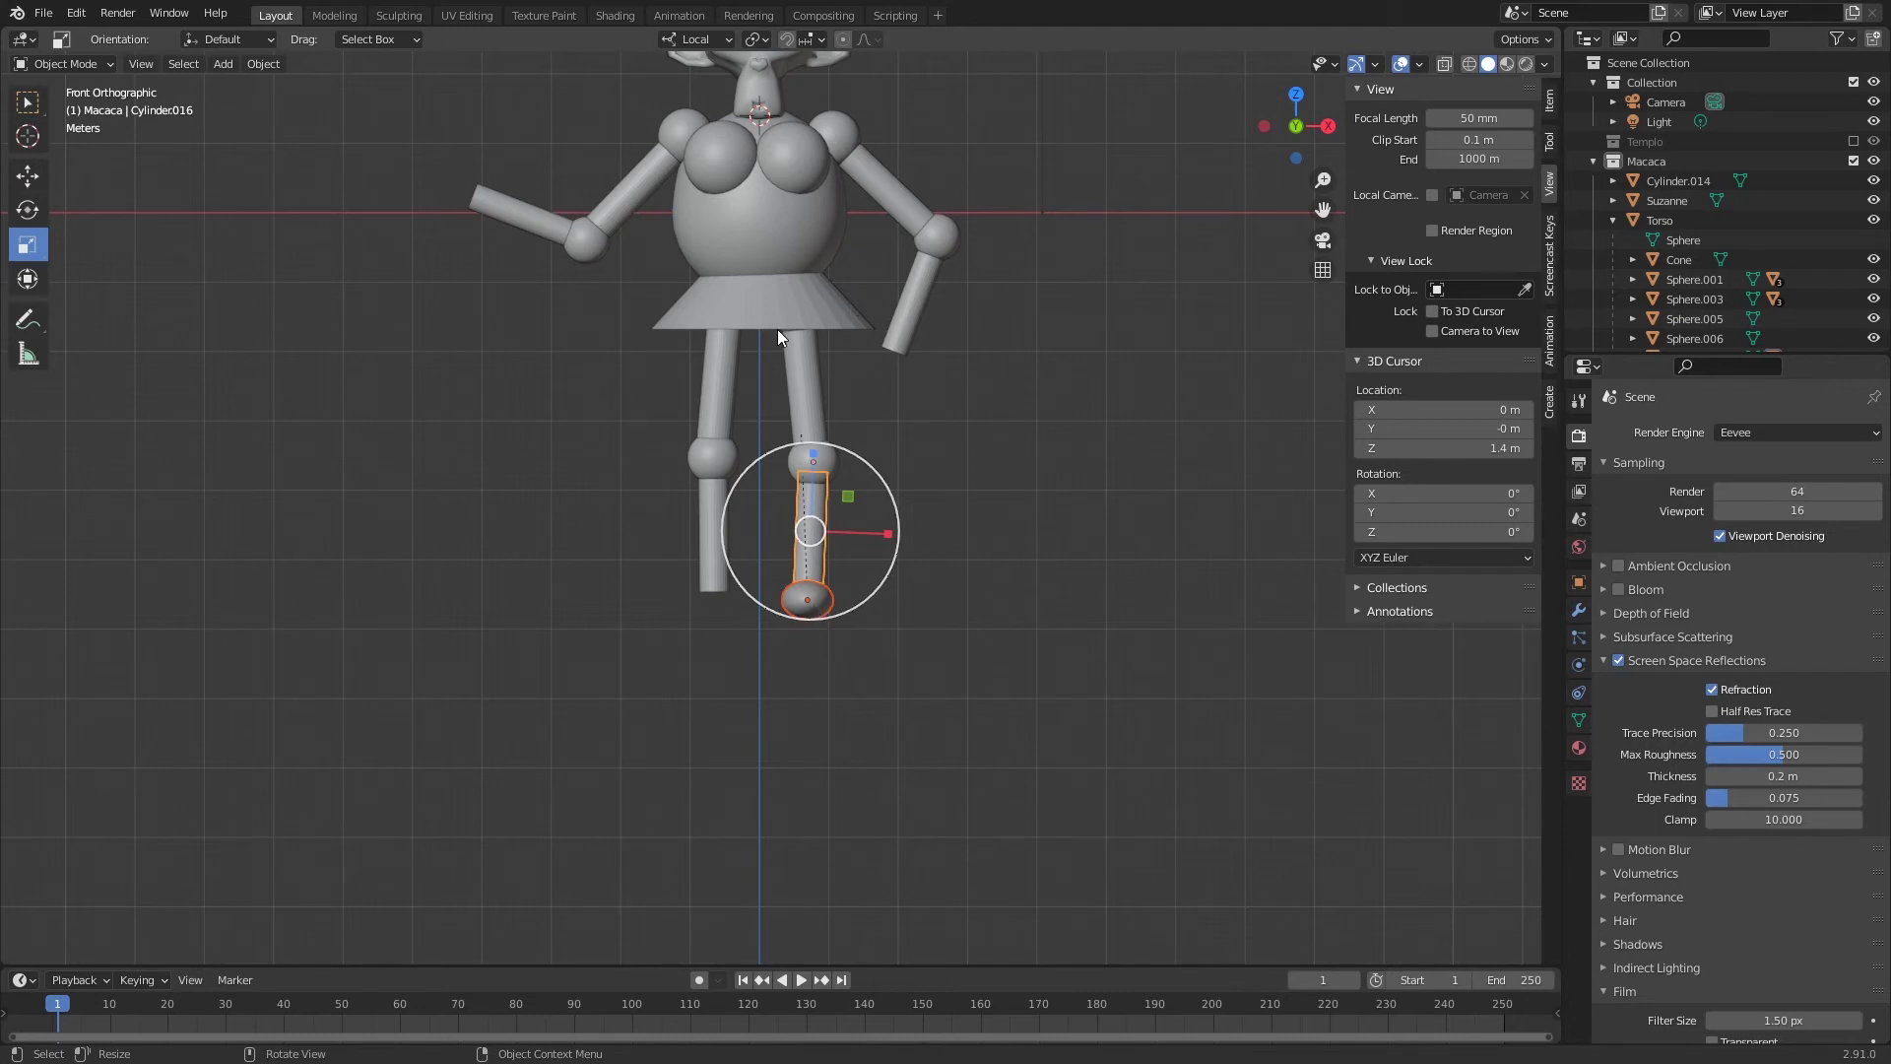
{"action": "left_click", "coordinate": [826, 608]}
{"action": "key", "text": "alt+p"}
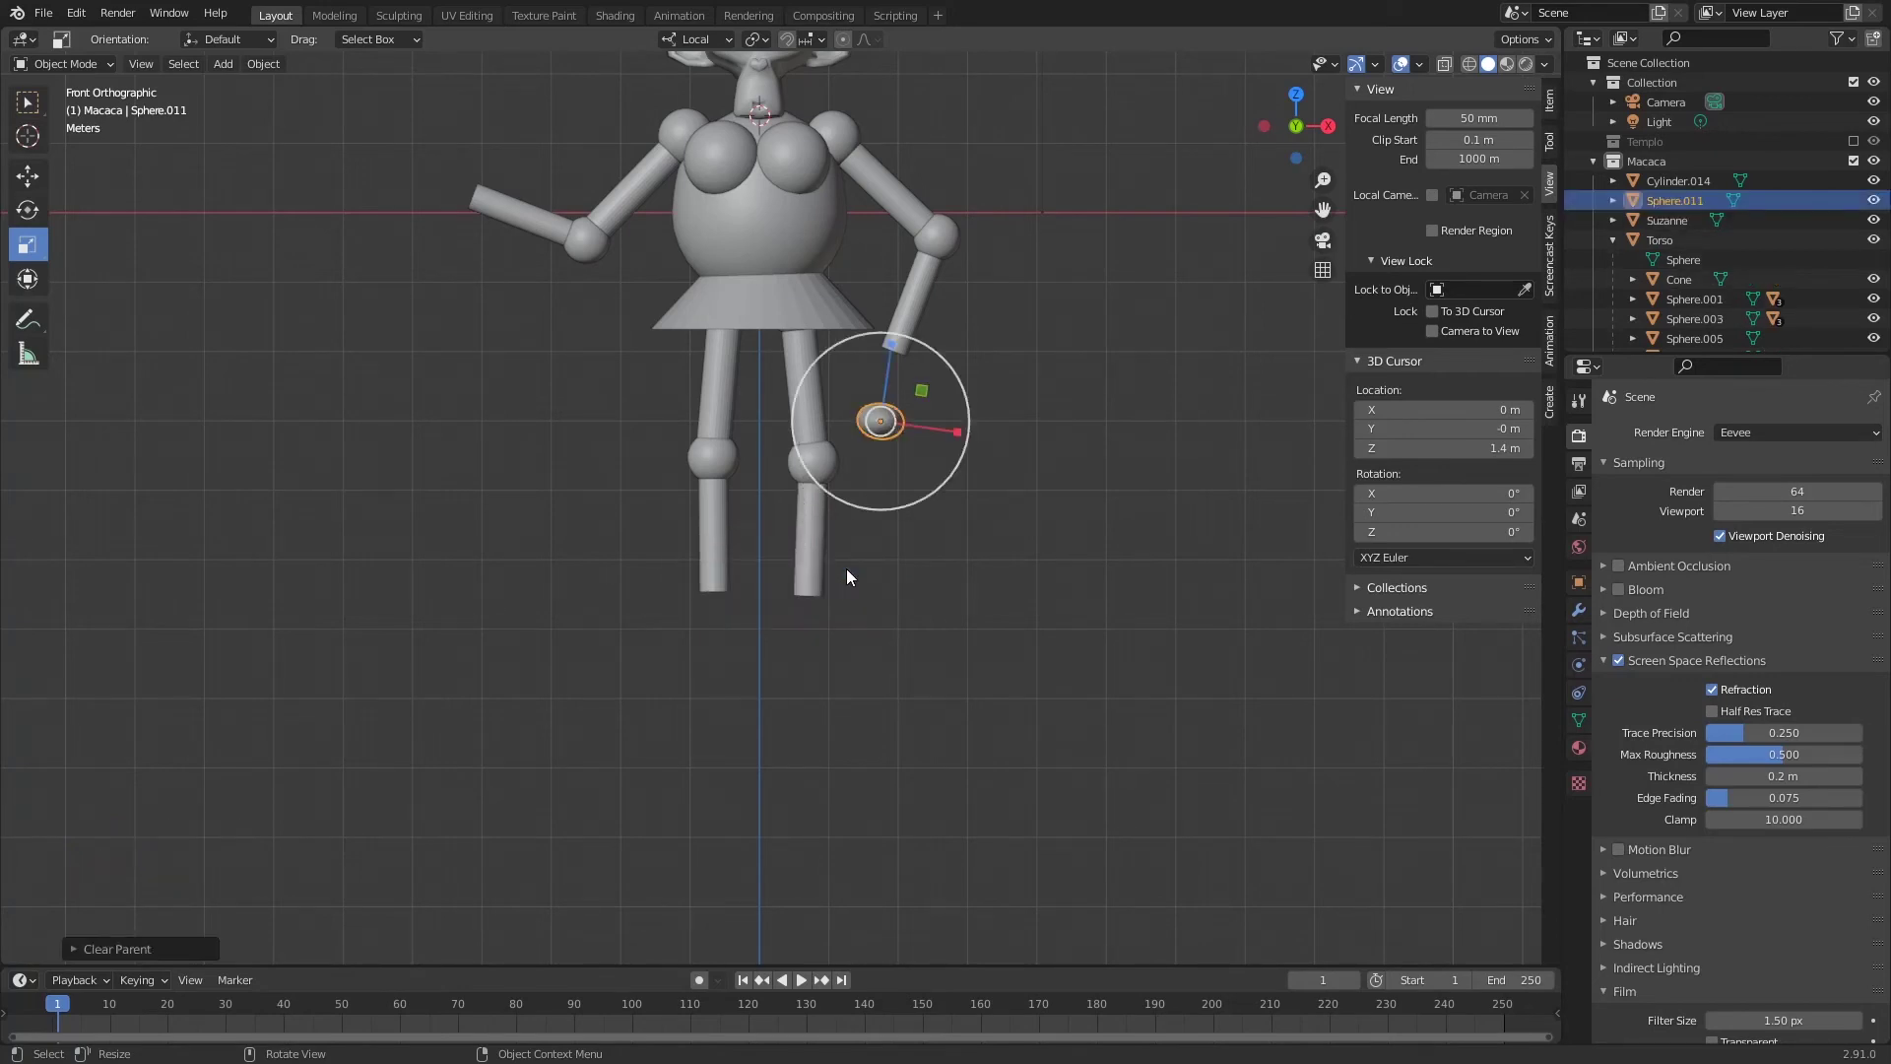
{"action": "key", "text": "ctrl+z"}
{"action": "key", "text": "alt+p"}
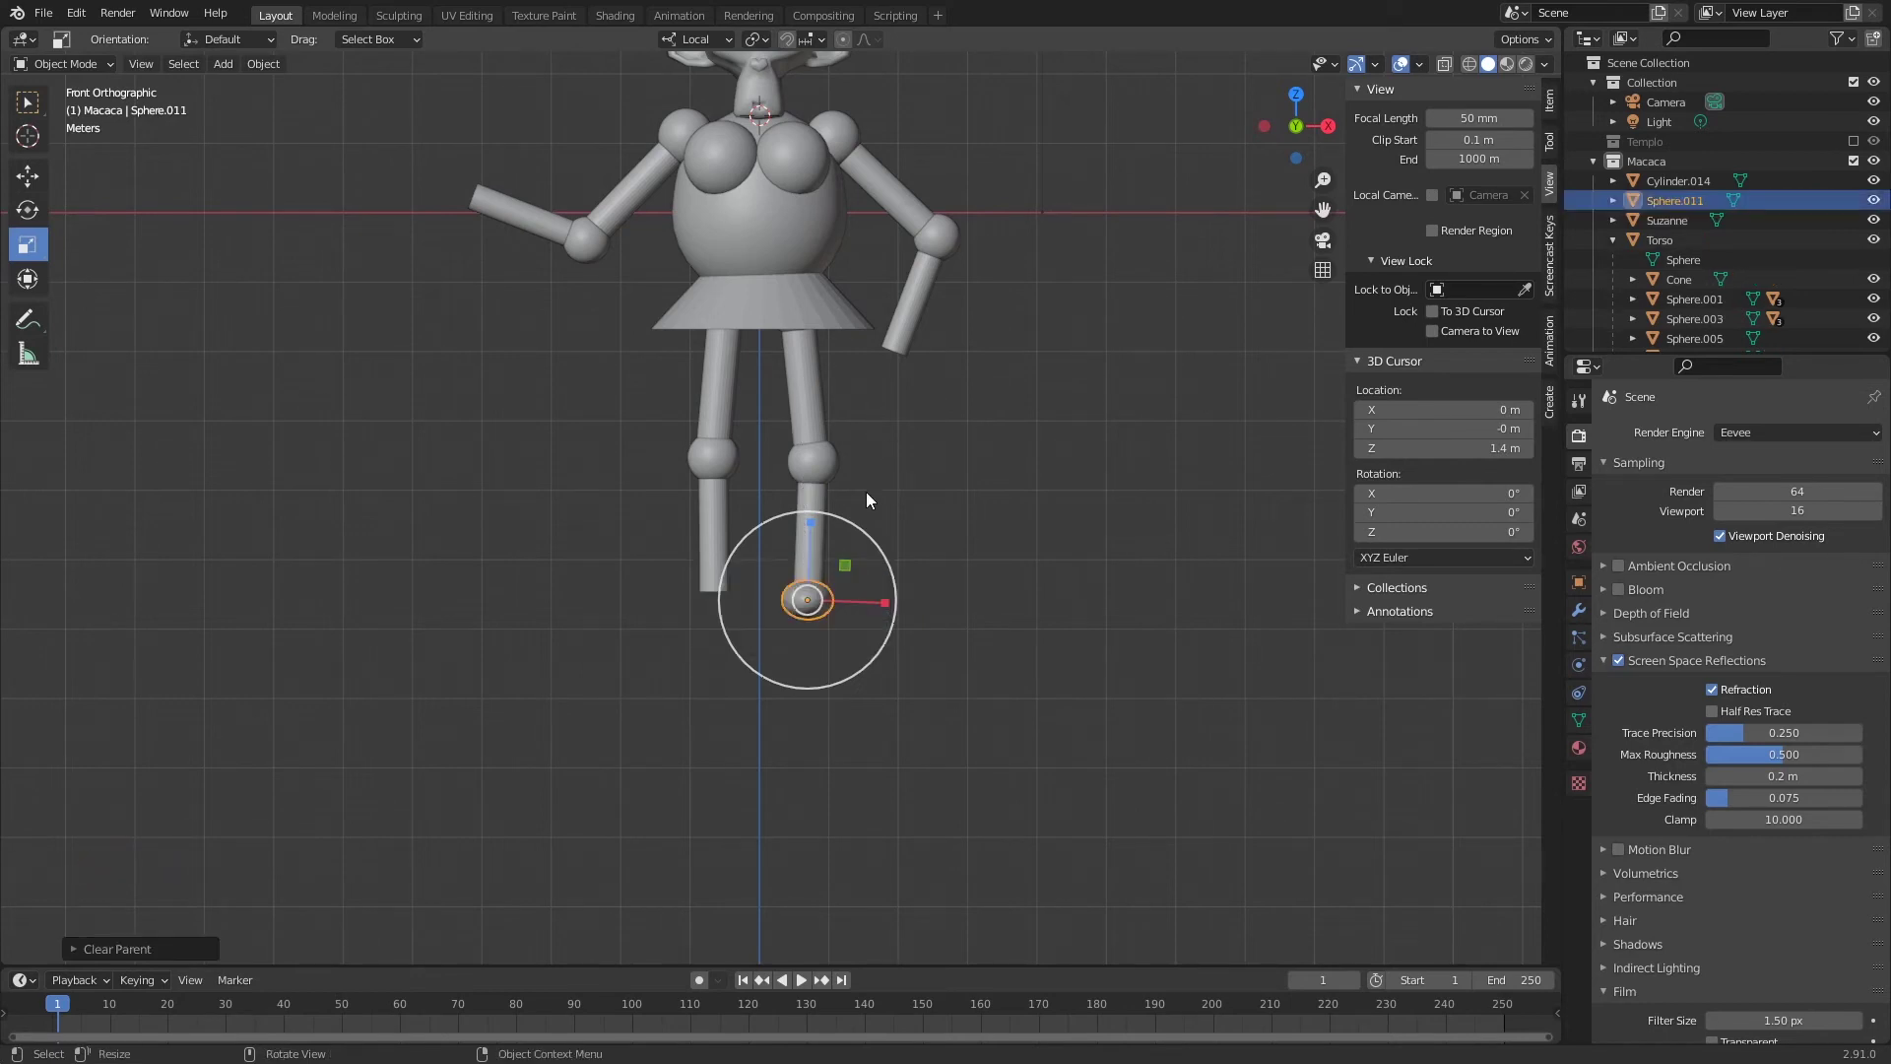
- Duplicate the foot under the other leg and parent the foot to its lower leg cylinder
{"action": "key", "text": "shift+d"}
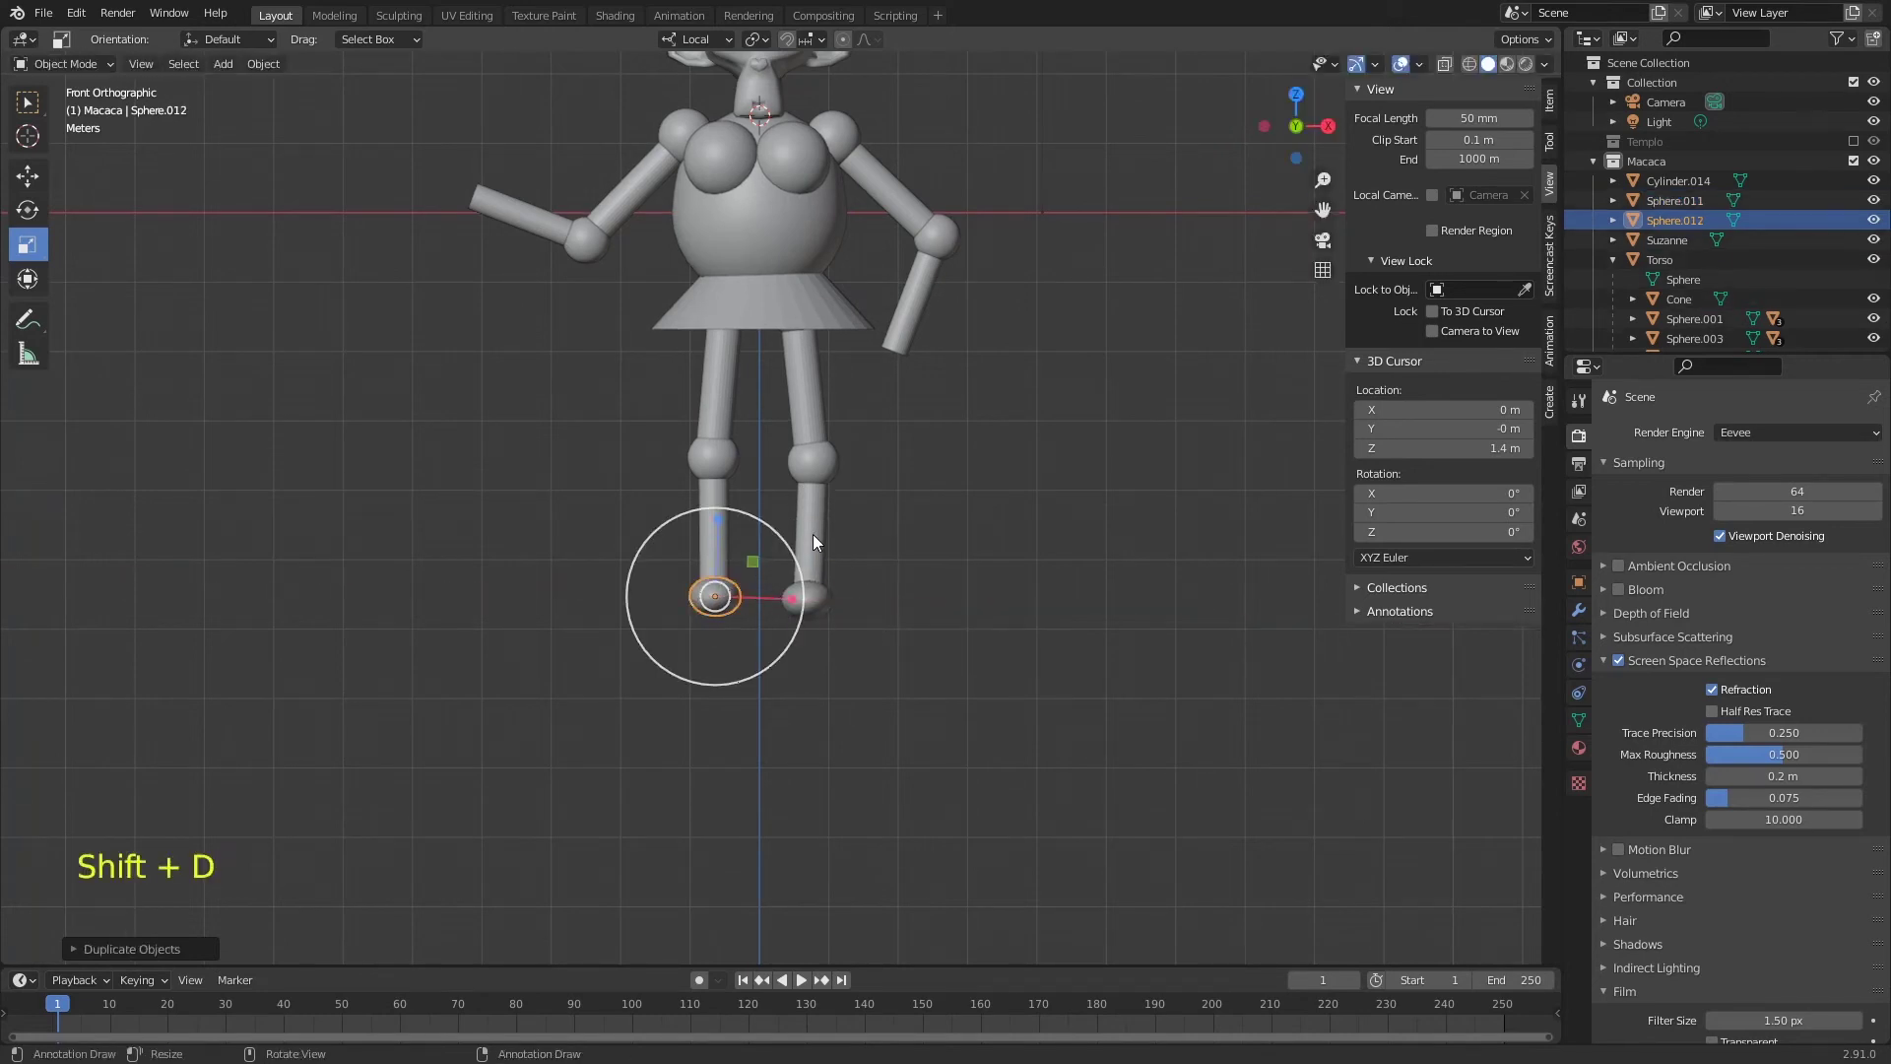
{"action": "left_click", "coordinate": [820, 525]}
{"action": "key", "text": "r"}
{"action": "left_click", "coordinate": [816, 627]}
{"action": "left_click", "coordinate": [807, 508]}
{"action": "key", "text": "ctrl+p"}
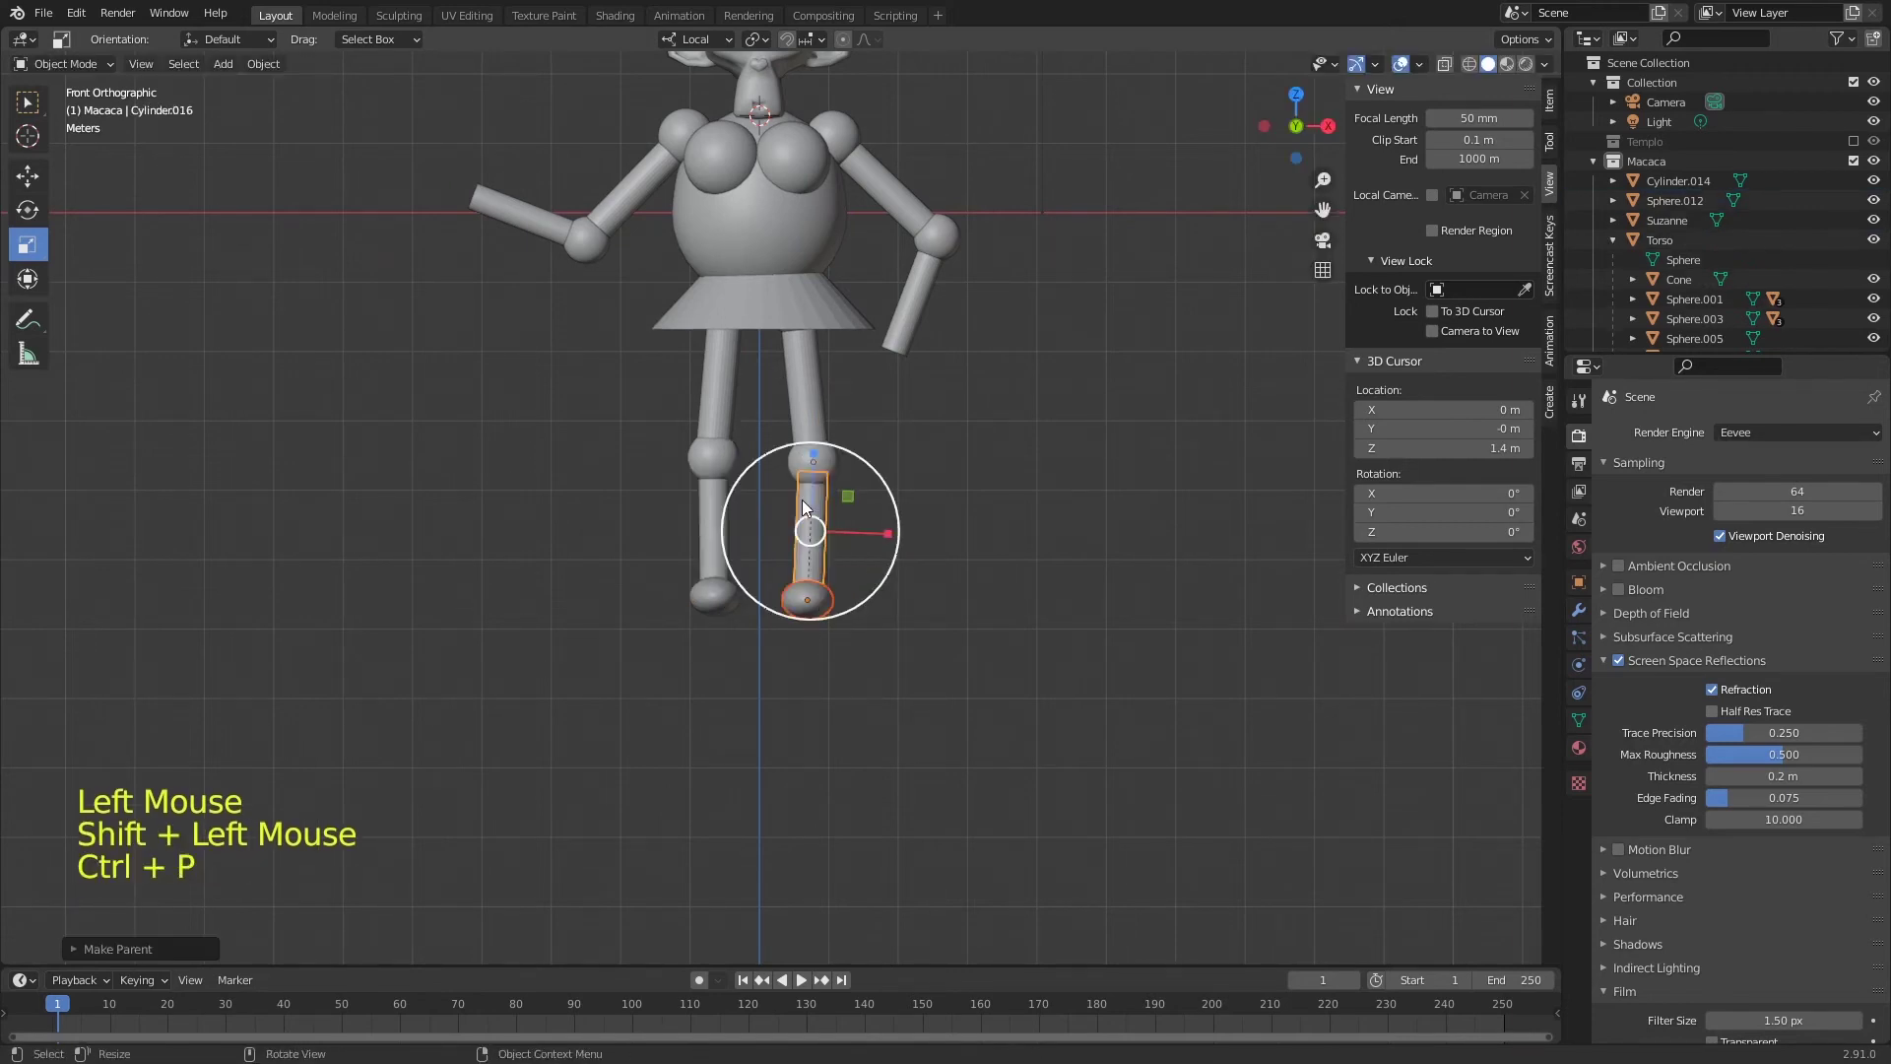
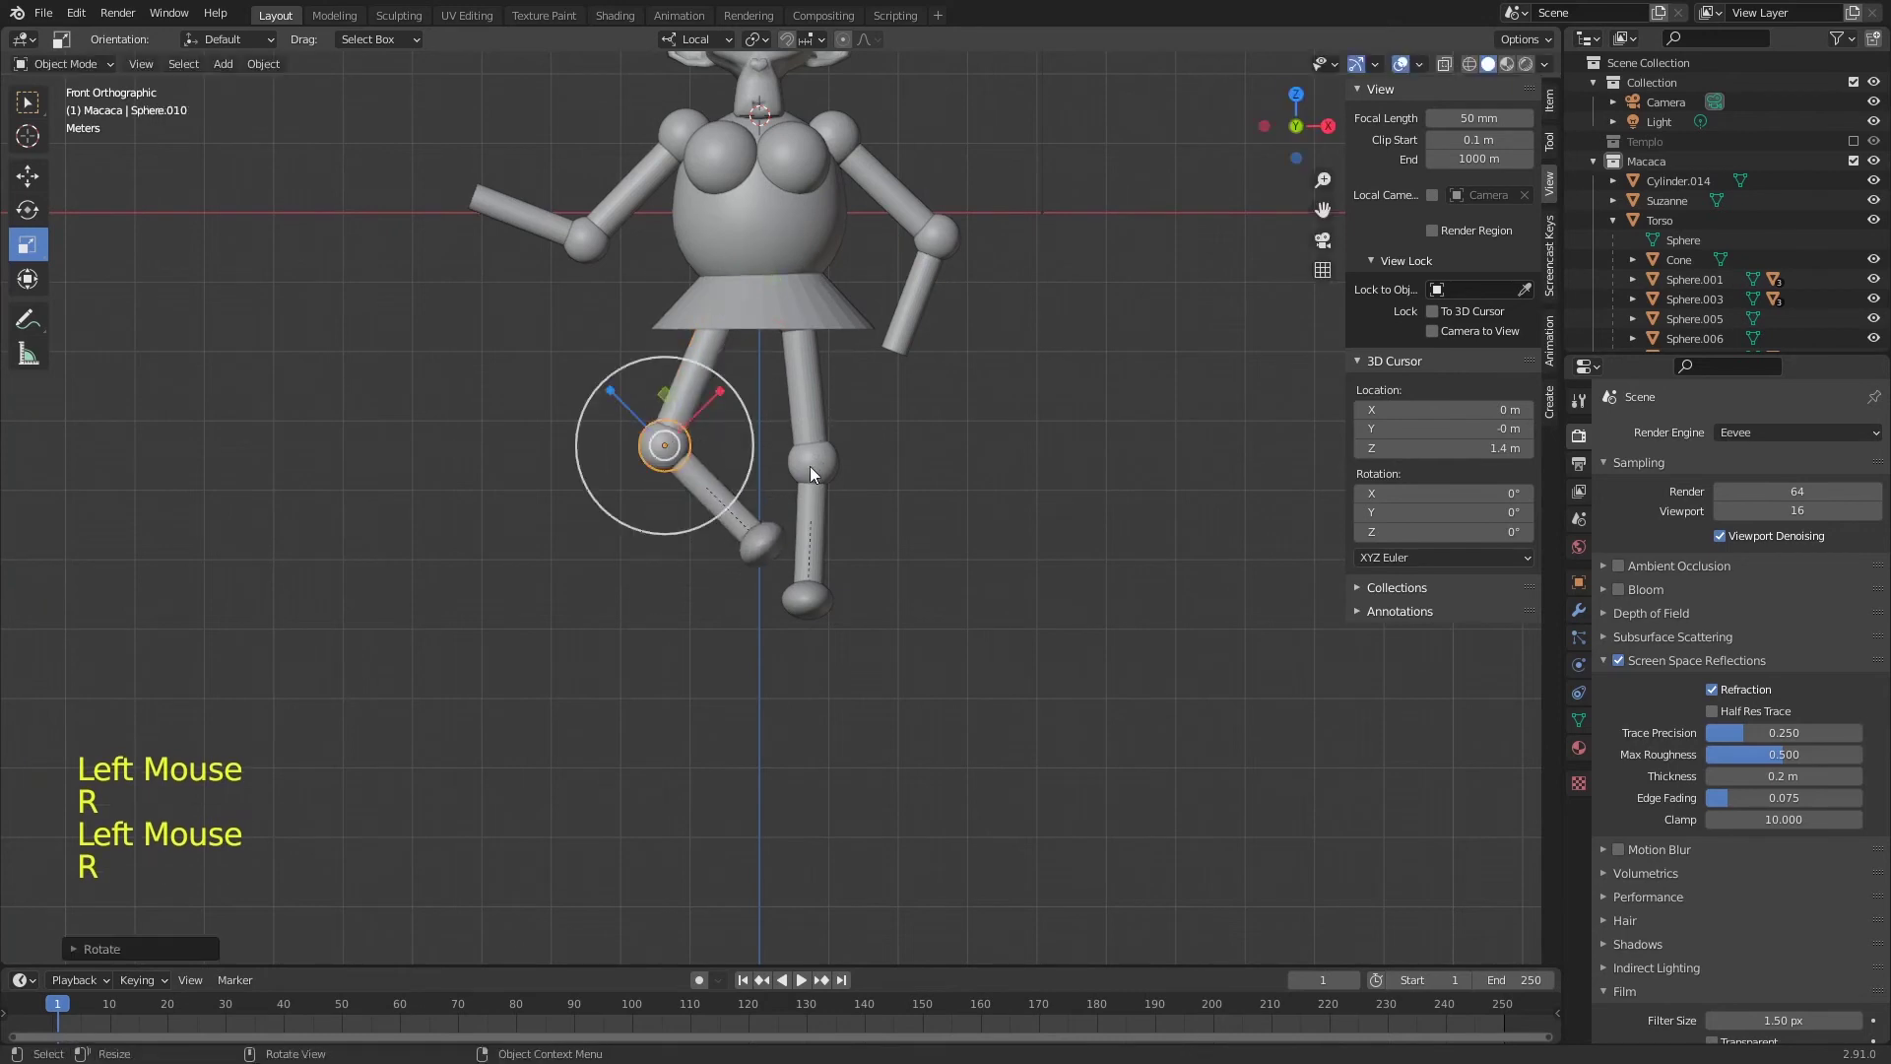
- Bend the other leg at the knee with the Rotate tool and save Templo.blend
{"action": "left_click", "coordinate": [793, 528]}
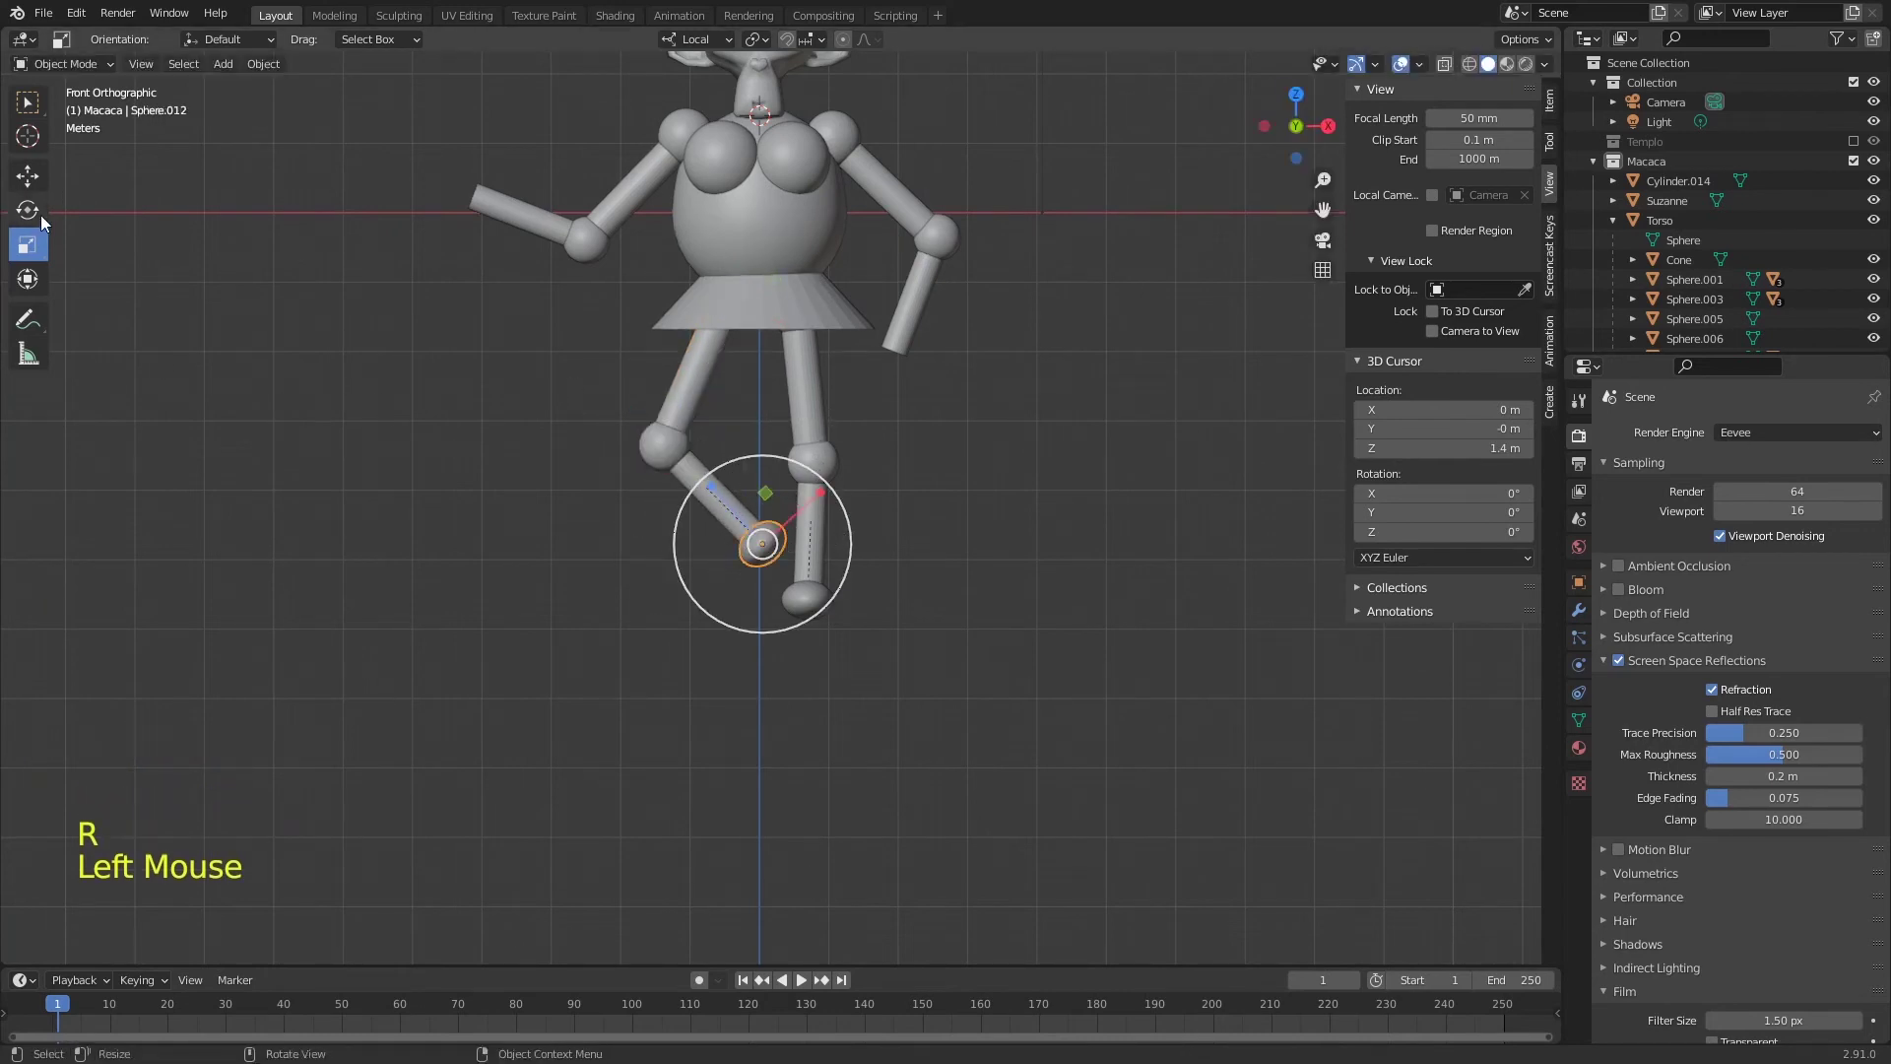
{"action": "left_click", "coordinate": [38, 214]}
{"action": "left_click", "coordinate": [748, 533]}
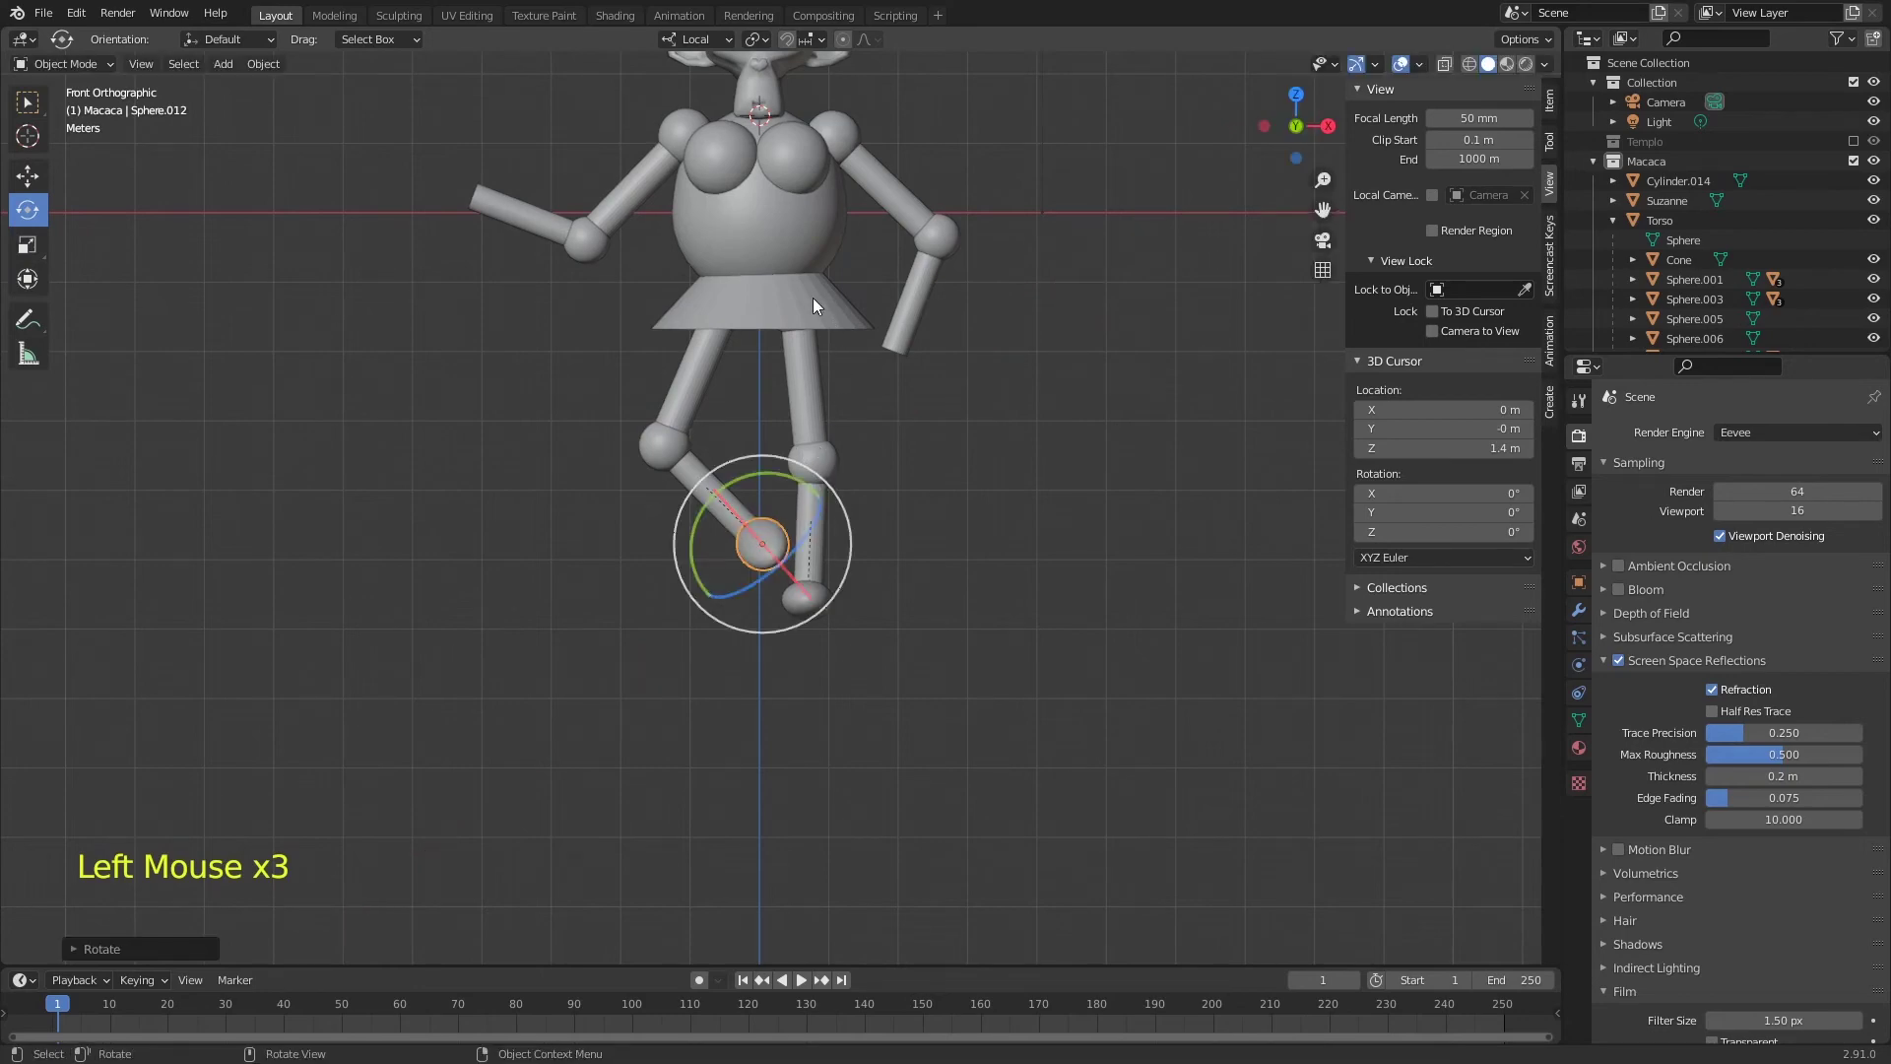
{"action": "middle_click", "coordinate": [831, 330]}
{"action": "key", "text": "ctrl+s"}
{"action": "middle_click", "coordinate": [850, 386]}
{"action": "left_click", "coordinate": [828, 380]}
{"action": "key", "text": "r"}
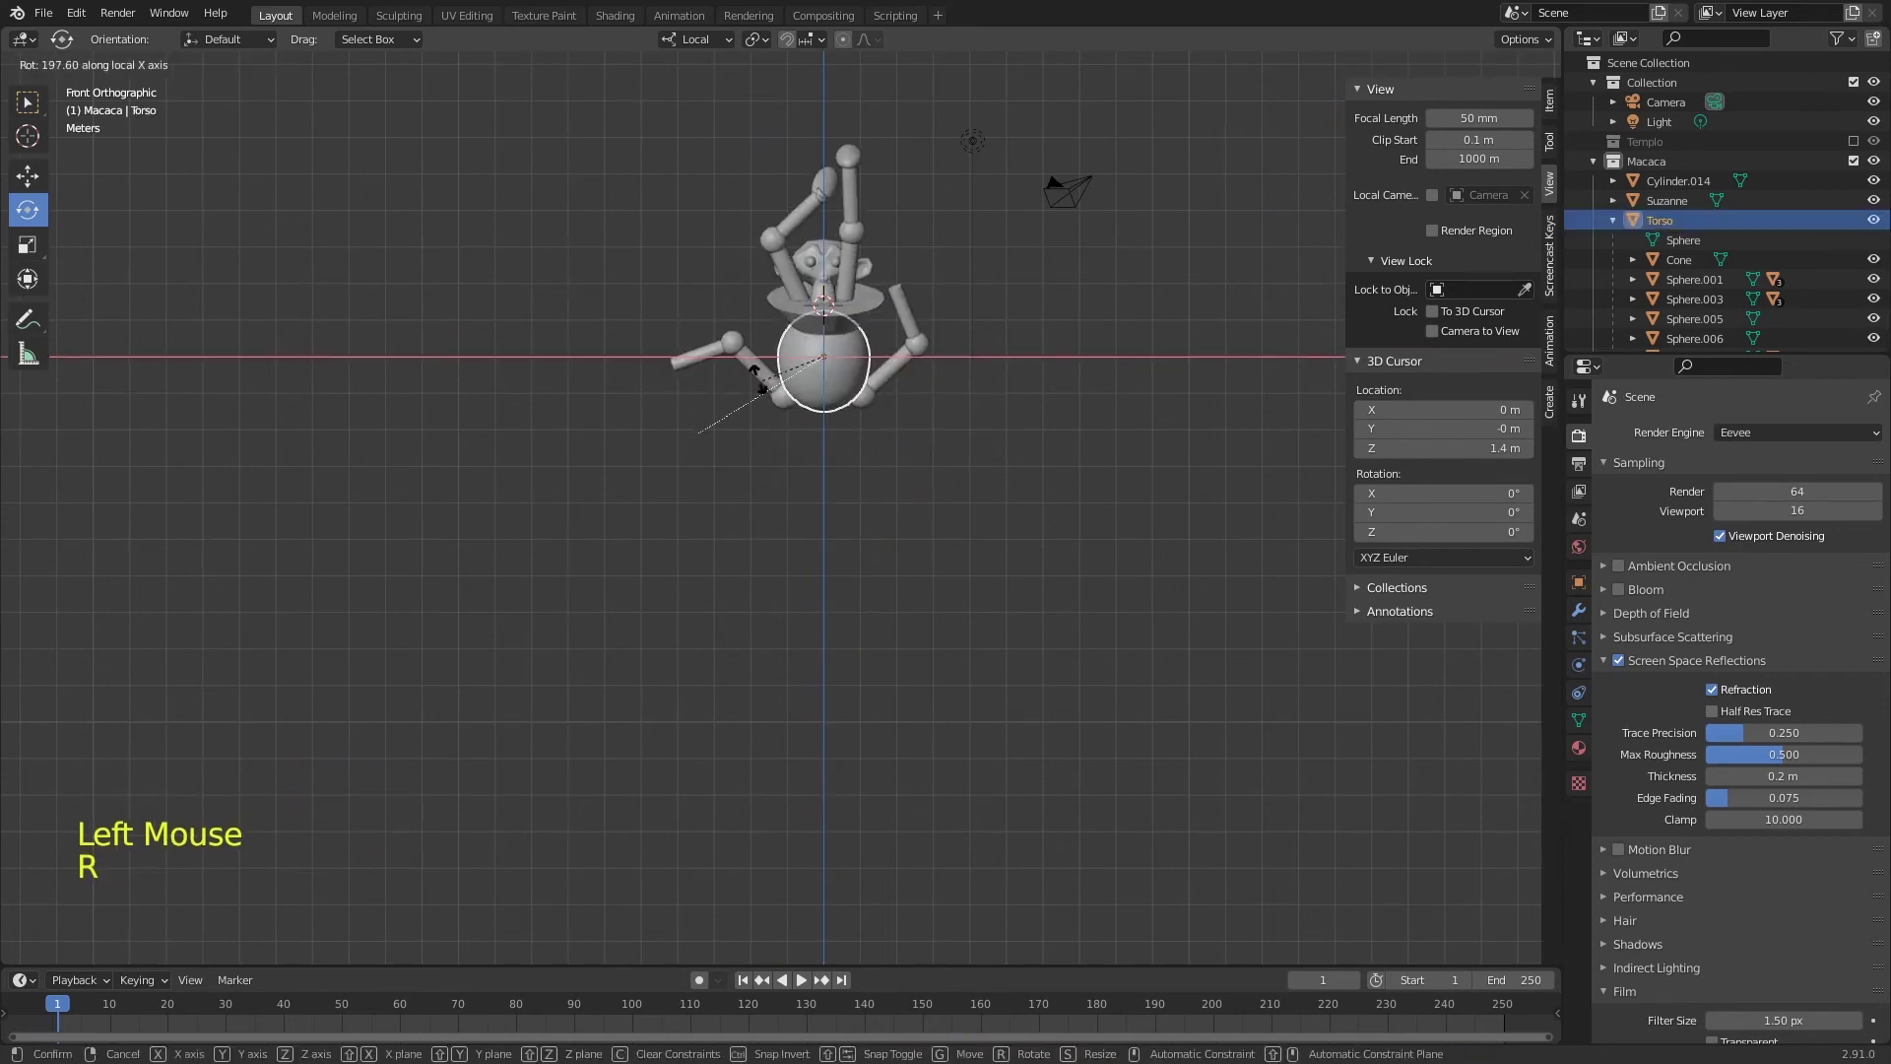
- Switch to side view and select the neck cylinder then the Torso for parenting
{"action": "key", "text": "KP_3"}
{"action": "middle_click", "coordinate": [934, 287]}
{"action": "middle_click", "coordinate": [975, 348]}
{"action": "middle_click", "coordinate": [944, 241]}
{"action": "key", "text": "r"}
{"action": "left_click", "coordinate": [880, 225]}
{"action": "left_click", "coordinate": [938, 345]}
- Parent the neck and head pieces to the monkey's torso with Ctrl+P
{"action": "key", "text": "ctrl+p"}
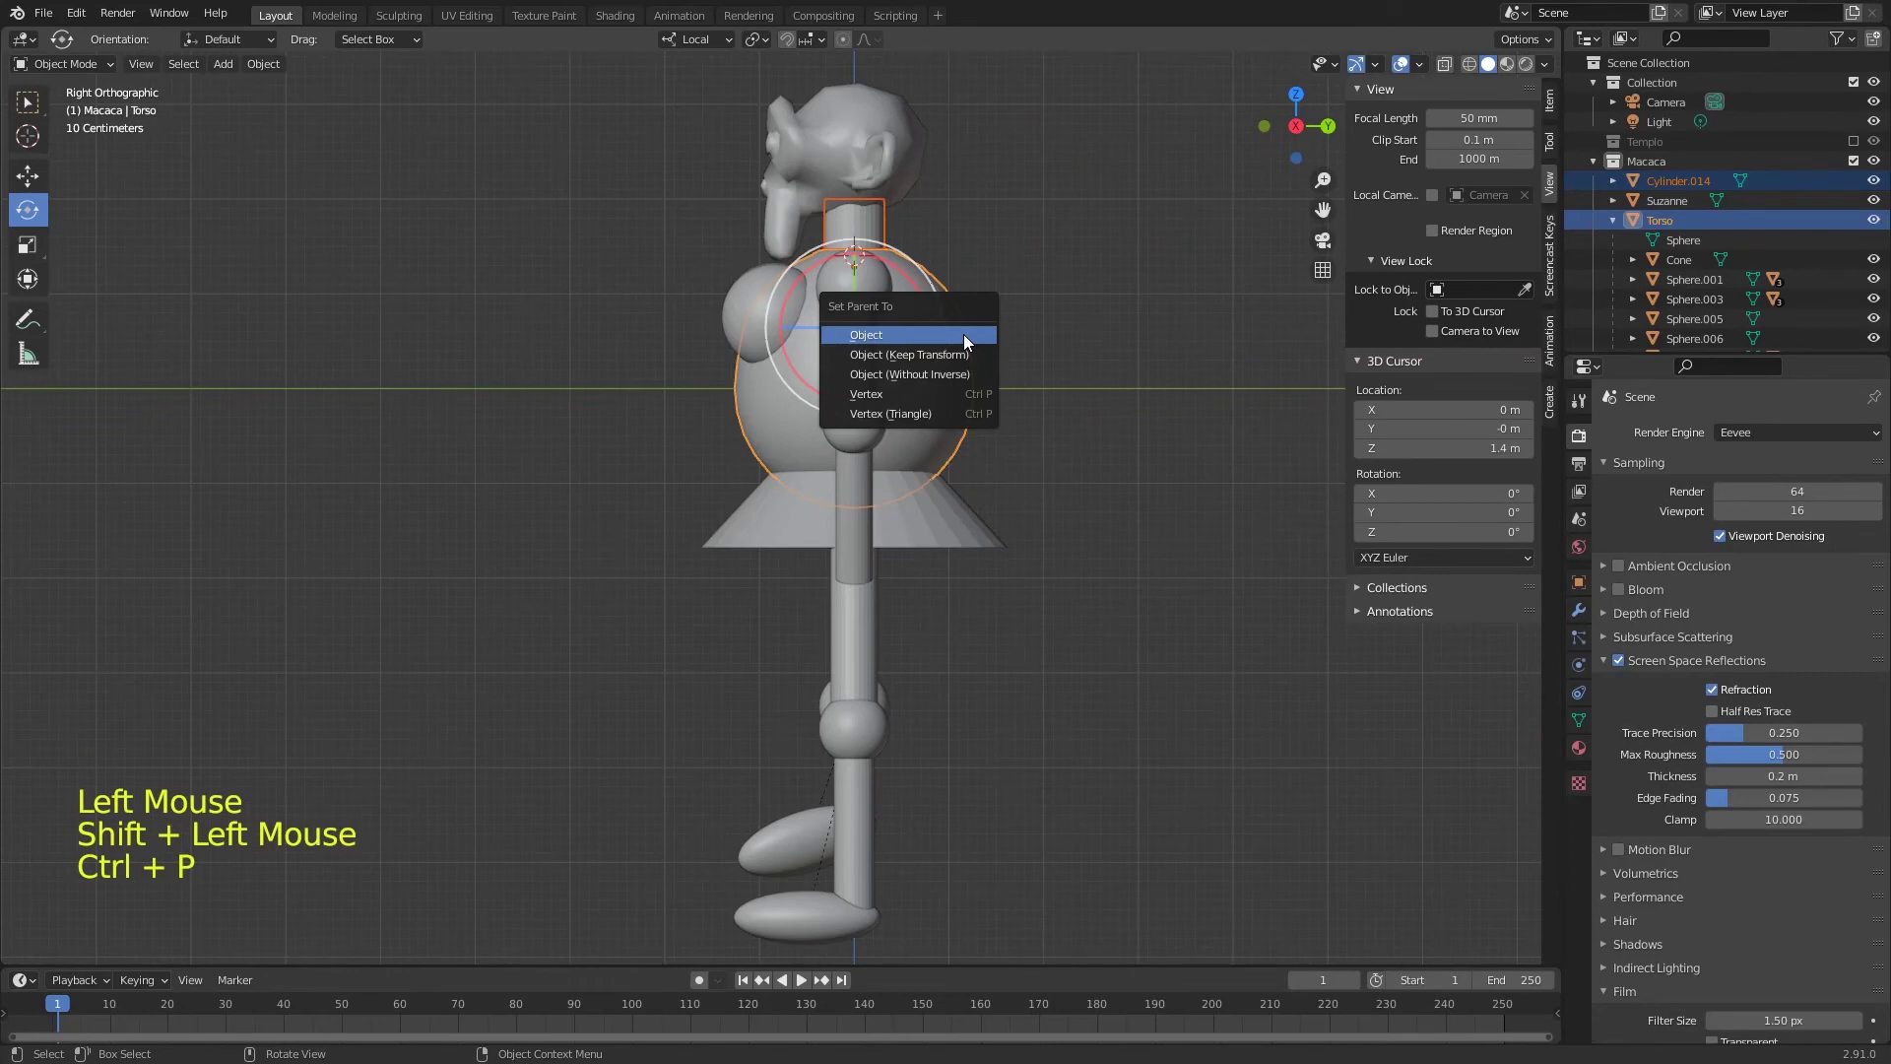
{"action": "left_click", "coordinate": [864, 112]}
{"action": "left_click", "coordinate": [885, 233]}
{"action": "key", "text": "ctrl+p"}
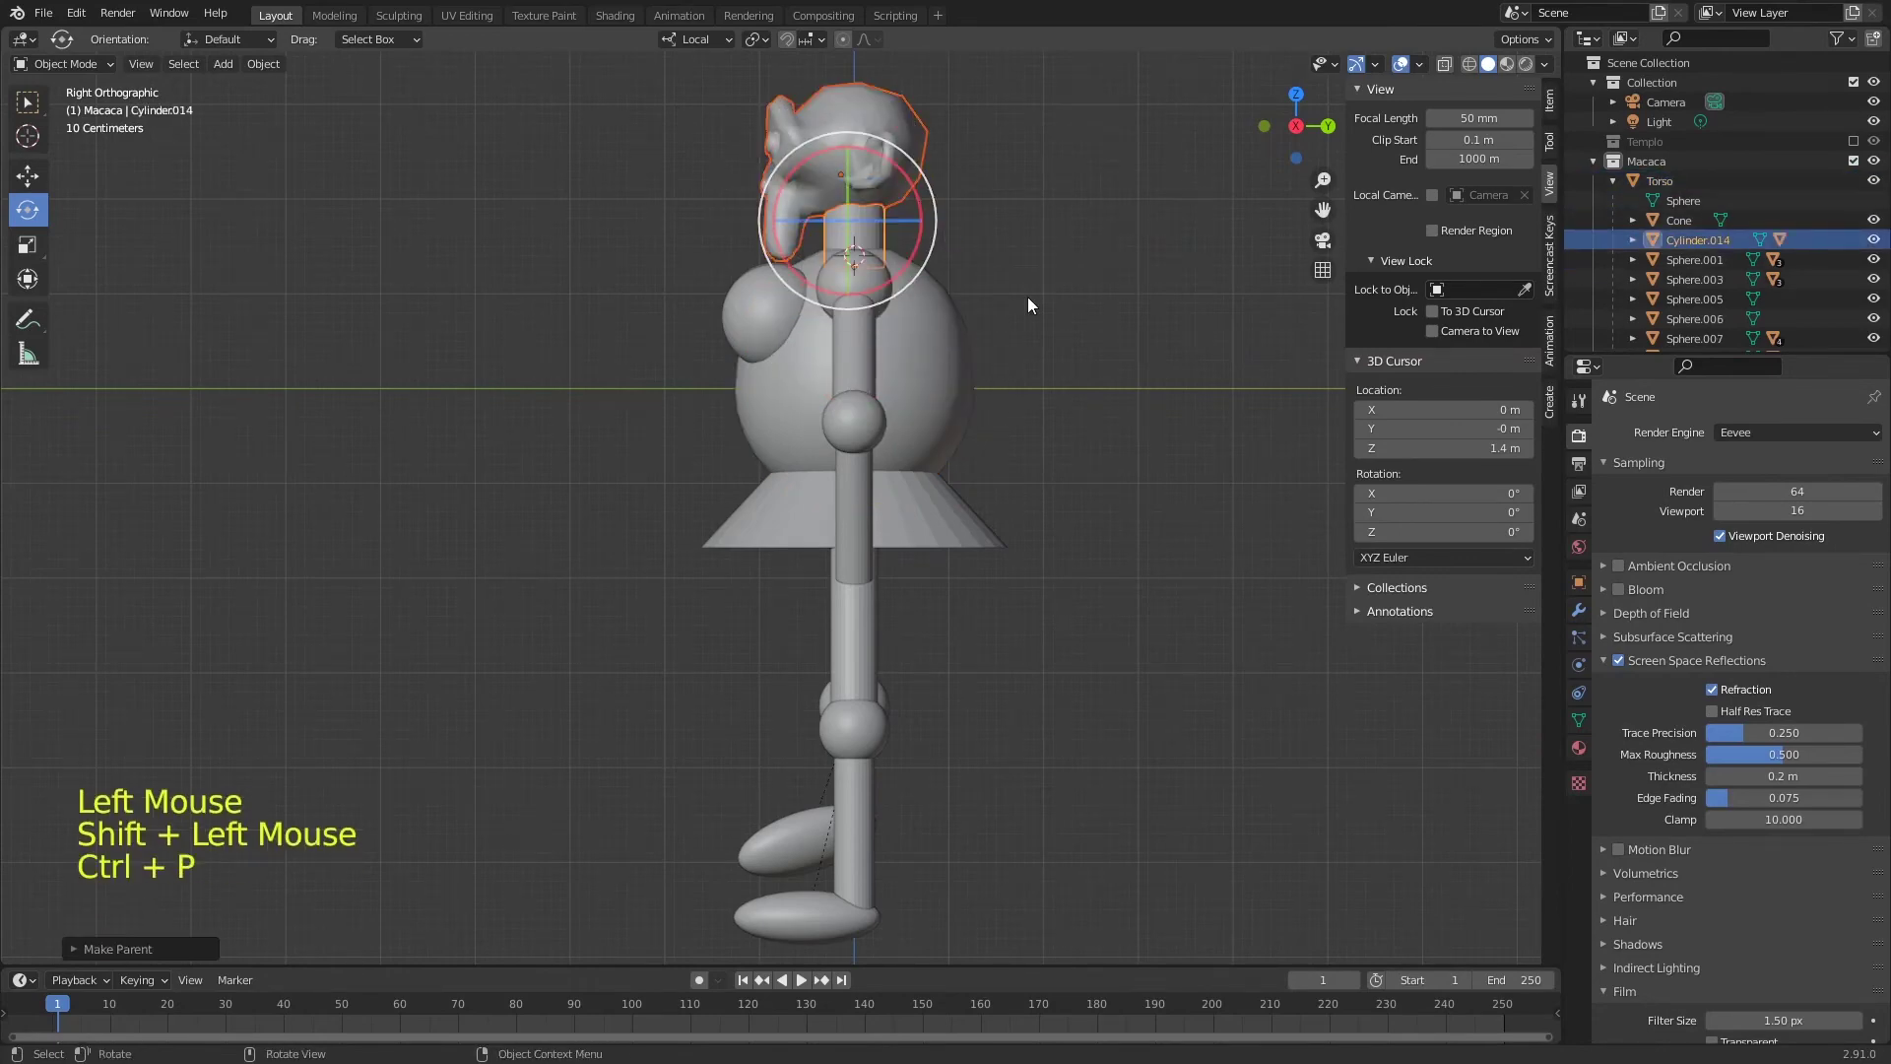
- Rotate the head and both shoulder joints into a new pose from the front view
{"action": "key", "text": "r"}
{"action": "left_click", "coordinate": [876, 144]}
{"action": "key", "text": "r"}
{"action": "key", "text": "KP_1"}
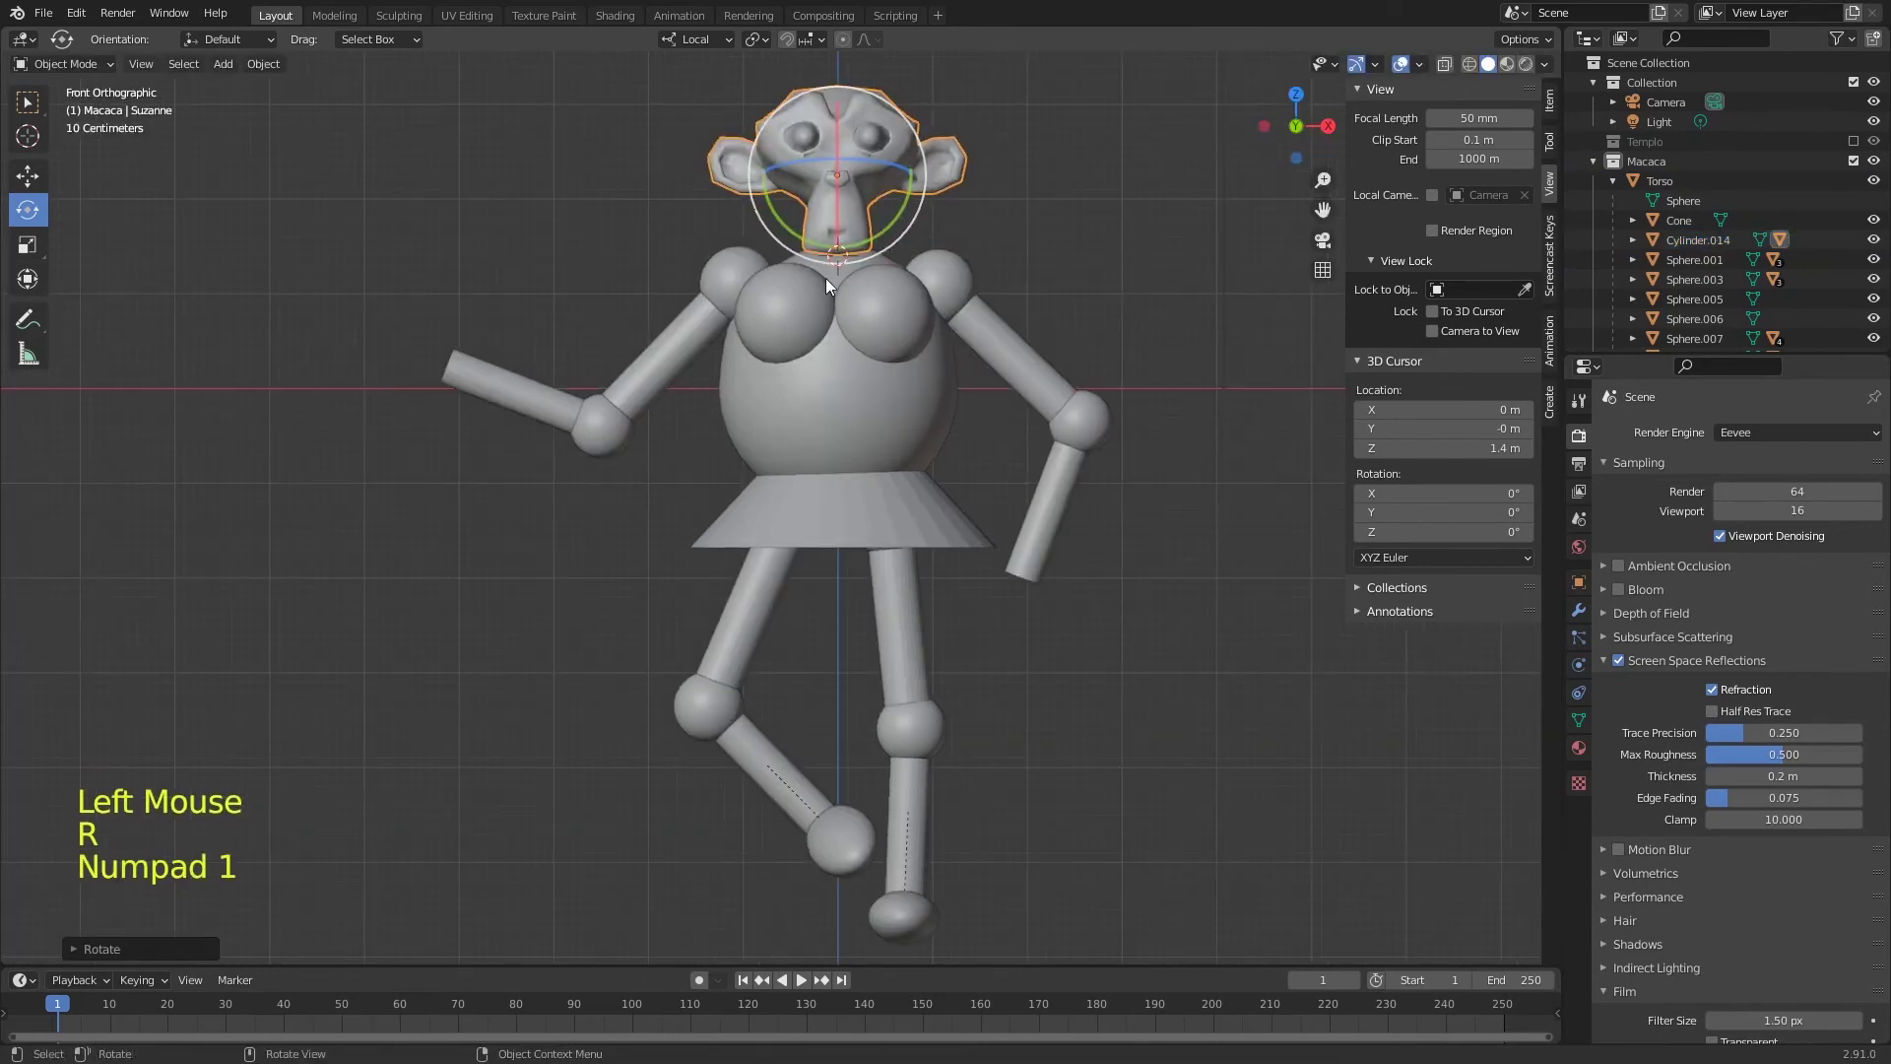
{"action": "left_click", "coordinate": [722, 284]}
{"action": "key", "text": "r"}
{"action": "left_click", "coordinate": [957, 288]}
{"action": "key", "text": "r"}
- Bend one arm upward and rotate the knee joints, checking the pose from another angle
{"action": "left_click", "coordinate": [1155, 356]}
{"action": "key", "text": "r"}
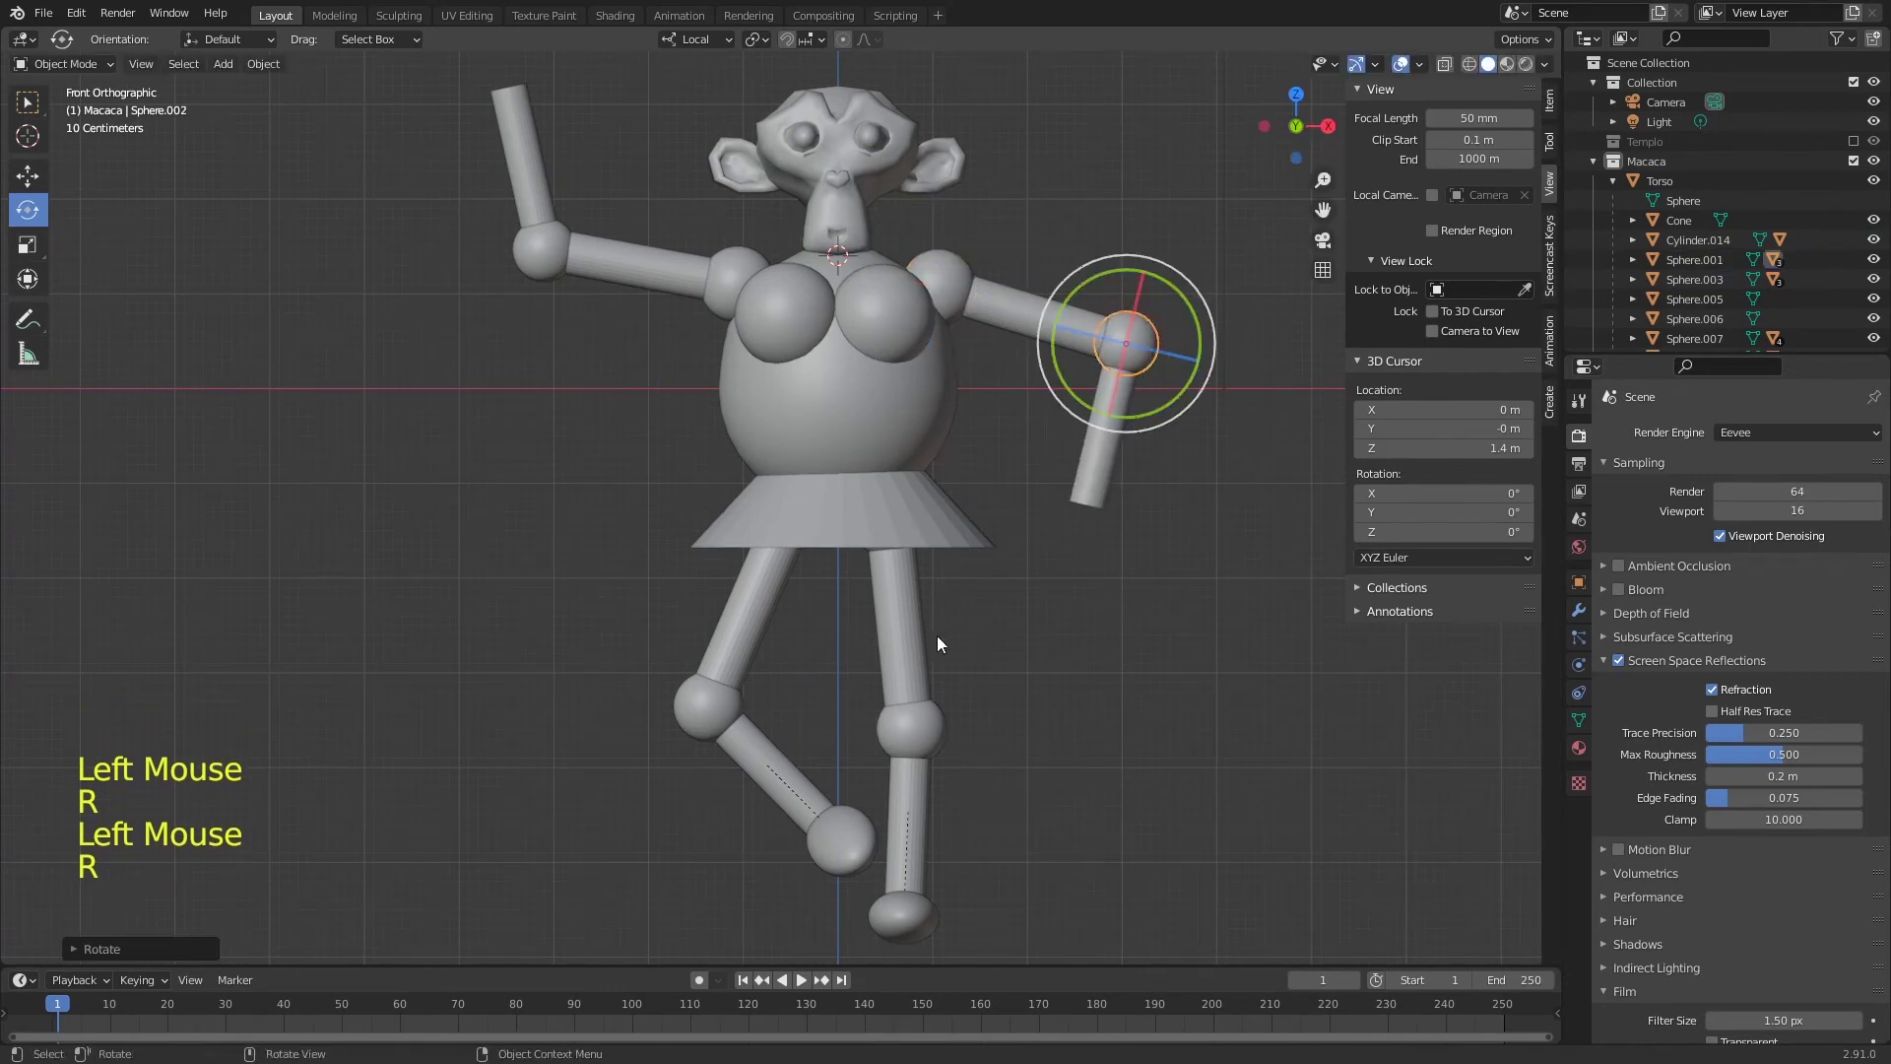
{"action": "left_click", "coordinate": [729, 720]}
{"action": "key", "text": "r"}
{"action": "left_click", "coordinate": [931, 758]}
{"action": "key", "text": "r"}
{"action": "middle_click", "coordinate": [974, 423]}
- Save Templo.blend after reviewing the pose from the front view
{"action": "key", "text": "ctrl+s"}
{"action": "middle_click", "coordinate": [988, 447]}
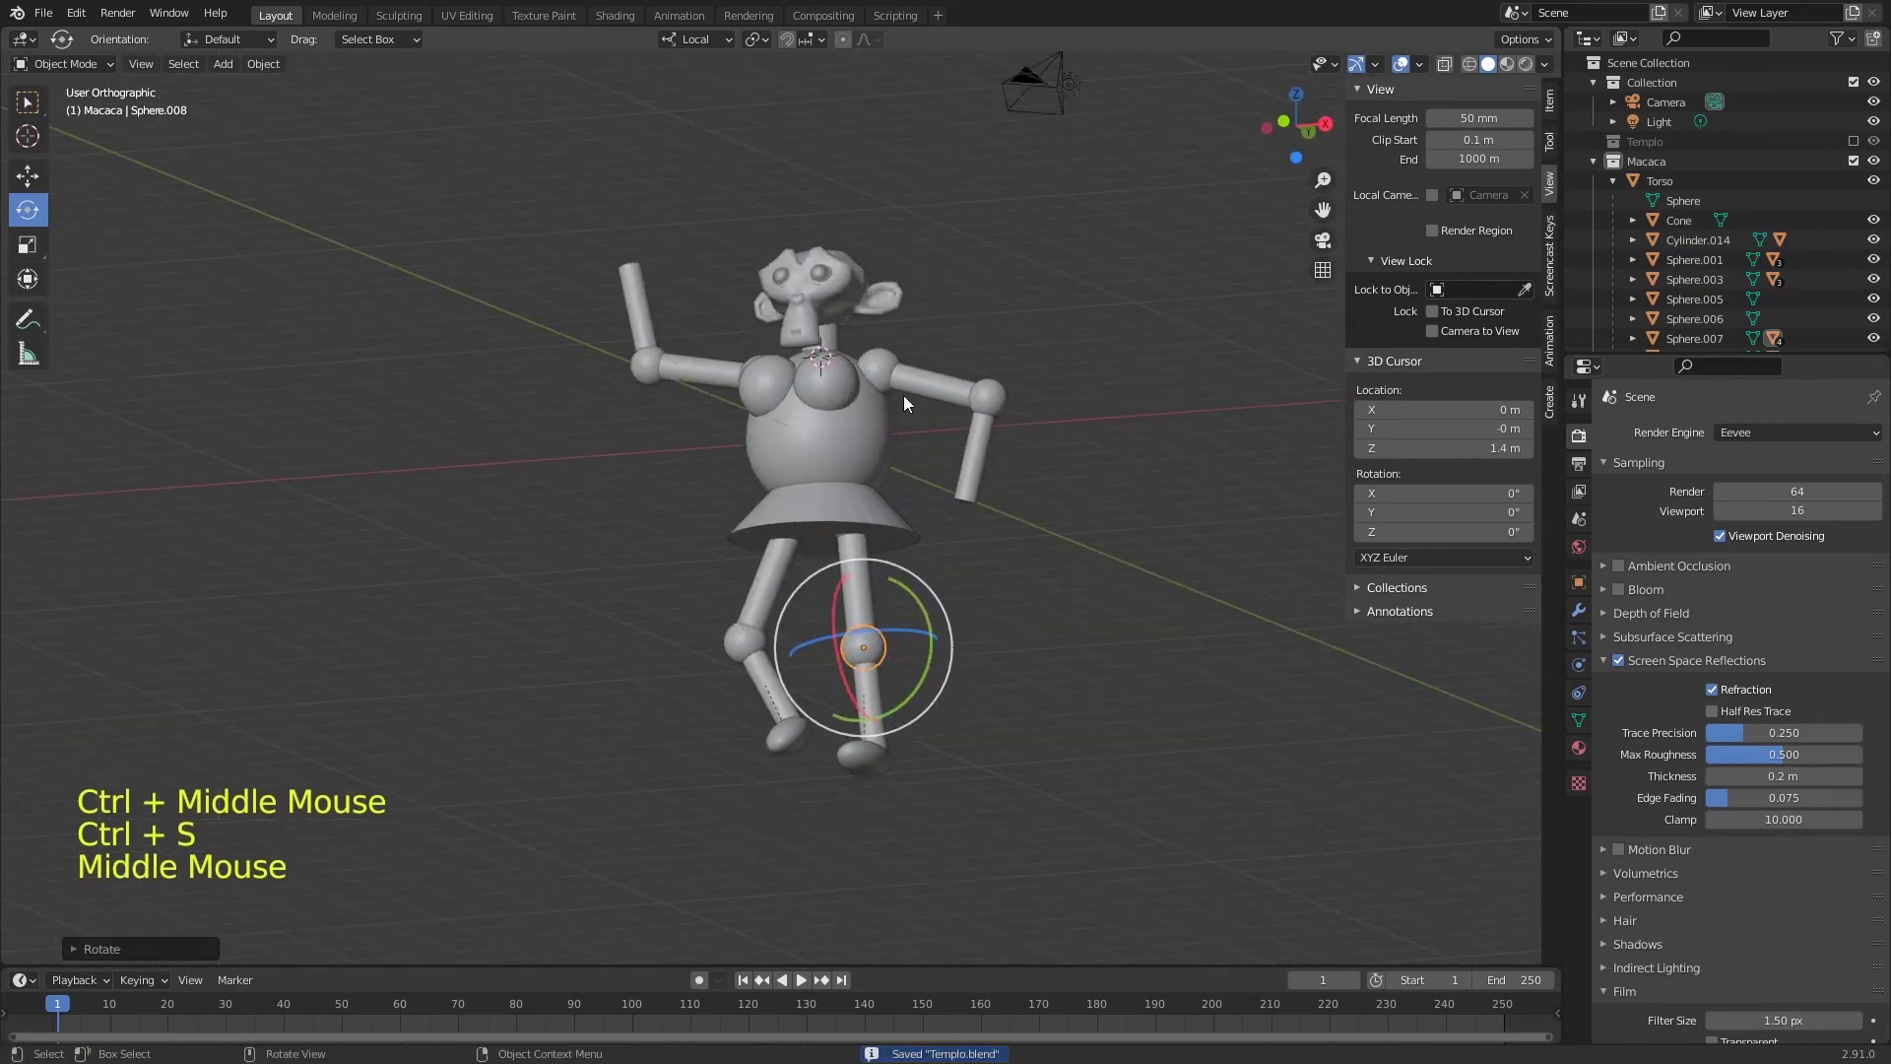
{"action": "key", "text": "KP_1"}
{"action": "key", "text": "ctrl+s"}
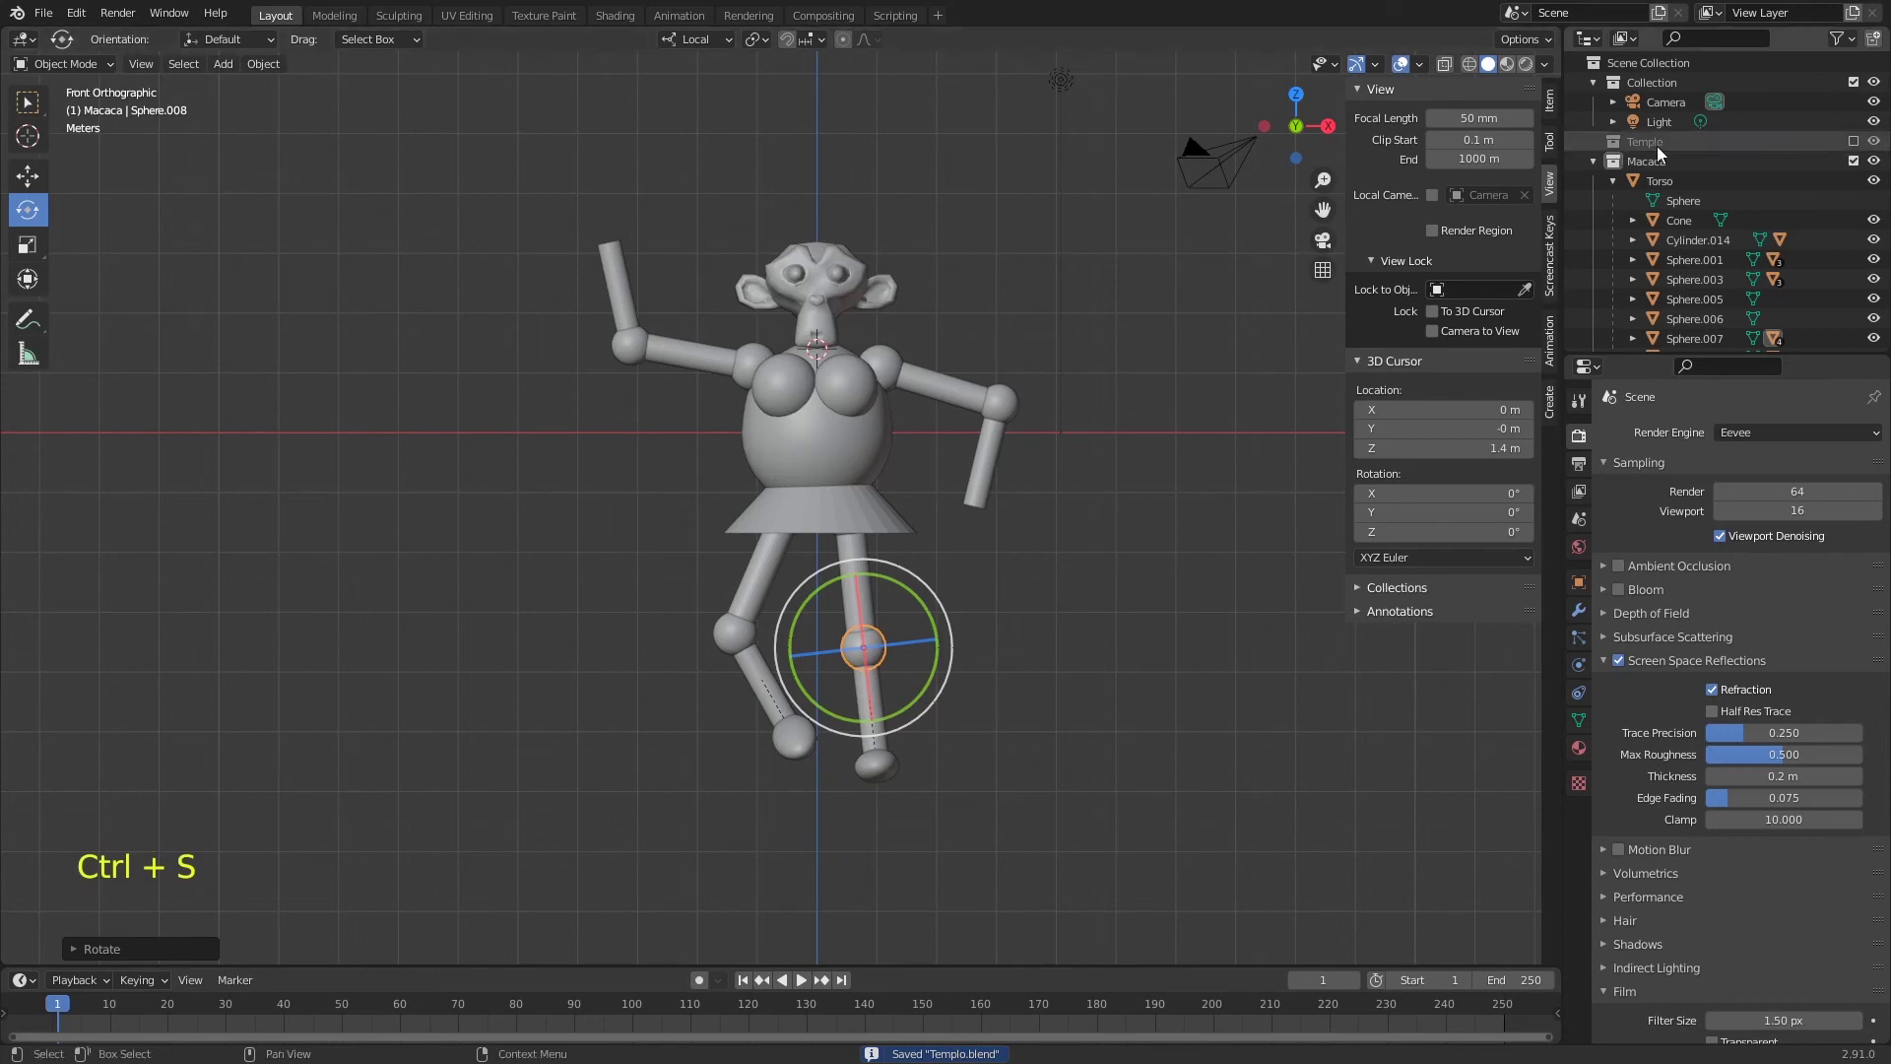
- Hide the temple collections in the Outliner so only the monkey figure is visible
{"action": "left_click", "coordinate": [1857, 168]}
{"action": "left_click", "coordinate": [1863, 151]}
{"action": "left_click", "coordinate": [1856, 146]}
{"action": "left_click", "coordinate": [1857, 163]}
{"action": "left_click", "coordinate": [525, 171]}
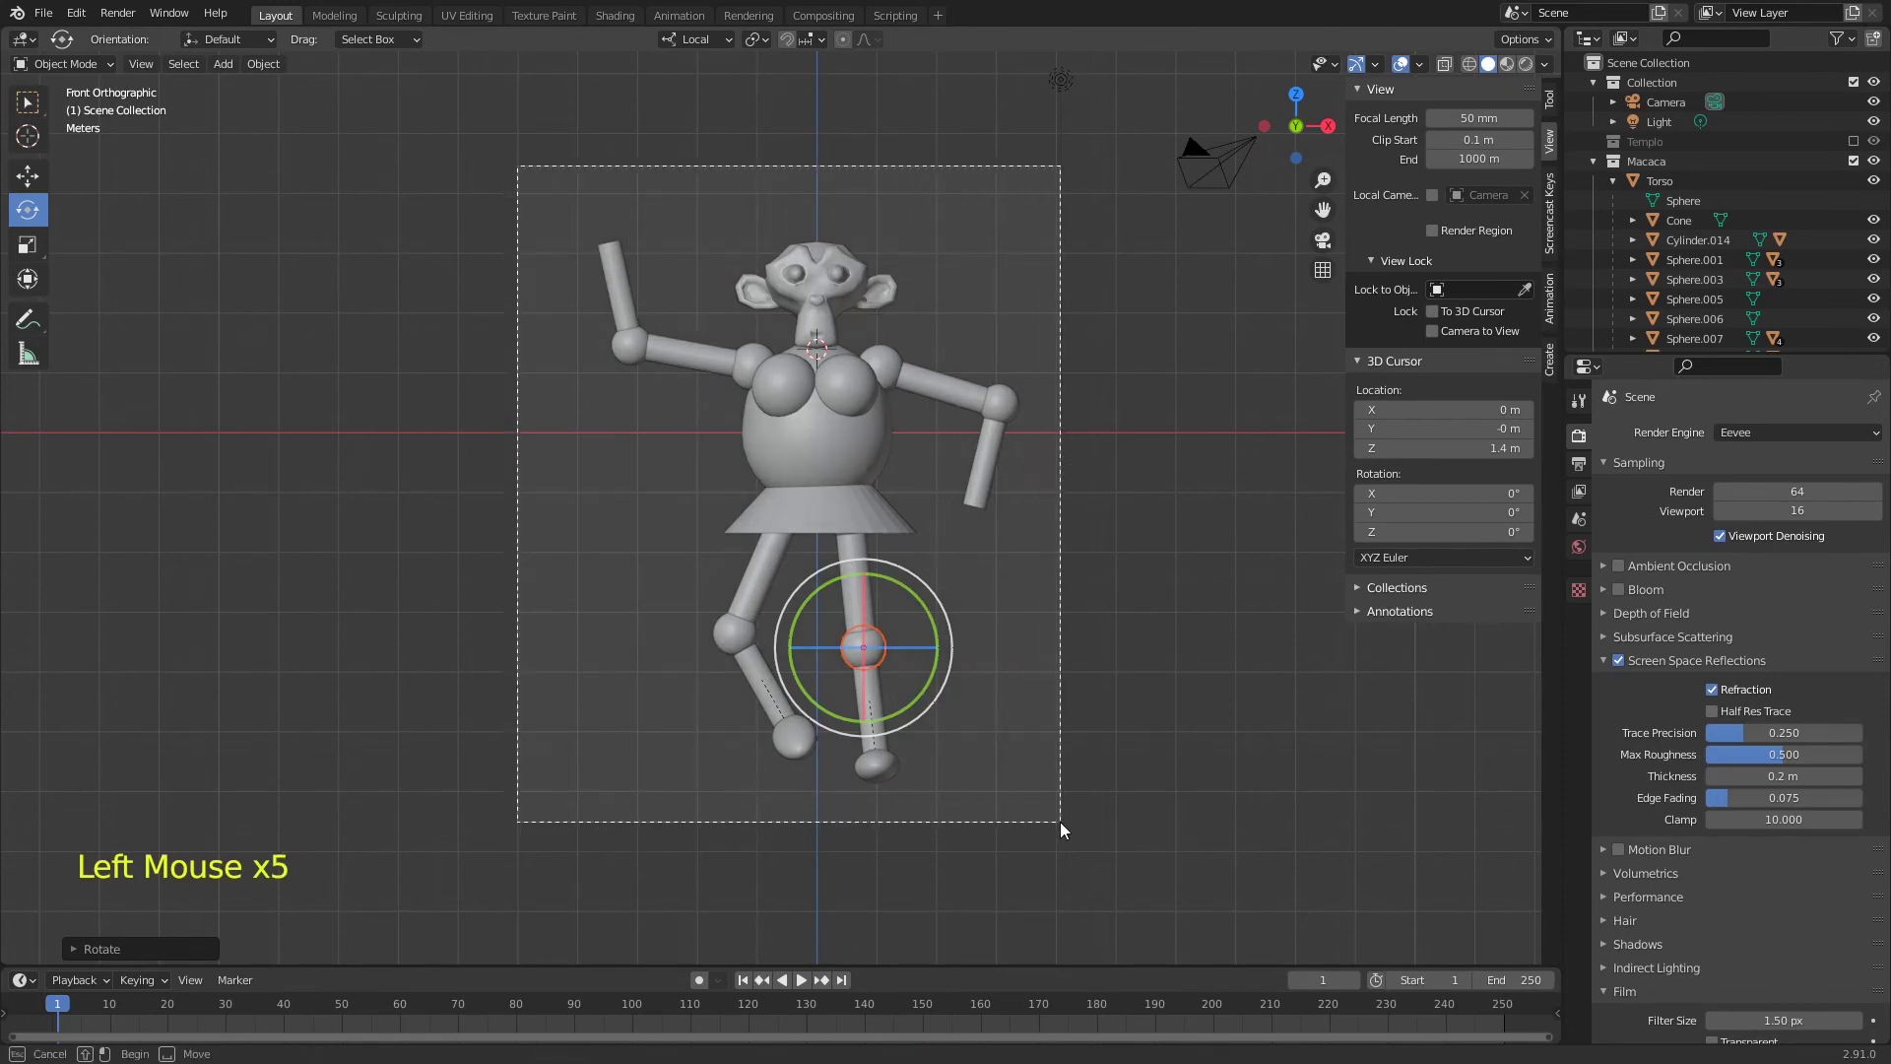
- Make the Templo collection visible again and select every part of the monkey
{"action": "key", "text": "s"}
{"action": "key", "text": "g"}
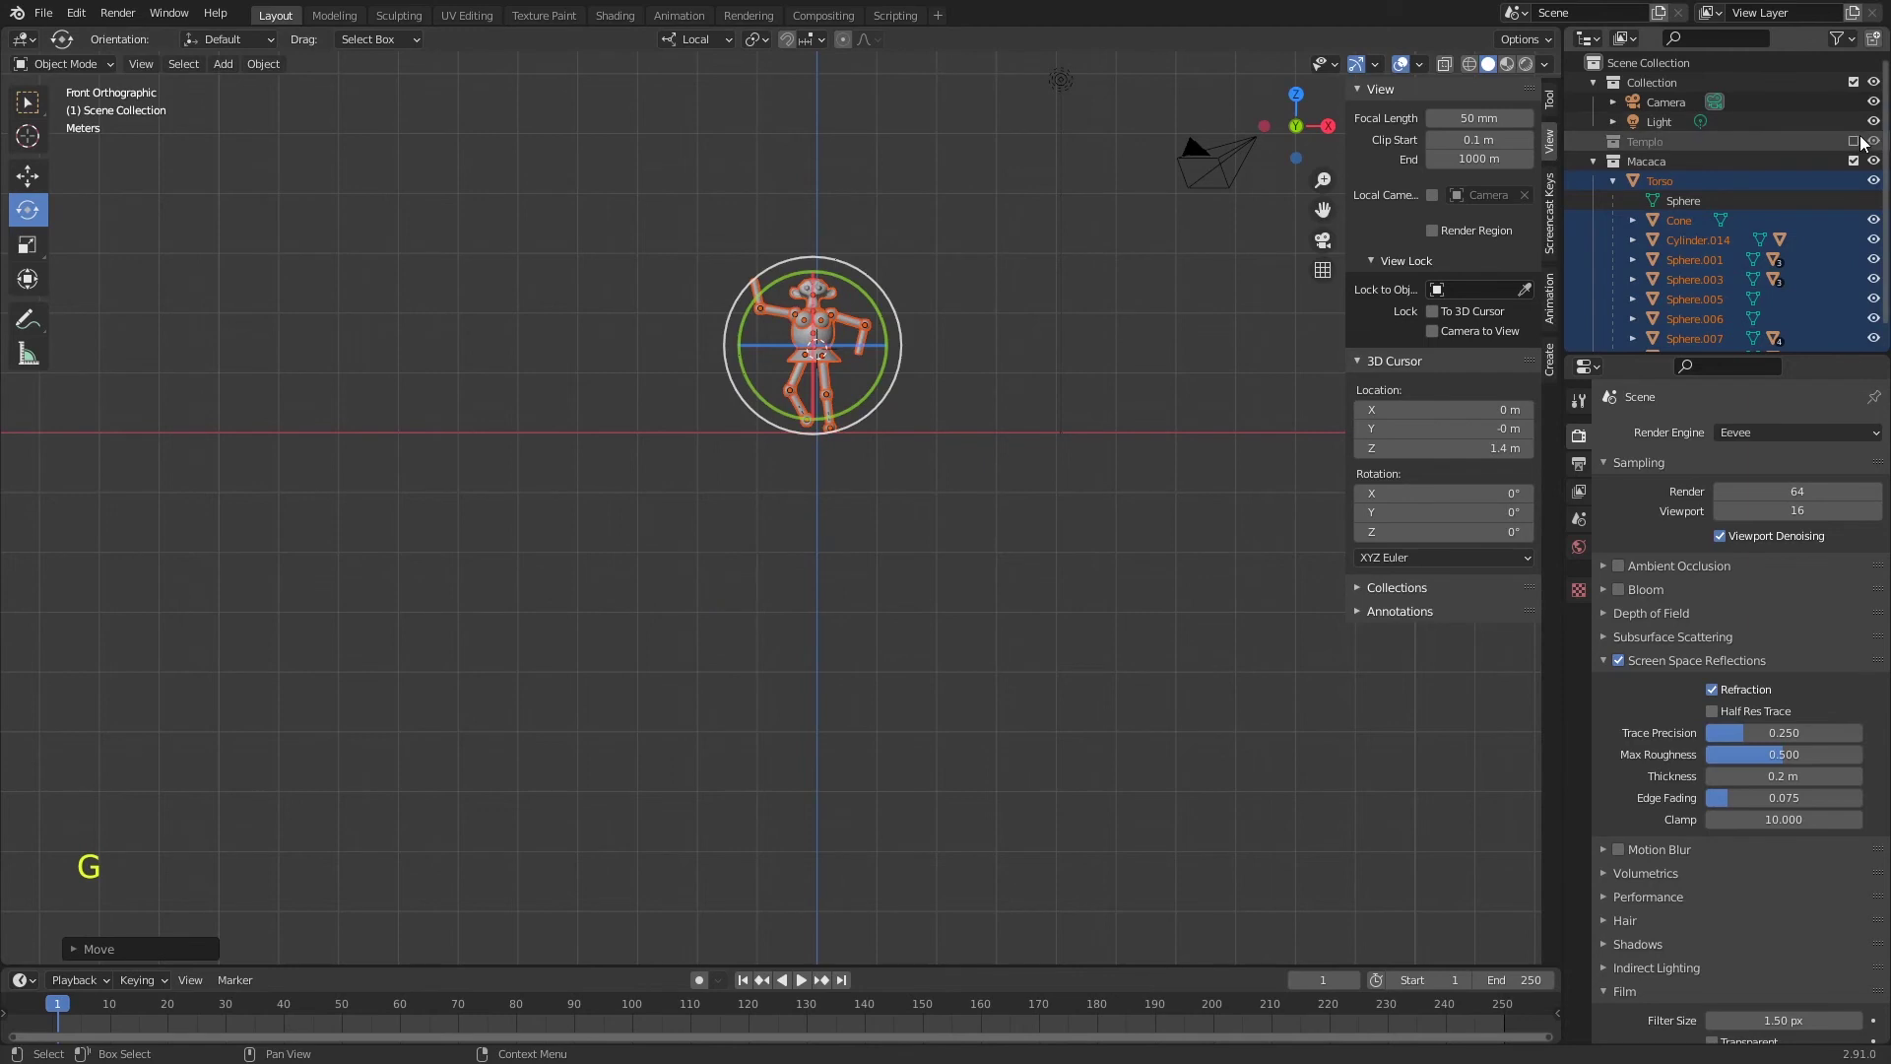
{"action": "left_click", "coordinate": [1864, 146]}
{"action": "left_click", "coordinate": [1086, 290]}
{"action": "left_click", "coordinate": [1863, 145]}
{"action": "left_click", "coordinate": [701, 212]}
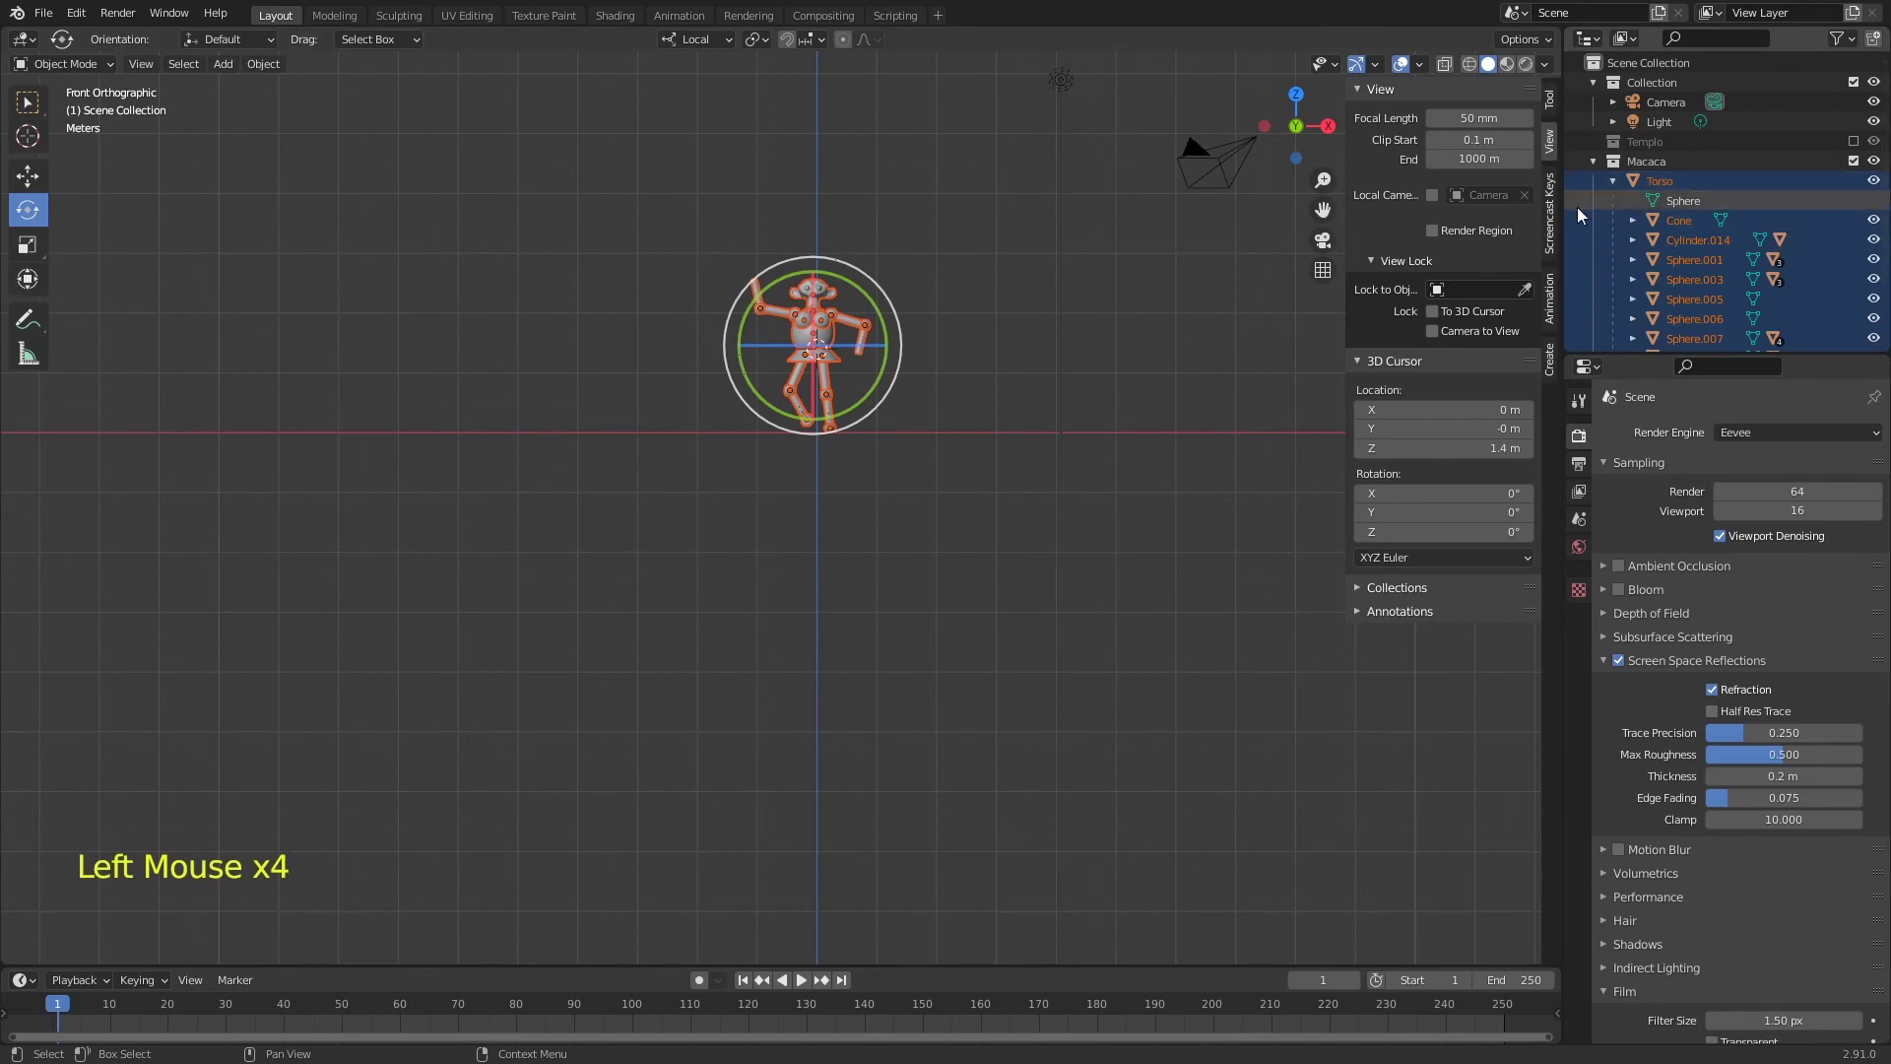
{"action": "key", "text": "s"}
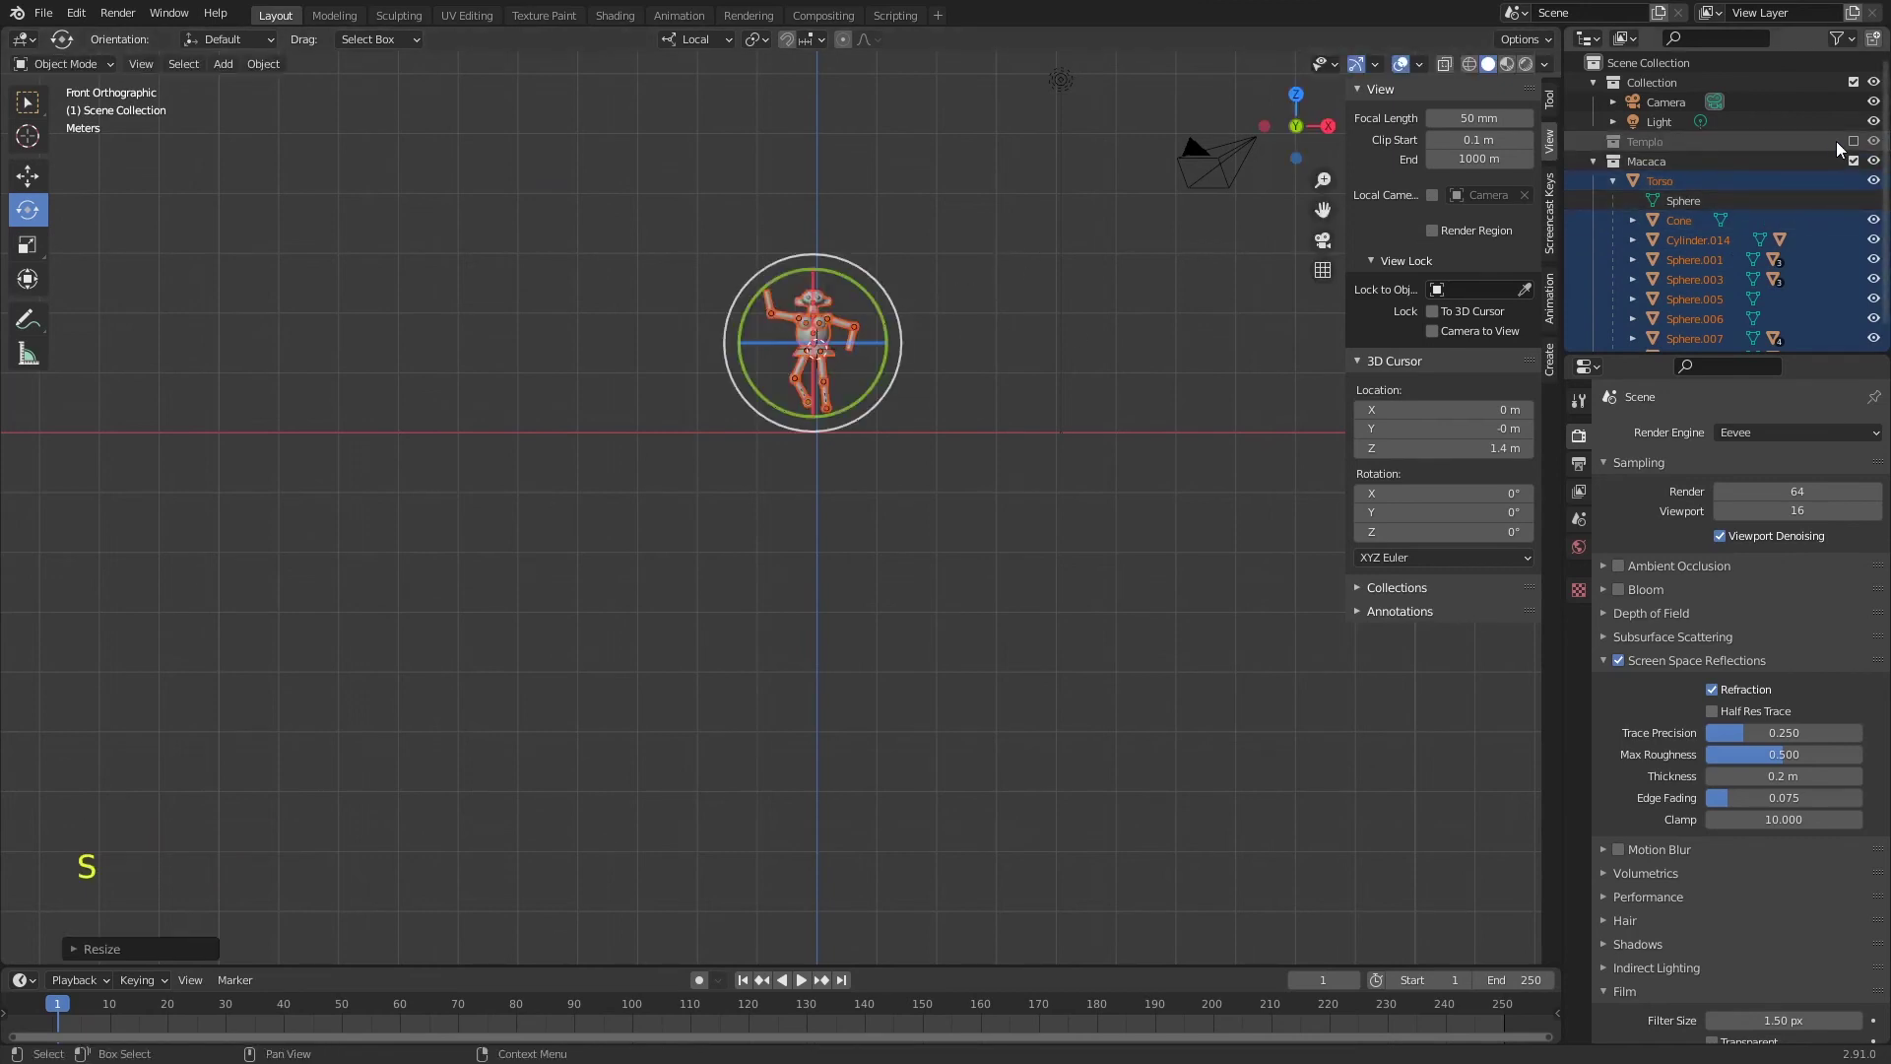
{"action": "left_click", "coordinate": [1861, 141]}
- Shrink the whole monkey and move it onto the temple floor beside the front columns from the side view
{"action": "key", "text": "s"}
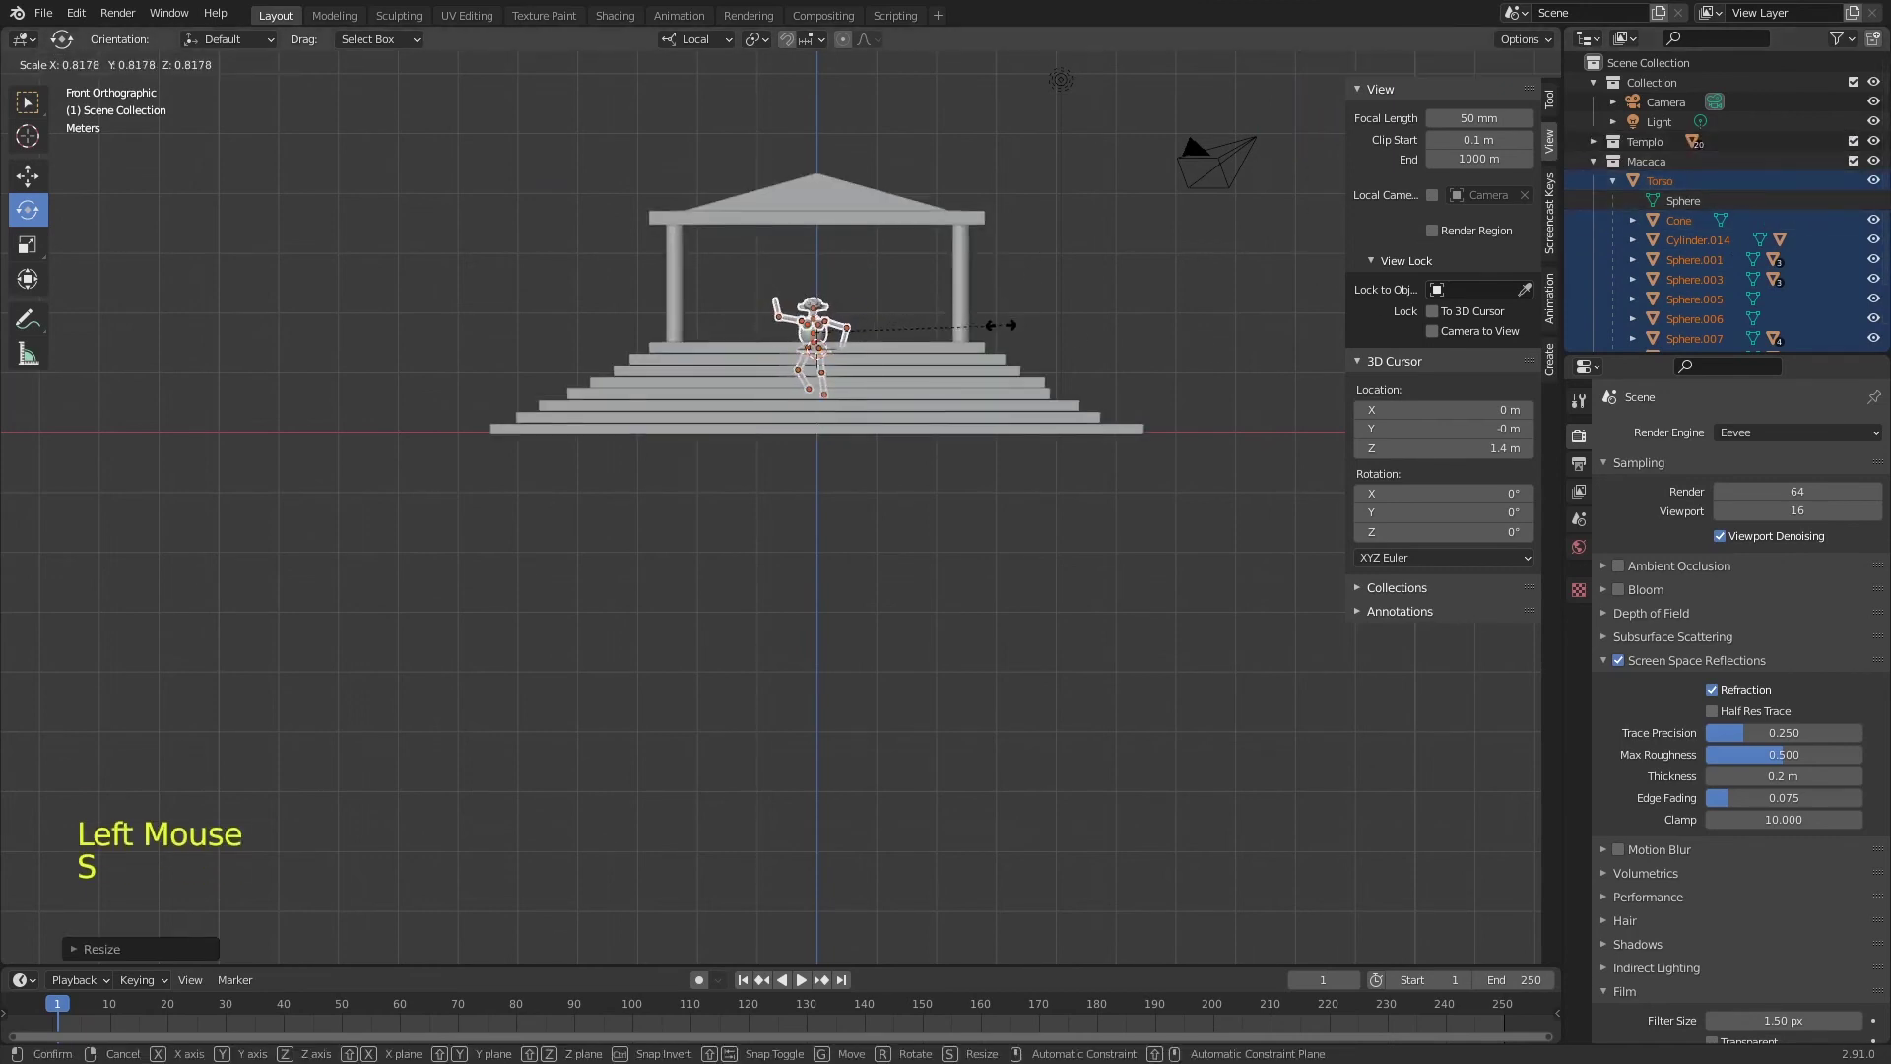
{"action": "key", "text": "g"}
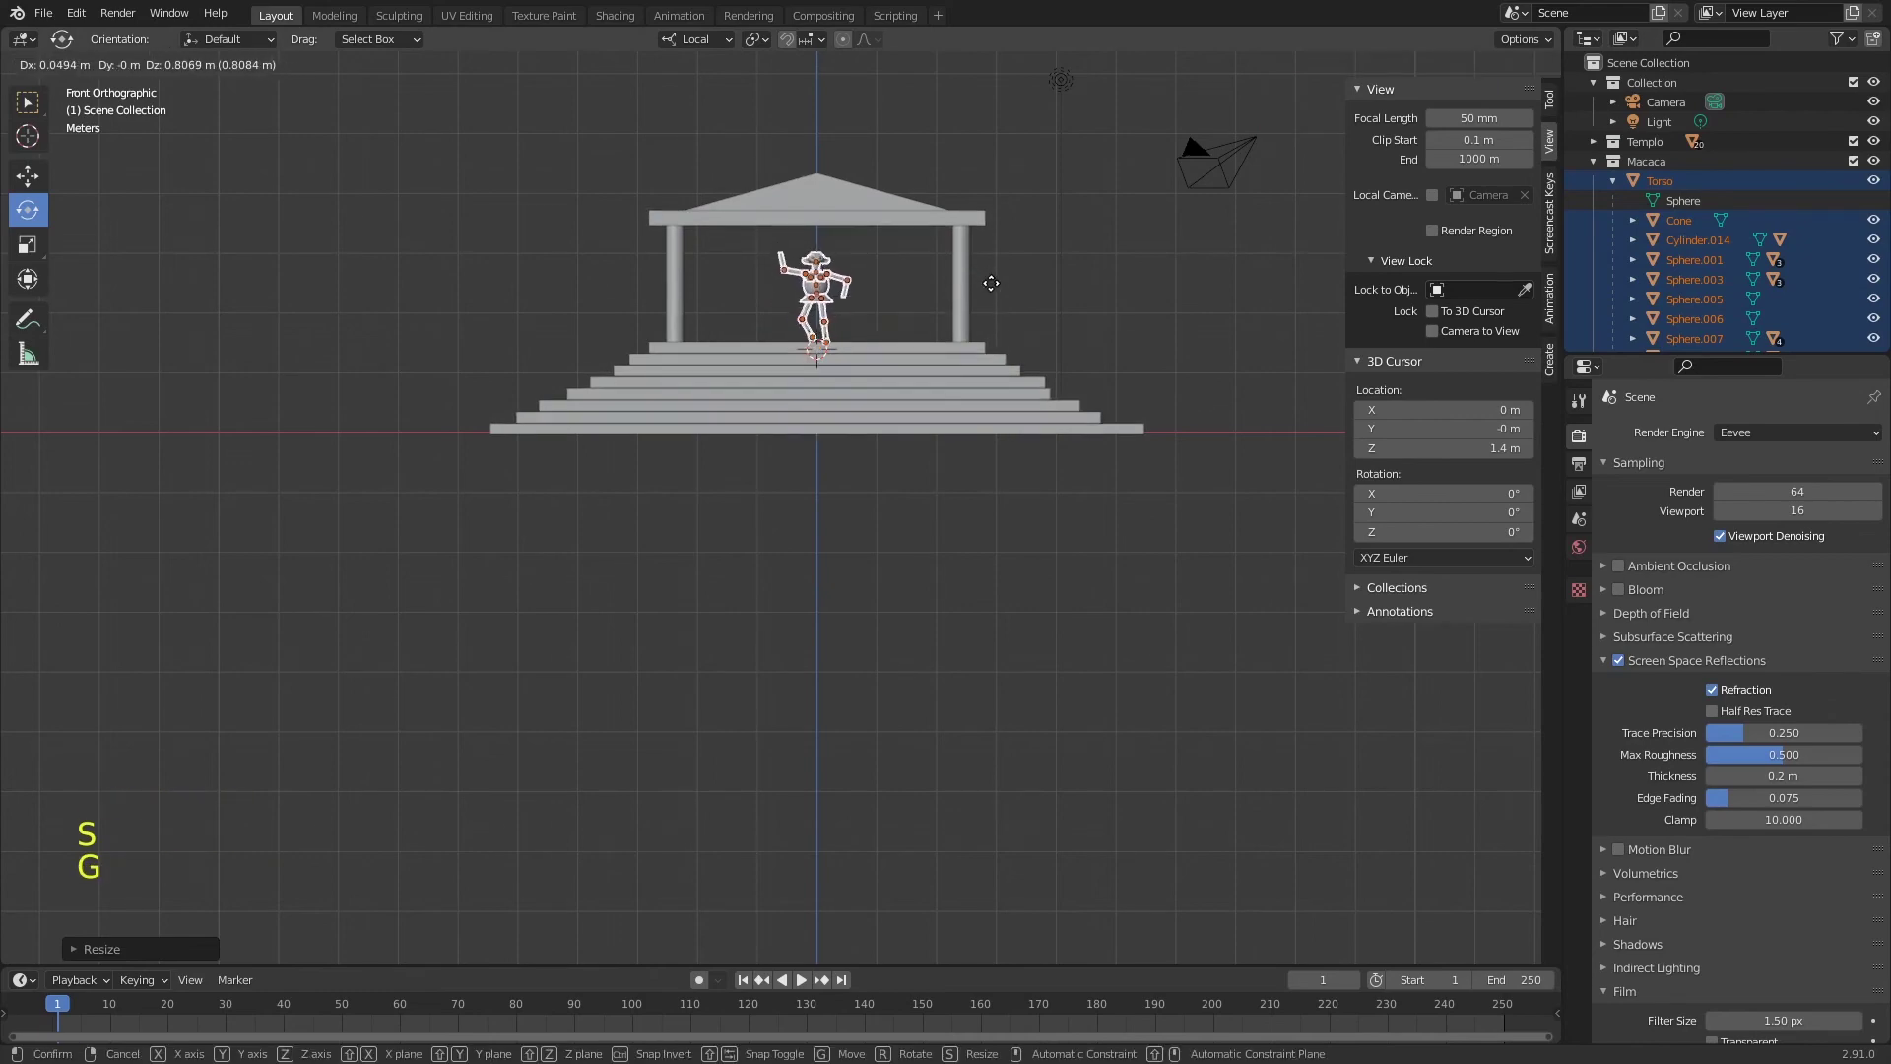
{"action": "middle_click", "coordinate": [1066, 329]}
{"action": "key", "text": "KP_3"}
{"action": "key", "text": "g"}
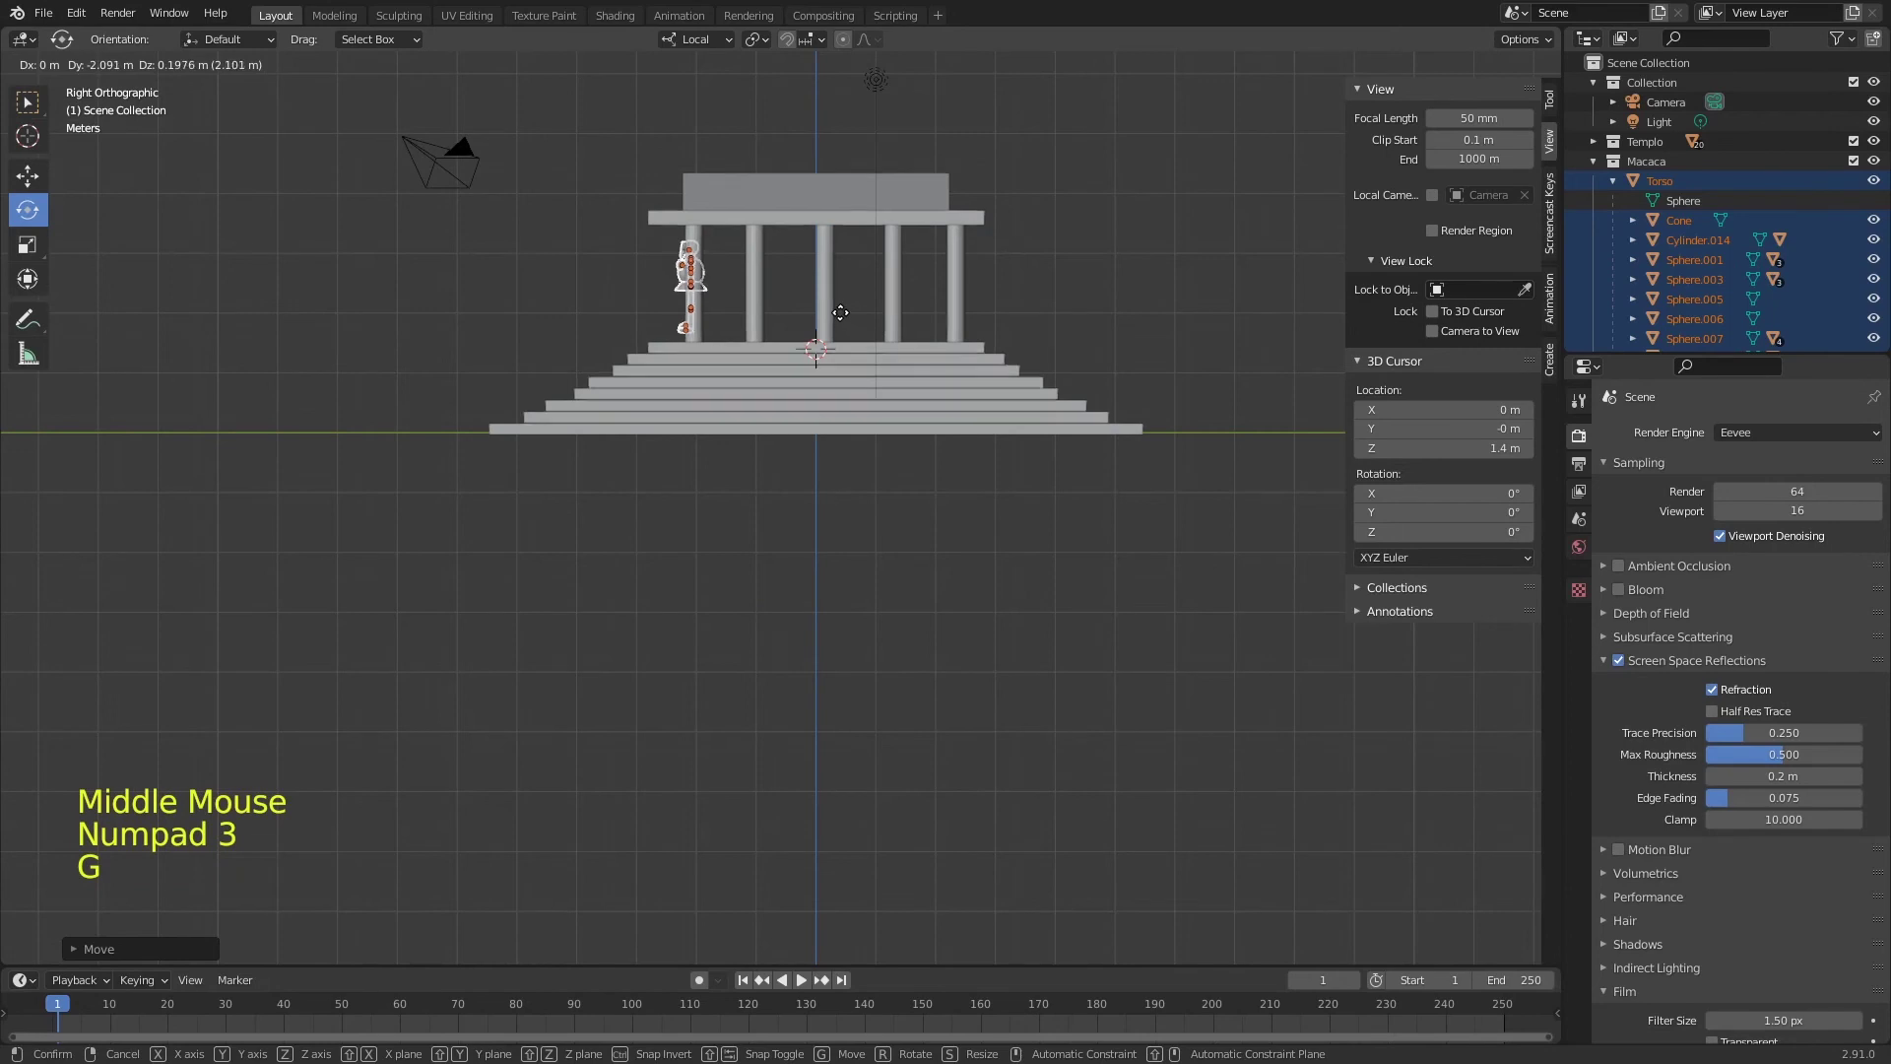
{"action": "key", "text": "KP_Decimal"}
{"action": "left_click", "coordinate": [783, 619]}
- Bend one of the monkey's legs at the knee joint
{"action": "key", "text": "r"}
{"action": "left_click", "coordinate": [728, 679]}
{"action": "key", "text": "r"}
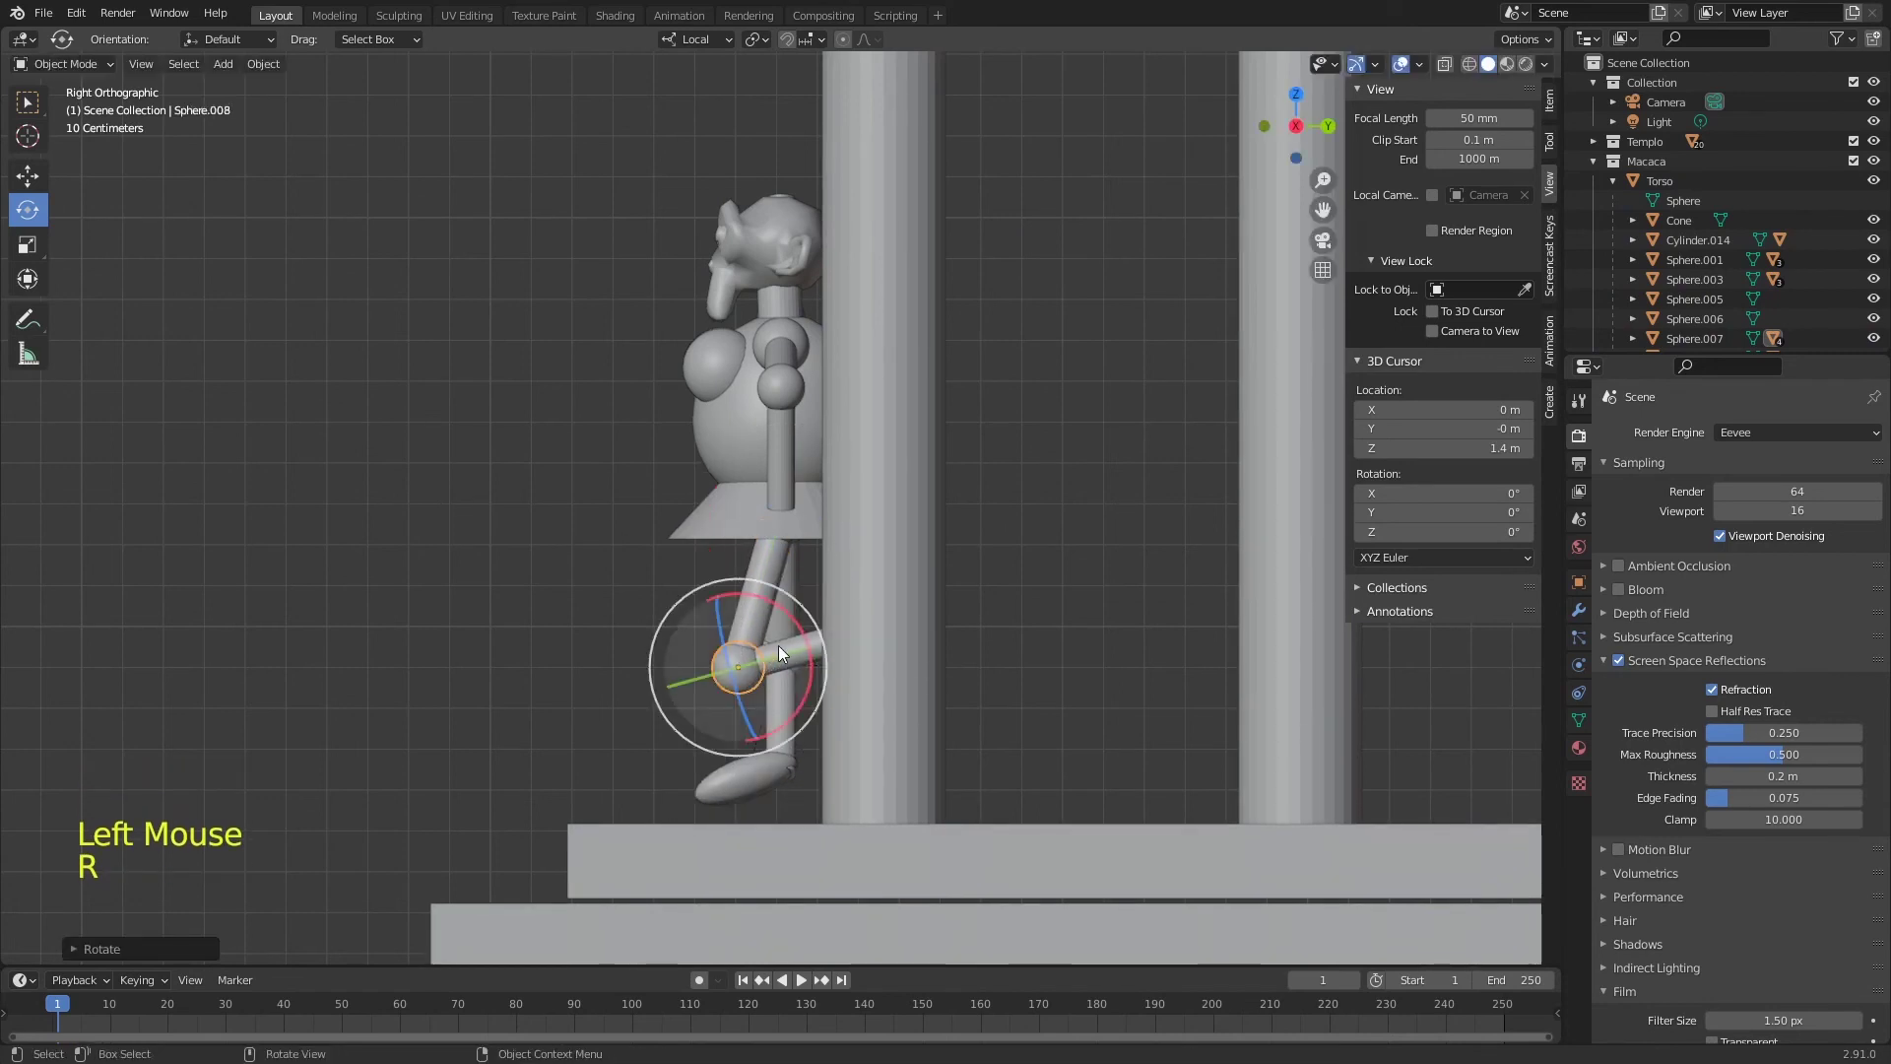
- Reset the rotations of the monkey's leg joints and pieces with Alt+R in the front view
{"action": "key", "text": "KP_1"}
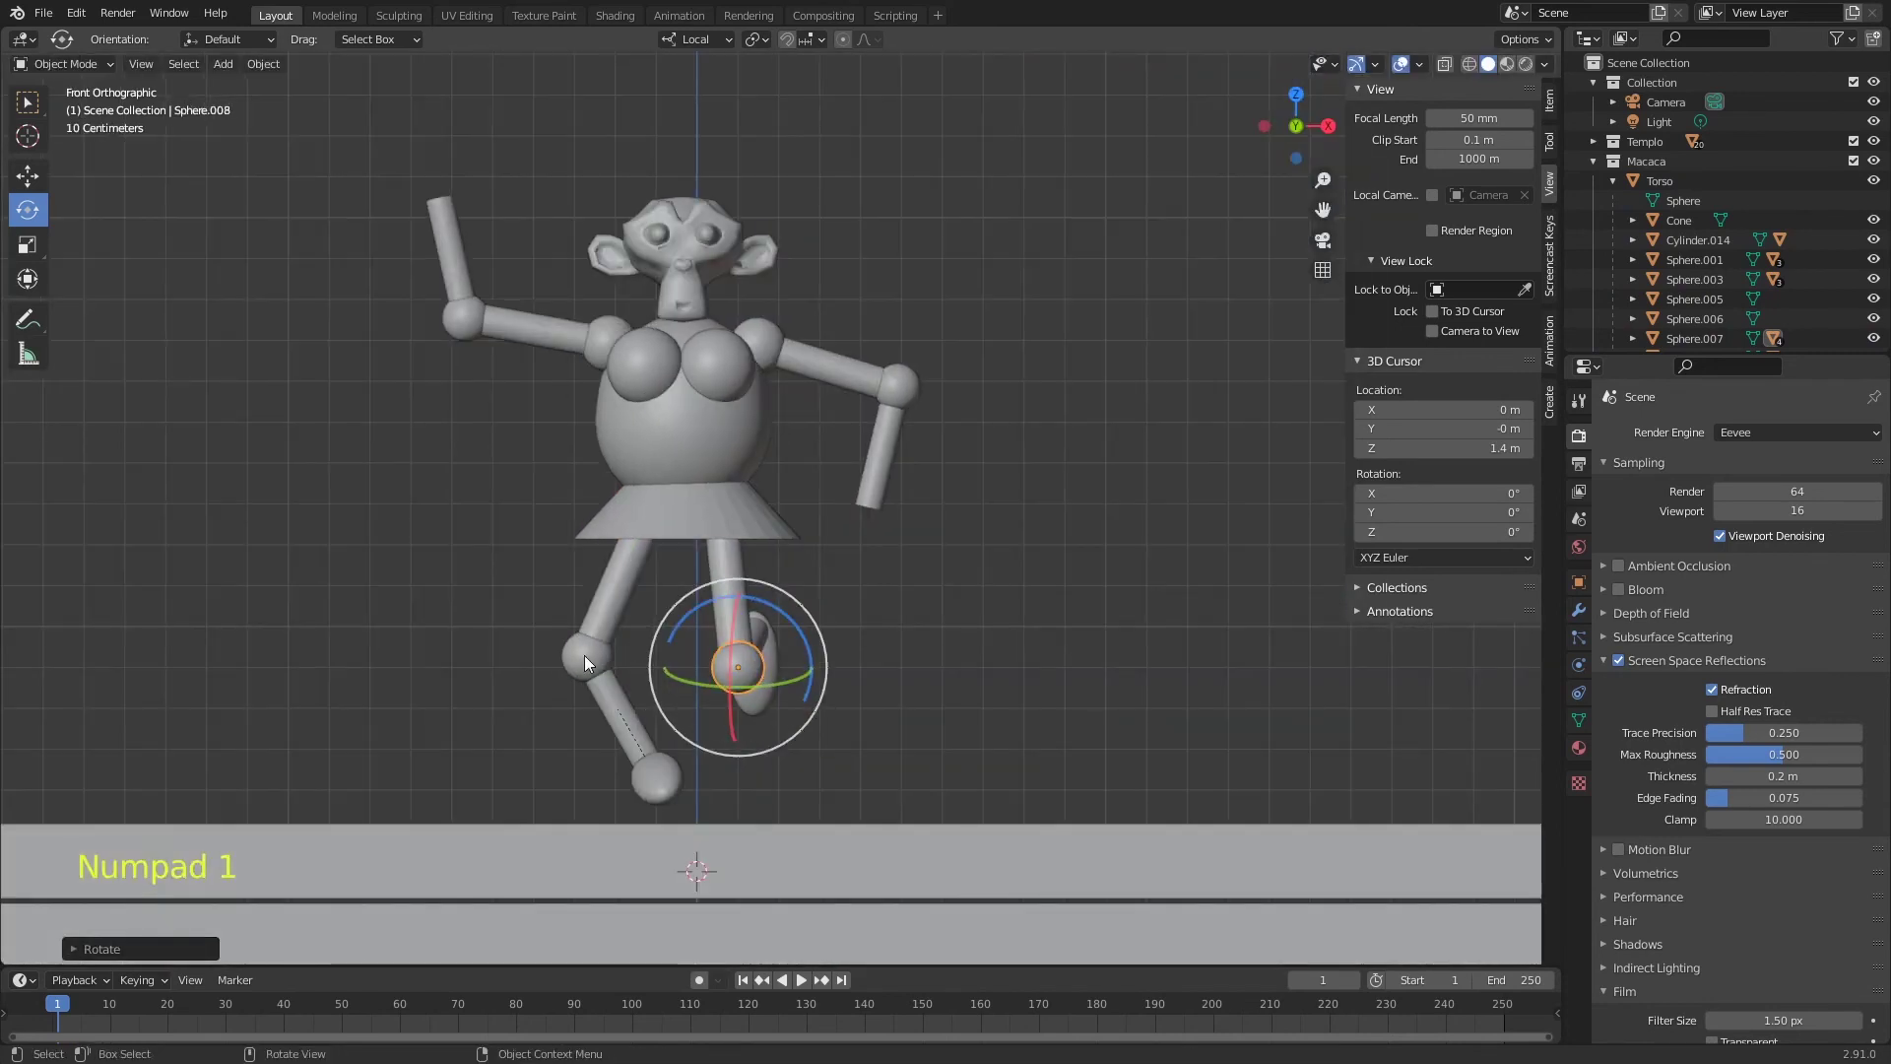
{"action": "left_click", "coordinate": [611, 622]}
{"action": "key", "text": "r"}
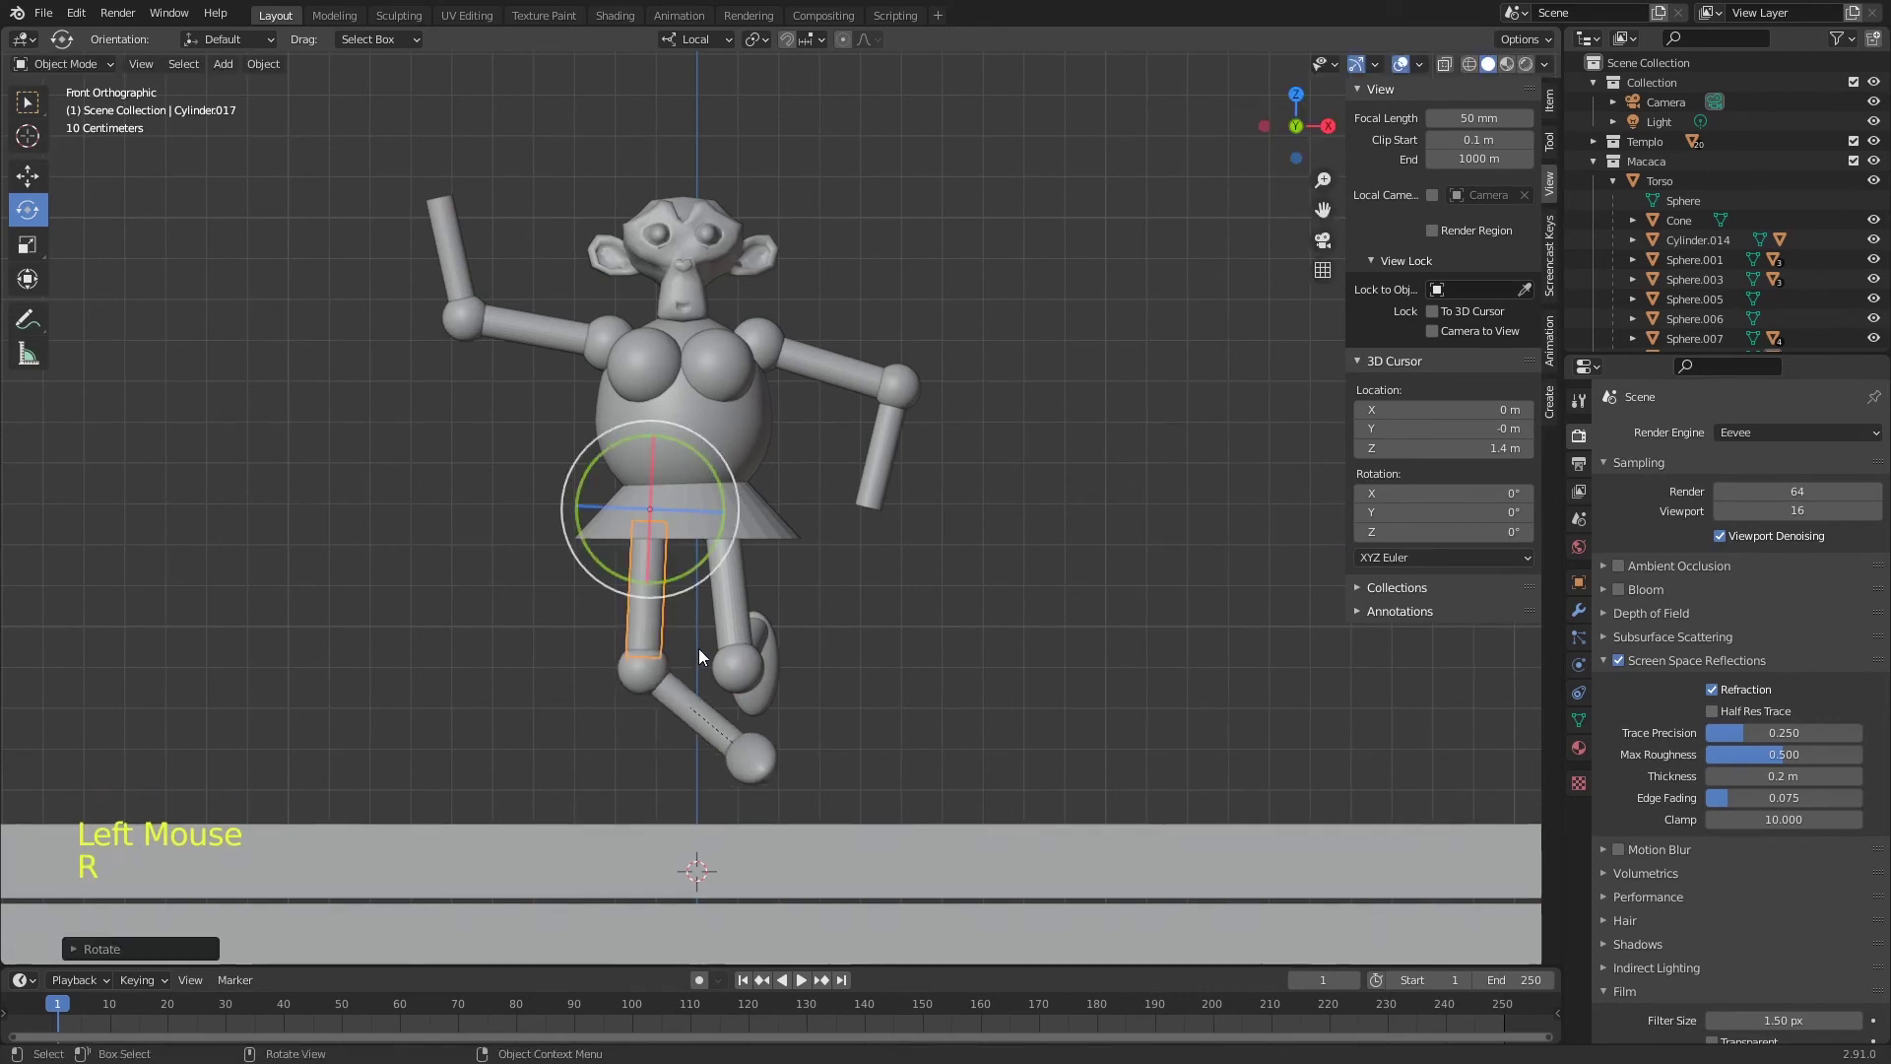
{"action": "key", "text": "alt+r"}
{"action": "left_click", "coordinate": [689, 676]}
{"action": "key", "text": "alt+r"}
{"action": "left_click", "coordinate": [712, 733]}
{"action": "key", "text": "alt+r"}
{"action": "left_click", "coordinate": [729, 802]}
{"action": "key", "text": "alt+r"}
- Re-pose a leg joint from the side view and reposition the torso so the monkey stands upright
{"action": "left_click", "coordinate": [650, 511]}
{"action": "left_click", "coordinate": [654, 533]}
{"action": "key", "text": "alt+r"}
{"action": "key", "text": "KP_3"}
{"action": "left_click", "coordinate": [665, 693]}
{"action": "key", "text": "r"}
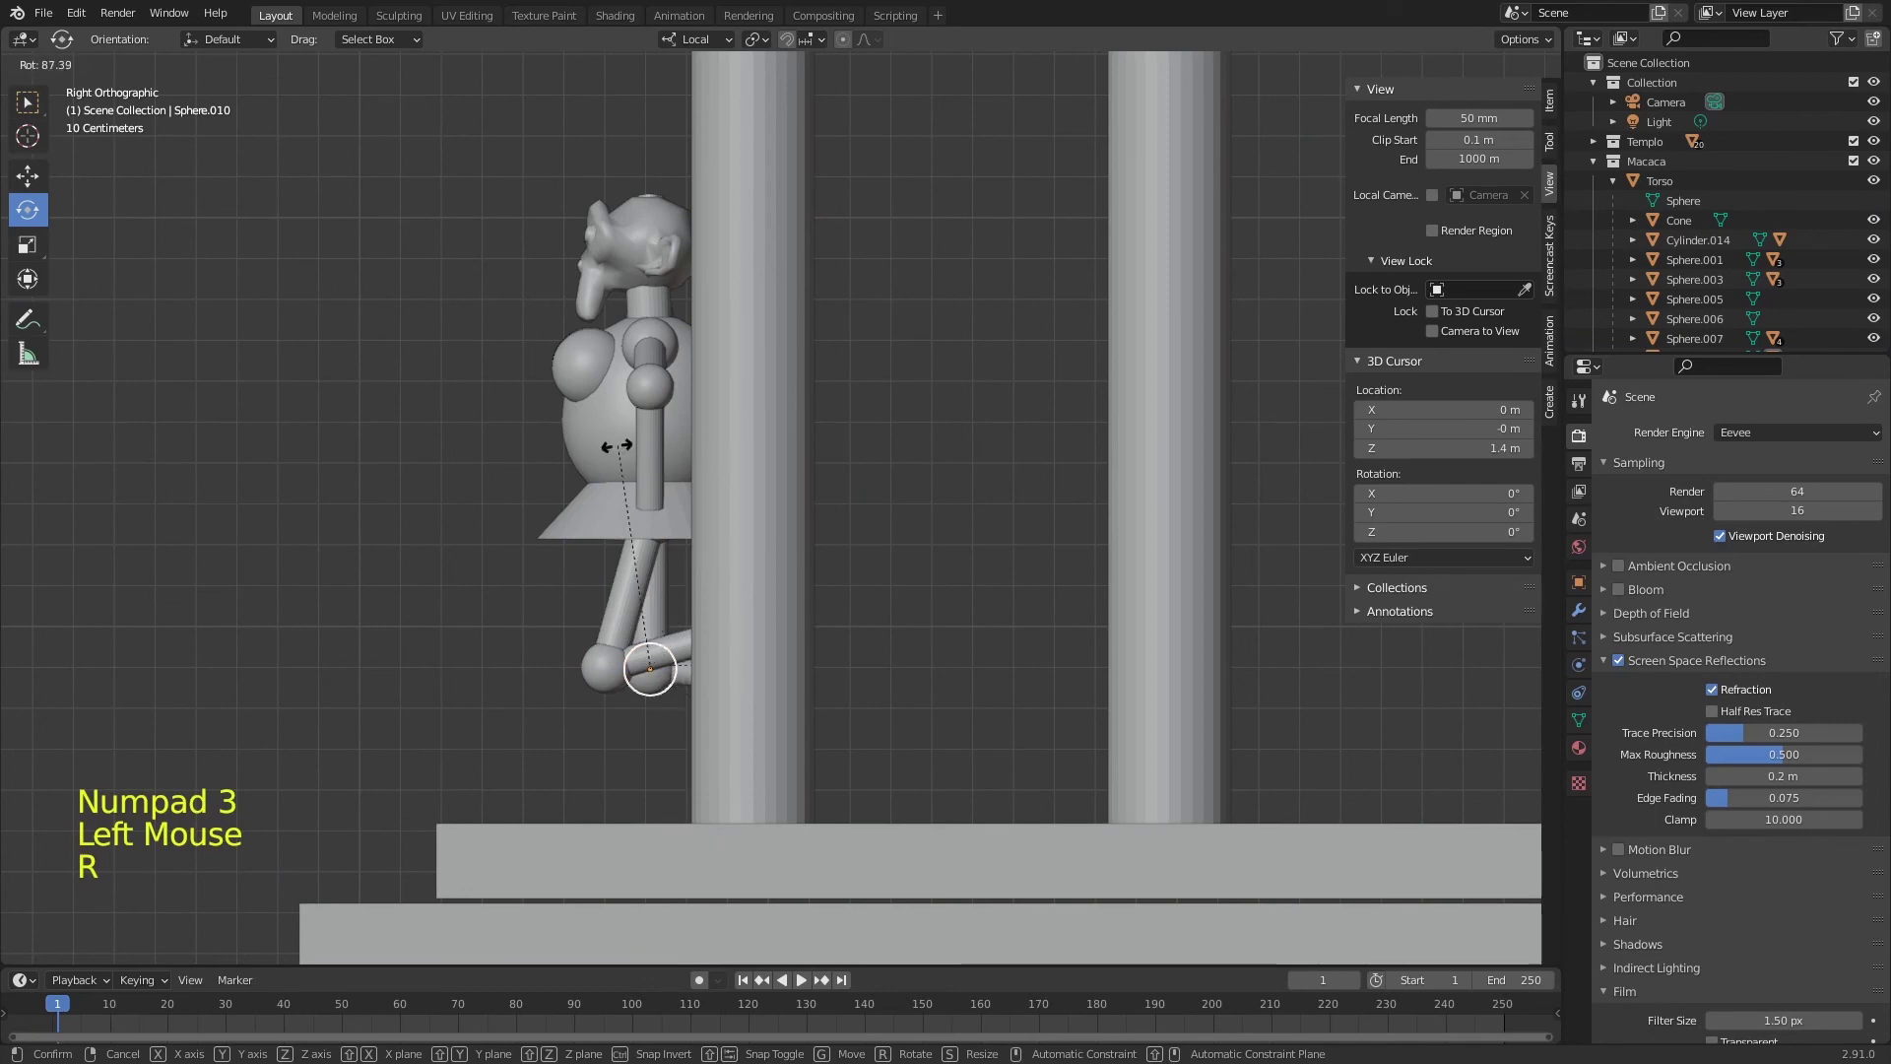
{"action": "left_click", "coordinate": [617, 445]}
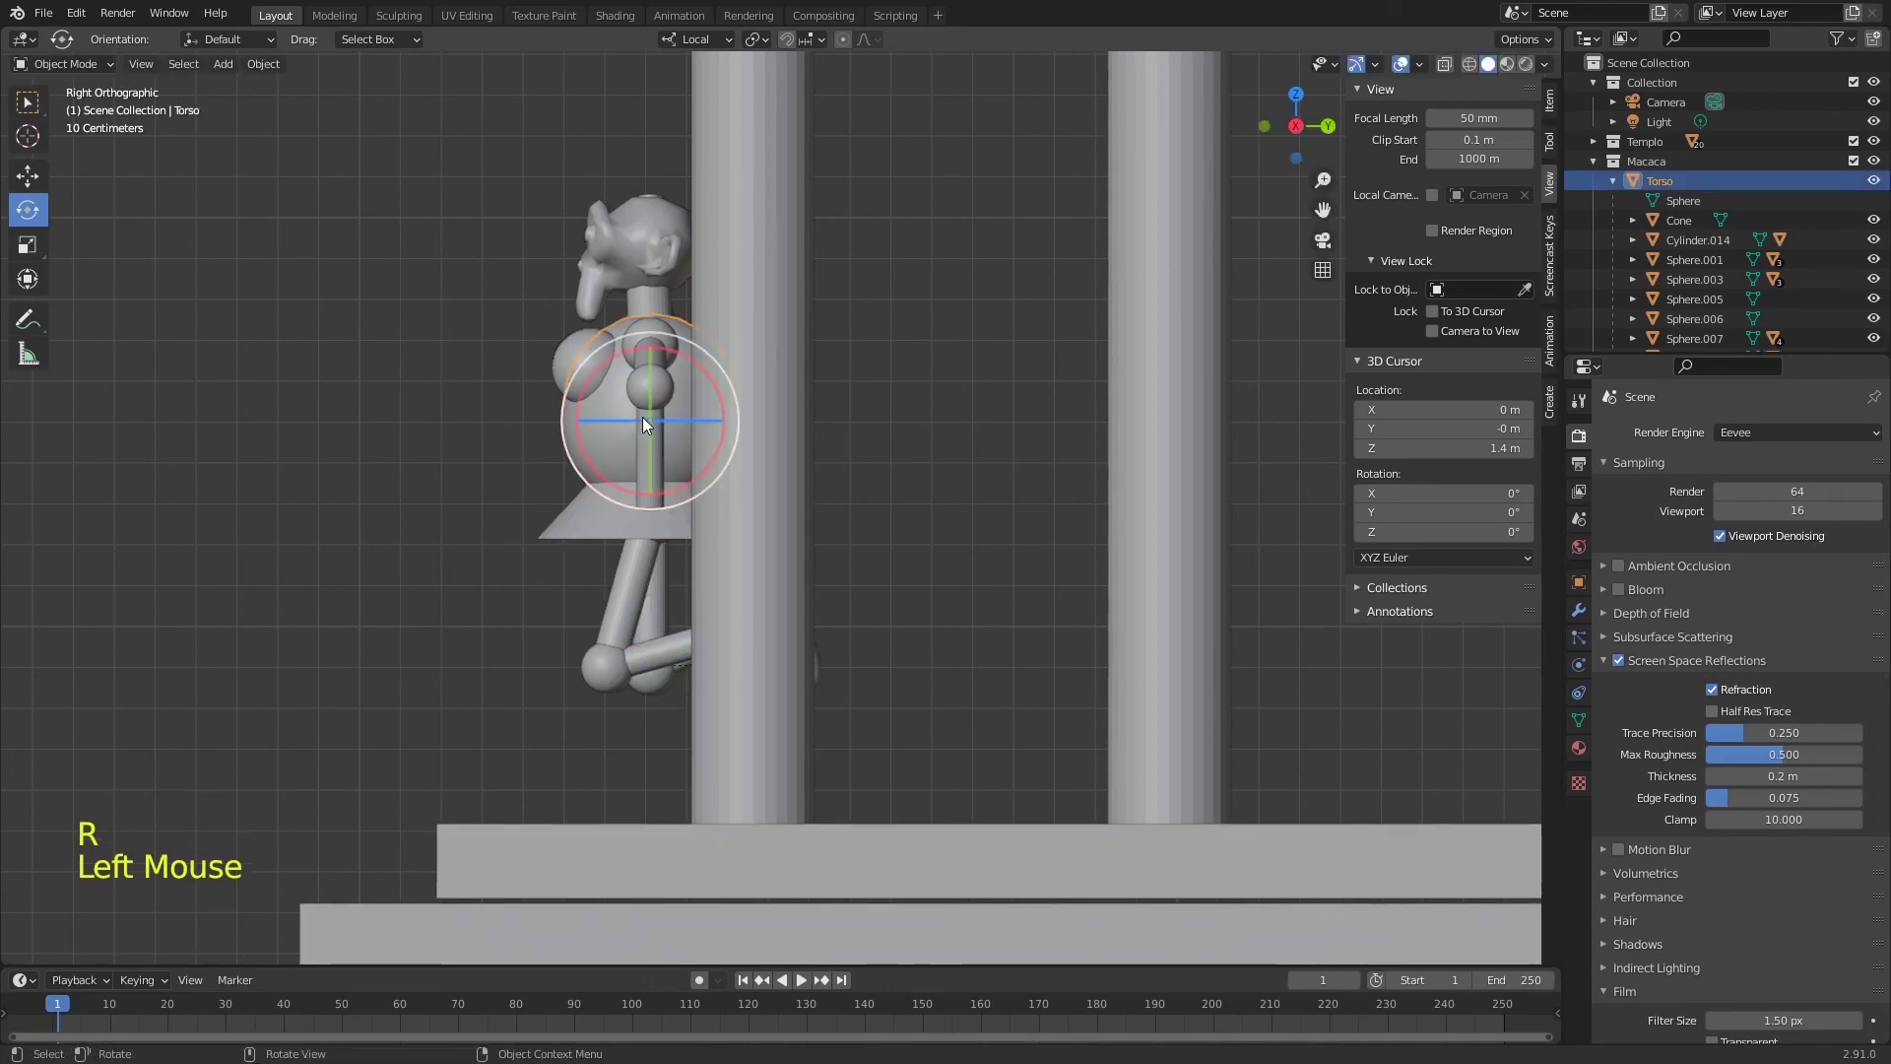
{"action": "key", "text": "g"}
{"action": "middle_click", "coordinate": [583, 529]}
- Save, then rotate both shoulder joints so the monkey's arms are raised upward
{"action": "key", "text": "ctrl+s"}
{"action": "middle_click", "coordinate": [738, 687]}
{"action": "left_click", "coordinate": [661, 756]}
{"action": "left_click", "coordinate": [559, 765]}
{"action": "key", "text": "ctrl+s"}
{"action": "left_click", "coordinate": [629, 482]}
{"action": "key", "text": "KP_1"}
{"action": "key", "text": "r"}
{"action": "left_click", "coordinate": [769, 448]}
{"action": "key", "text": "r"}
{"action": "key", "text": "r"}
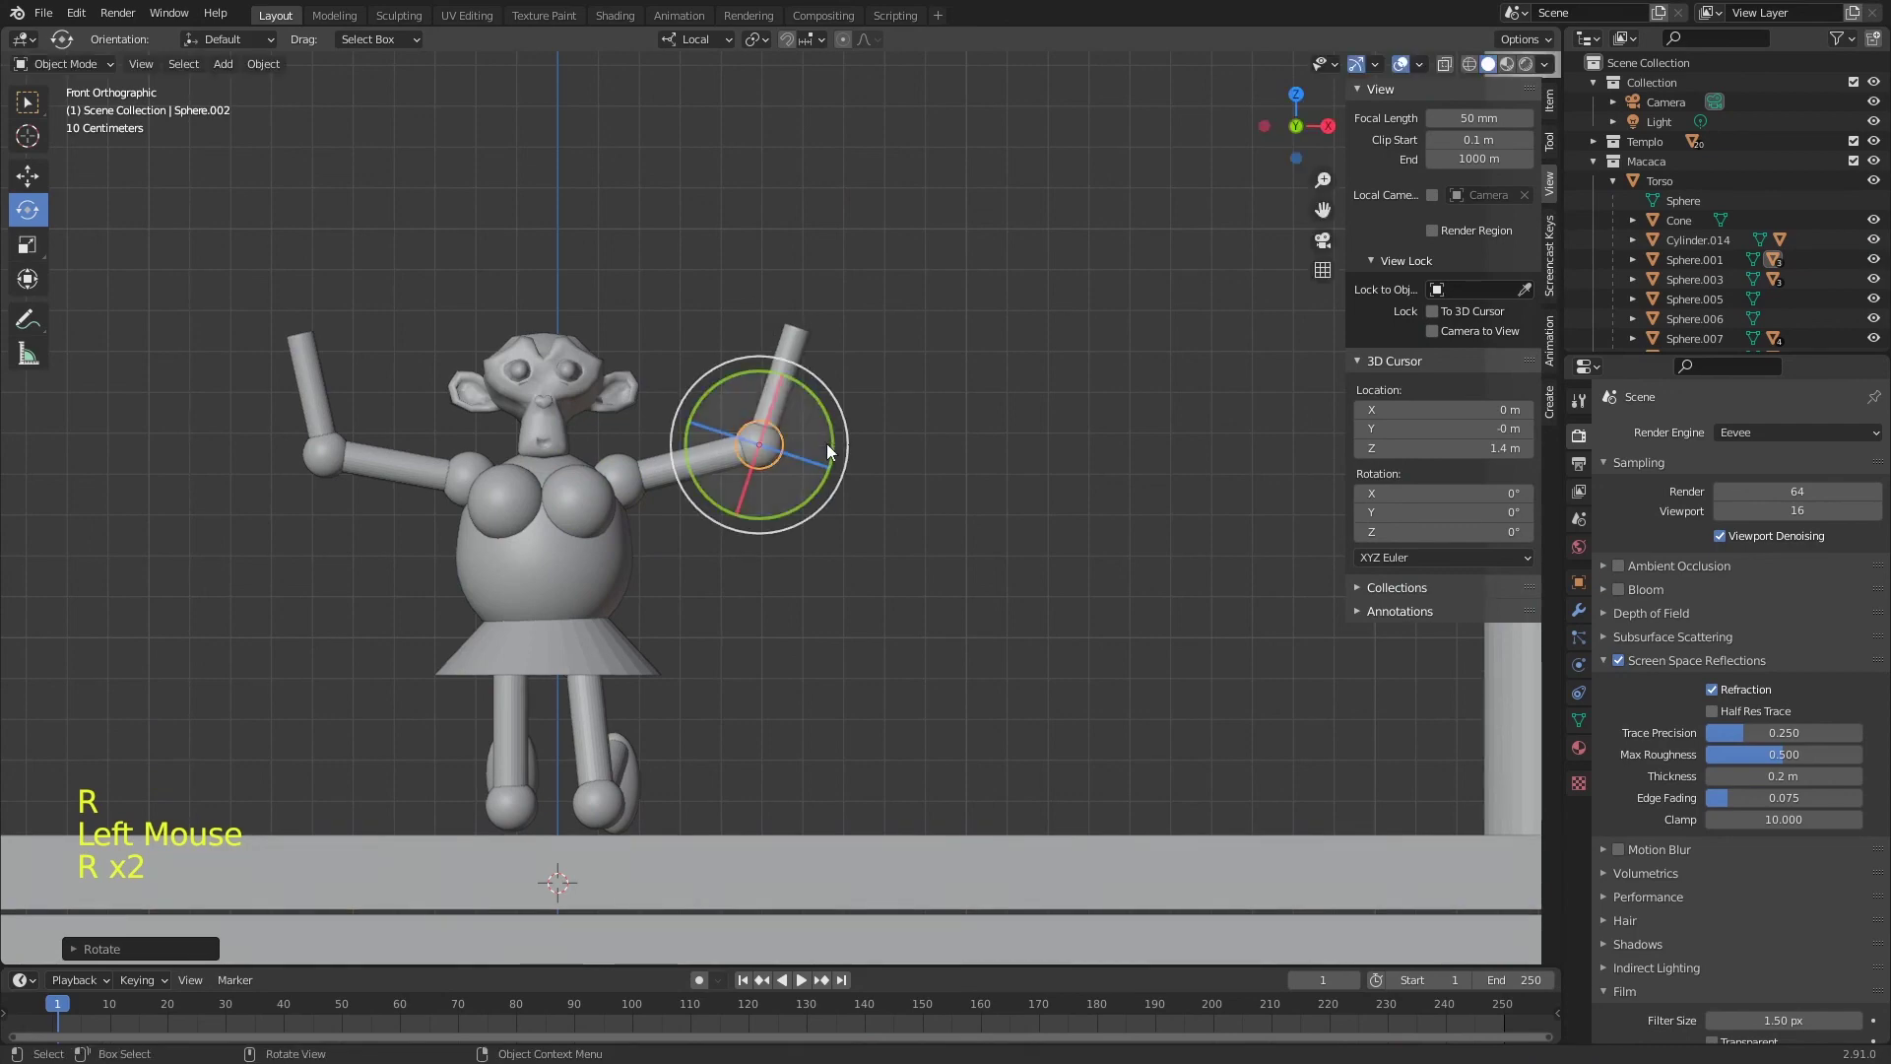
- Orbit around the temple to inspect the raised-arms pose and save the file
{"action": "middle_click", "coordinate": [822, 453]}
{"action": "middle_click", "coordinate": [833, 583]}
{"action": "middle_click", "coordinate": [832, 547]}
{"action": "key", "text": "ctrl+s"}
{"action": "middle_click", "coordinate": [822, 547]}
- Check the camera view, then orbit in perspective to find an angle on the monkey between the columns
{"action": "key", "text": "KP_0"}
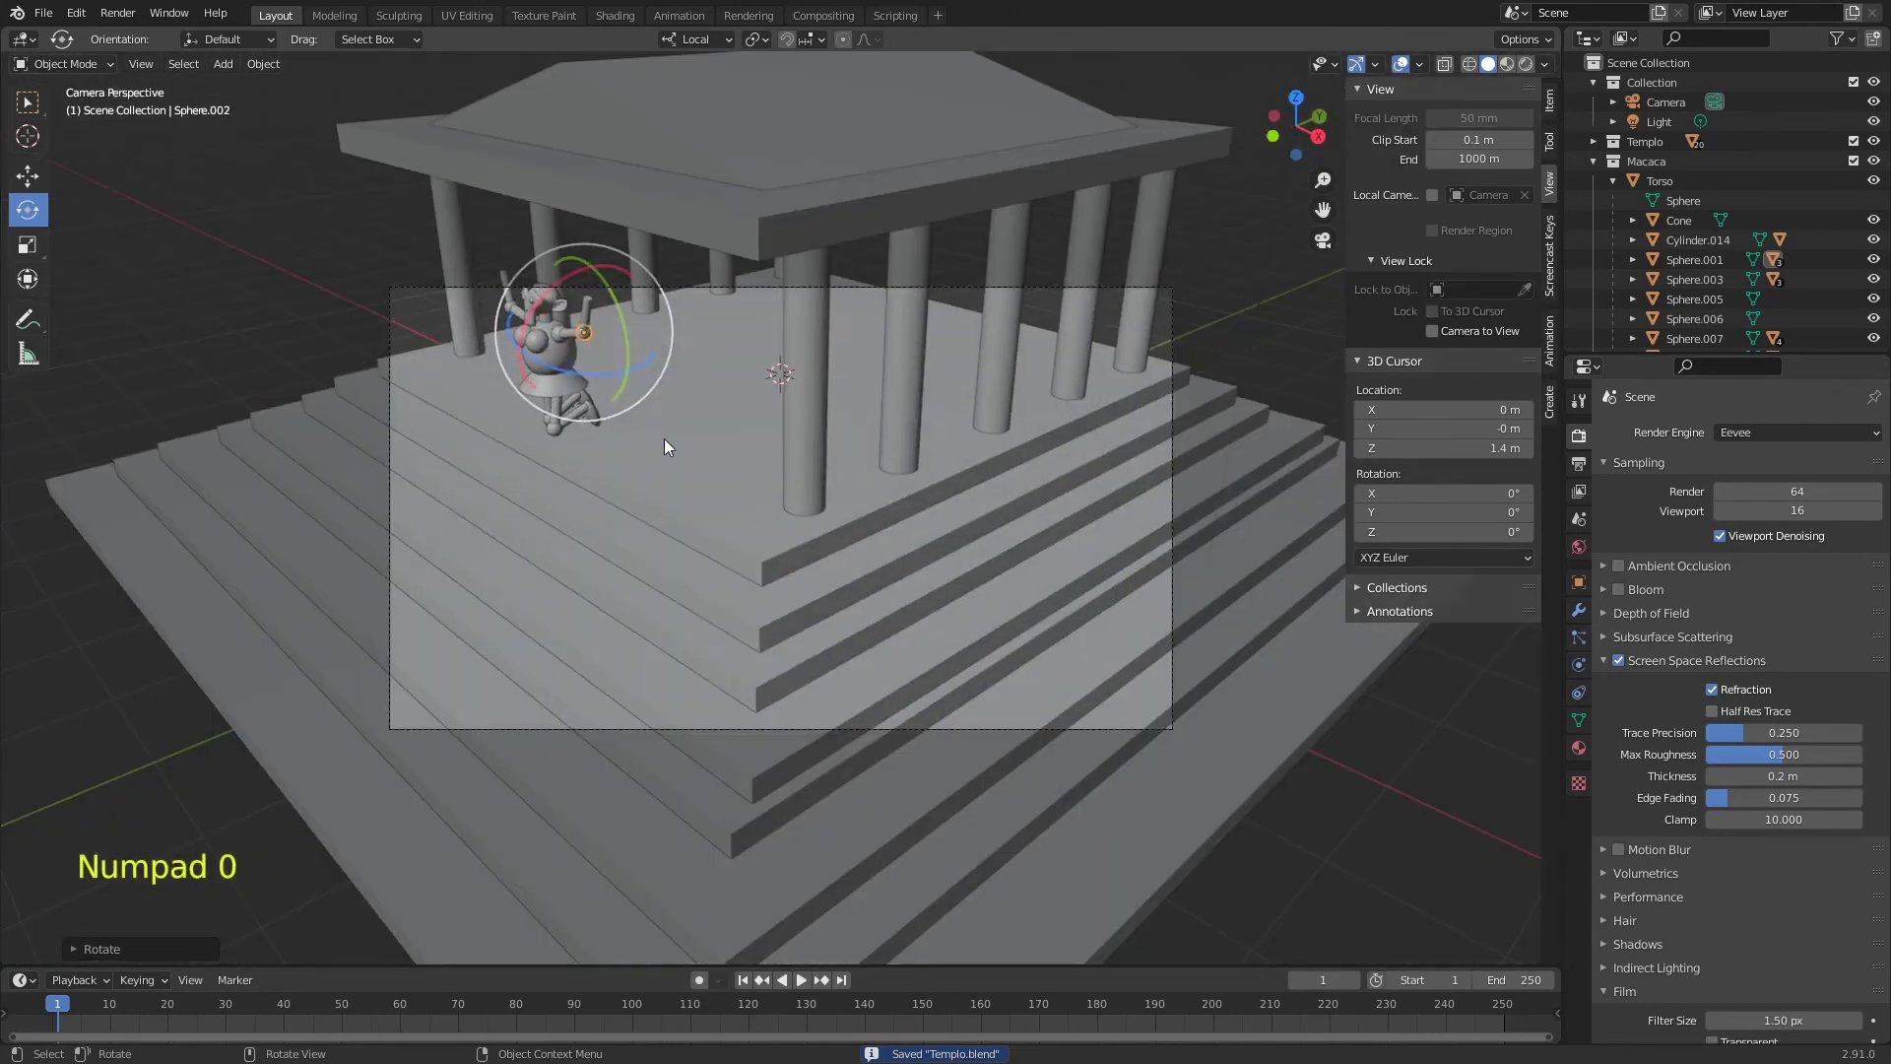
{"action": "key", "text": "KP_0"}
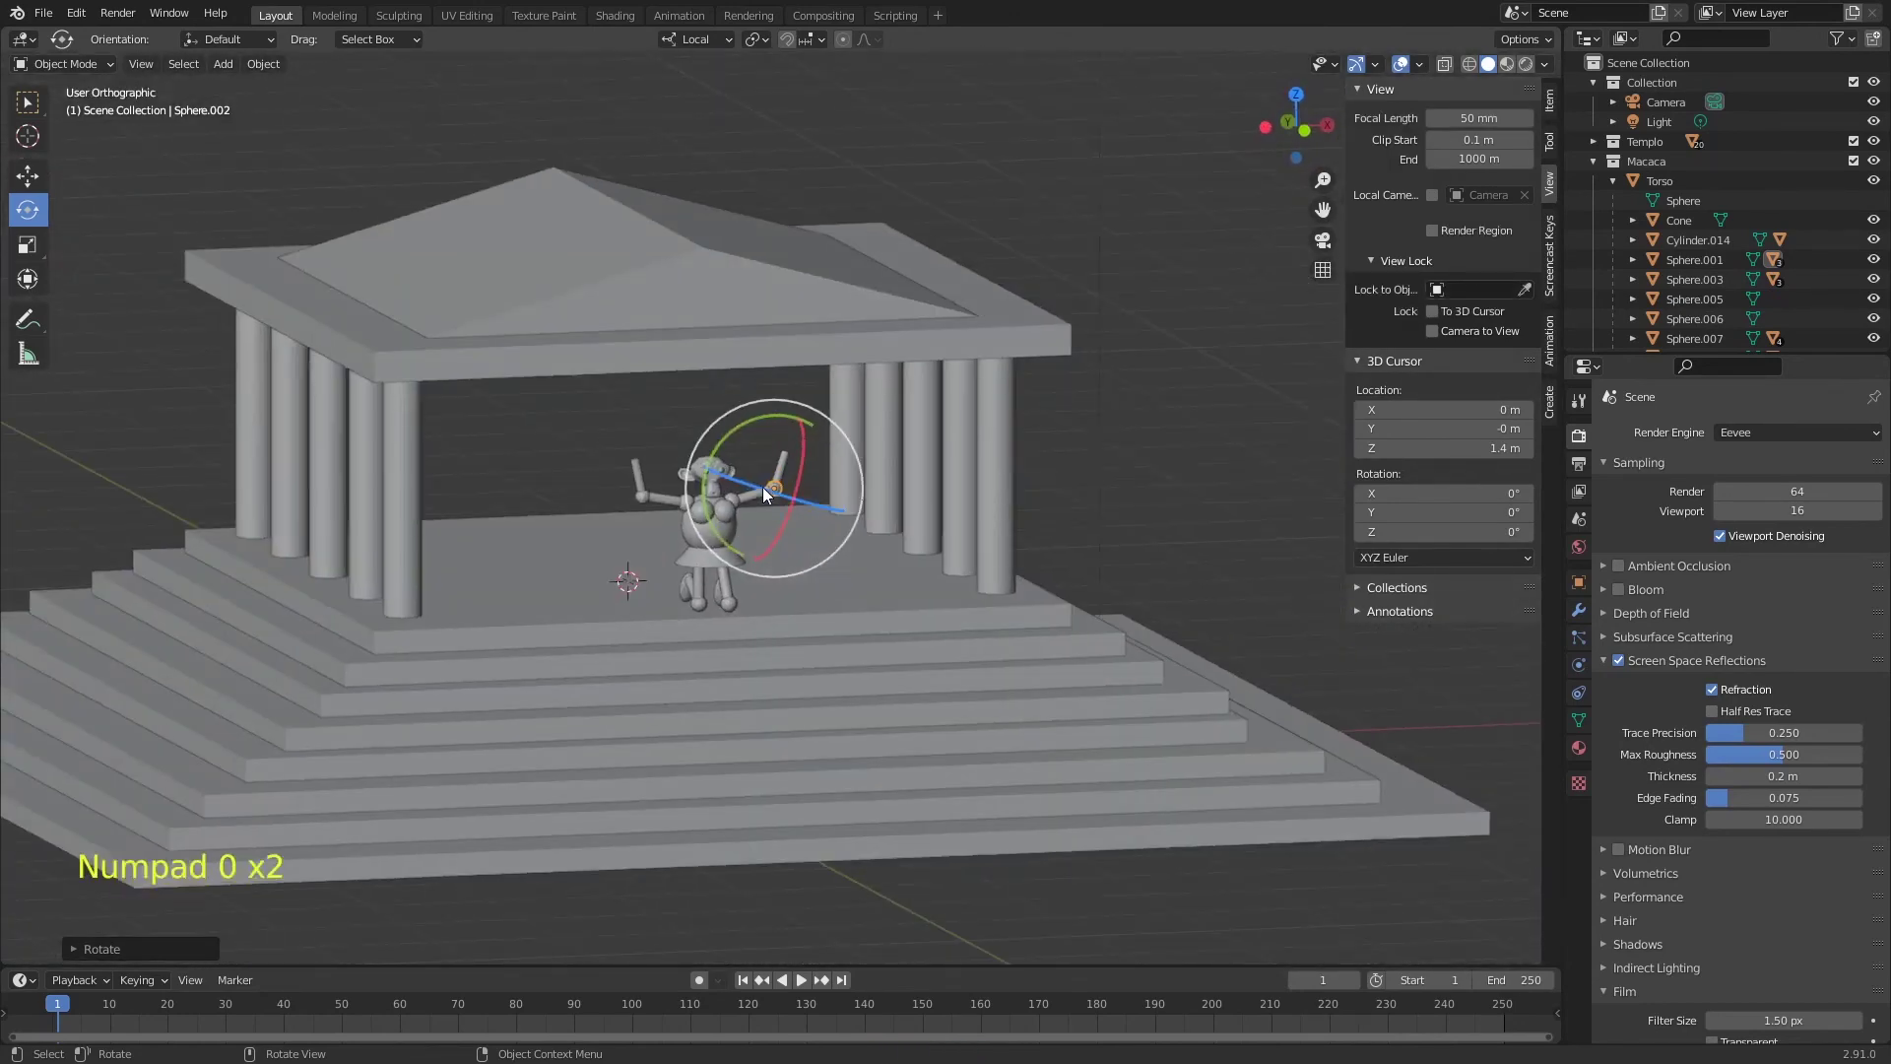
{"action": "middle_click", "coordinate": [897, 491]}
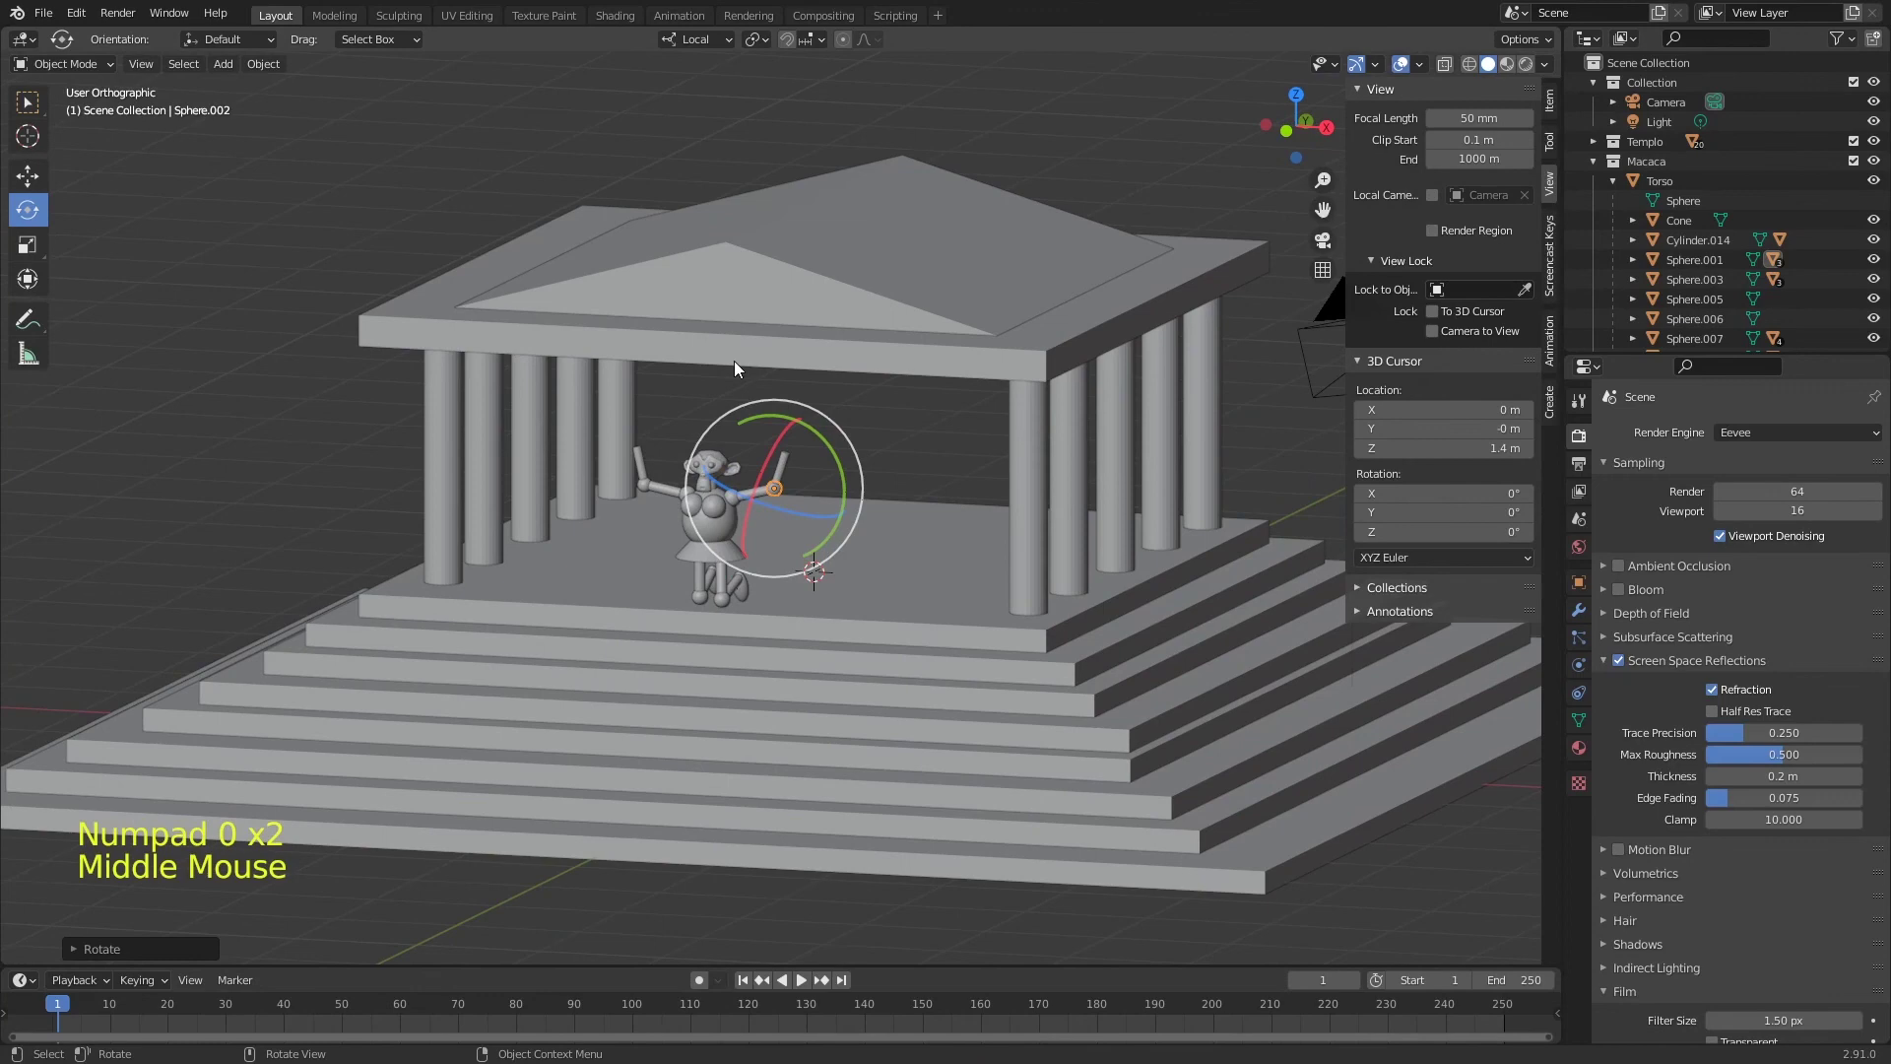
{"action": "middle_click", "coordinate": [882, 608]}
{"action": "key", "text": "KP_5"}
{"action": "middle_click", "coordinate": [837, 501]}
{"action": "middle_click", "coordinate": [863, 480]}
{"action": "middle_click", "coordinate": [895, 486]}
- Snap the camera to the current view, enable Lock Camera to View, and reframe the monkey between the temple columns
{"action": "key", "text": "ctrl+alt+KP_0"}
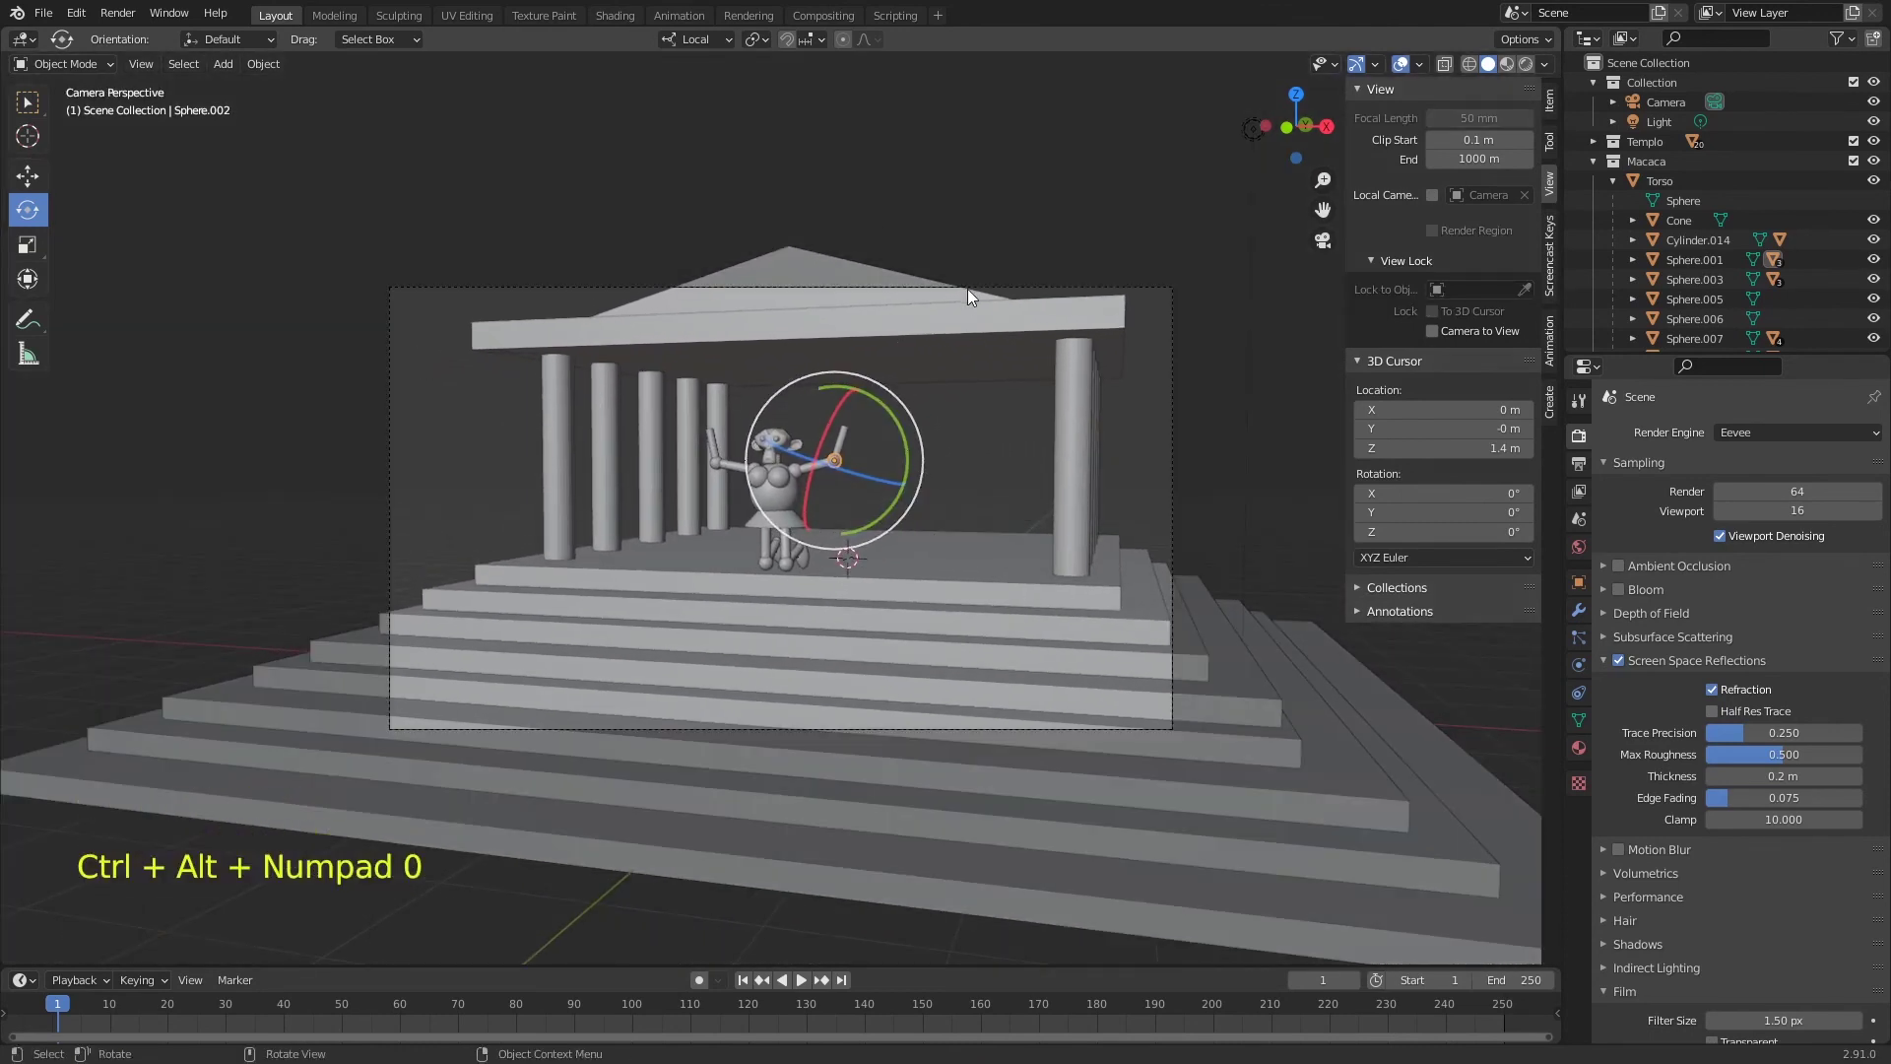
{"action": "key", "text": "KP_0"}
{"action": "middle_click", "coordinate": [1091, 315]}
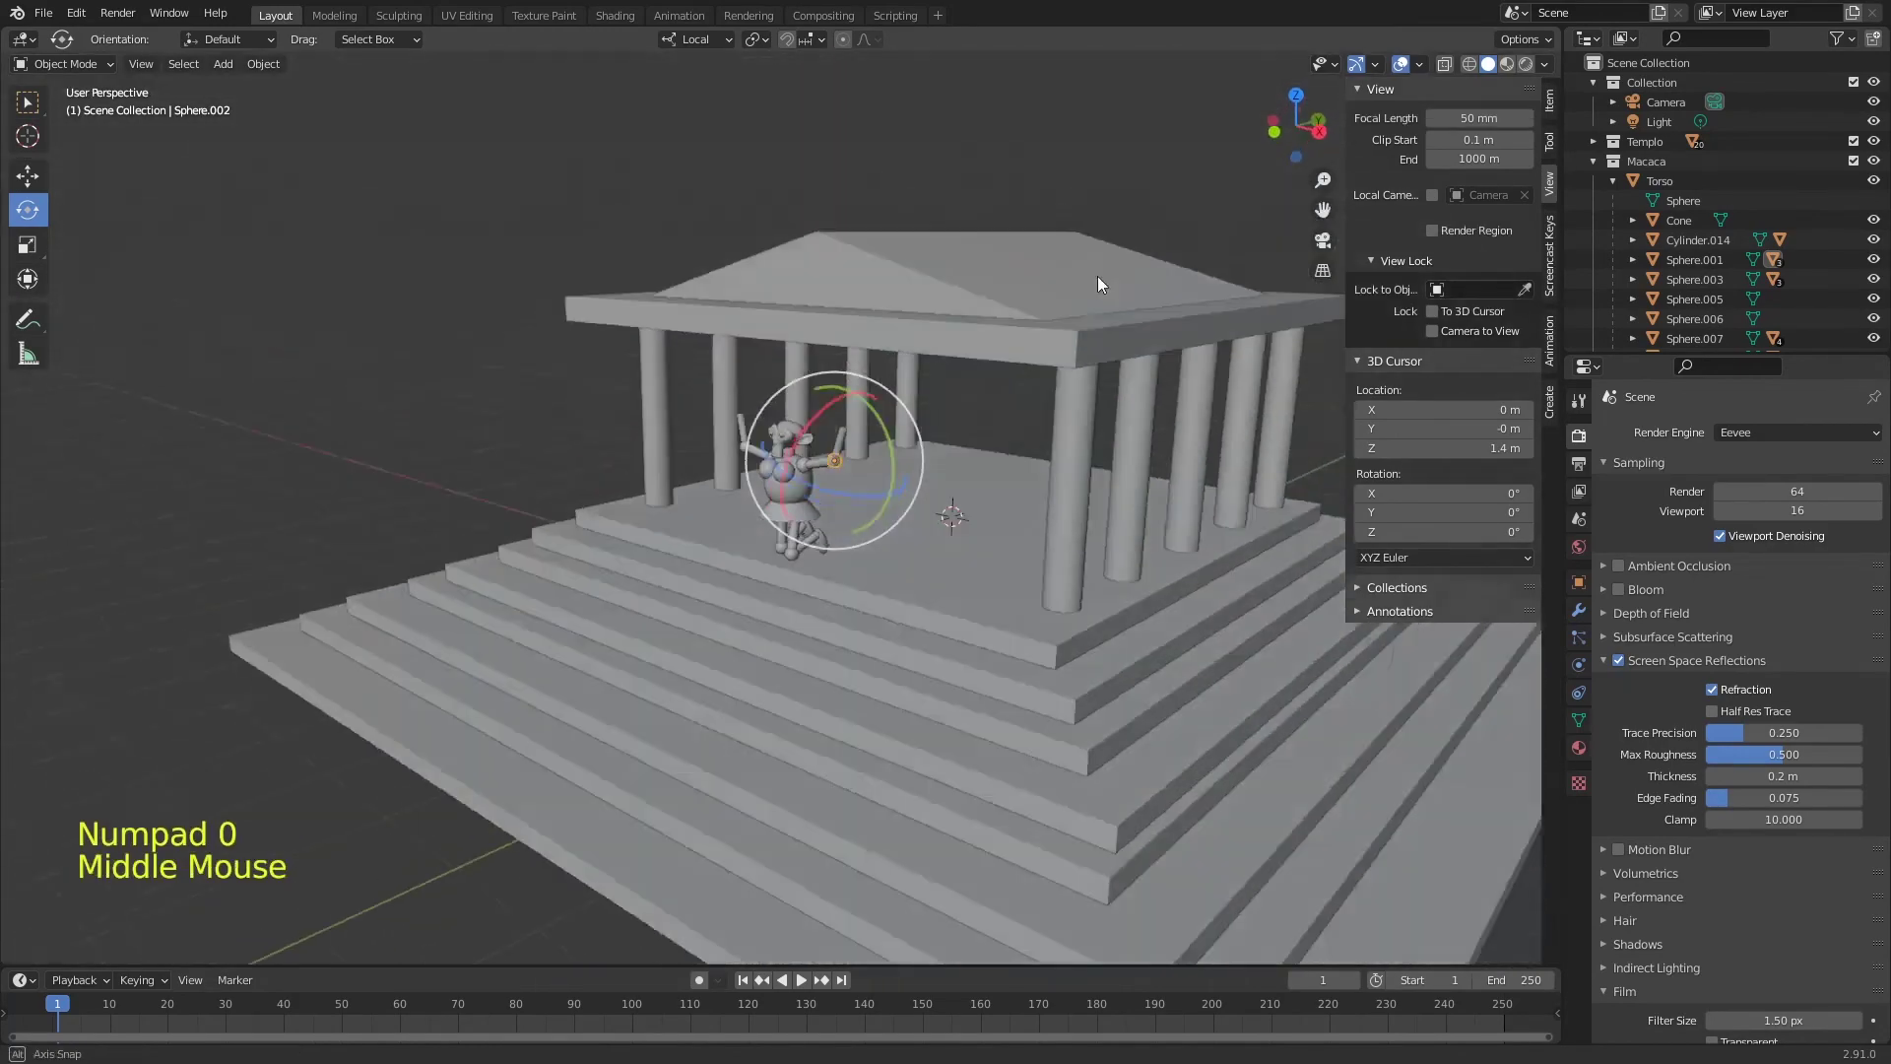
{"action": "middle_click", "coordinate": [1073, 397]}
{"action": "key", "text": "KP_0"}
{"action": "left_click", "coordinate": [1437, 340]}
{"action": "middle_click", "coordinate": [931, 532]}
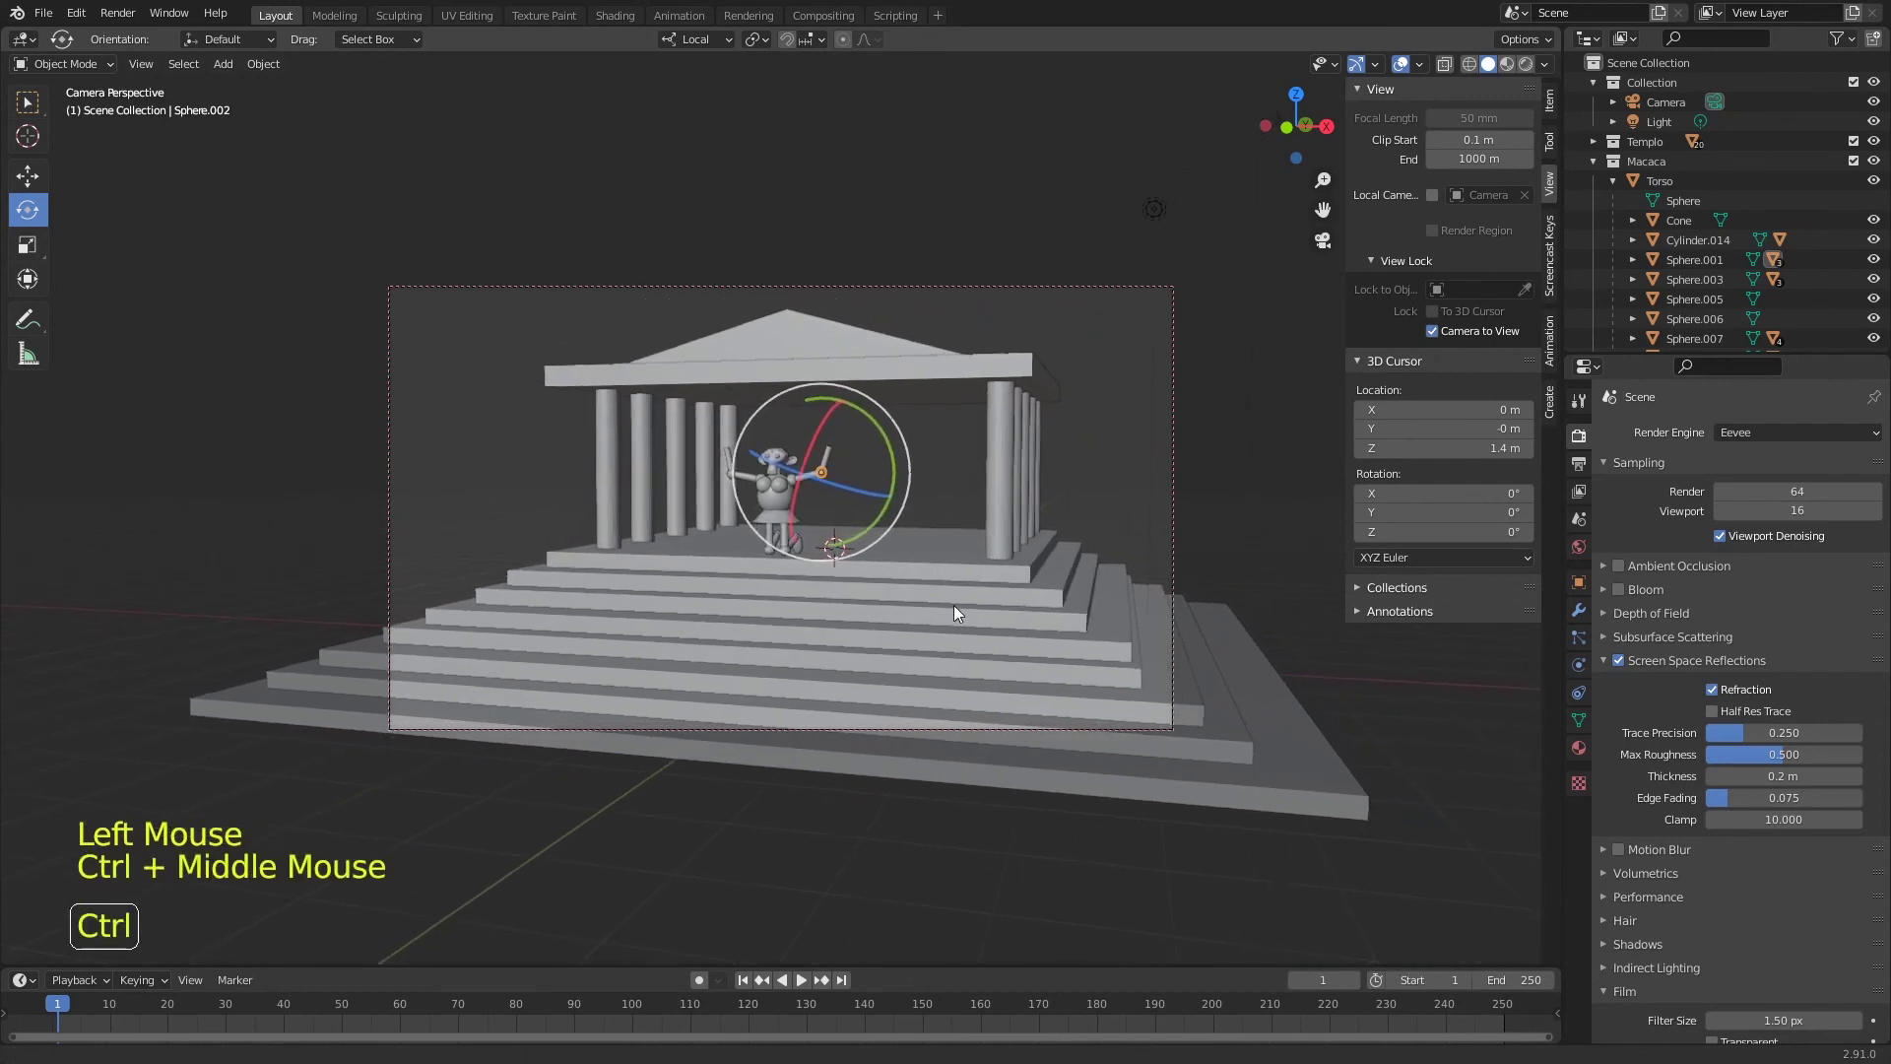
{"action": "middle_click", "coordinate": [961, 583]}
{"action": "middle_click", "coordinate": [951, 531]}
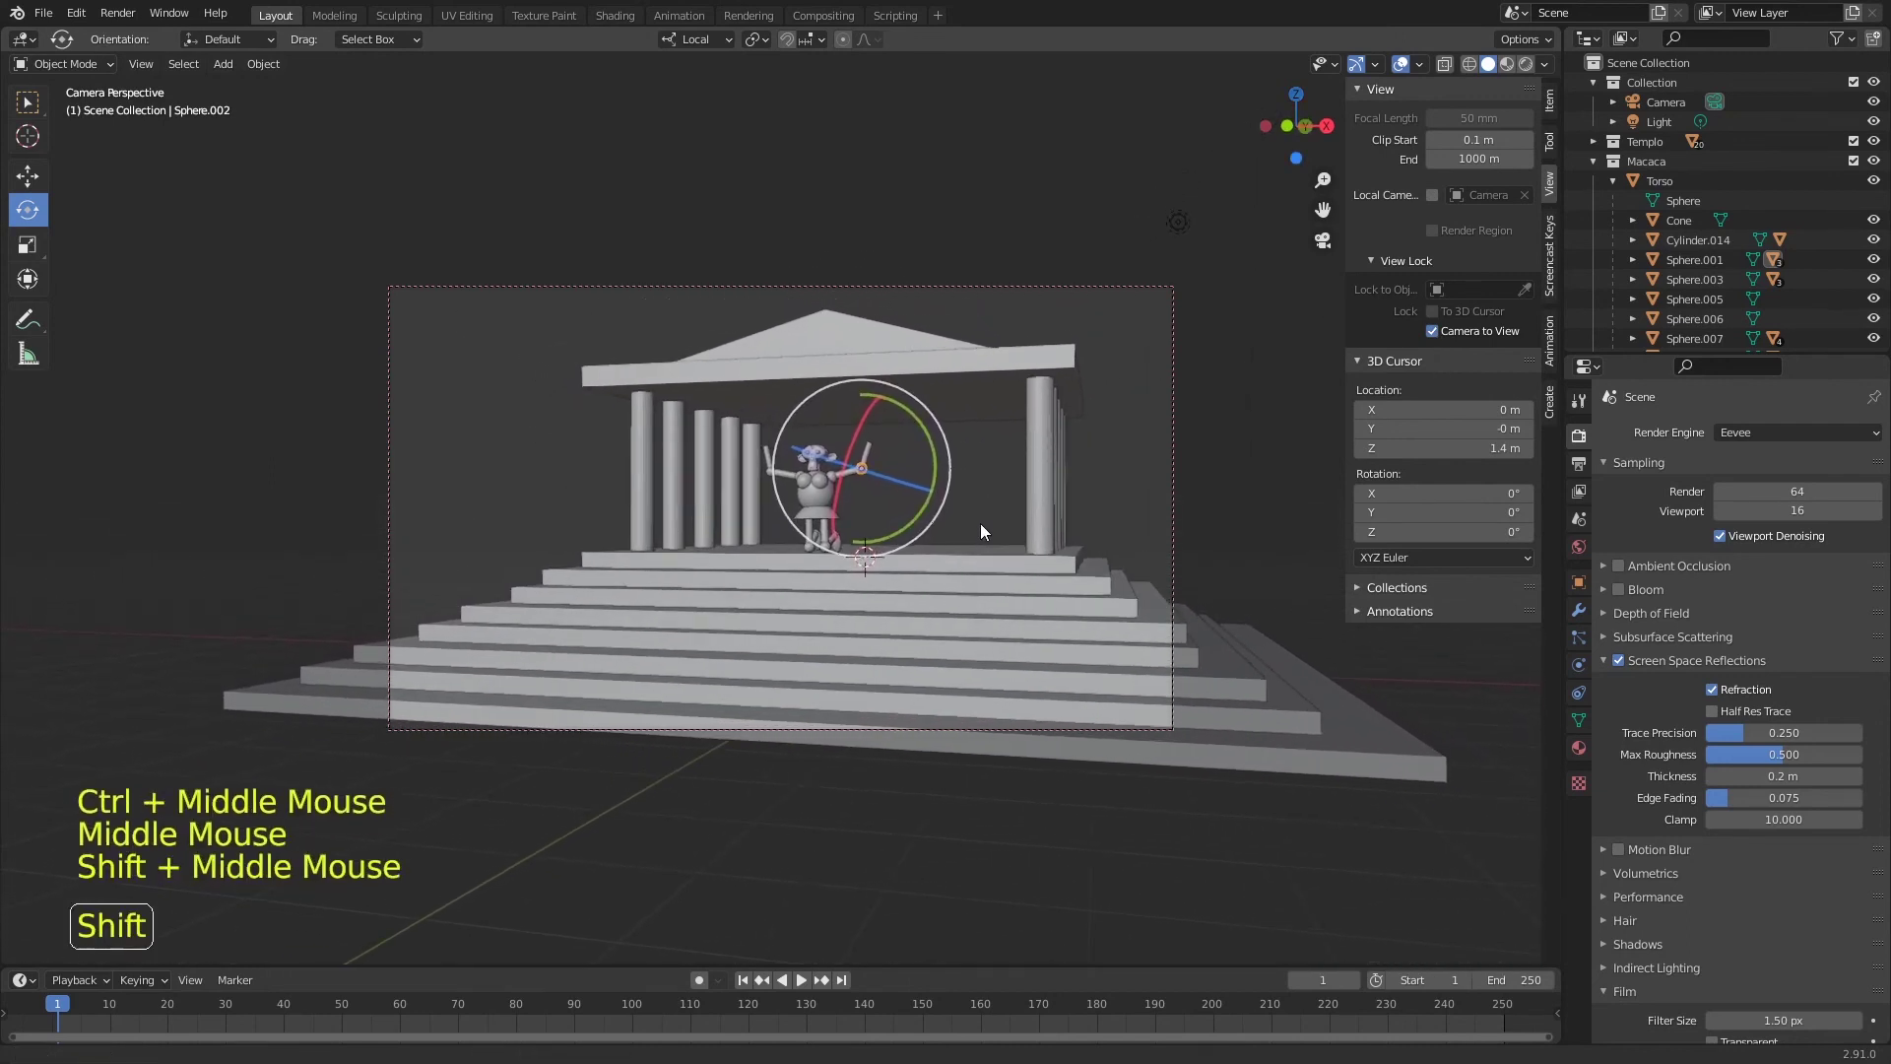
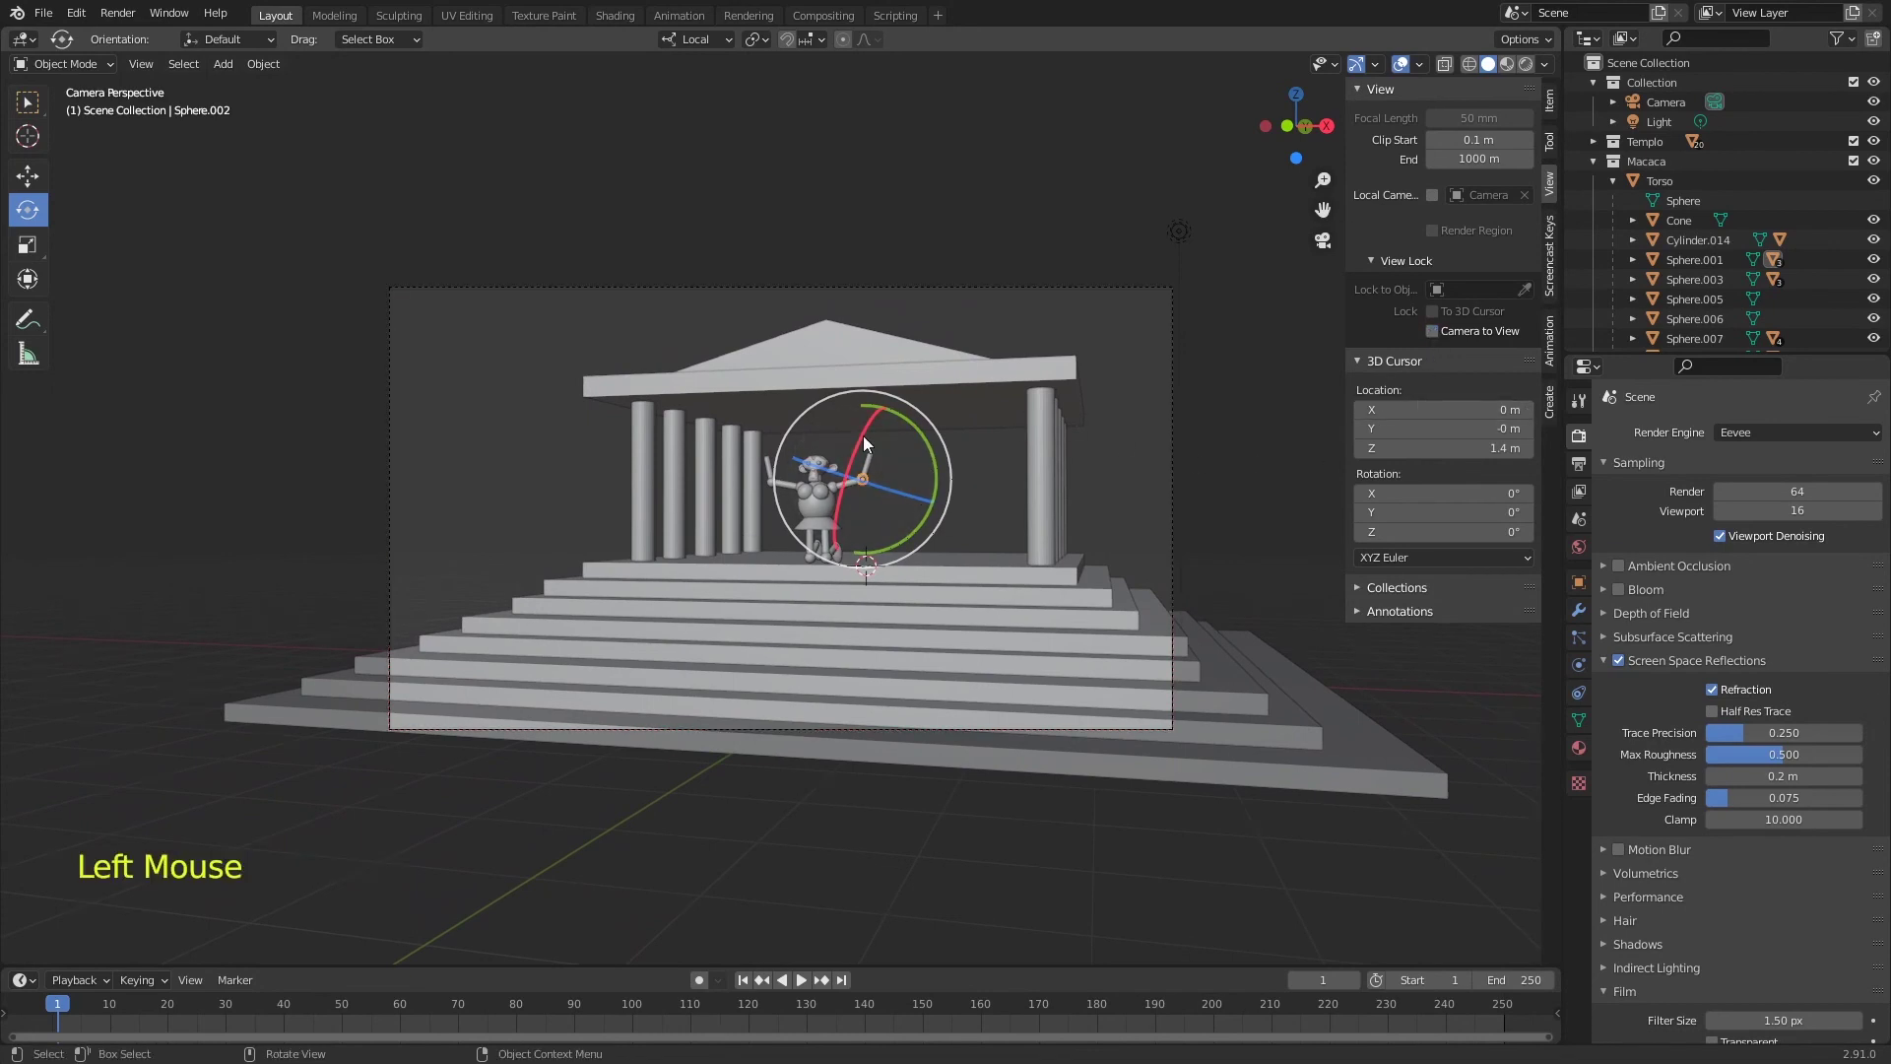
- Hide the sidebar and toolbar to see the framed shot and save Templo.blend
{"action": "key", "text": "Home"}
{"action": "key", "text": "ctrl+s"}
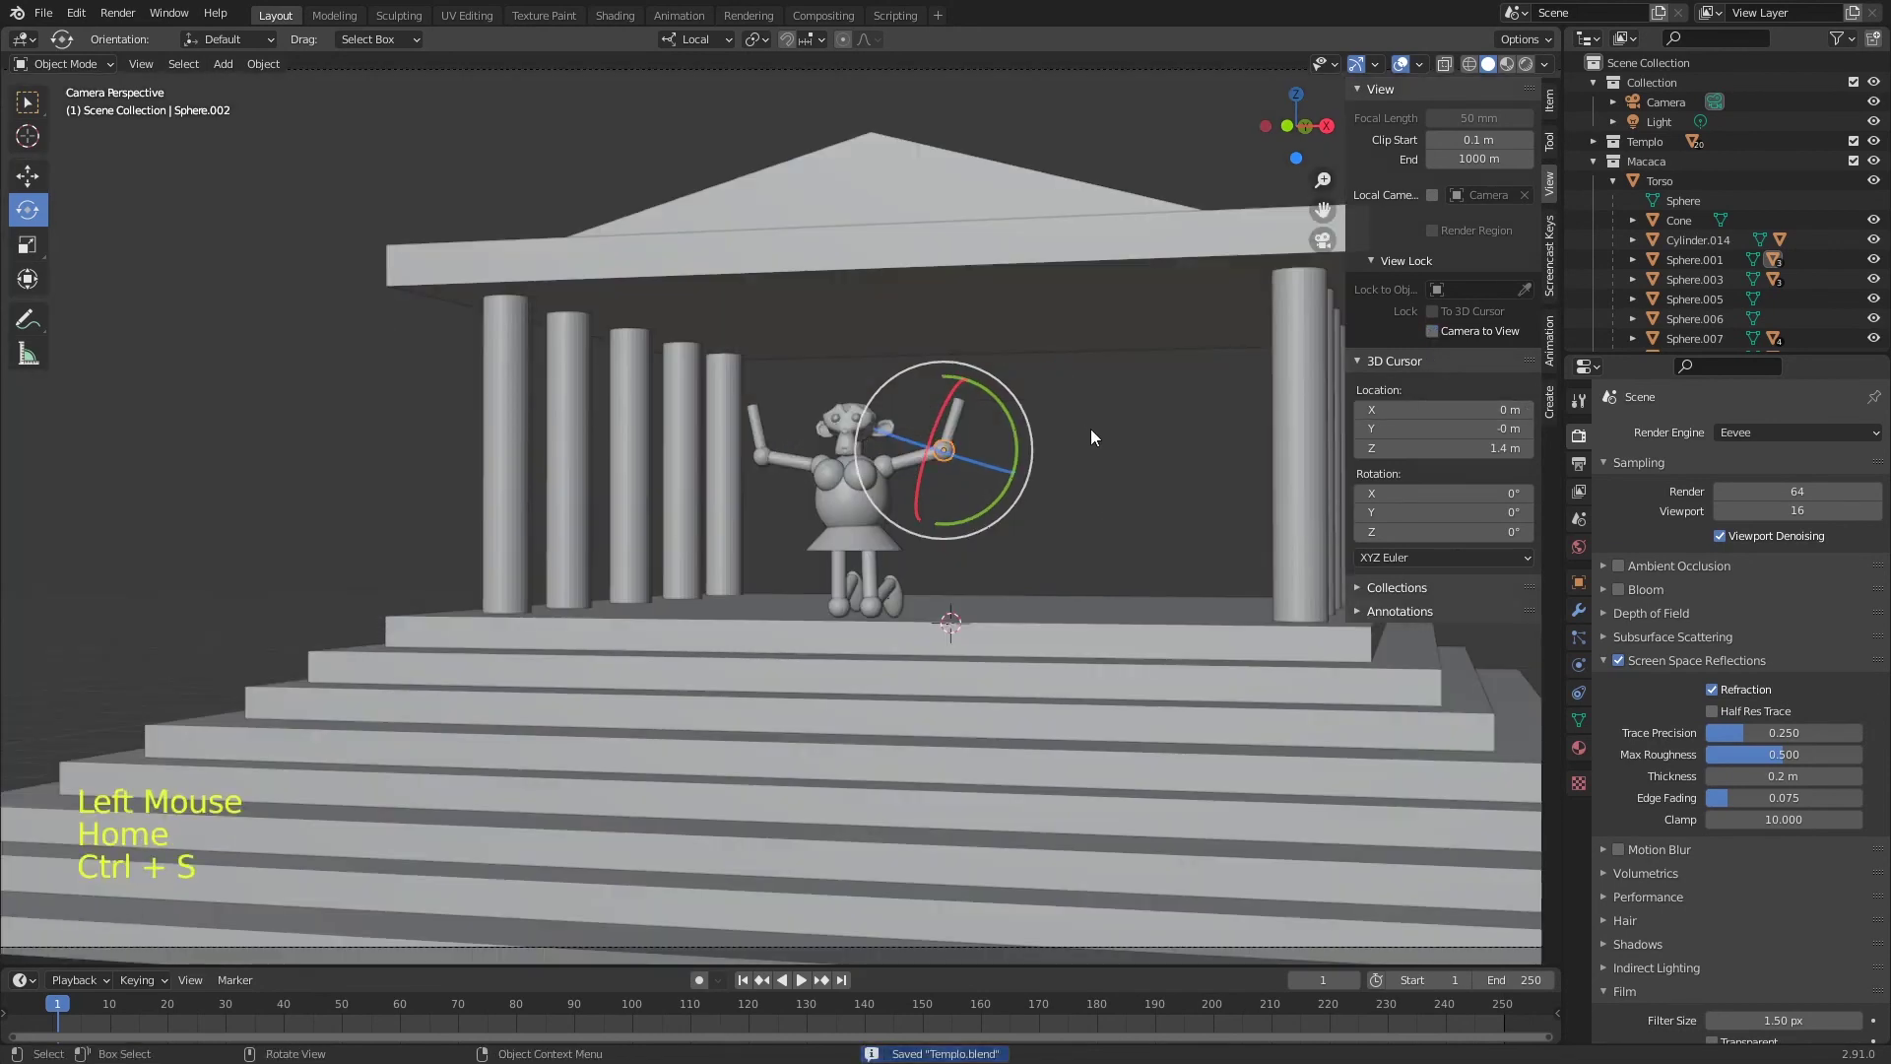
{"action": "key", "text": "alt+a"}
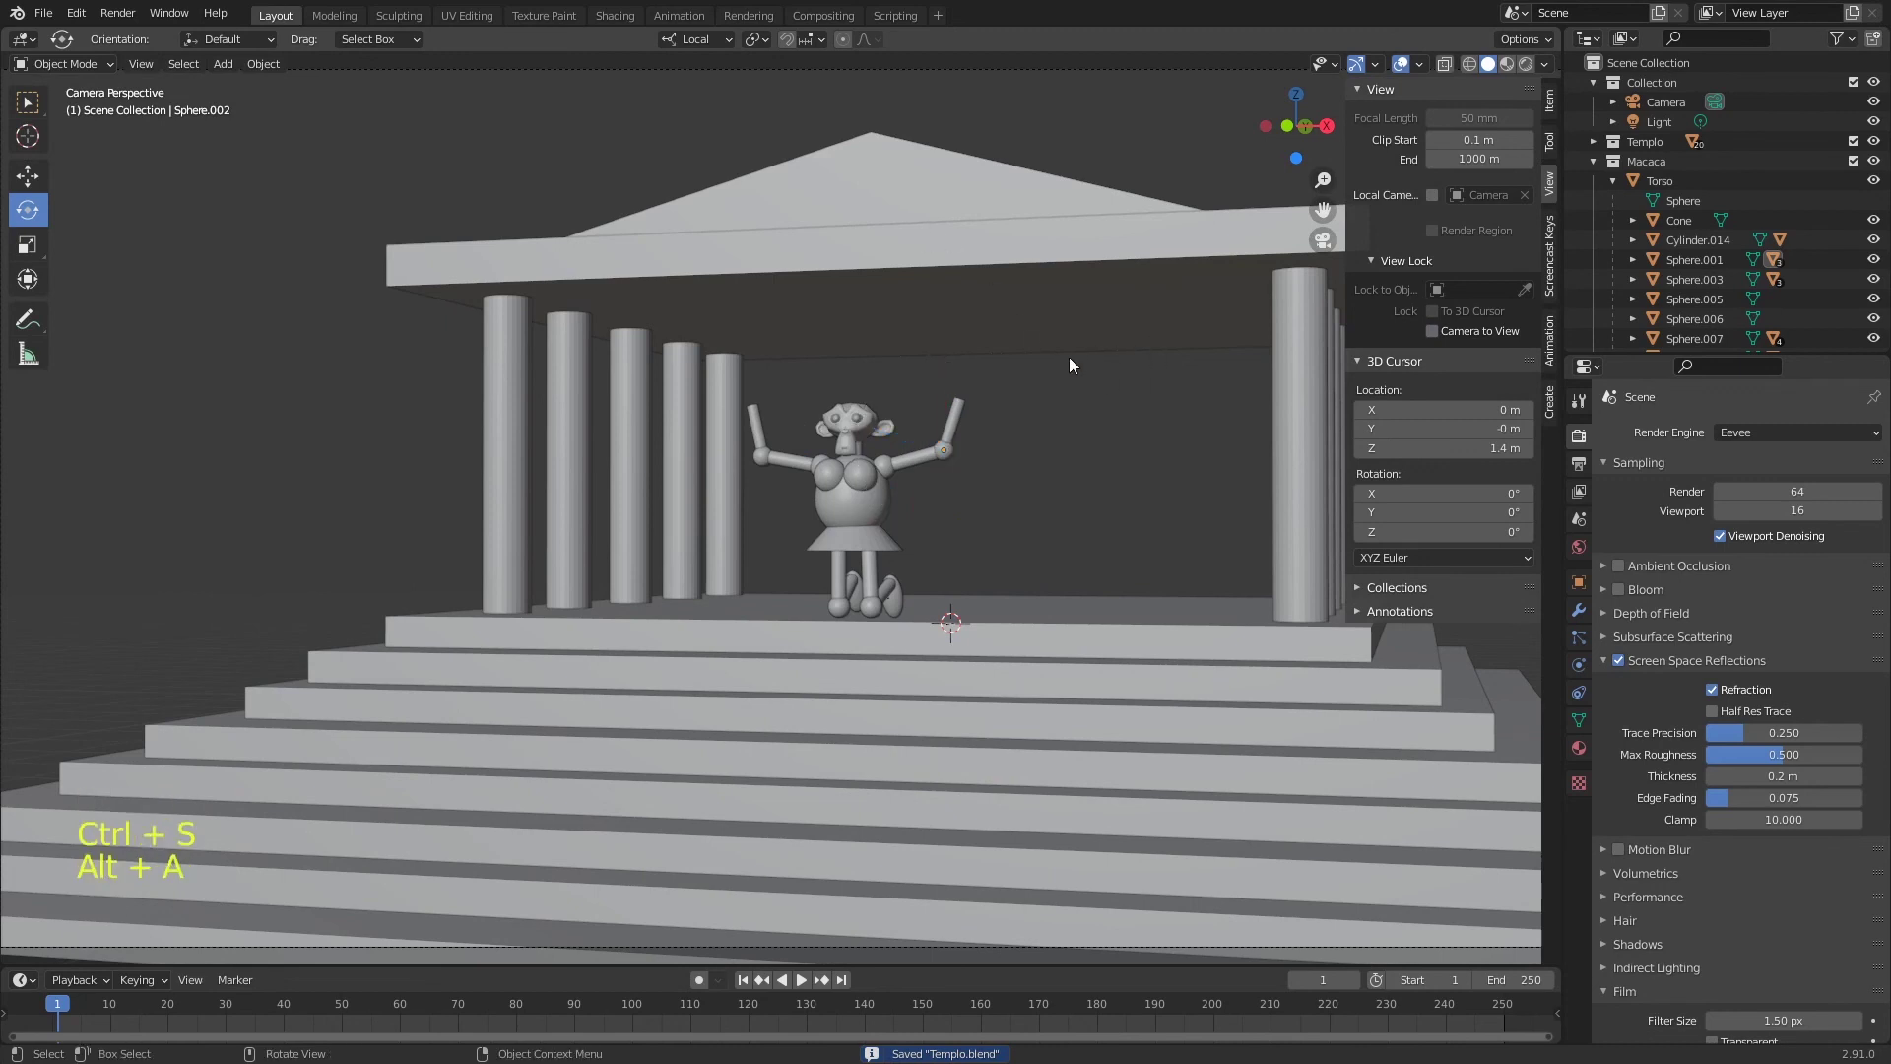
{"action": "key", "text": "n"}
{"action": "key", "text": "t"}
{"action": "key", "text": "ctrl+s"}
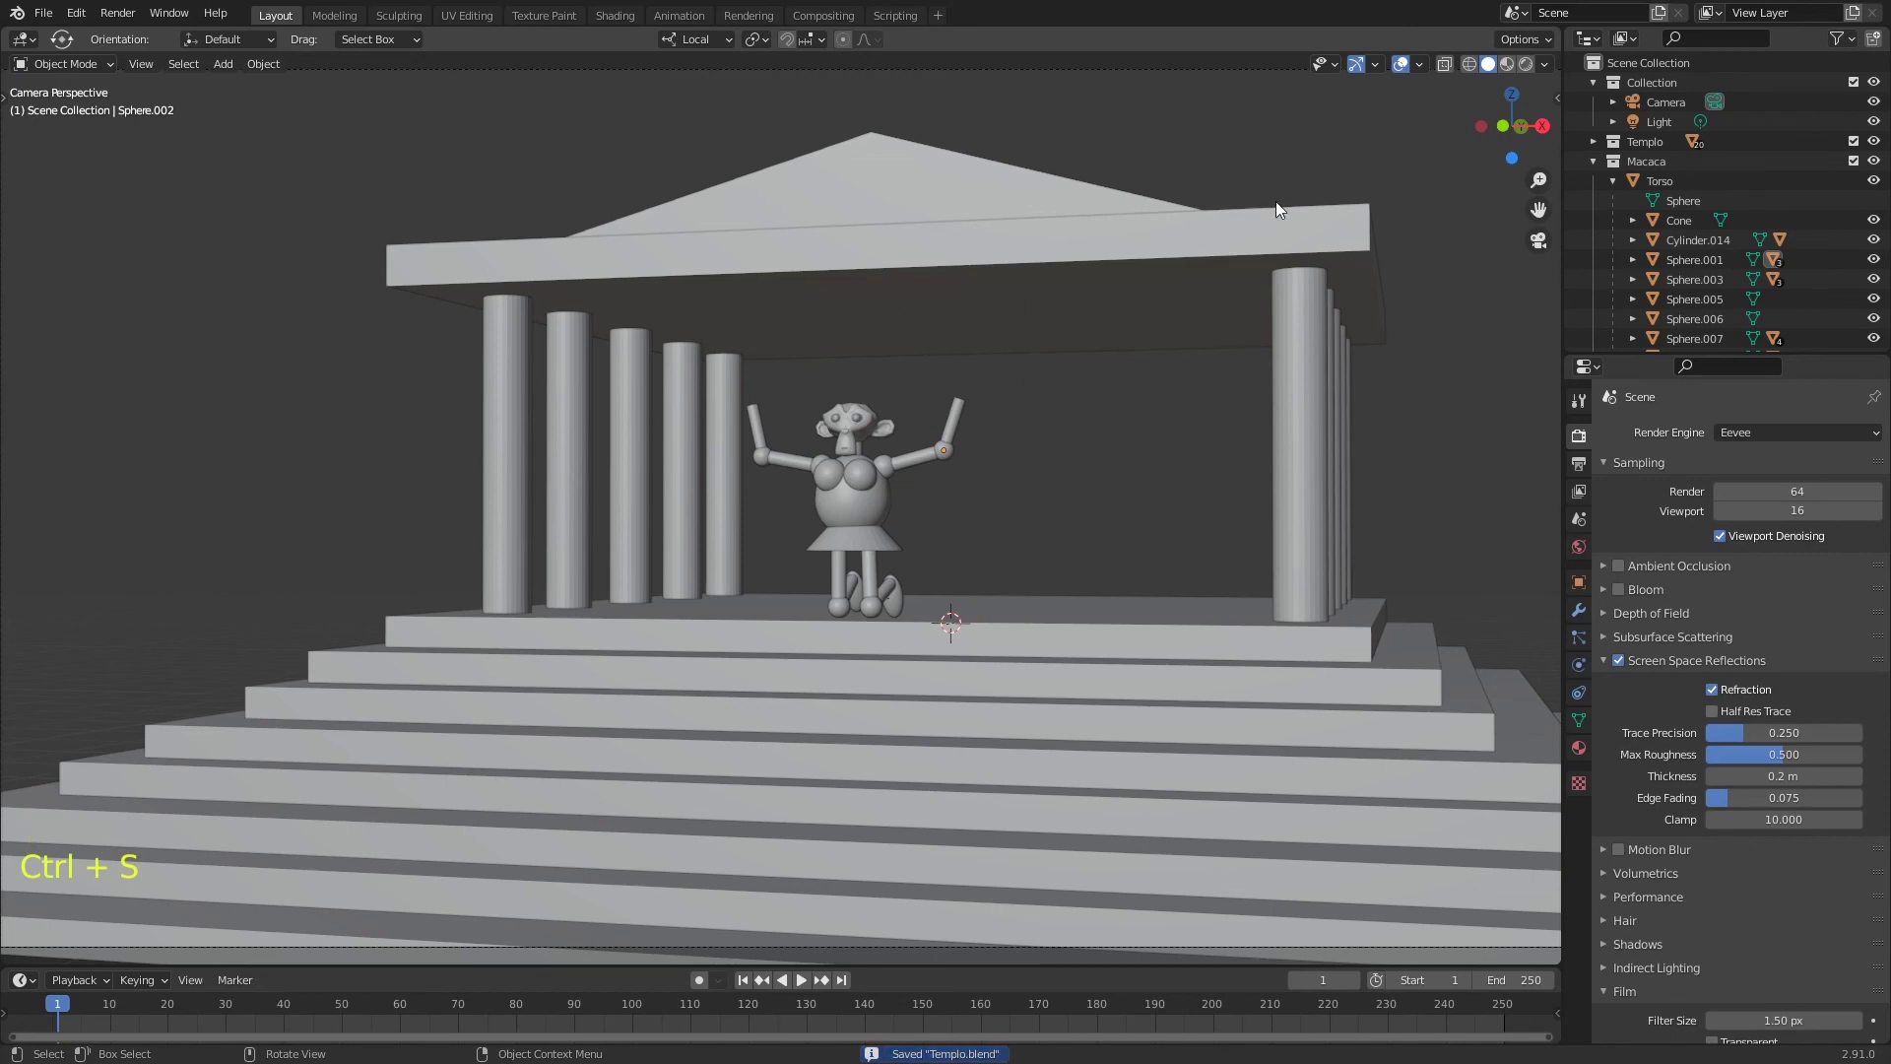